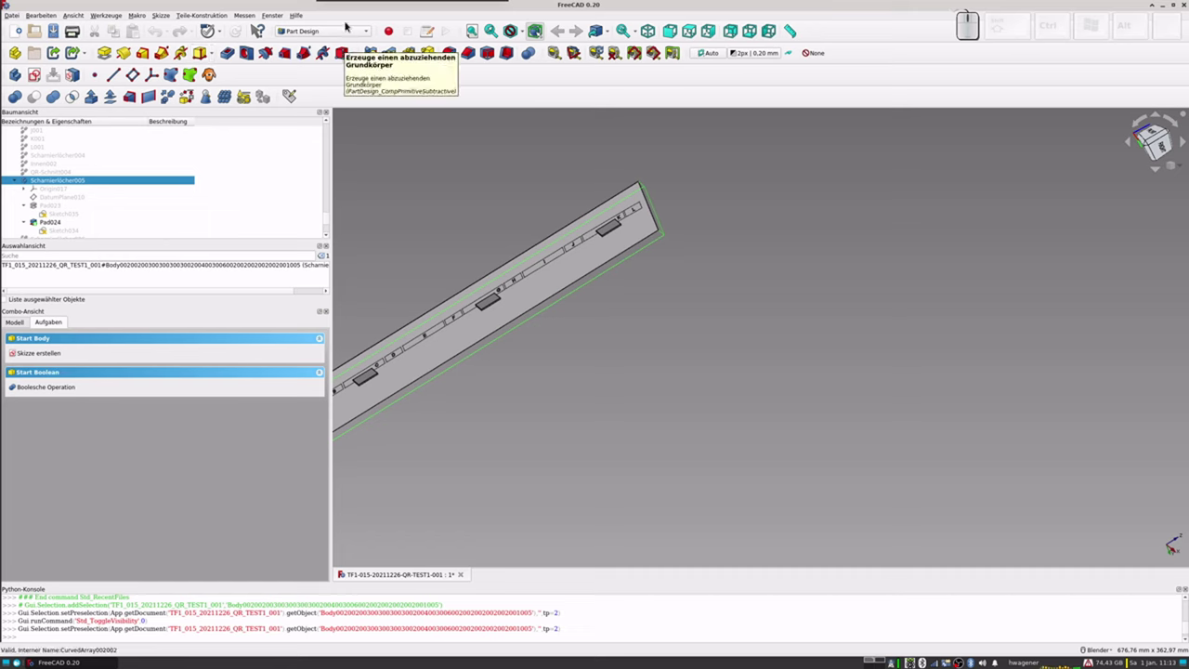
Step: Switch to the Part workbench and make a refined copy of Scharnierlöcher005 via Create a copy > Refine shape
left_click(342, 35)
left_click(310, 28)
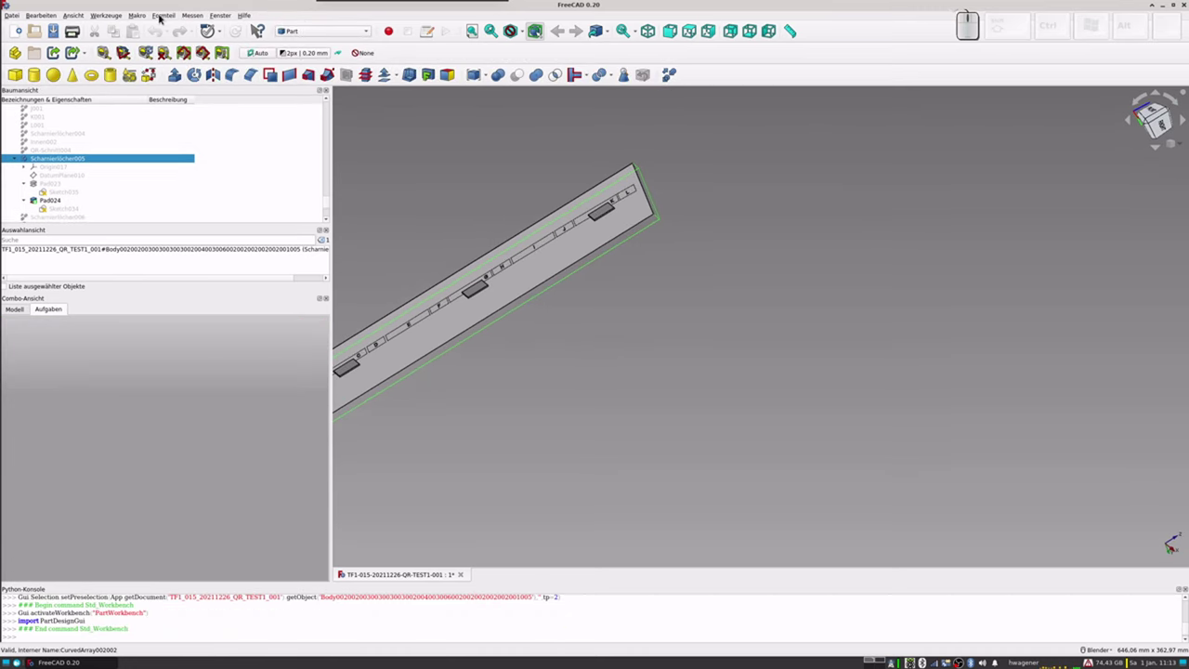
left_click(166, 20)
left_click(201, 139)
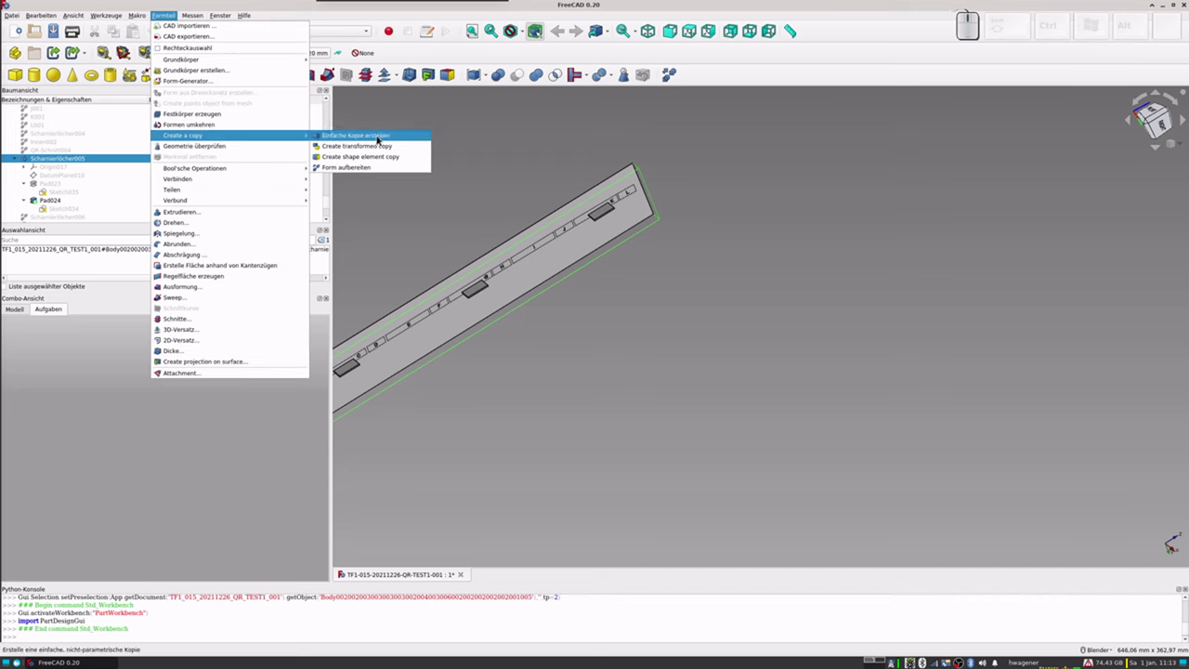
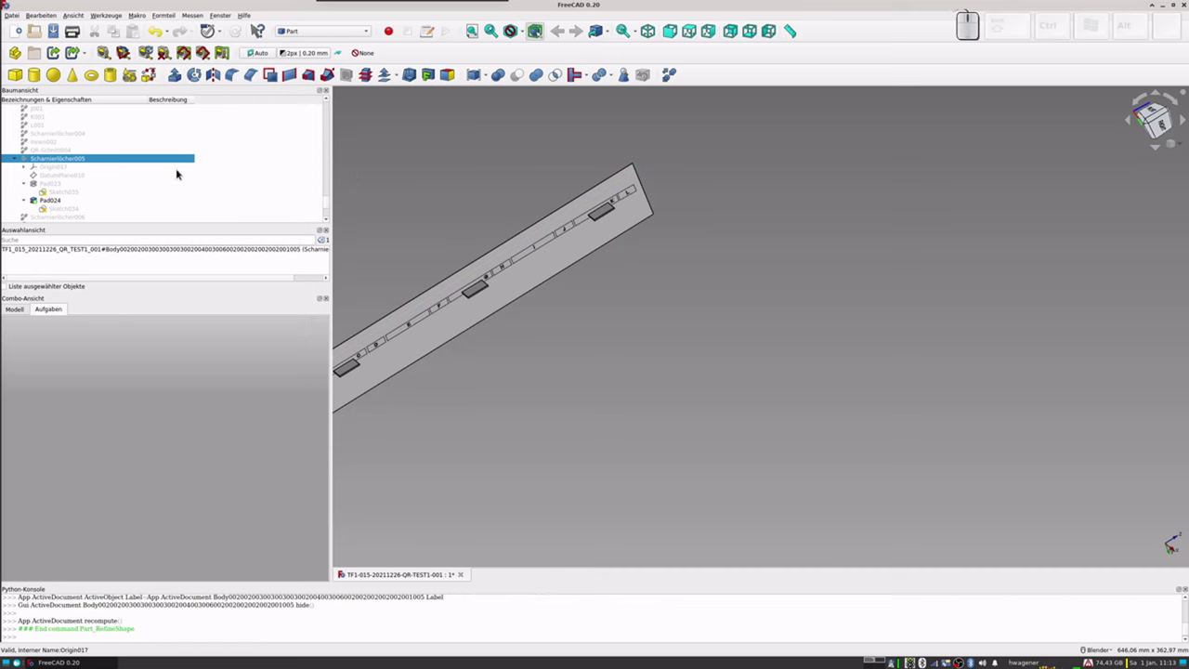
scroll("down", 3)
scroll("down", 3)
Step: Hide the lettering objects from A004 through L002 in the model tree
left_click(59, 216)
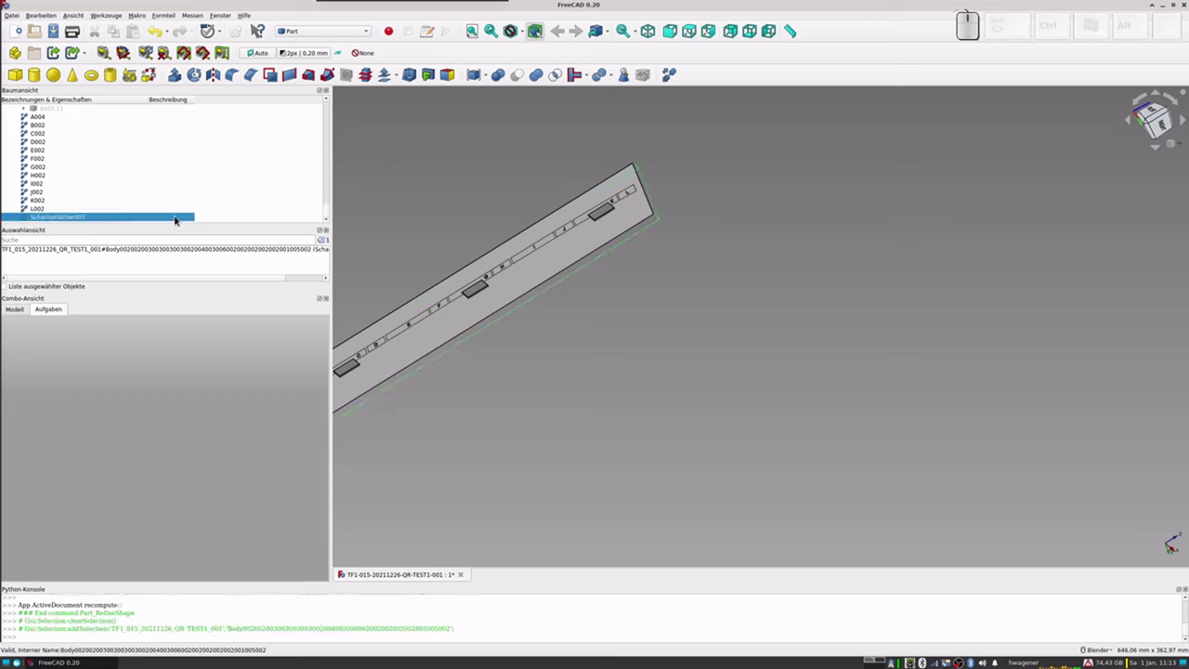
left_click(38, 211)
left_click(40, 119)
key("space")
left_click_drag(429, 301, 473, 282)
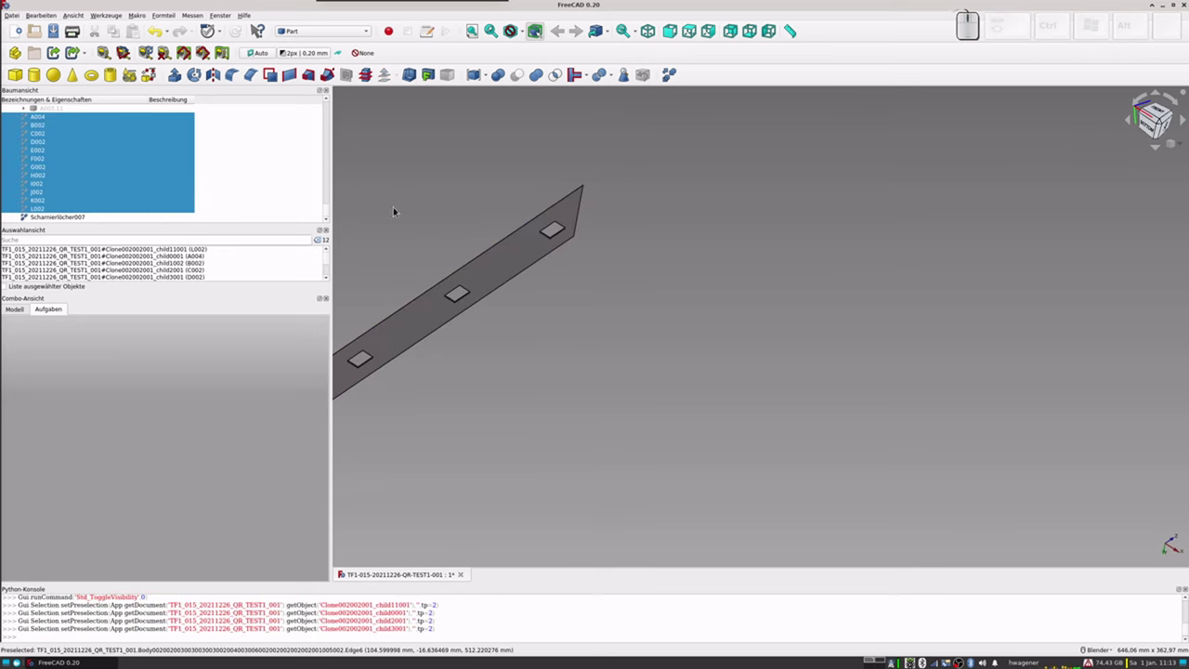
scroll("up", 3)
scroll("down", 3)
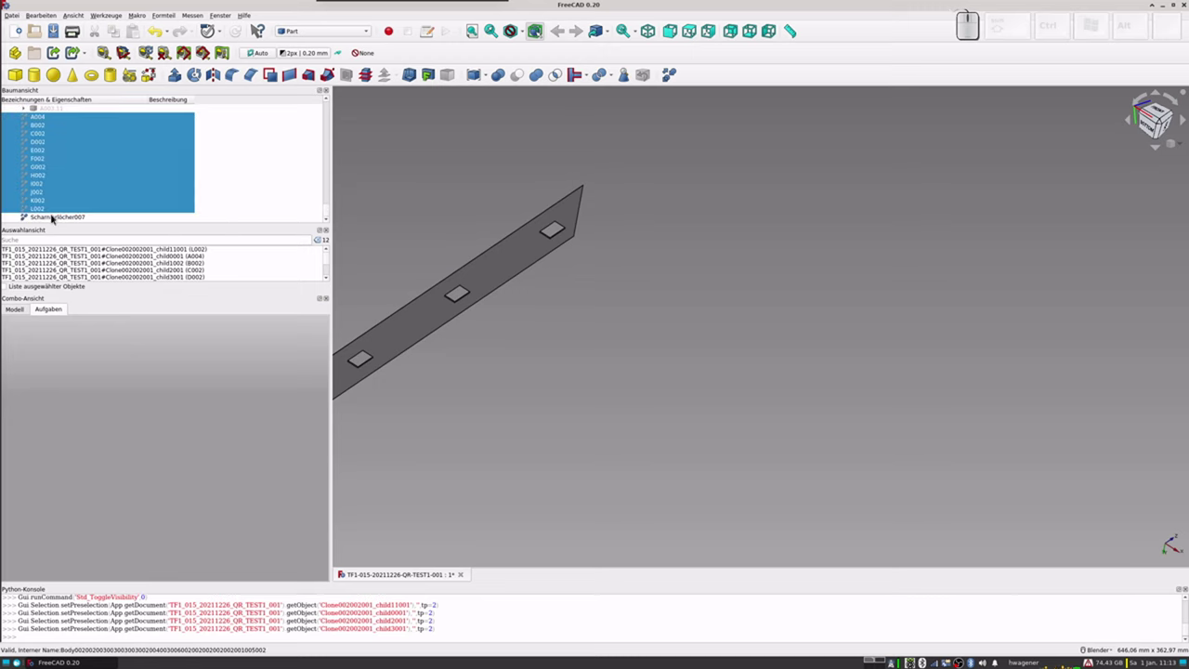
Step: Hide the refined hinge-holes copy, leaving the 3D view empty
left_click(54, 217)
key("space")
scroll("up", 3)
scroll("up", 3)
scroll("up", 3)
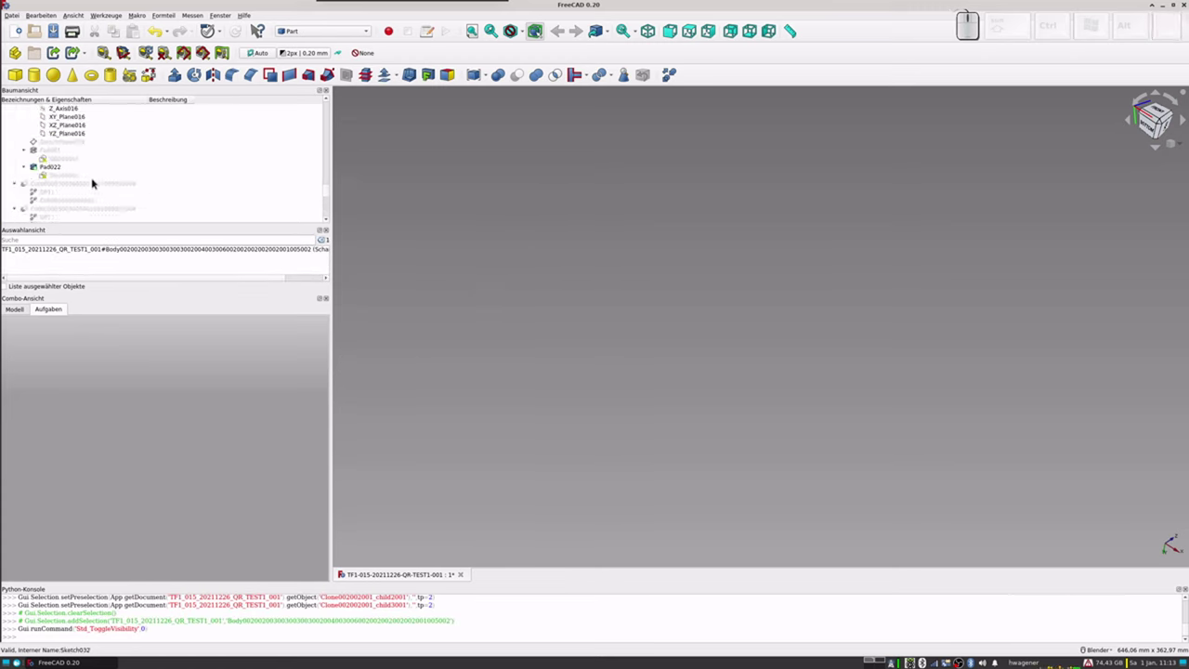
scroll("up", 3)
scroll("up", 3)
scroll("up", 3)
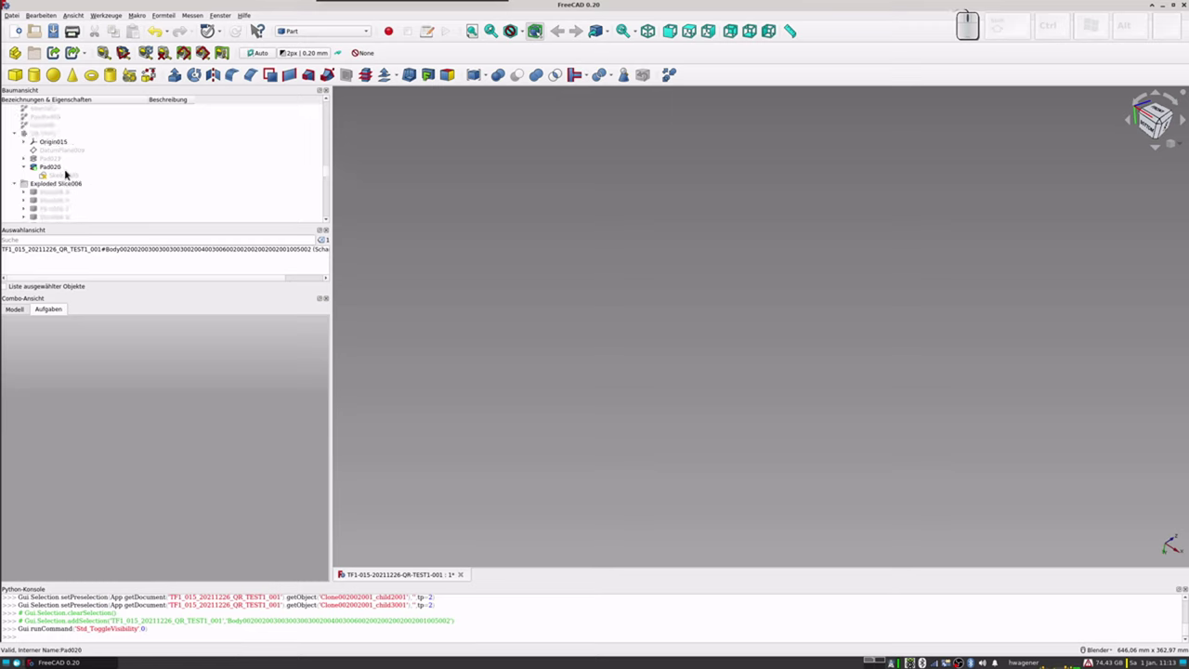
scroll("up", 3)
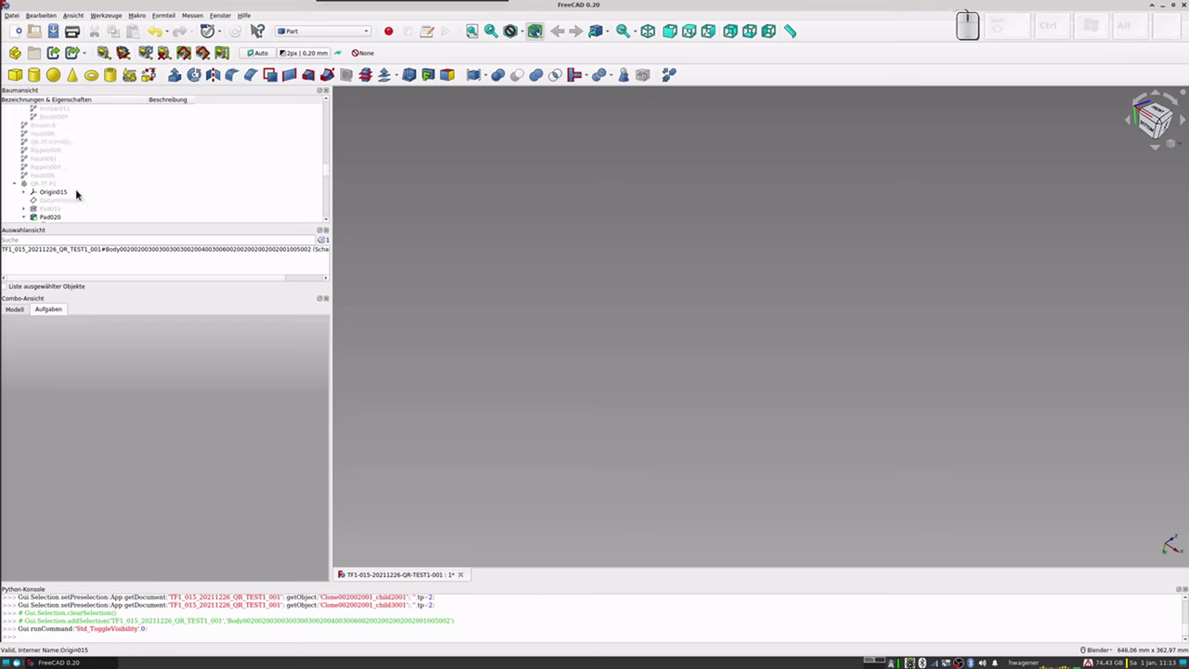
Step: Toggle the QR-TF-P1 ribbed body visible and hidden again while browsing up the tree
left_click(45, 189)
key("space")
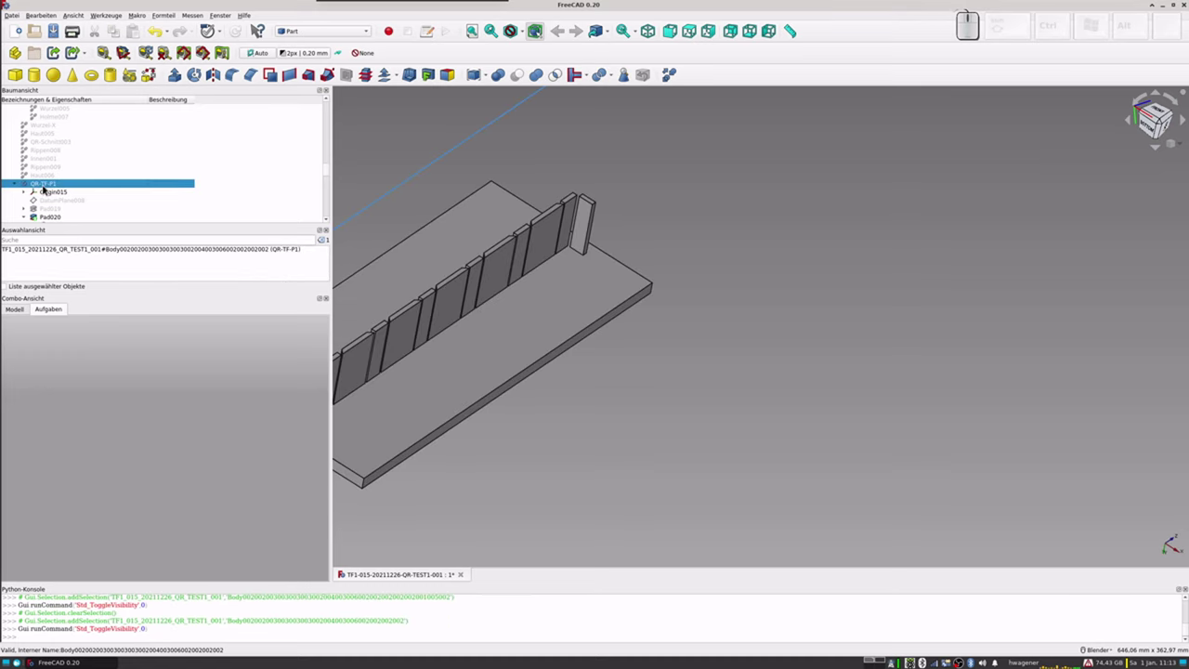
key("space")
scroll("up", 3)
scroll("up", 3)
scroll("up", 3)
scroll("up", 3)
scroll("up", 3)
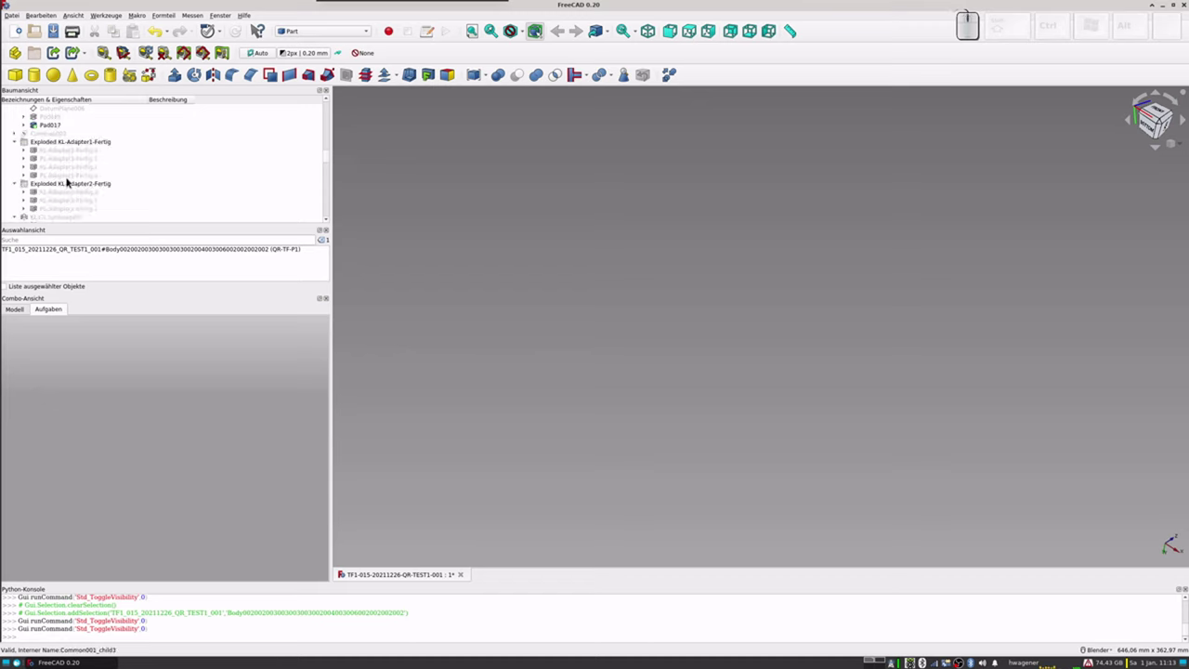
scroll("up", 3)
scroll("up", 3)
scroll("up", 3)
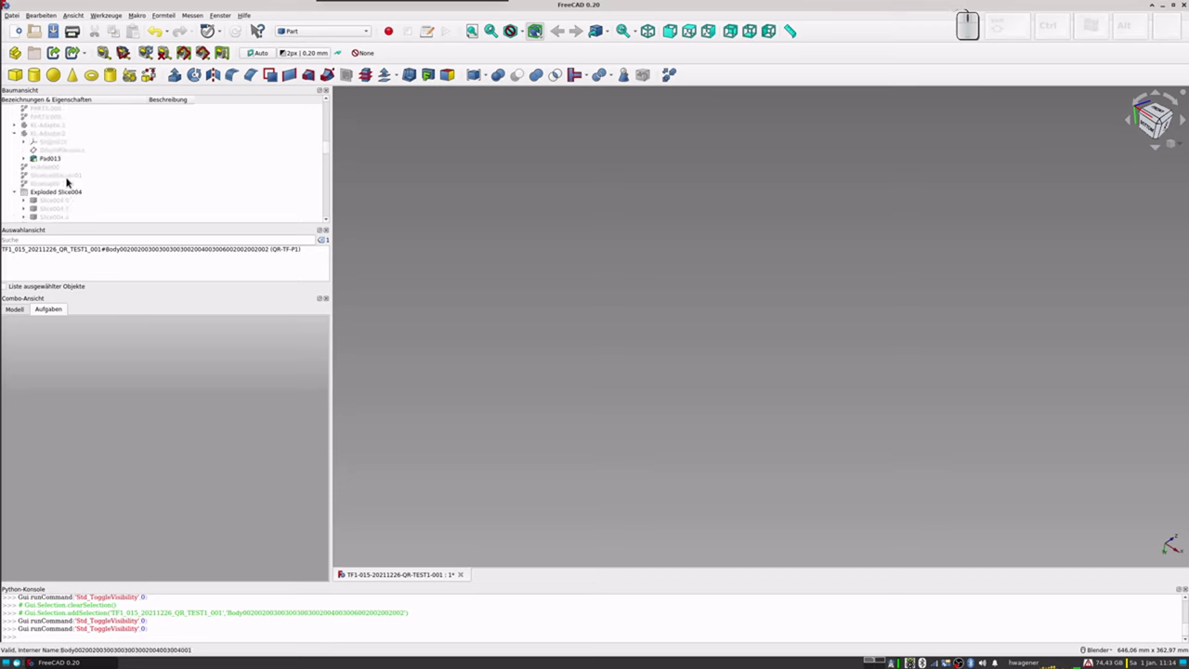
scroll("up", 3)
scroll("up", 3)
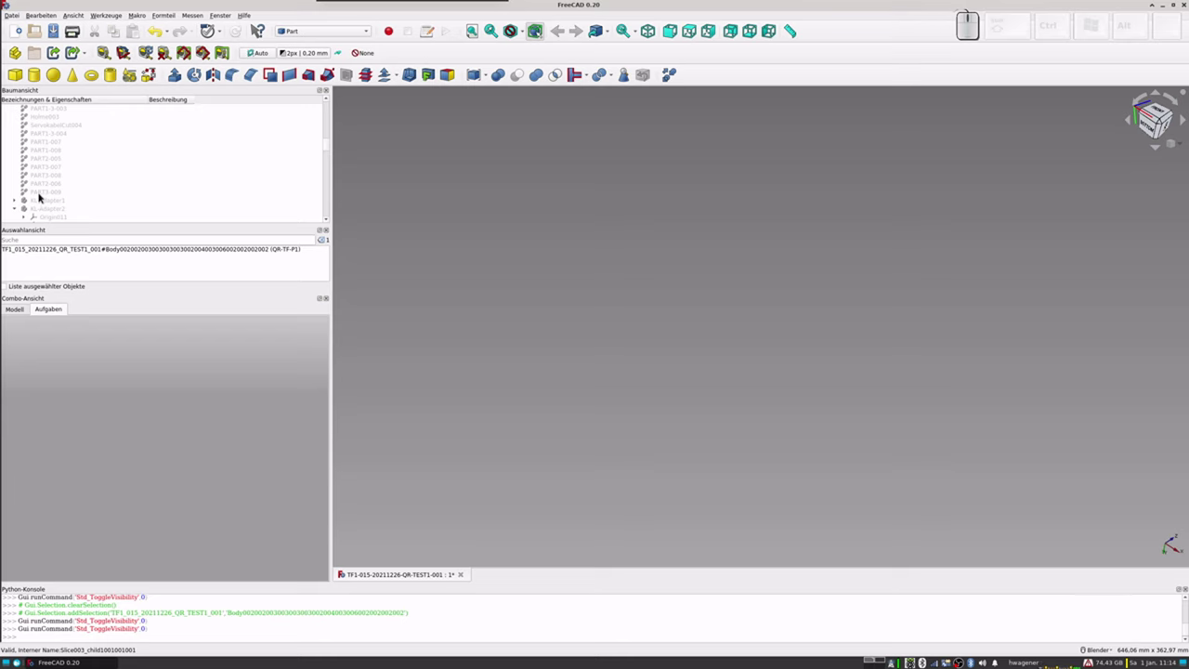
Step: Show the aileron pieces PART3-009 and PART2-006 in the 3D view
left_click(44, 196)
key("space")
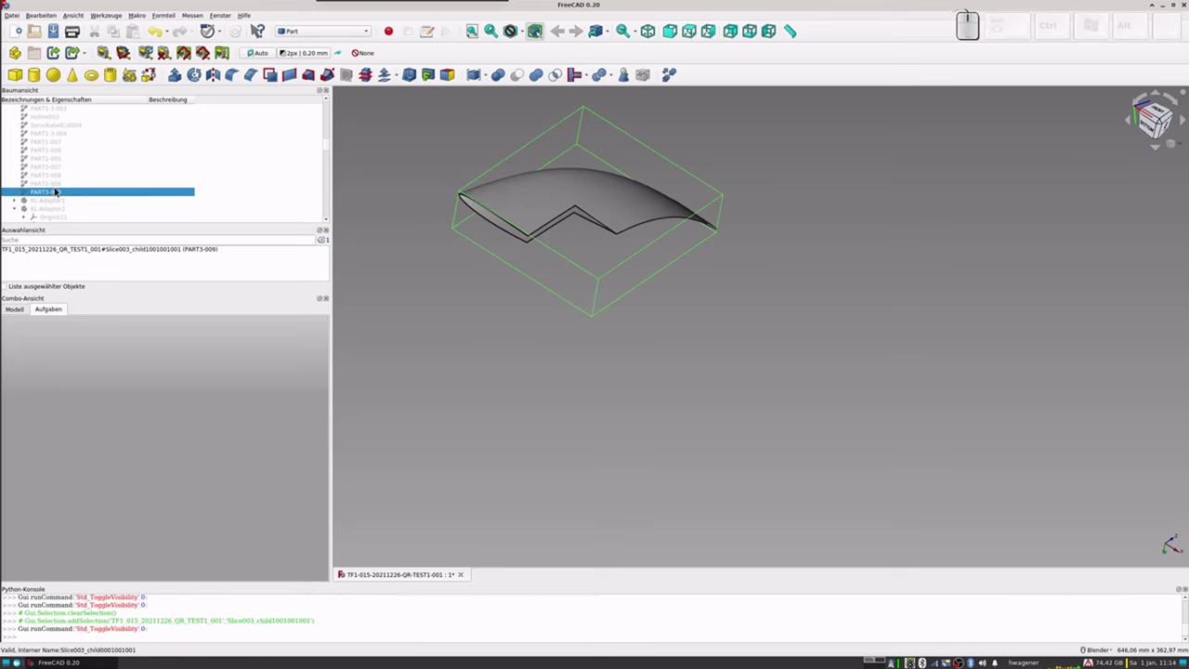
left_click(50, 187)
key("space")
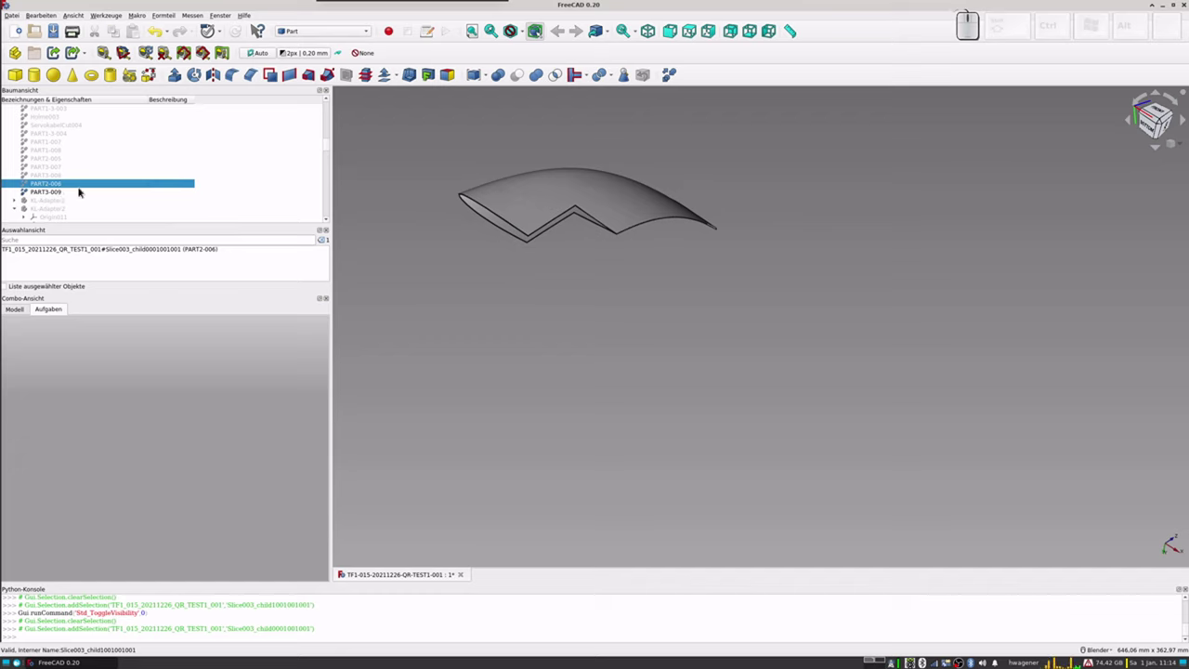
scroll("down", 3)
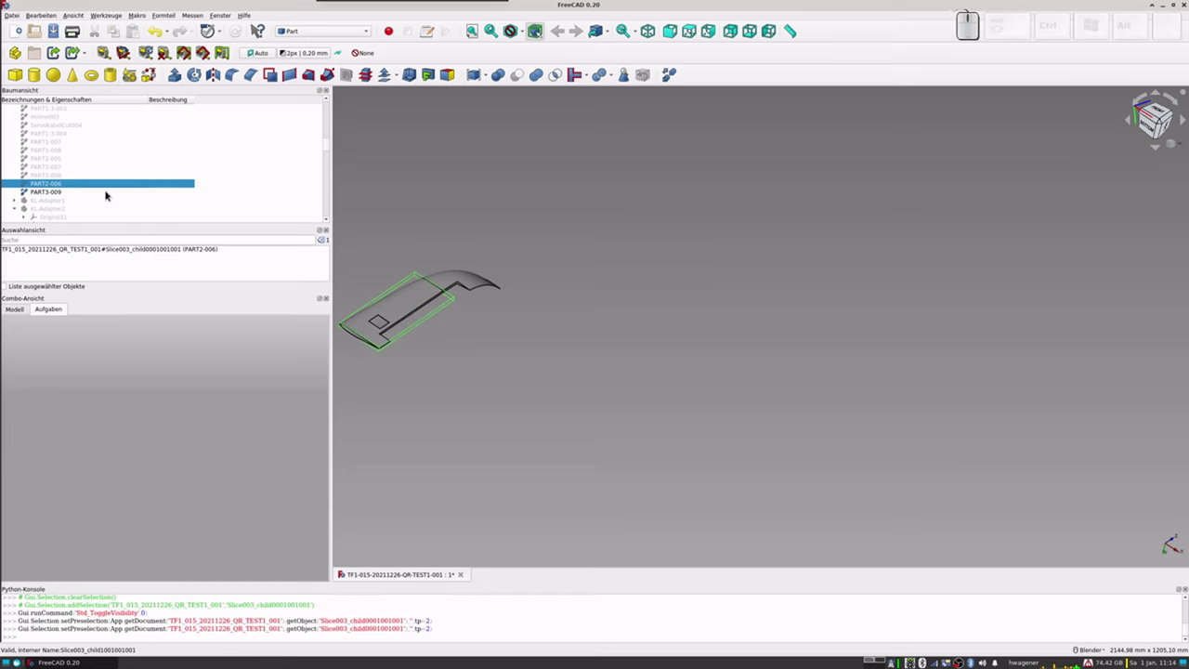
scroll("up", 3)
scroll("up", 3)
scroll("up", 3)
scroll("up", 3)
scroll("up", 3)
Step: Scroll through the model tree to locate the next slice pieces
scroll("up", 3)
scroll("up", 3)
scroll("up", 3)
scroll("up", 3)
scroll("up", 3)
scroll("down", 3)
scroll("up", 3)
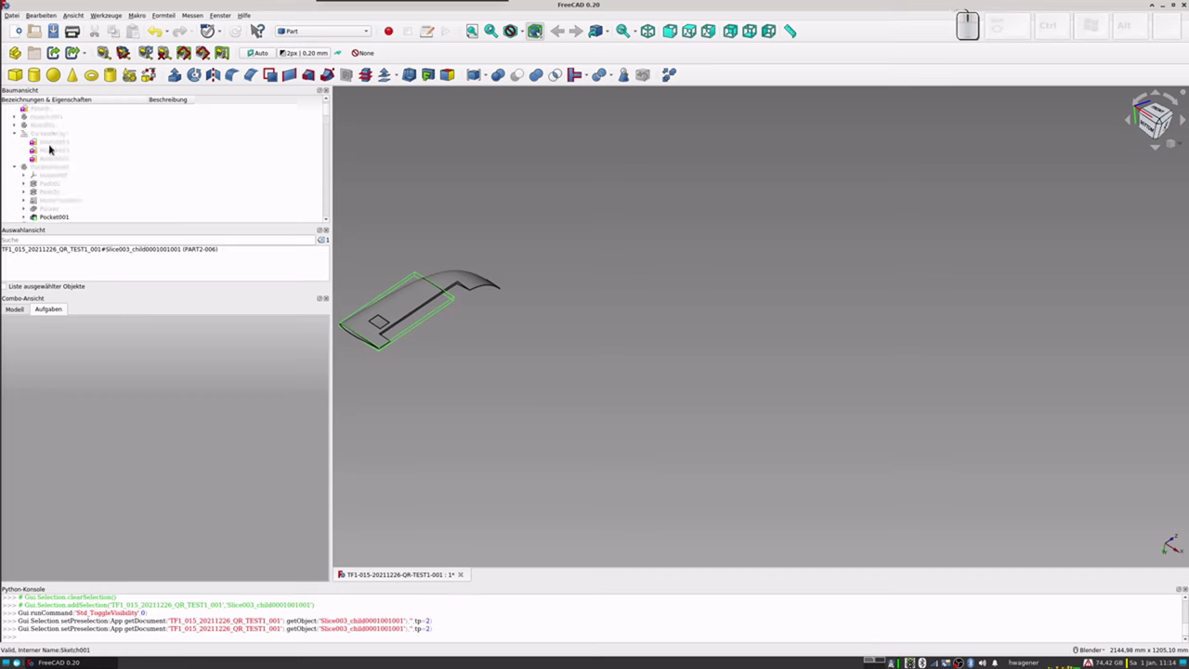
scroll("down", 3)
scroll("down", 3)
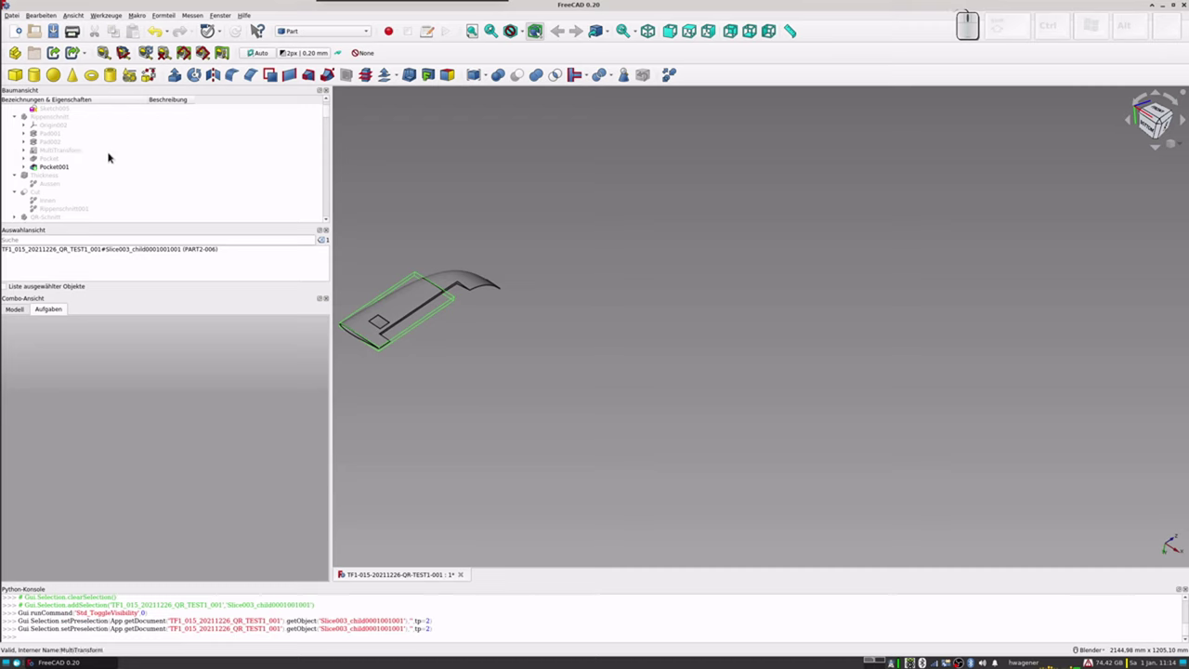
scroll("down", 3)
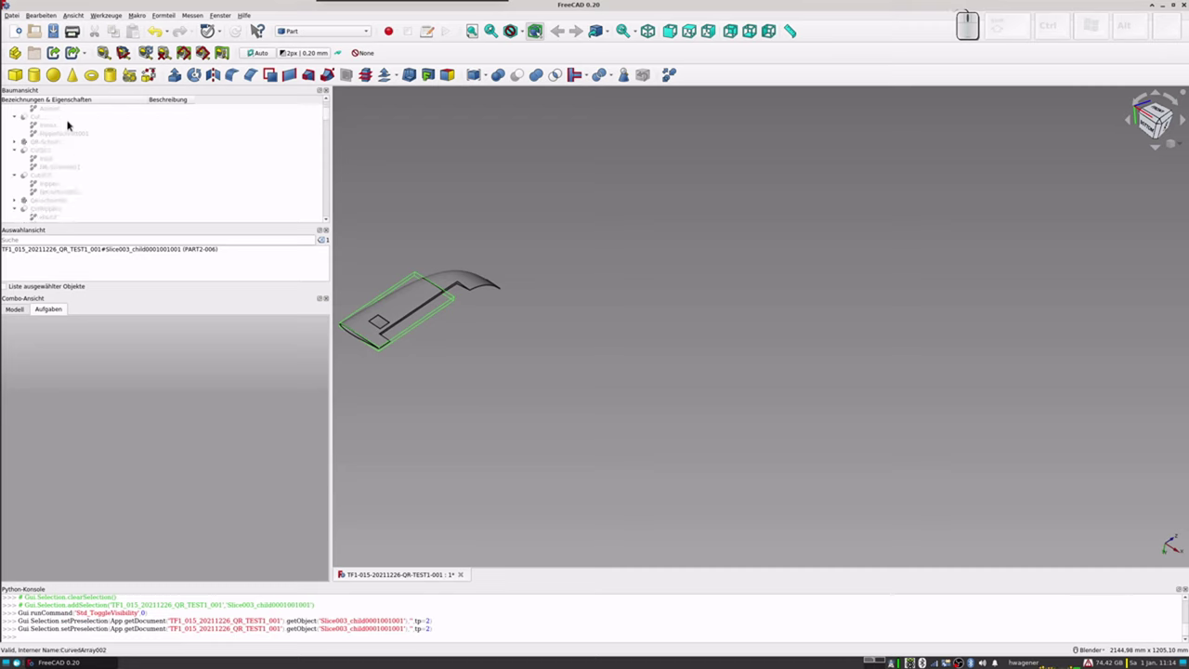
Step: Make a refined copy of the QR-Schnitt body next to the Innen object
left_click(49, 129)
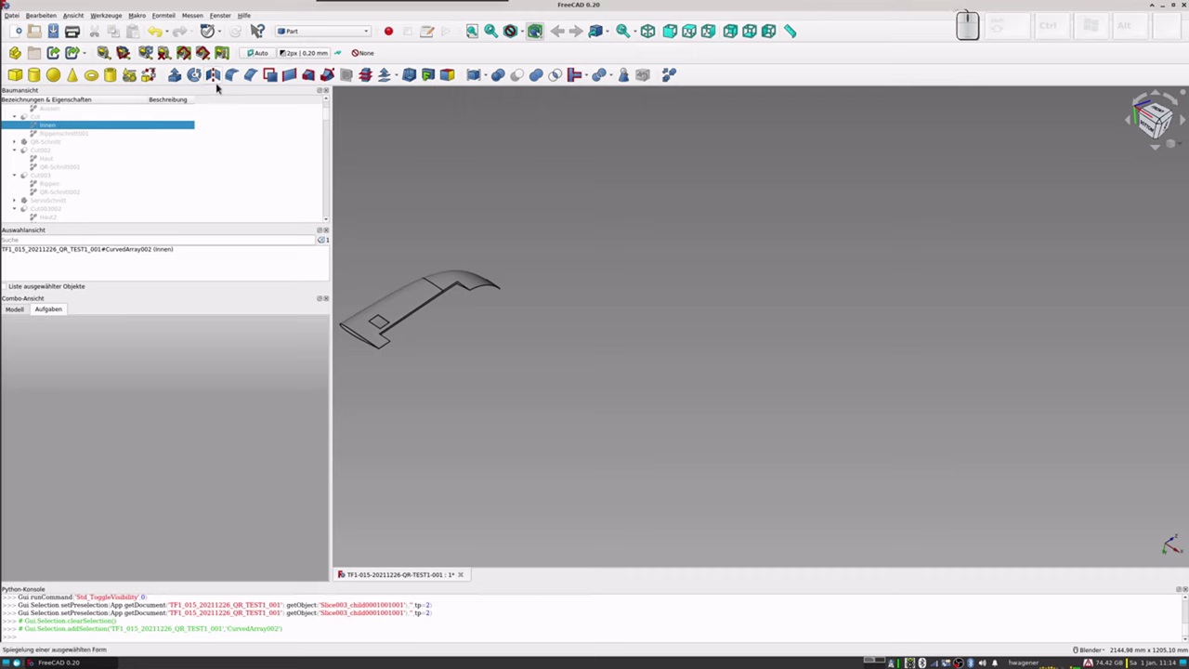
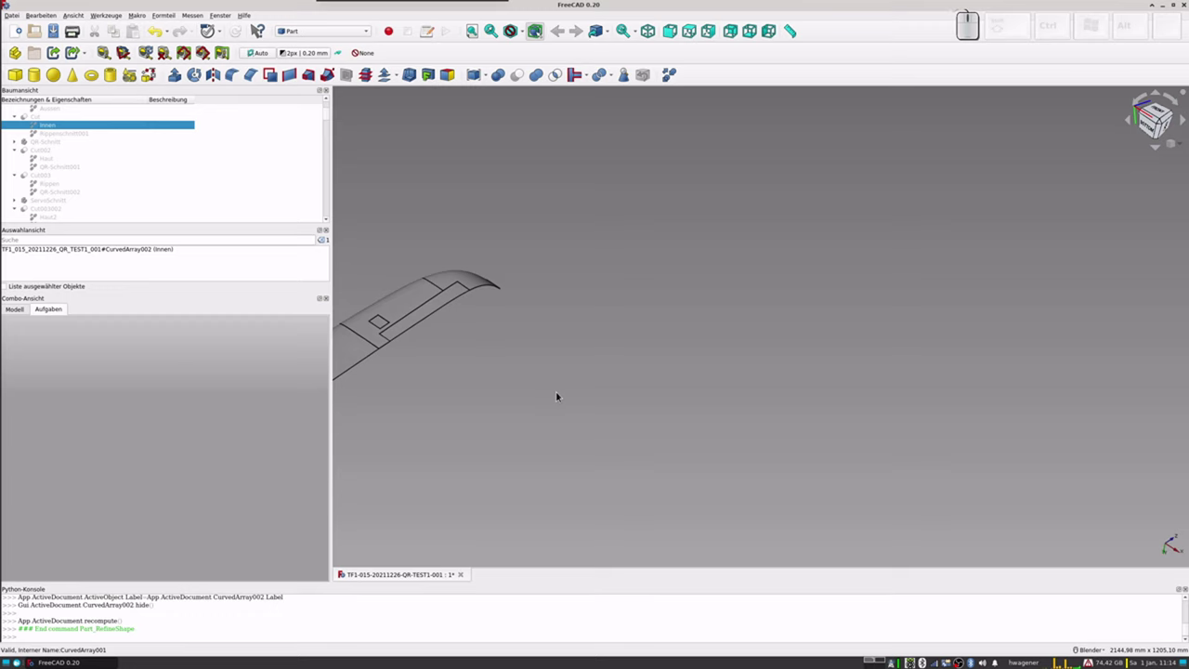
scroll("down", 3)
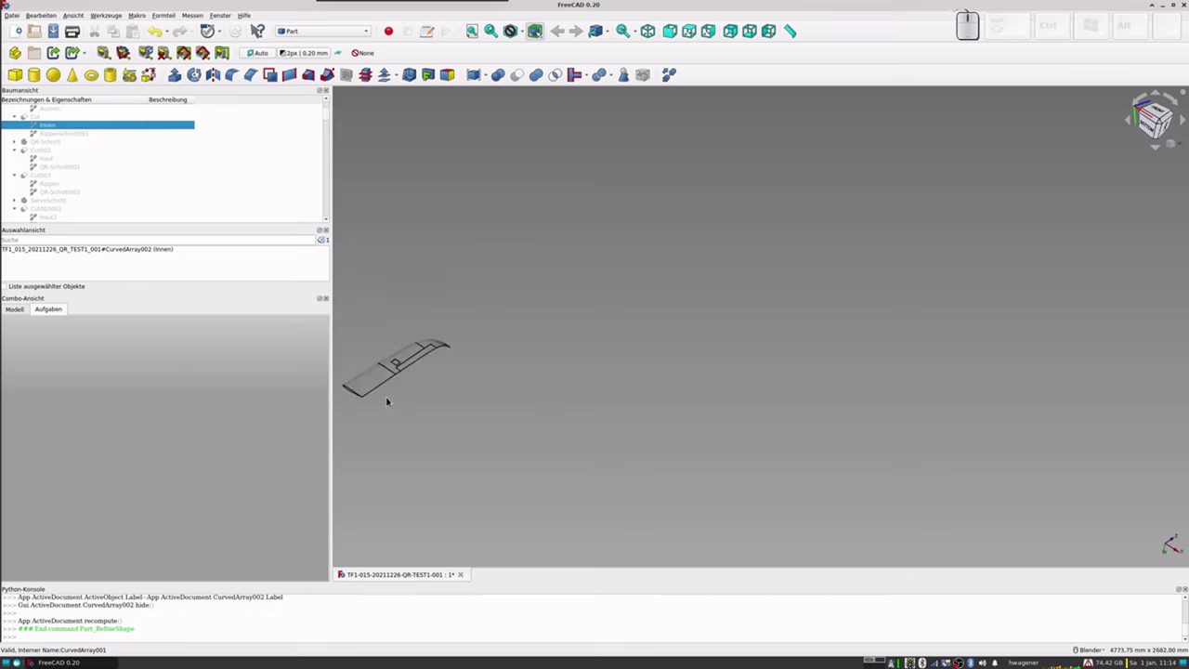
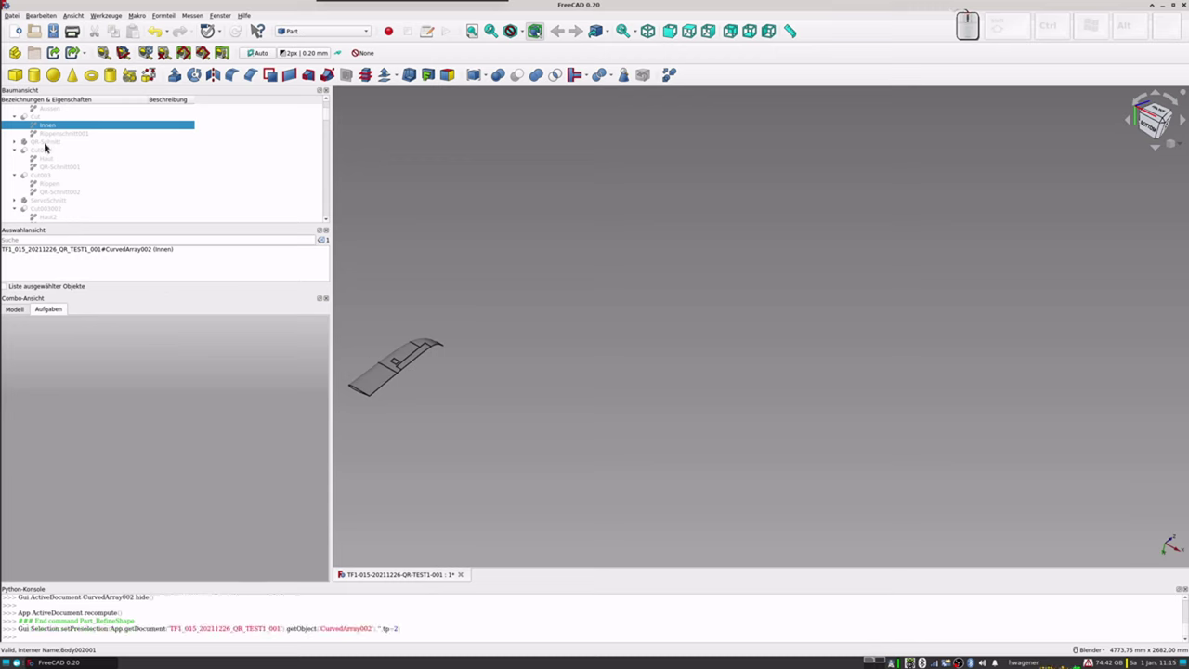
left_click(44, 141)
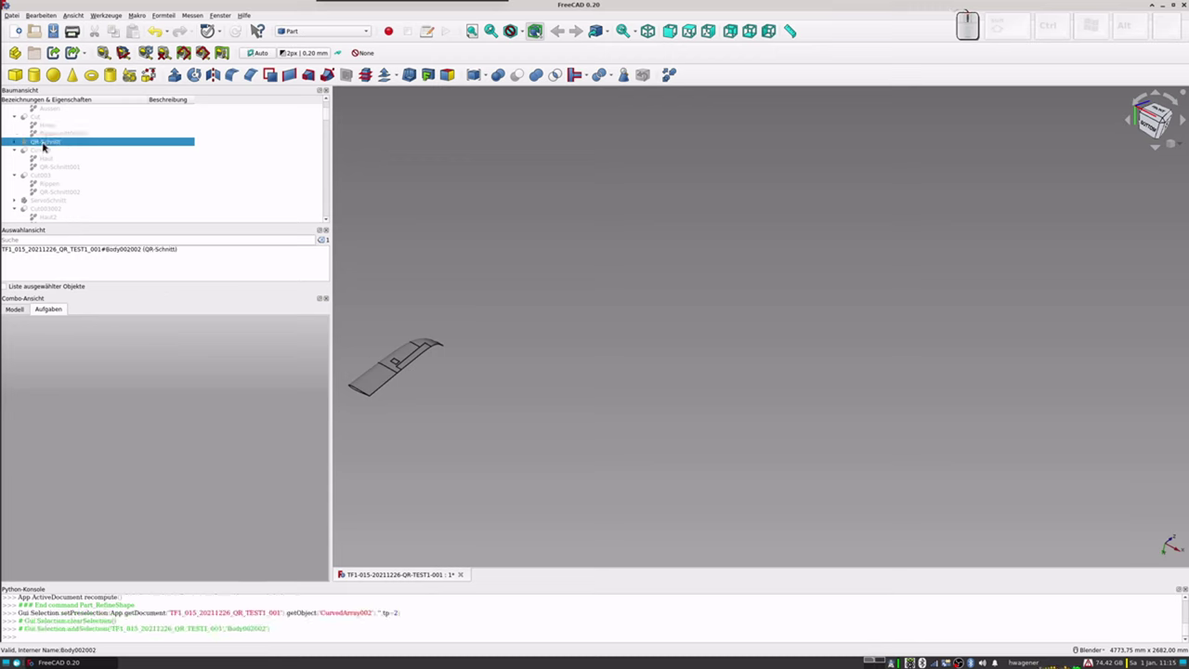
left_click(670, 79)
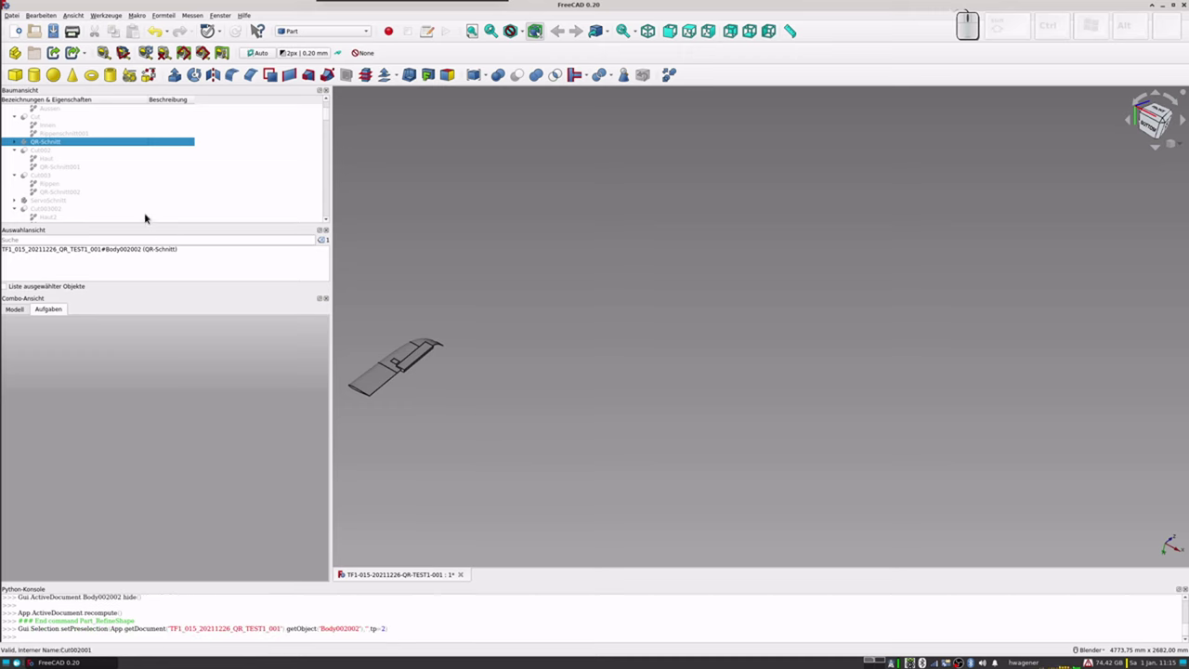
left_click(328, 115)
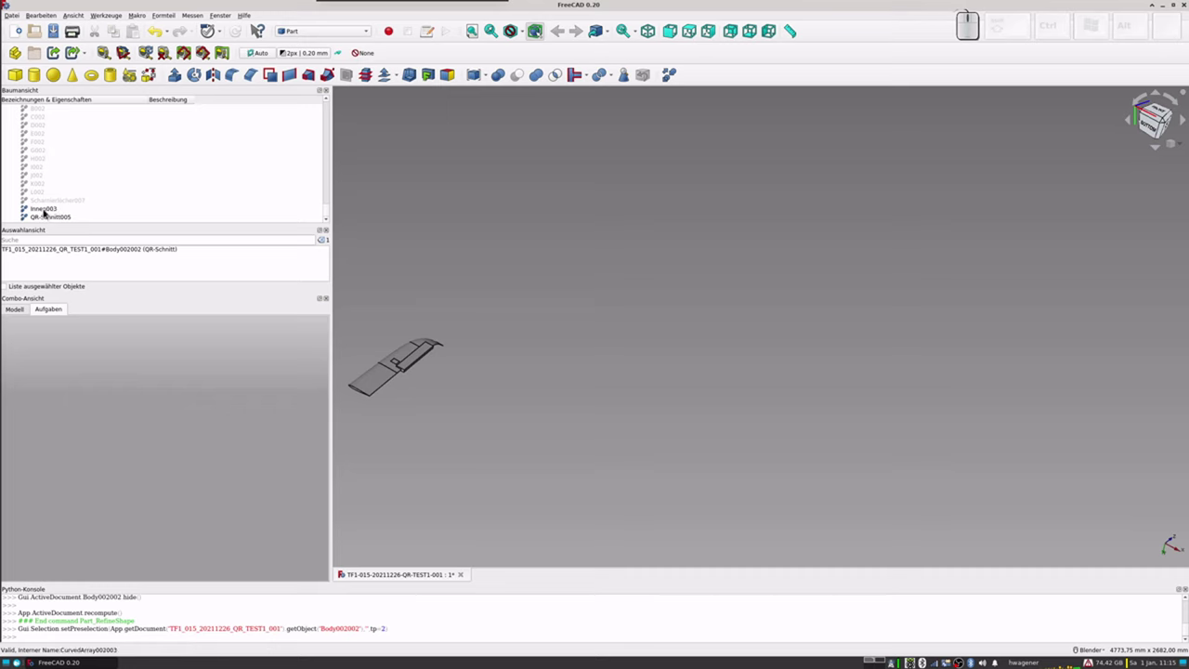
left_click_drag(329, 214, 134, 159)
Step: Make refined copies of the aileron pieces PART2-006 and PART3-009
left_click(46, 171)
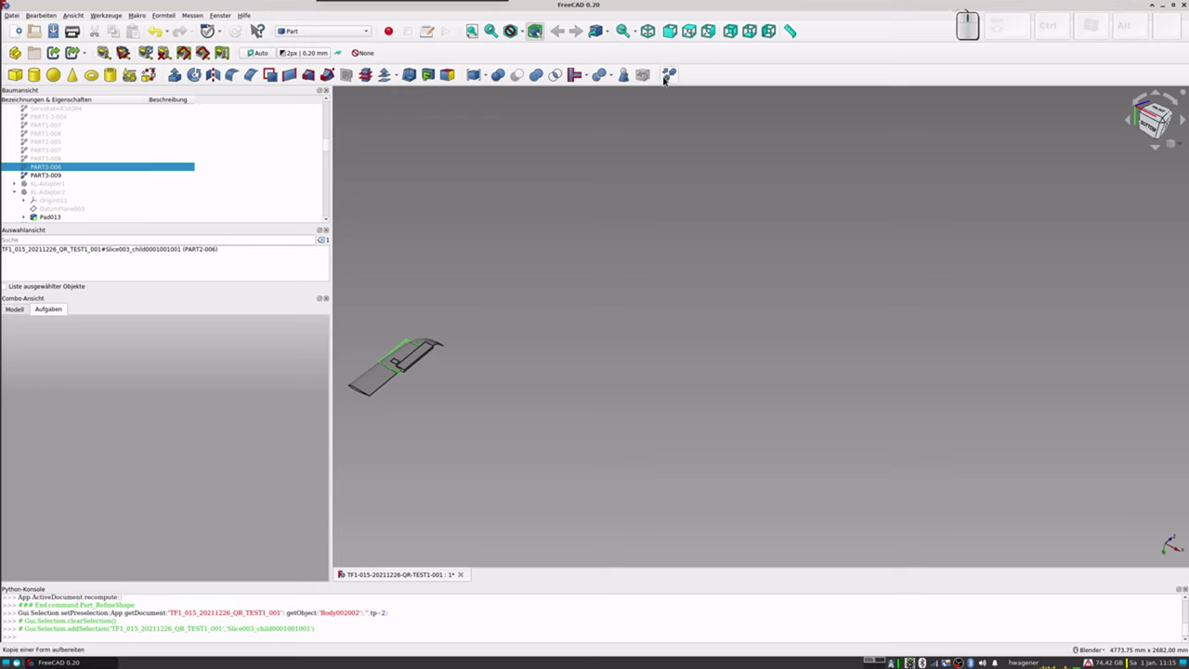
left_click(666, 79)
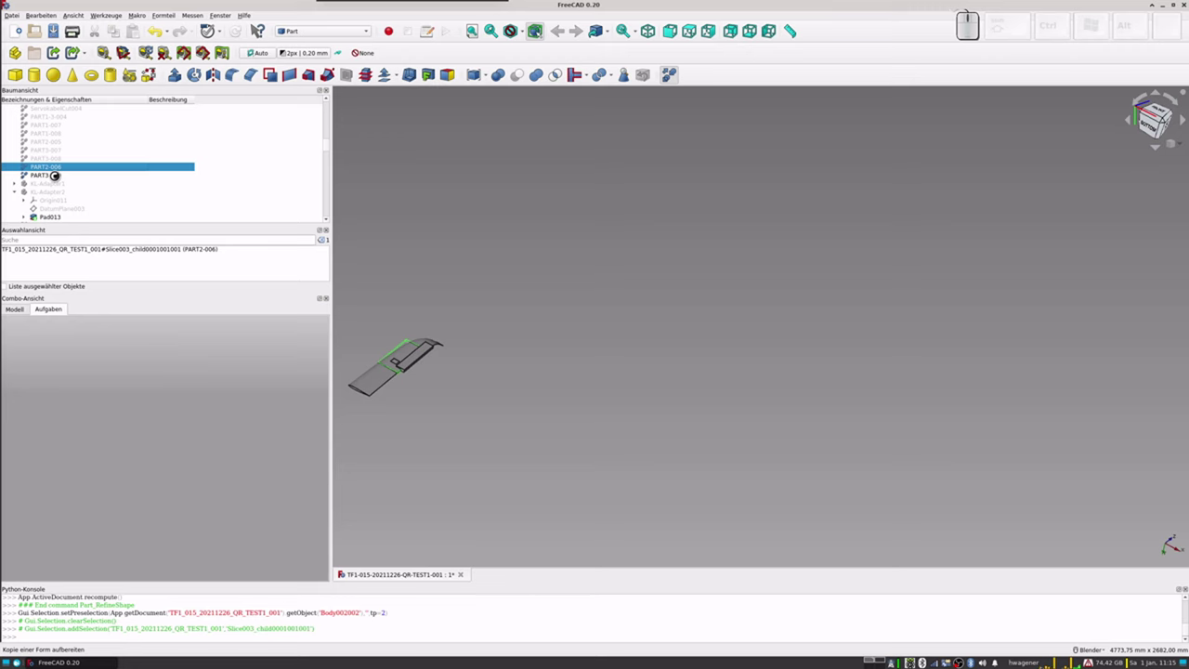
left_click(49, 176)
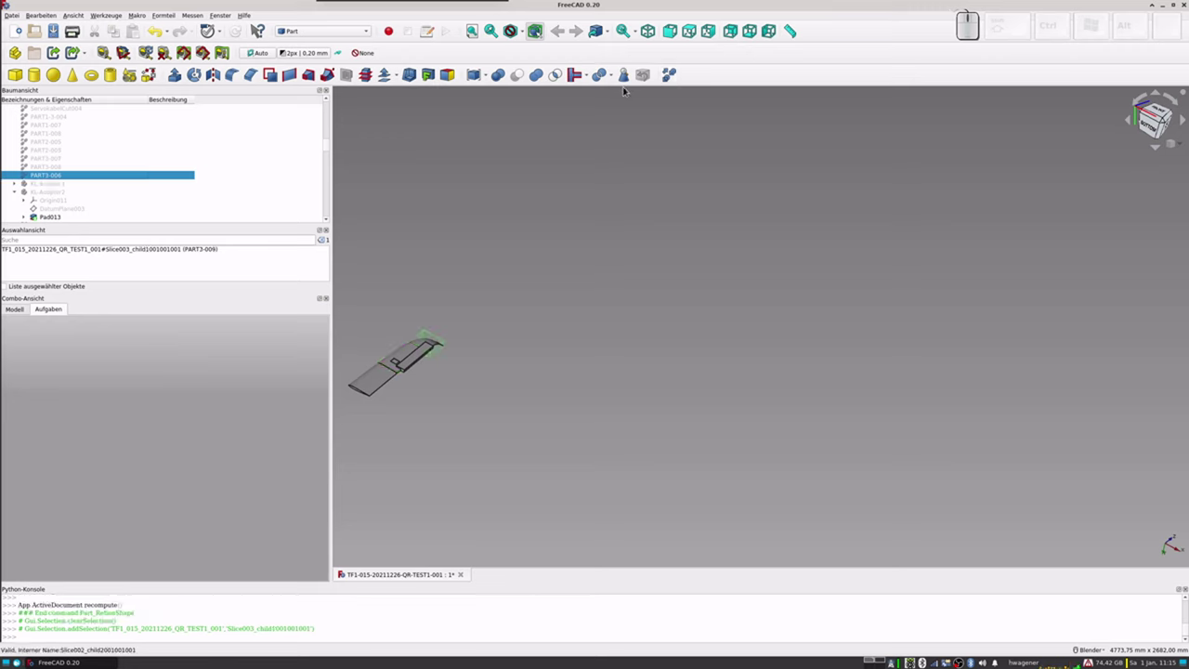
left_click(670, 74)
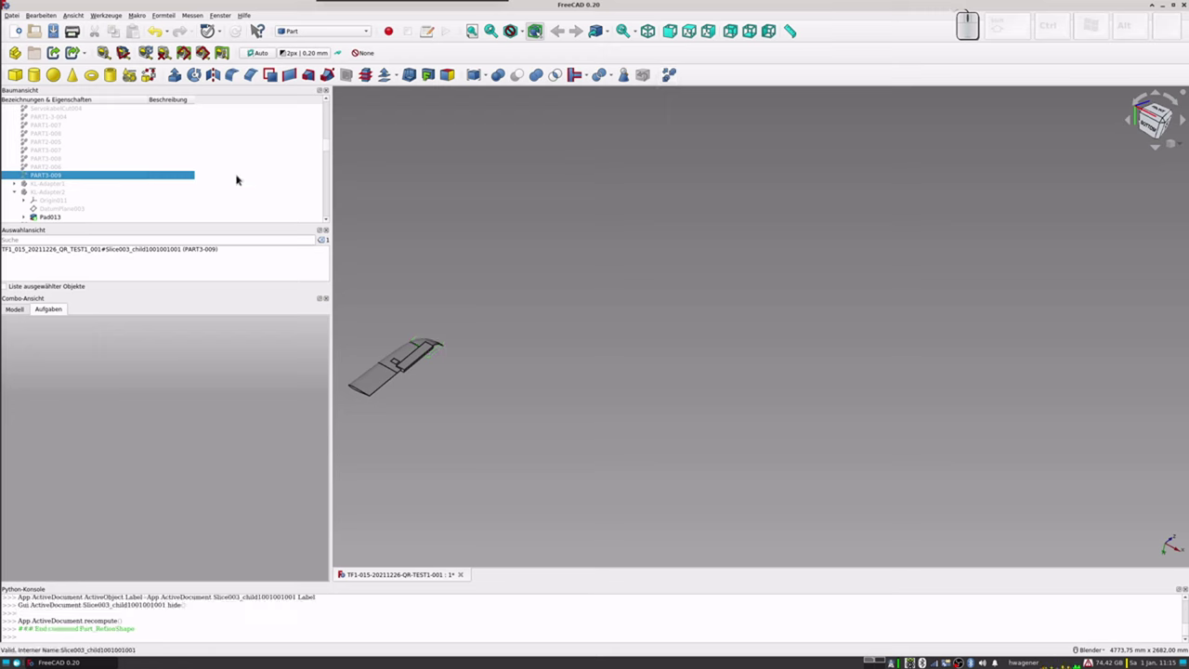
left_click_drag(330, 149, 88, 210)
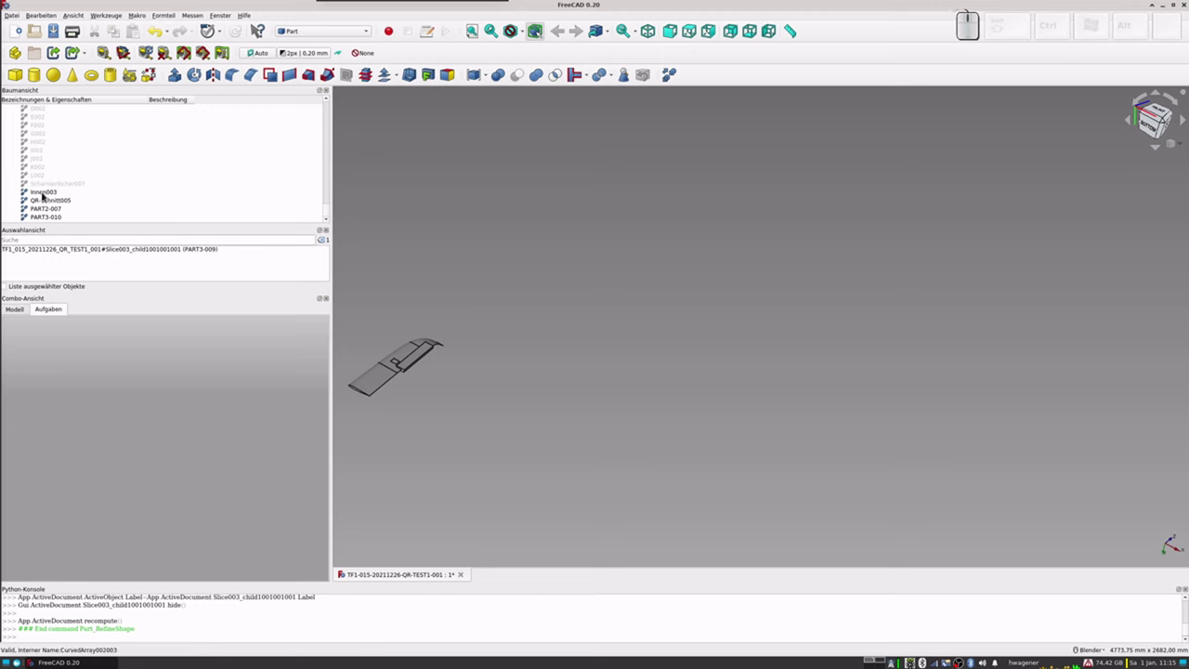
Step: Hide PART3-010 and PART2-007 so only Innen003 and QR-Schnitt005 stay visible
left_click(46, 218)
key("space")
left_click(43, 213)
key("space")
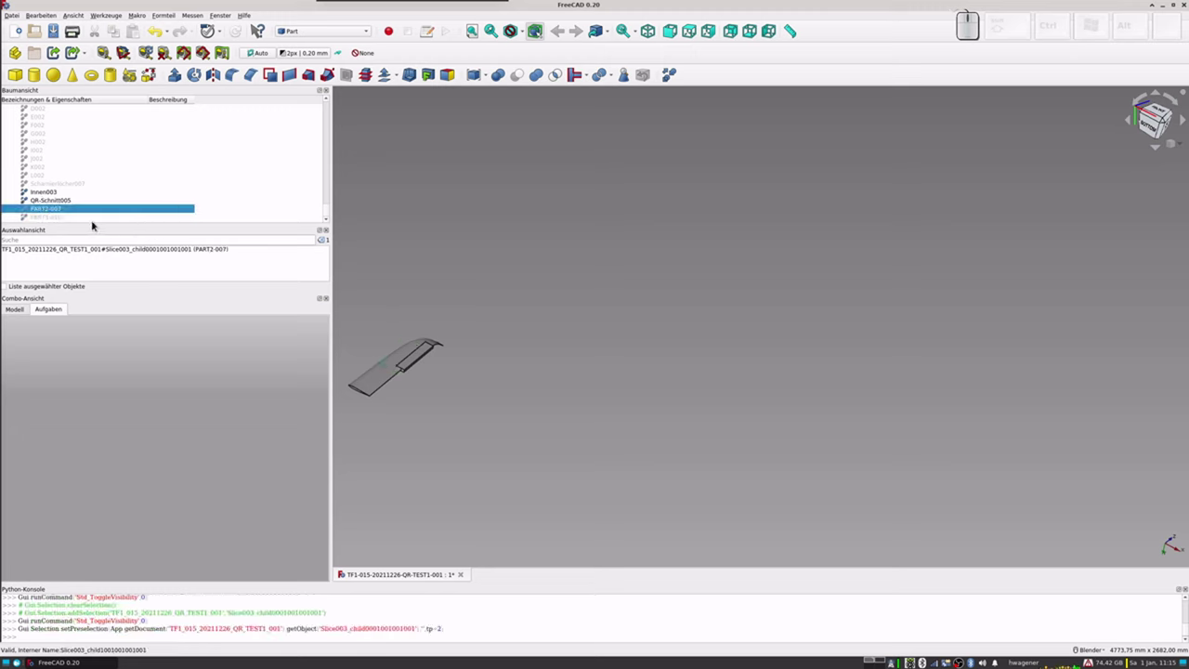
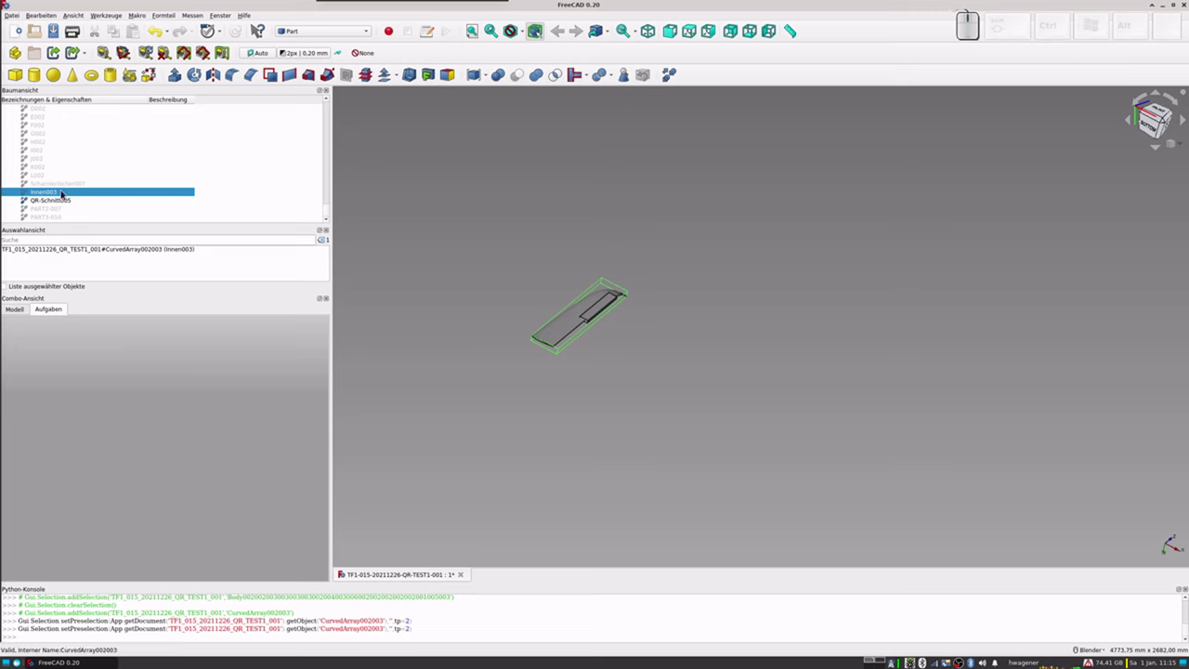
Step: Select Innen003 with QR-Schnitt005 and browse the Part workbench boolean operations
left_click(59, 203)
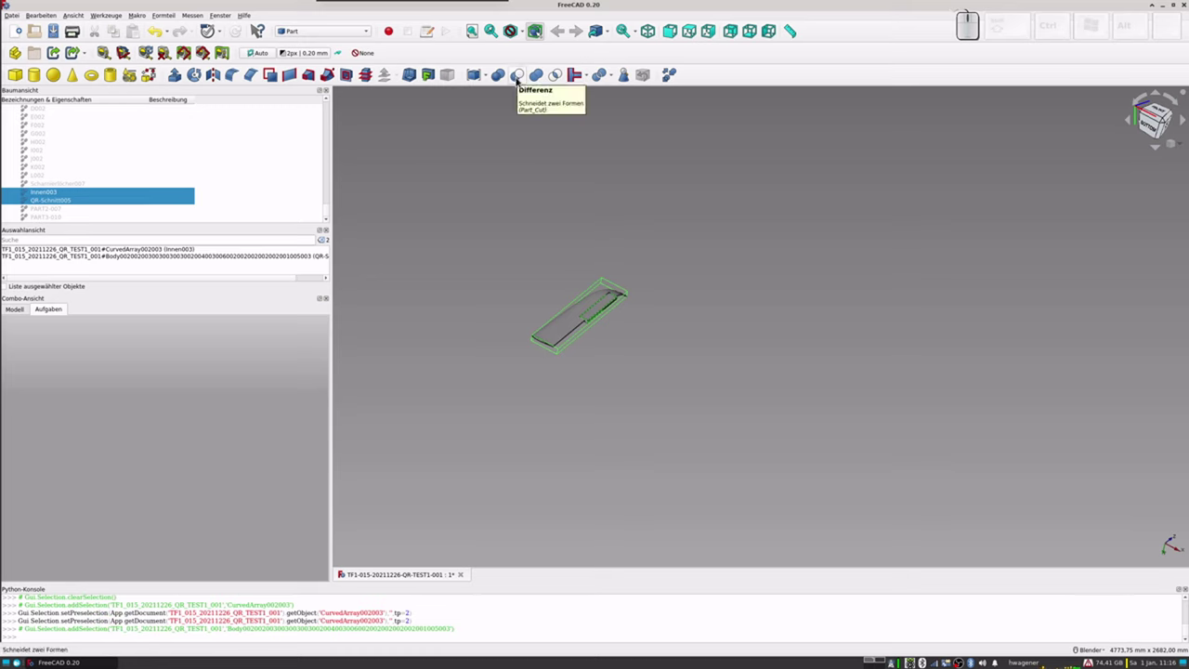
left_click(325, 37)
left_click(310, 46)
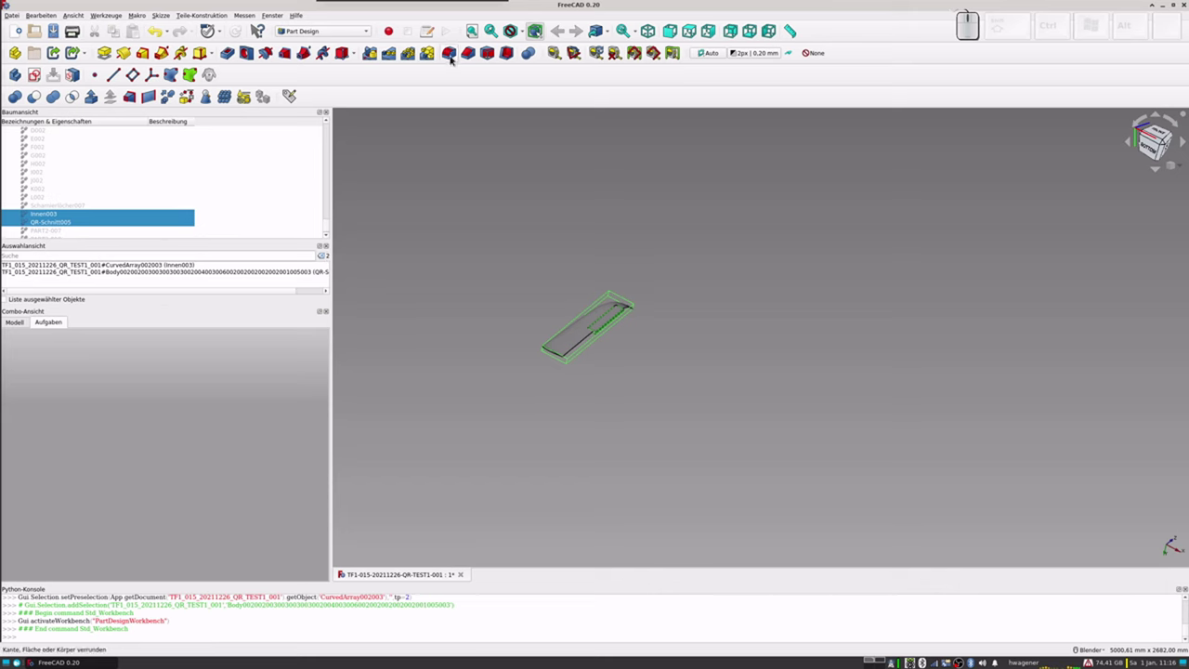
left_click(333, 36)
left_click(311, 26)
left_click(170, 17)
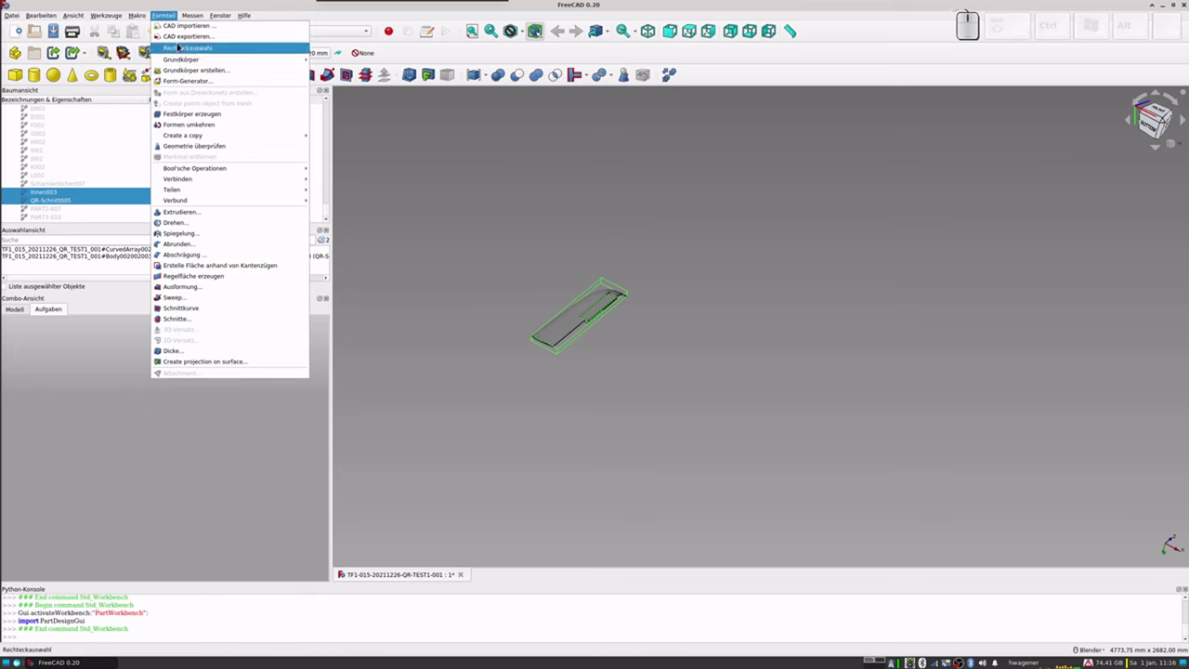
key("Escape")
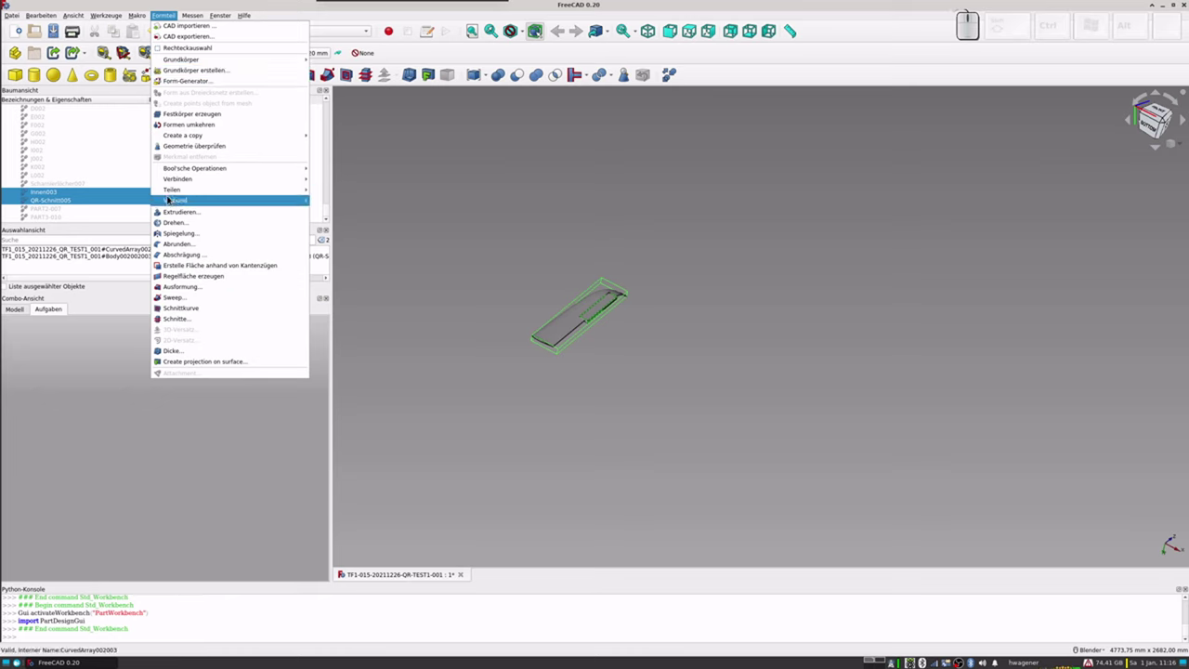
key("Escape")
Step: Cut QR-Schnitt005 from Innen003, leaving a single notched Cut solid
left_click(332, 33)
left_click(310, 46)
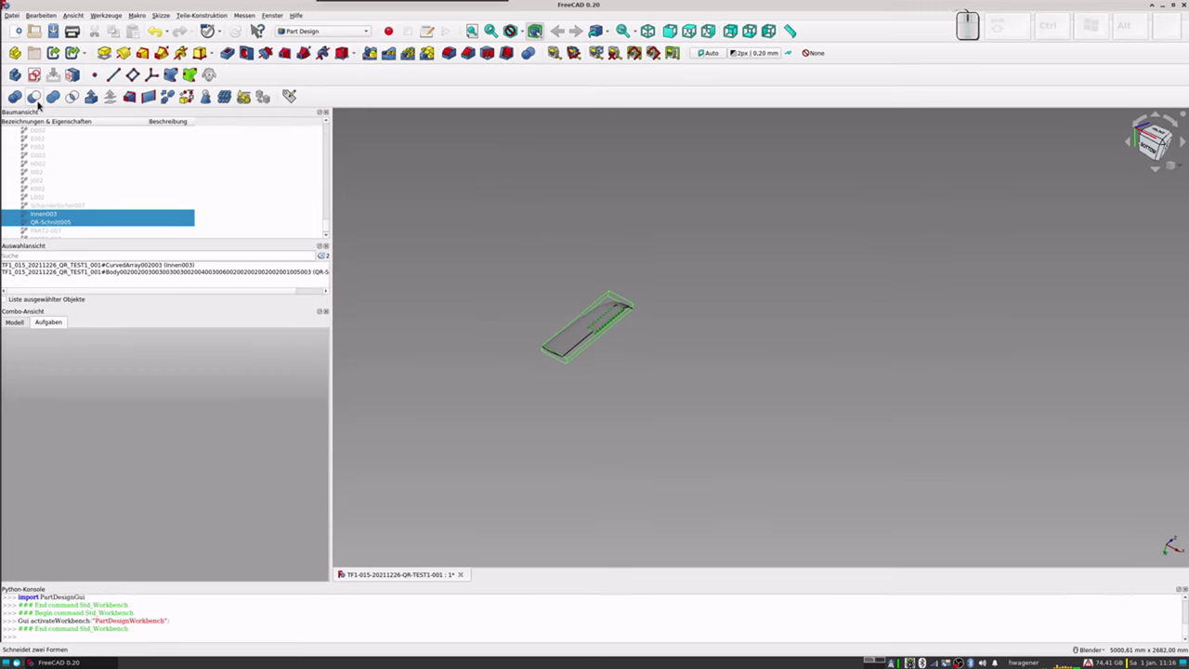
left_click(35, 97)
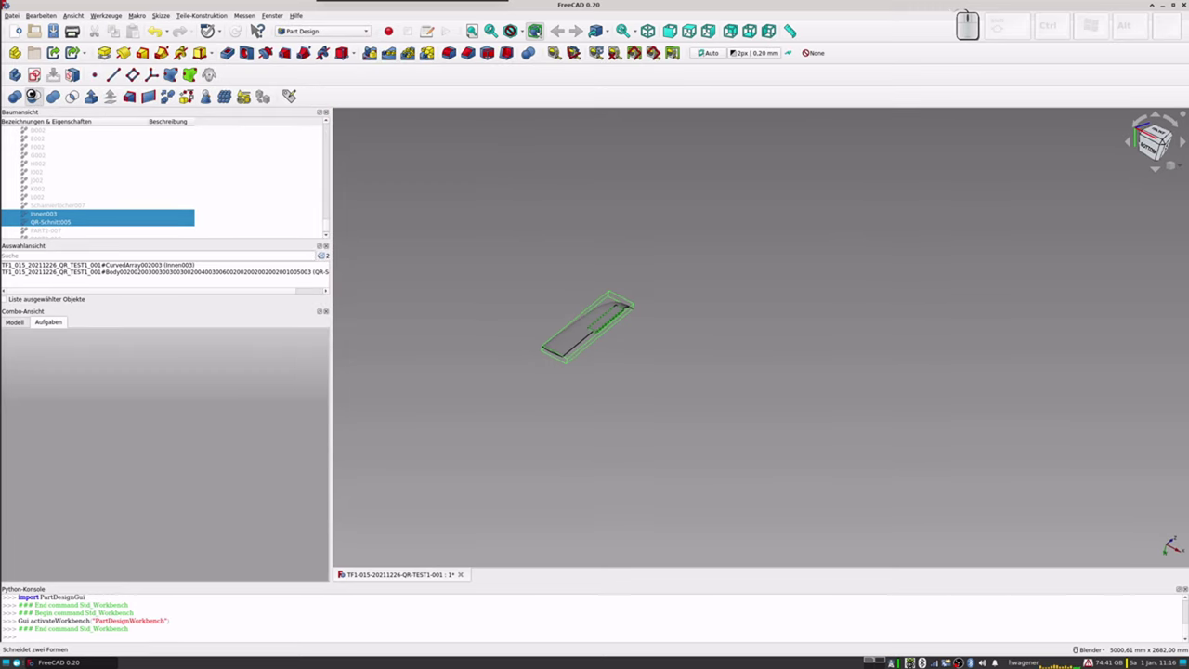
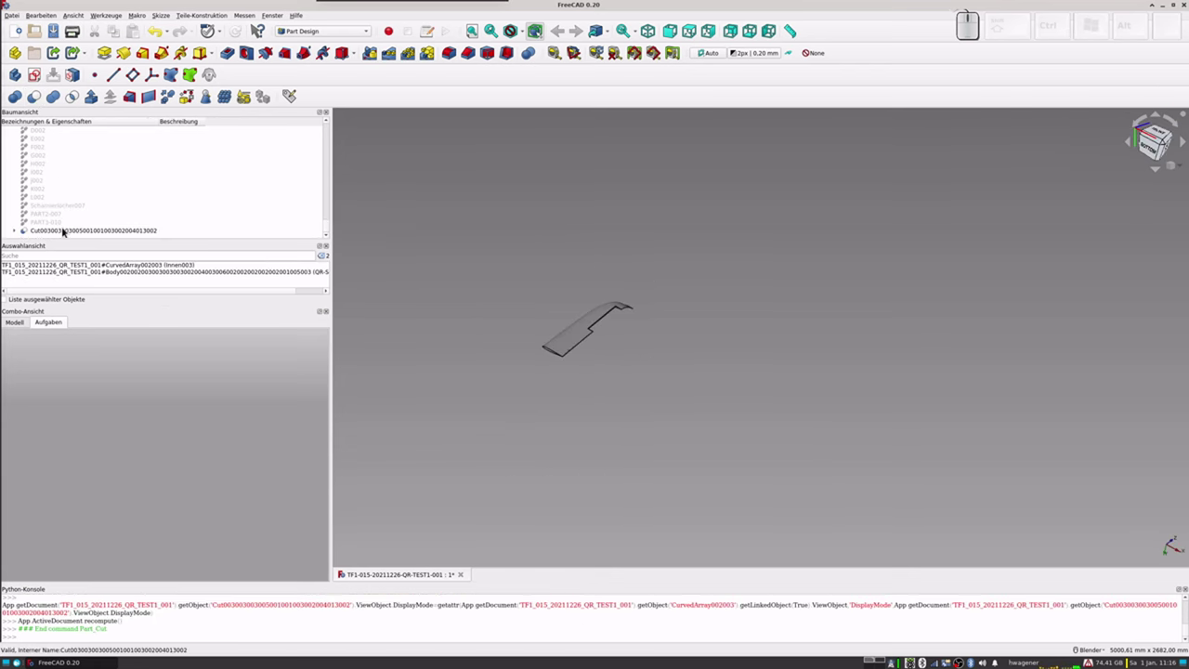
Step: Select the new Cut solid for a refined copy
left_click(63, 228)
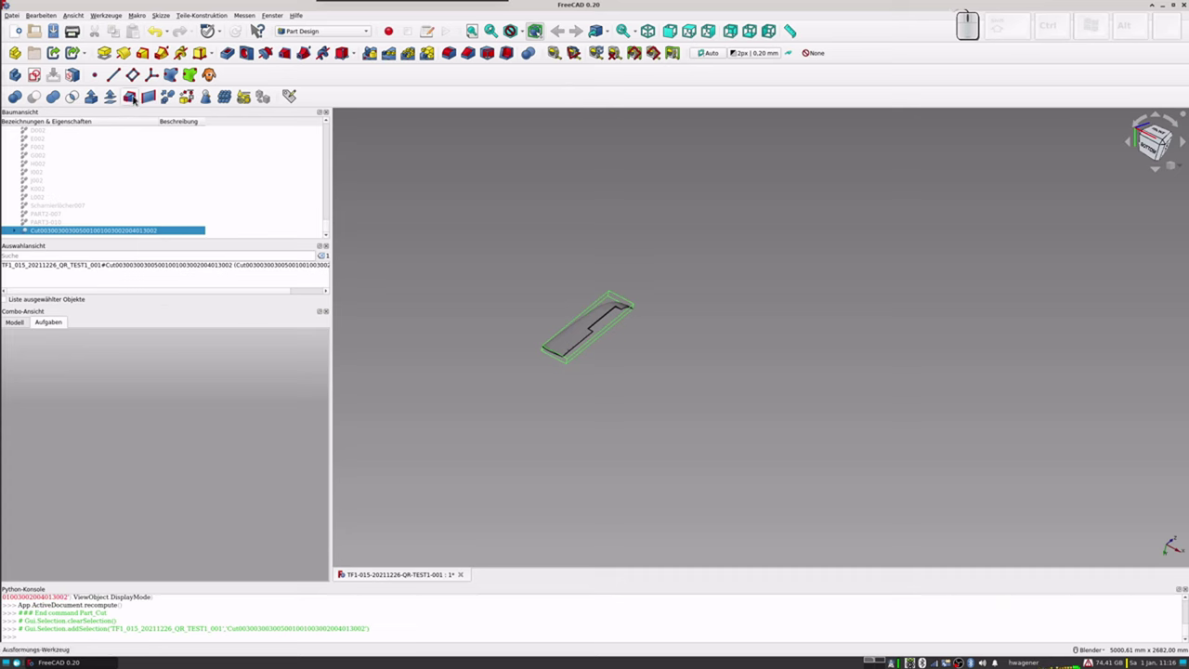
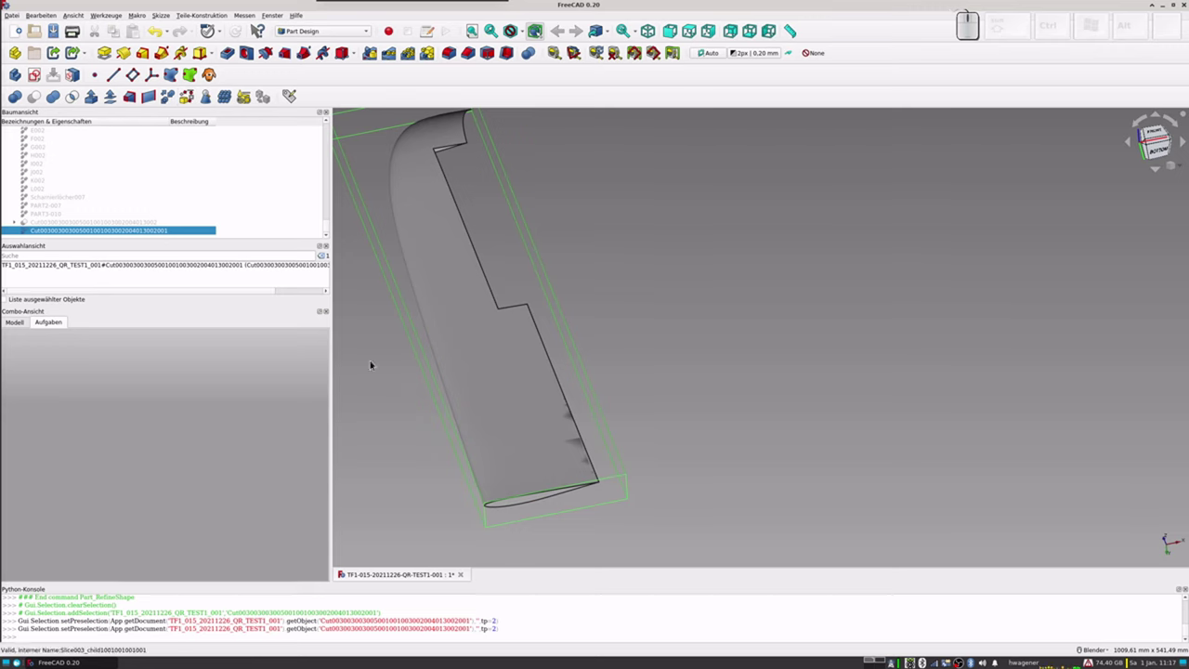
Step: Create a new Part Design body and rename it QR-FLOSSE-L
left_click(398, 385)
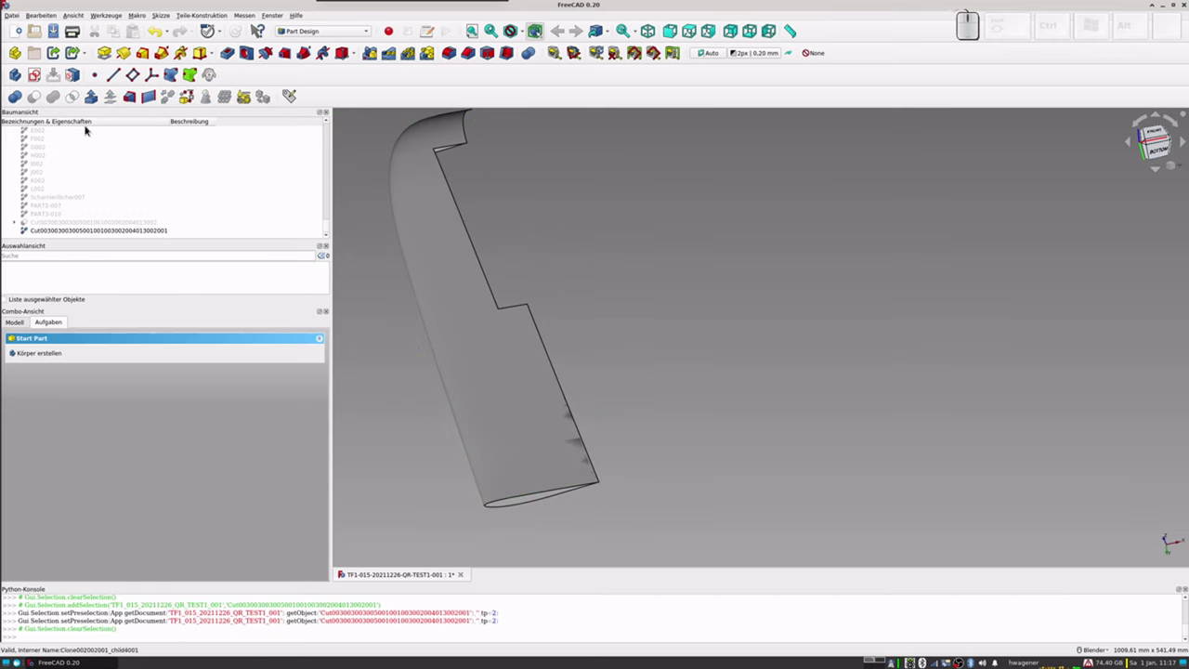
left_click(17, 75)
scroll("down", 3)
left_click(70, 225)
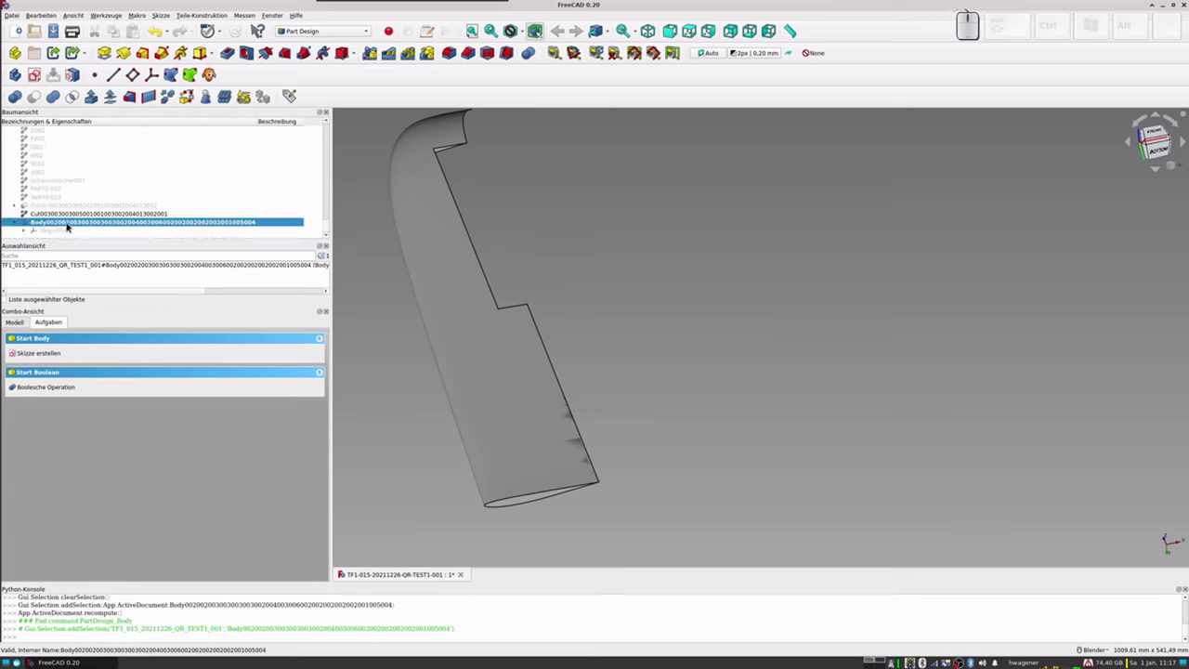
key("F2")
key("shift+q")
key("shift+r")
key("shift+-")
key("f")
key("l")
key("s")
key("s")
key("e")
key("-")
key("shift+l")
key("Return")
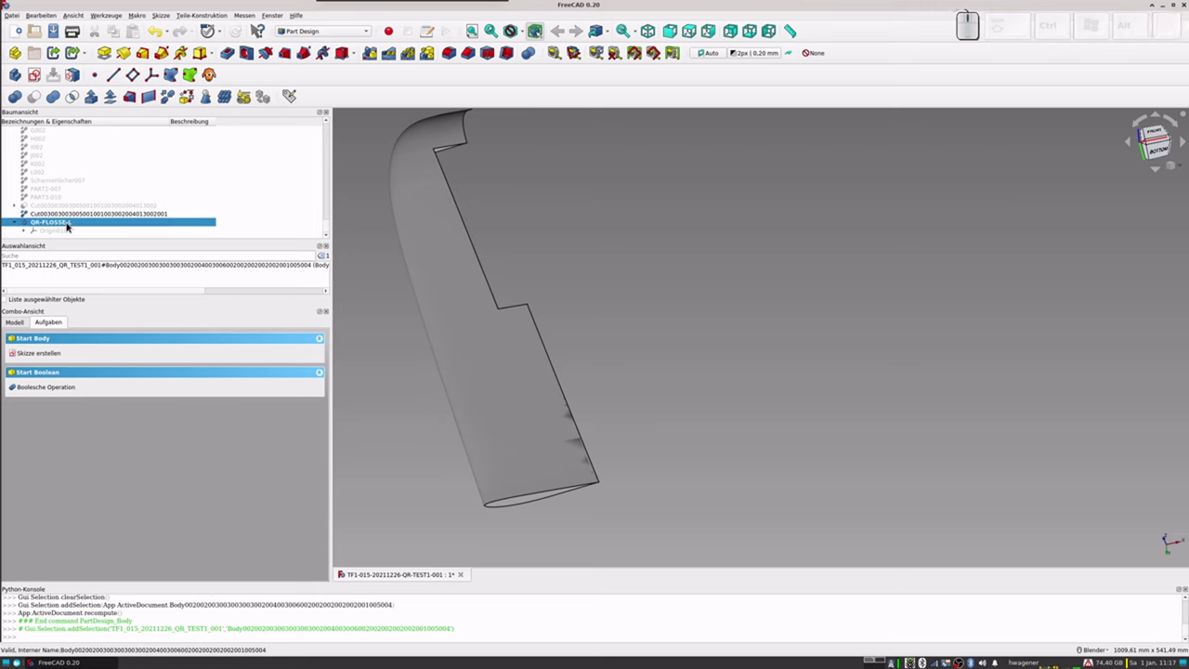
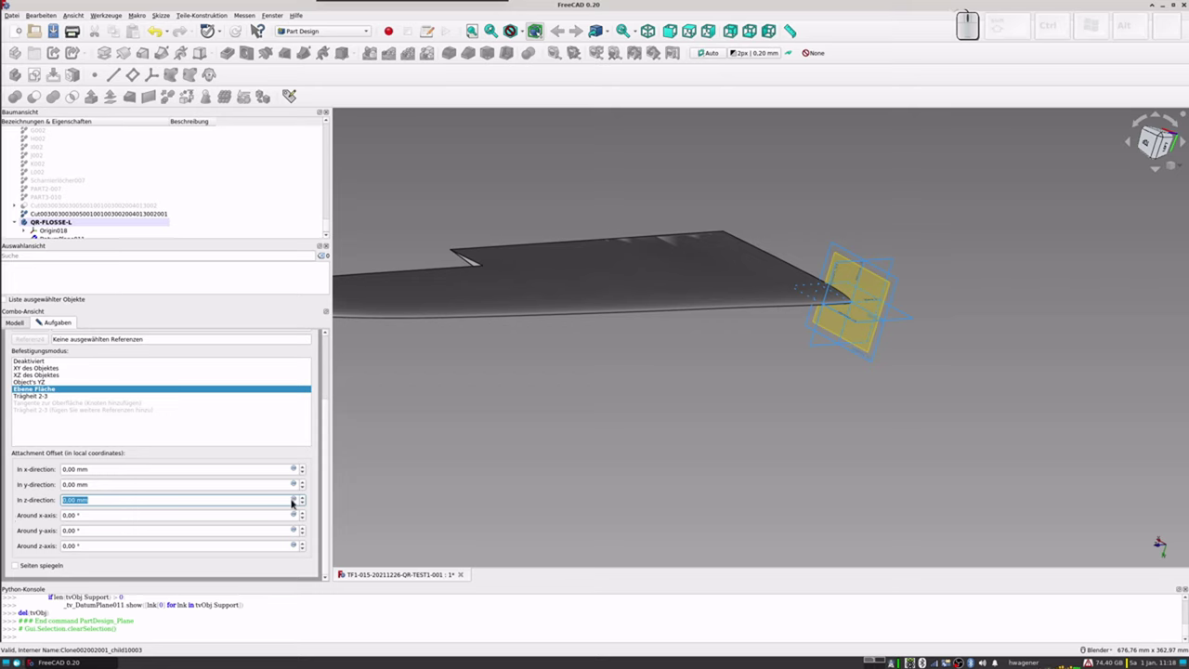
Step: Enter the datum plane's z-offset formula as 344.2+0.5 (344.7 mm)
left_click(296, 498)
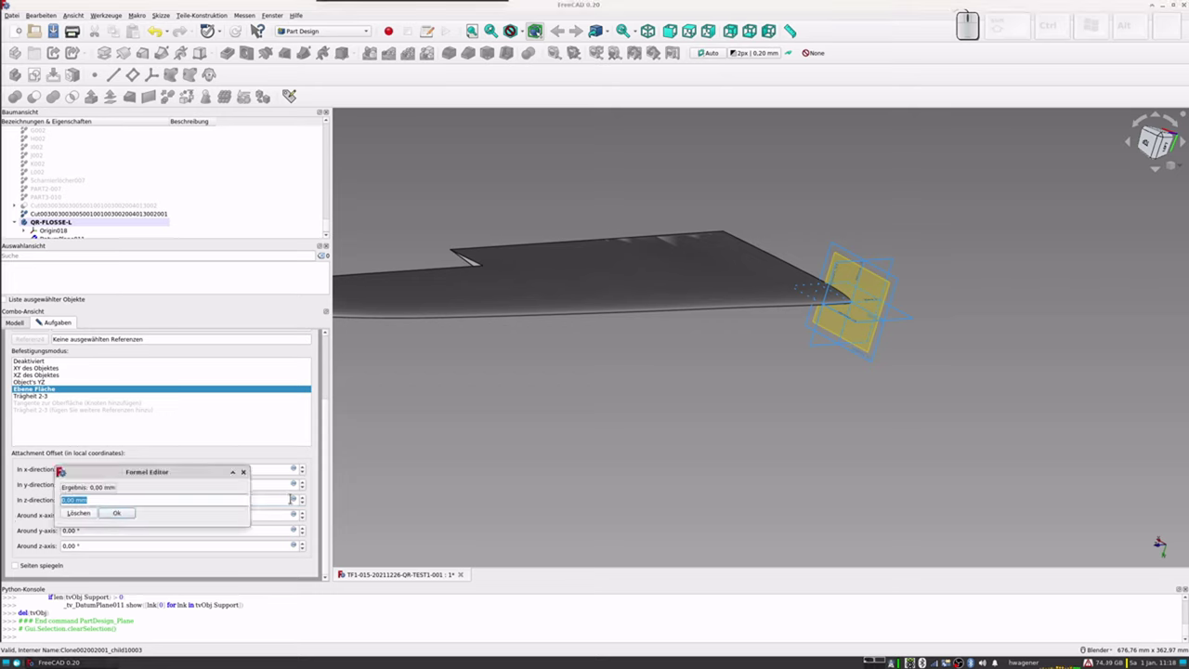
key("KP_3")
key("KP_4")
key("KP_4")
key("KP_Decimal")
key("KP_2")
key("KP_Add")
key("KP_0")
key("KP_Decimal")
key("KP_5")
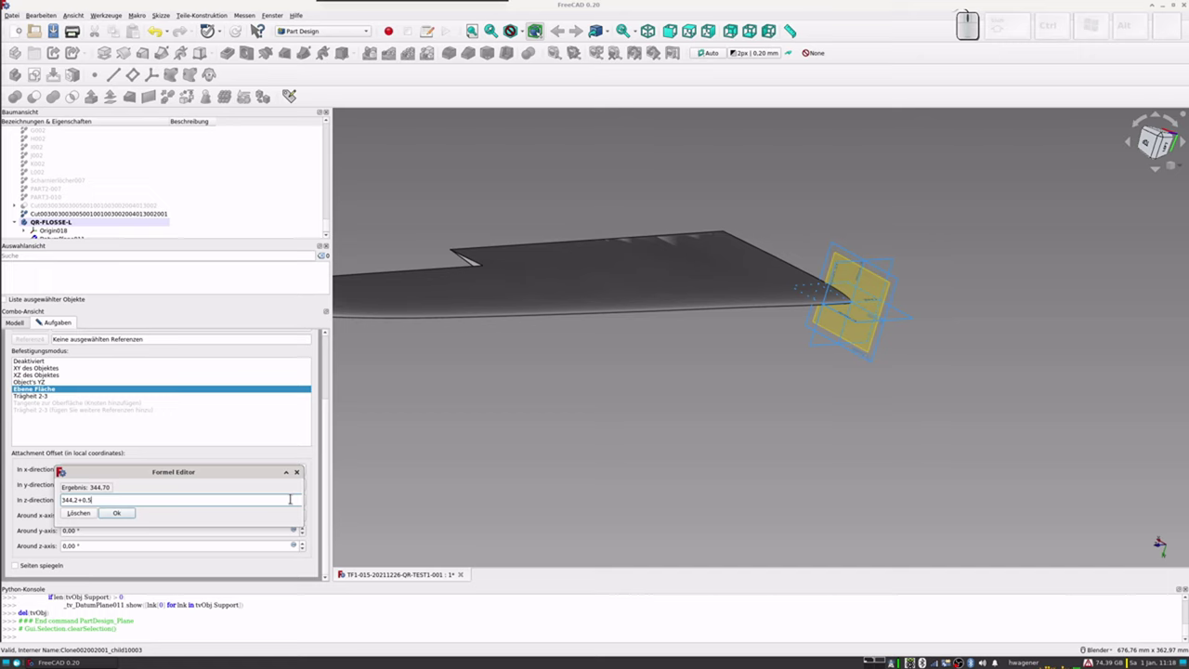
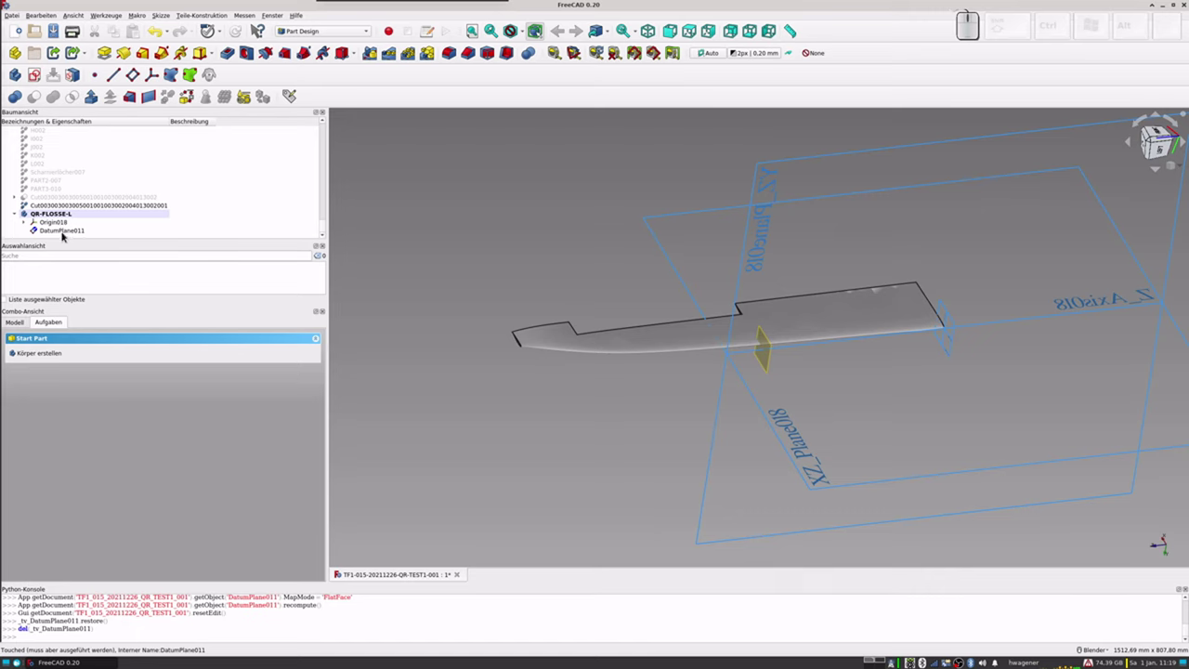
Step: Copy DatumPlane011 with its dependencies and paste it as a second datum plane
left_click(65, 234)
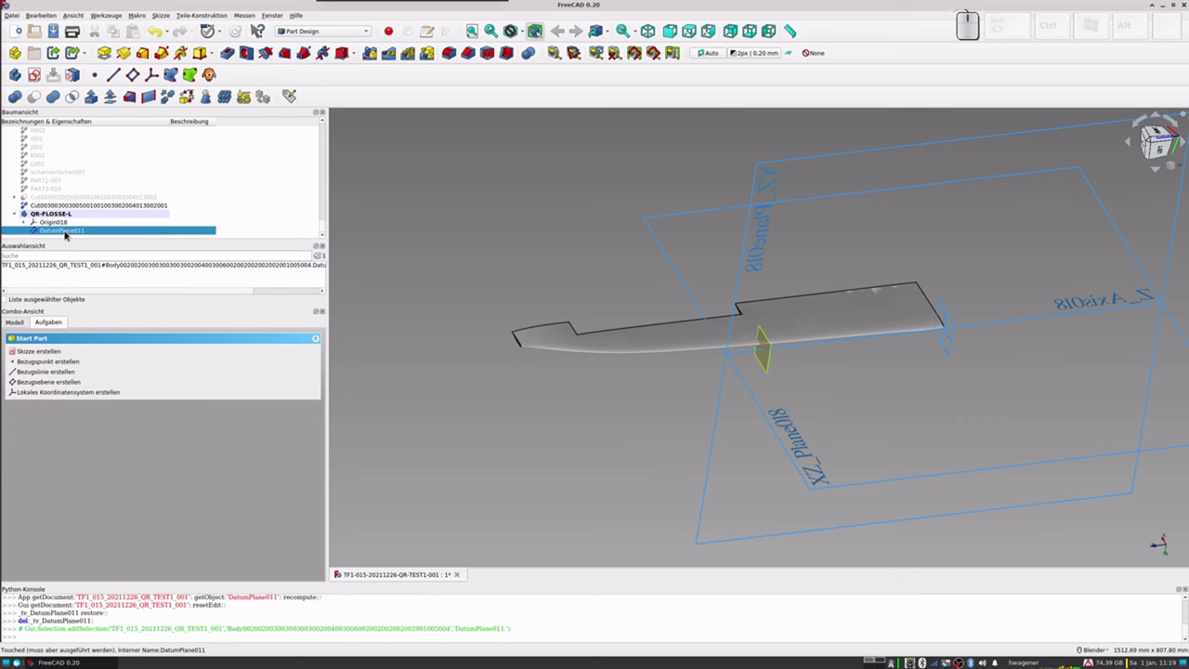
key("ctrl+c")
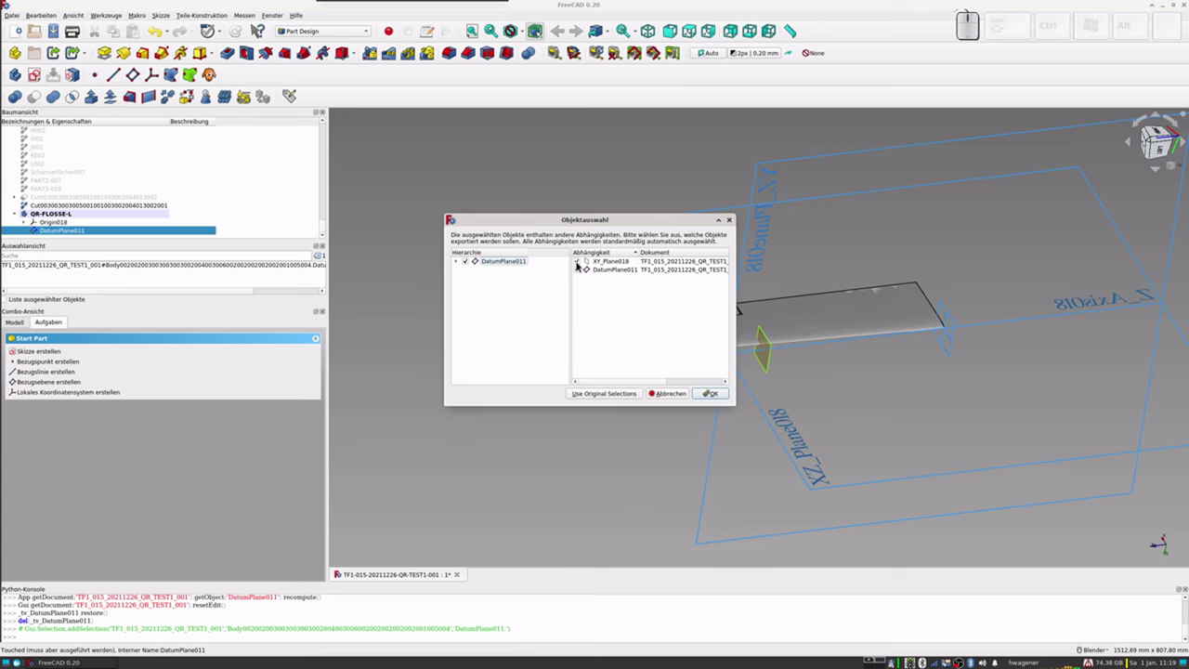
left_click(579, 265)
left_click(705, 394)
key("ctrl+v")
scroll("down", 3)
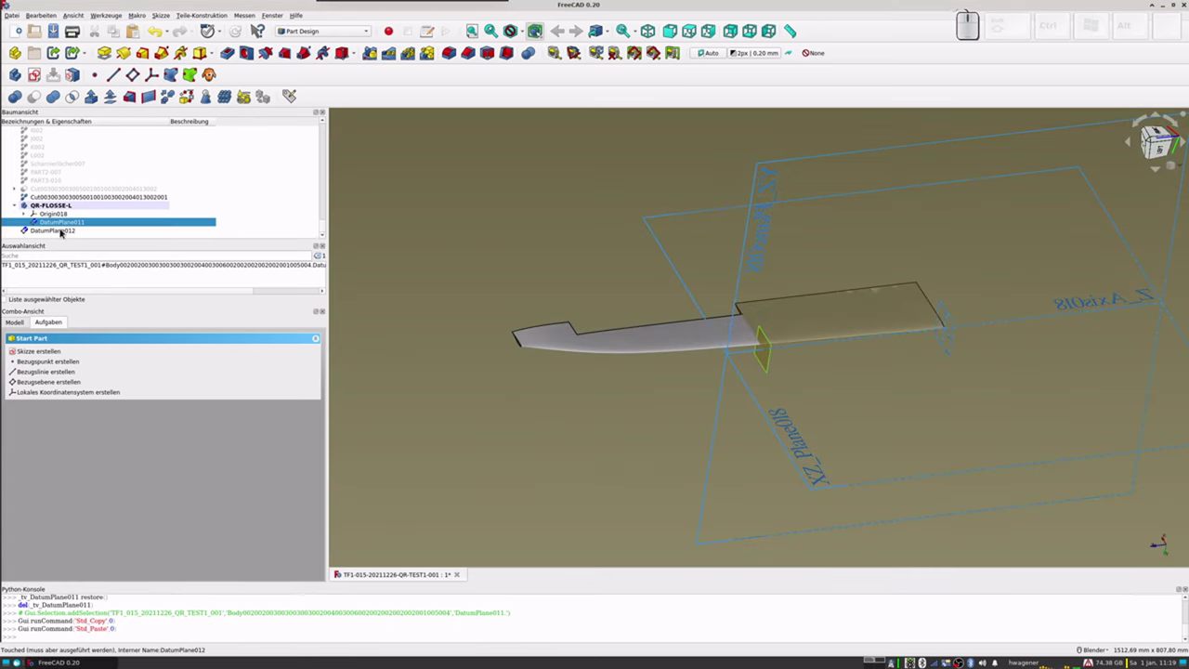
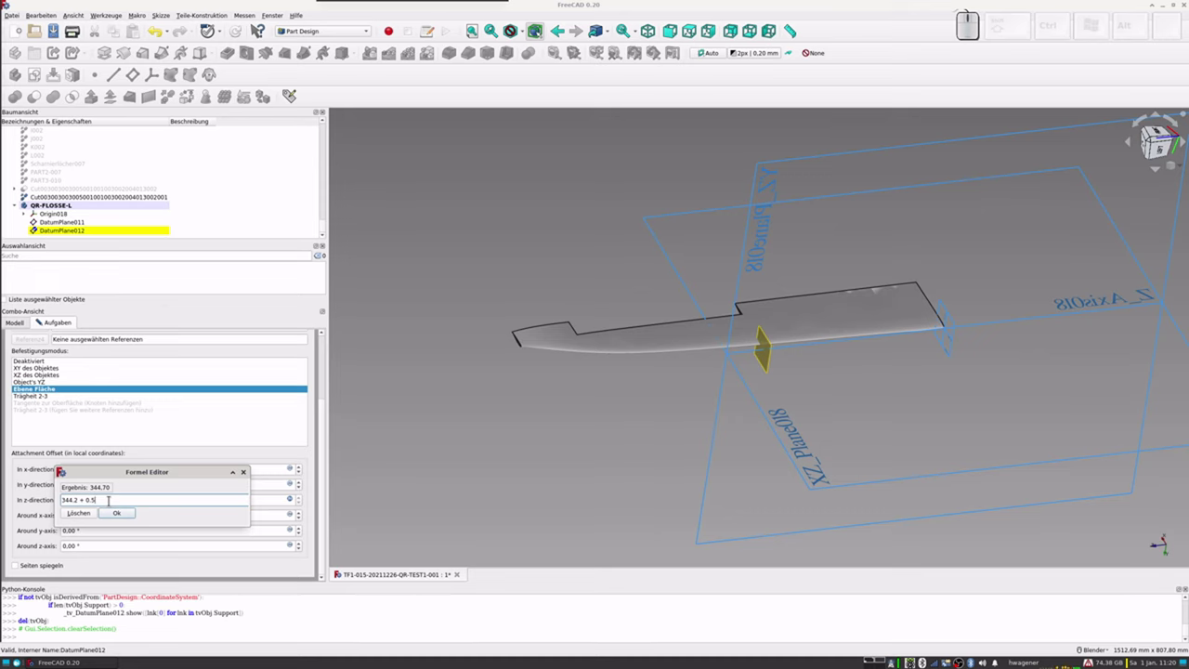
Step: Extend the copy's z-offset expression by +313/5 to shift it further along
key("KP_Add")
key("KP_3")
key("KP_1")
key("KP_3")
key("KP_Divide")
key("KP_5")
key("KP_Enter")
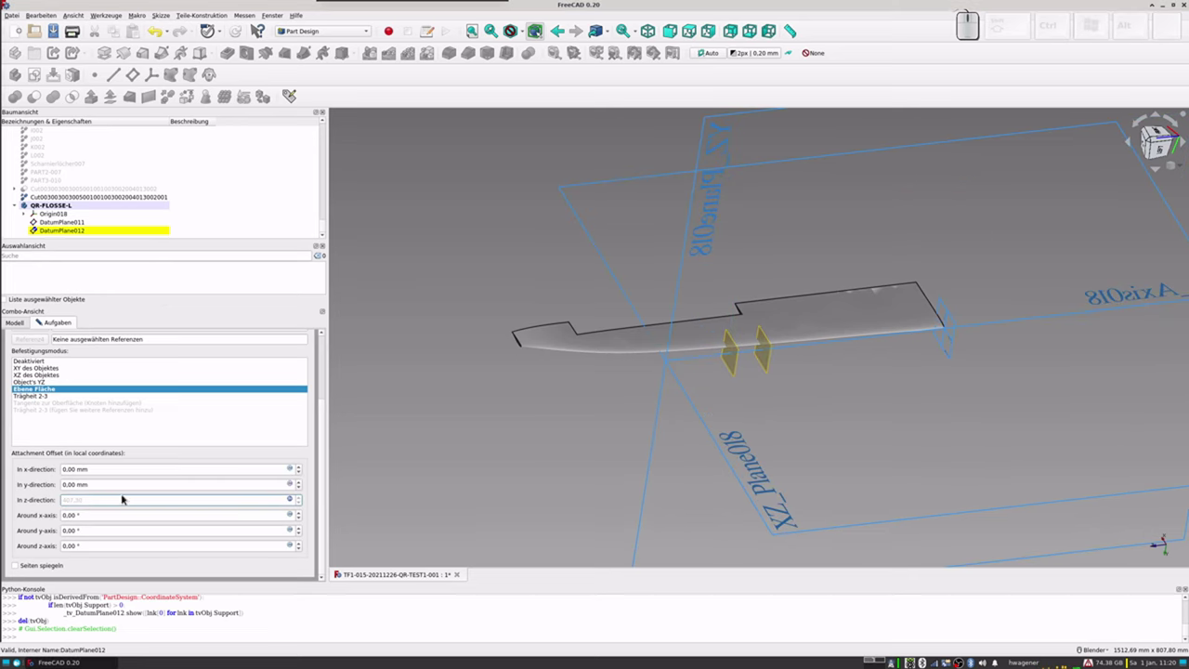
scroll("down", 3)
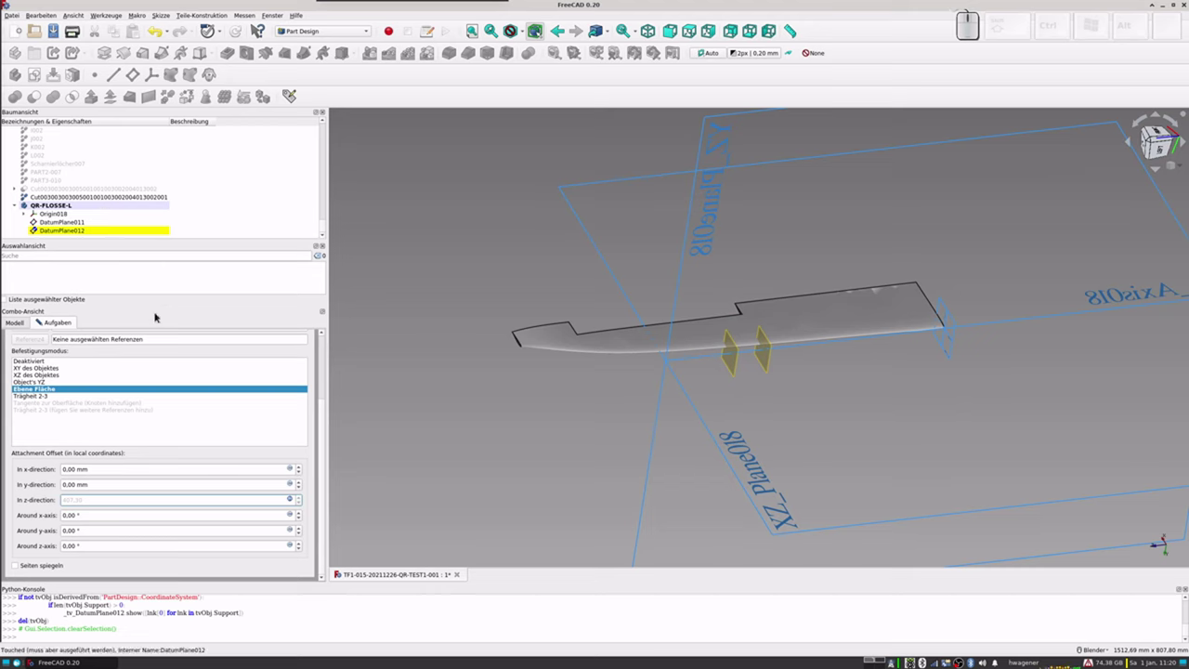
Step: Hide the body's Origin018 planes and confirm DatumPlane012
left_click(49, 218)
key("space")
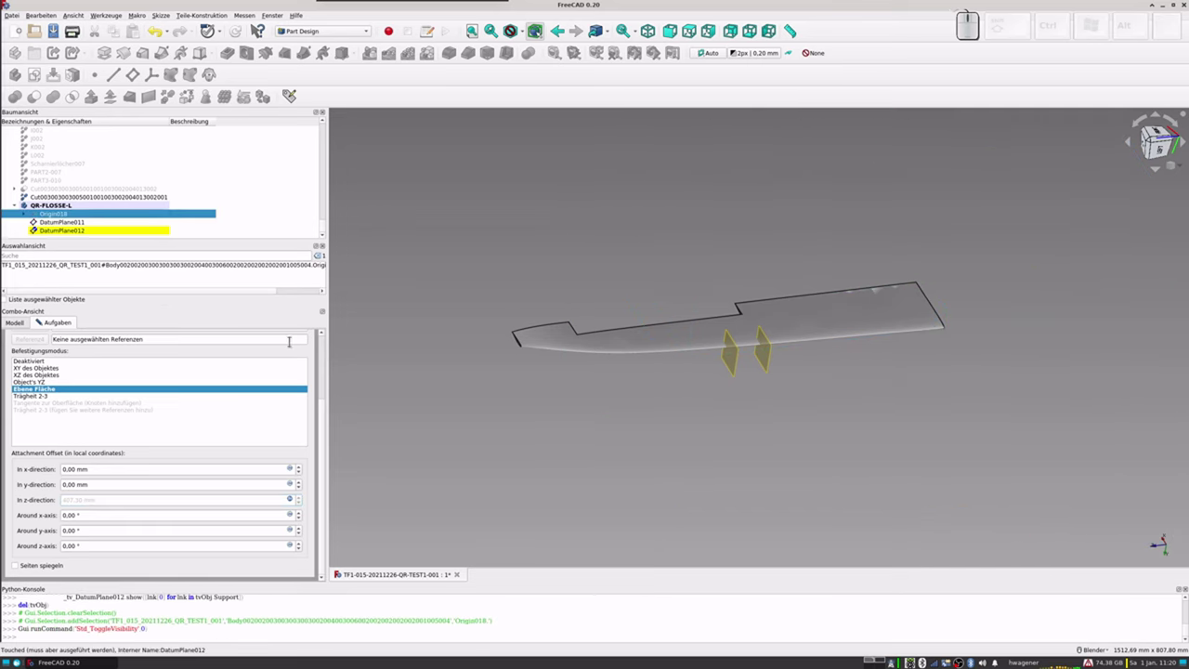
left_click(326, 343)
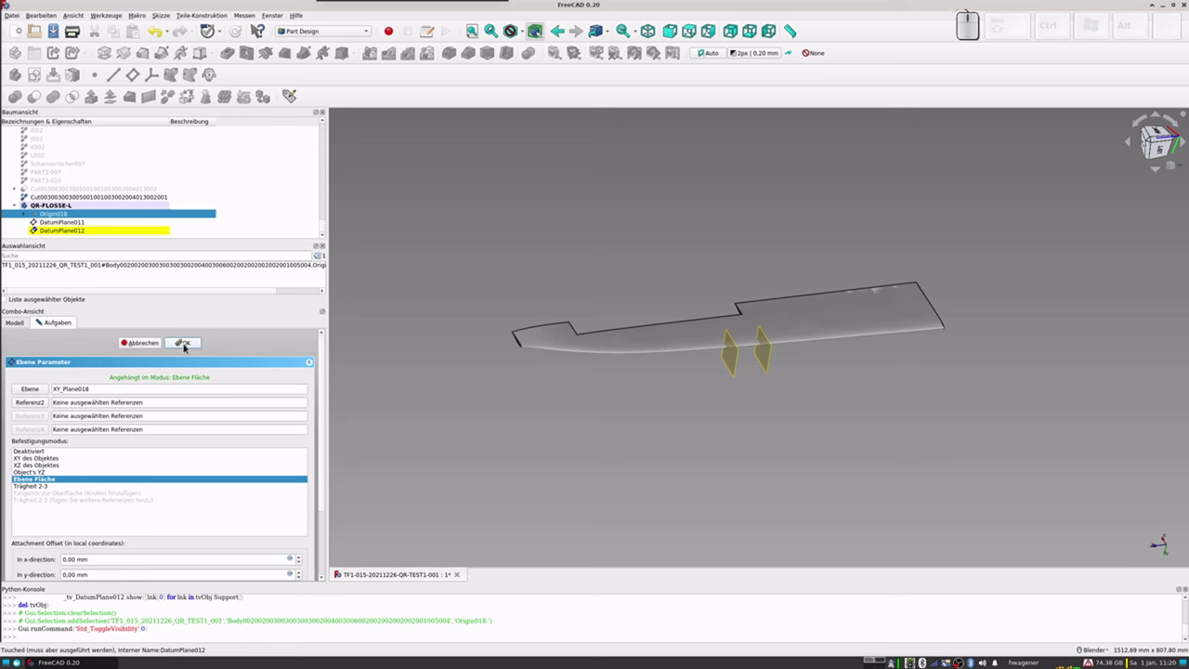
left_click(187, 346)
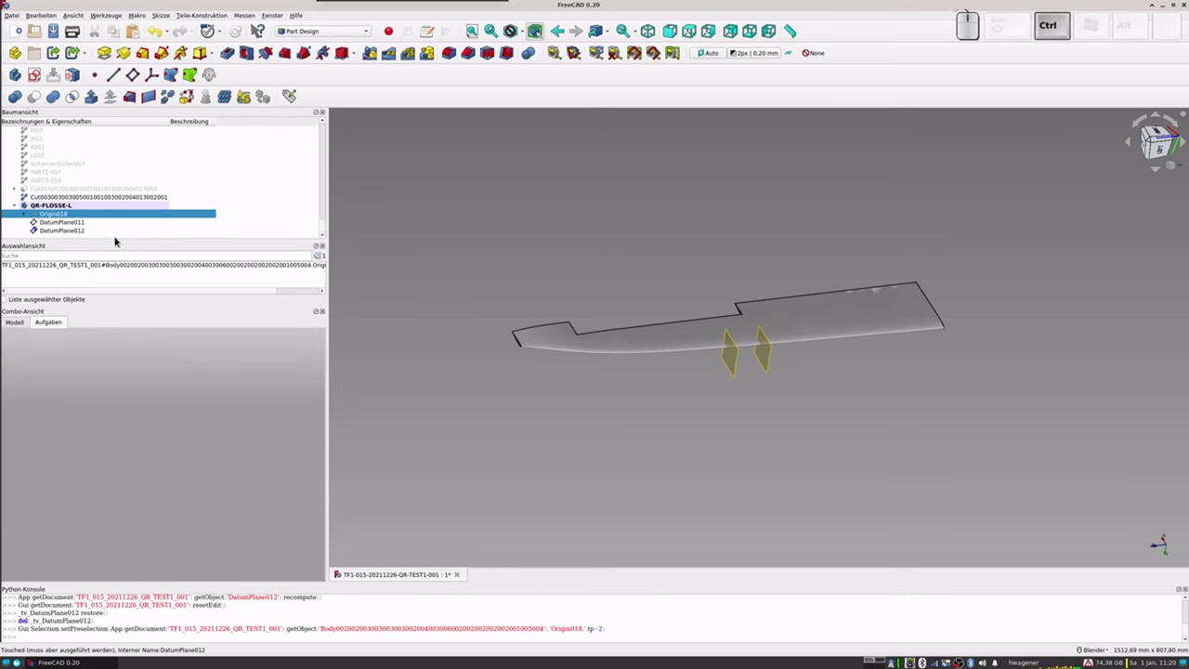
Step: Paste another datum plane copy and move it into the QR-FLOSSE-L body
key("ctrl+v")
scroll("down", 3)
left_click_drag(52, 233, 74, 210)
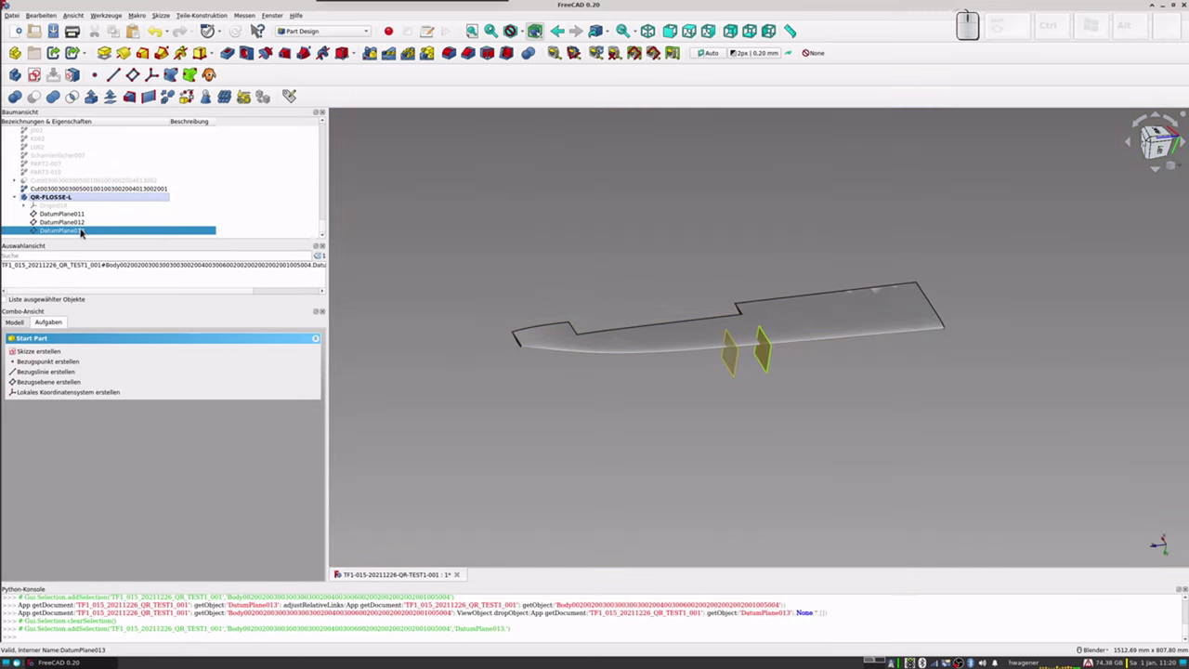
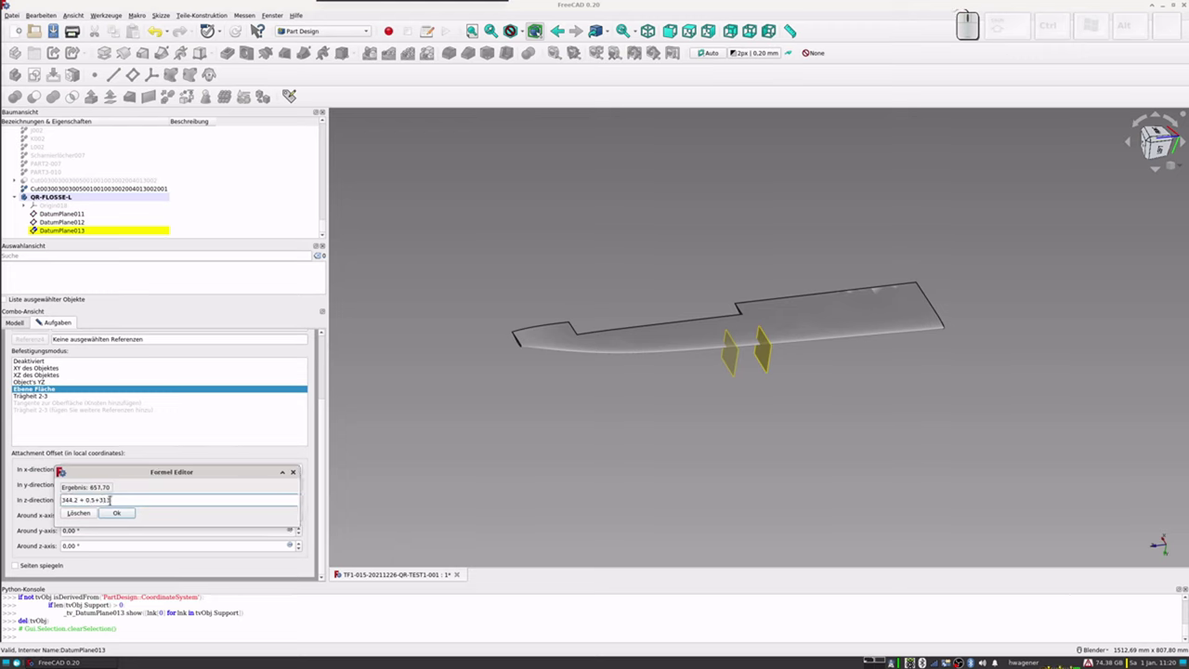
Step: Set DatumPlane013's z offset formula to 344.2 + 0.5 + 2*313/5 and apply it
key("KP_Divide")
key("KP_5")
key("Left")
key("Left")
key("Left")
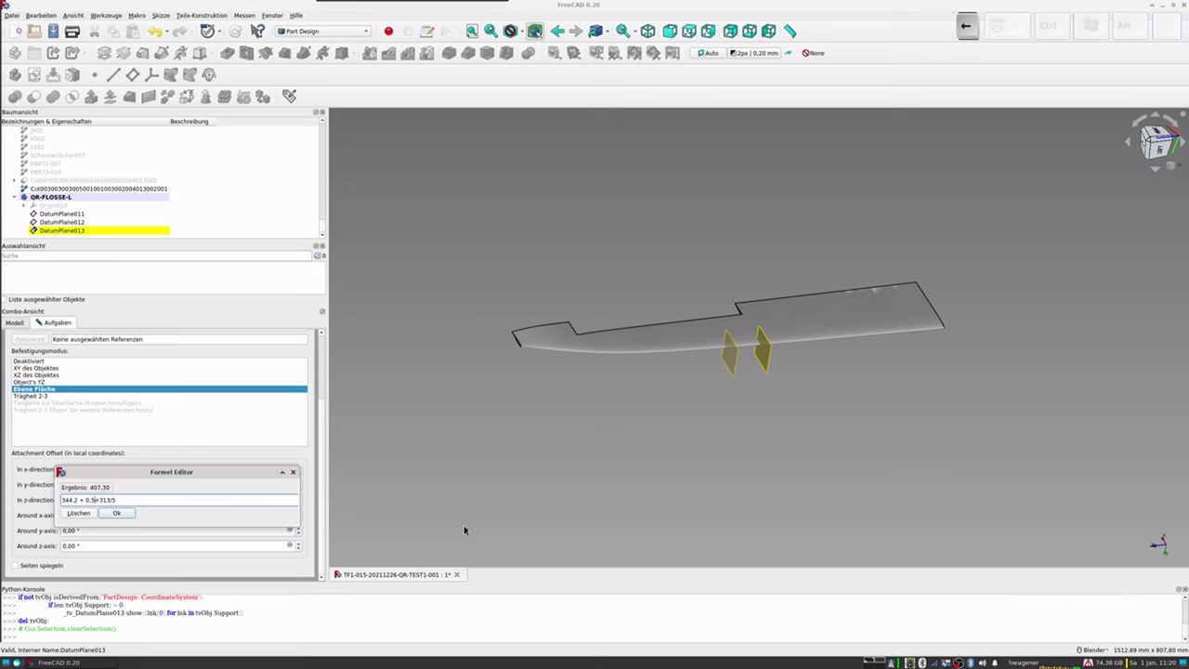
key("Right")
key("Right")
key("Left")
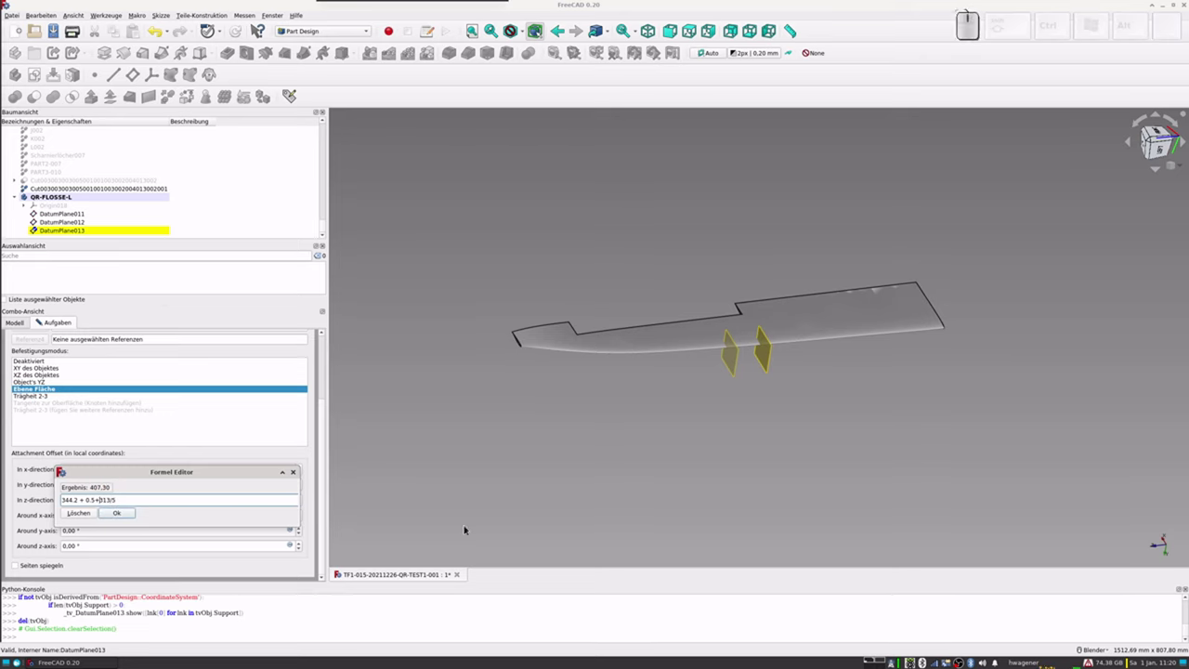
key("KP_2")
key("KP_Multiply")
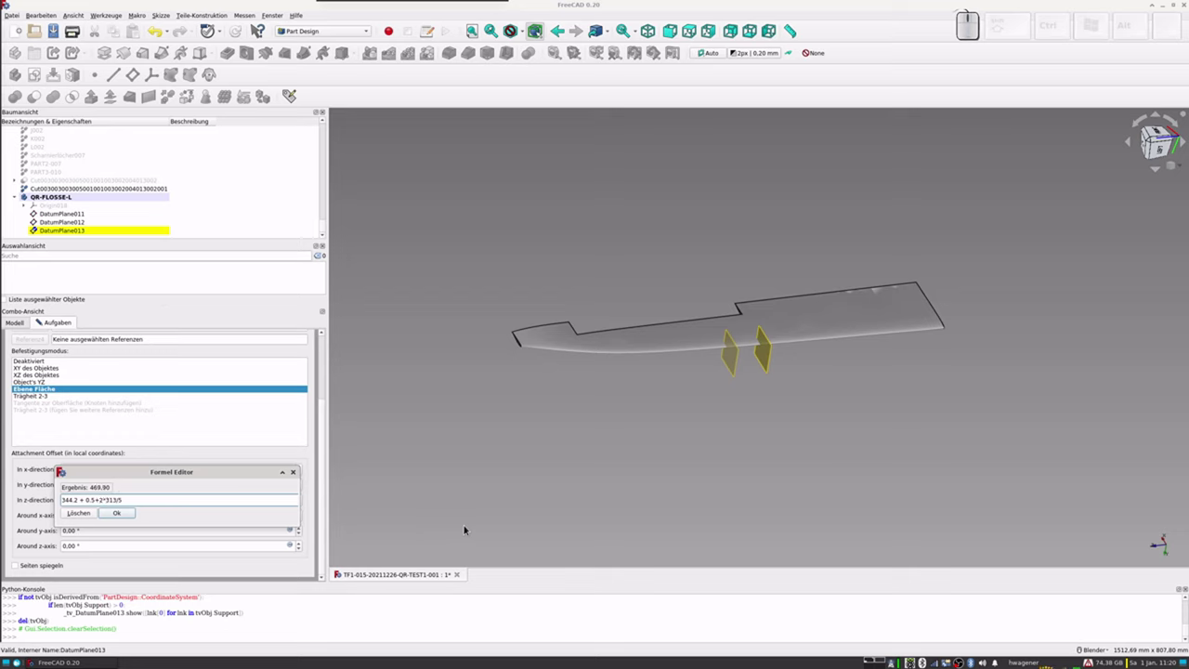
key("KP_Enter")
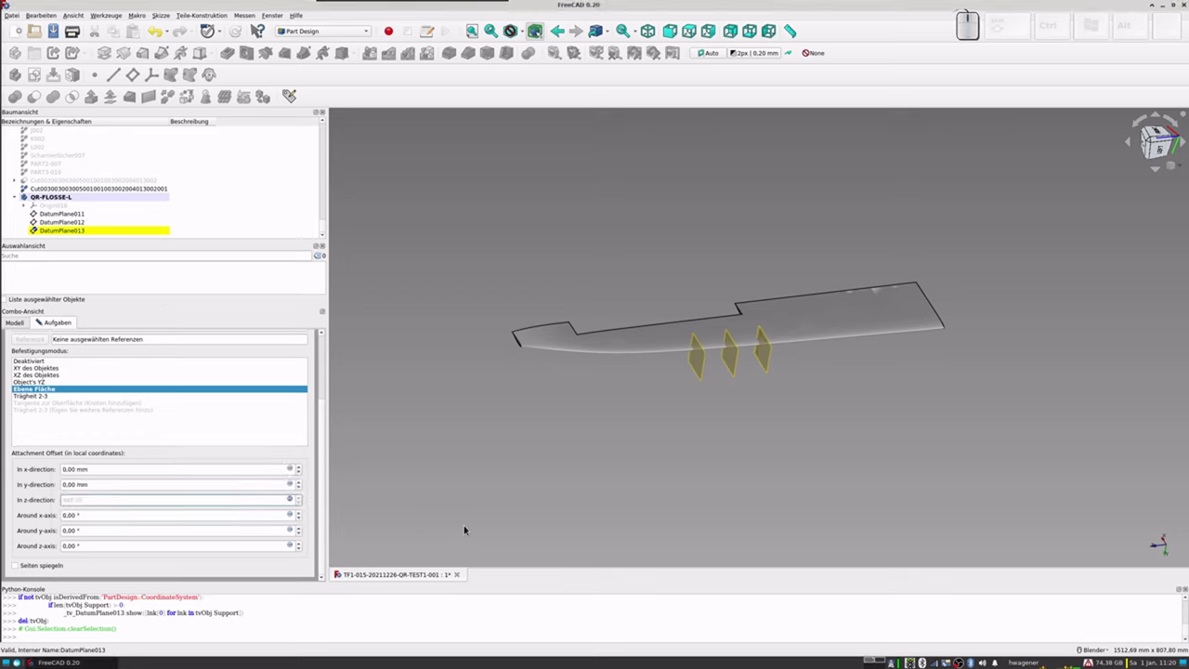
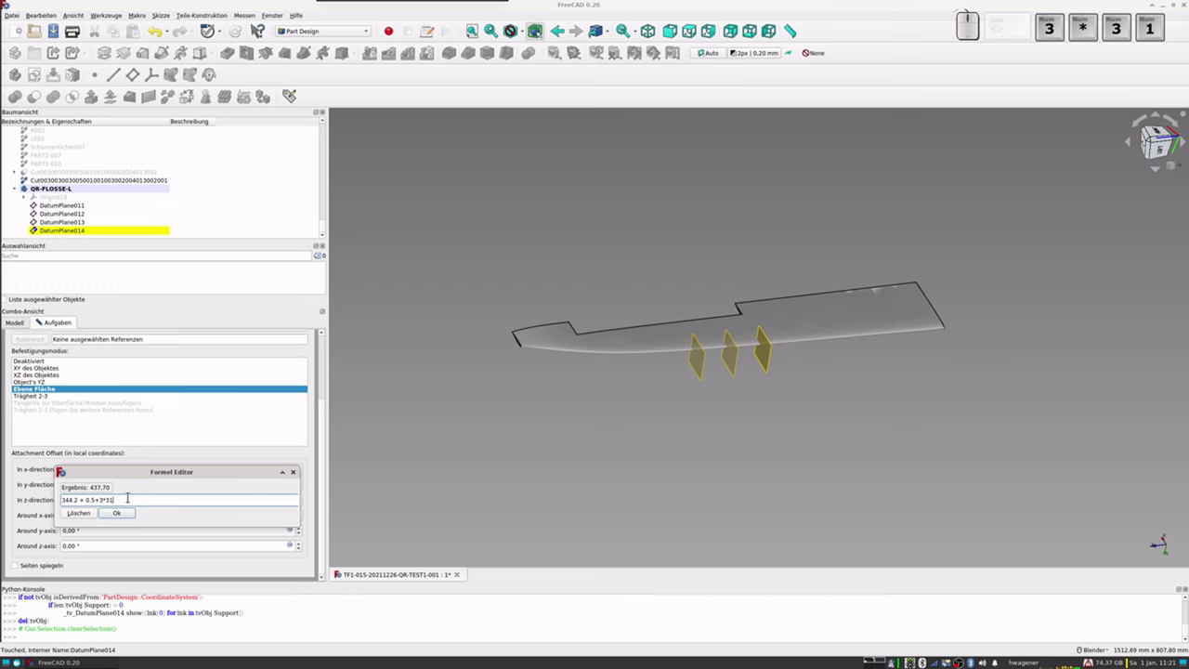
Step: Set DatumPlane014's z offset formula to 344.2 + 0.5 + 3*313/5 and apply it
key("KP_3")
key("KP_Divide")
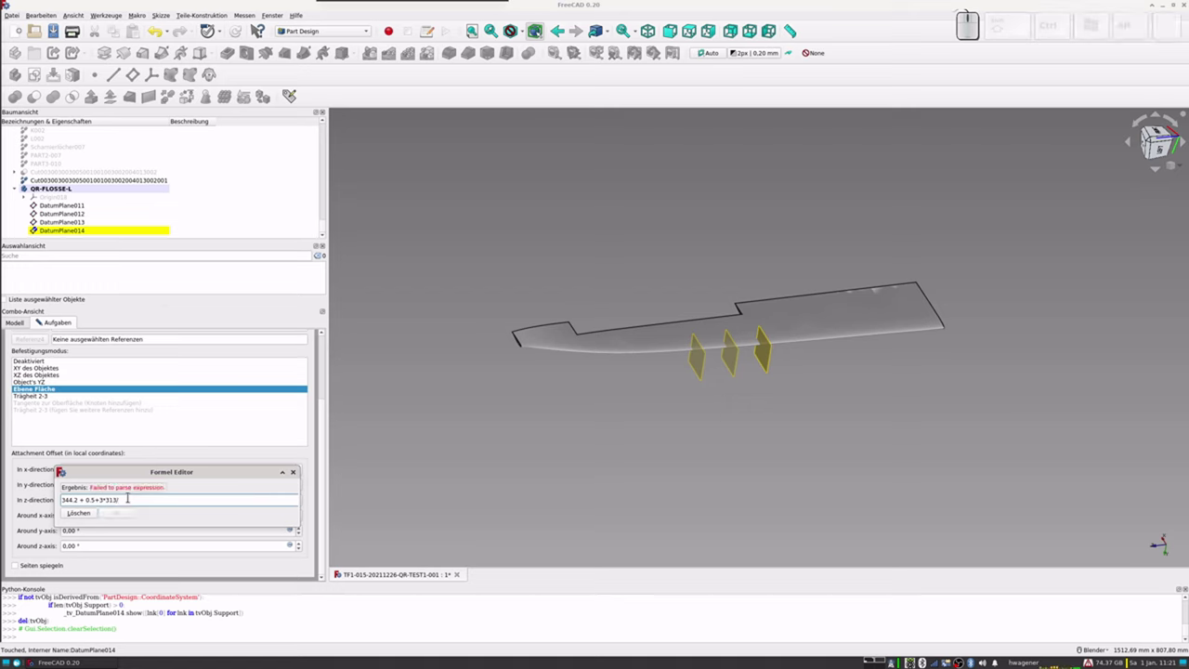
key("KP_5")
key("KP_Enter")
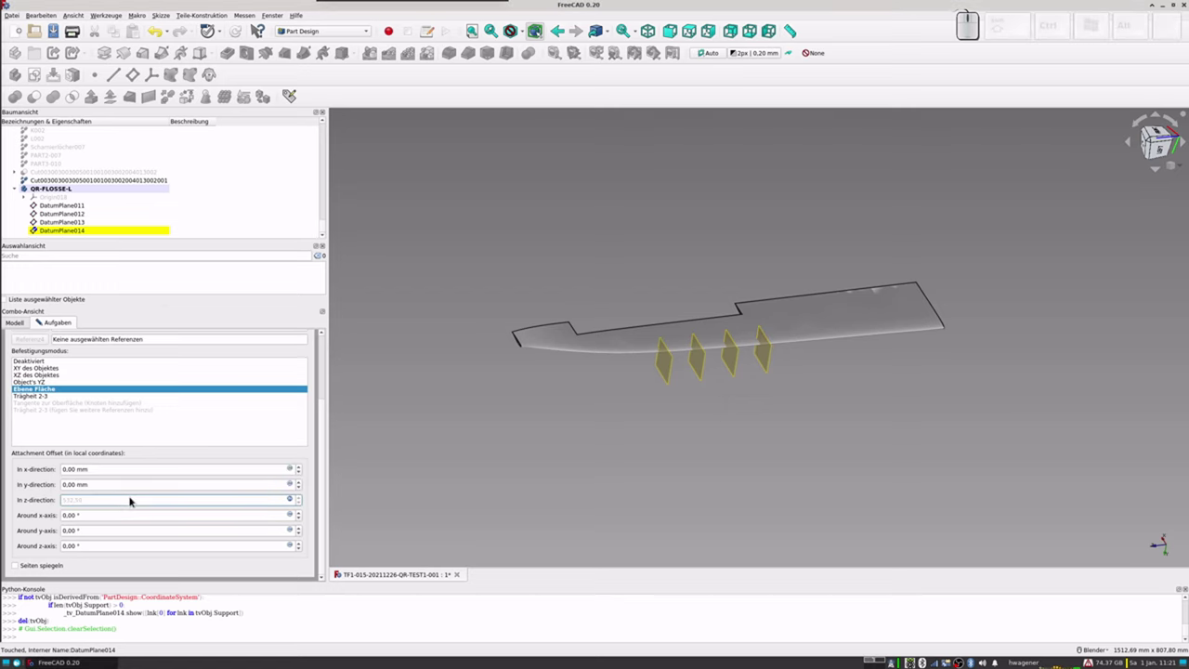
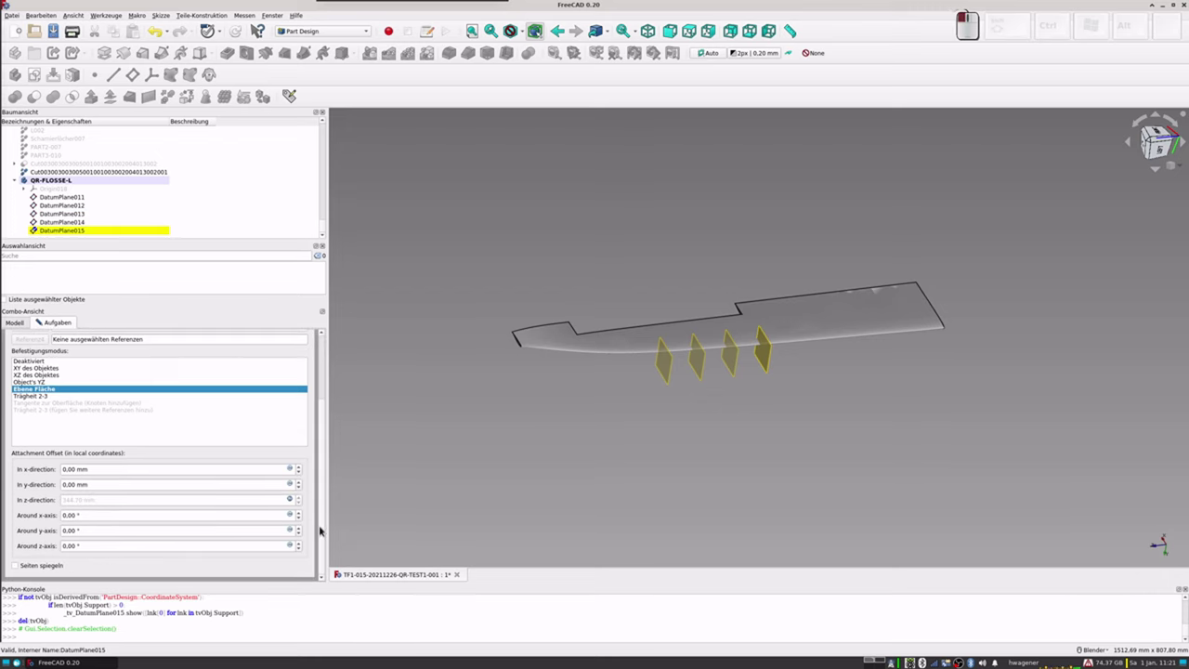
Step: Set DatumPlane015's z offset formula to 344.2 + 0.5 + 4*313/5 and apply it
left_click(290, 496)
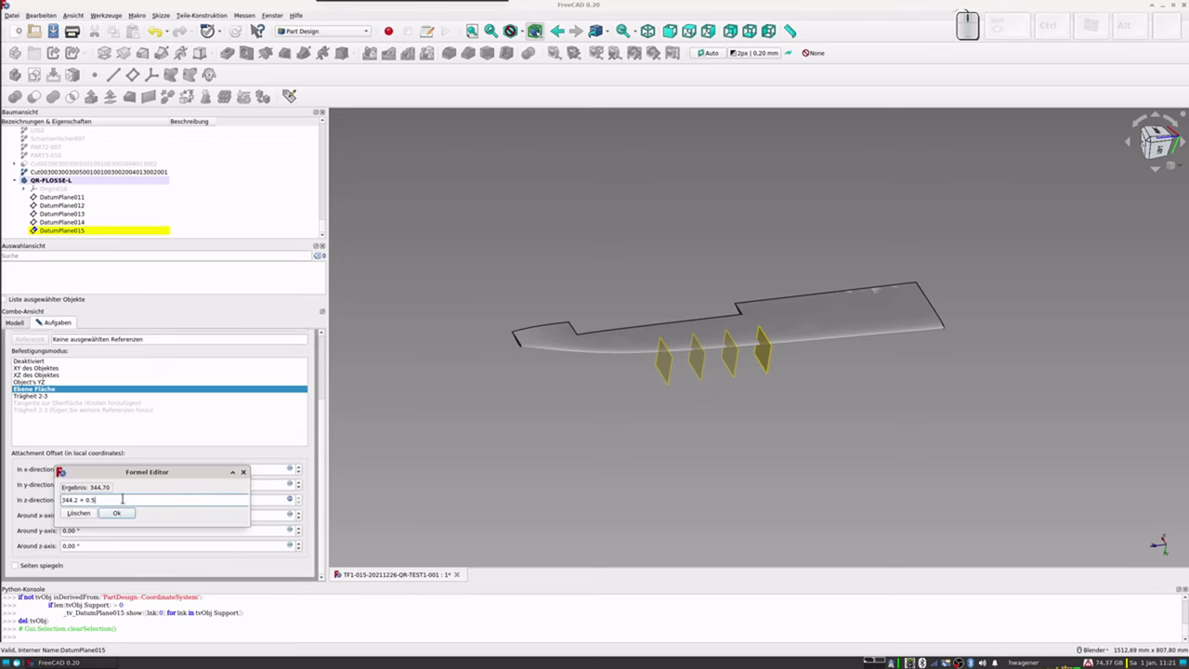
key("KP_Add")
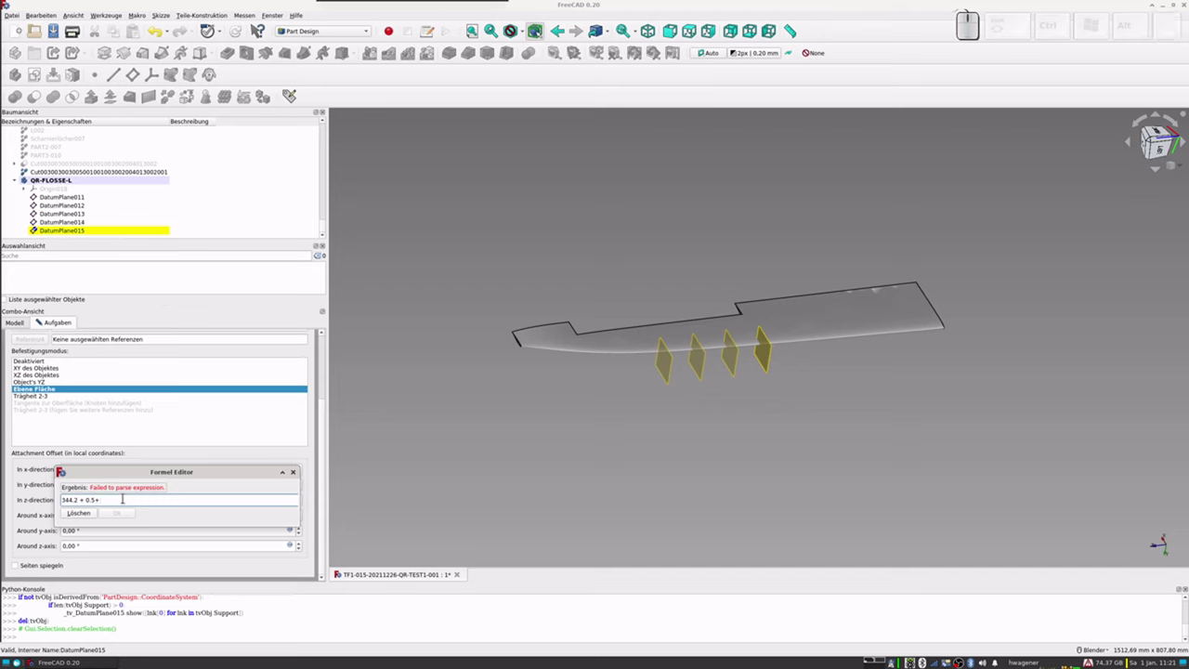
key("KP_4")
key("KP_Multiply")
key("KP_3")
key("KP_1")
key("KP_3")
key("KP_Divide")
key("KP_5")
key("KP_Enter")
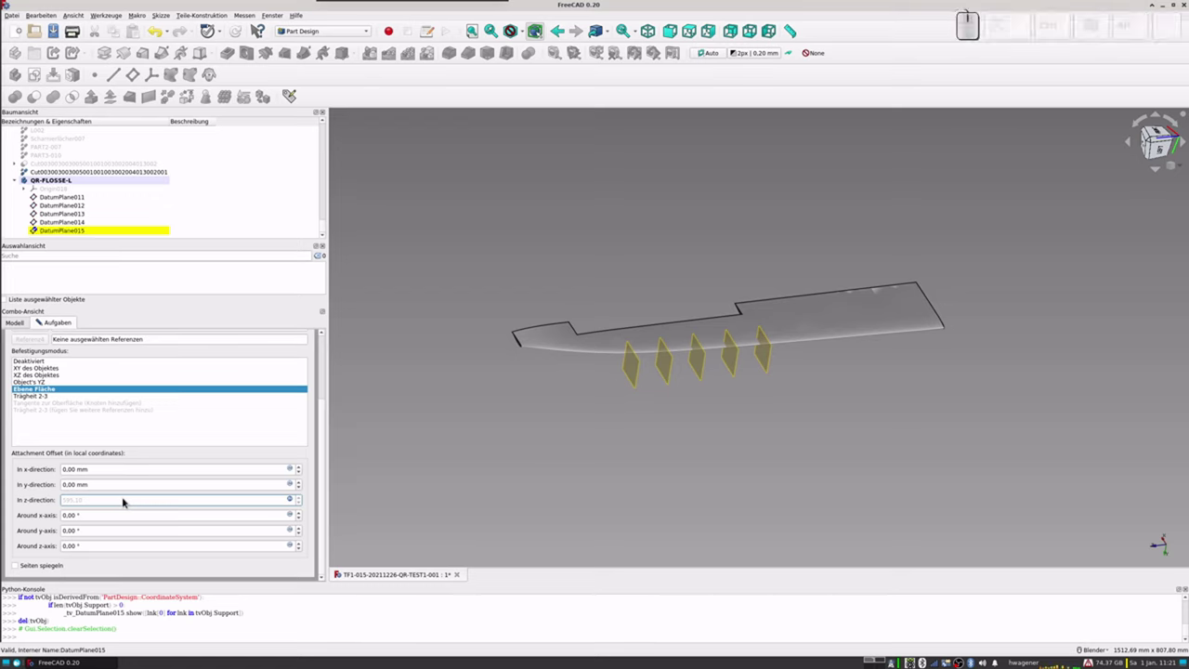
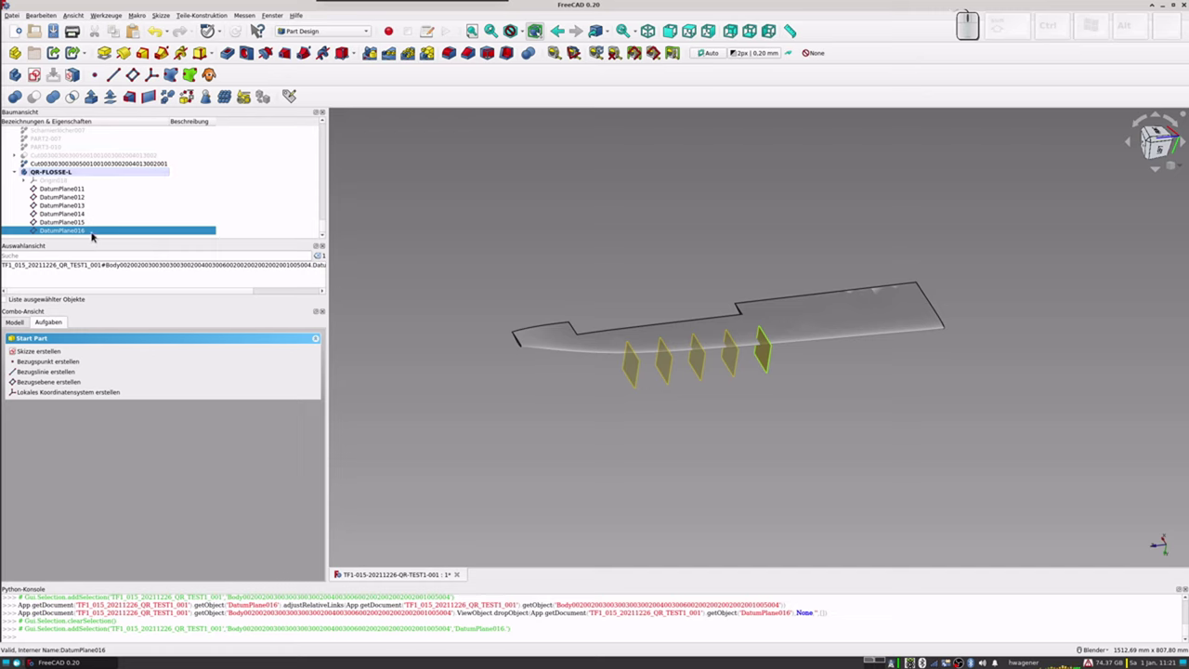
Step: Reopen DatumPlane016's parameters and check its z offset formula (657.70)
left_click(93, 231)
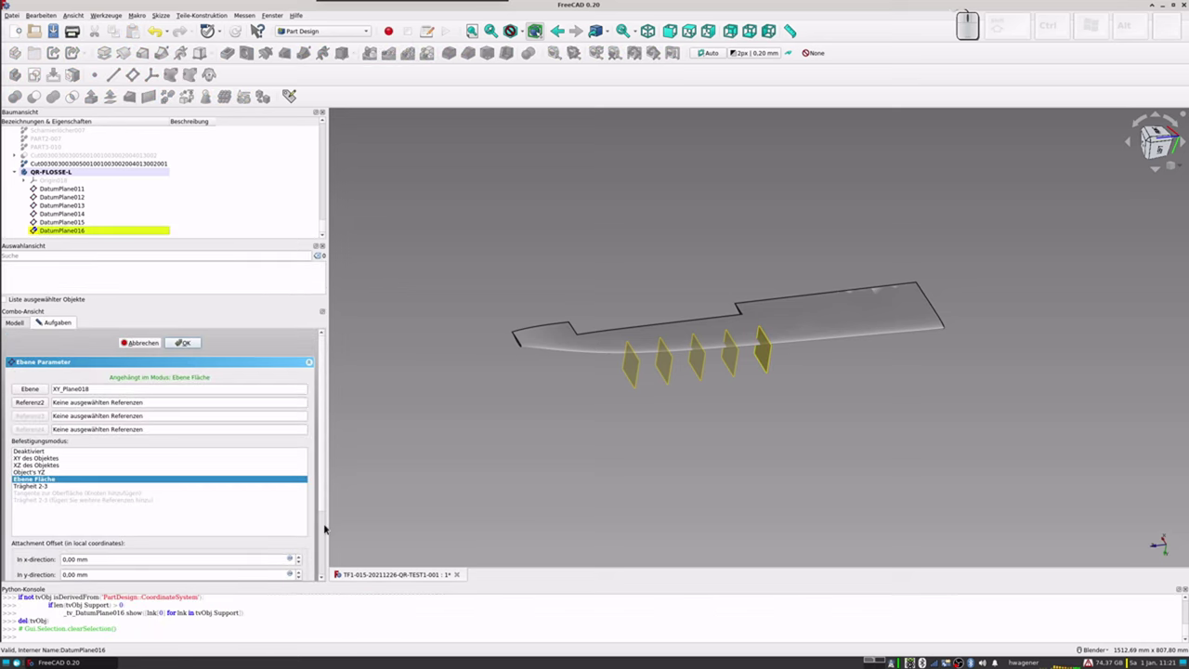
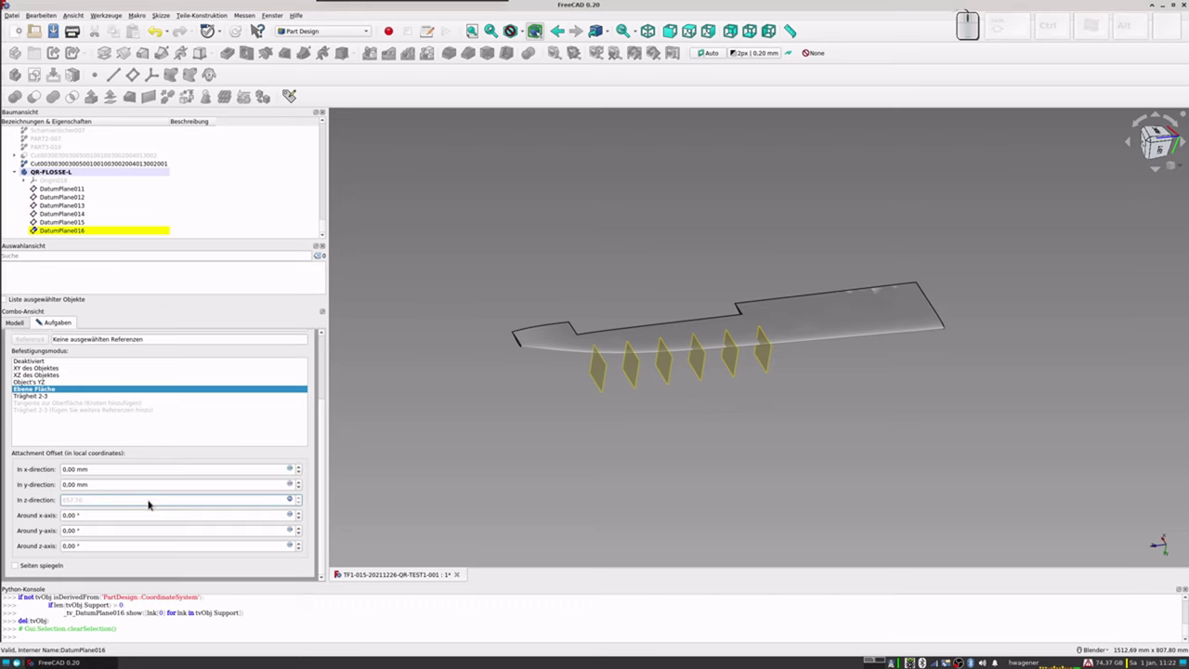
left_click(102, 229)
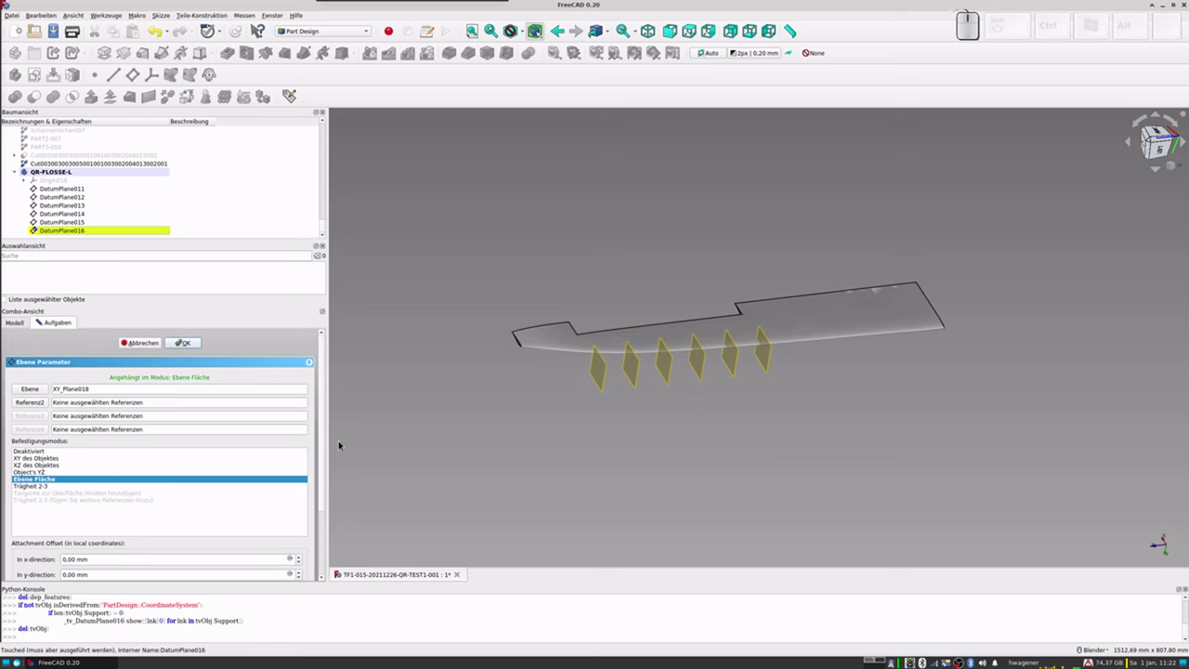
left_click(323, 443)
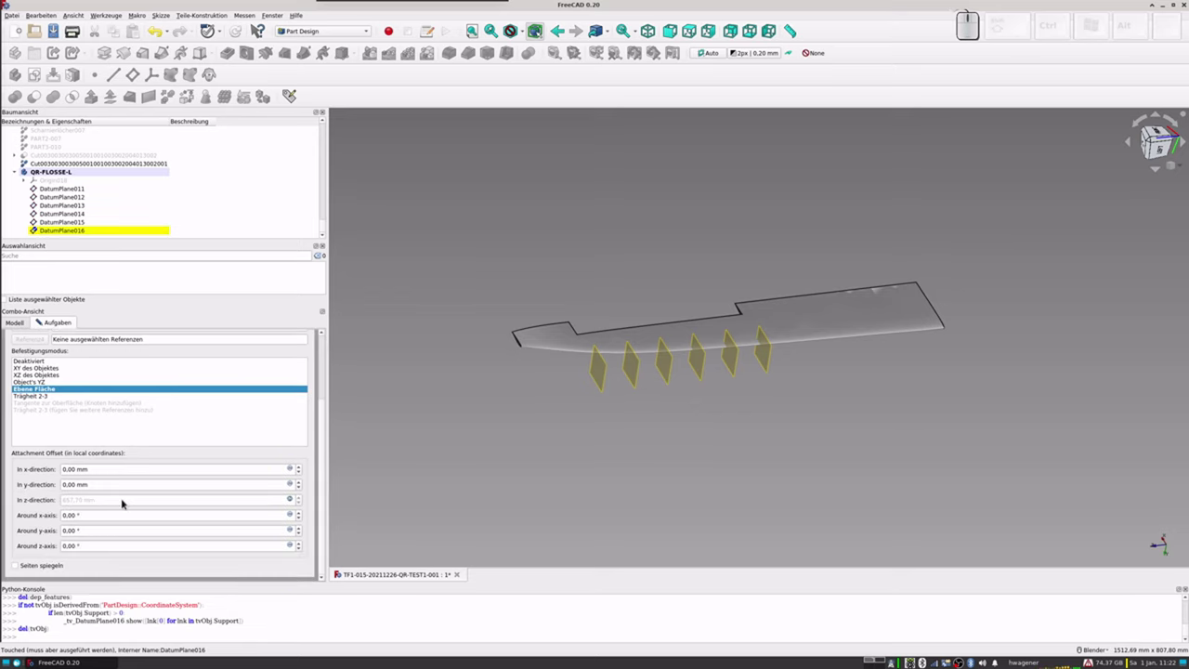
left_click(292, 503)
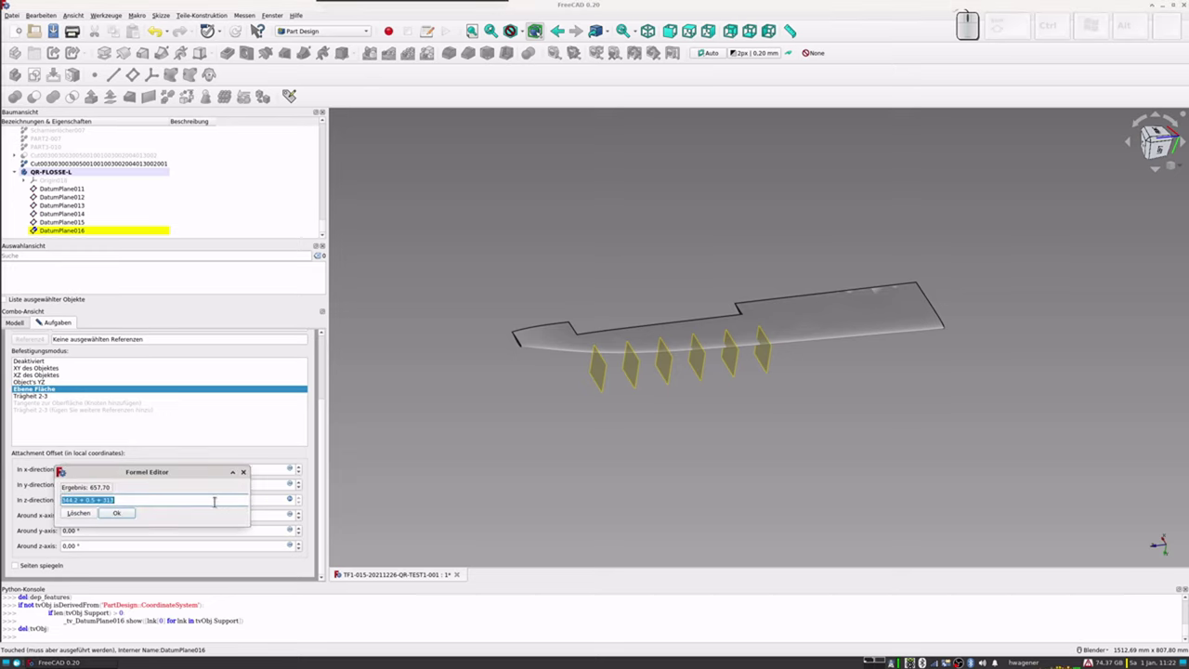
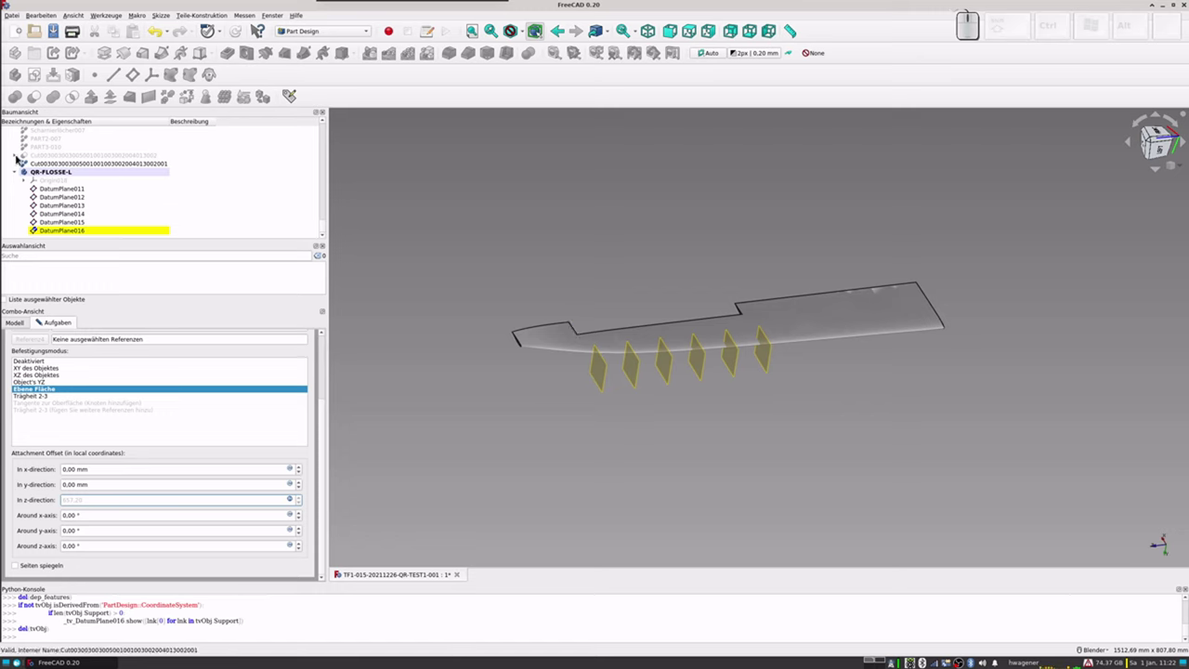
Step: Refine the Innen003 shape under the Cut object into Innen004 and select it
left_click(17, 157)
left_click(54, 165)
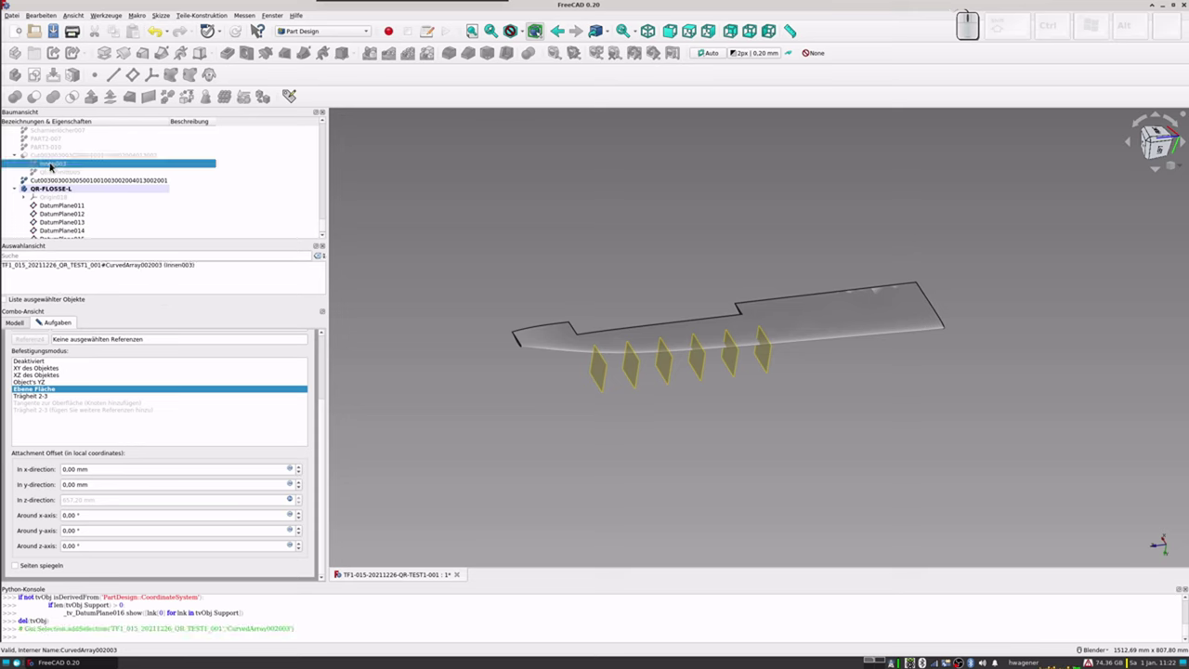
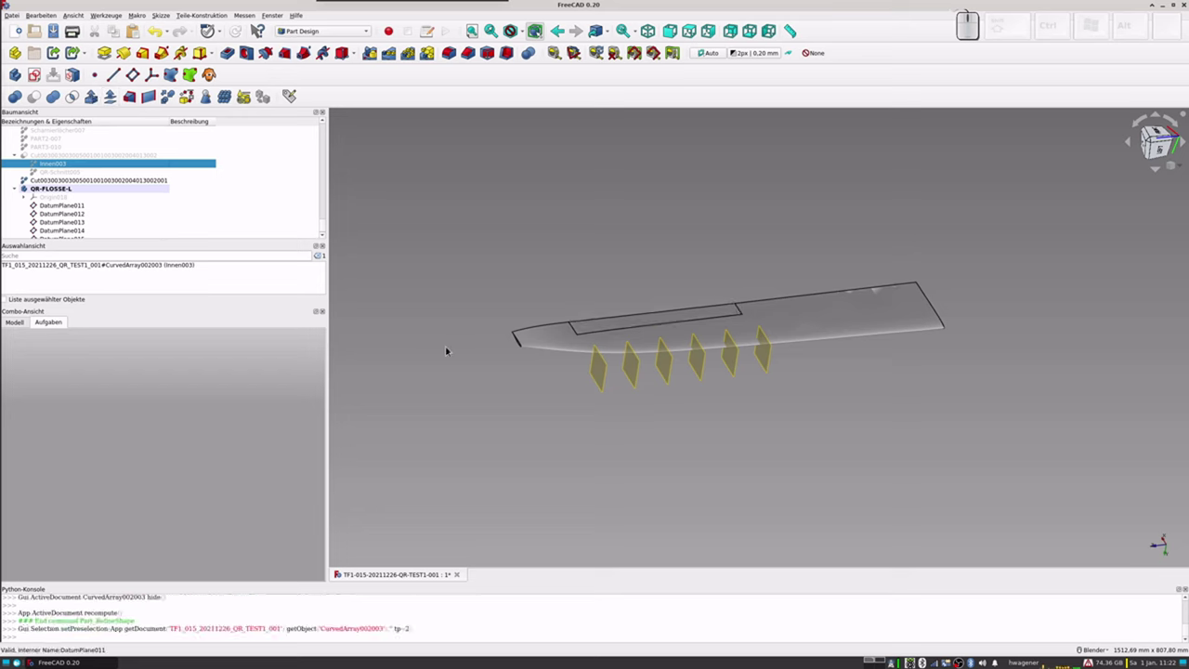
scroll("down", 3)
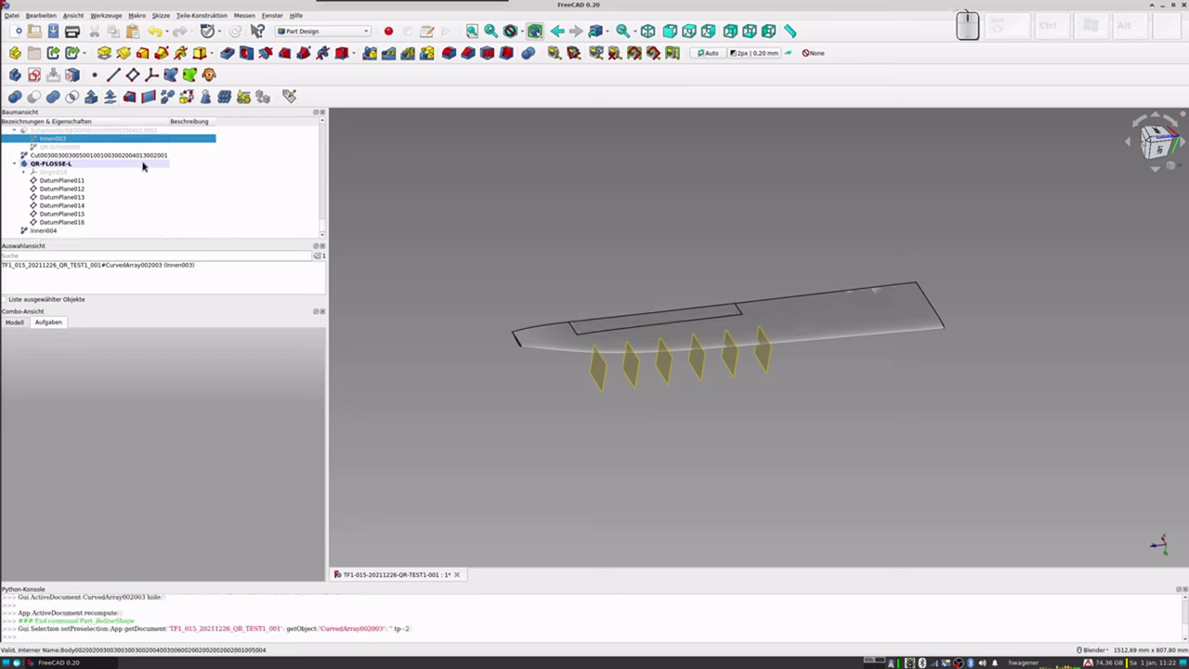
scroll("up", 3)
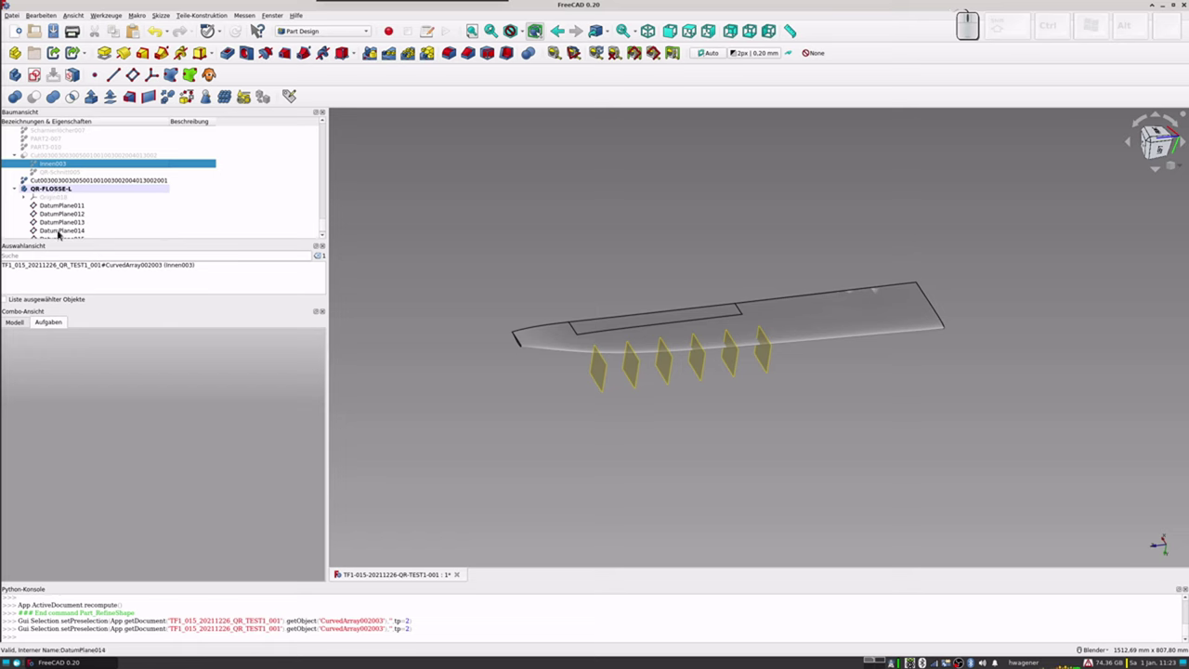
scroll("down", 3)
left_click(53, 230)
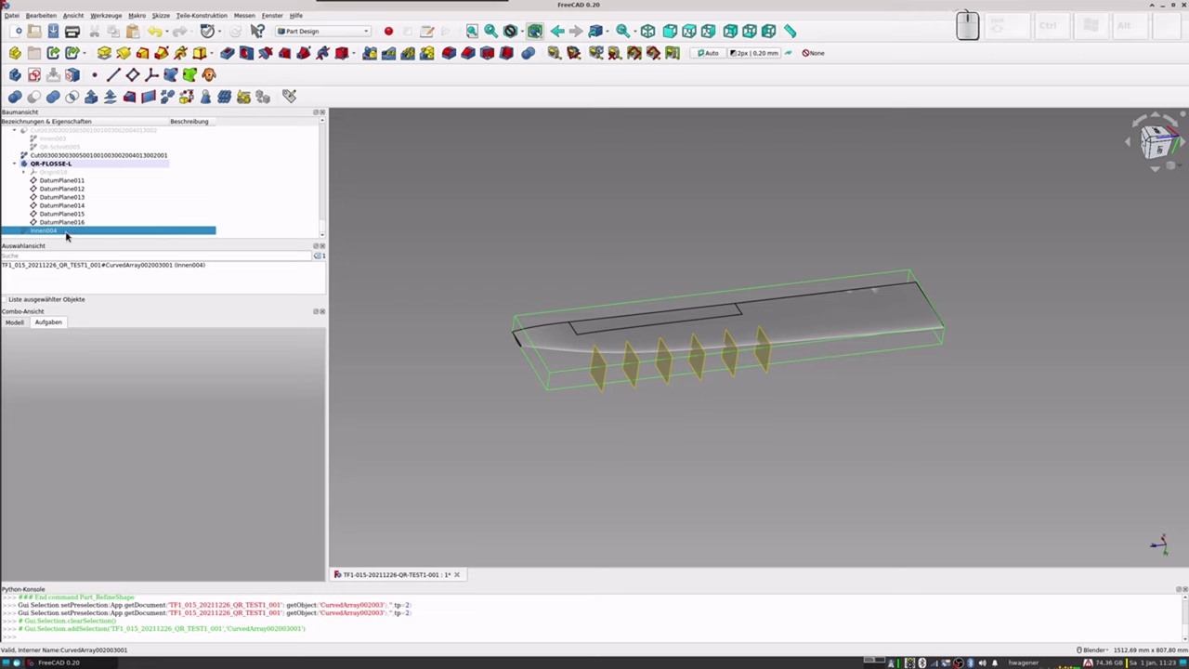
Step: Make Innen004 largely transparent via its appearance settings, then return to the QR-FLOSSE-L body
key("ctrl+d")
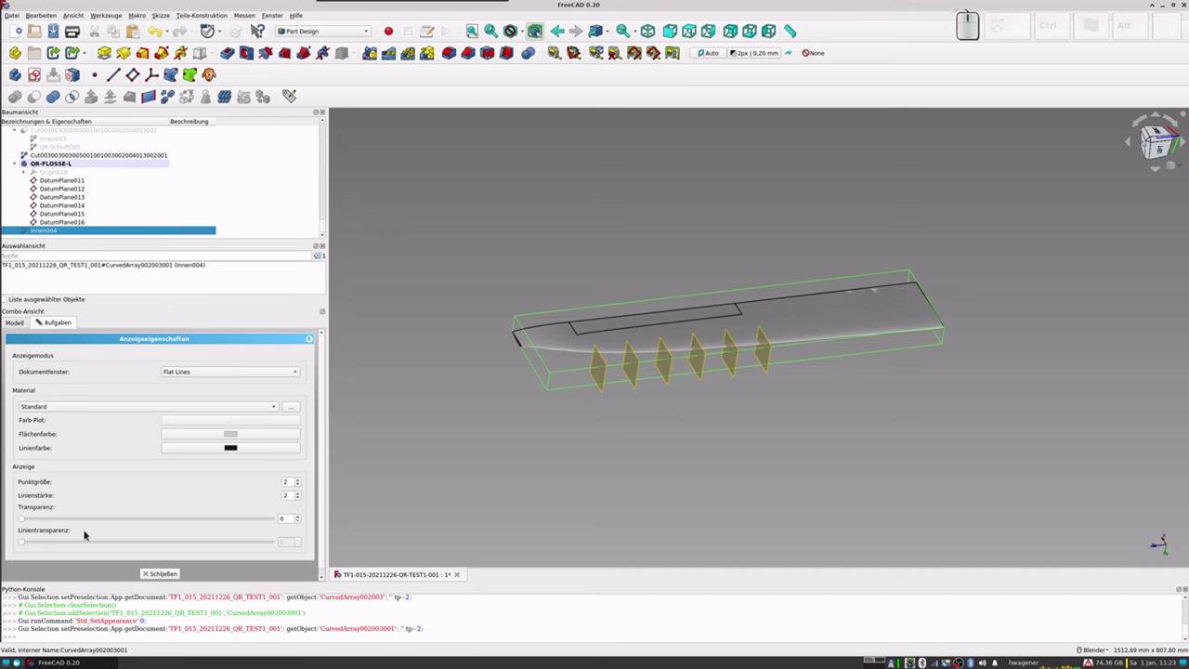
left_click_drag(24, 521, 198, 468)
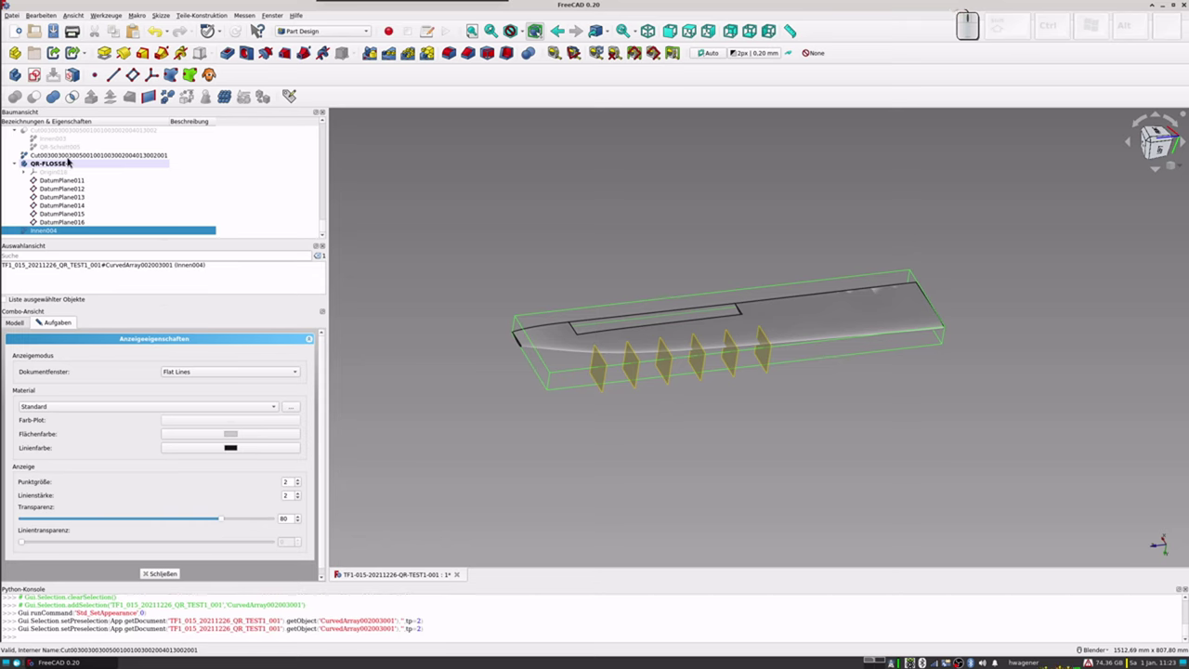
left_click(71, 161)
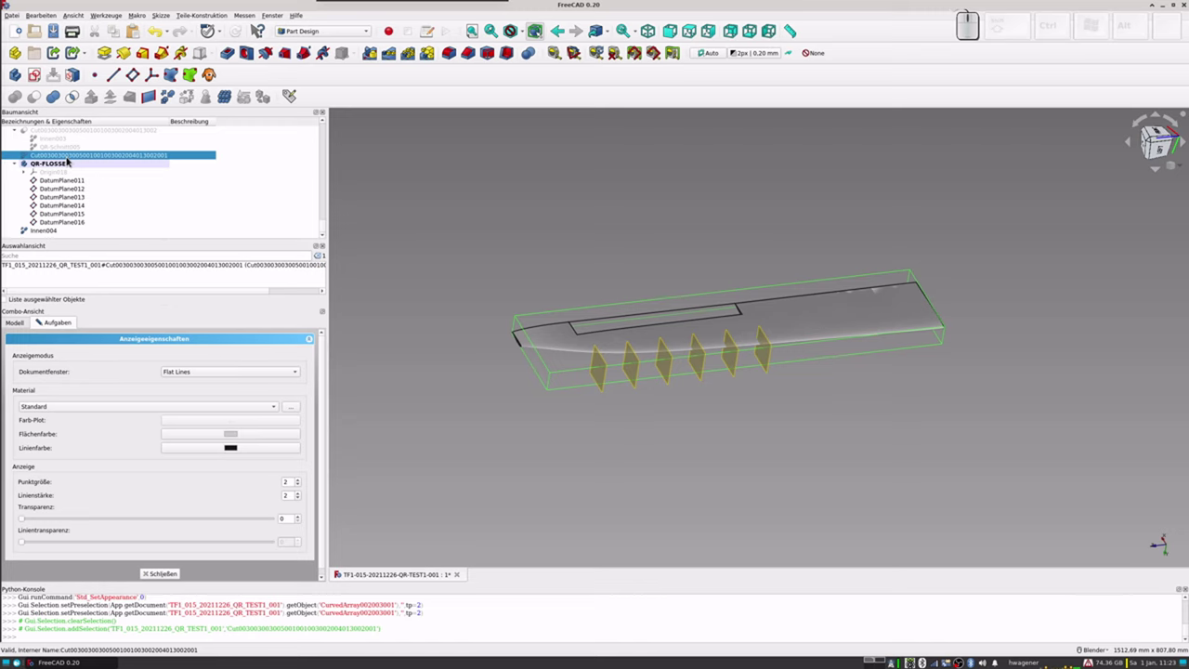
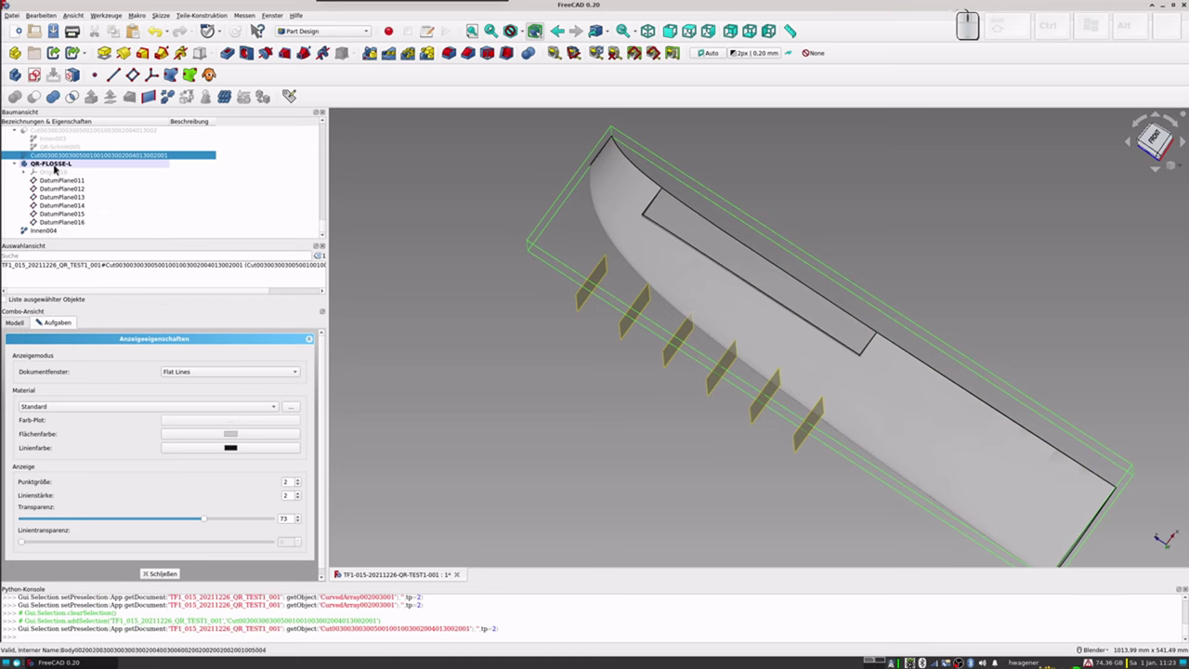
left_click(55, 164)
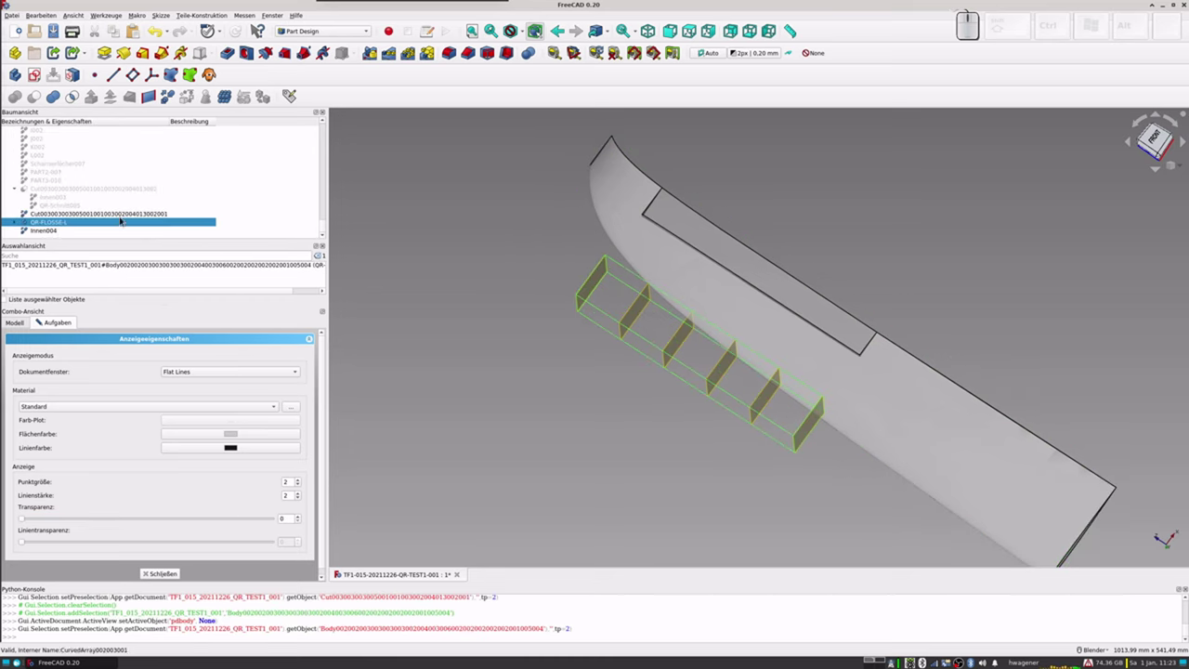
left_click(51, 229)
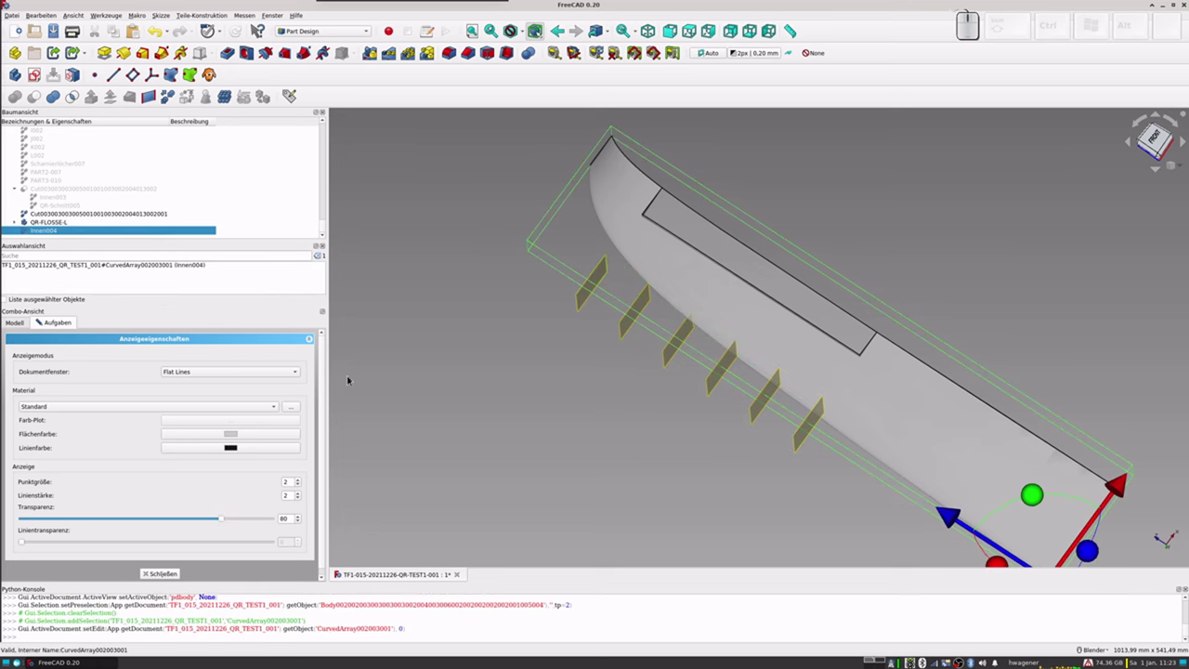
left_click(170, 574)
left_click(59, 226)
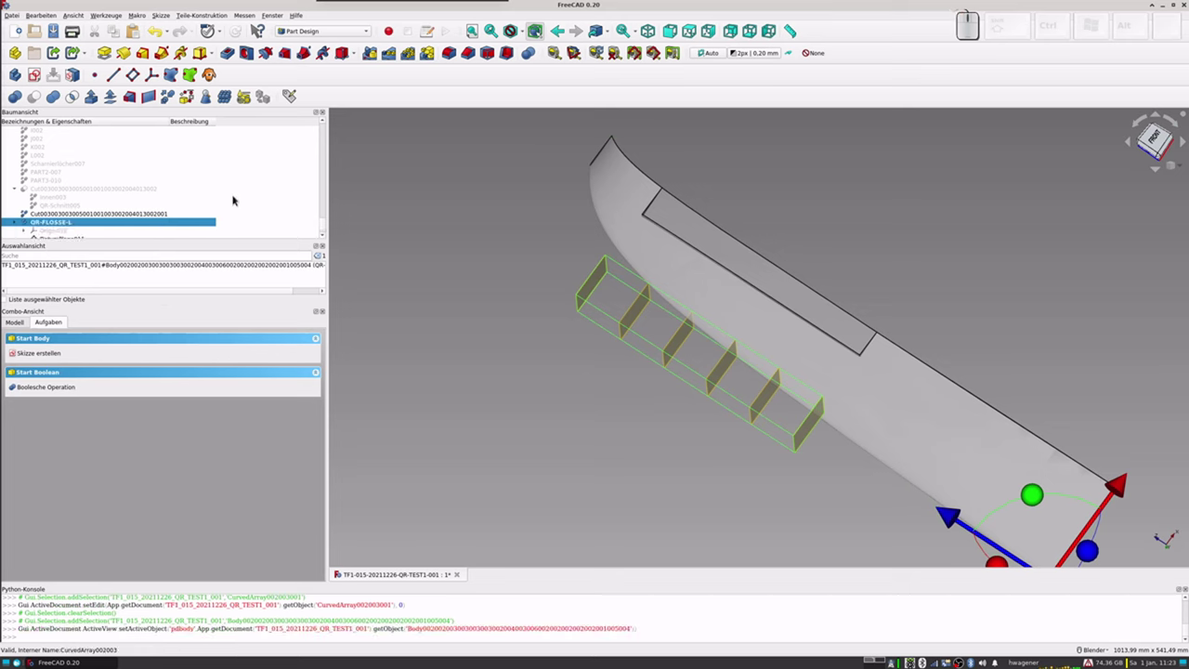
Step: Inspect Innen004 with the six datum planes and select DatumPlane011 as the sketch base
scroll("down", 3)
scroll("up", 3)
scroll("down", 3)
scroll("down", 3)
left_click(66, 187)
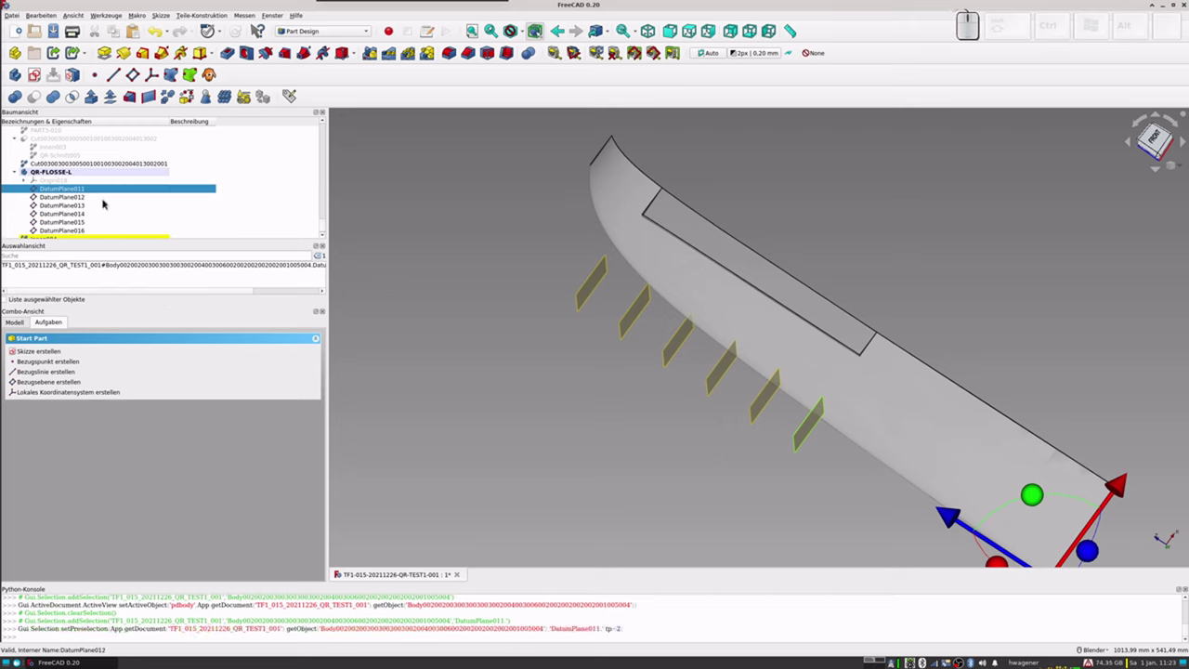
scroll("down", 3)
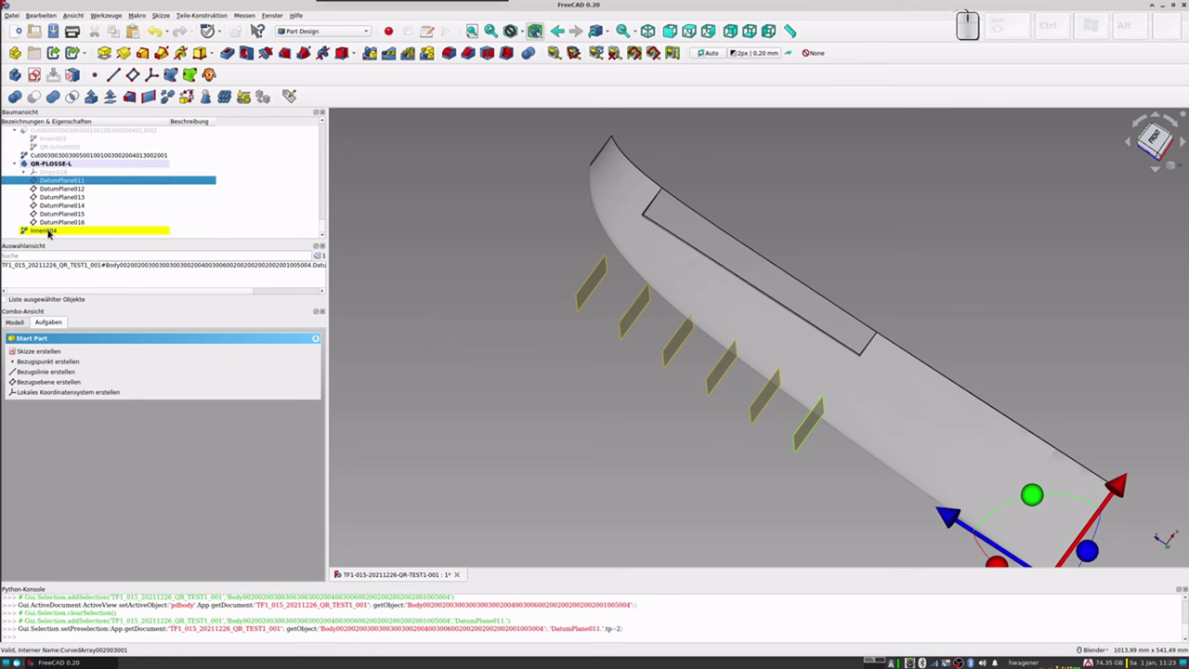
right_click(48, 229)
left_click(63, 233)
left_click(169, 345)
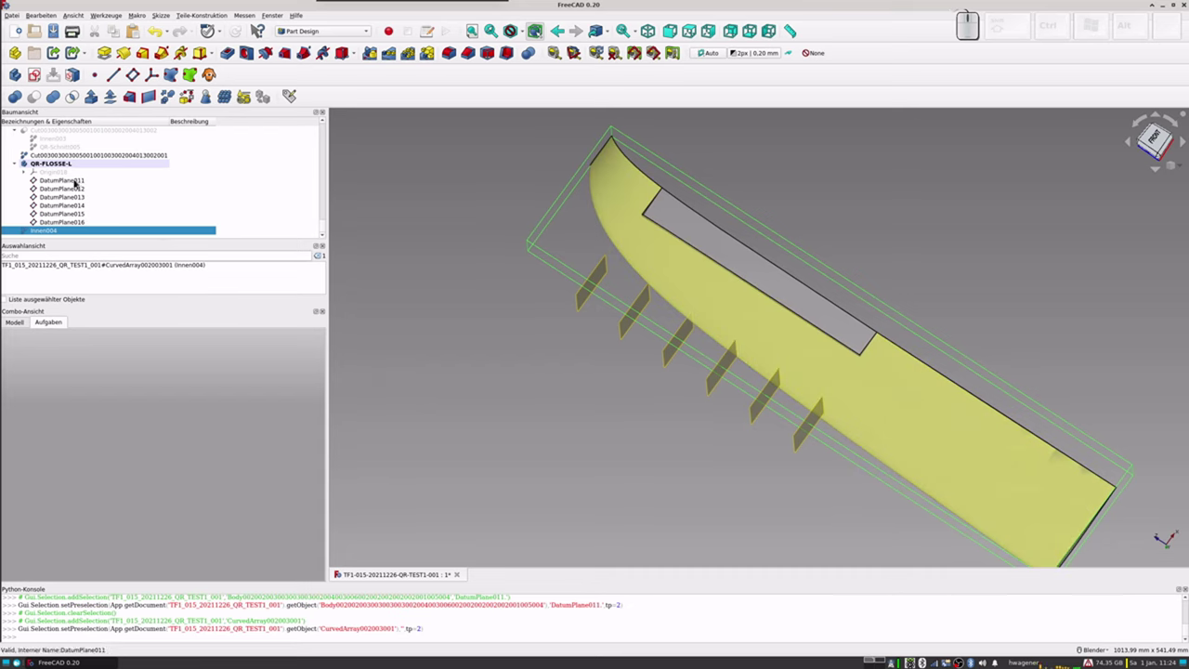
left_click(77, 184)
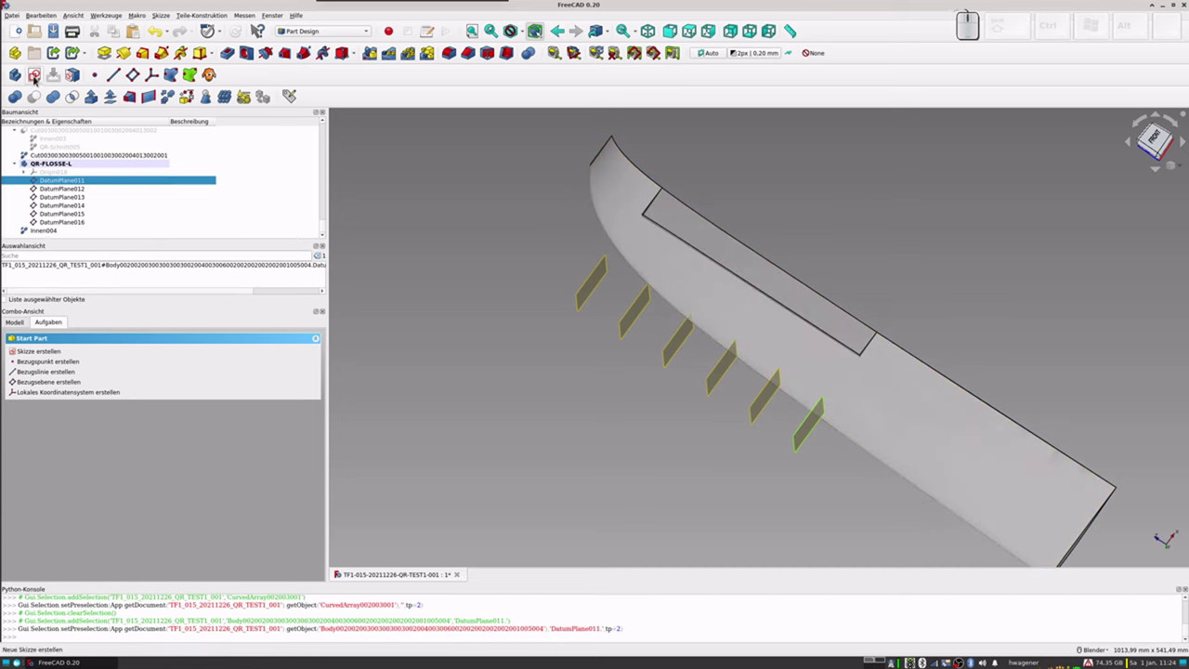
Step: Start a new sketch on DatumPlane011 in section view
left_click(36, 79)
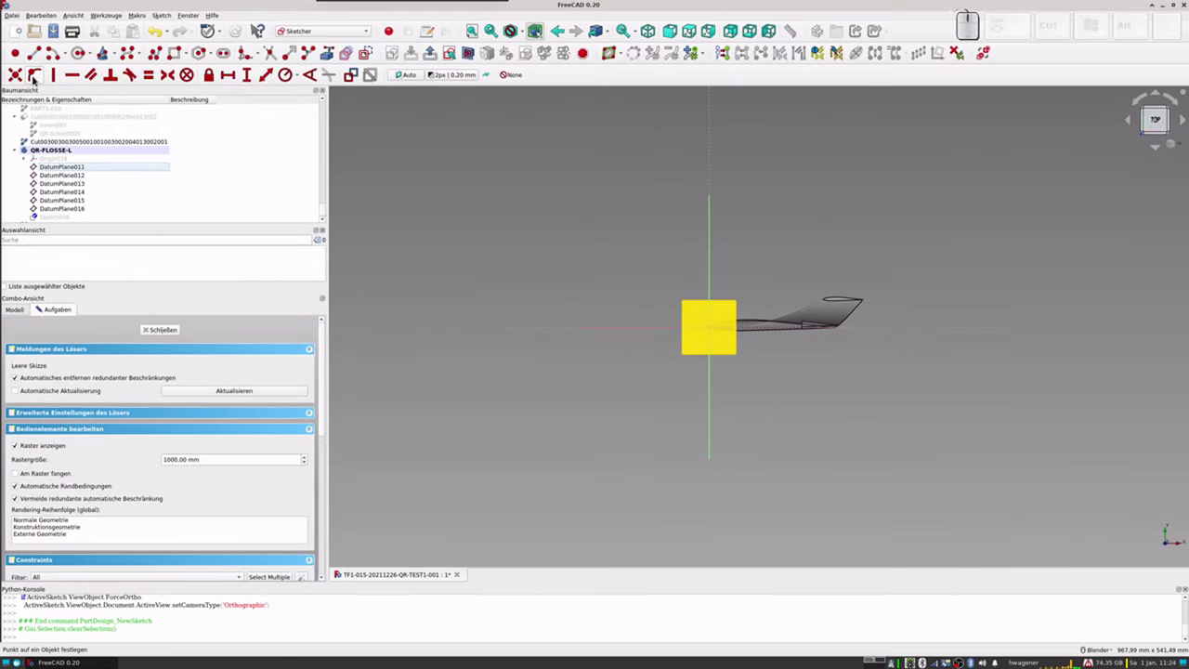
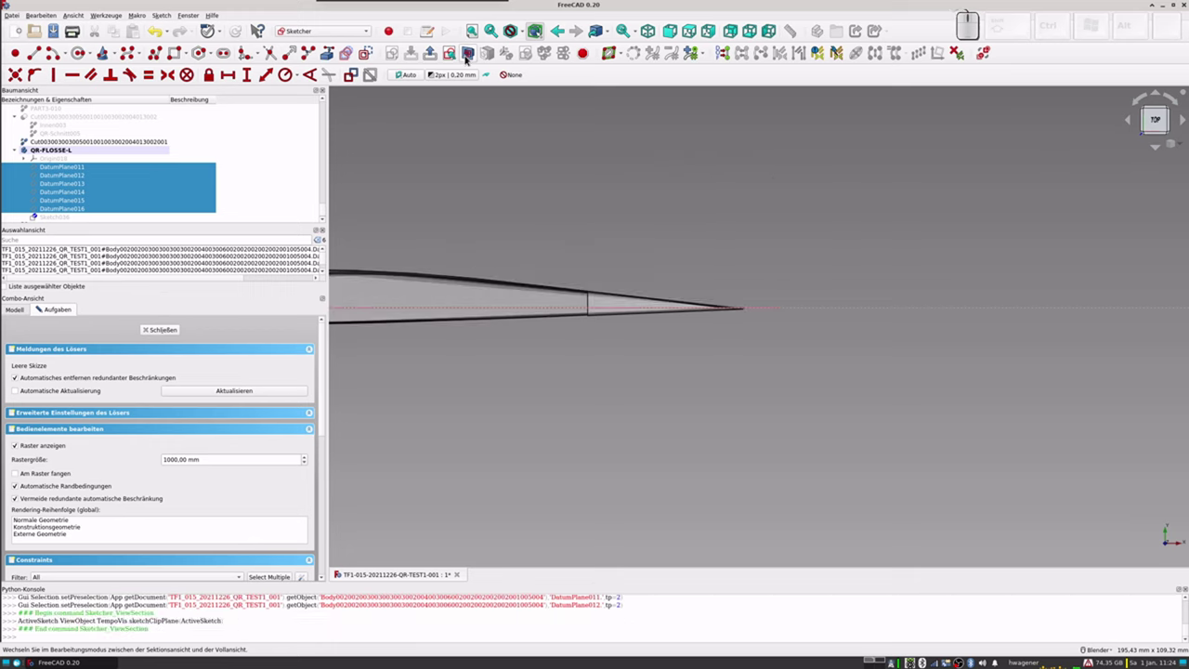
scroll("up", 3)
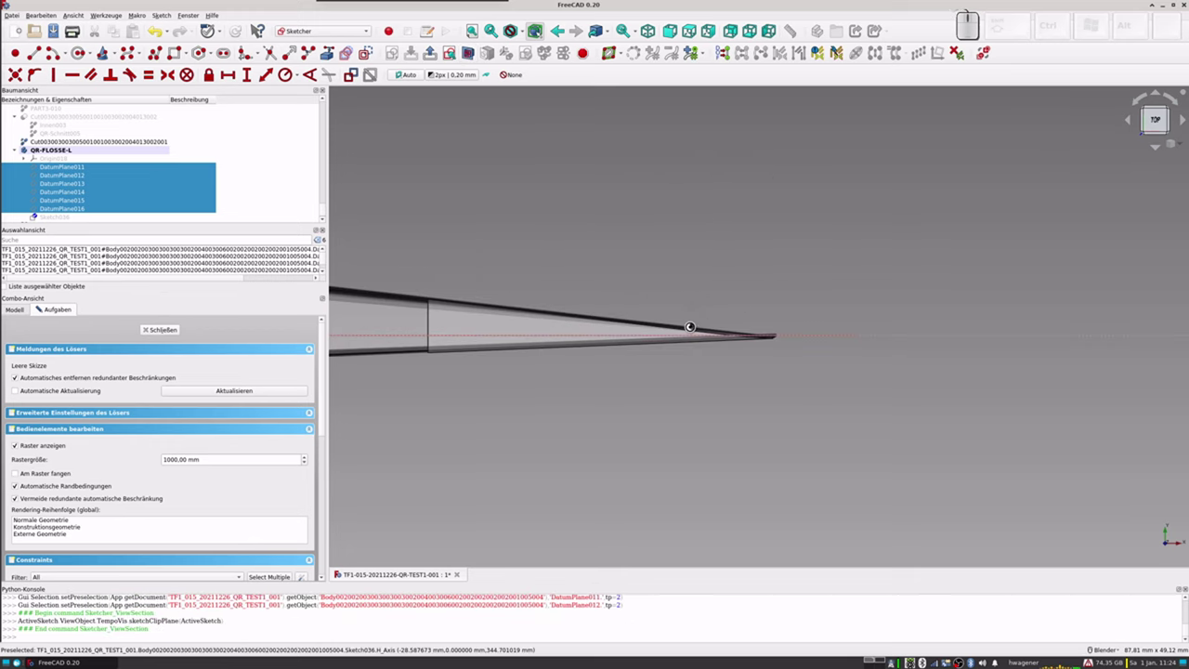
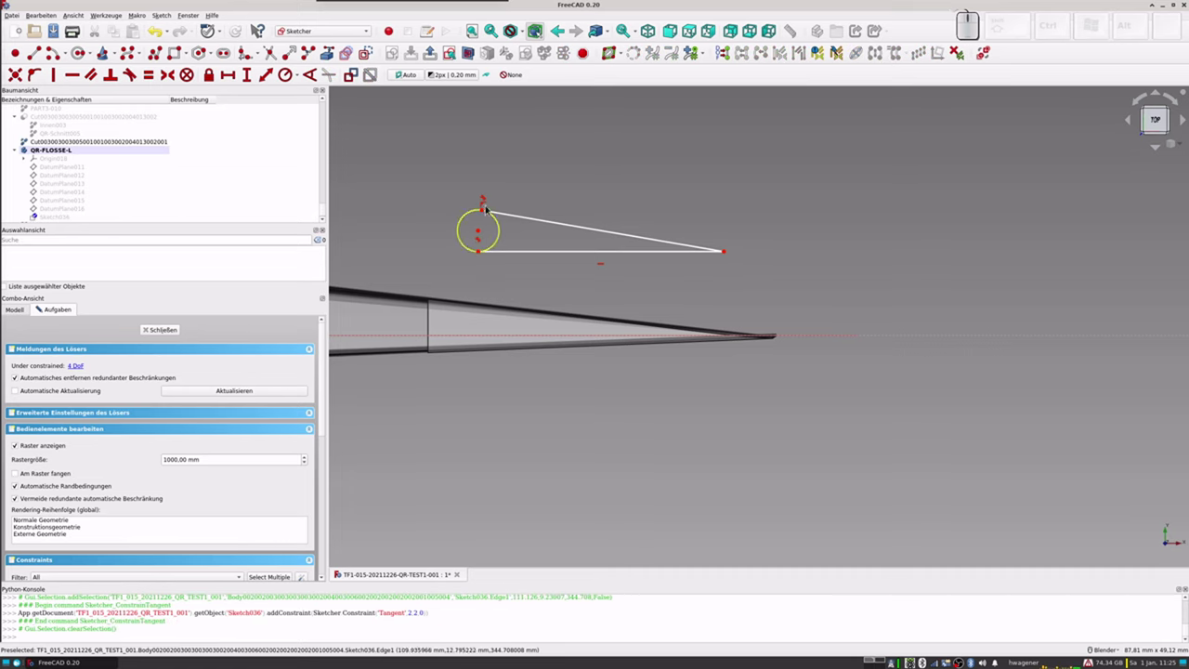
Step: Shift the circle into the thick nose of the fin's section outline
scroll("up", 3)
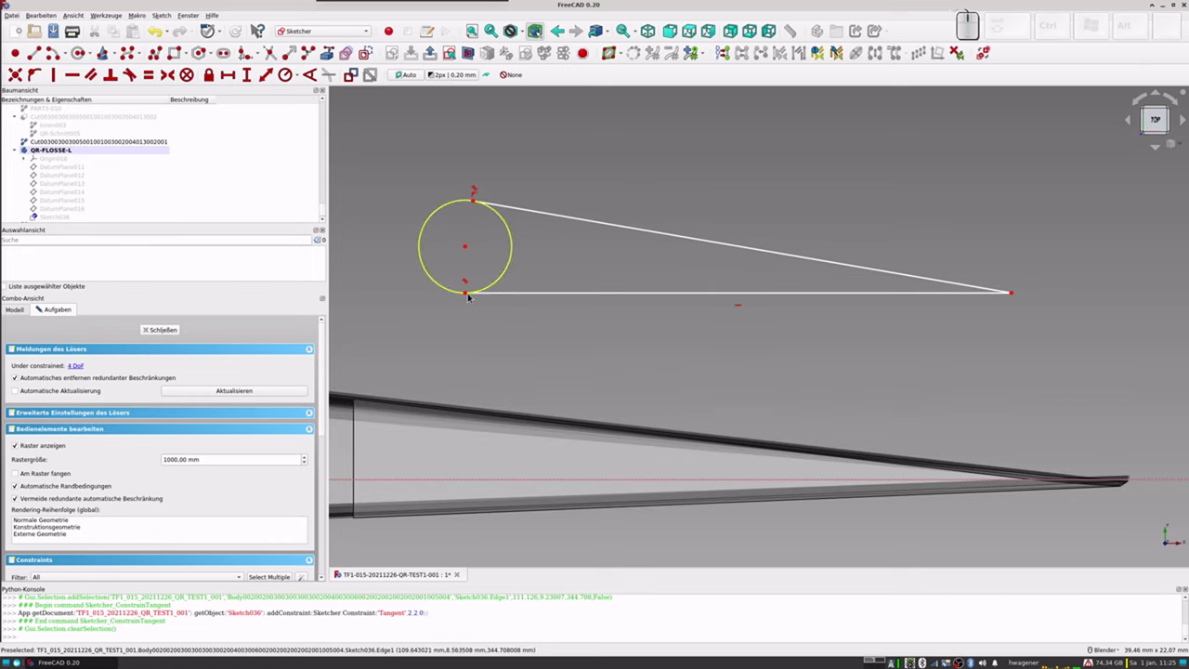
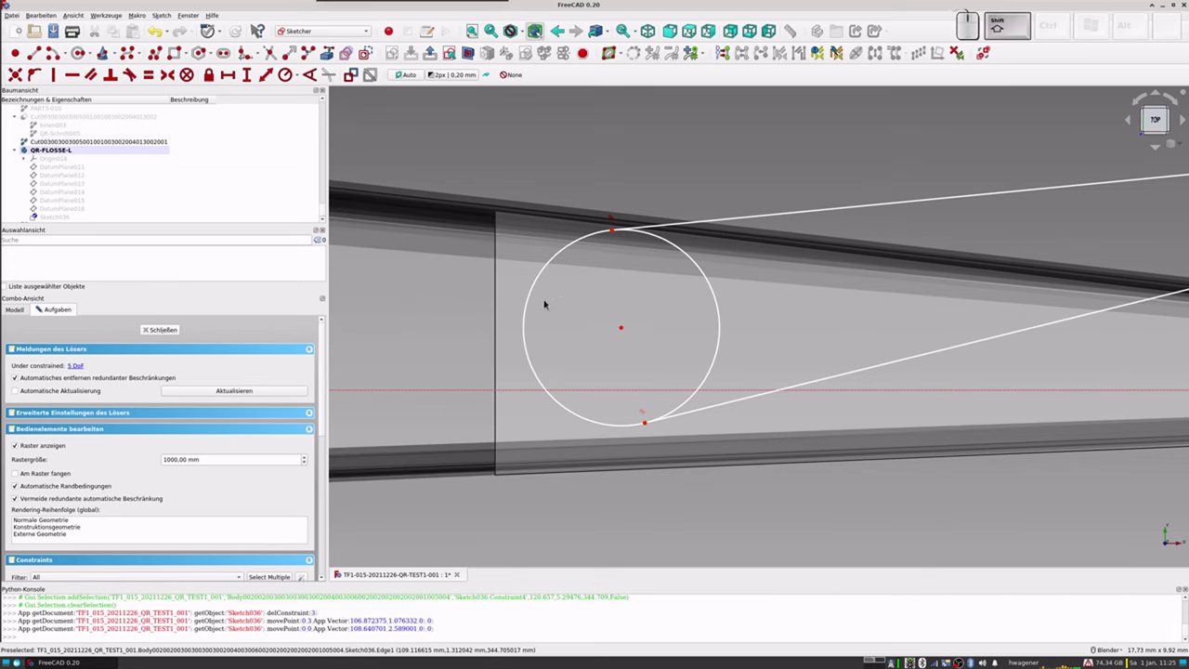
left_click_drag(530, 319, 586, 337)
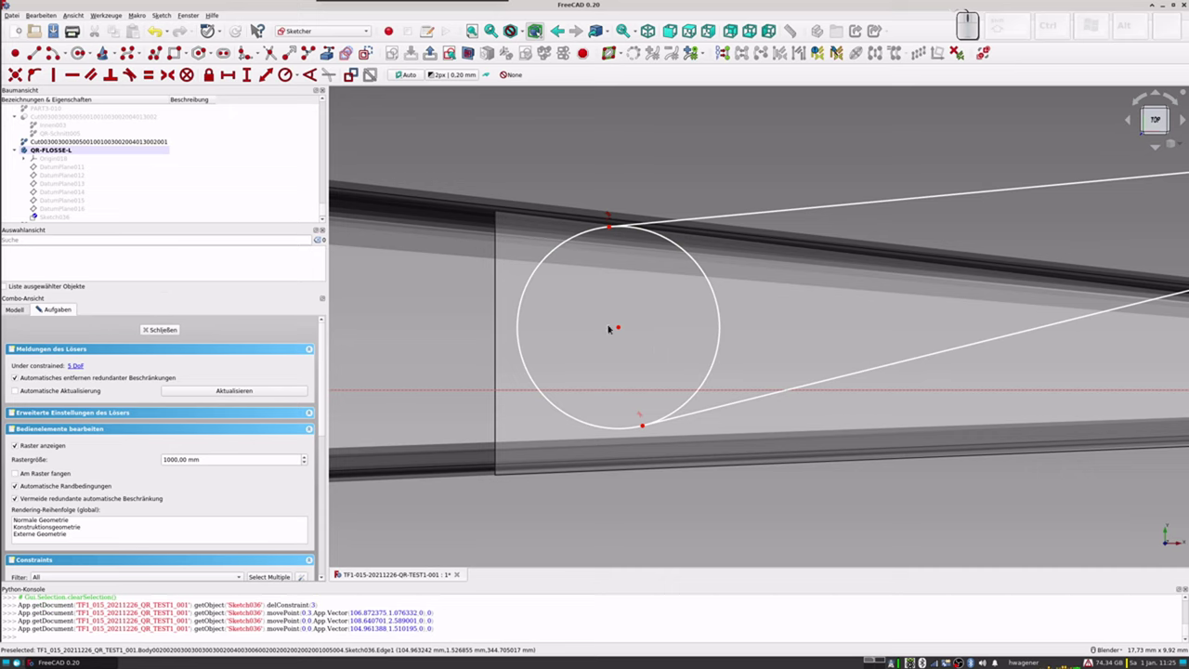
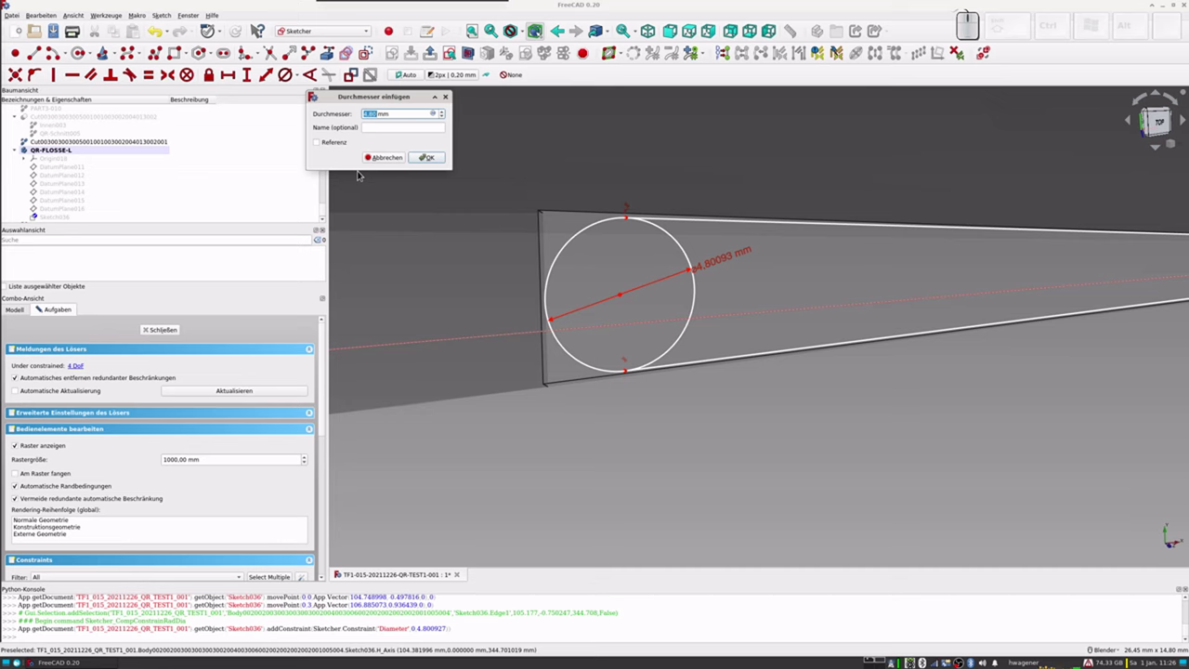
Step: Constrain the circle to a 5 mm diameter and view the sketch straight on
key("KP_5")
key("KP_Enter")
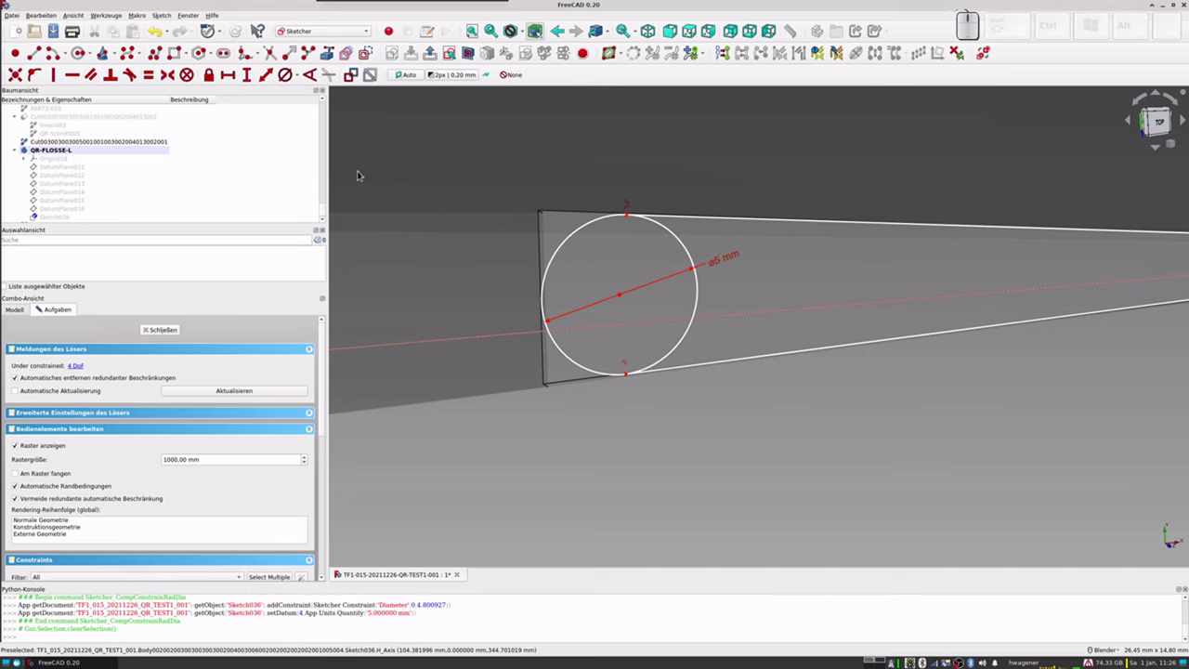
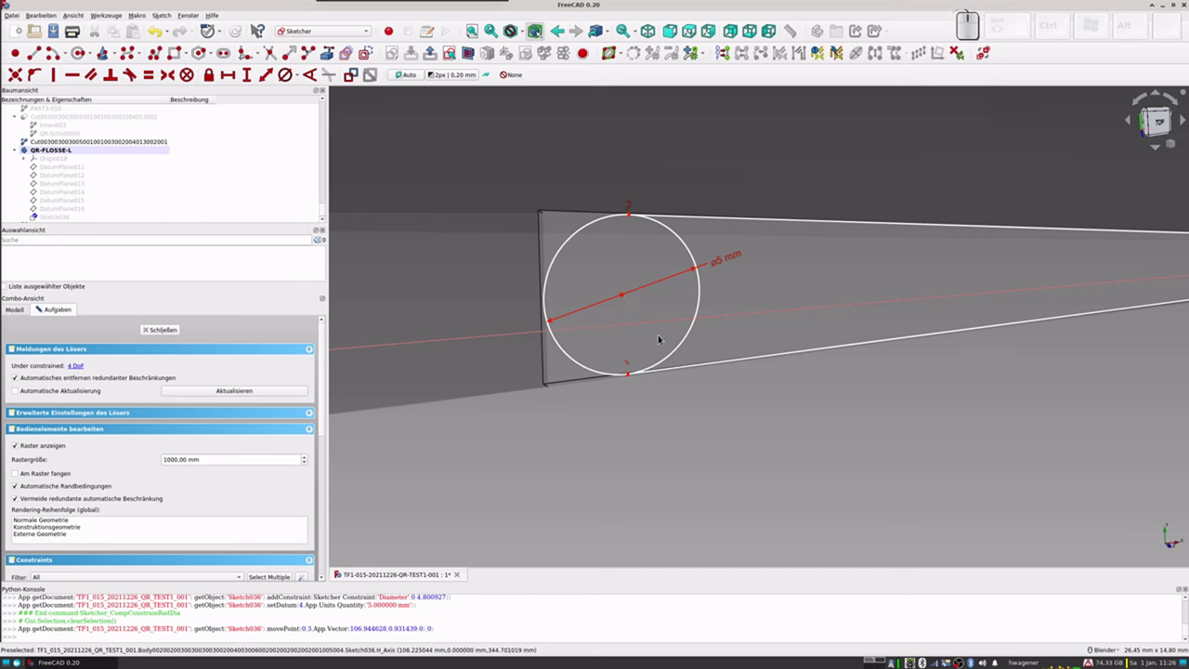
left_click(452, 50)
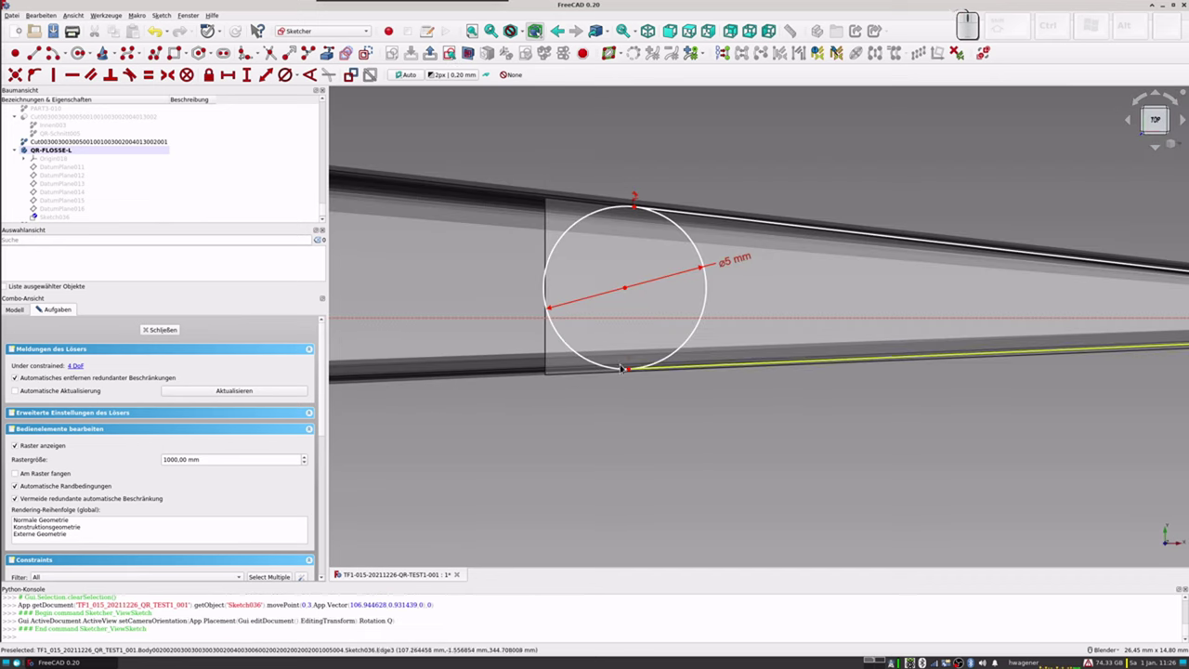
scroll("up", 3)
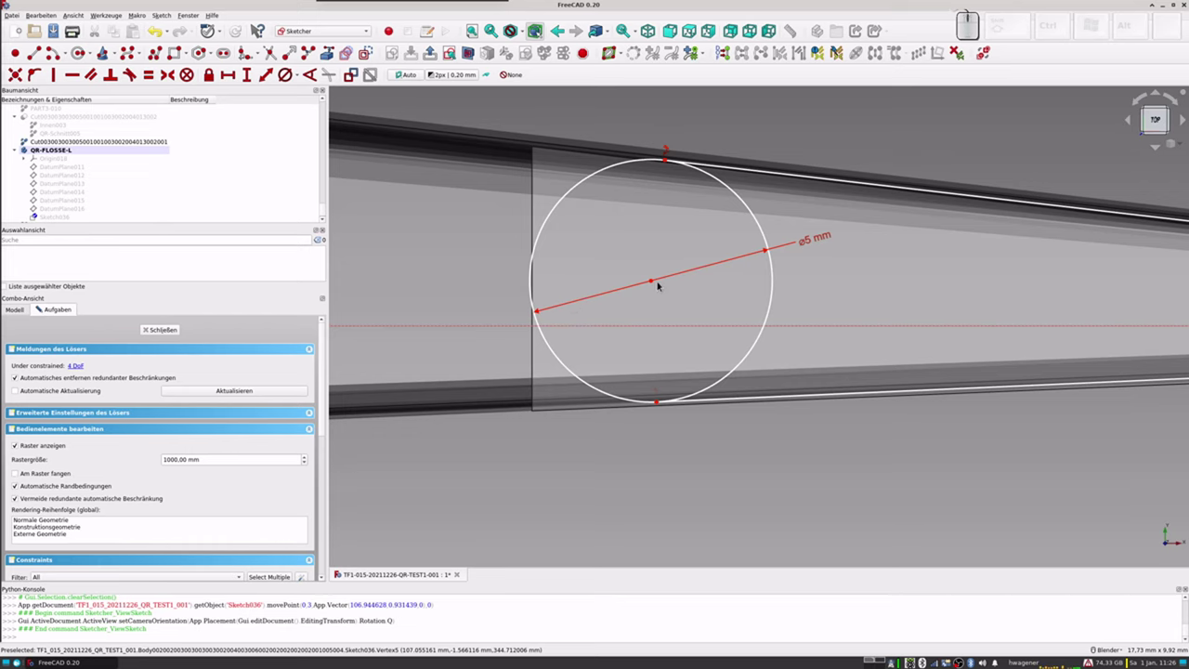
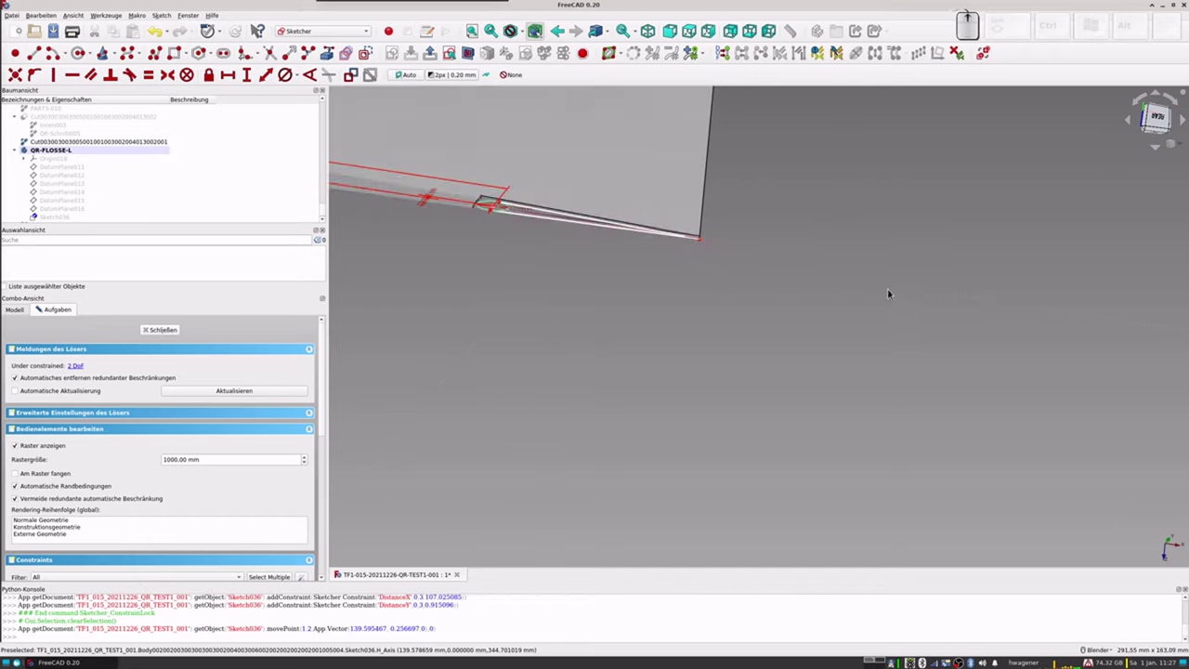
Step: Zoom around the trailing tip while fitting the lines' meeting point onto it
scroll("up", 3)
scroll("up", 3)
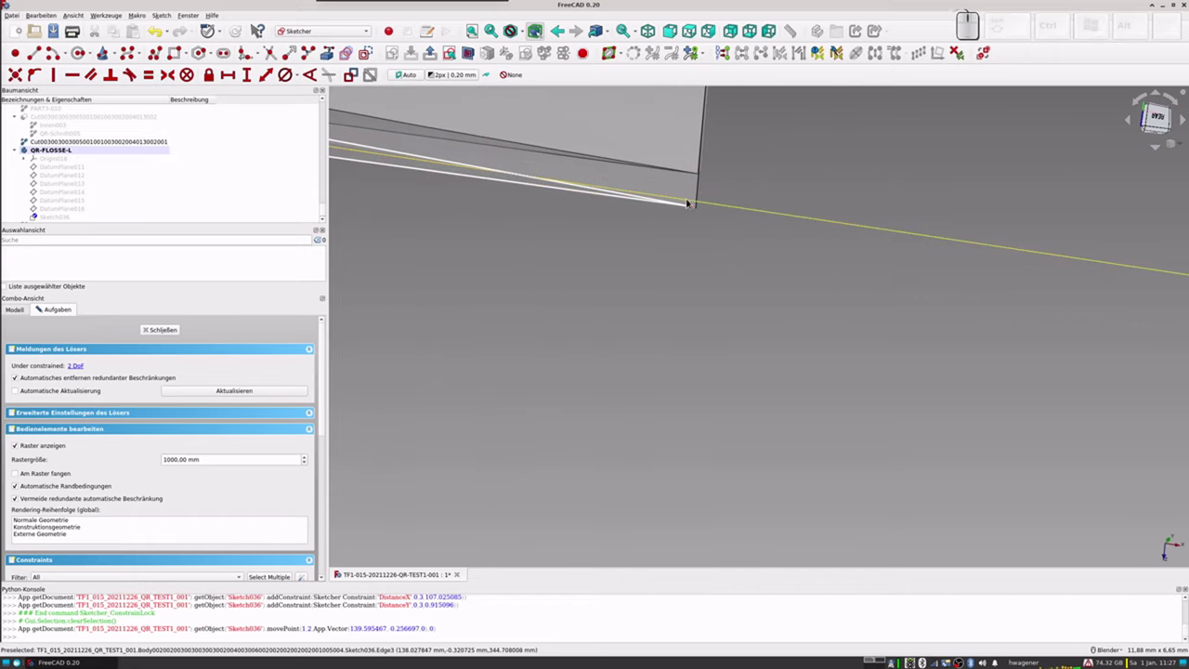
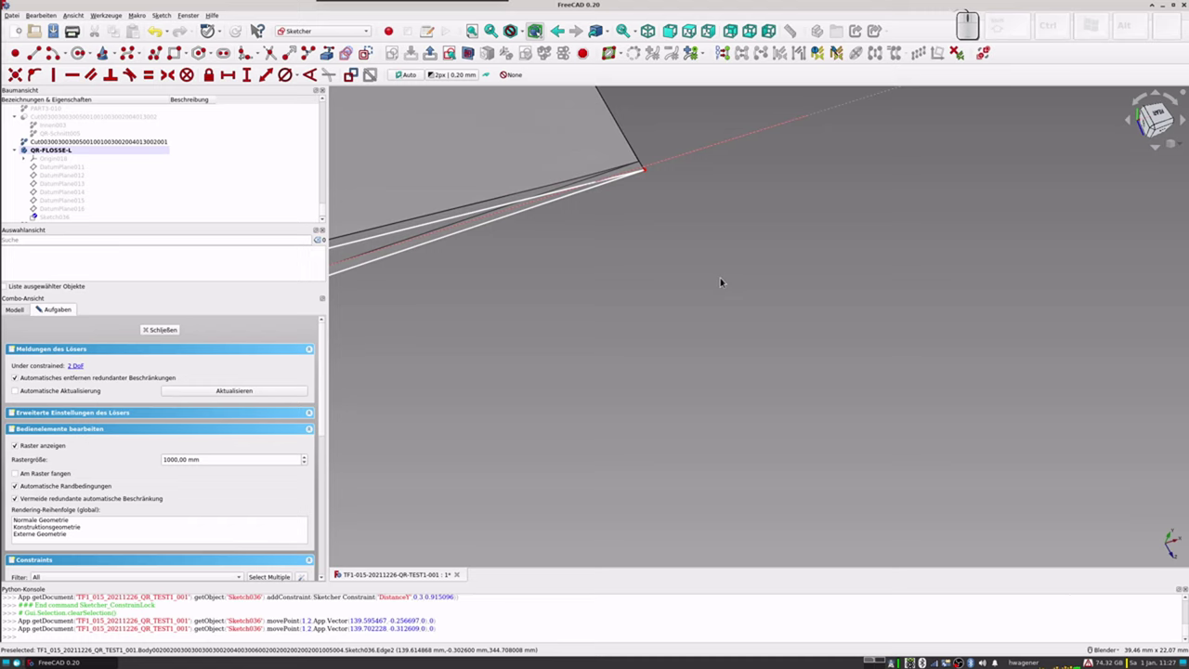
scroll("down", 3)
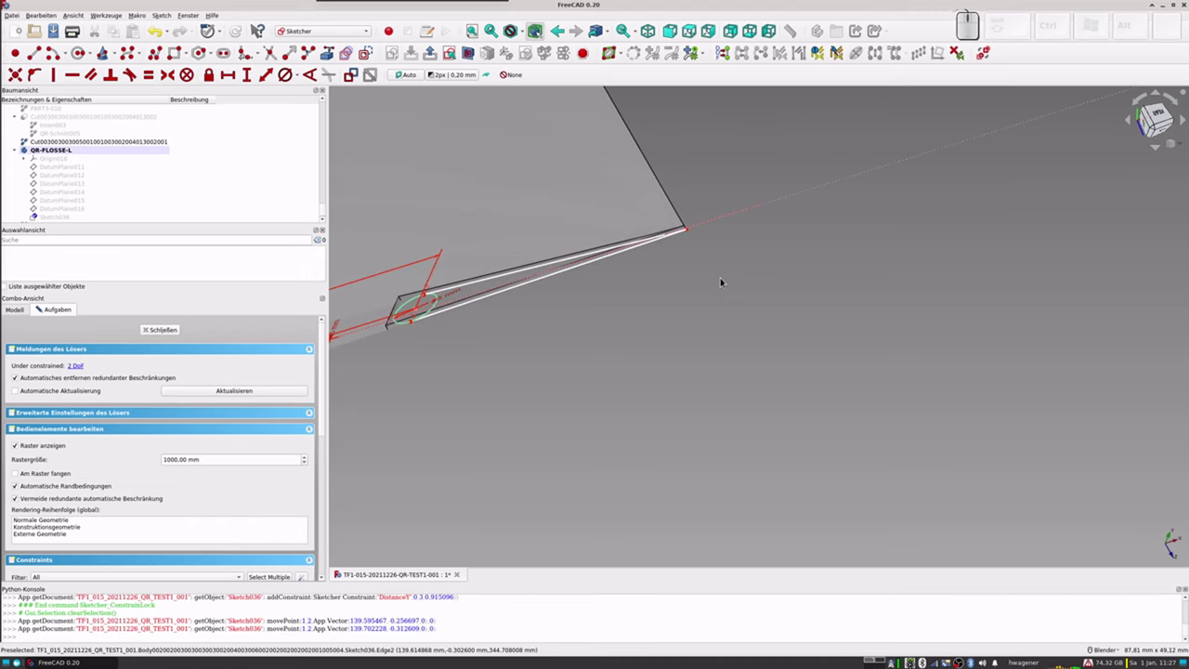
scroll("down", 3)
scroll("up", 3)
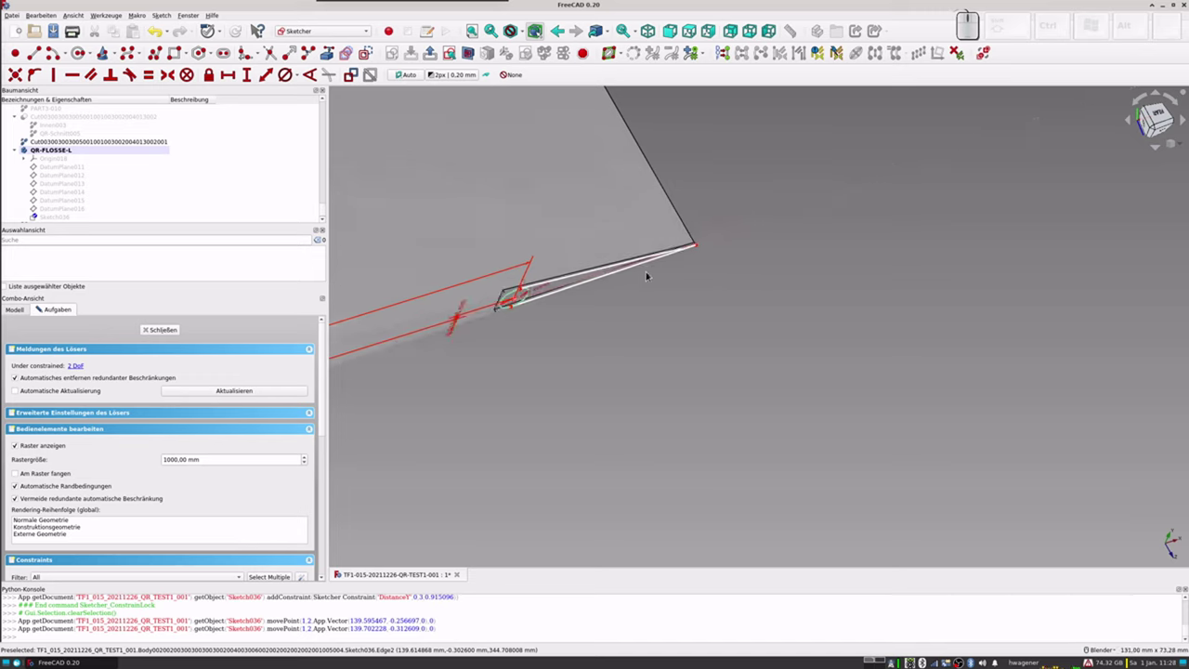
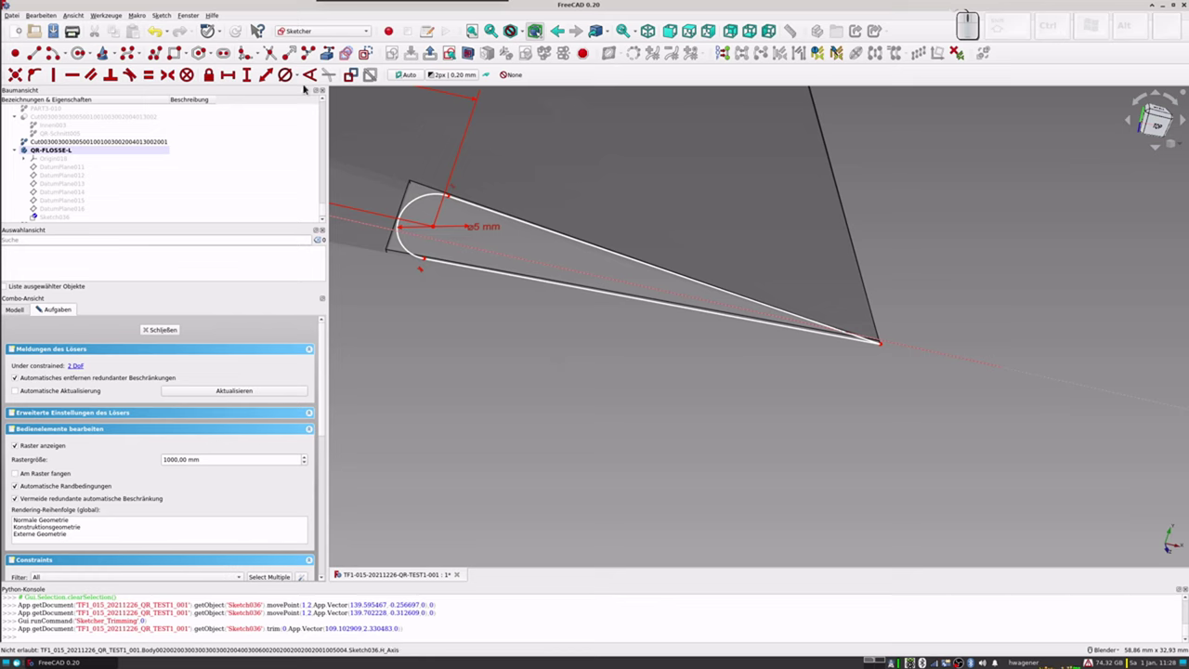
Step: Close the sketch and copy Sketch036 alone, excluding XY_Plane018 and DatumPlane011
left_click(168, 333)
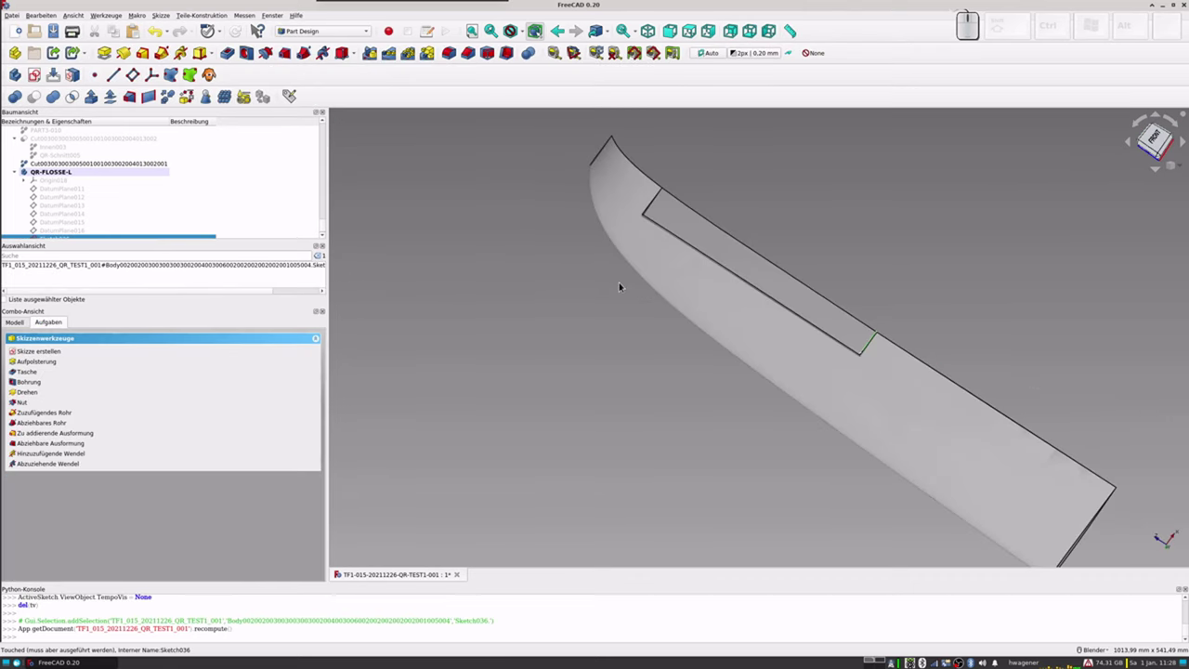
scroll("down", 3)
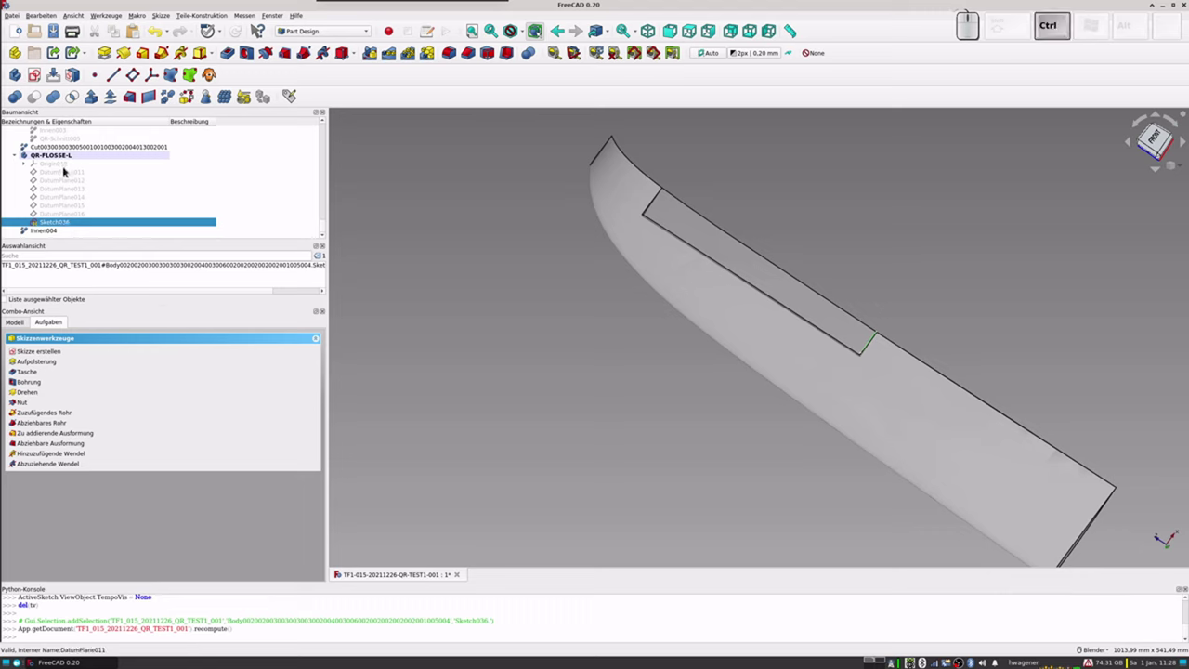
key("ctrl+c")
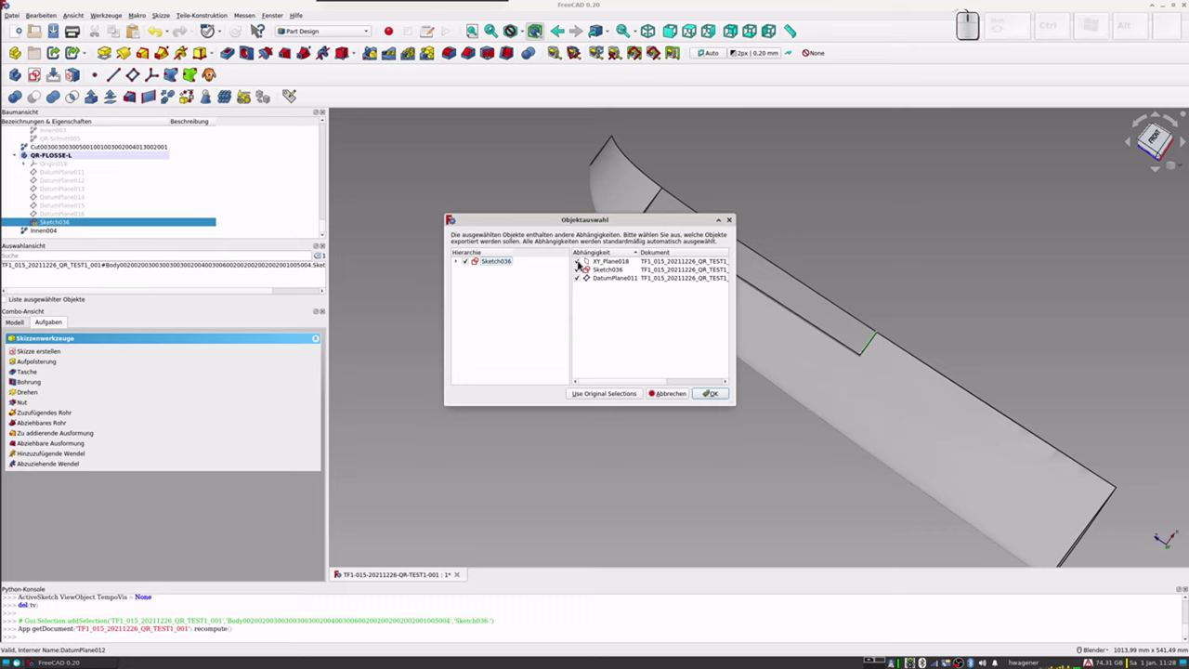
left_click(580, 264)
left_click(581, 264)
left_click(579, 280)
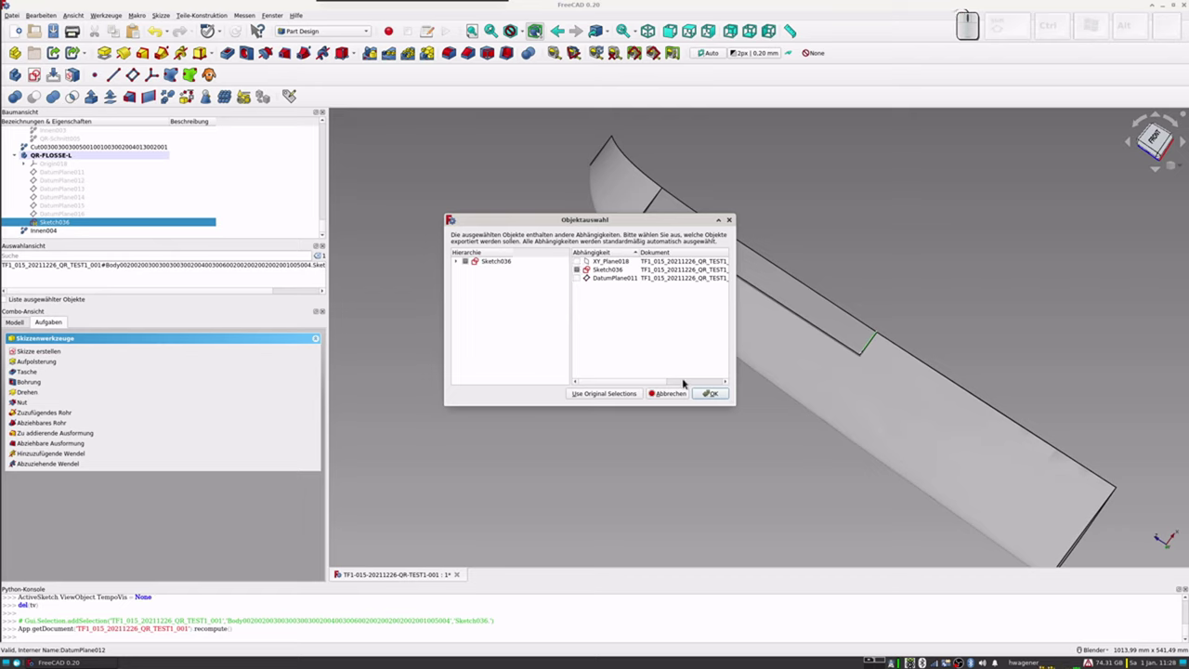
left_click(720, 395)
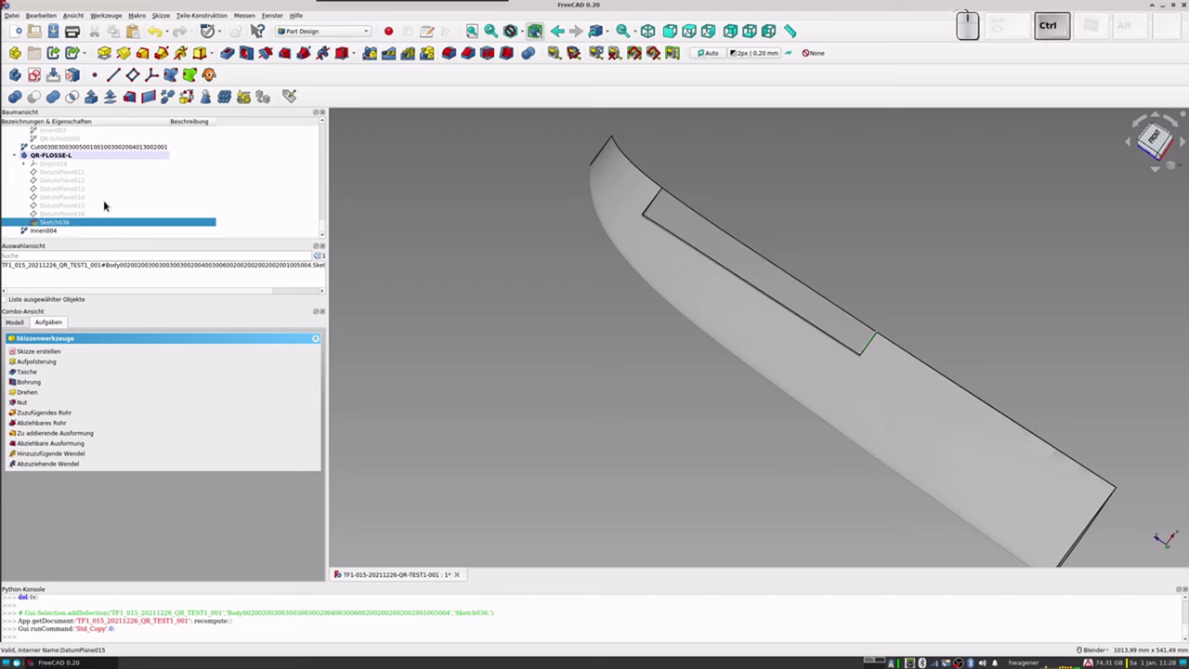
Step: Paste five sketch copies, Sketch037 to Sketch041, and move Sketch037 into QR-FLOSSE-L
key("ctrl+v")
scroll("down", 3)
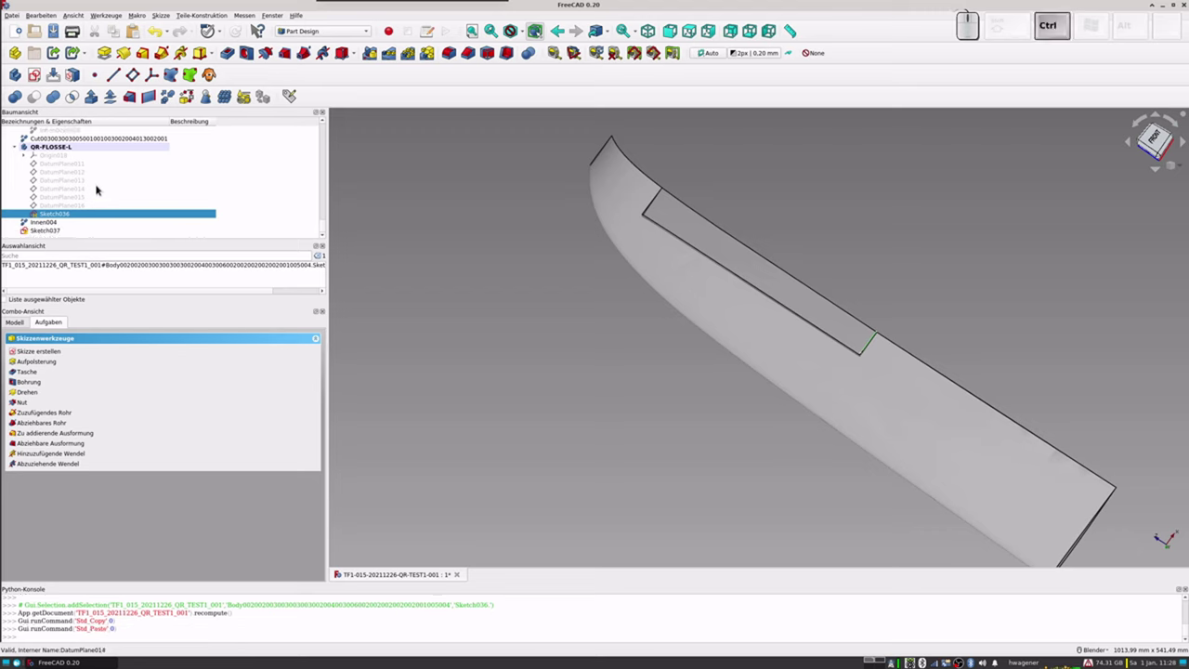
key("ctrl+v")
key("ctrl+v")
key("ctrl+v")
key("ctrl+v")
scroll("down", 3)
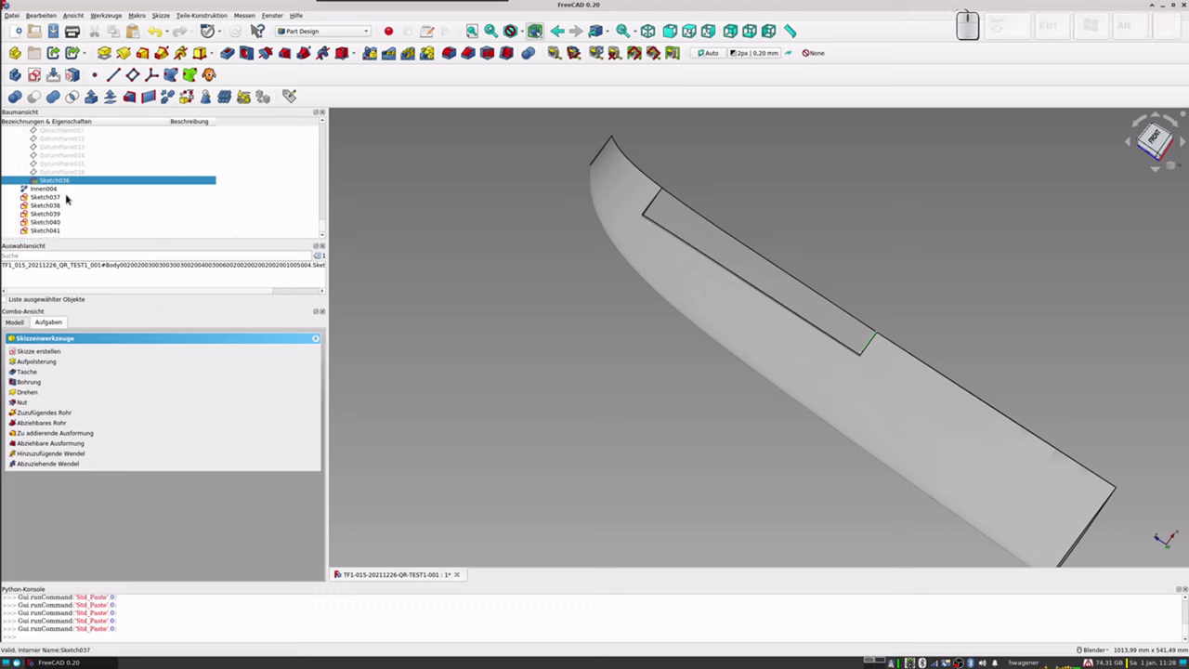
scroll("up", 3)
left_click_drag(48, 226, 63, 143)
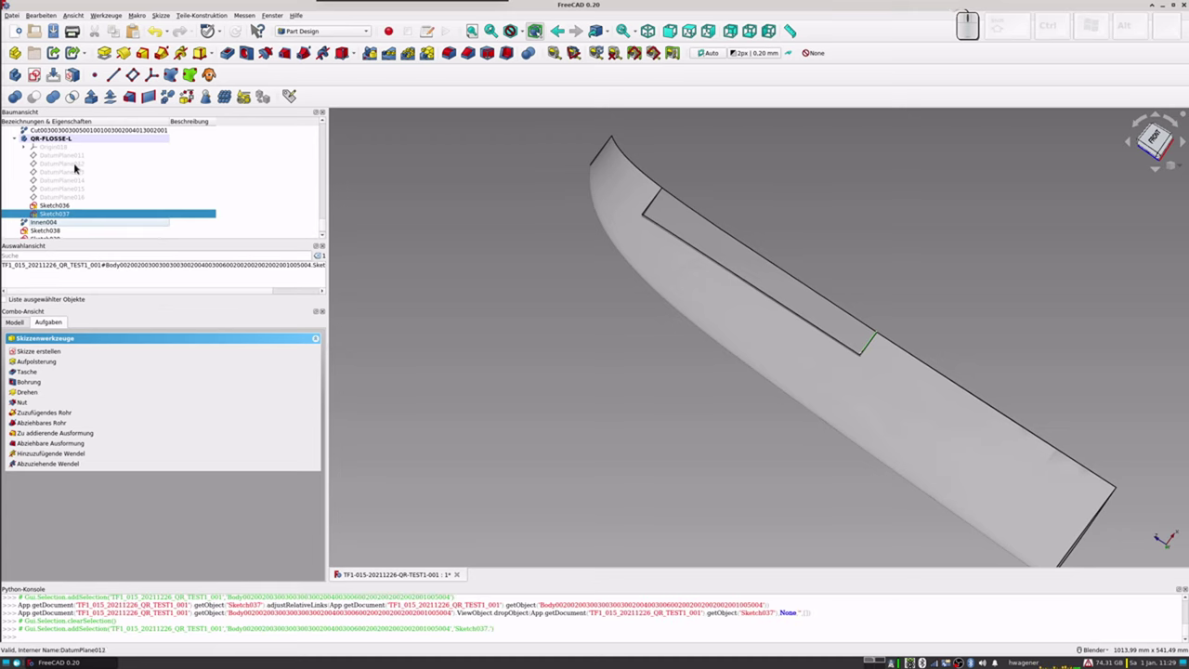
Step: Attach Sketch037 flat onto DatumPlane012 via Map sketch to face
left_click(77, 168)
left_click(77, 77)
left_click(597, 314)
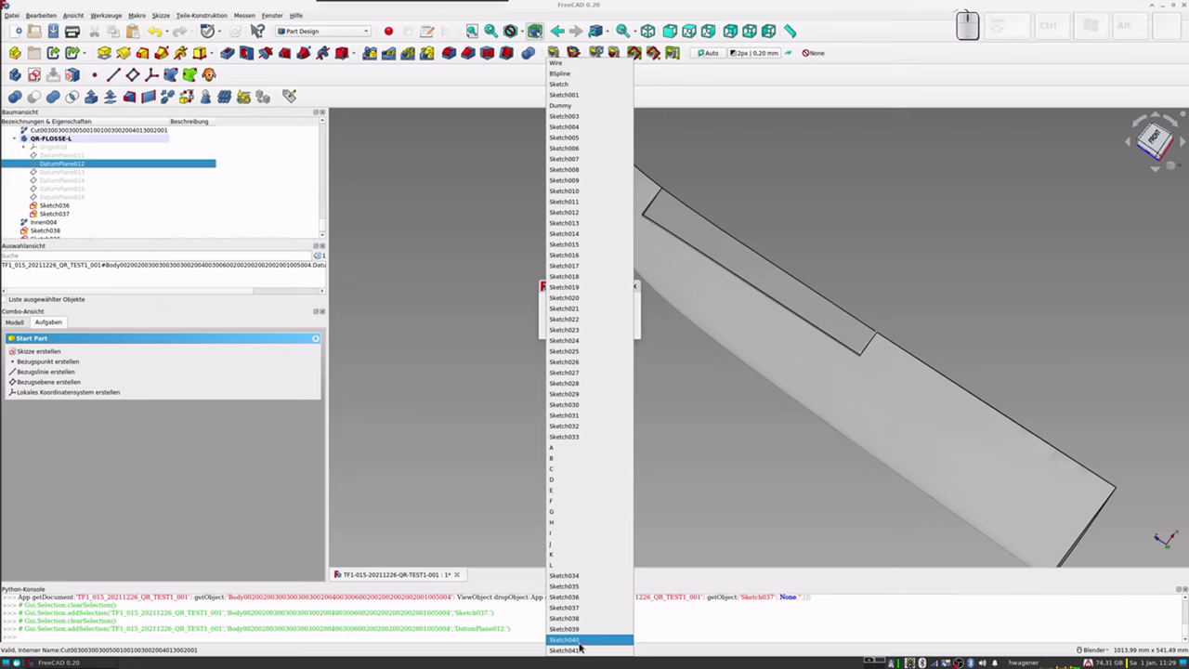
left_click(581, 612)
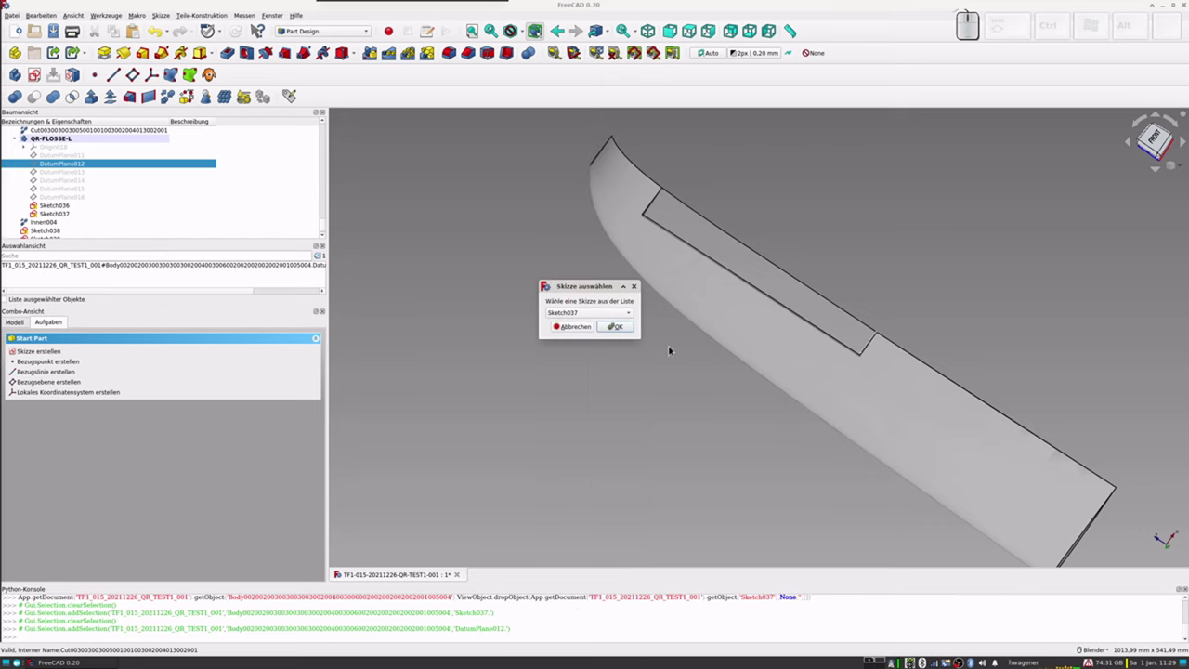
left_click(619, 327)
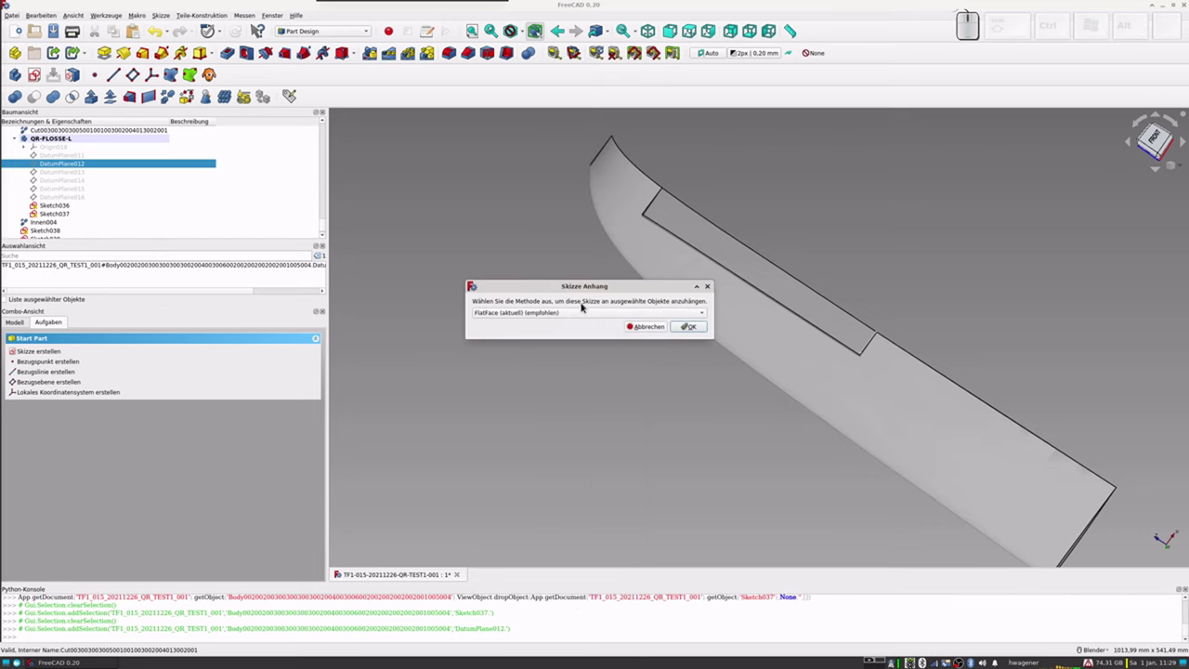
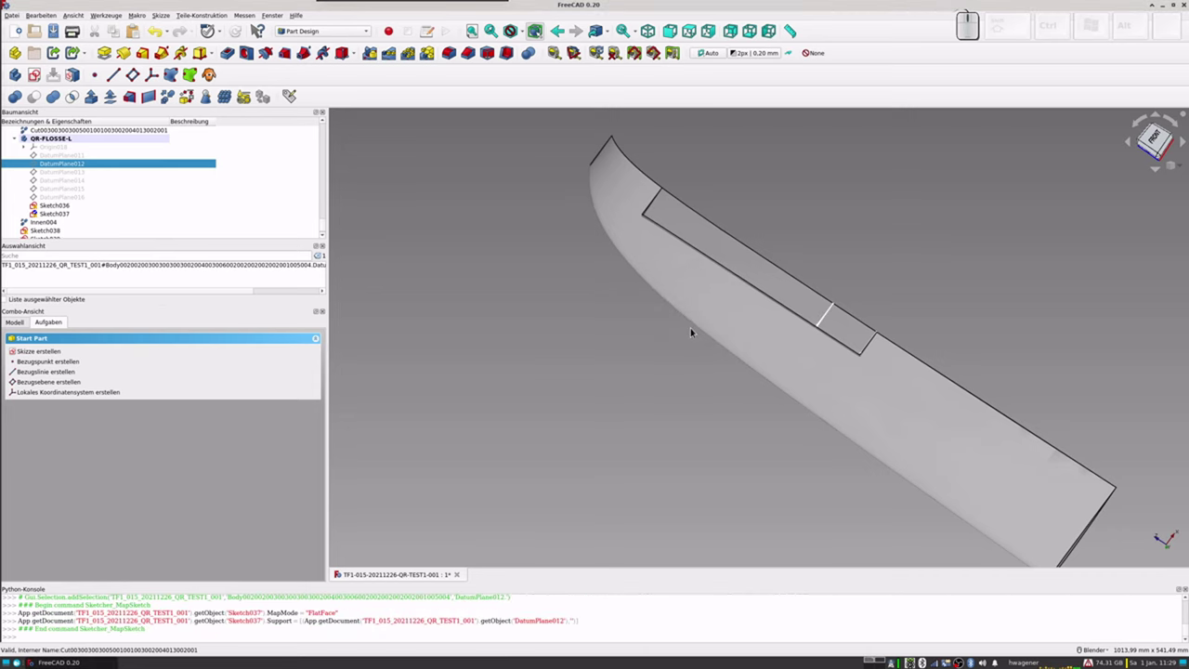
scroll("down", 3)
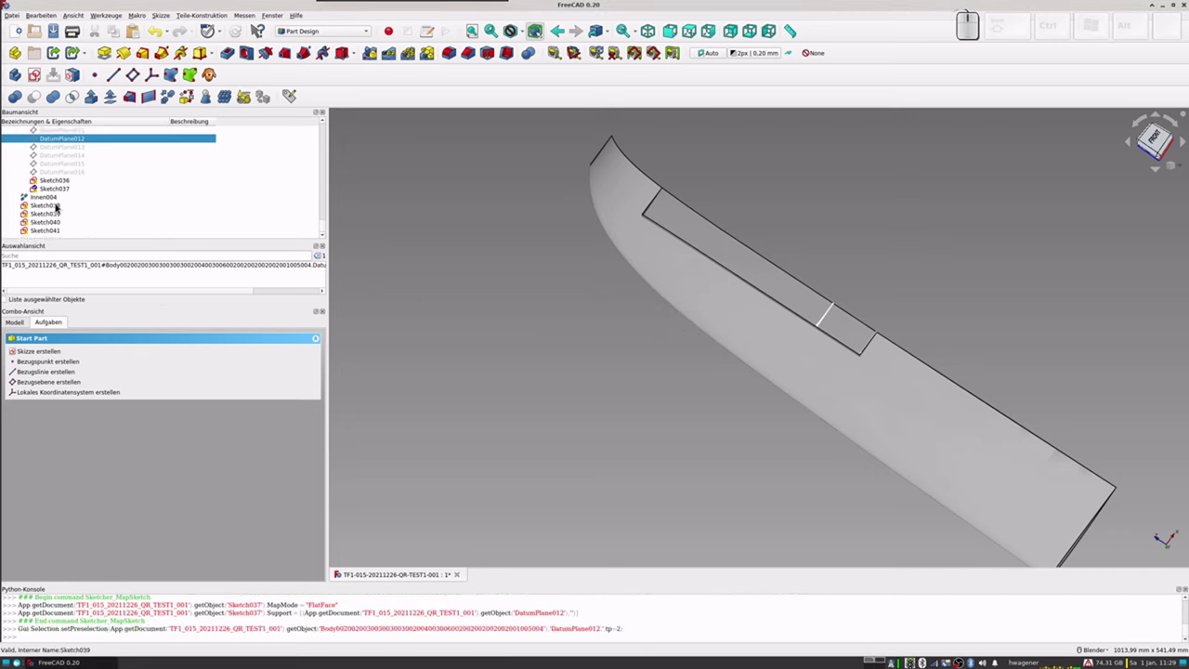
scroll("up", 3)
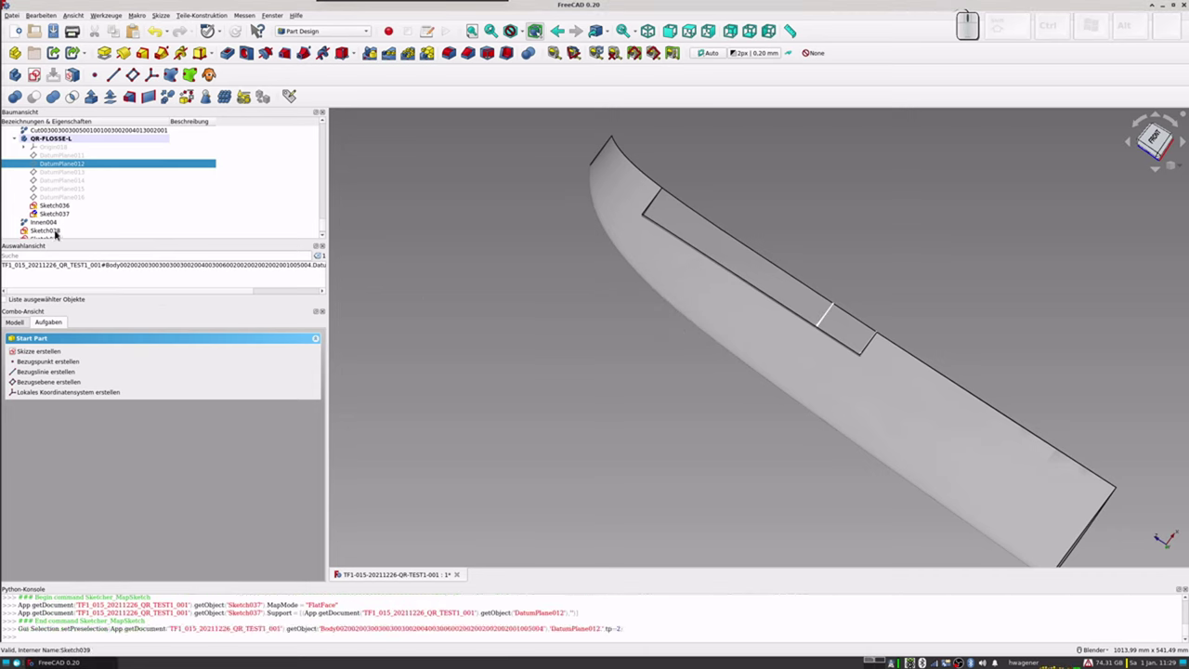
Step: Move Sketch038 into the QR-FLOSSE-L body and make DatumPlane013-016 visible
left_click_drag(59, 234, 68, 143)
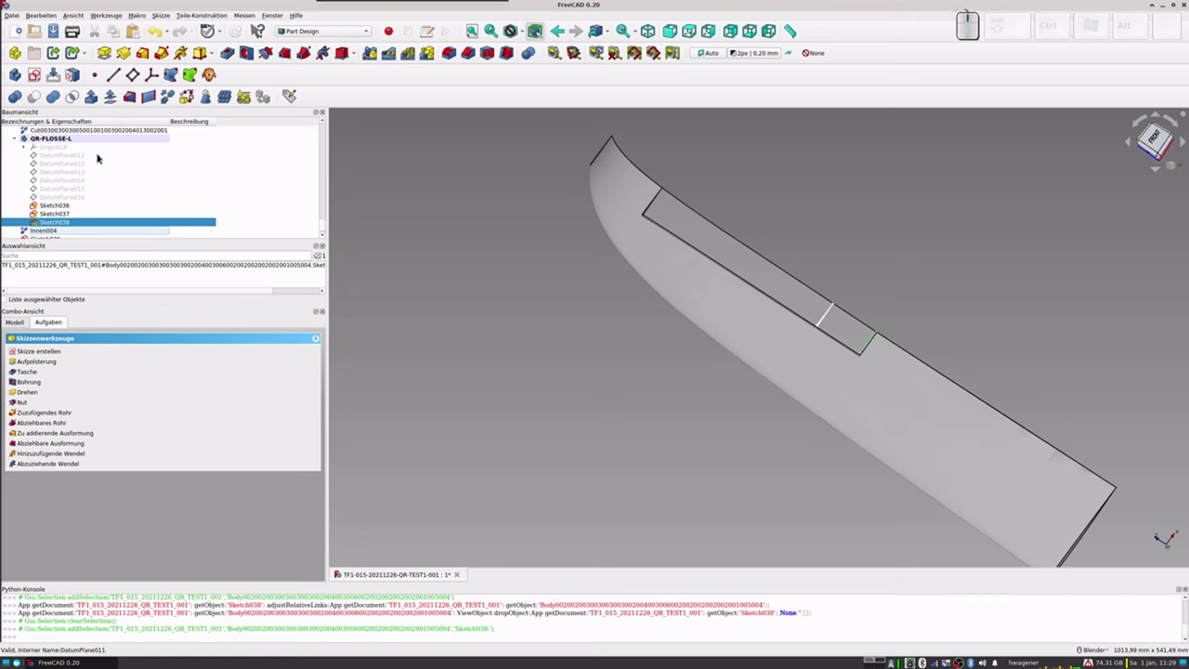
left_click(80, 175)
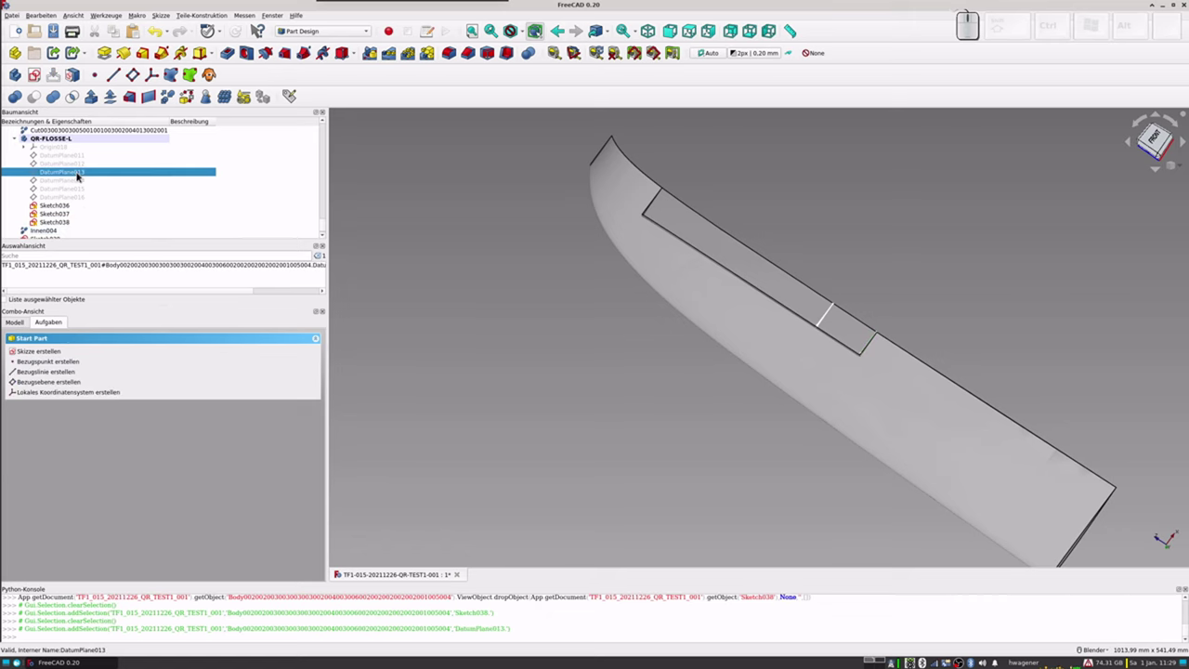
key("space")
left_click(76, 180)
key("space")
left_click(75, 189)
key("space")
left_click(74, 199)
key("space")
Step: Attach Sketch038 flat onto DatumPlane013 via Map sketch to face
left_click(81, 172)
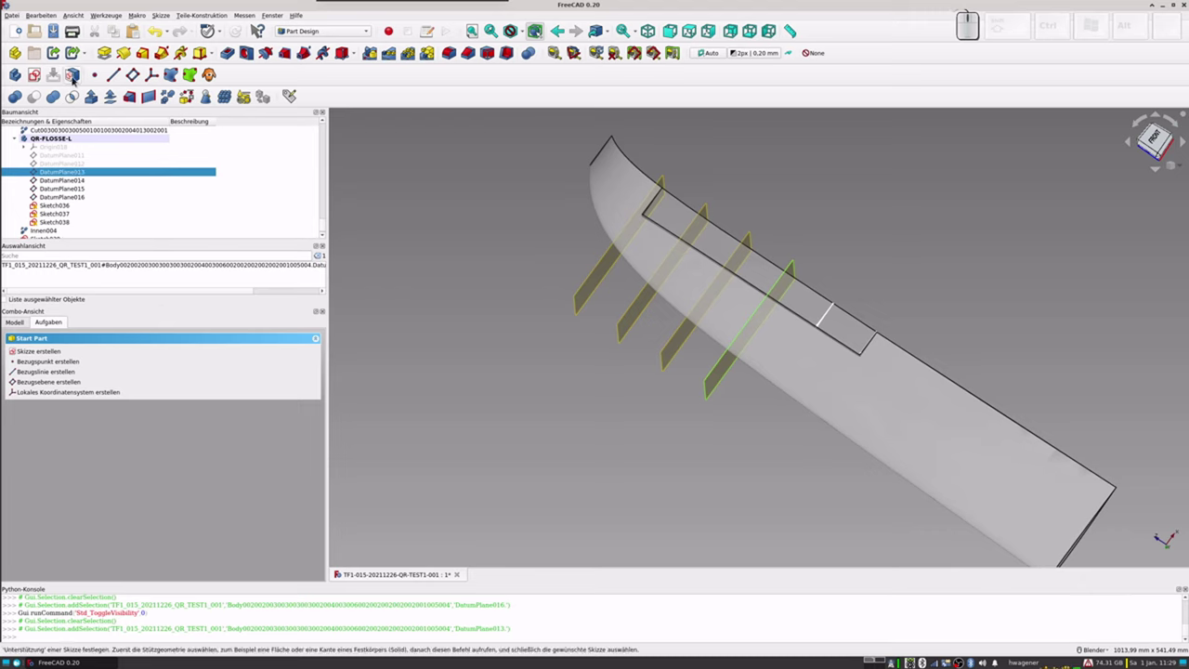
left_click(74, 79)
left_click(632, 314)
left_click(595, 623)
left_click(618, 330)
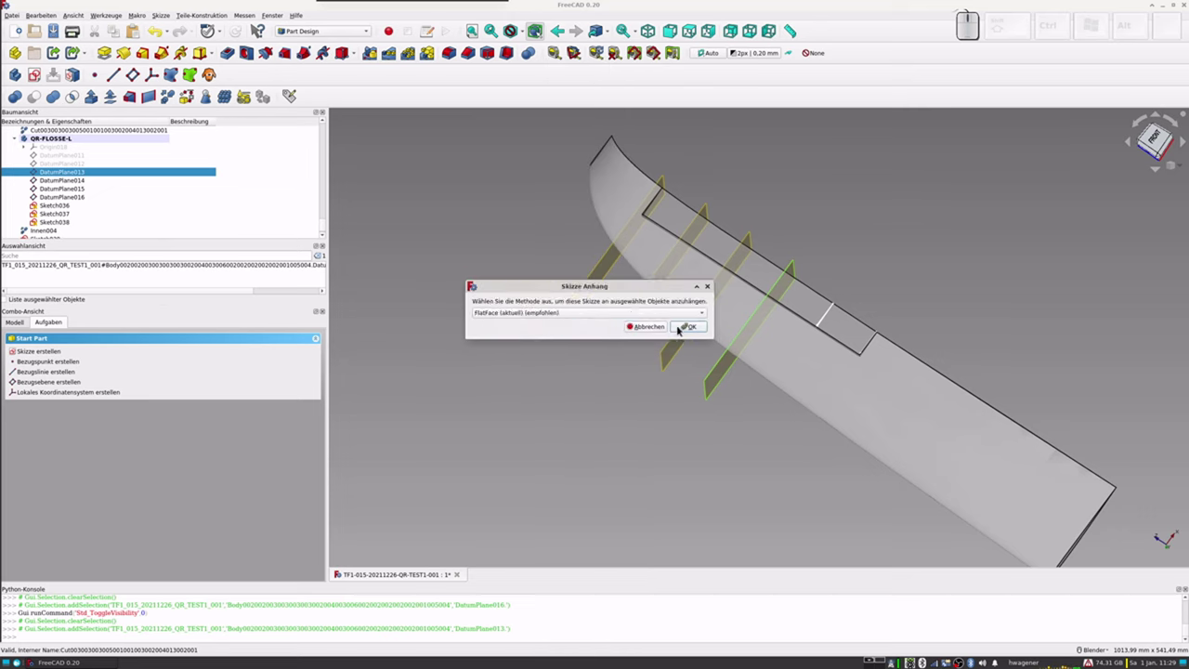
left_click(683, 329)
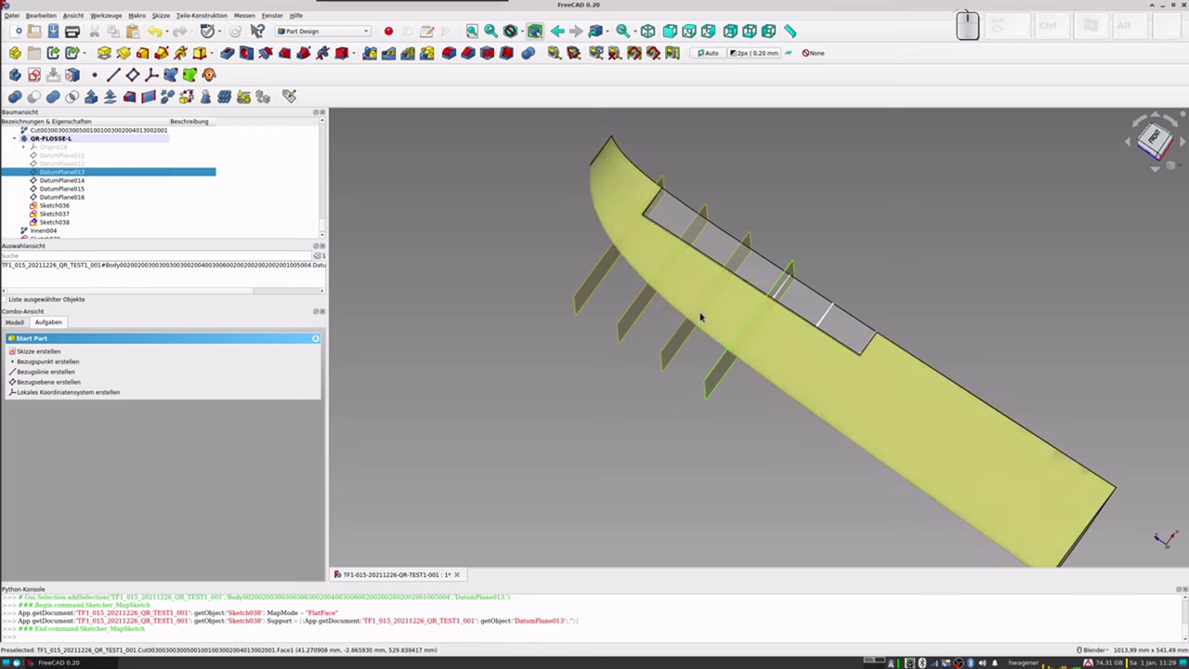
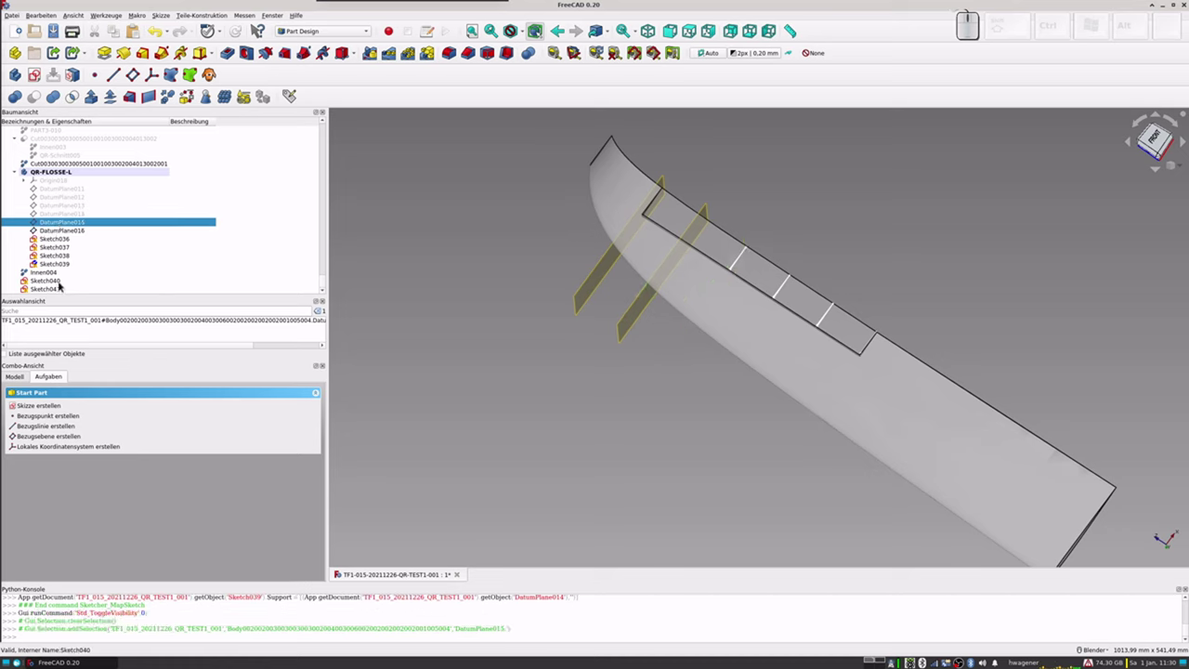
Step: Move Sketch040 into the QR-FLOSSE-L body and map it flat onto DatumPlane015
left_click(56, 282)
left_click_drag(55, 279, 73, 174)
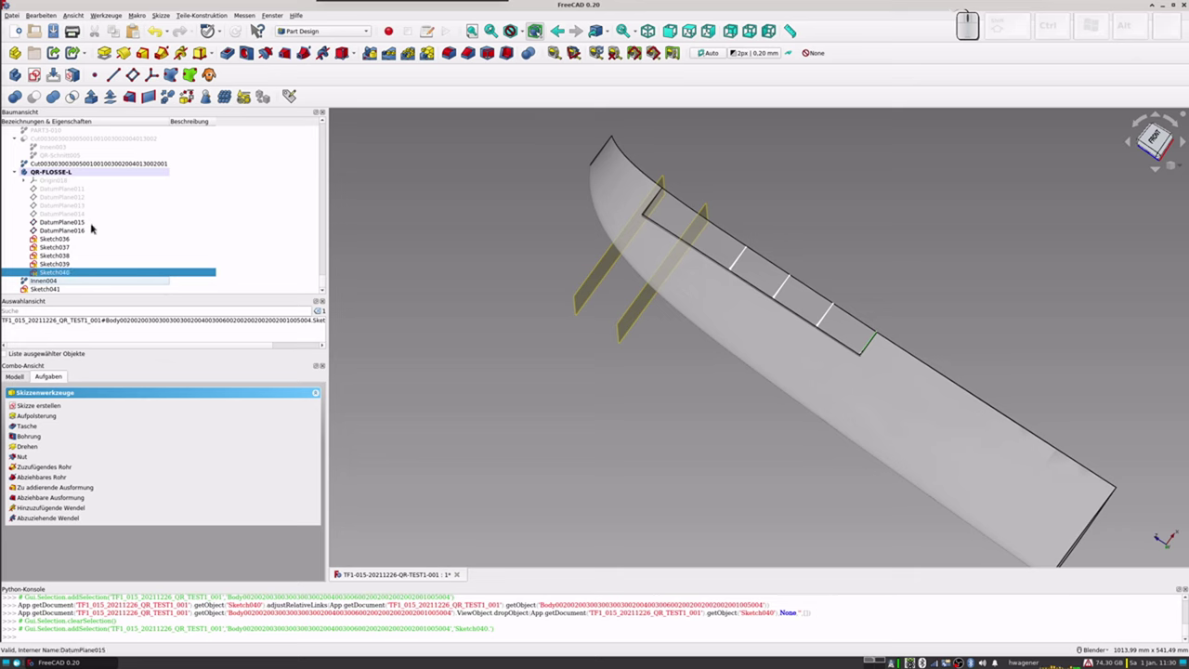
left_click(71, 227)
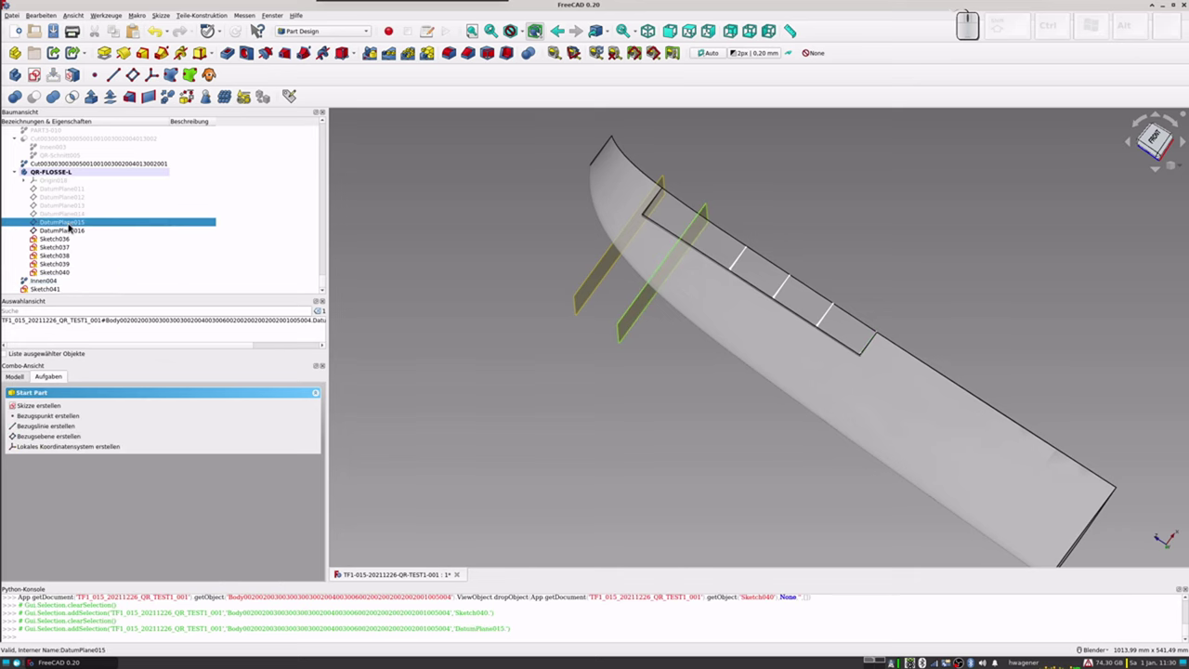
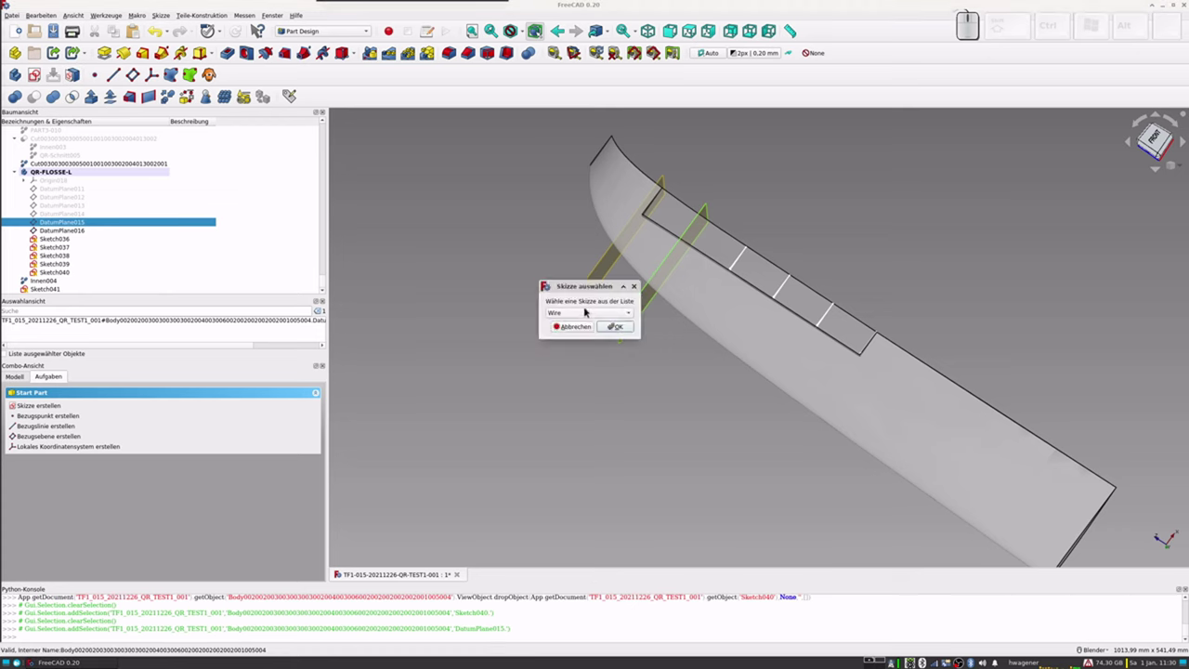
left_click(591, 314)
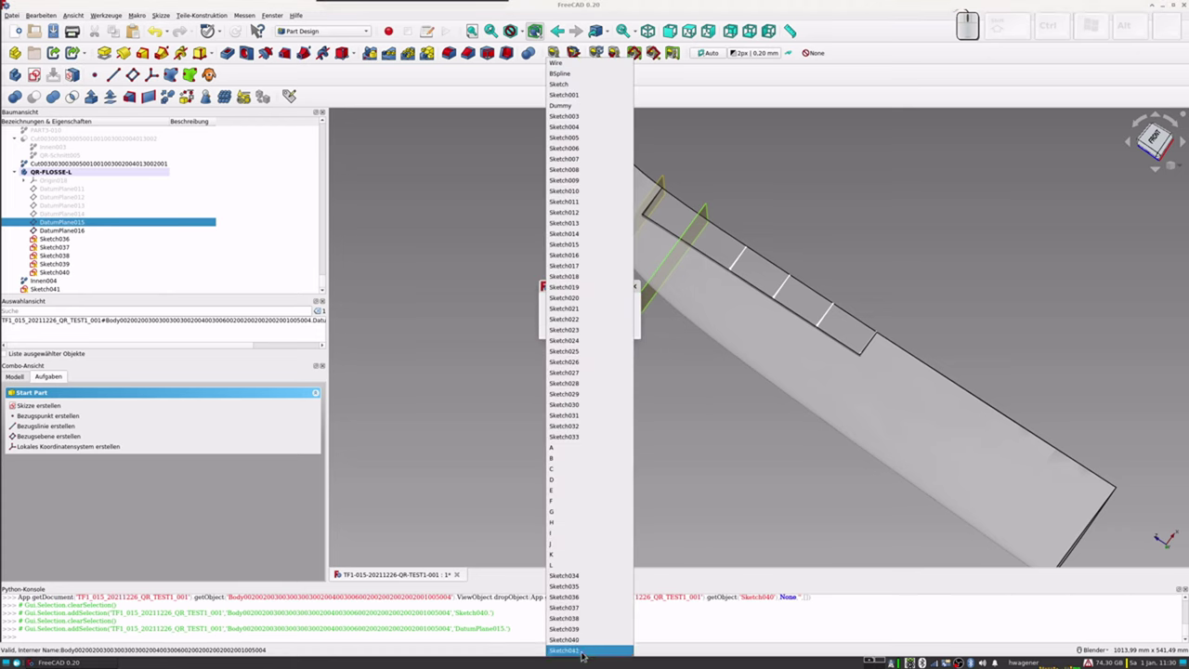
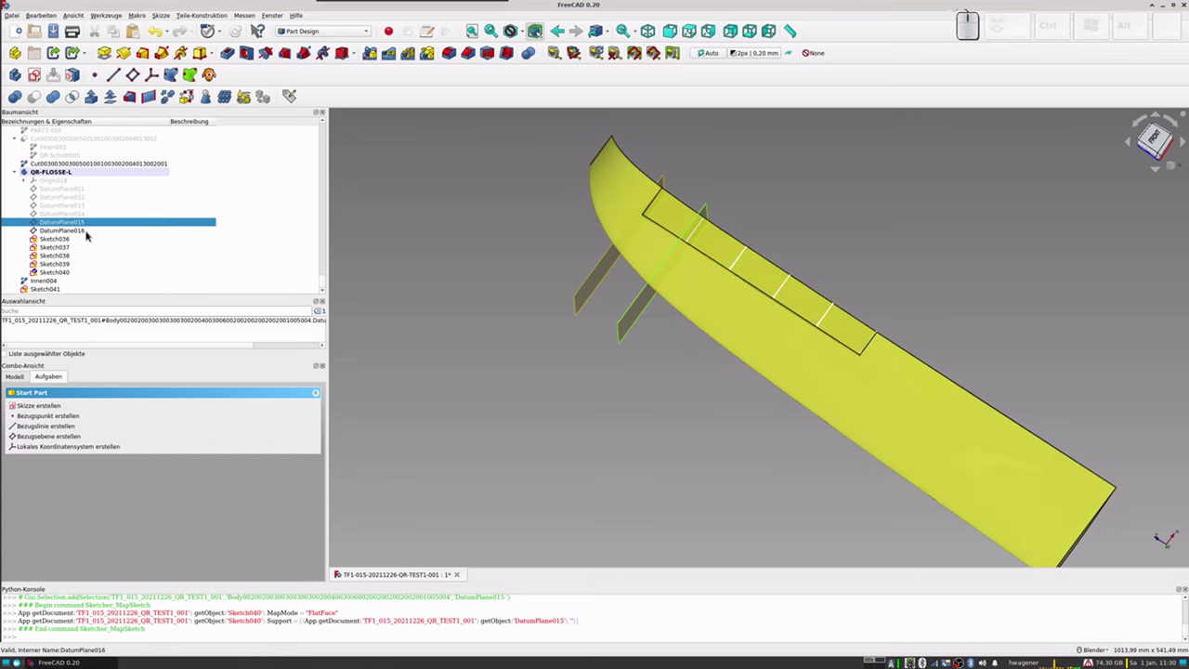
Step: Hide DatumPlane015 and DatumPlane016 again
left_click(80, 220)
left_click(79, 223)
key("space")
left_click(80, 232)
key("space")
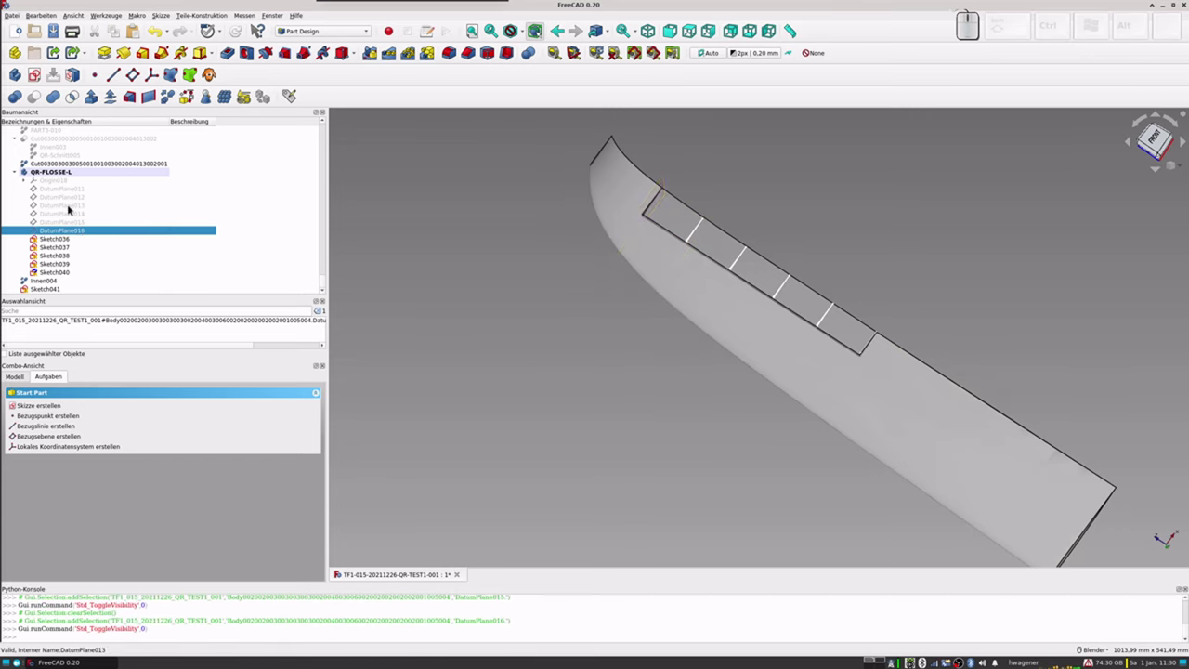
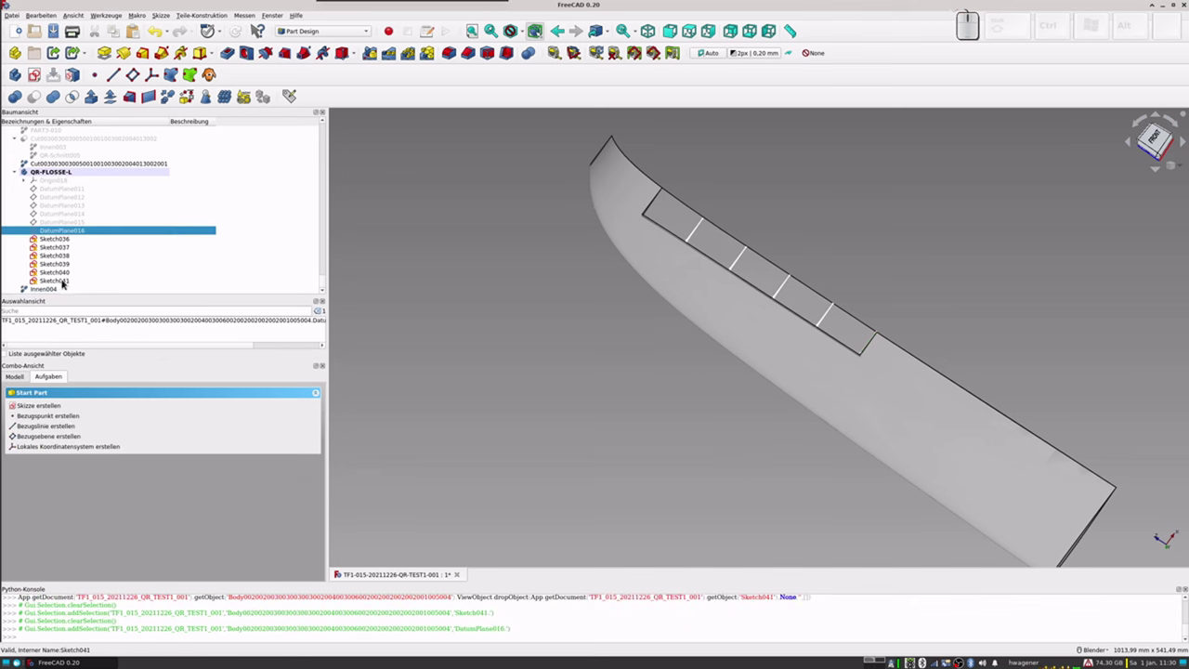
Step: Attach Sketch041 flat onto DatumPlane016 as the fifth rib profile
left_click(73, 77)
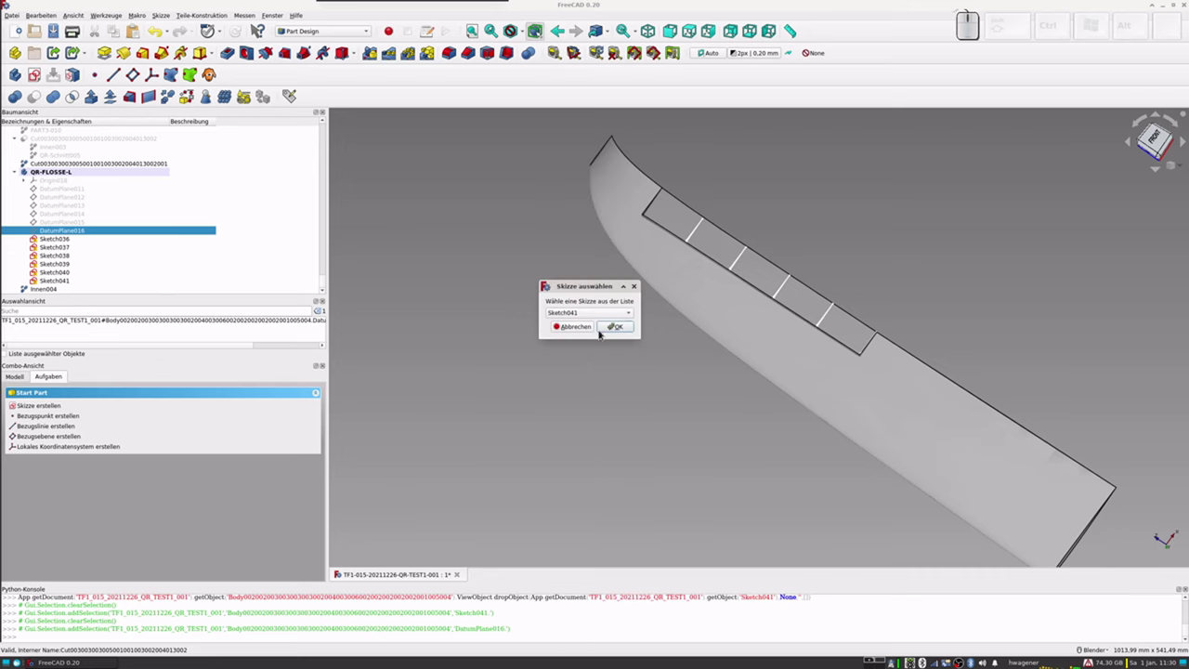
left_click(620, 330)
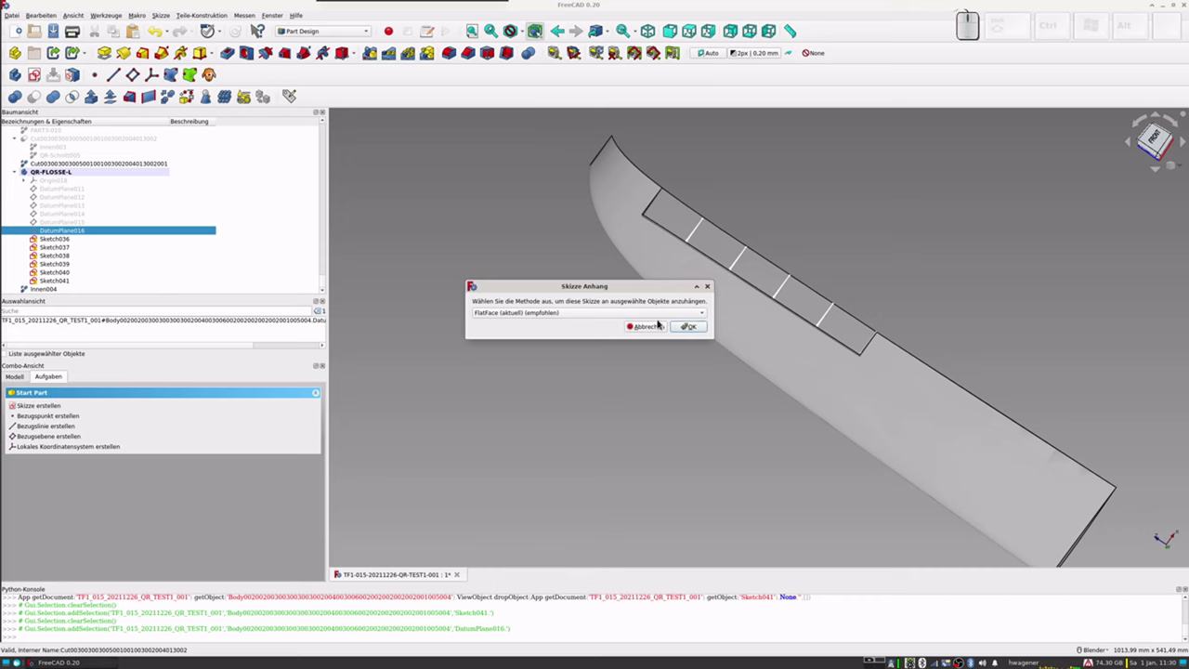
left_click(689, 328)
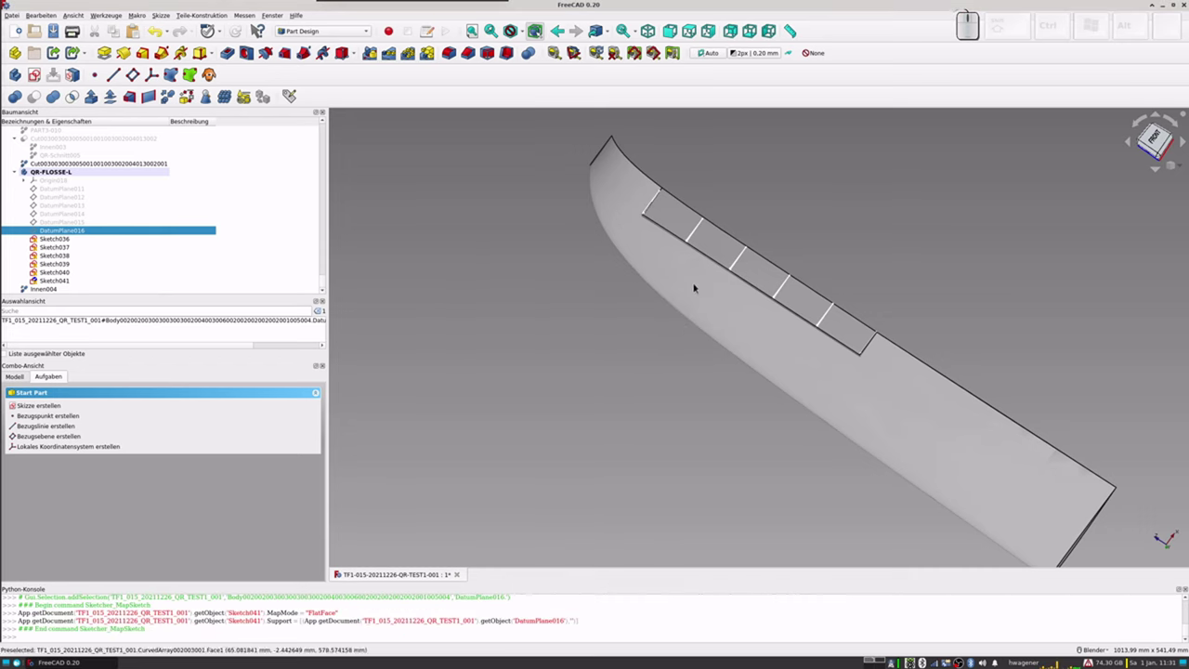
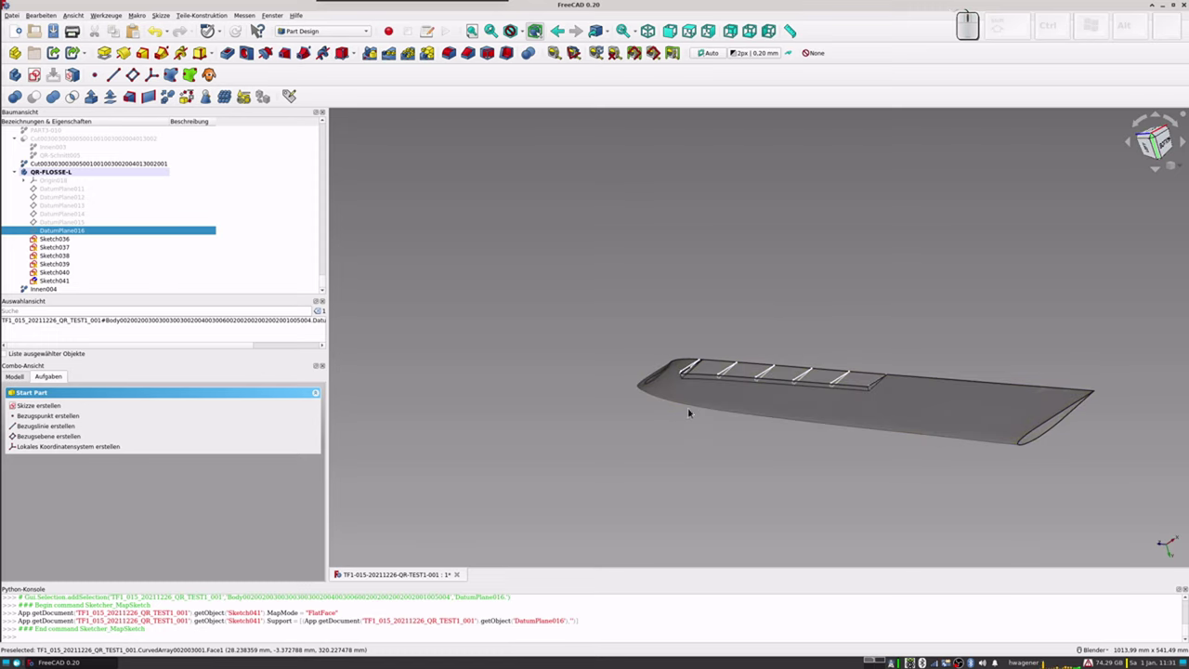
scroll("up", 3)
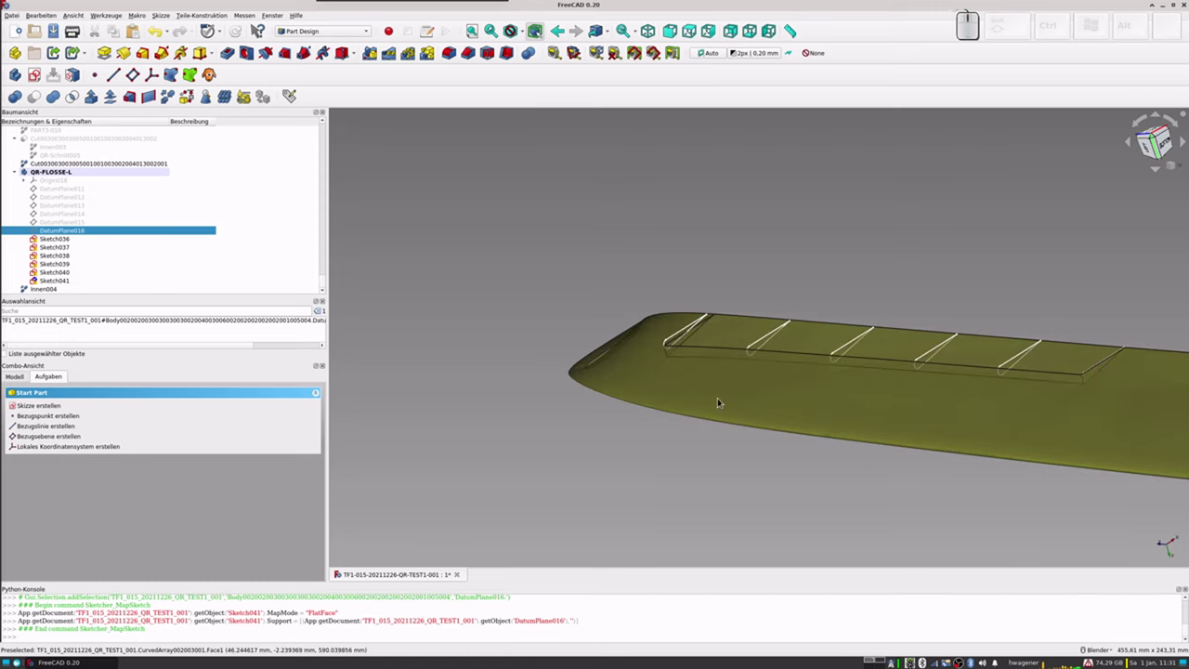
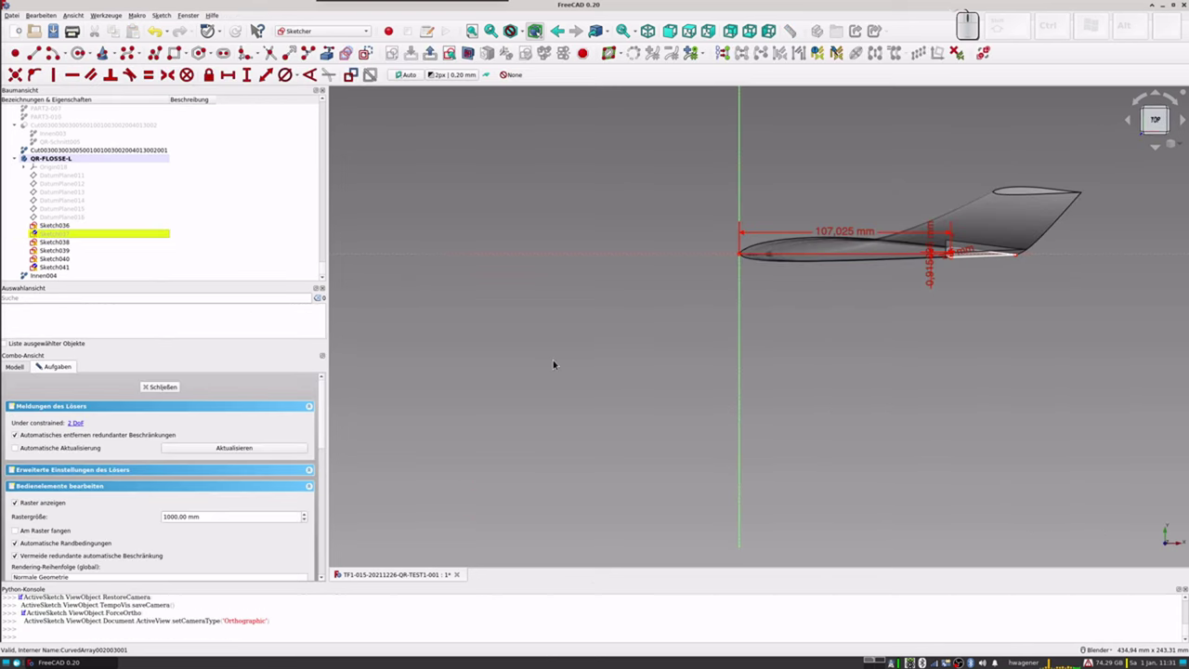
Step: Show Sketch037 as a section through the aileron and zoom in to check its tail against the trailing edge
scroll("up", 3)
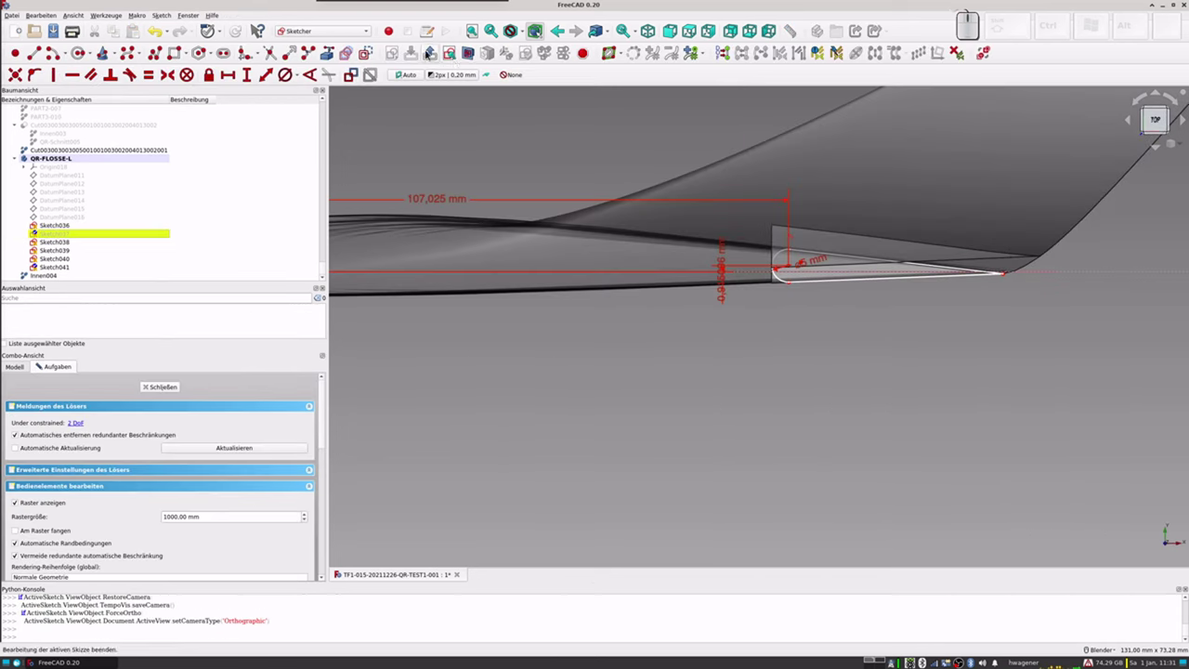
left_click(472, 59)
scroll("up", 3)
scroll("up", 3)
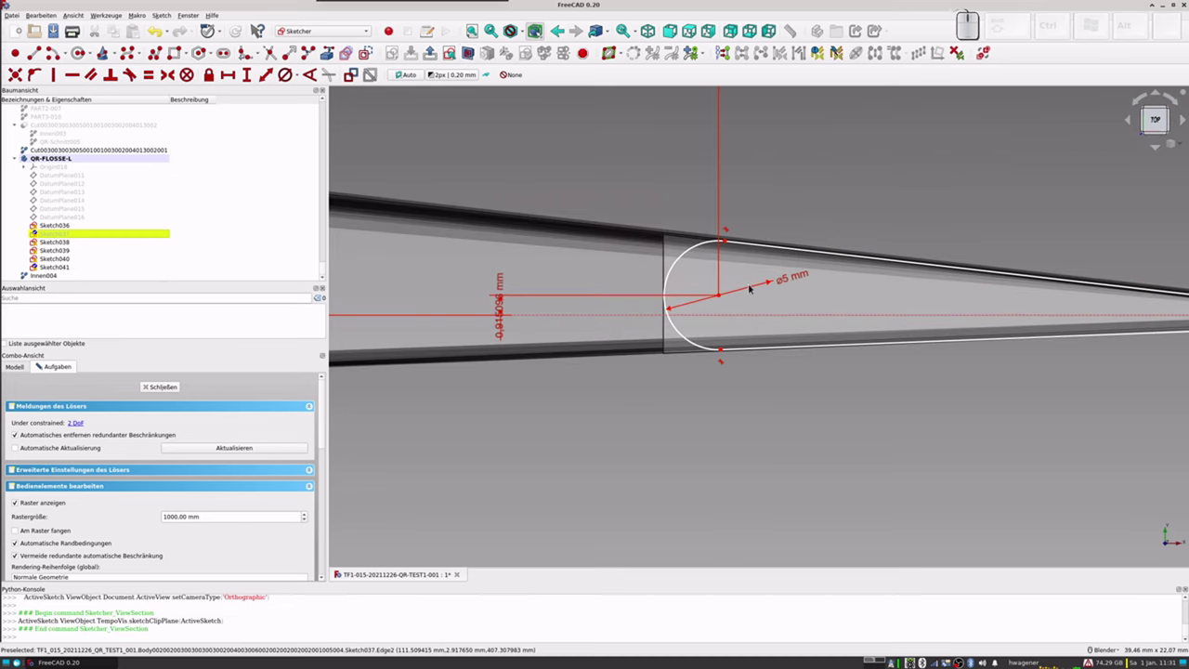
scroll("up", 3)
scroll("up", 3)
scroll("down", 3)
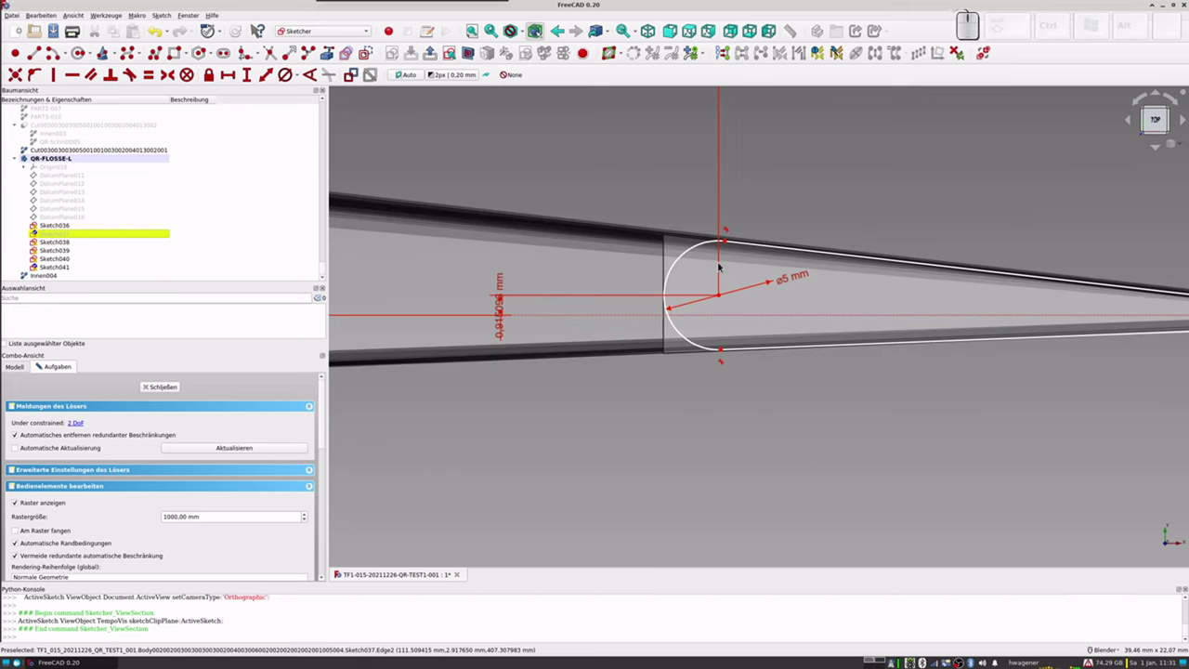
scroll("up", 3)
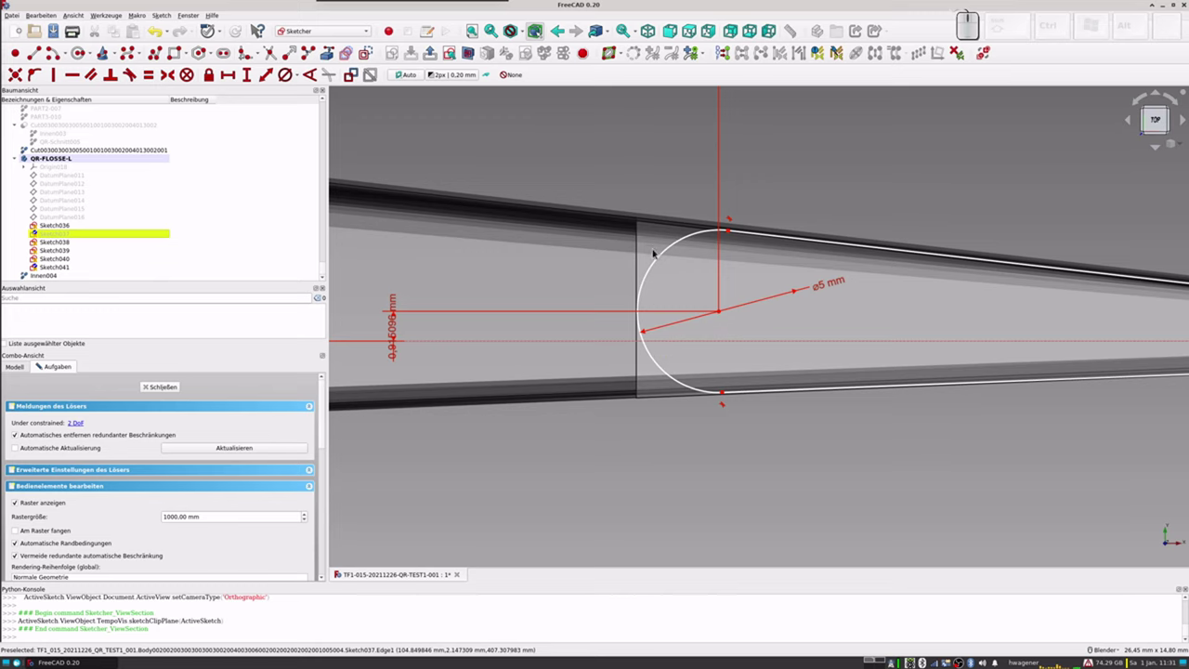
scroll("down", 3)
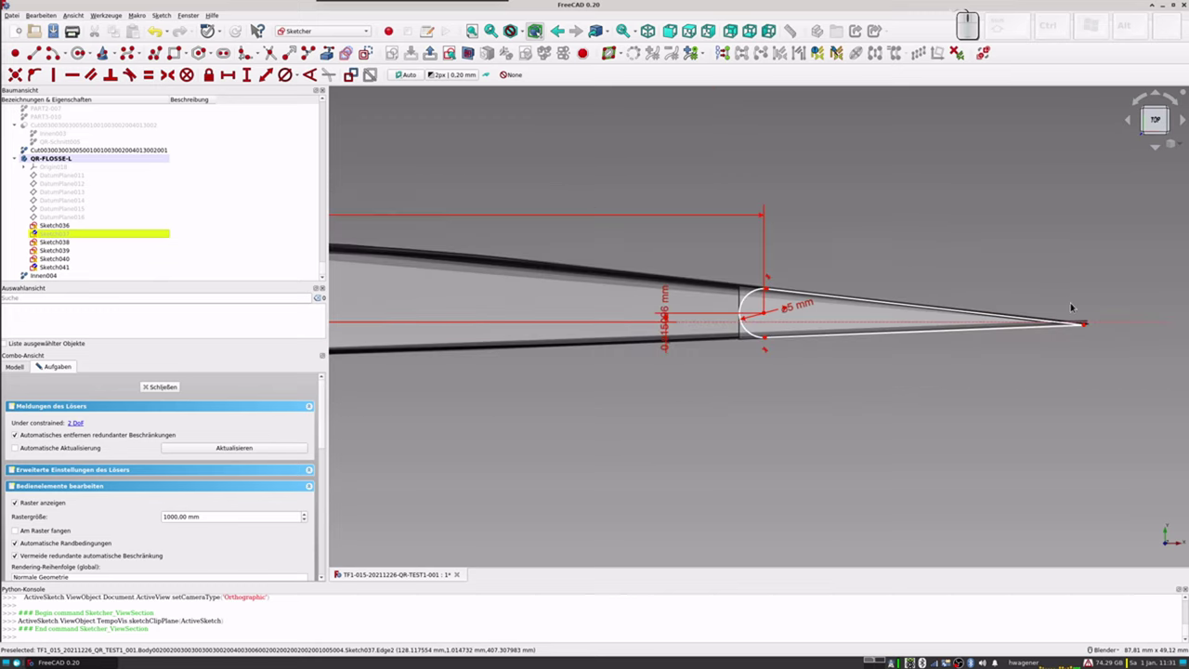
scroll("up", 3)
scroll("up", 3)
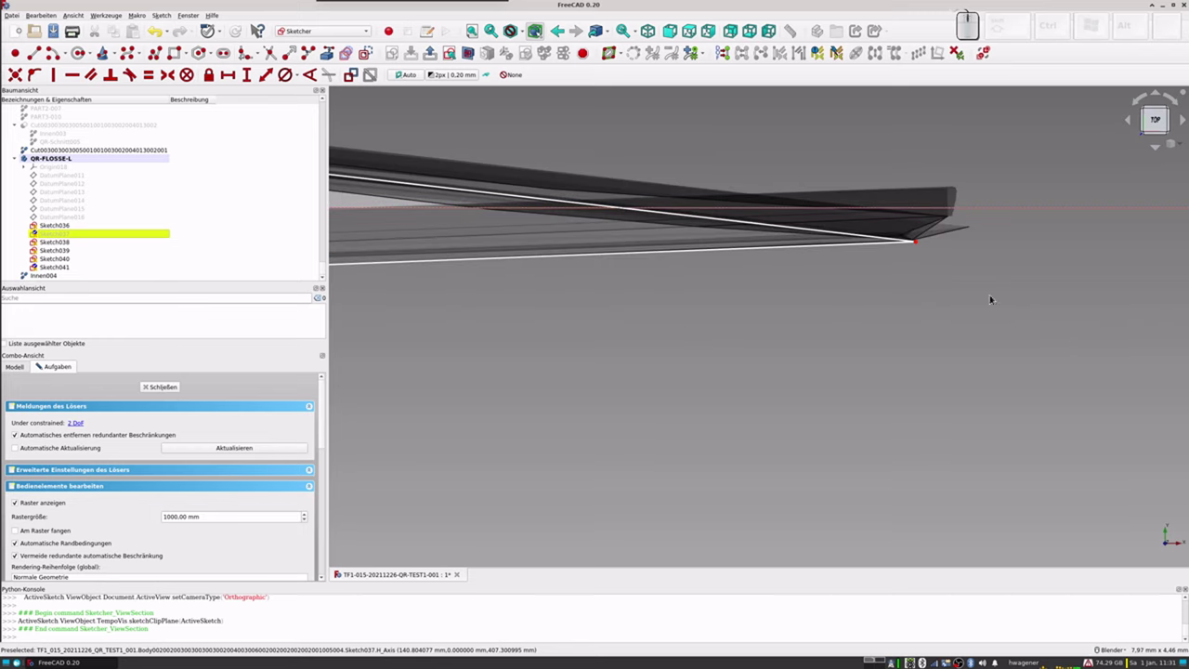
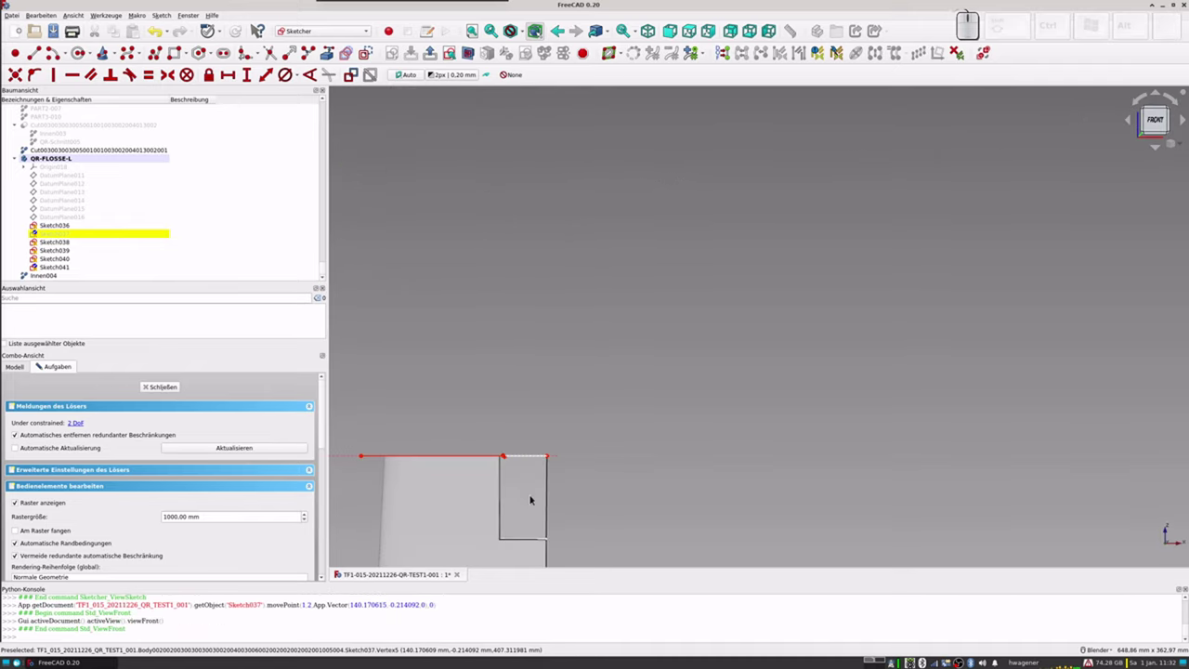
scroll("up", 3)
scroll("up", 3)
scroll("up", 3)
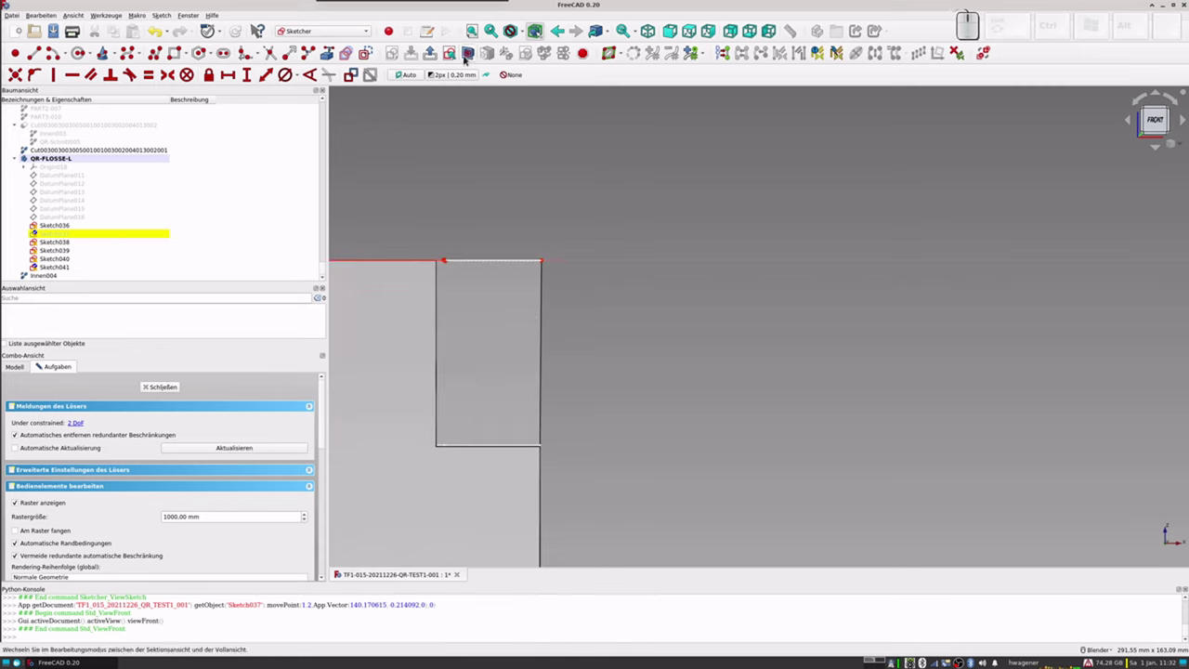
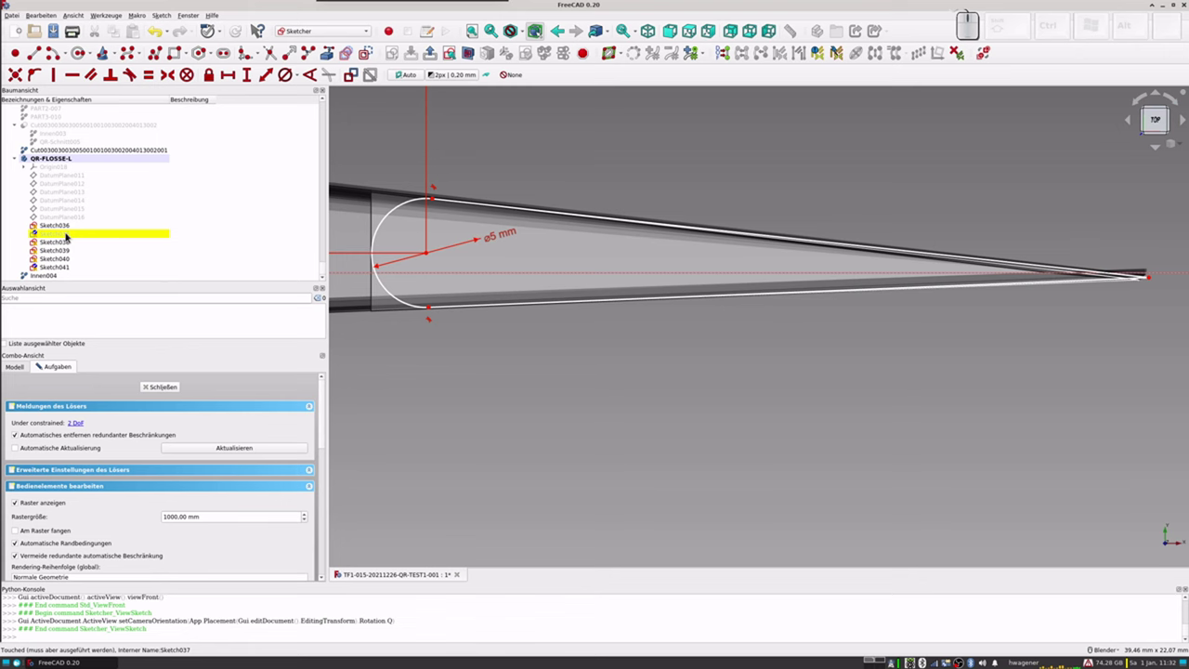
Step: Close Sketch037 and open Sketch038, zooming in on its ø5 mm rounded end
left_click(172, 389)
left_click(70, 267)
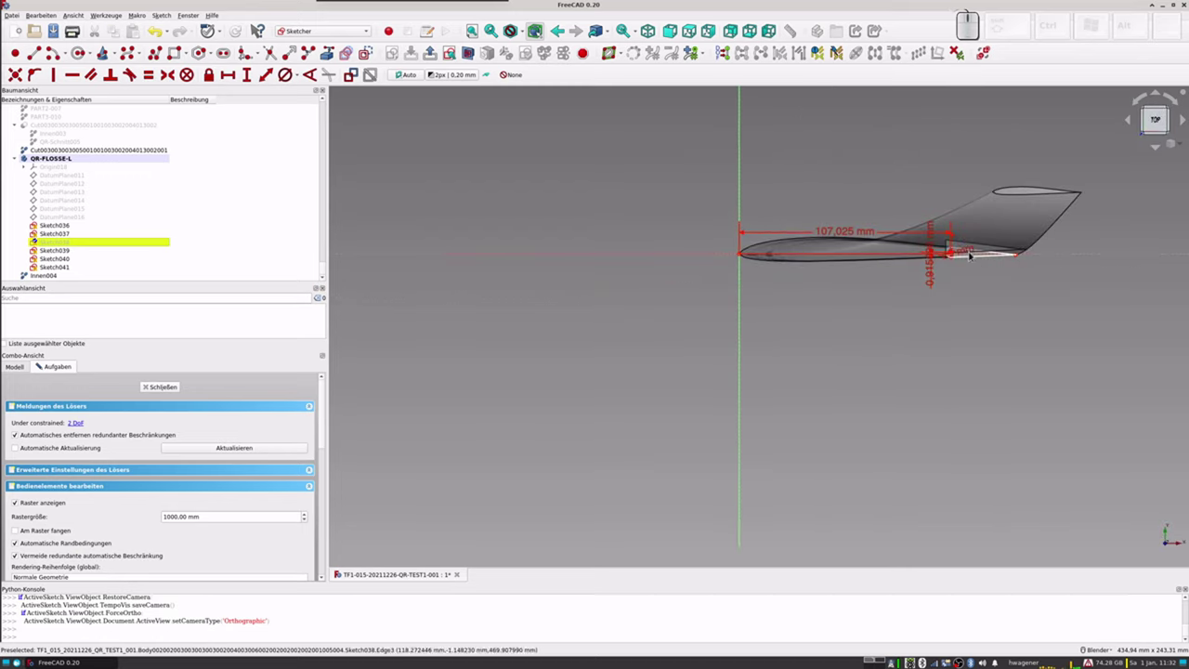
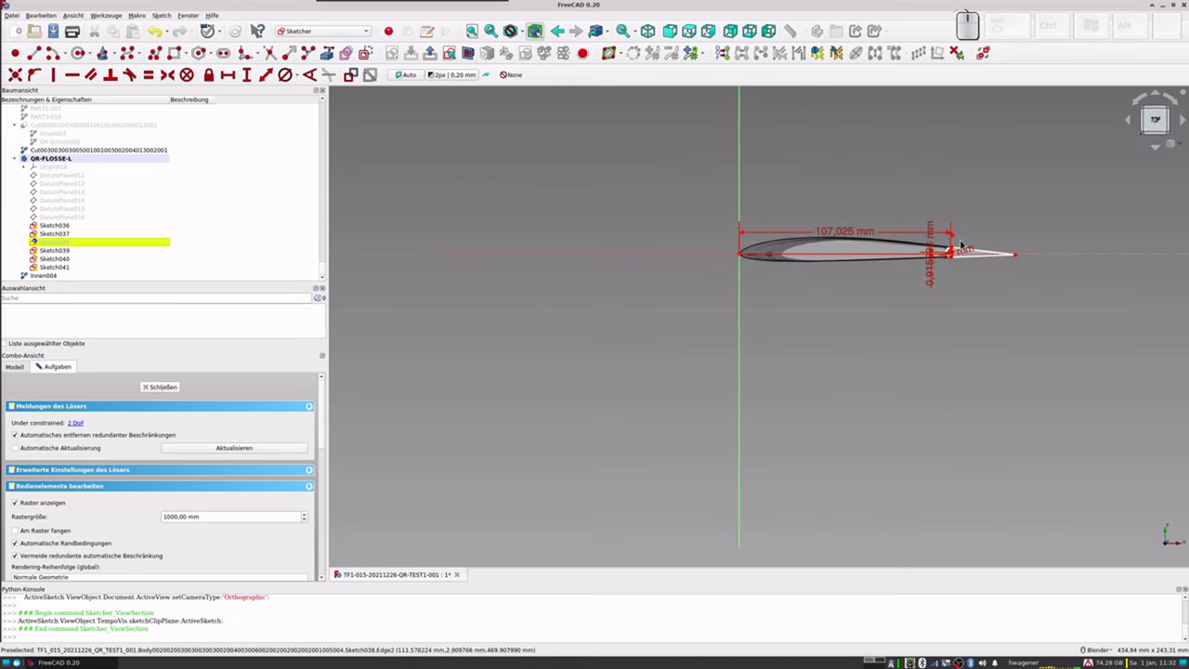
scroll("up", 3)
scroll("down", 3)
scroll("up", 3)
scroll("up", 3)
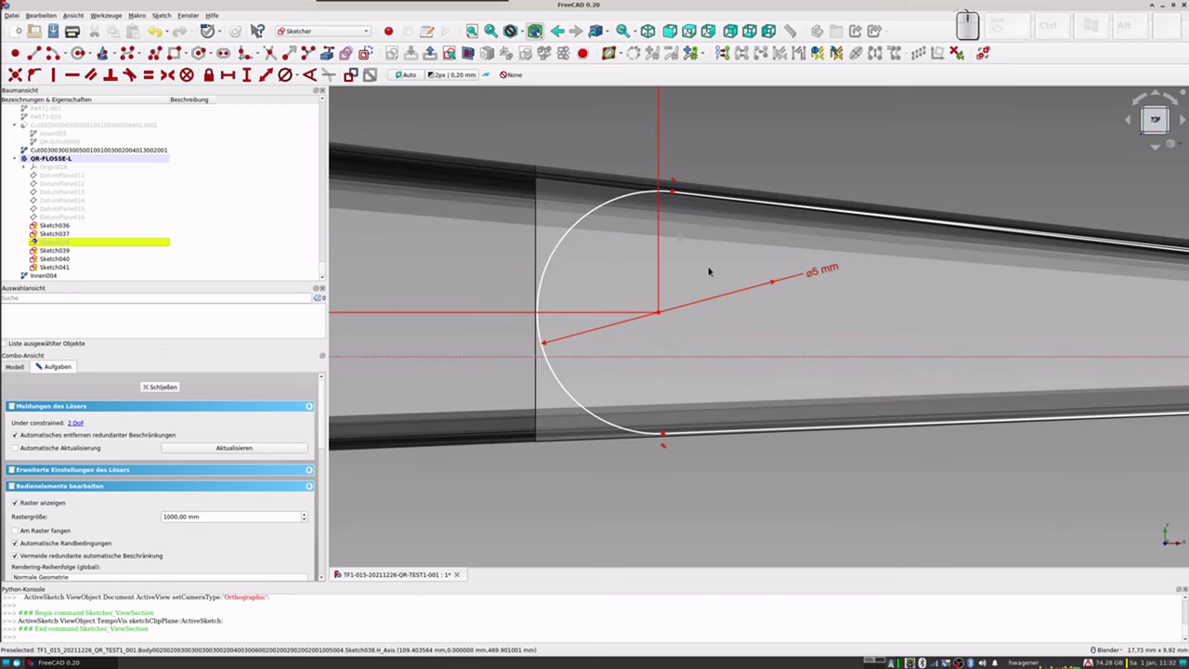
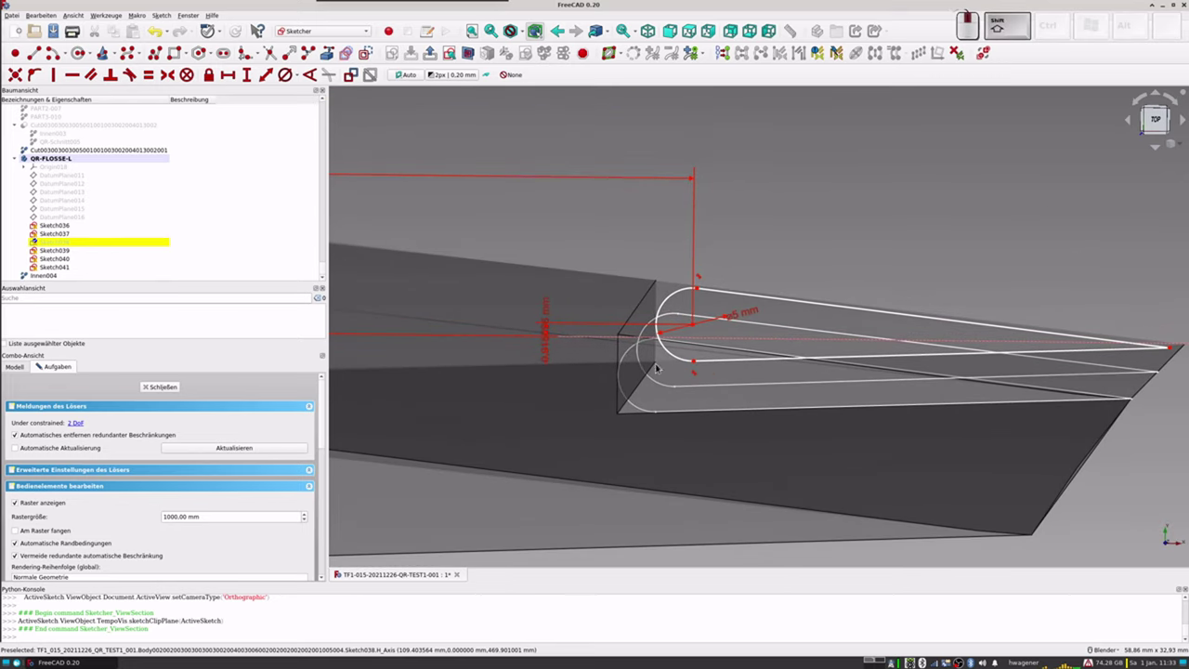
scroll("up", 3)
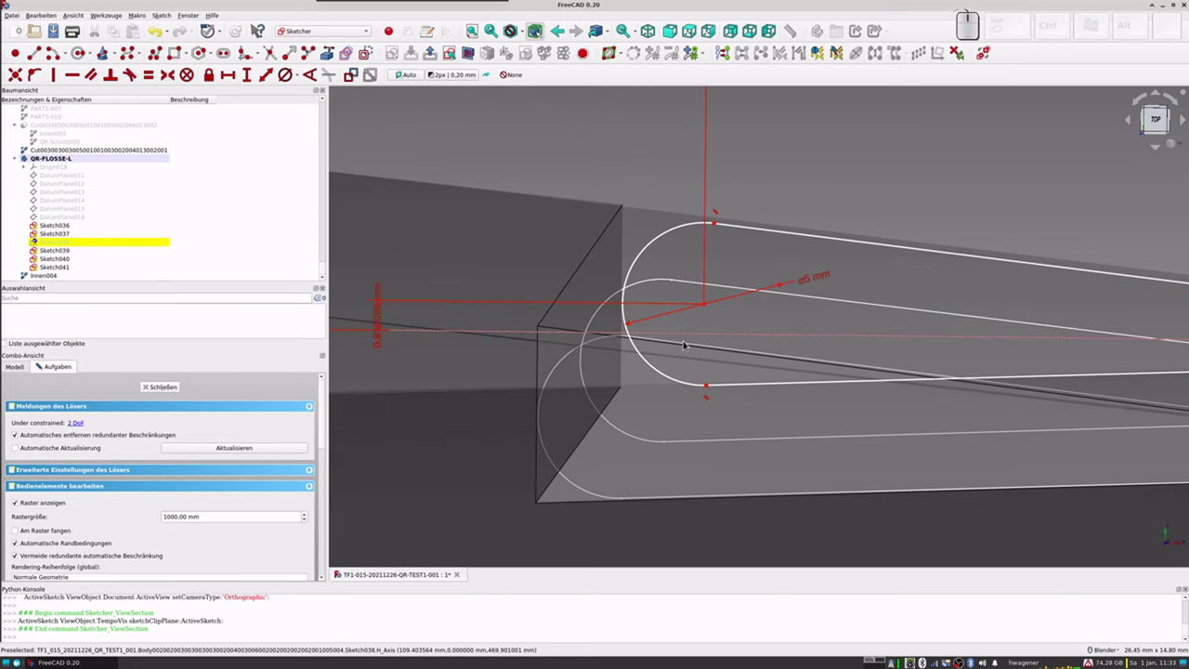
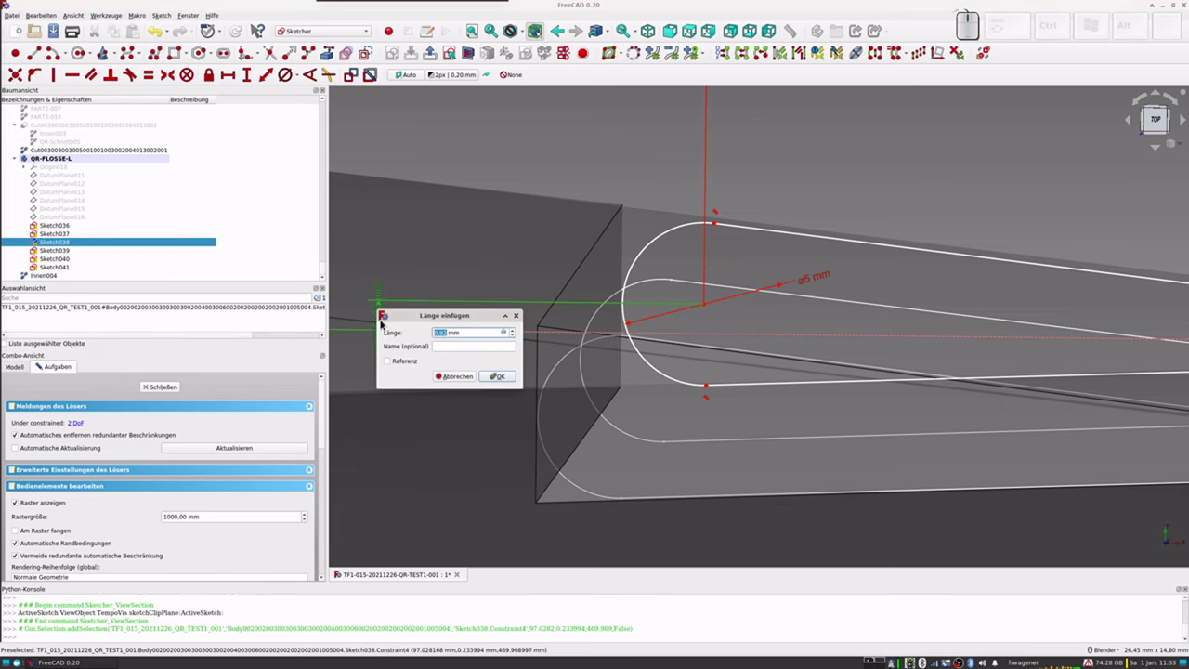
Step: Set the vertical offset at Sketch038's rounded end to 0.95 mm
key("KP_0")
key("KP_Decimal")
key("KP_9")
key("KP_5")
key("KP_Enter")
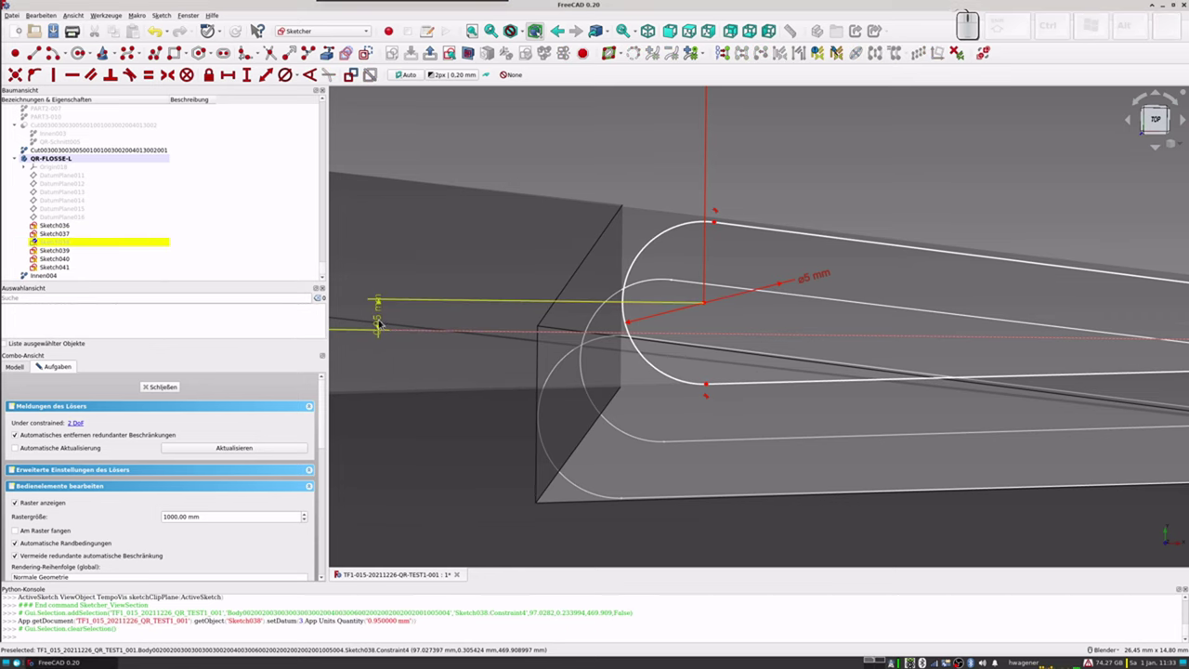
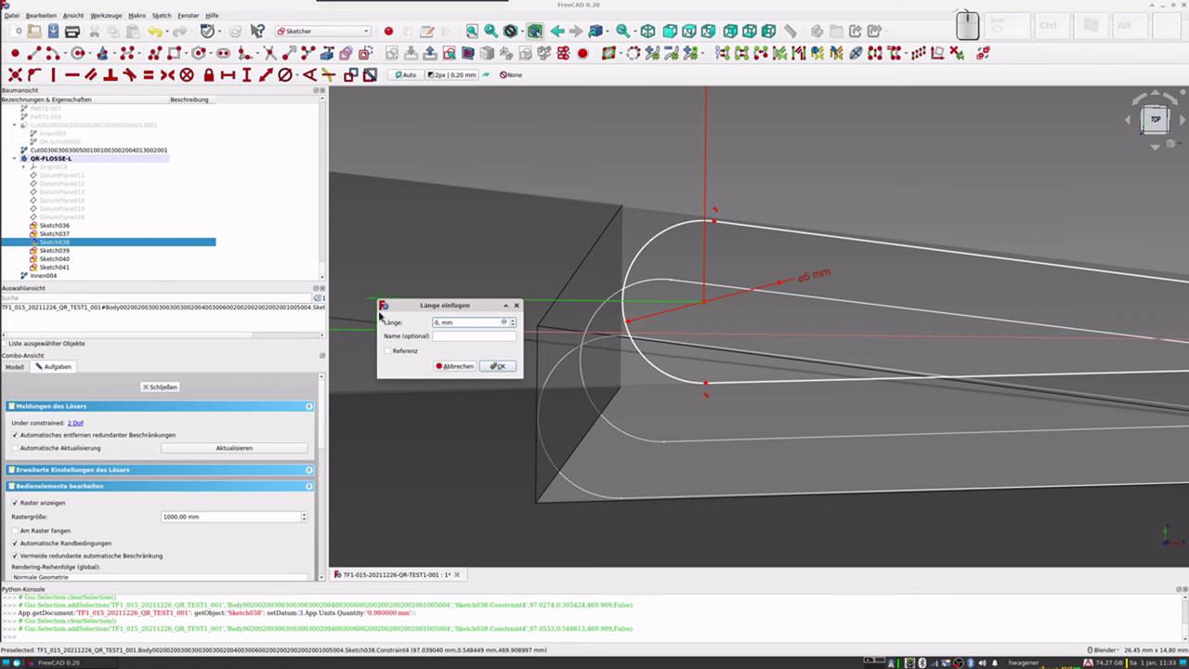
Step: Revise Sketch038's rounded-end offset to 1.1 mm
key("BackSpace")
key("BackSpace")
key("KP_1")
key("KP_Decimal")
key("KP_1")
key("KP_Enter")
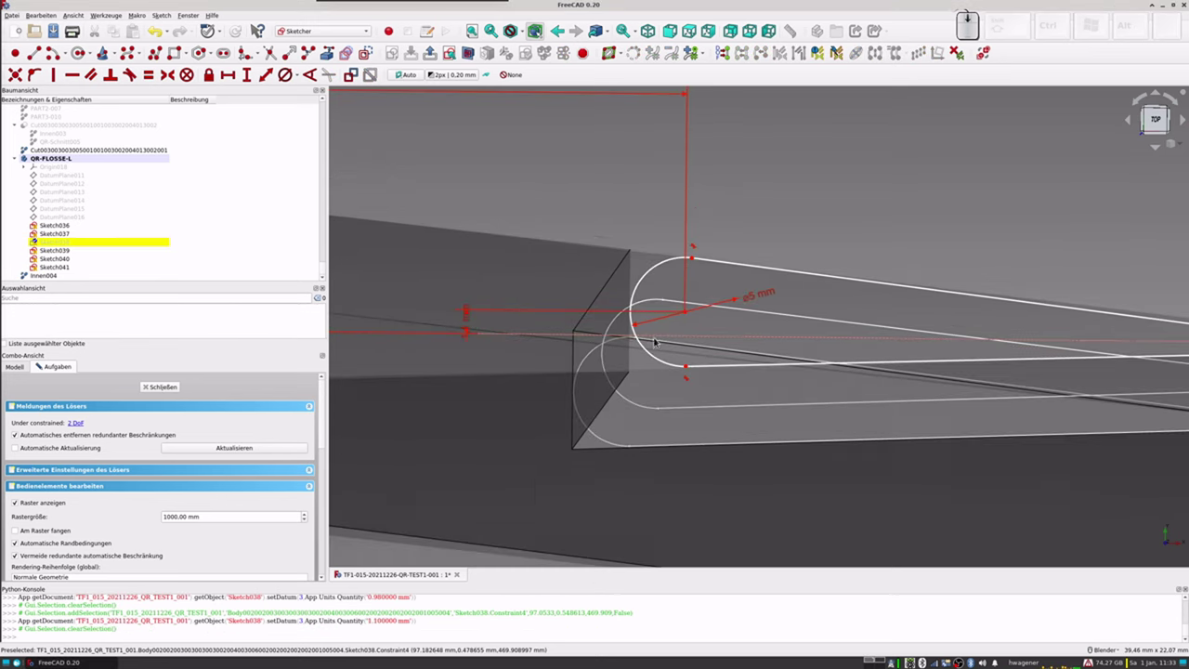
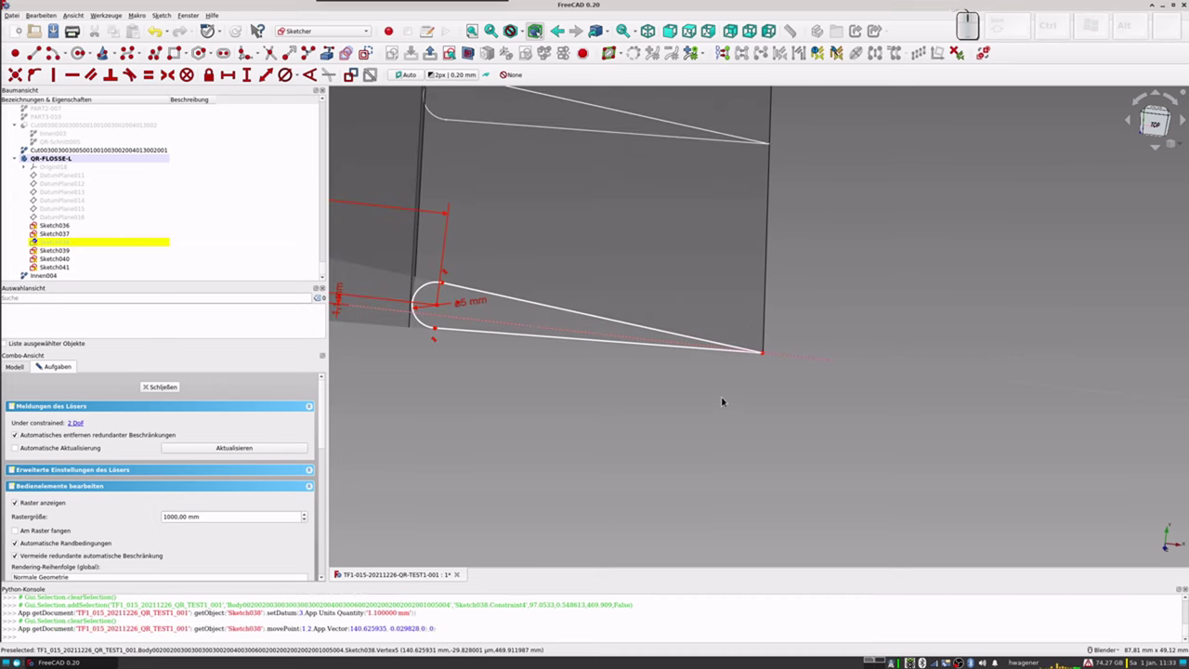
Step: From the front view, move Sketch038's tail point onto the aileron's trailing tip and check it
key("KP_1")
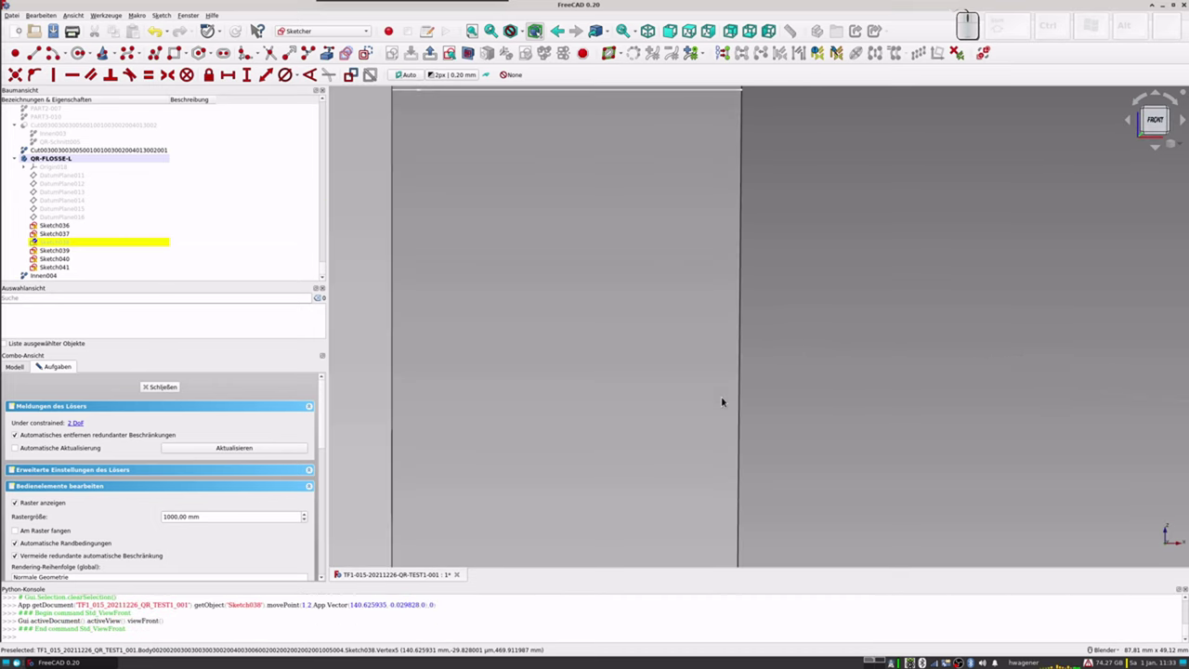
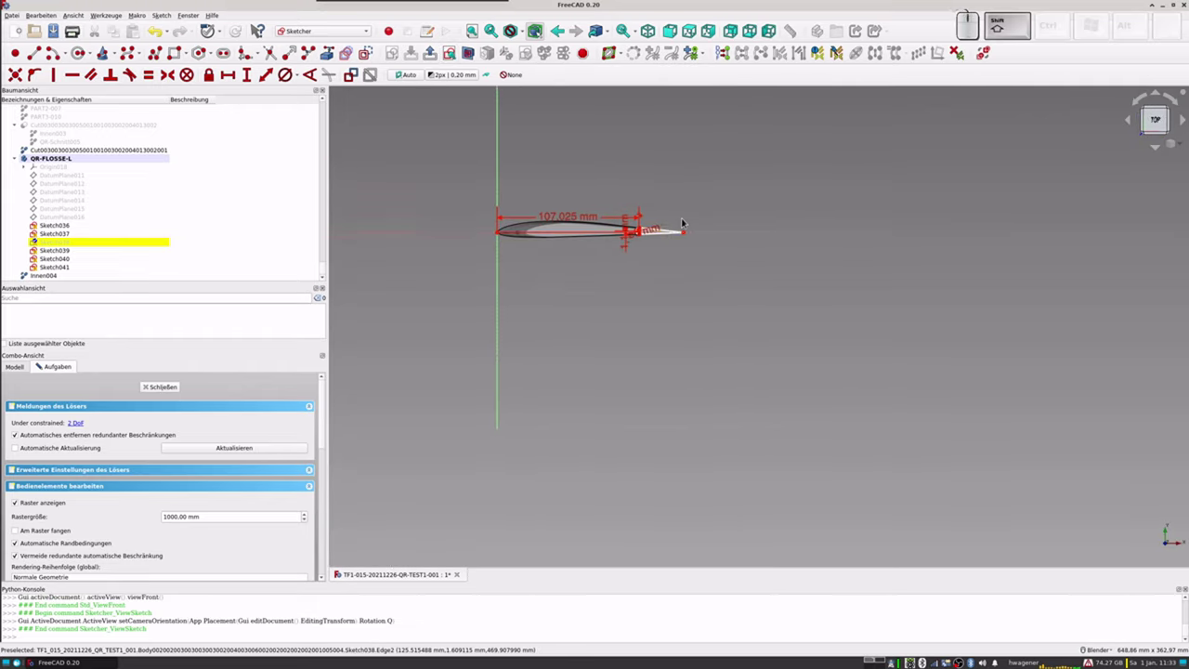
scroll("up", 3)
scroll("up", 3)
scroll("up", 3)
scroll("up", 3)
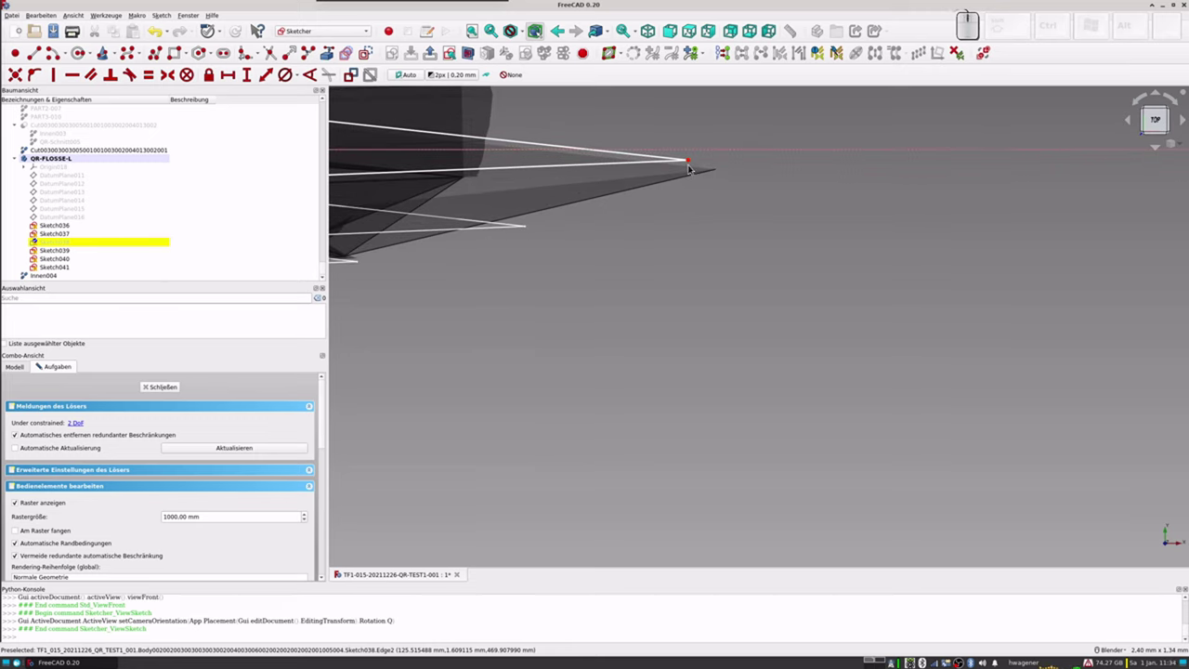
scroll("down", 3)
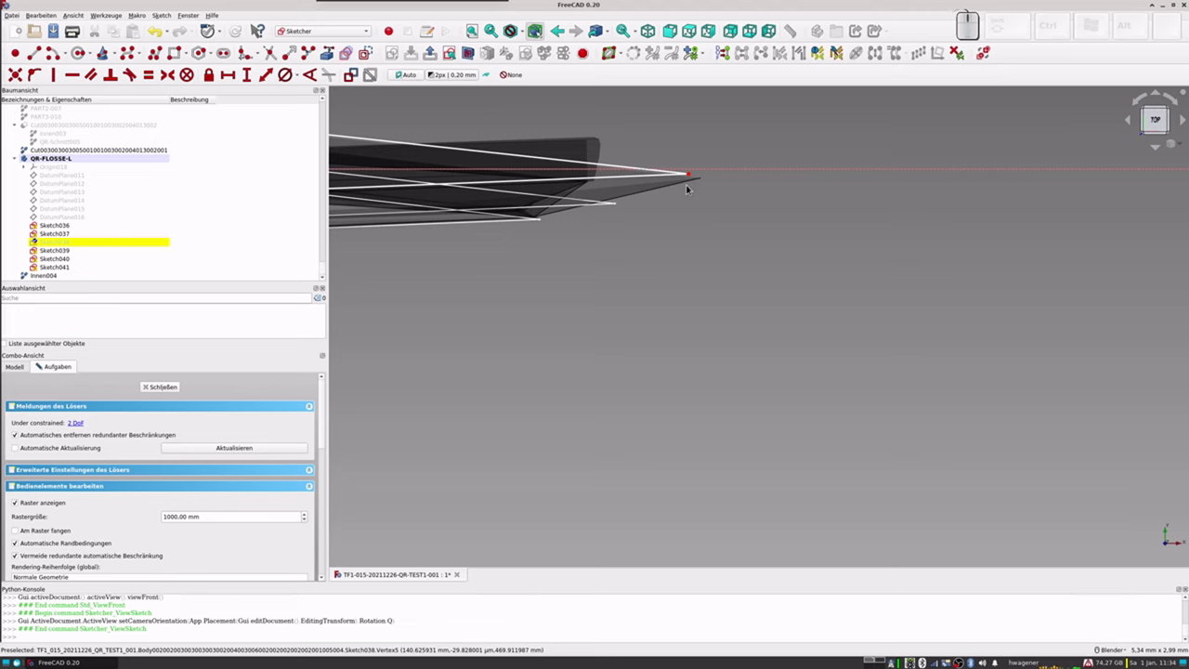
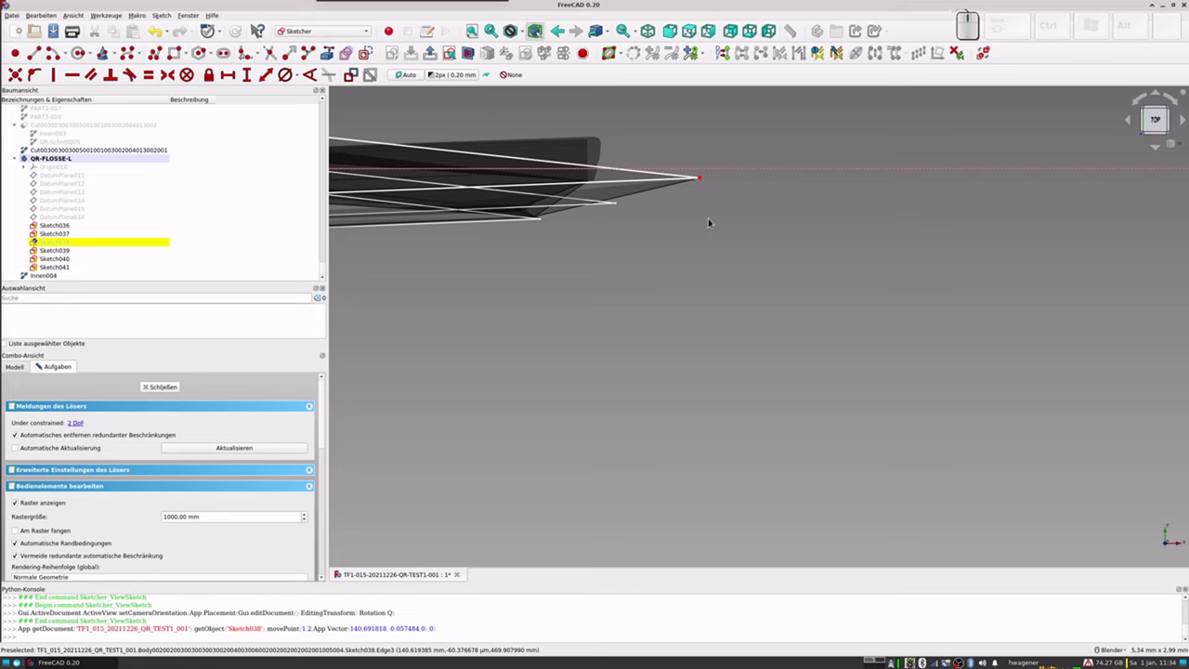
key("KP_1")
scroll("down", 3)
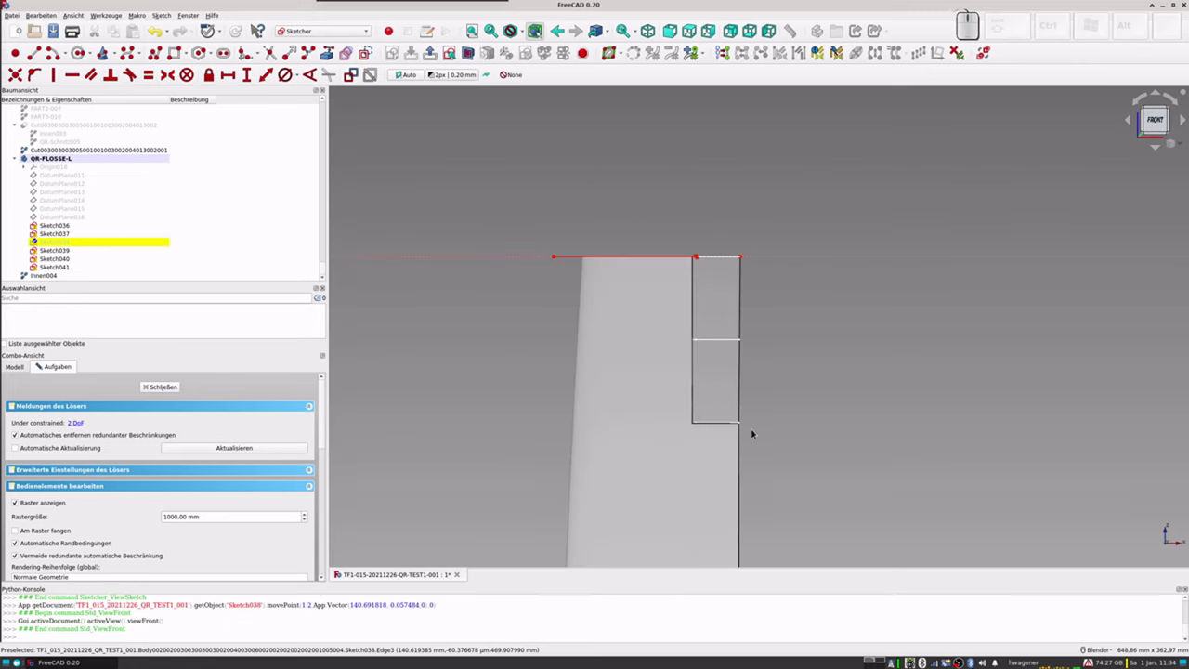
scroll("up", 3)
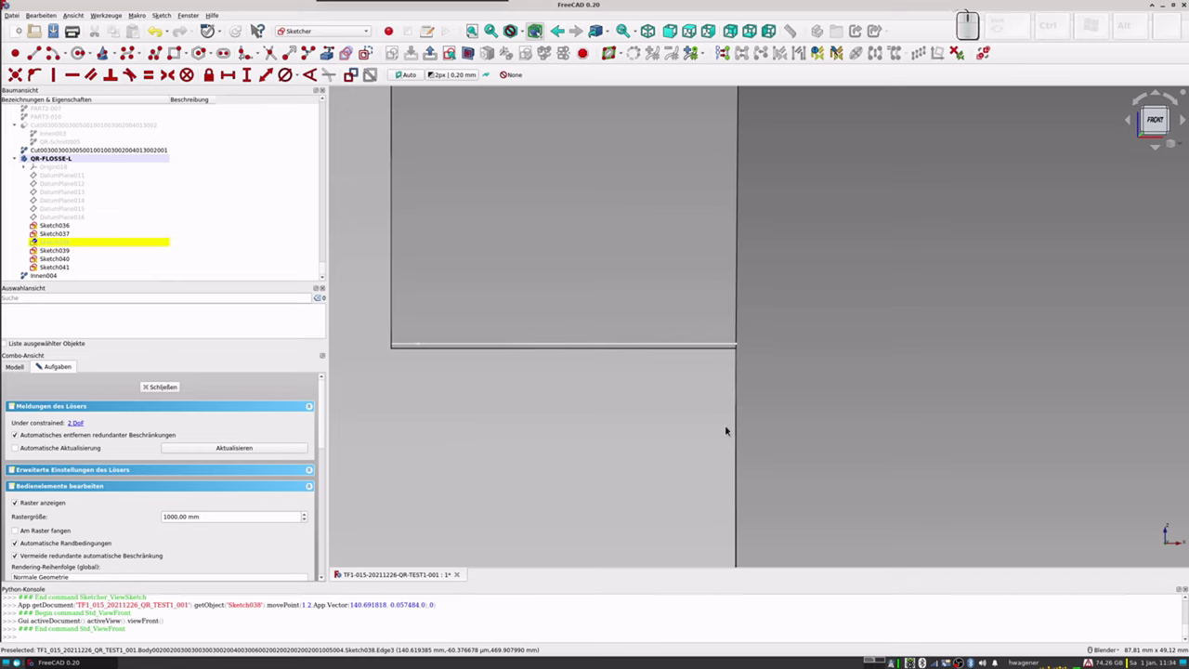
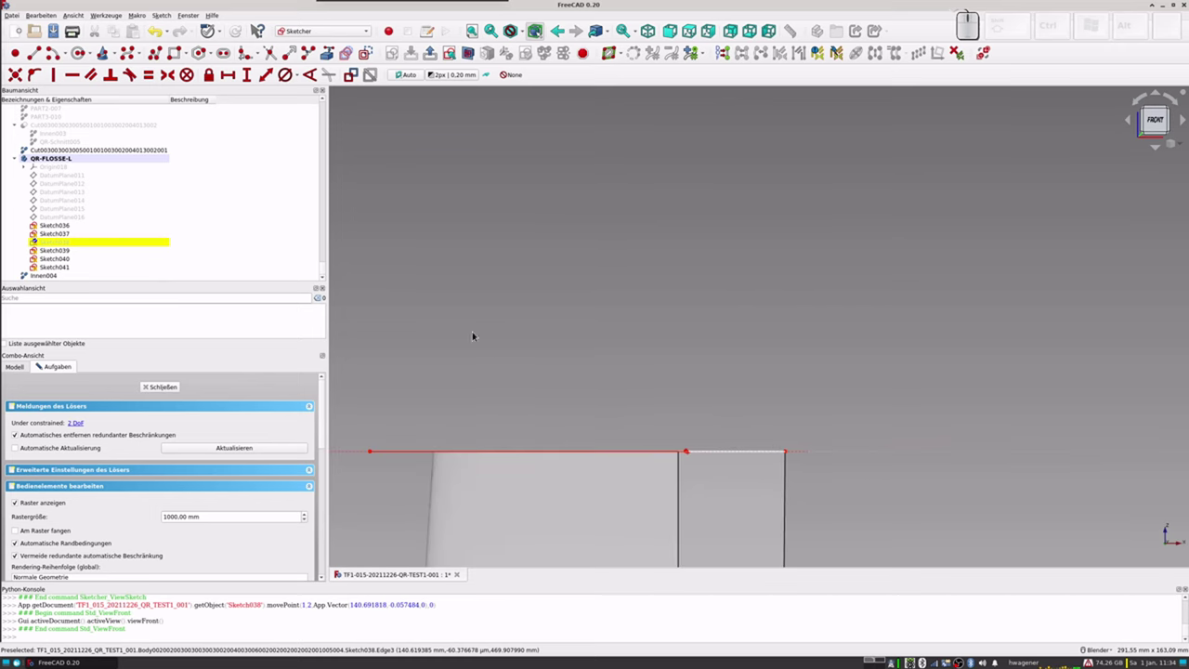
Step: Close Sketch038 and open Sketch039 as a cross-section of the wing, zoomed to the tip
left_click(166, 391)
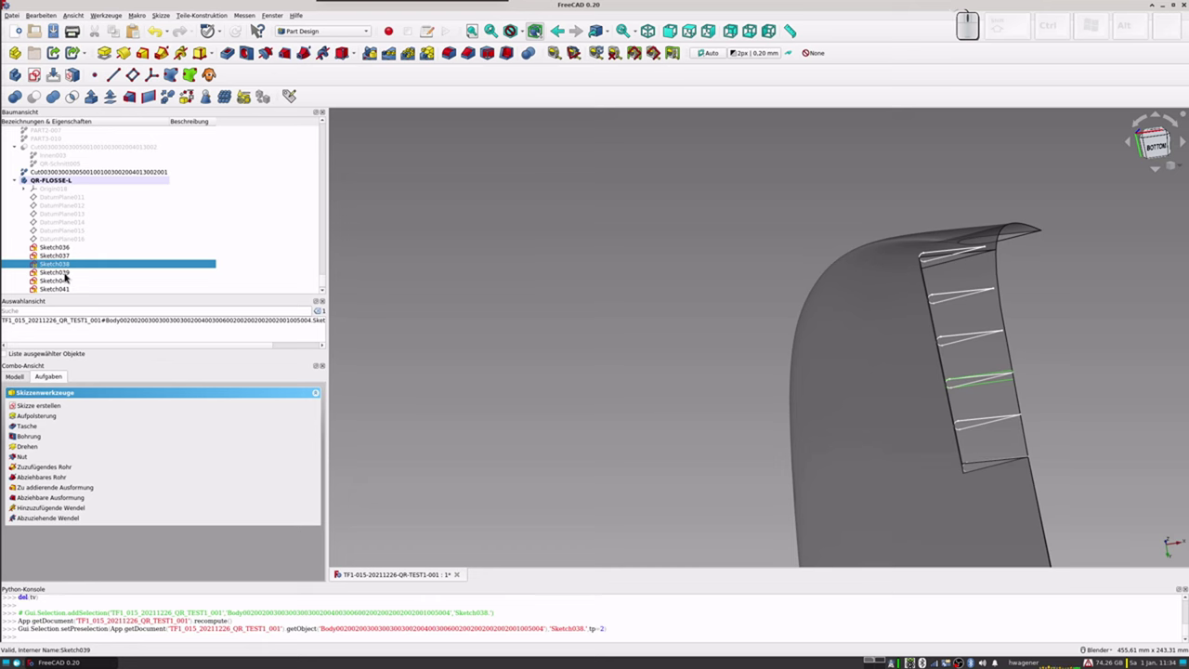
left_click(66, 272)
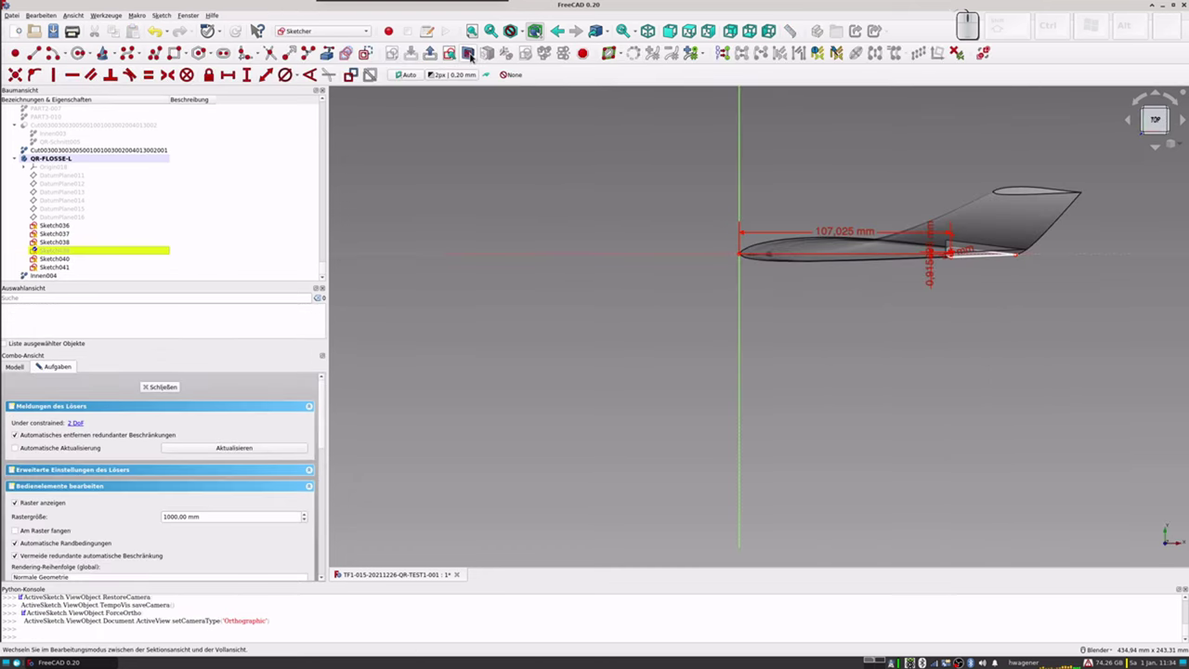
left_click(471, 53)
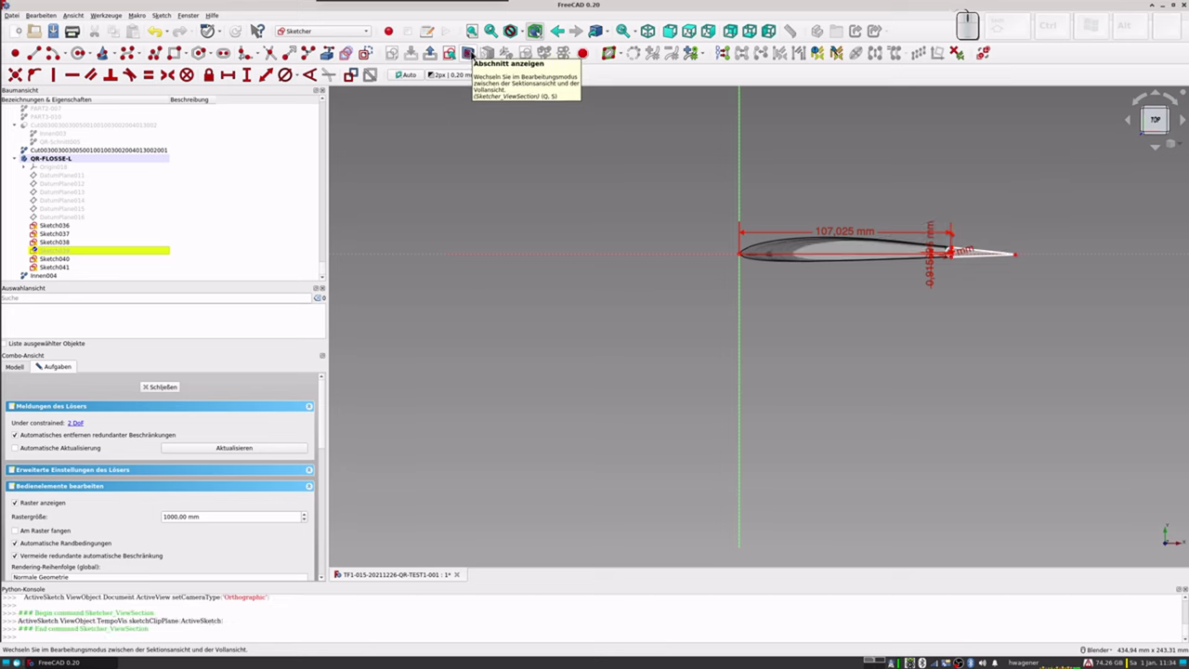
scroll("up", 3)
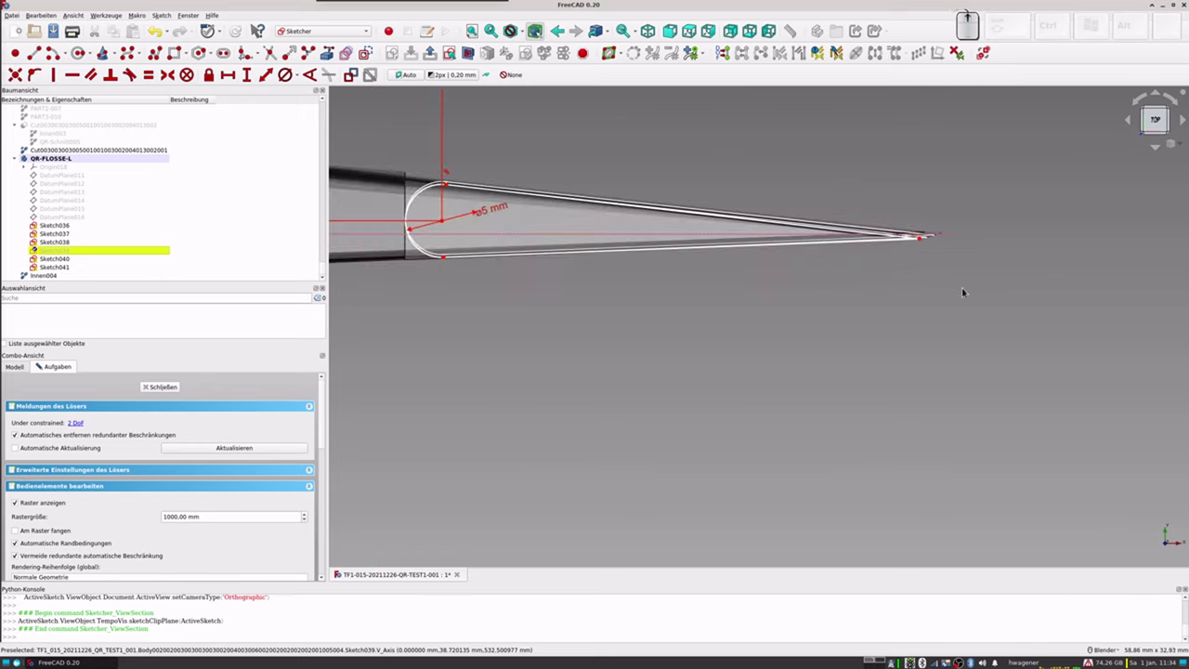
scroll("up", 3)
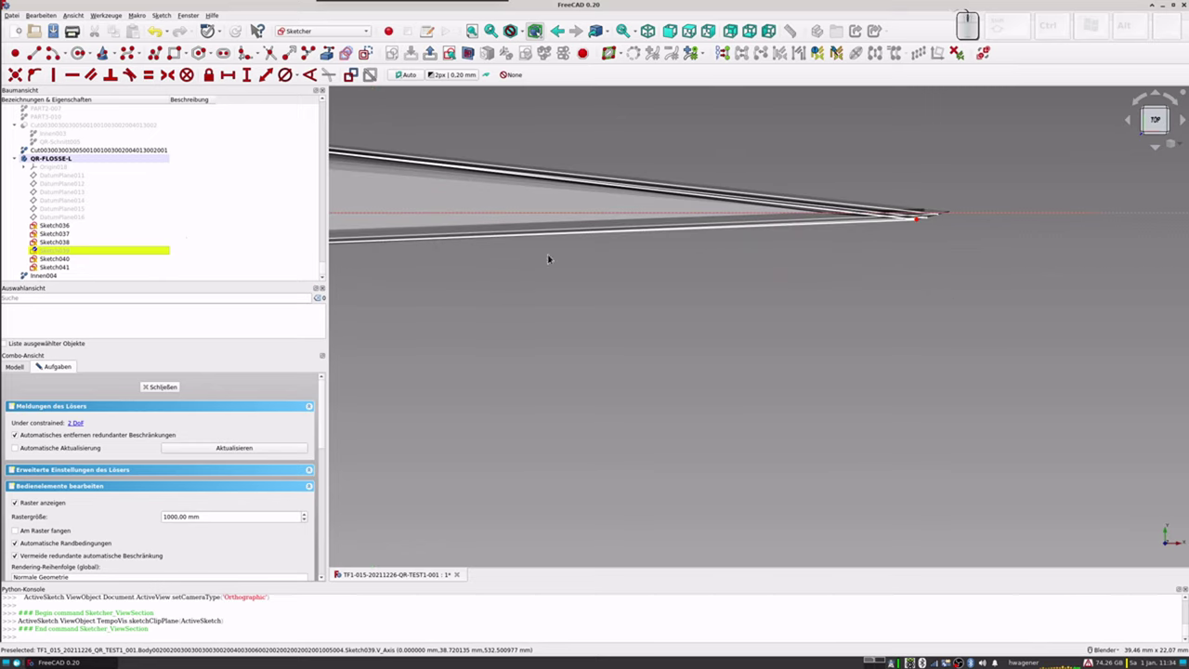
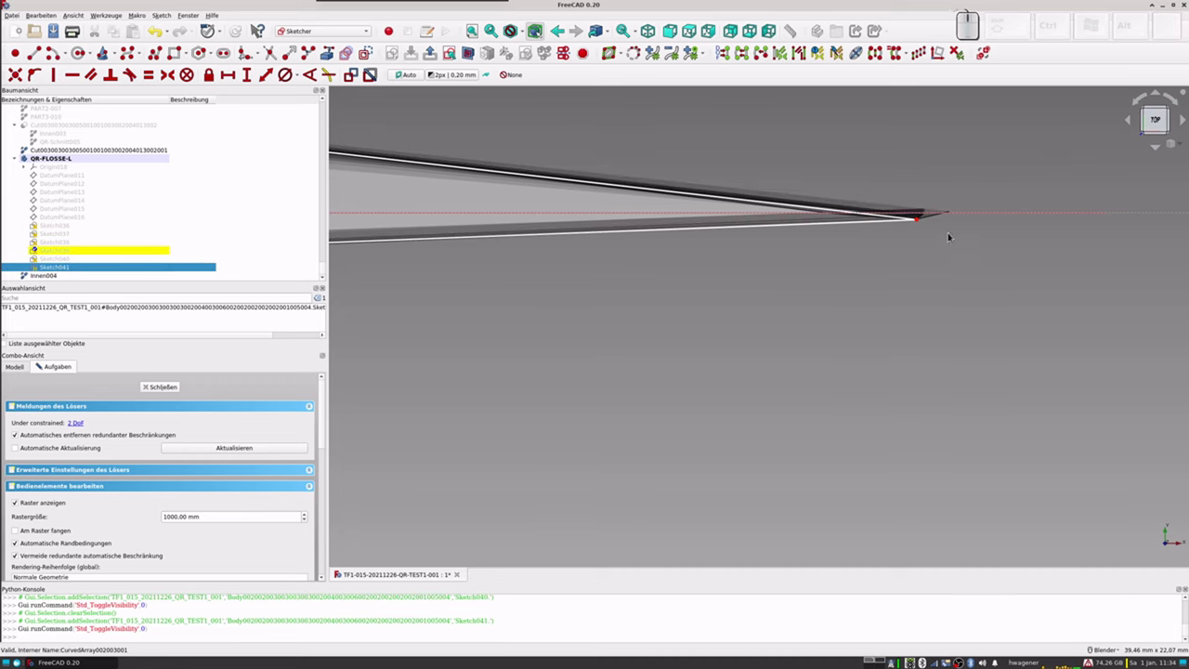
Step: Set Sketch039's nose offset, then close and hide the sketch
scroll("up", 3)
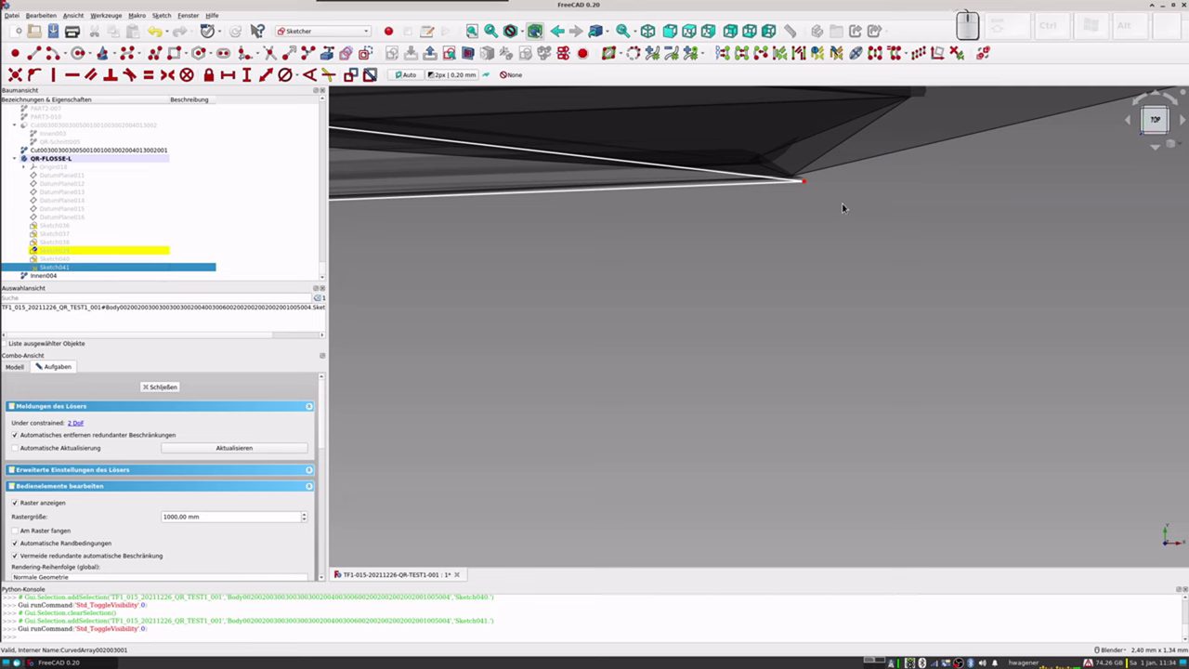
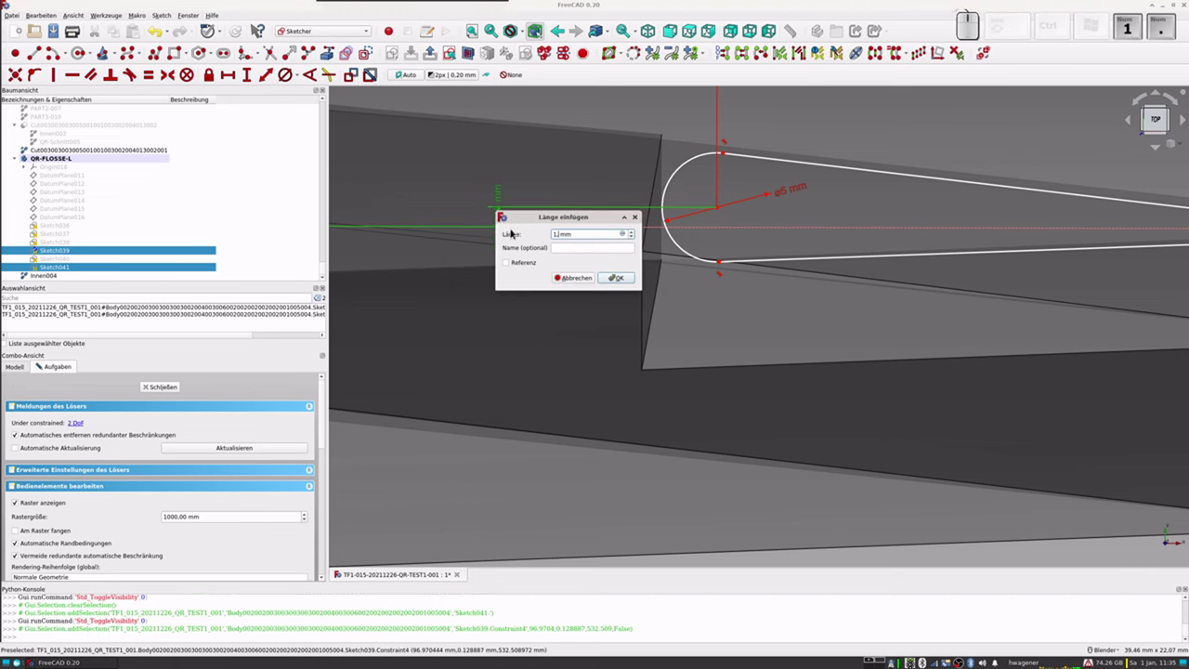
key("KP_1")
key("KP_Enter")
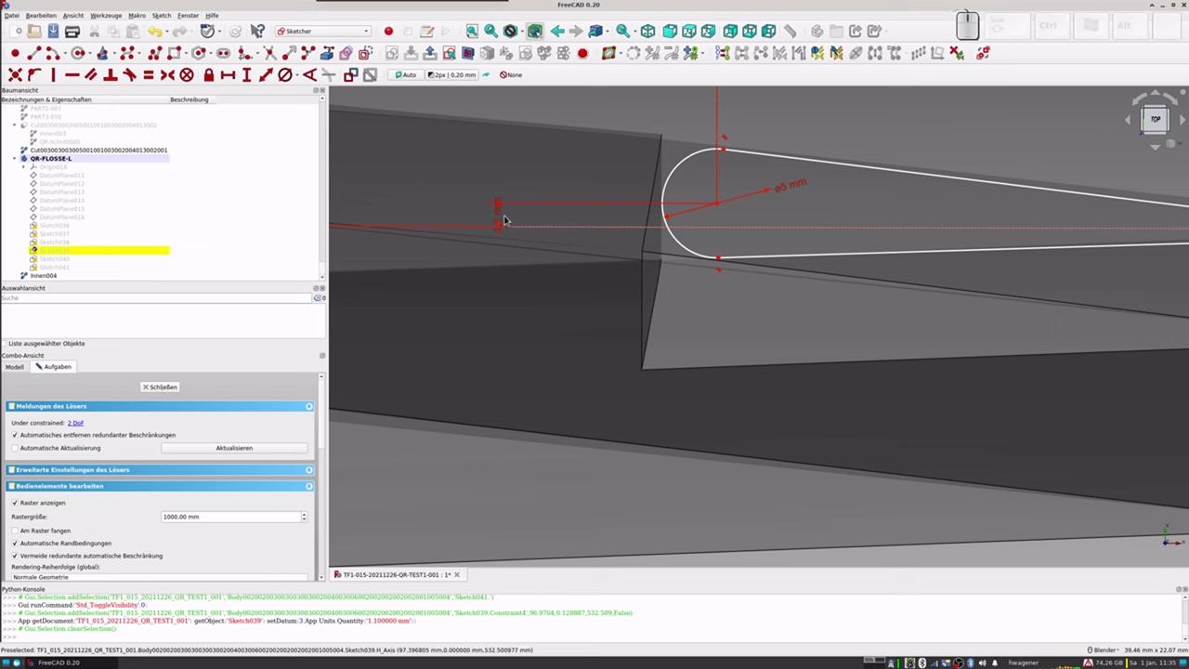
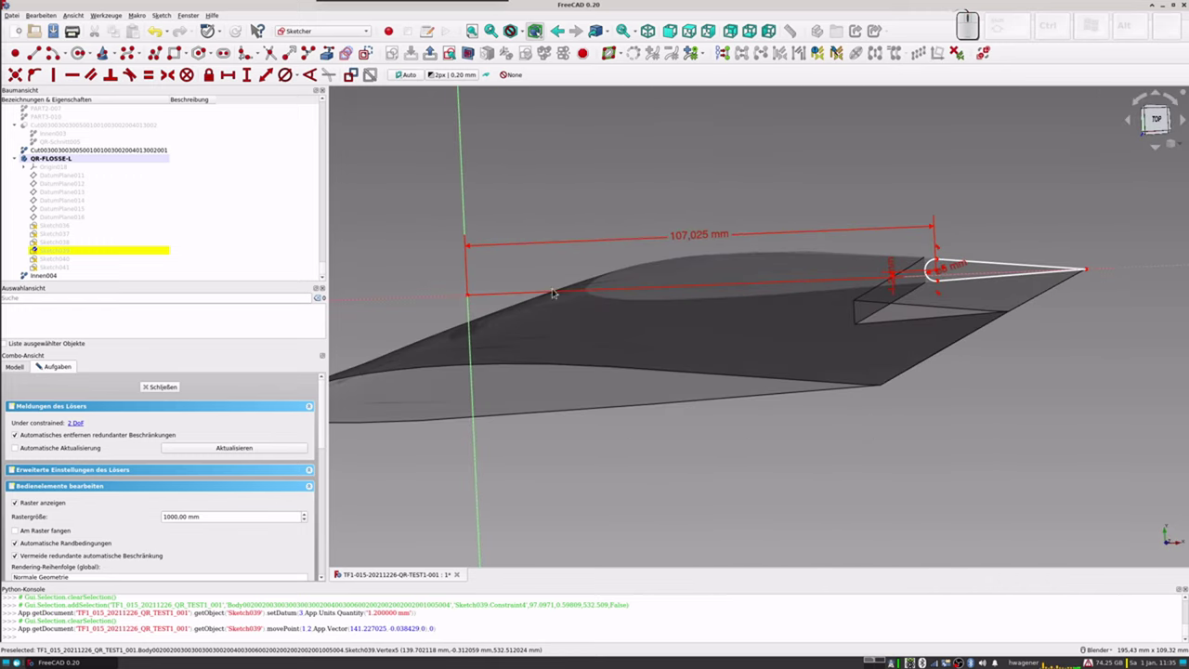
left_click(159, 388)
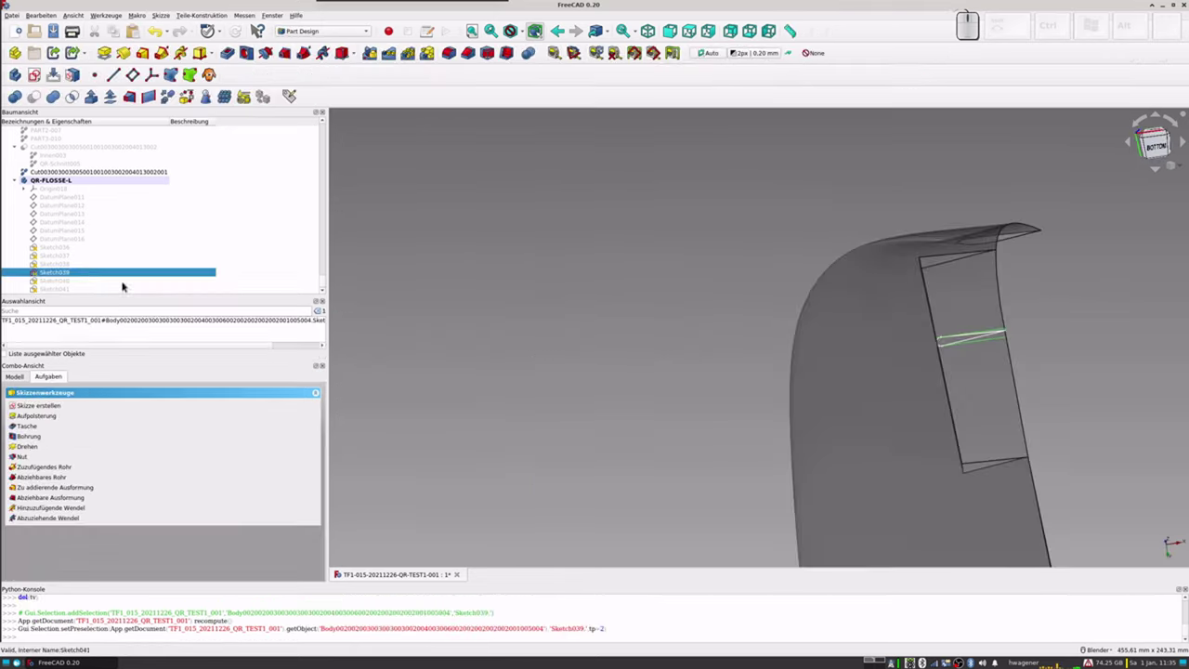
left_click(65, 277)
key("space")
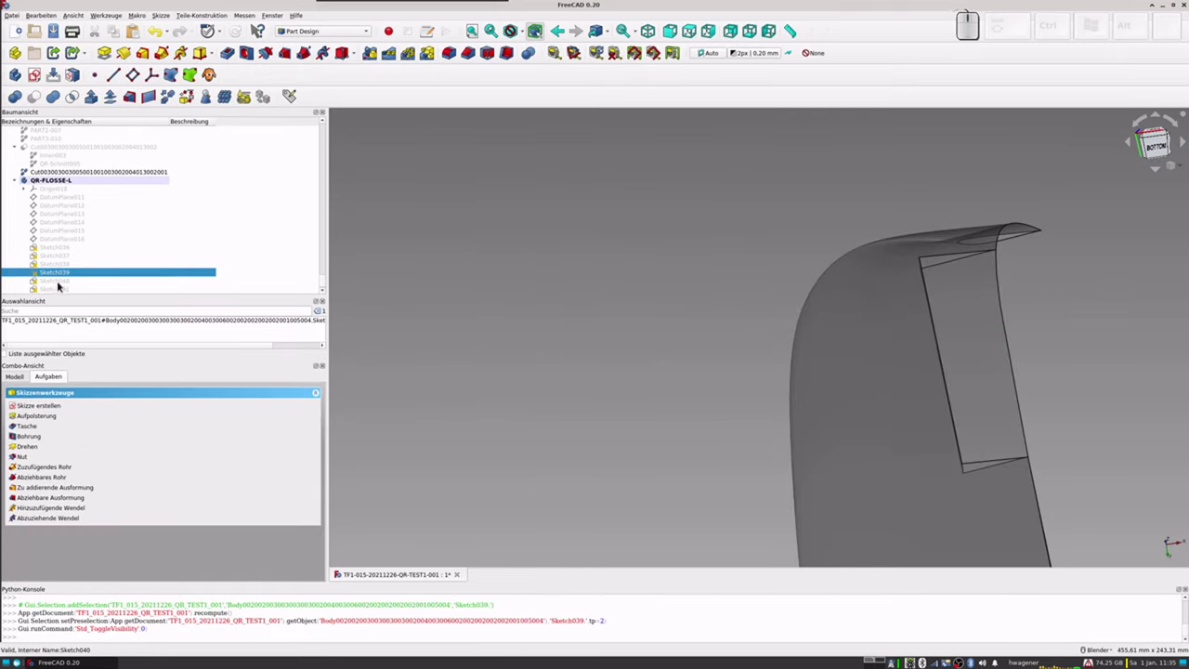
Step: Open Sketch040 for editing
left_click(56, 281)
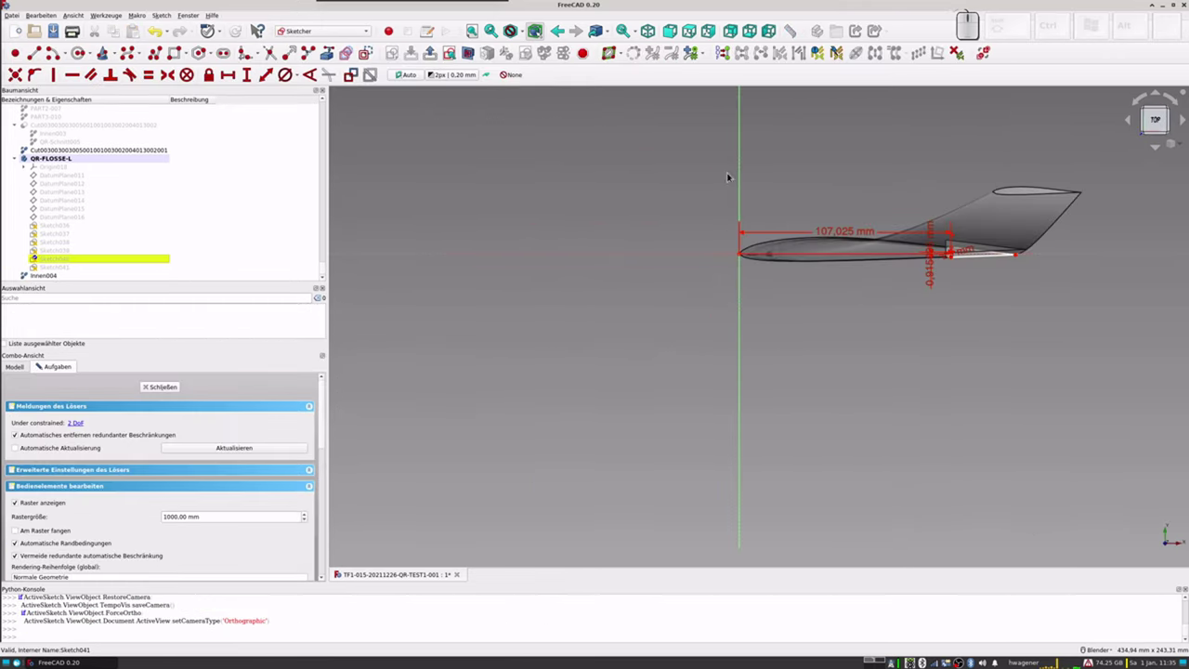
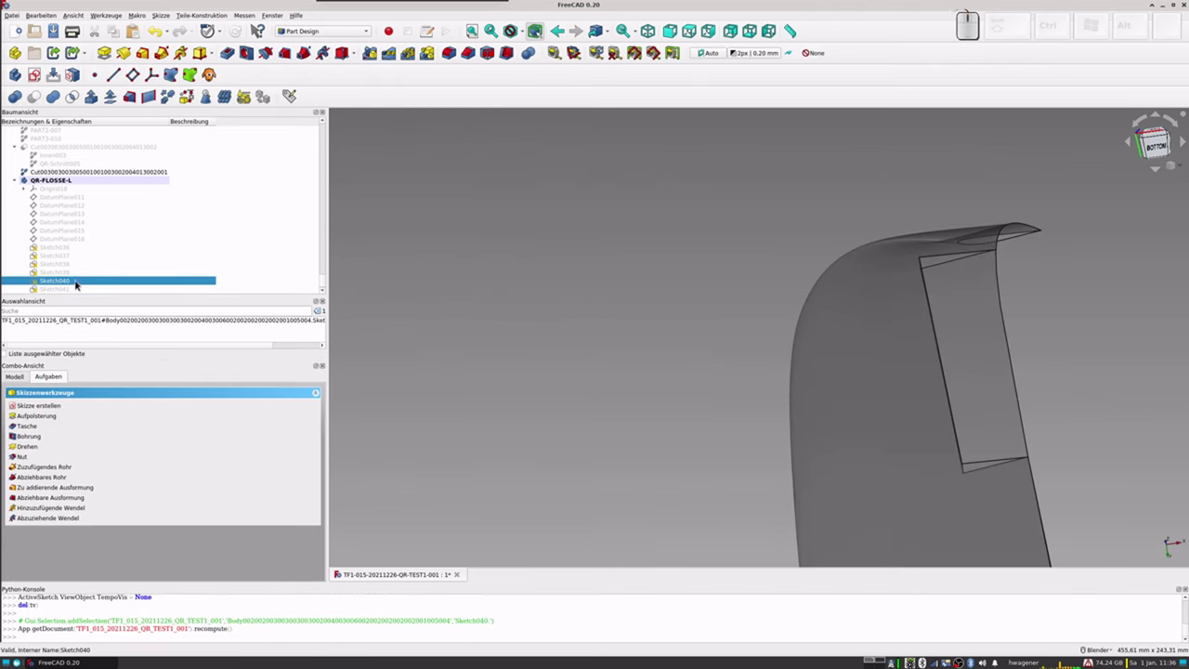
Step: Show Sketch040's wedge profile on the aileron, check Sketch039 briefly and leave it hidden
scroll("down", 3)
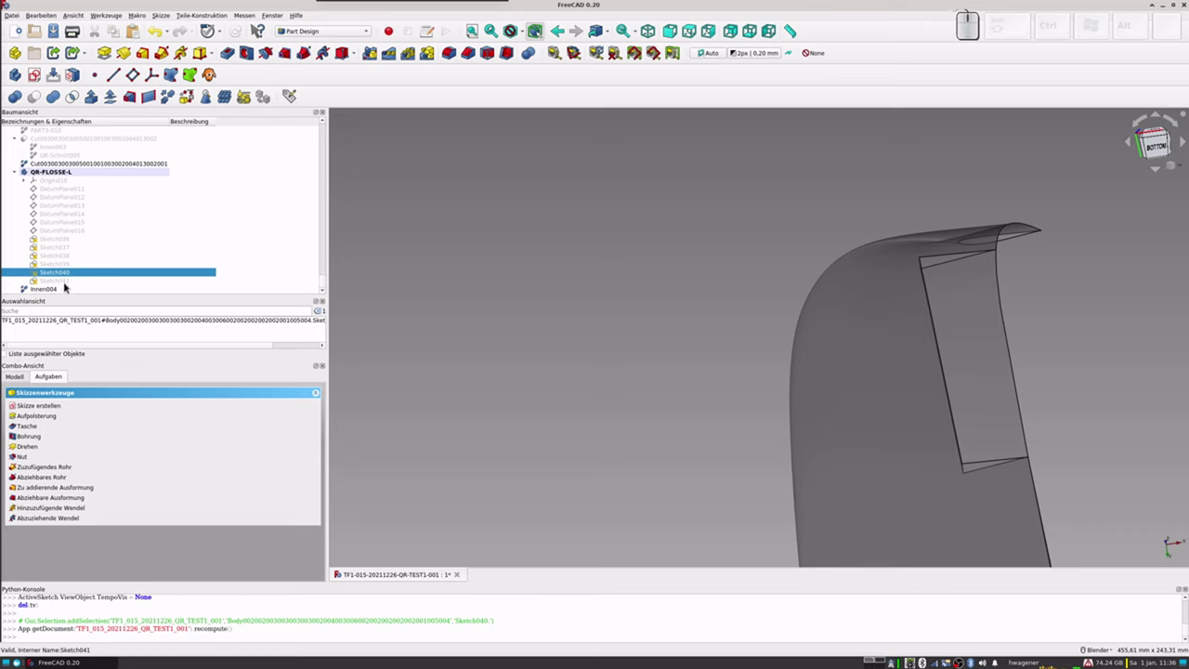
left_click(65, 271)
key("space")
left_click(68, 269)
key("space")
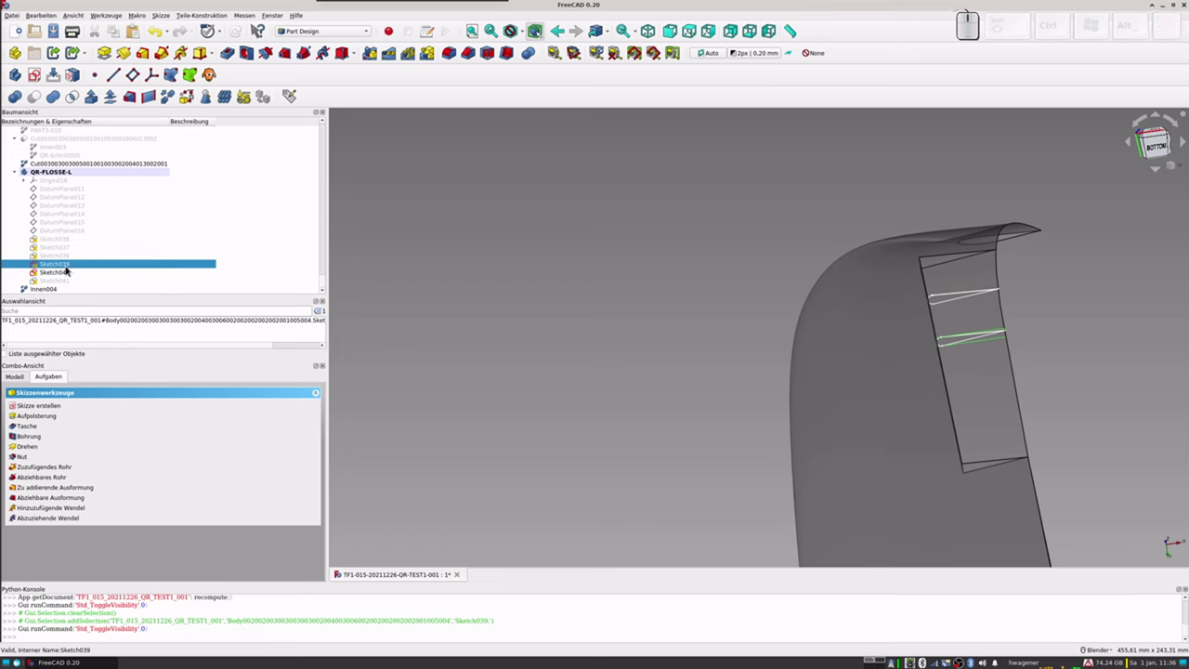
key("space")
left_click(69, 269)
left_click(67, 276)
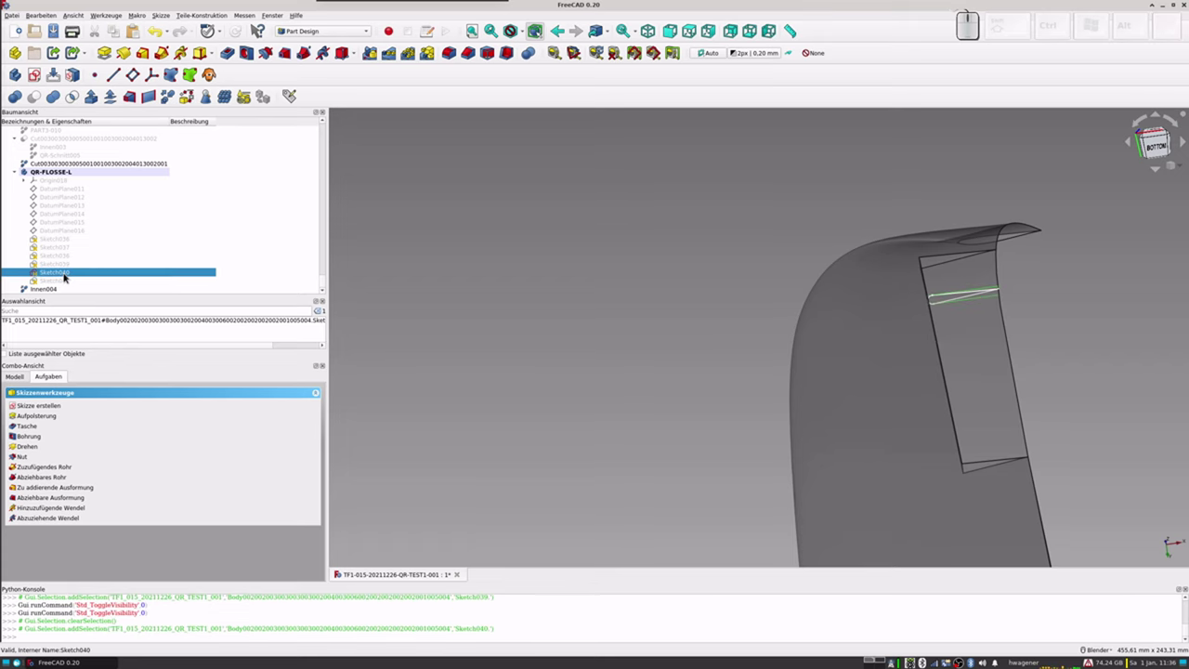
Step: Open Sketch041 for editing and zoom in on its rounded nose constraints
left_click(67, 276)
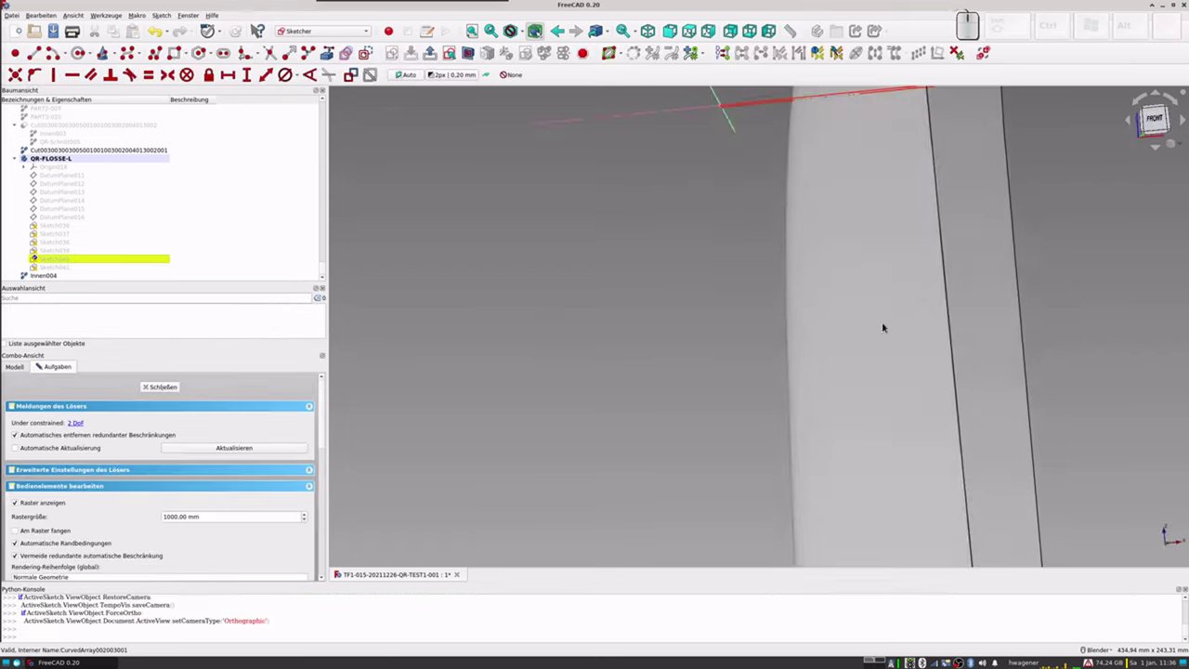
scroll("up", 3)
scroll("up", 3)
scroll("up", 3)
scroll("down", 3)
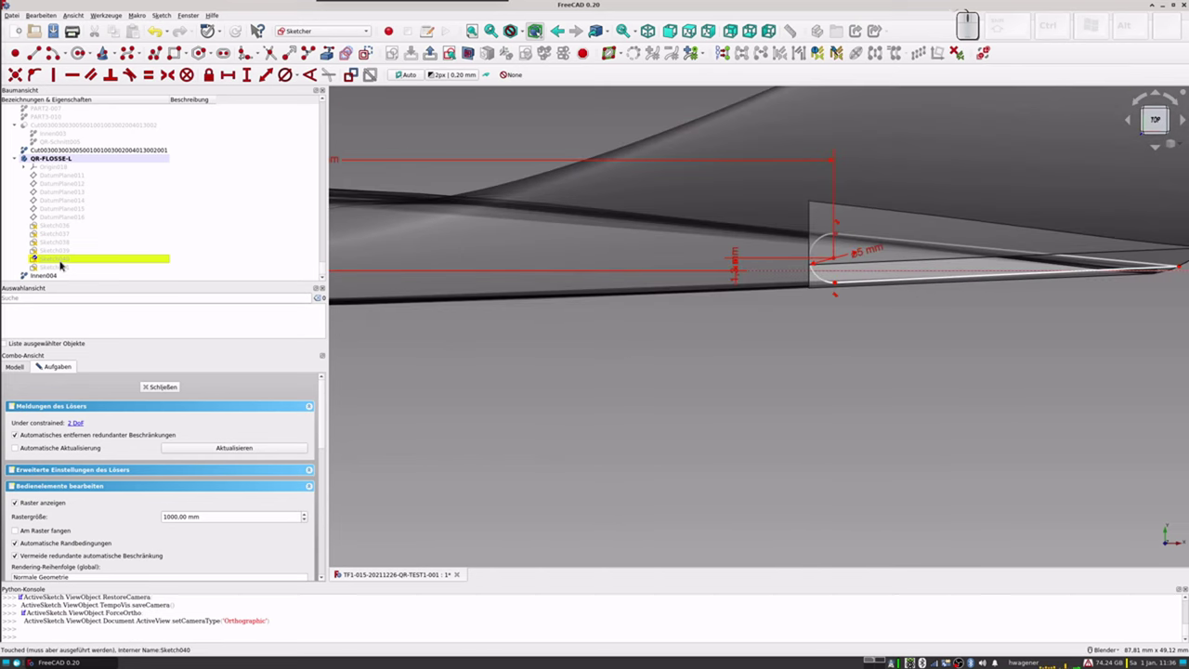
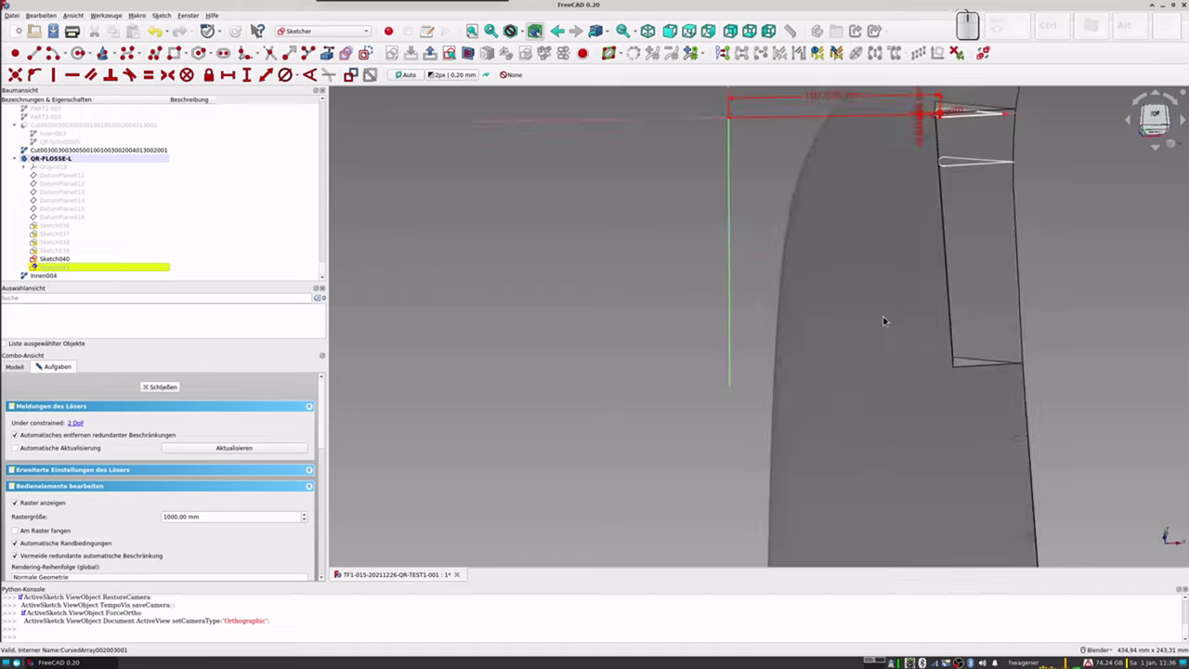
scroll("up", 3)
scroll("up", 3)
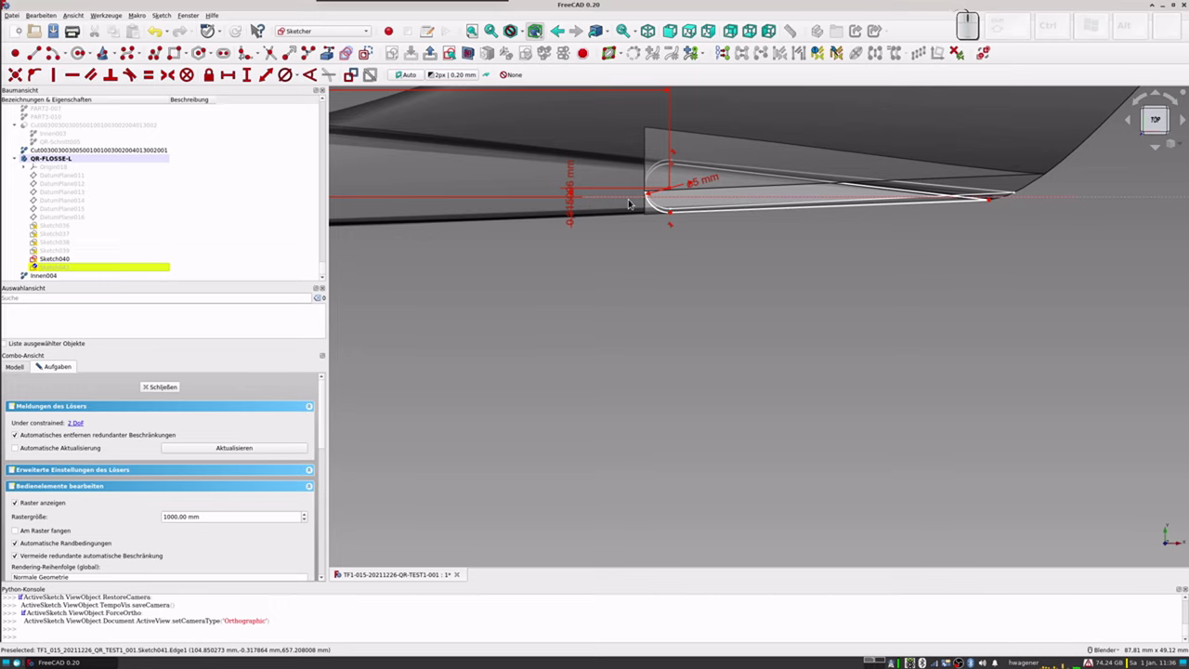
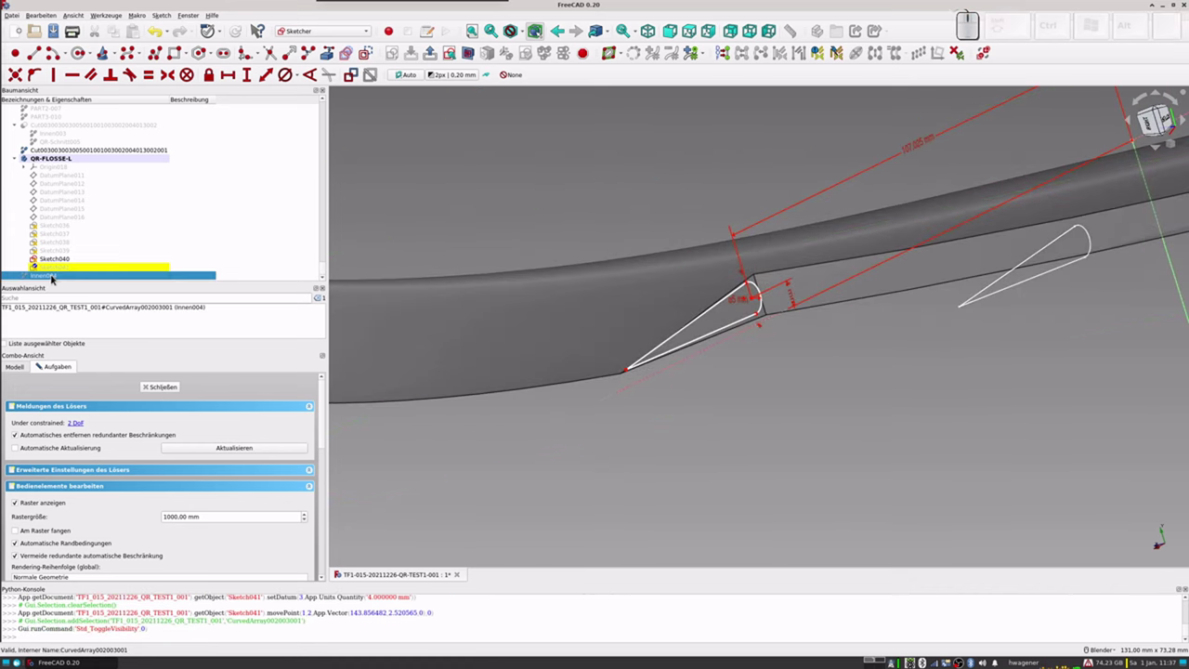
scroll("up", 3)
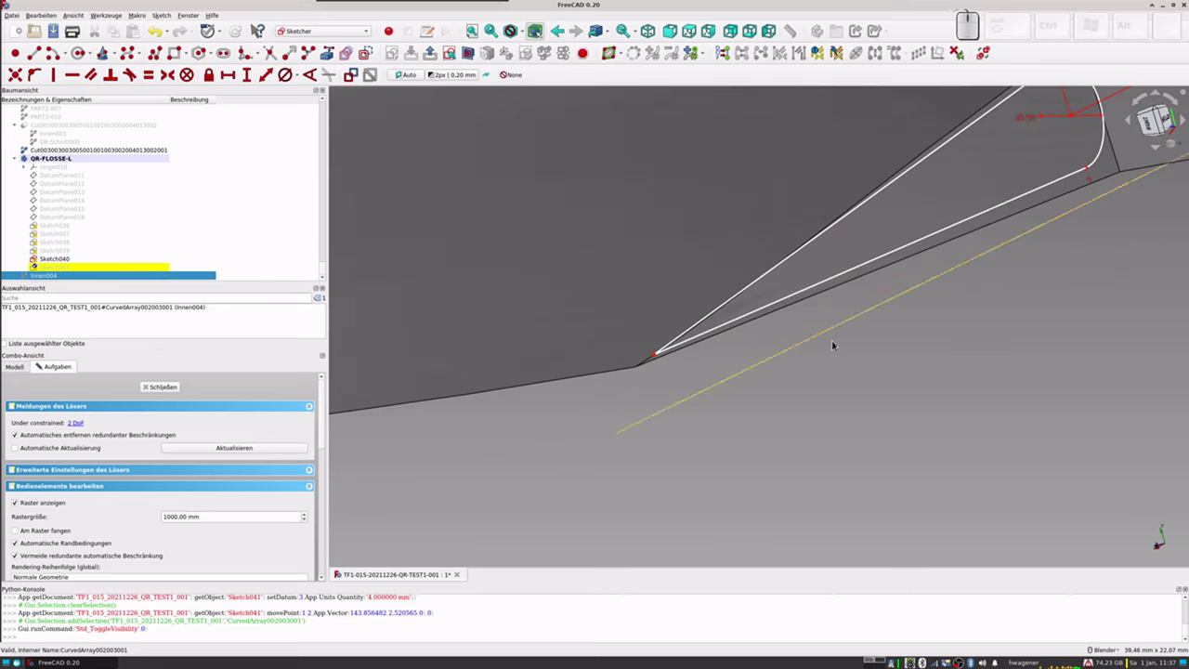
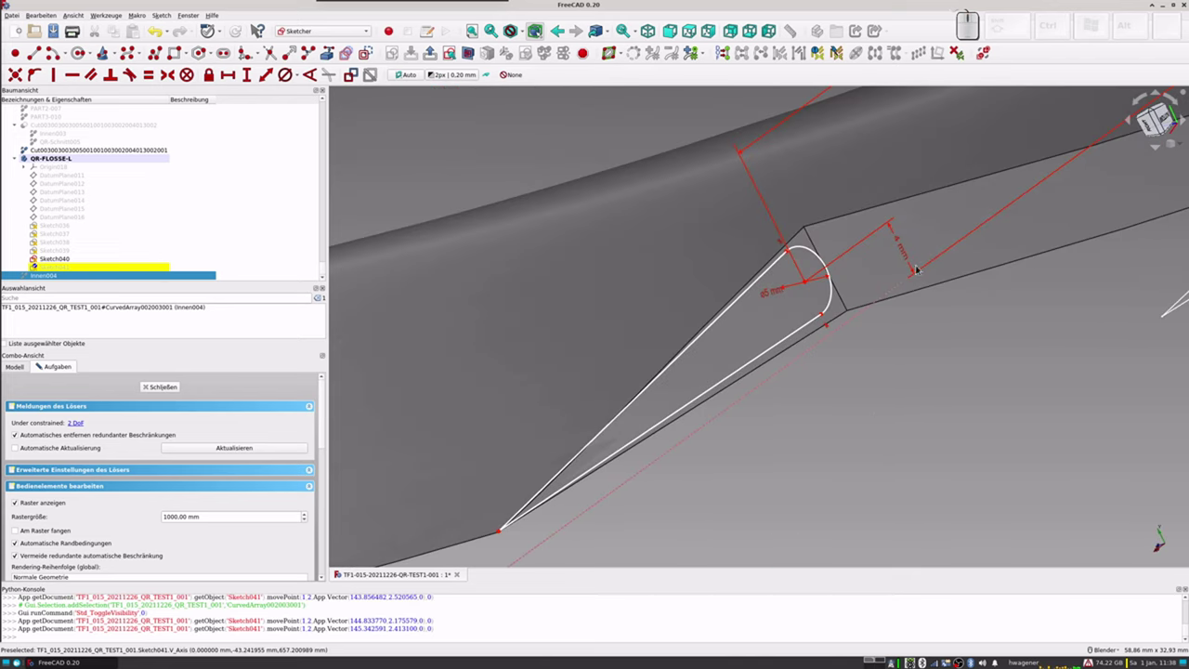
scroll("up", 3)
scroll("up", 3)
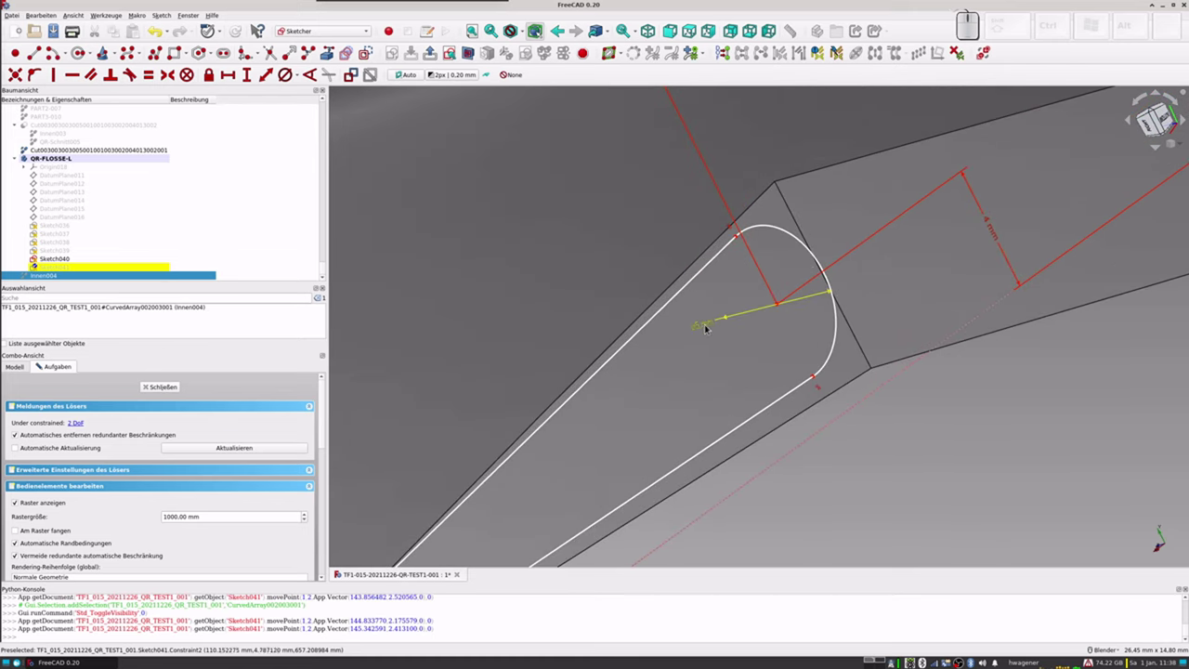
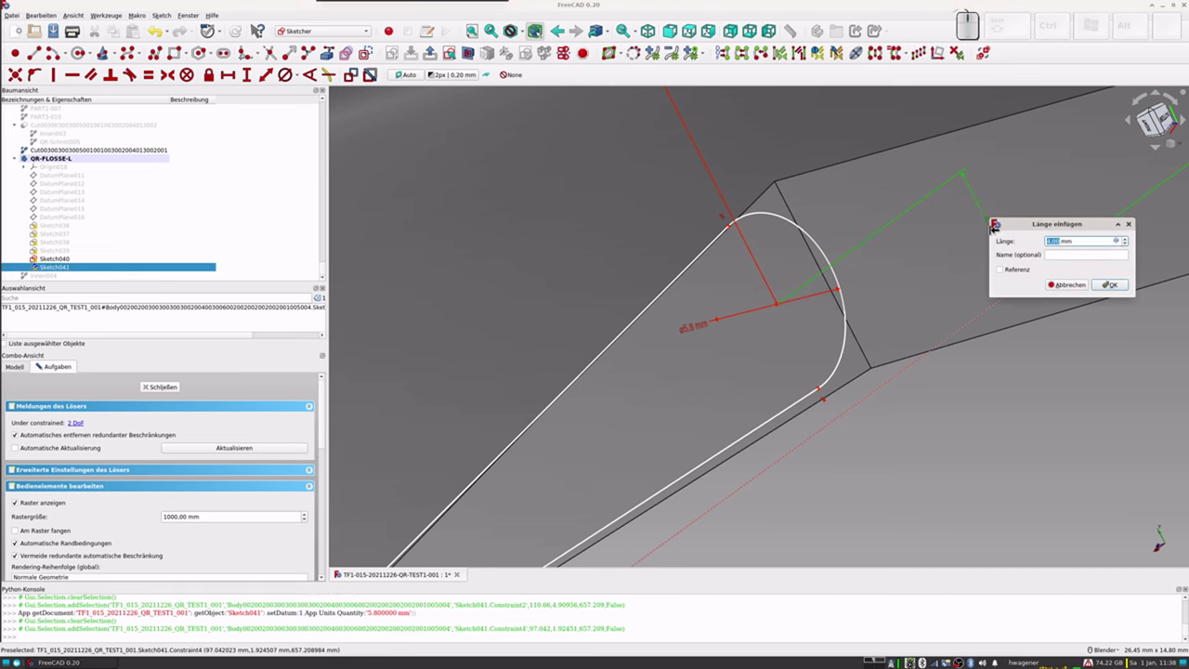
Step: Set the nose offset distance constraint of Sketch041 to 3.8 mm
key("KP_3")
key("KP_Decimal")
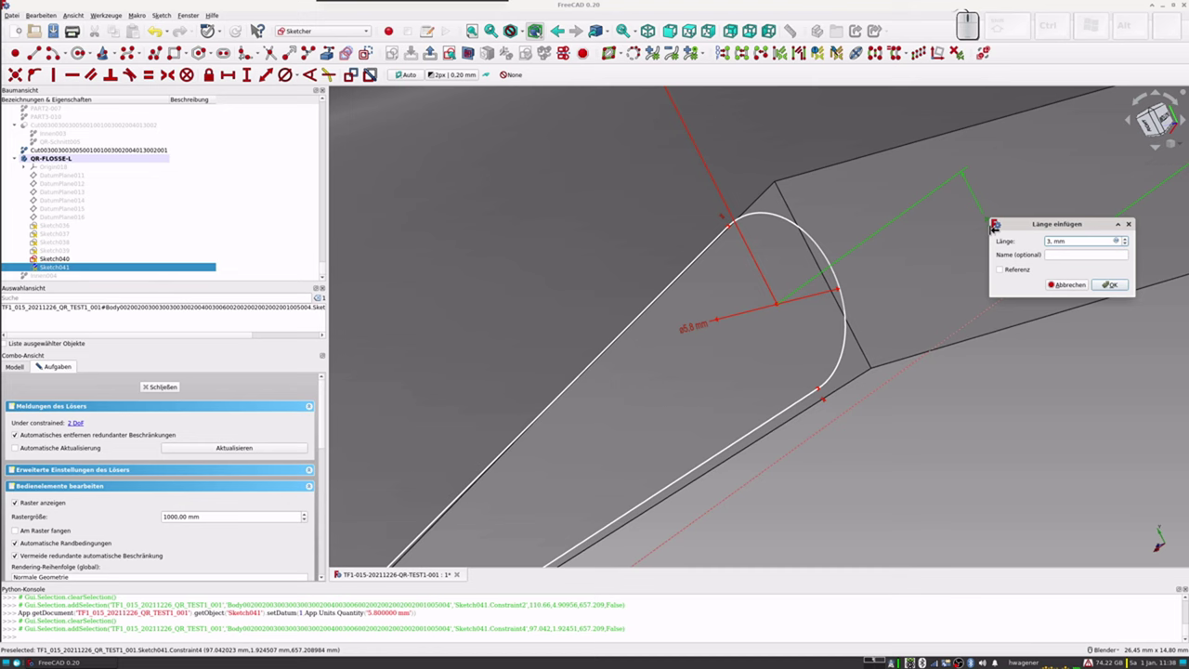
key("KP_8")
key("KP_Enter")
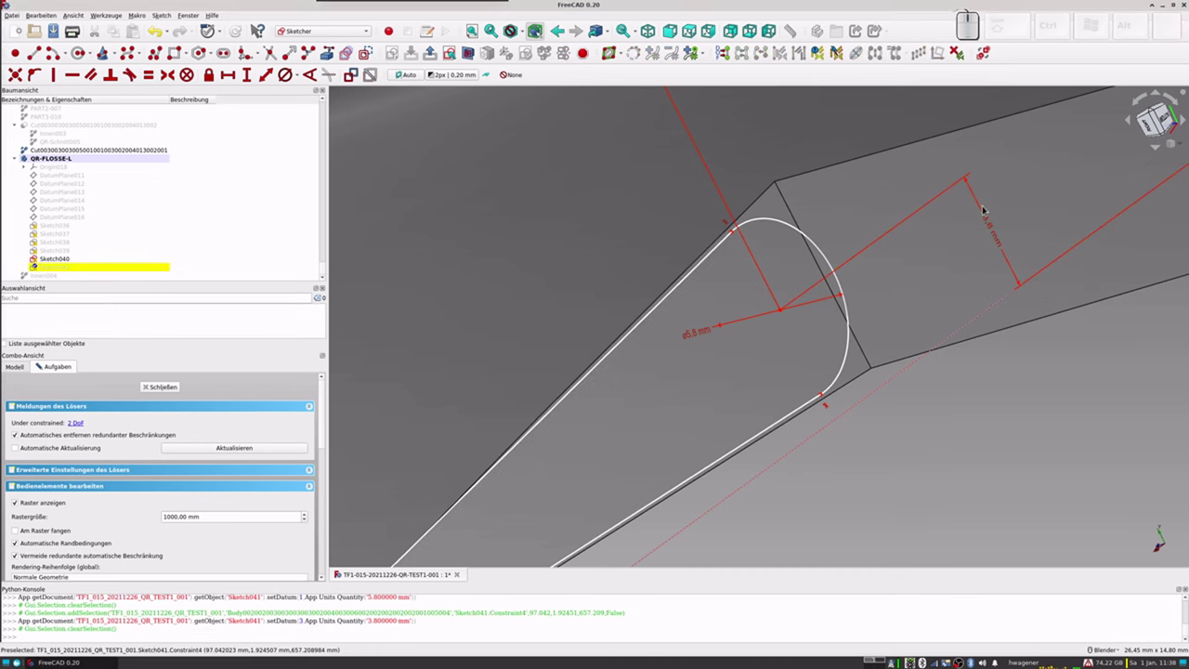
scroll("down", 3)
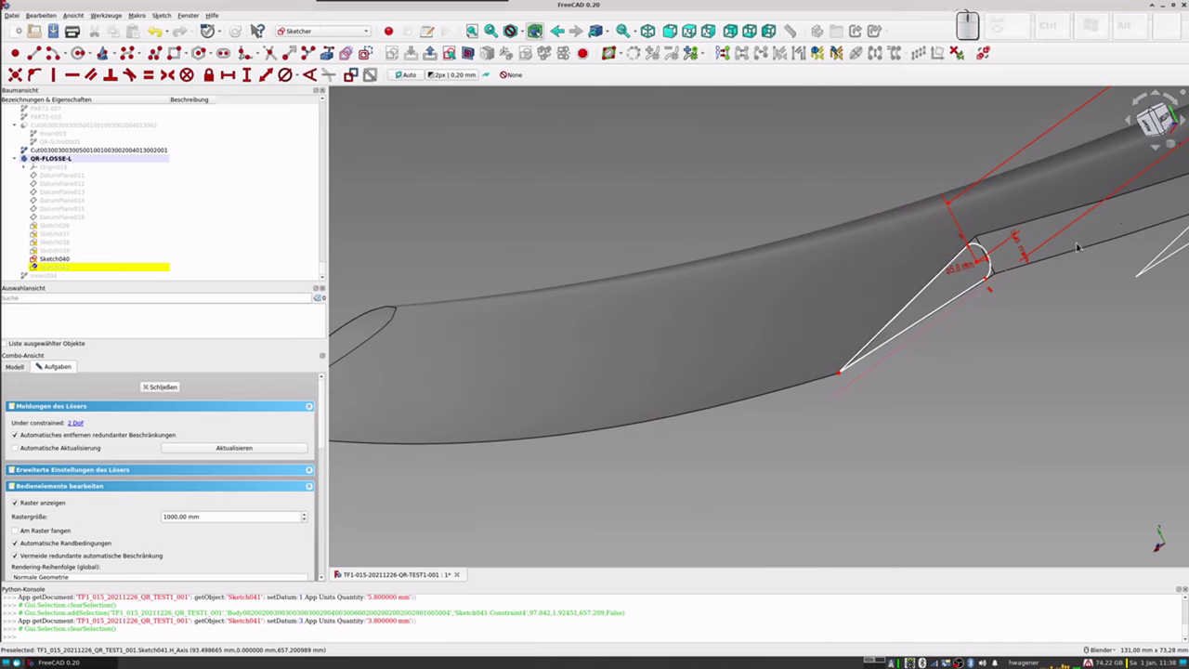
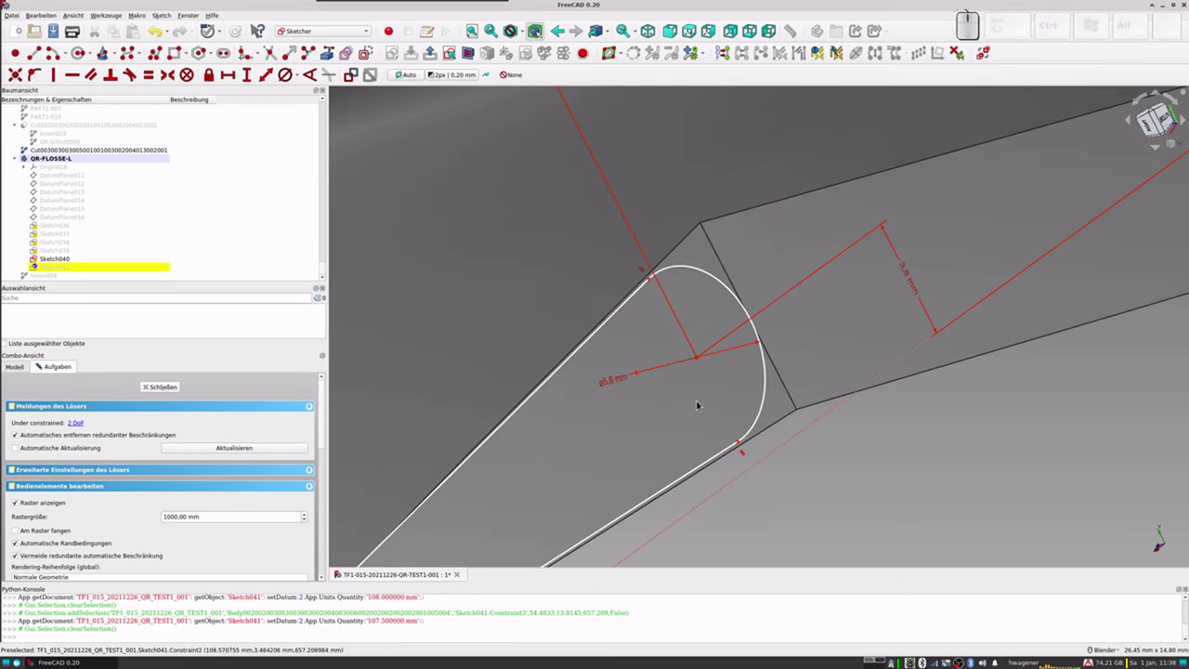
scroll("down", 3)
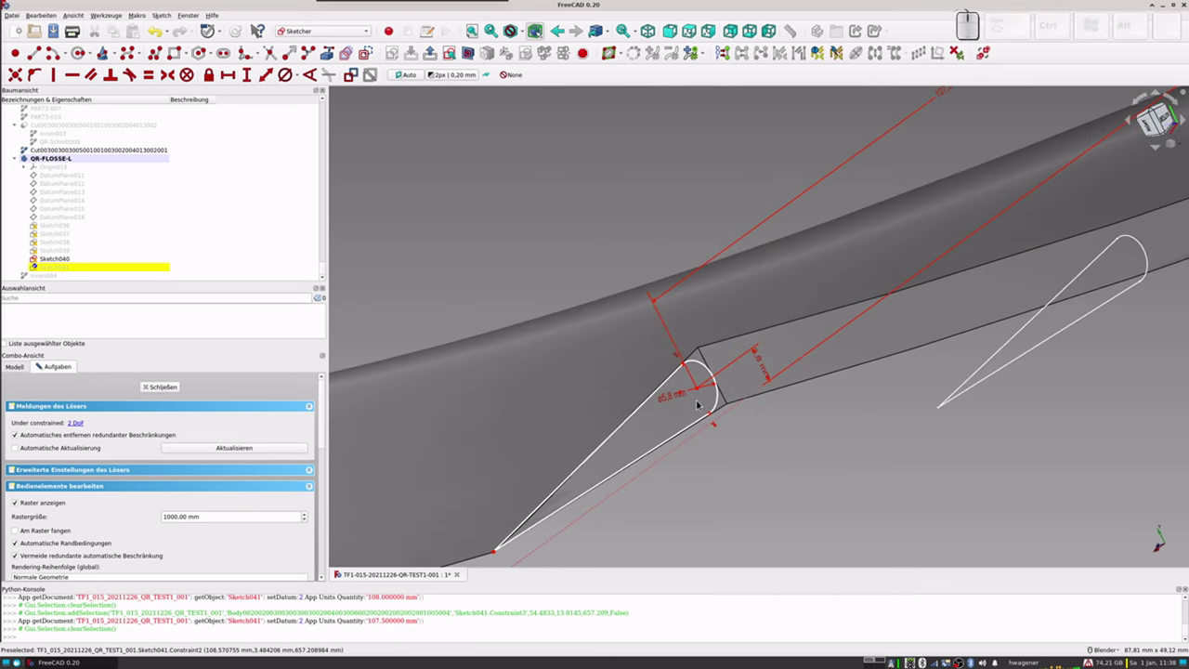
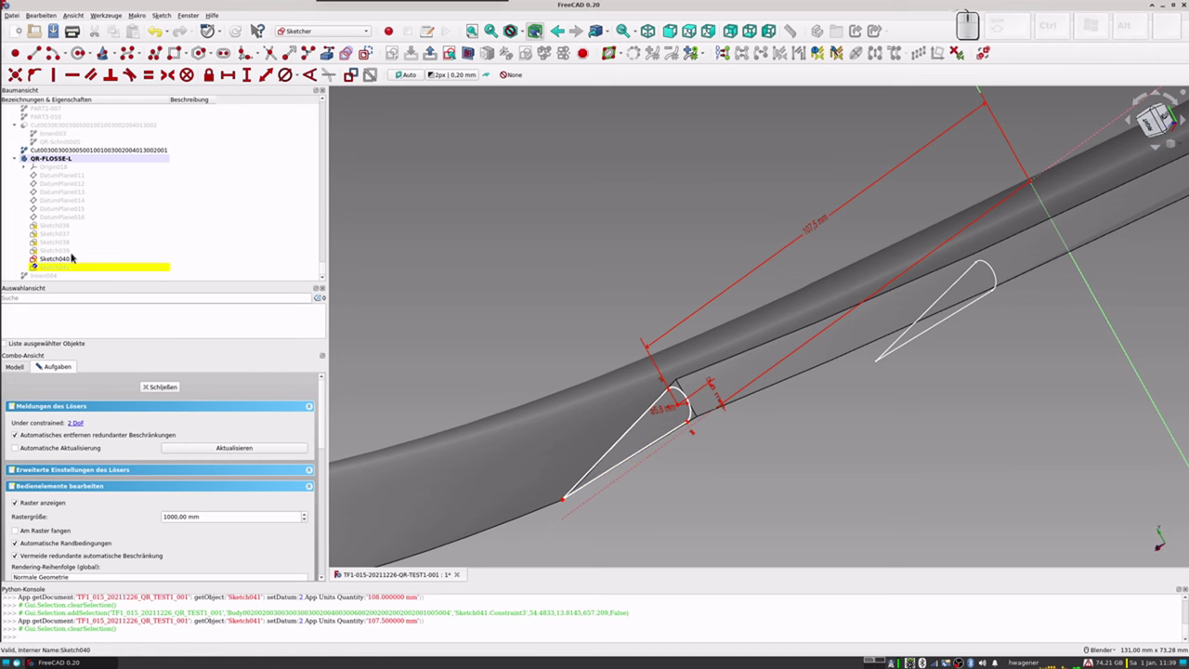
Step: Close Sketch041 and make rib sketches Sketch036 to Sketch041 all visible on the aileron
left_click(172, 386)
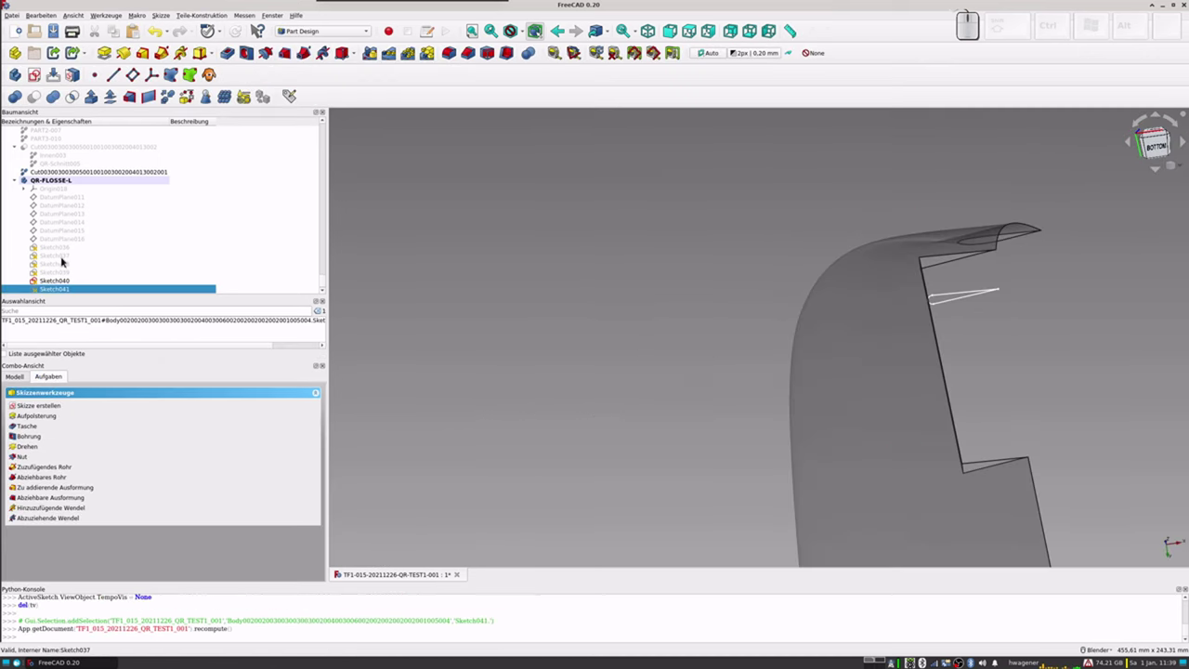
left_click(55, 252)
left_click(60, 276)
key("shift+space")
left_click(55, 290)
key("space")
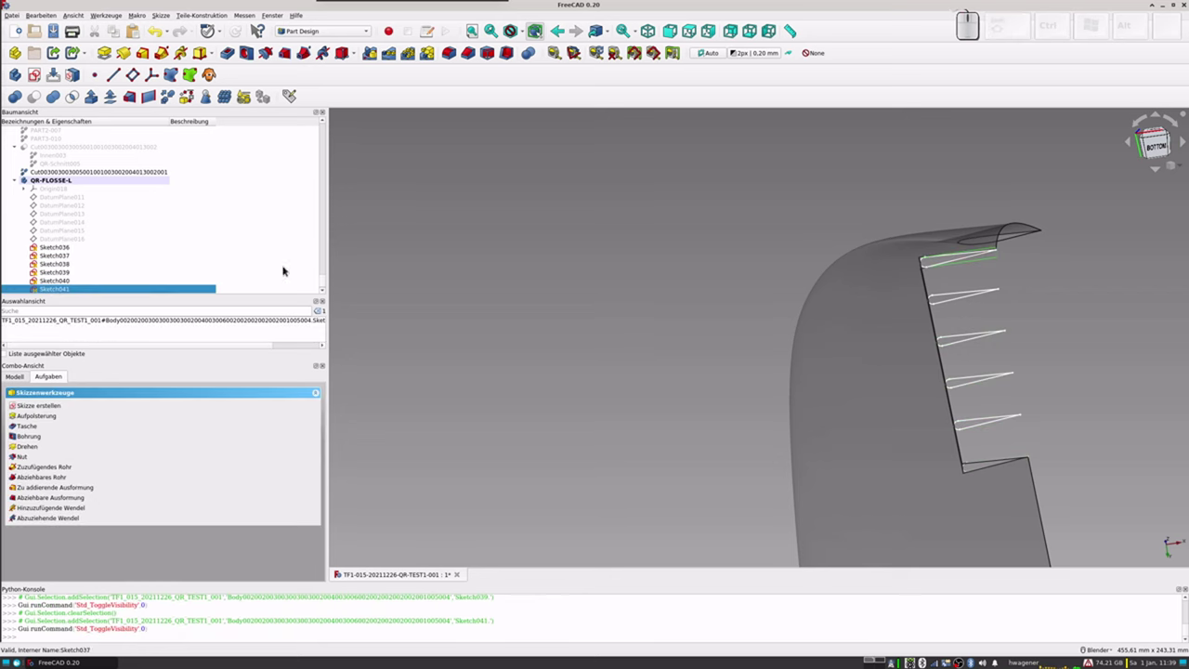
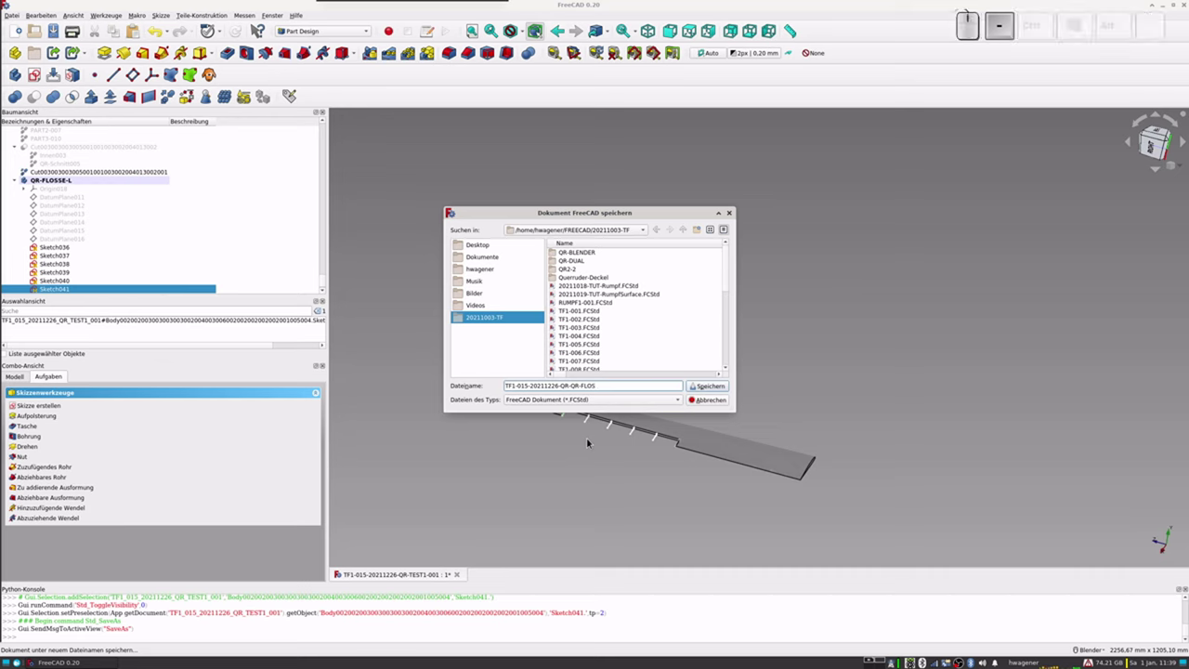
Step: Complete the new file name with the suffix FLOSSE-TUT
key("s")
key("e")
key("-")
key("shift+t")
key("shift+u")
key("shift+t")
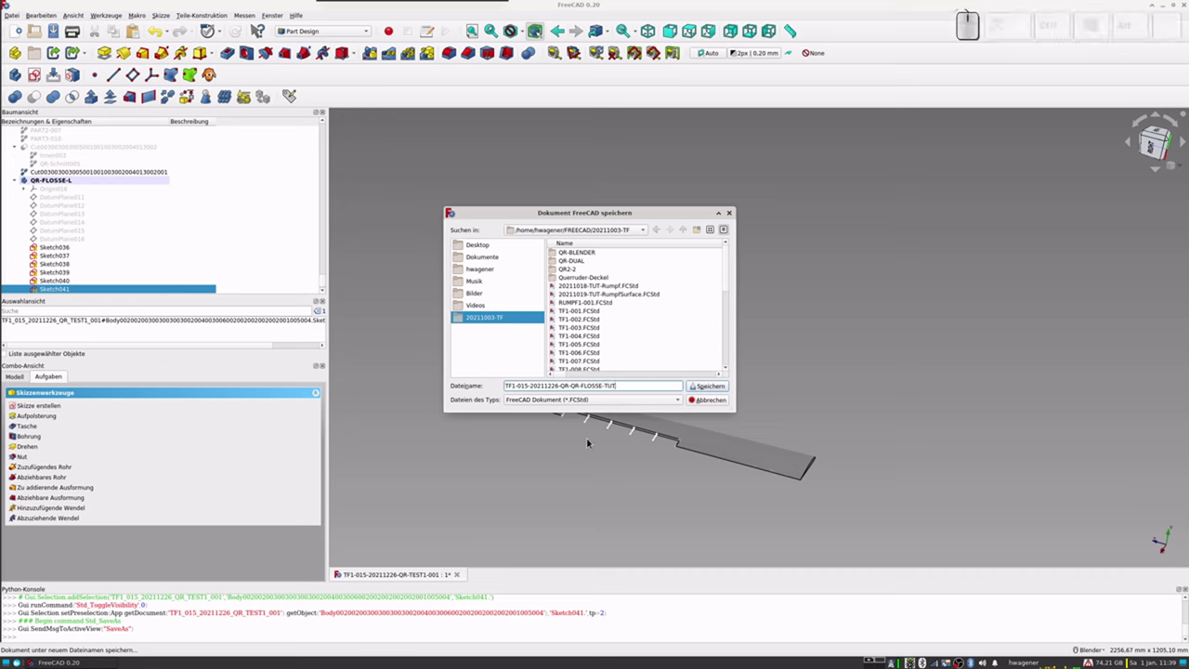
Step: Go back to the date in the file name and start replacing it with 20220101
key("BackSpace")
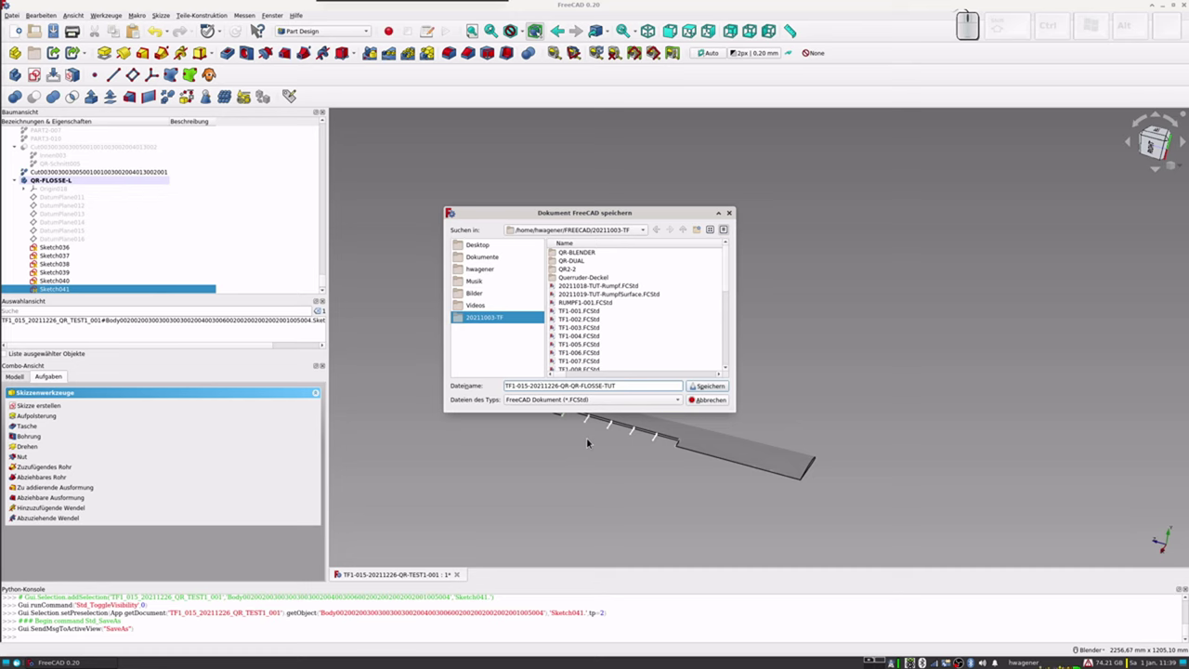
key("Left")
key("Right")
key("Right")
key("Left")
key("Right")
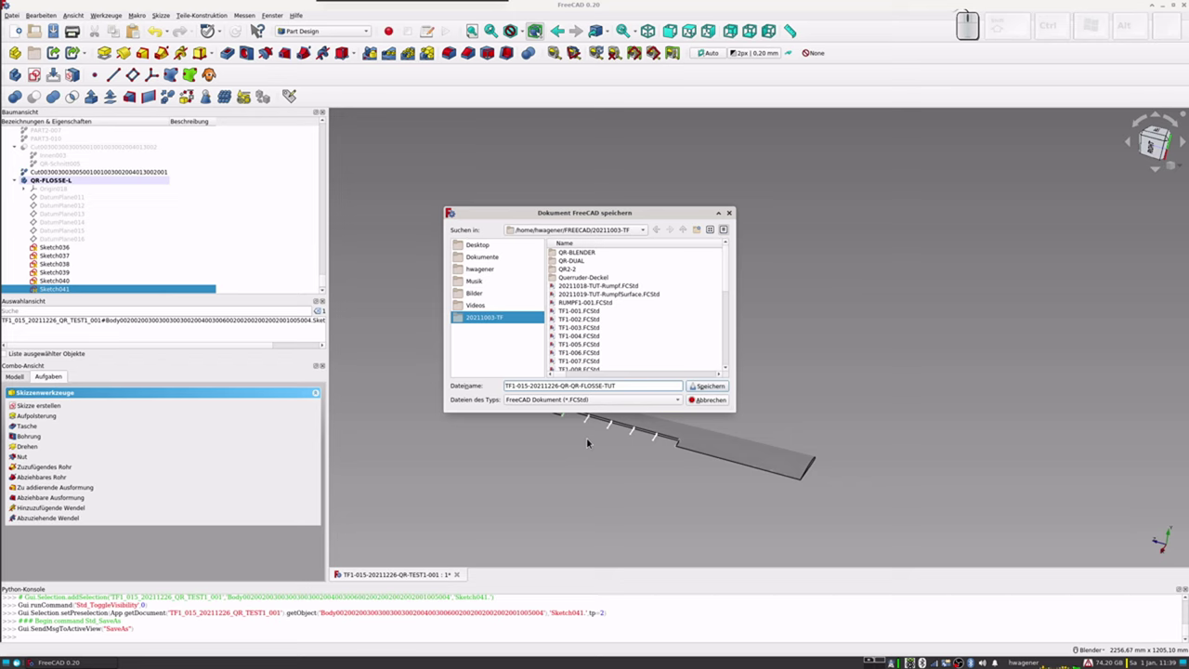
key("Left")
key("2")
key("Delete")
key("Delete")
key("Delete")
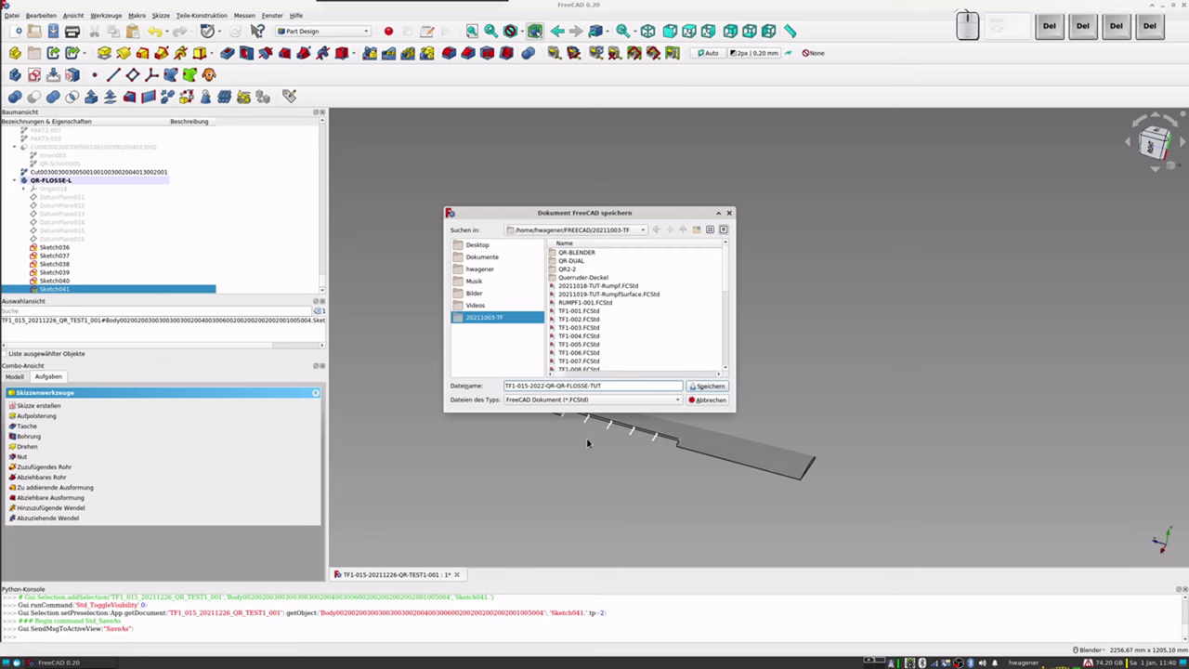
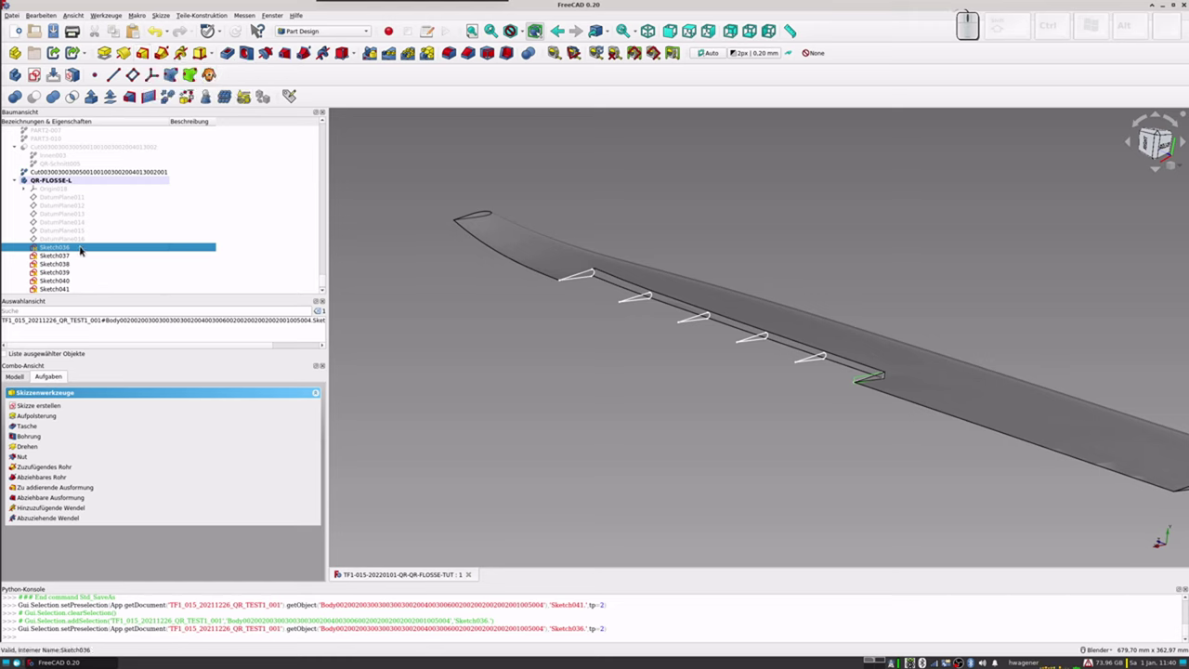
Step: Start an additive loft from Sketch036 as the base profile
left_click(79, 250)
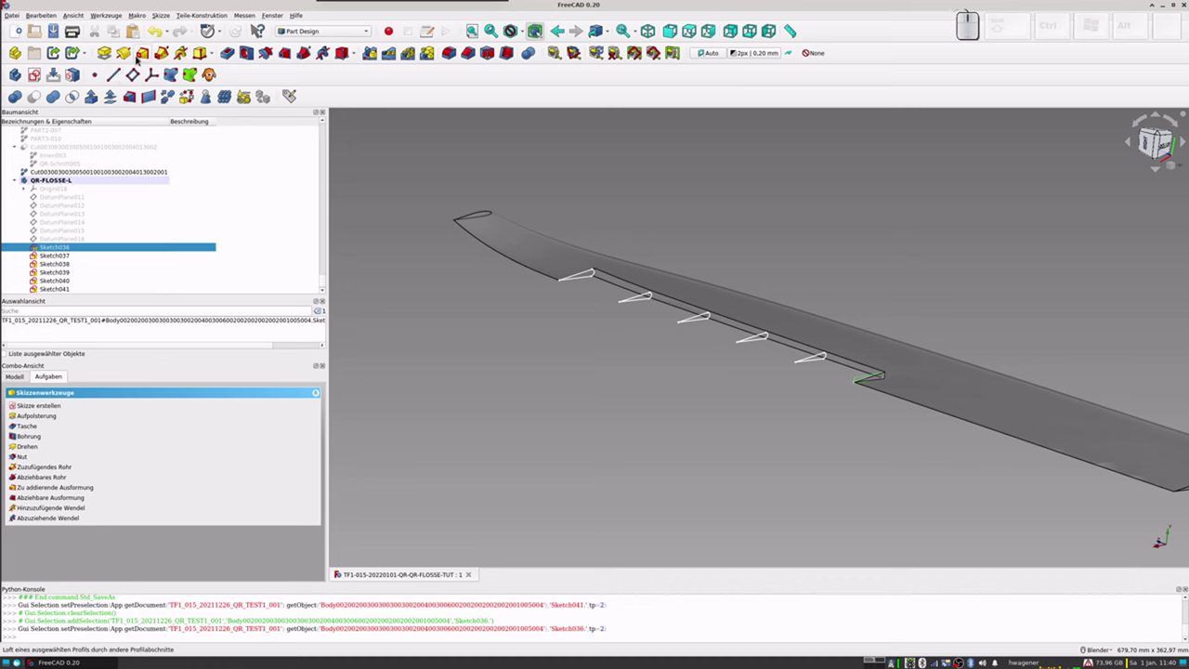
left_click(145, 53)
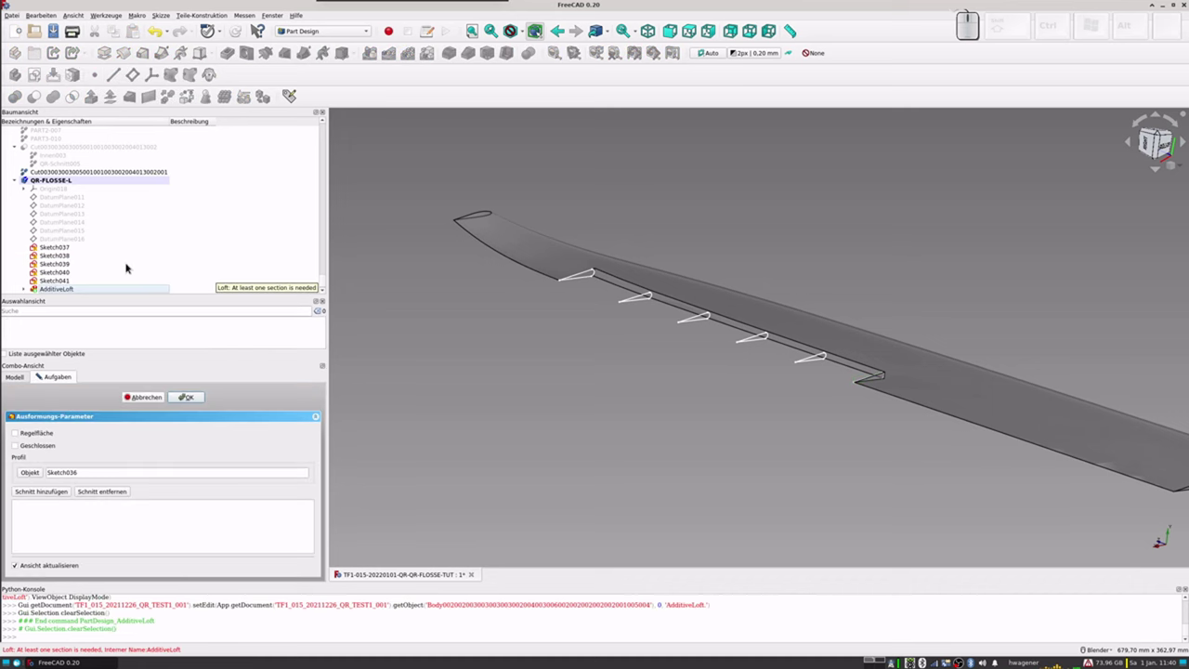
scroll("down", 3)
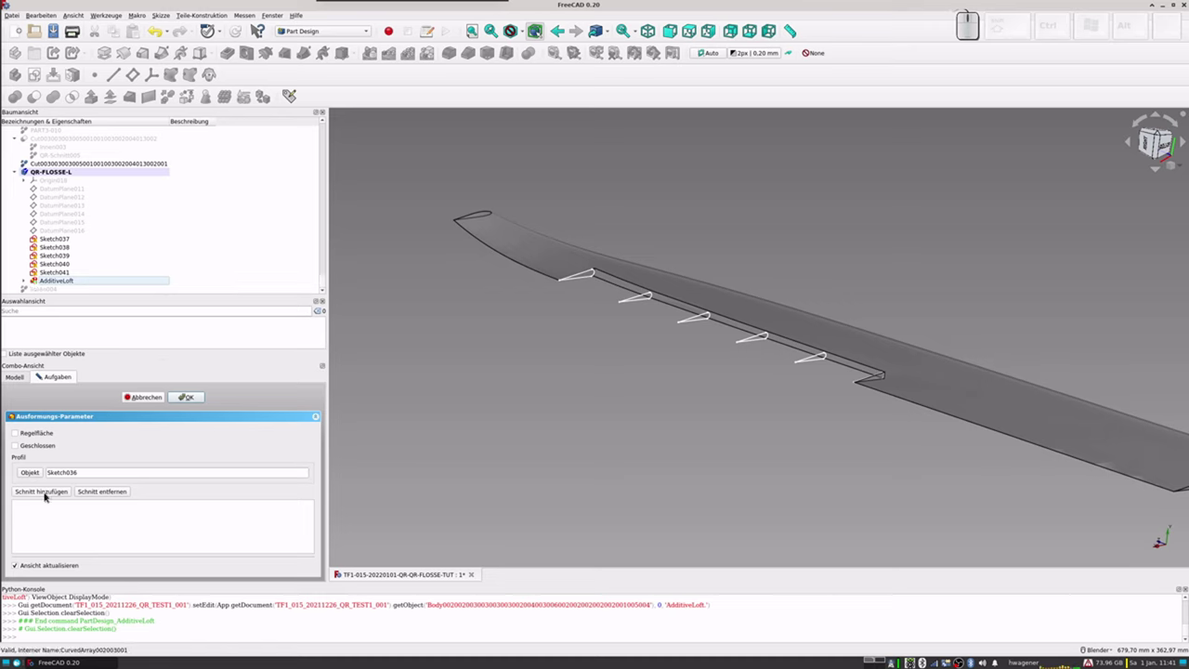
Step: Add Sketch037 through Sketch041 as the loft's cross-sections
left_click(44, 496)
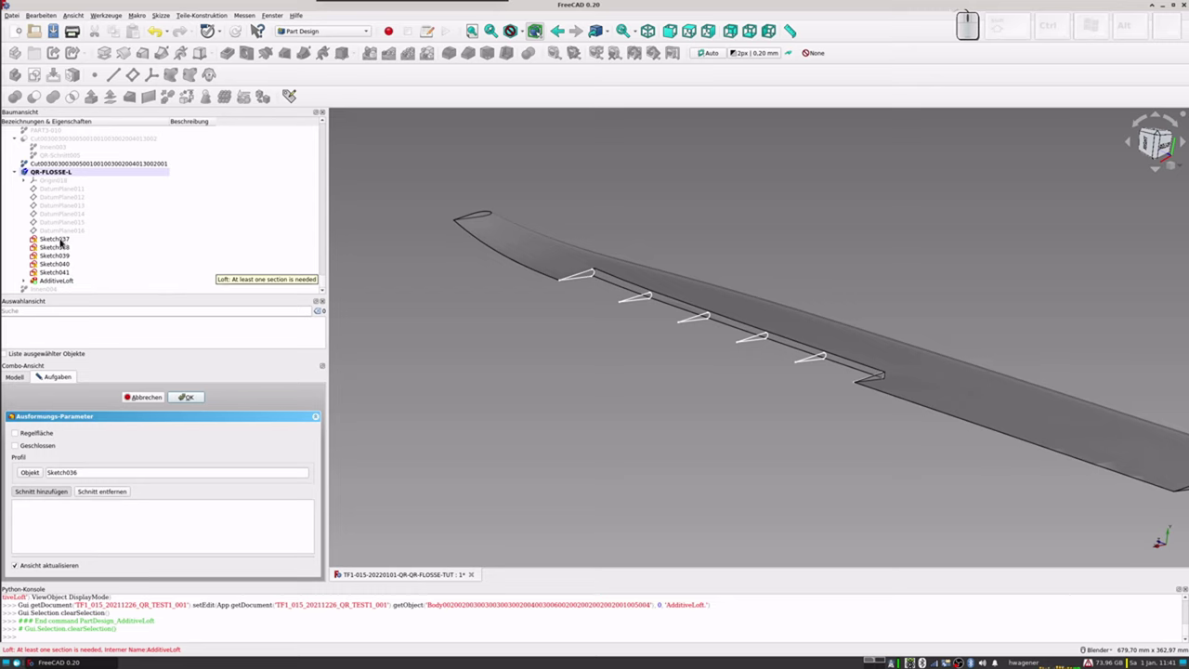
left_click(63, 241)
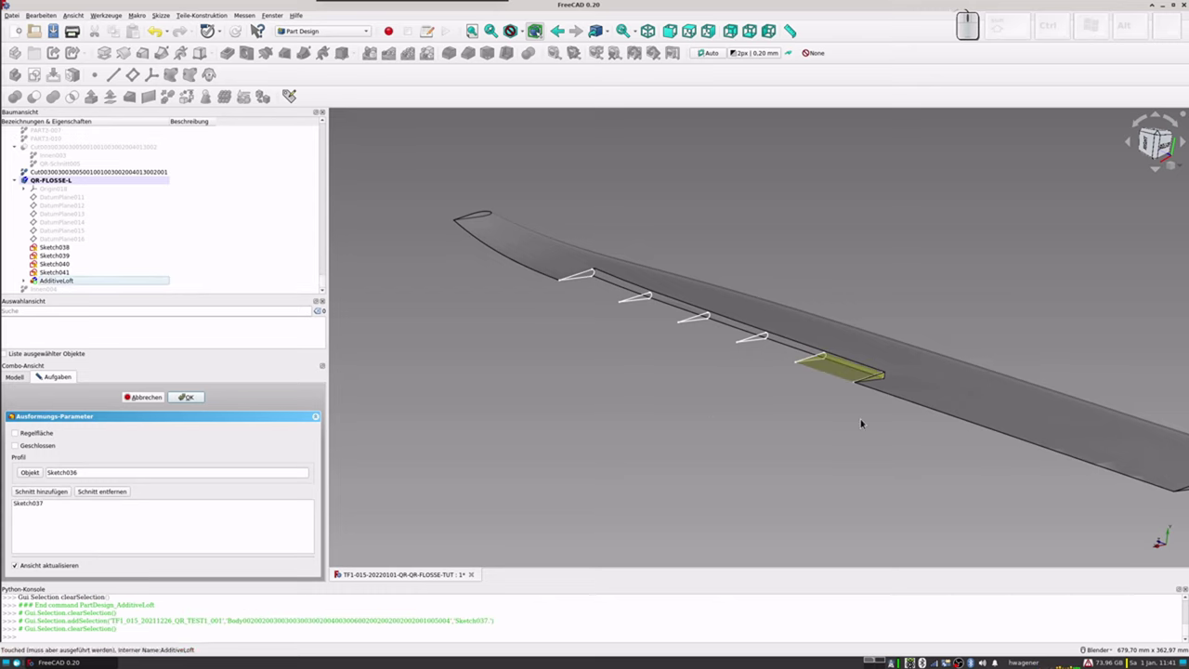
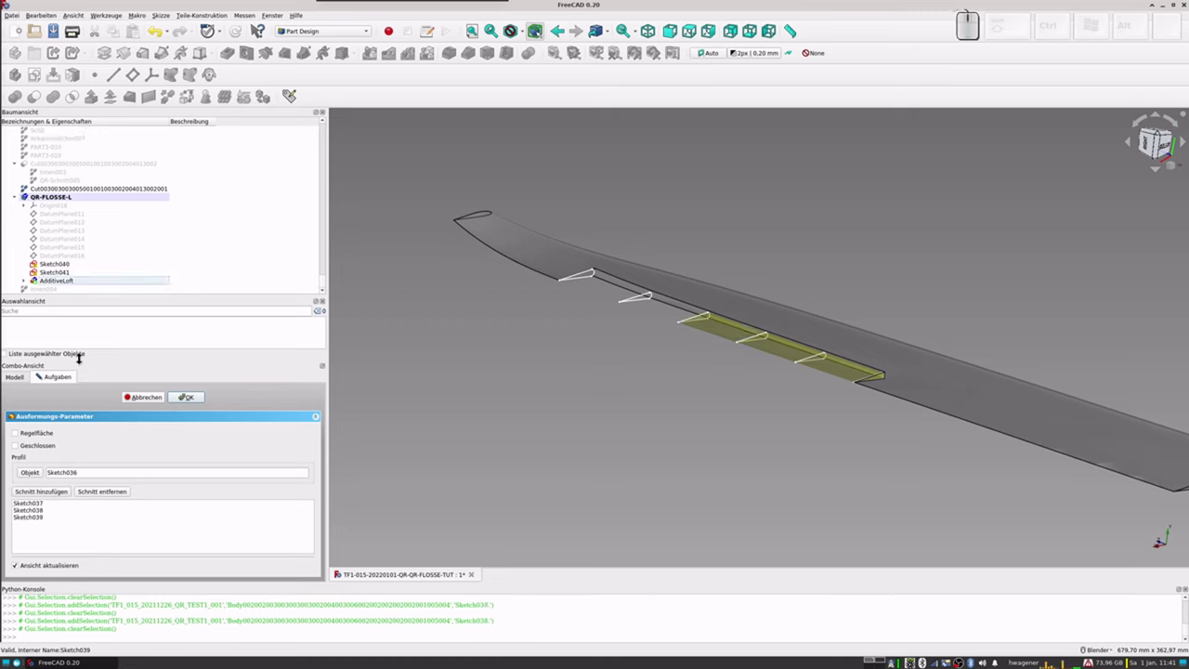
left_click(39, 492)
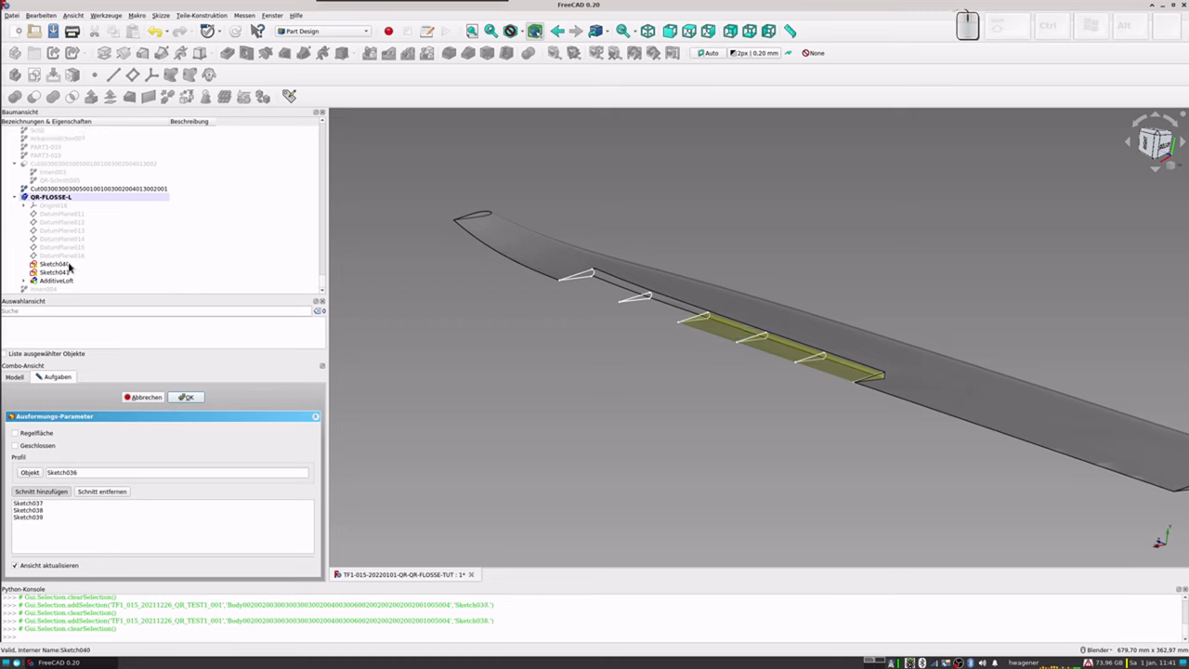
left_click(61, 269)
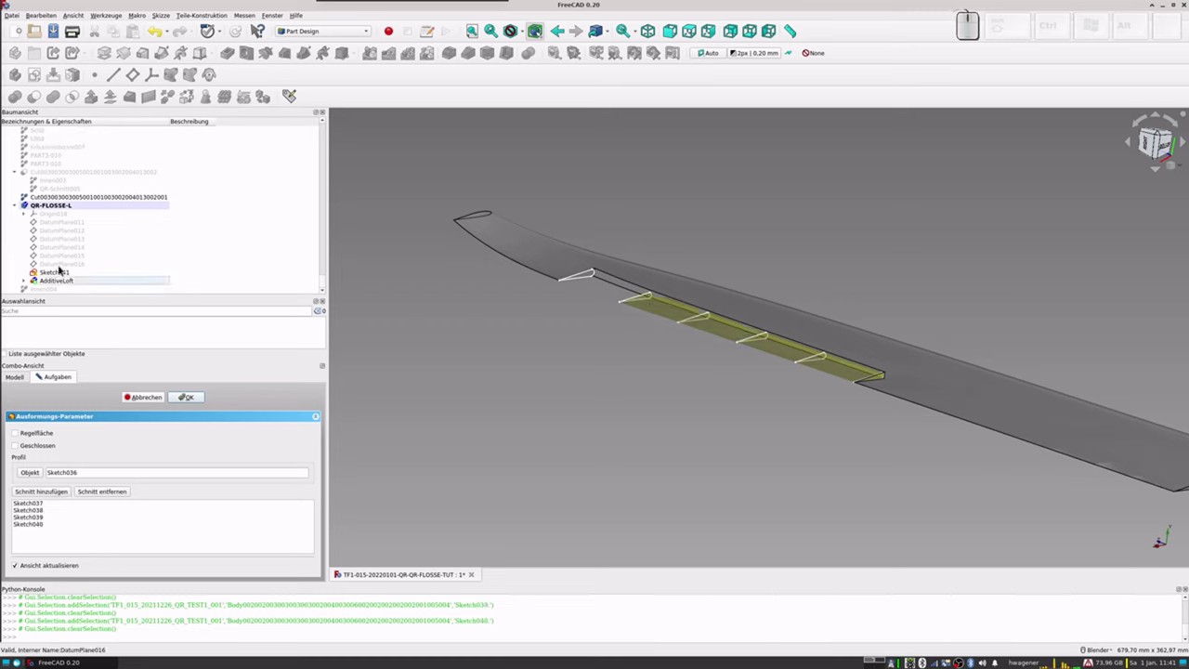
left_click(45, 496)
left_click(59, 274)
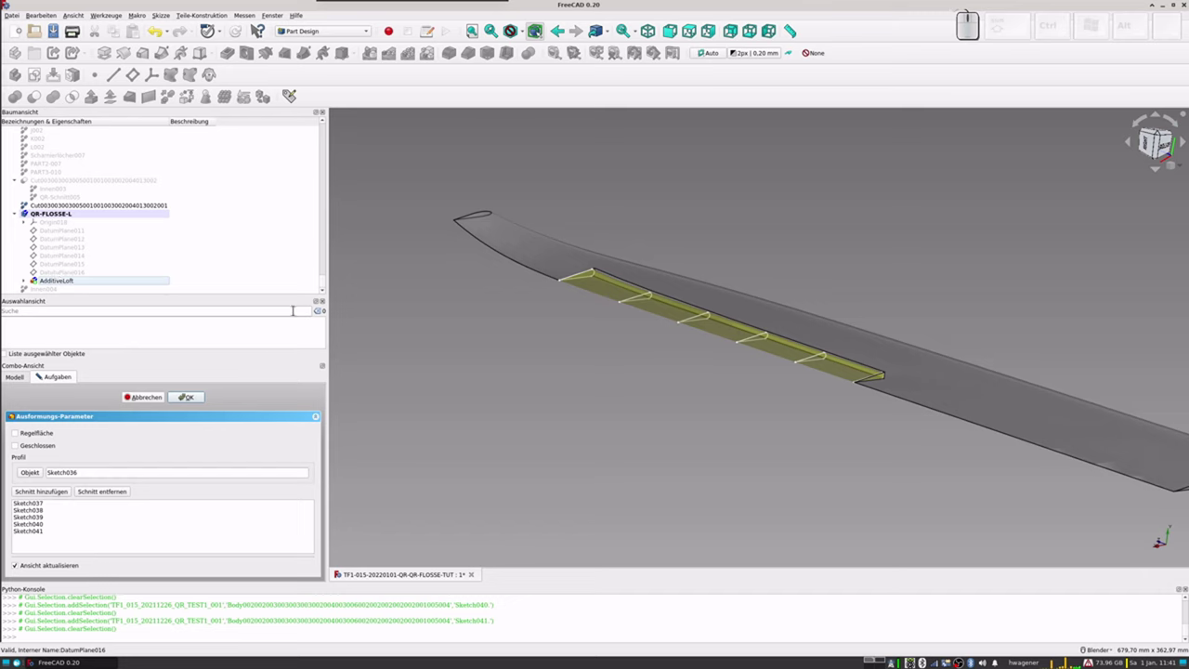
left_click(192, 396)
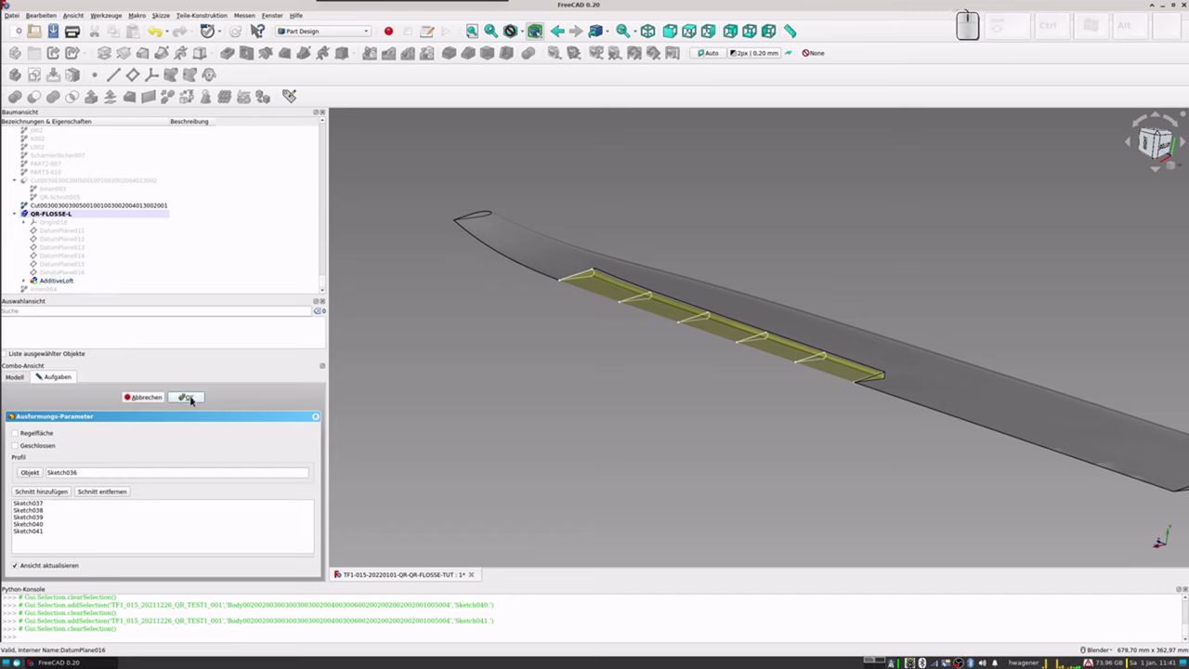
Step: Confirm the loft and make the hinge-hole object Scharnierlöcher007 visible beside it
left_click(192, 396)
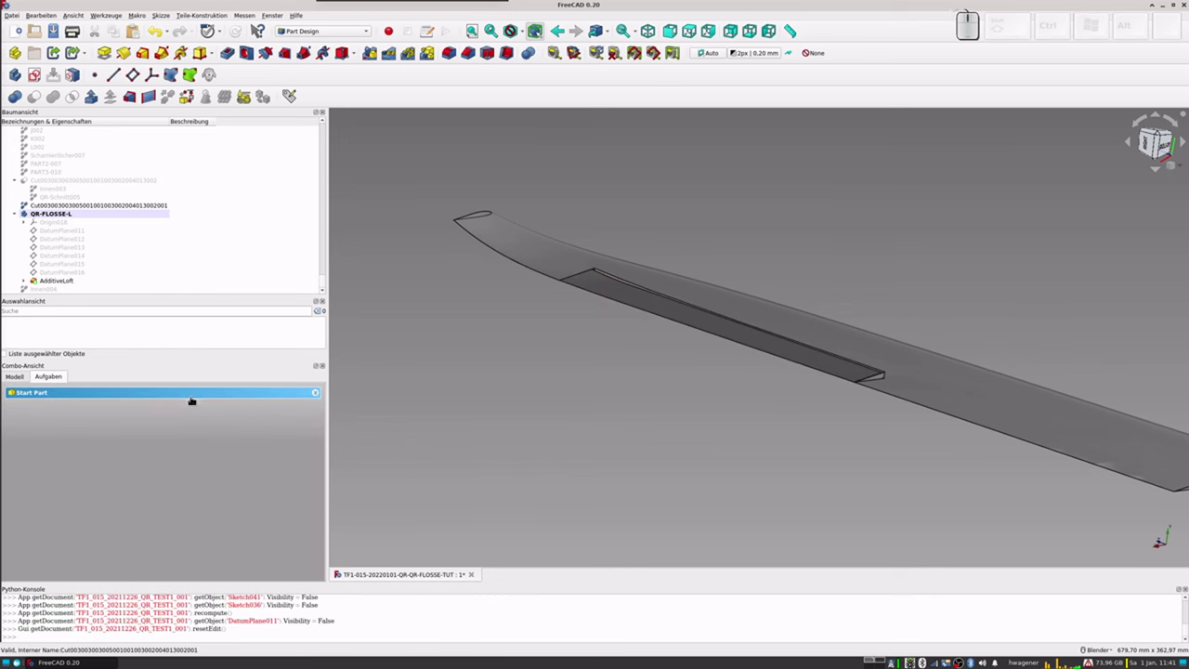
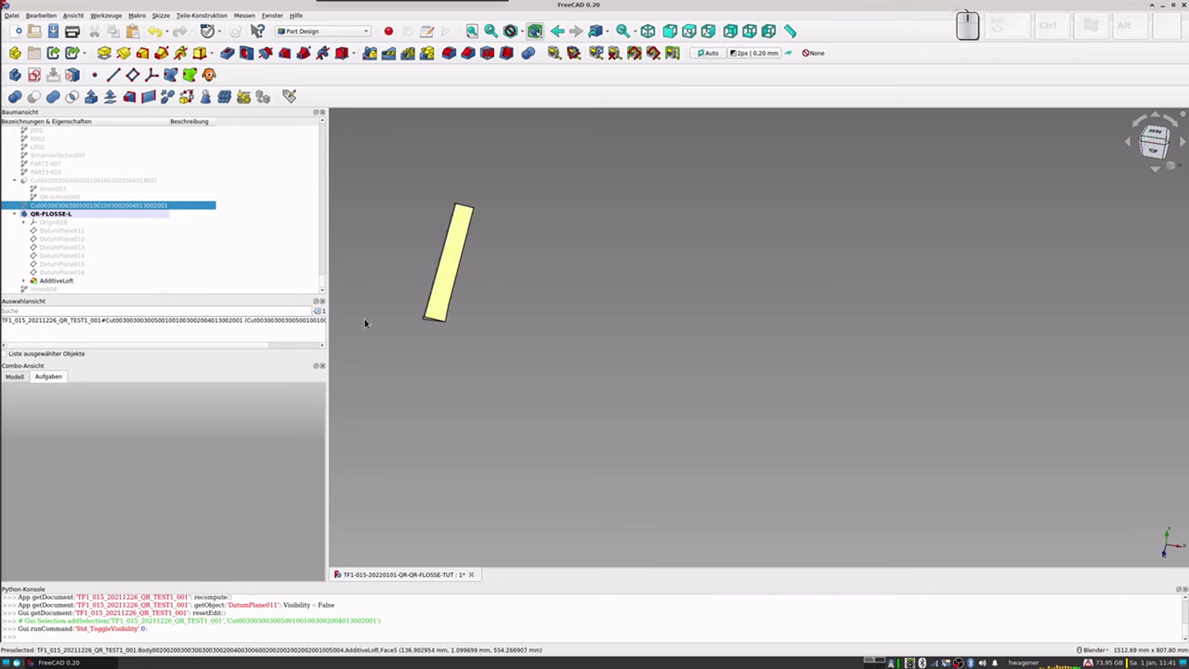
scroll("down", 3)
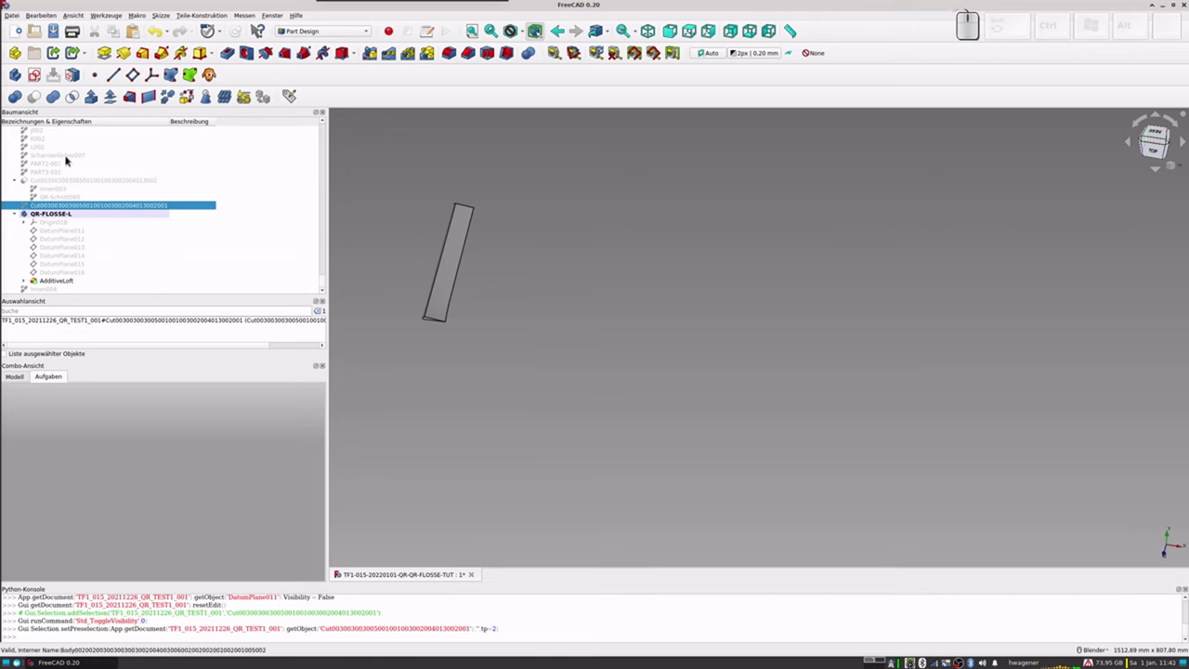
left_click(69, 159)
key("space")
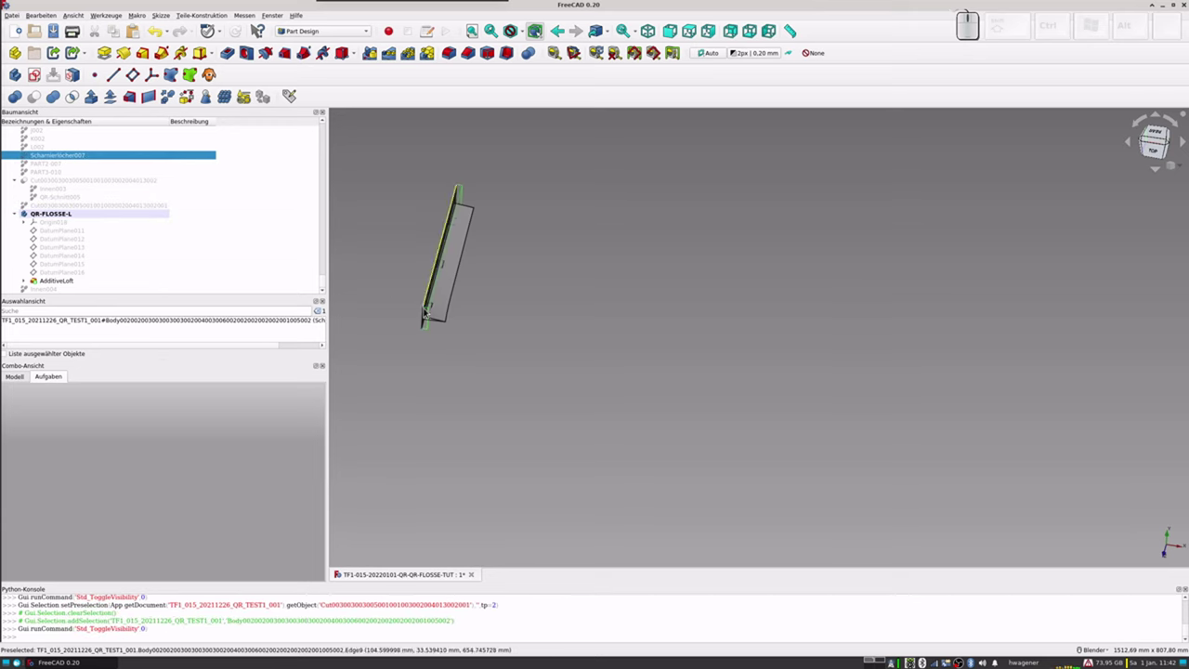
Step: Orbit and zoom around the aileron tip to inspect the hinge area
scroll("up", 3)
left_click_drag(473, 321, 604, 309)
scroll("up", 3)
left_click_drag(510, 309, 568, 342)
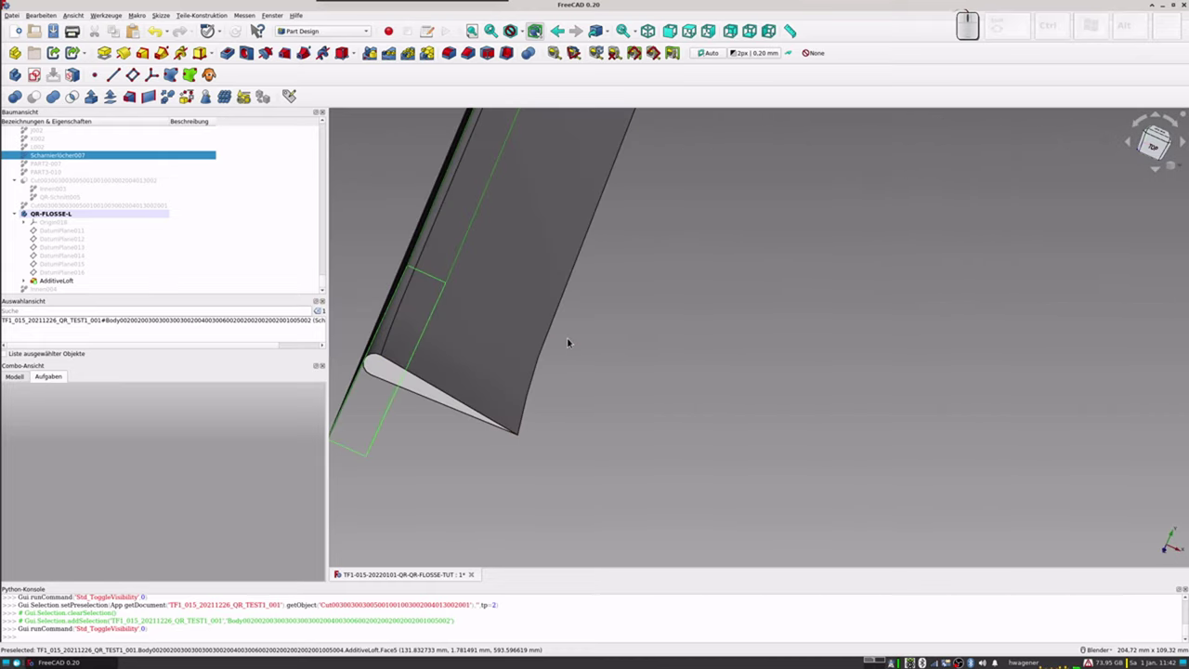
scroll("down", 3)
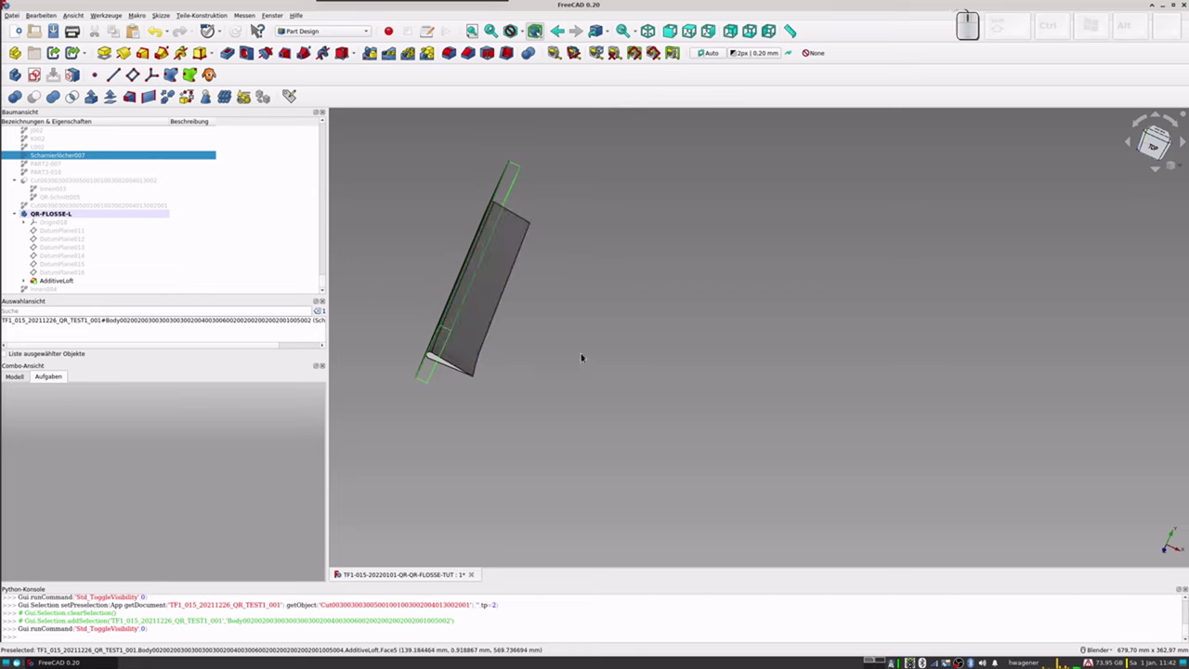
scroll("up", 3)
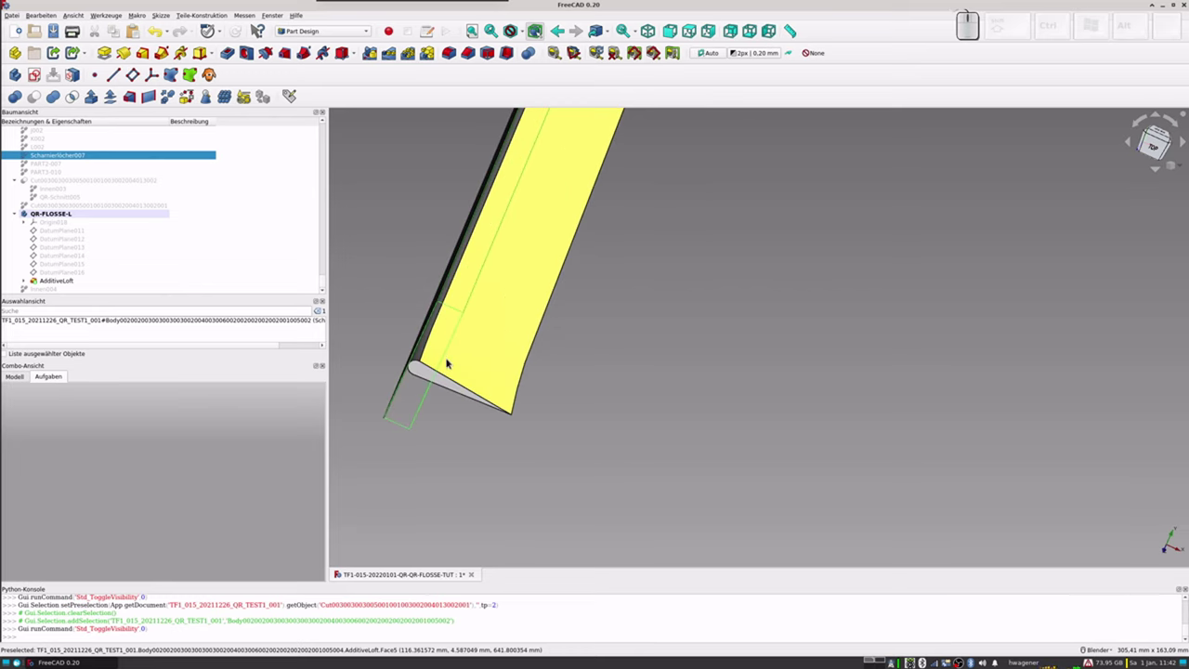
Step: Switch to front view and expand Scharnierlöcher007's Placement > Position properties
key("KP_1")
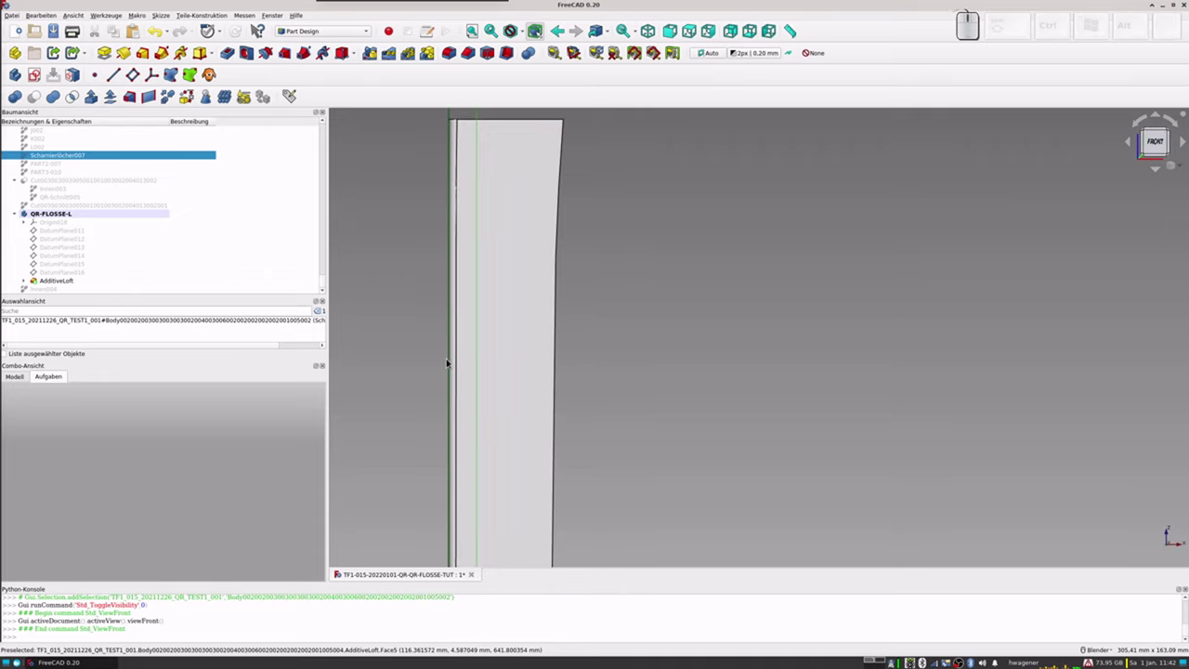
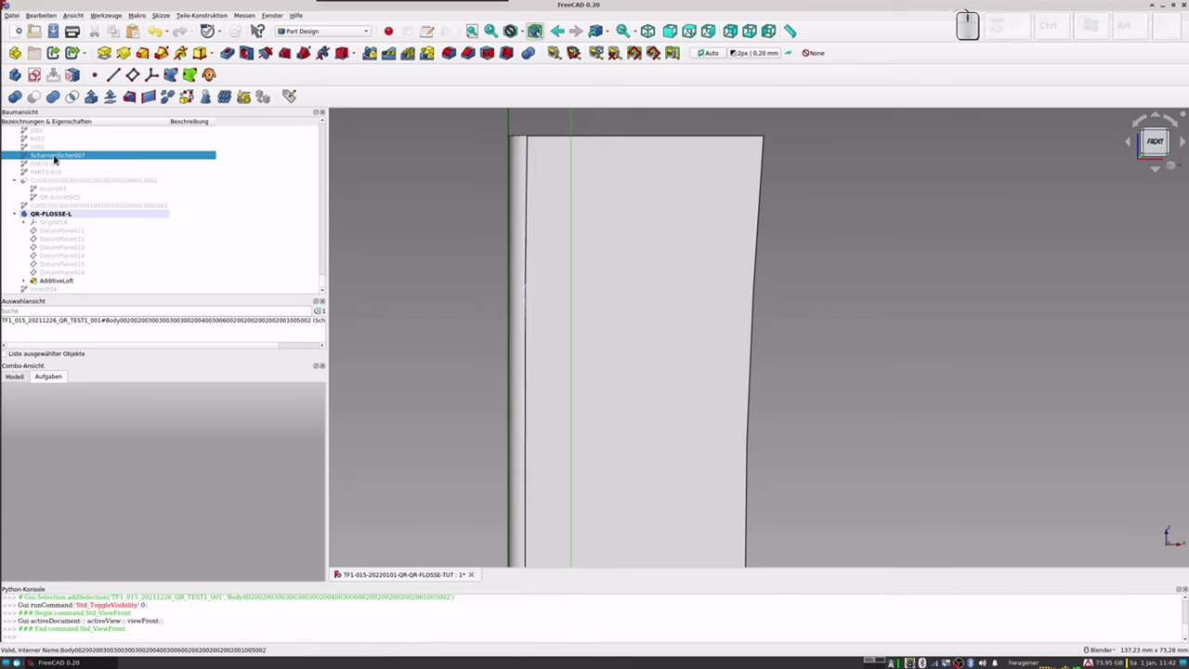
right_click(58, 159)
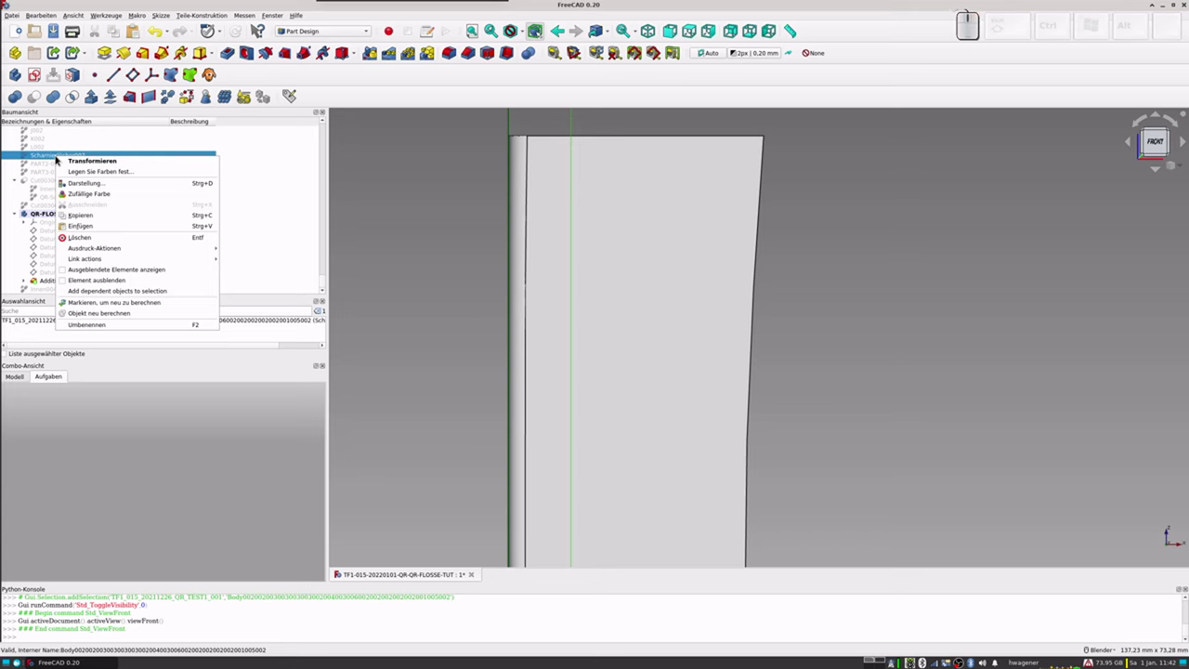
key("Escape")
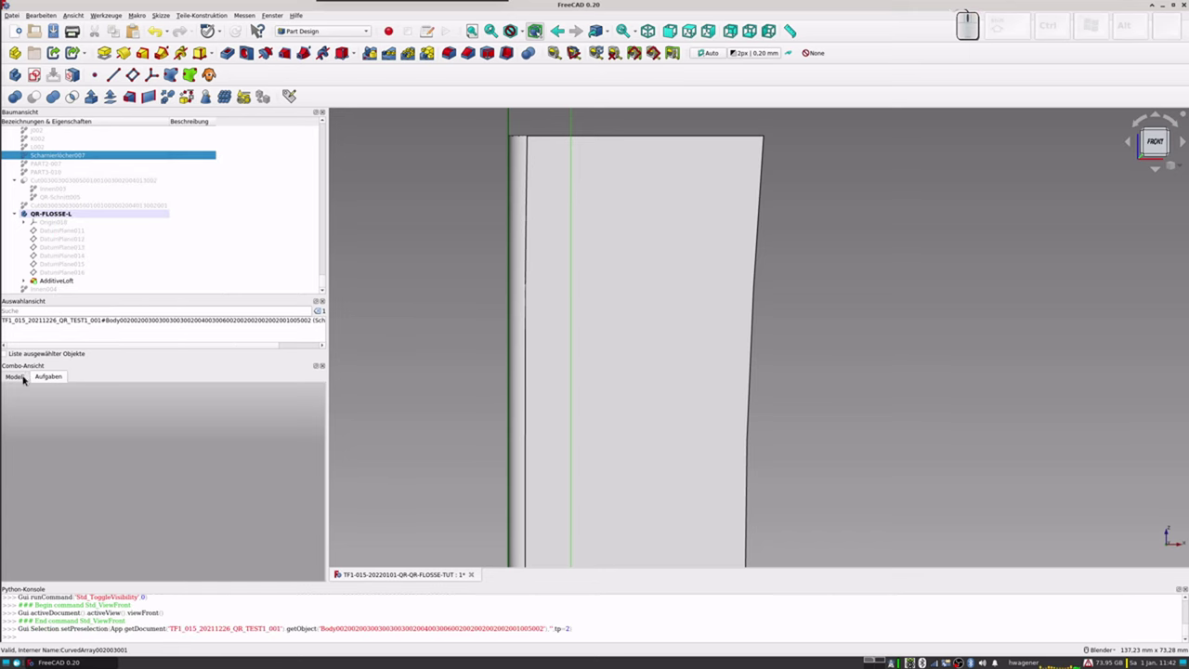
left_click(25, 378)
left_click(10, 503)
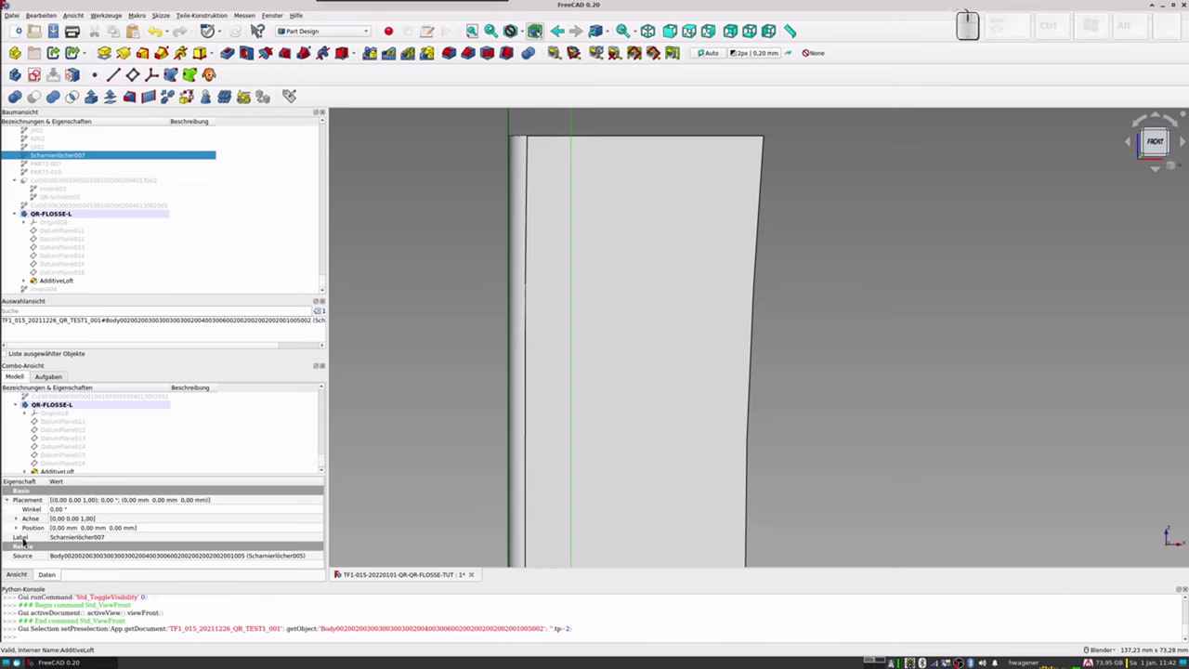
left_click(19, 530)
left_click(56, 540)
Step: Set the hinge-hole object's X position to -0.6, then correct it to -0.30 mm
key("KP_Subtract")
key("KP_0")
key("KP_Decimal")
key("KP_6")
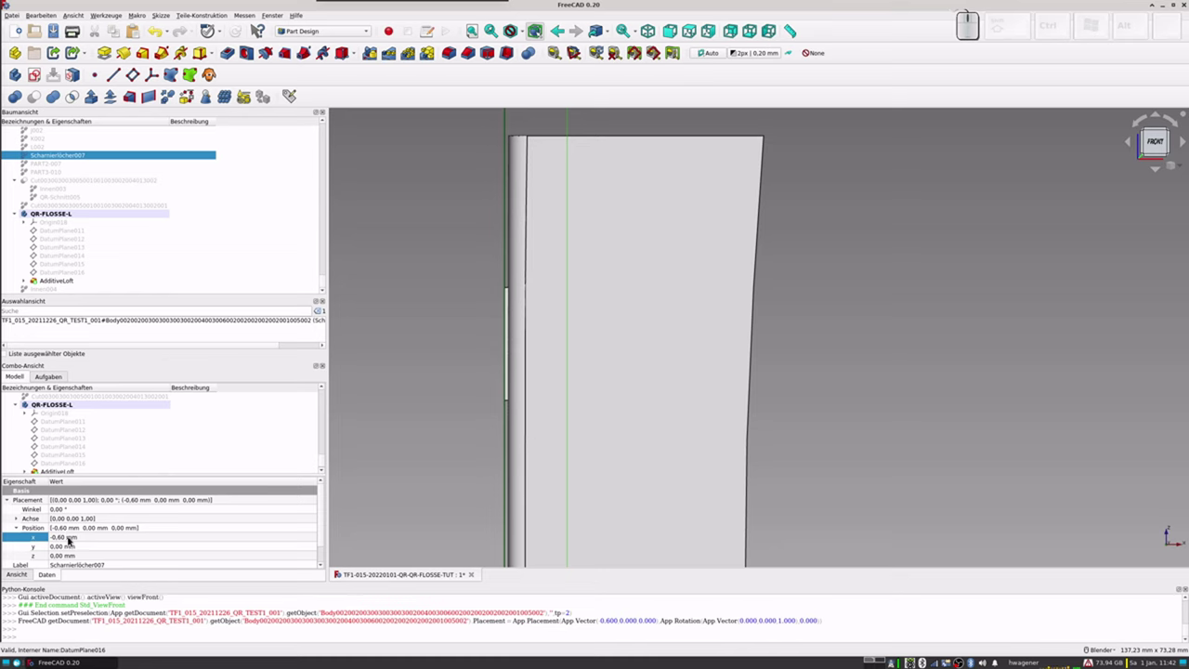
left_click(69, 536)
key("KP_Subtract")
key("KP_0")
key("KP_Decimal")
key("KP_3")
key("KP_Enter")
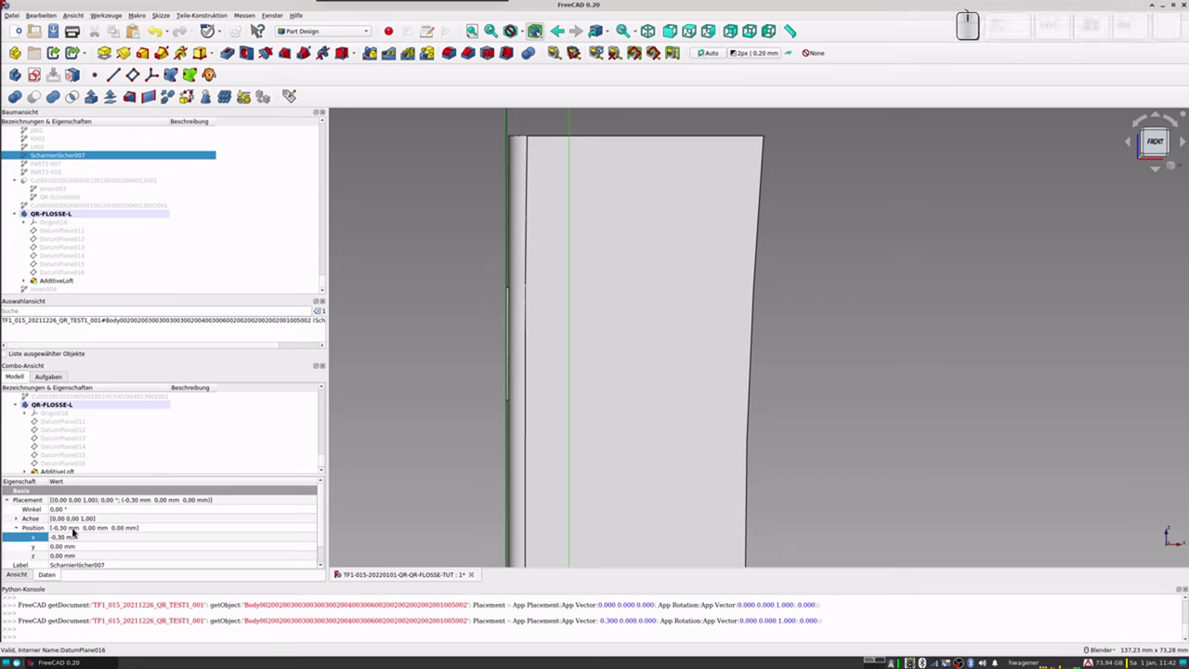
Step: Zoom and pan along the hinge edge to check the holes line up with the aileron
scroll("up", 3)
scroll("down", 3)
middle_click(620, 457)
scroll("up", 3)
scroll("up", 3)
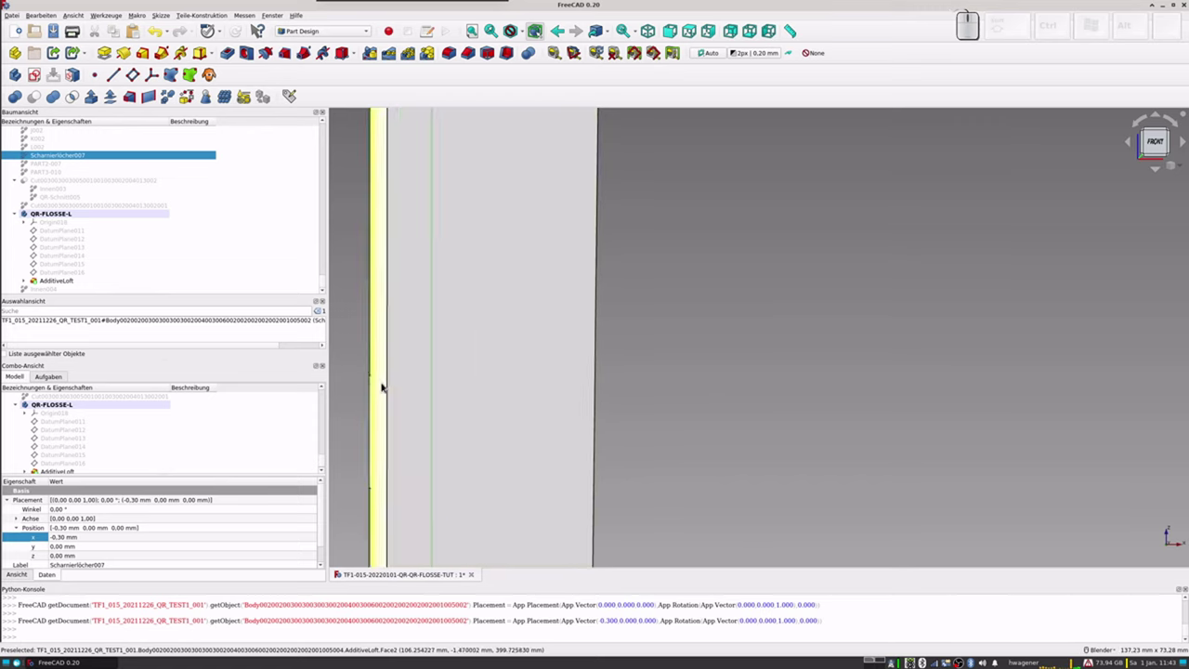
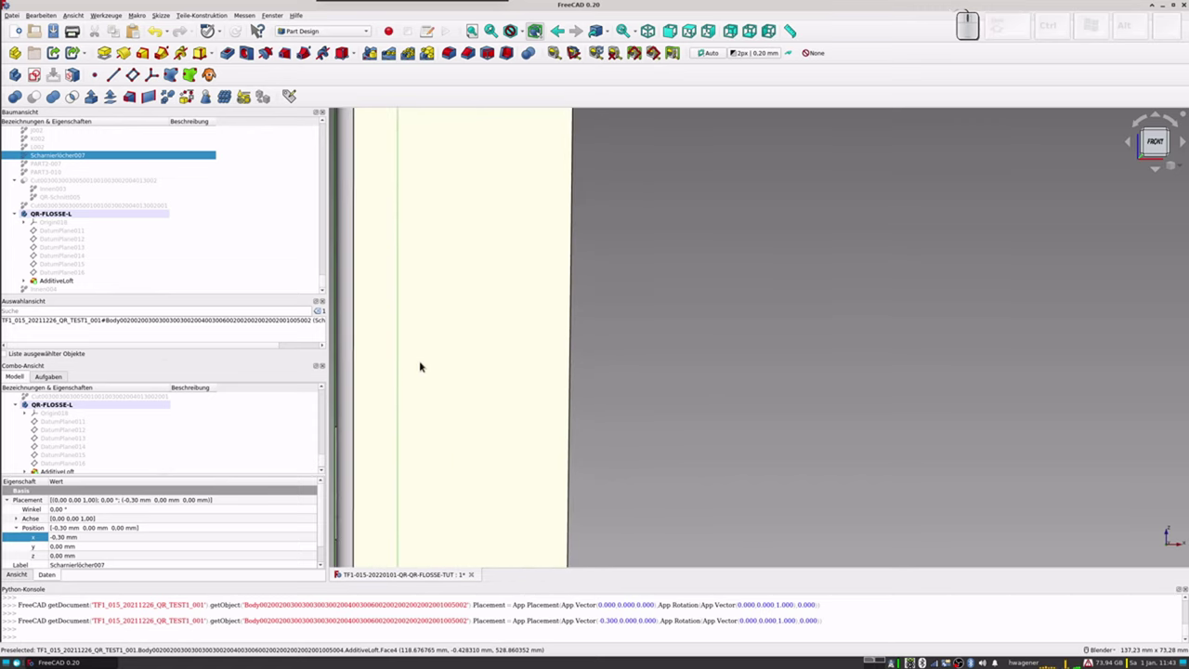
scroll("down", 3)
scroll("down", 3)
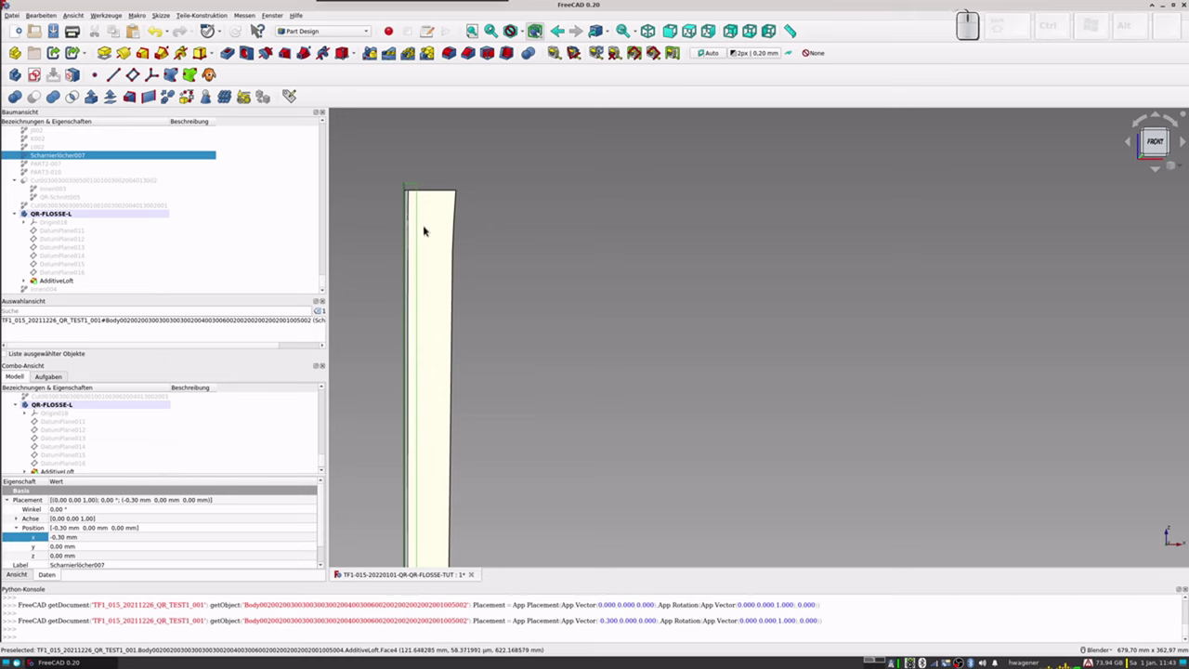
scroll("up", 3)
scroll("down", 3)
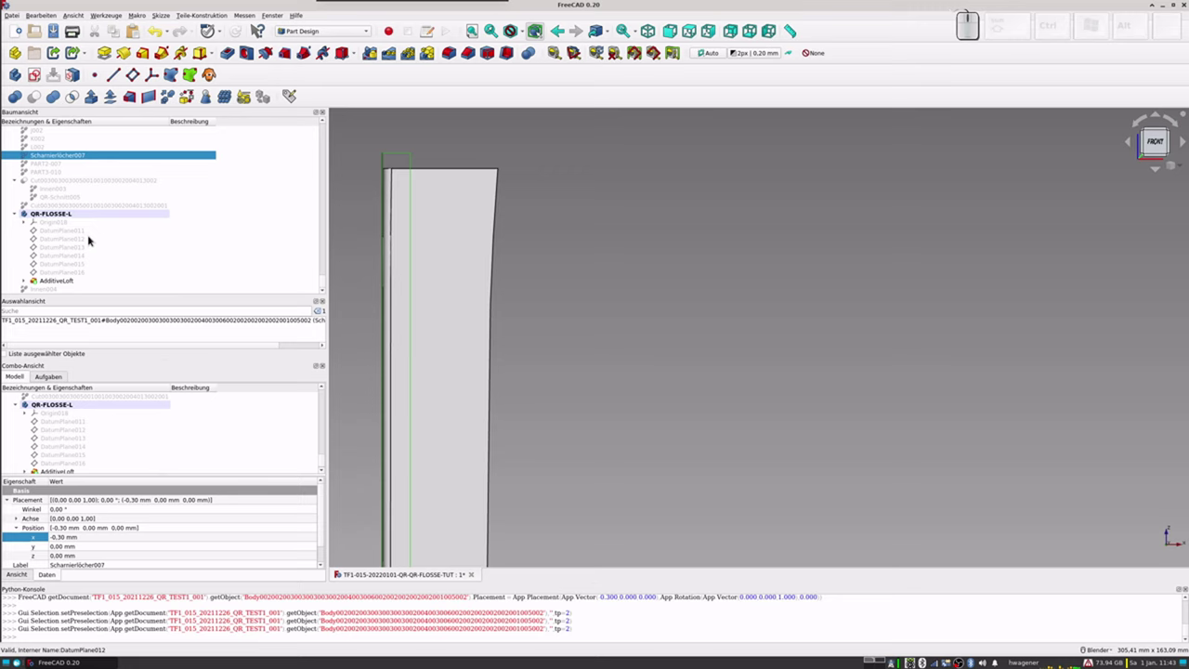
scroll("down", 3)
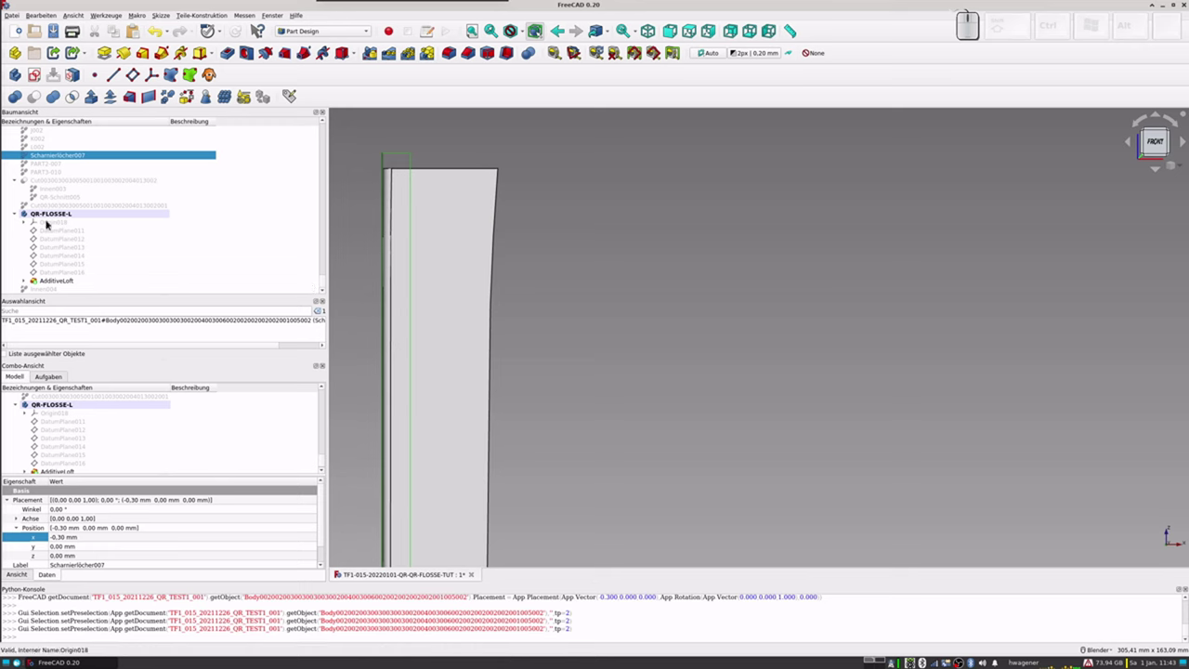
Step: Create a refined copy QR-FLOSSE-L001 of the QR-FLOSSE-L aileron body
left_click(53, 215)
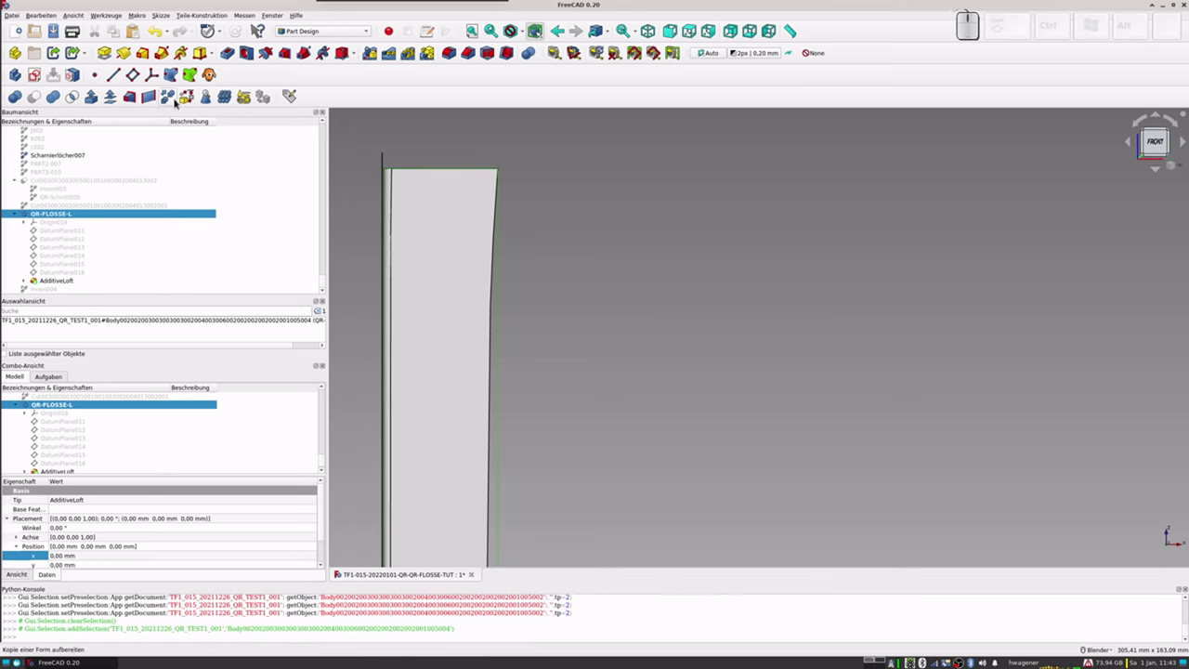
left_click(171, 102)
scroll("down", 3)
Step: Cut the hinge holes out of QR-FLOSSE-L001 and view the slotted part from the front
left_click(58, 293)
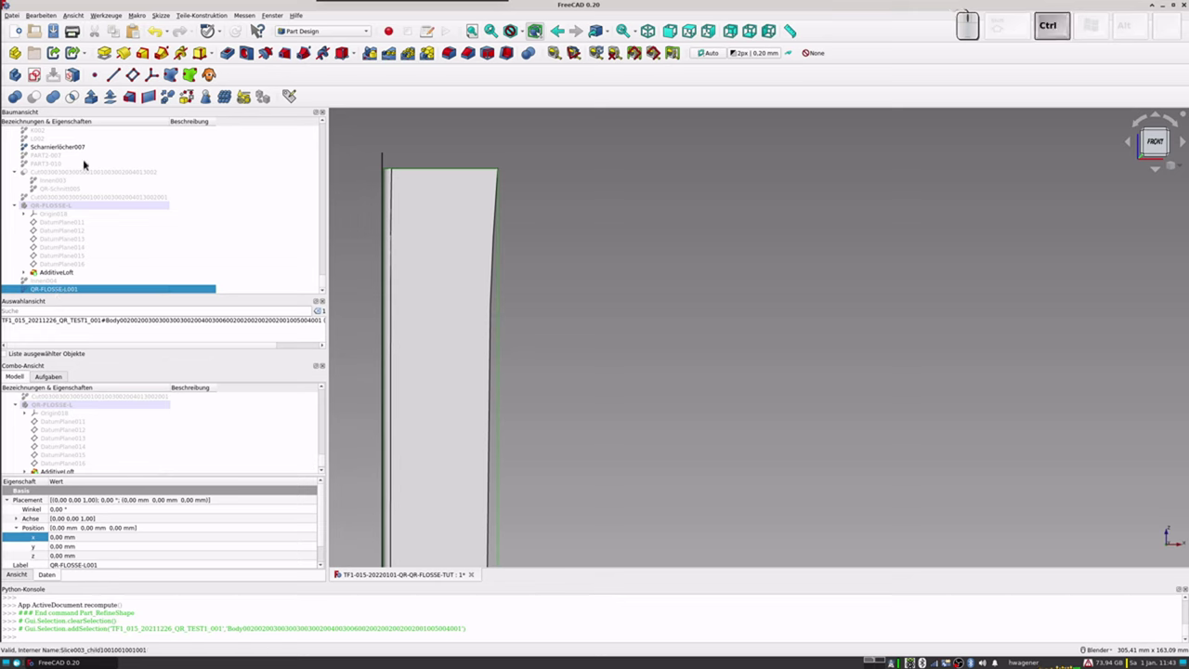
left_click(62, 150)
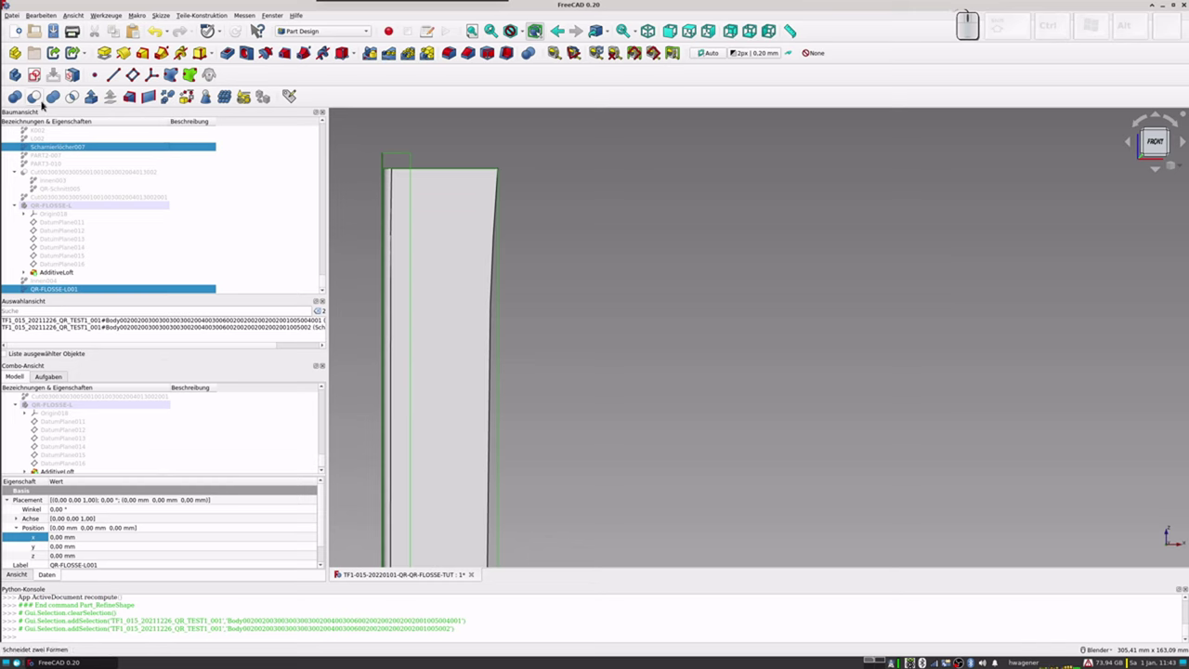
left_click(36, 103)
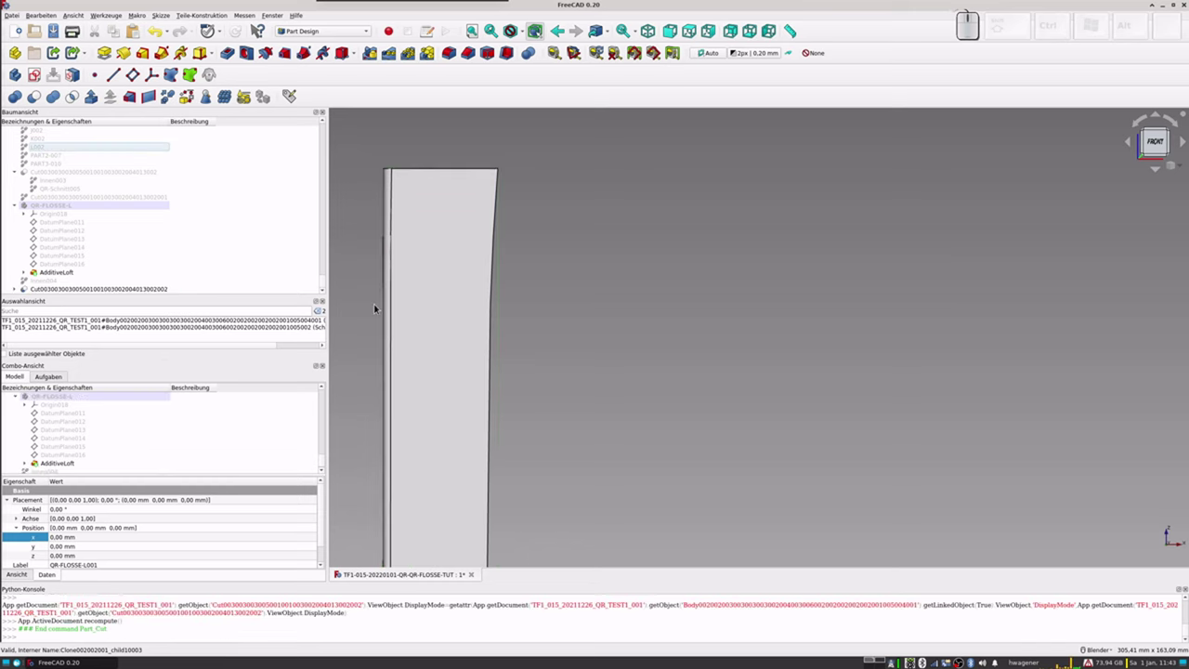
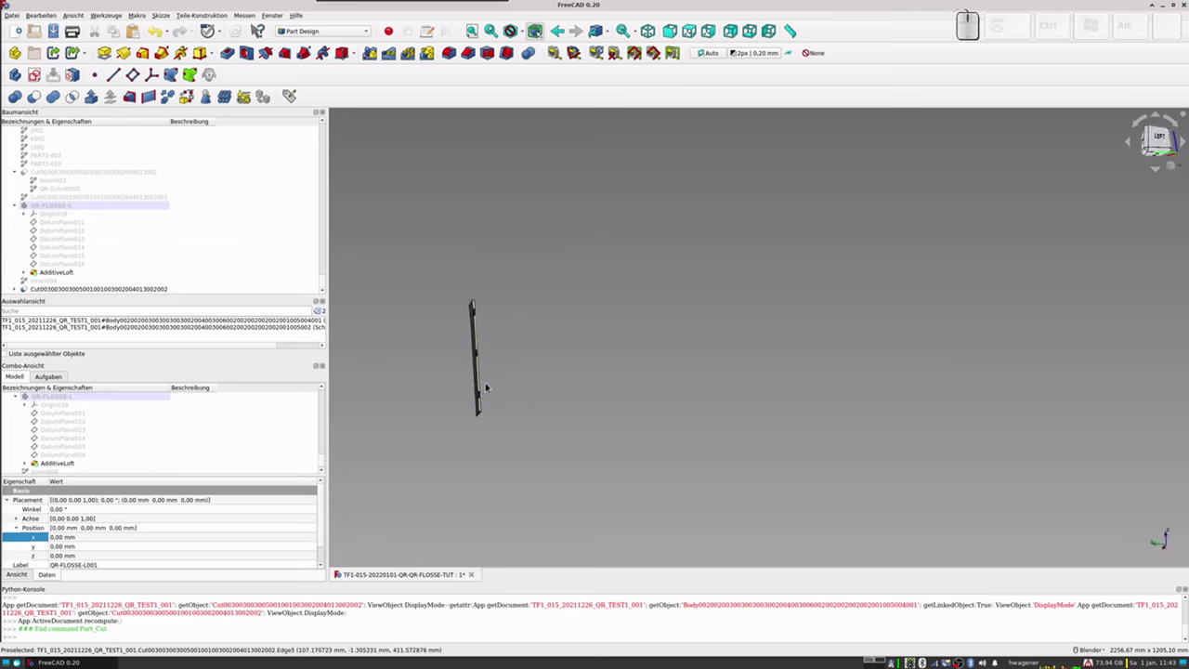
key("KP_1")
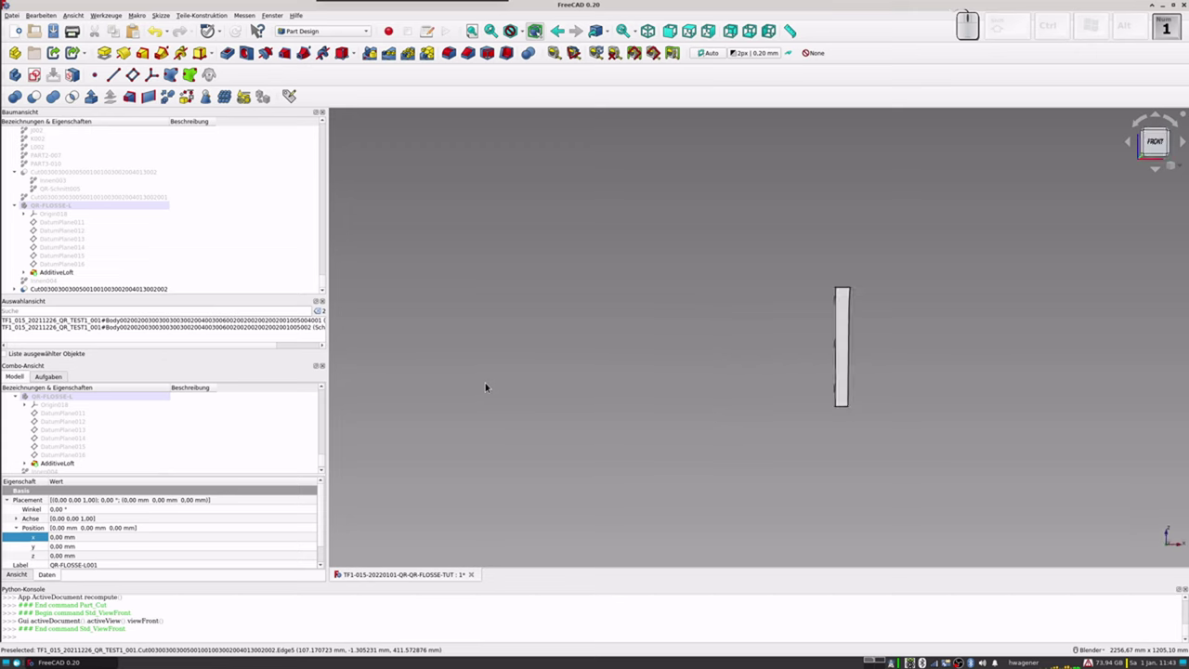
scroll("up", 3)
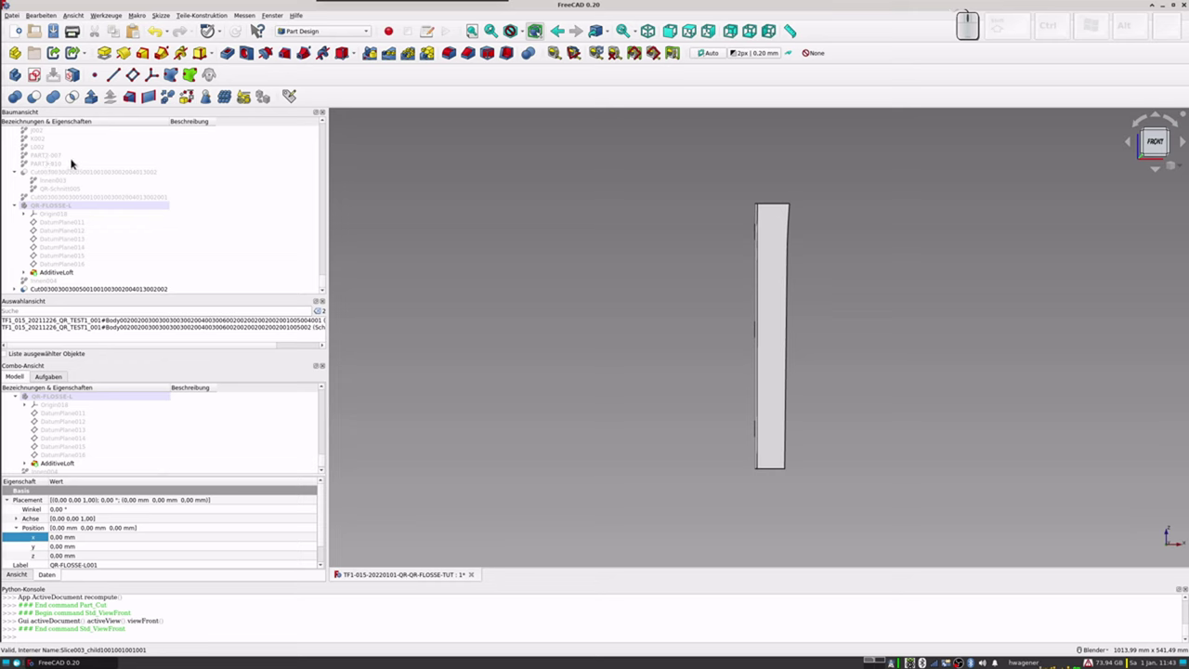
Step: Show the slice parts PART3-010 and PART2-007 and view the model at an angle
left_click(59, 158)
key("space")
left_click(57, 164)
key("space")
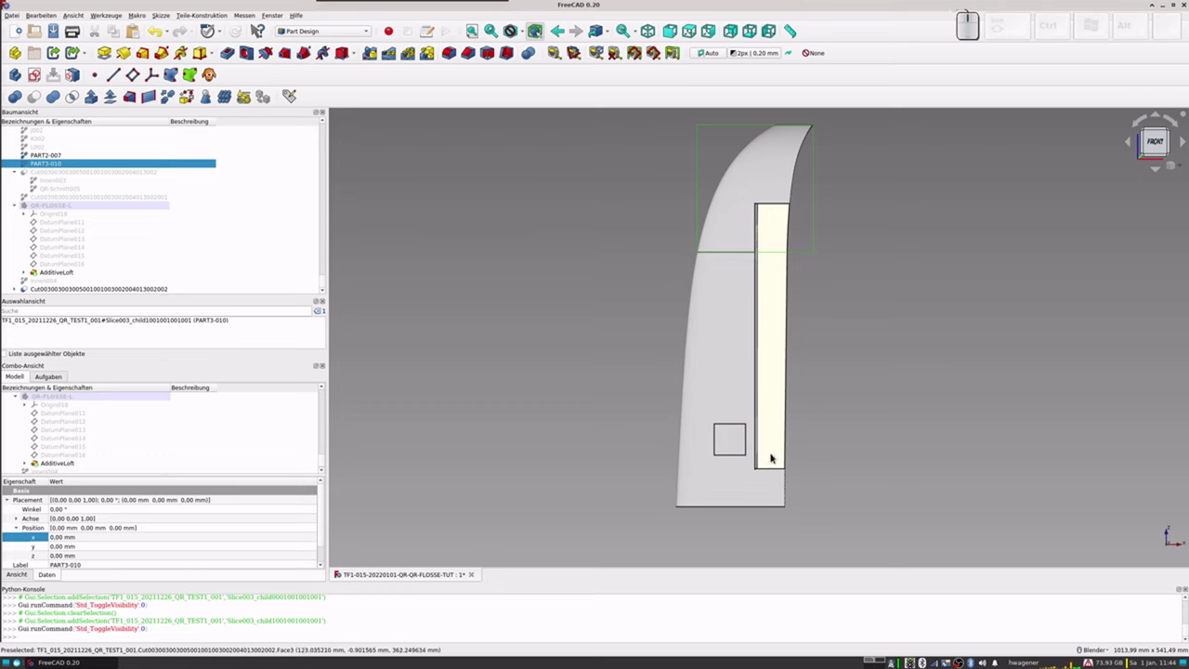
scroll("up", 3)
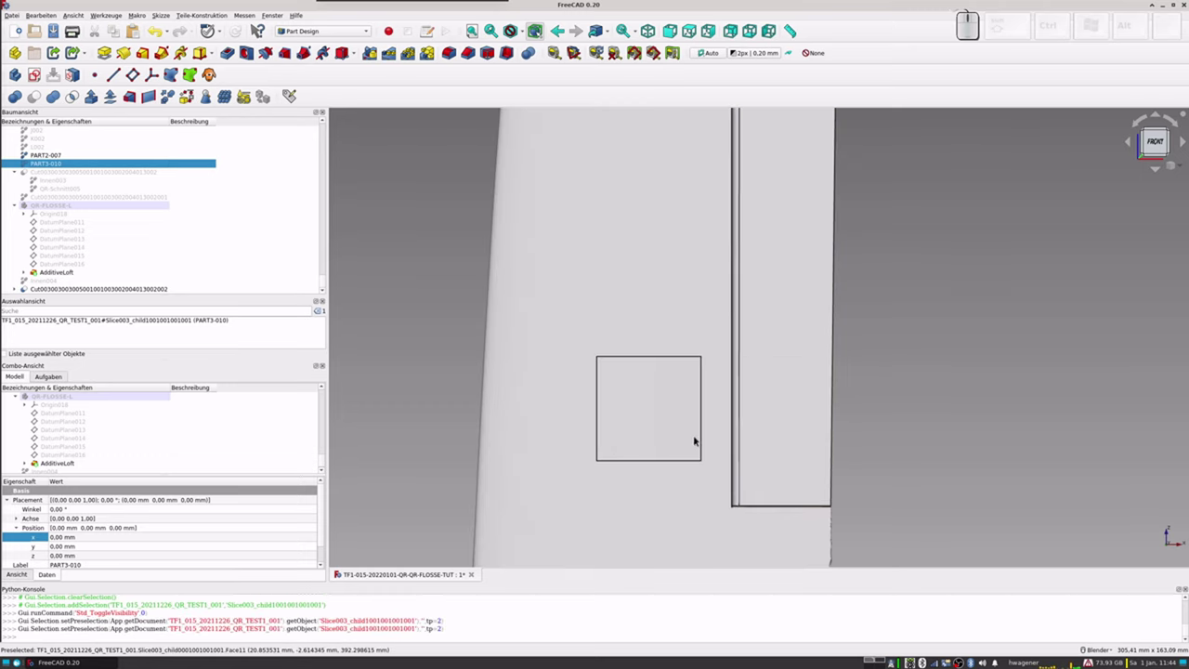
left_click_drag(690, 450, 644, 388)
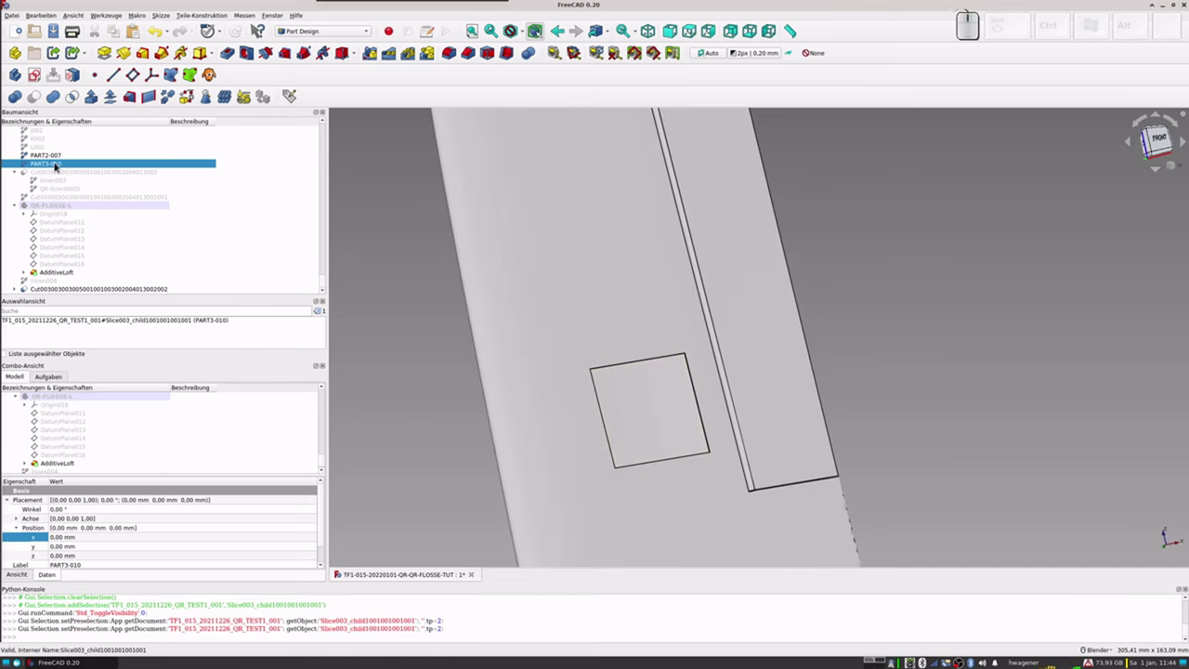
Step: Raise PART2-007's transparency in its Display properties, then select the Cut solid
left_click(56, 155)
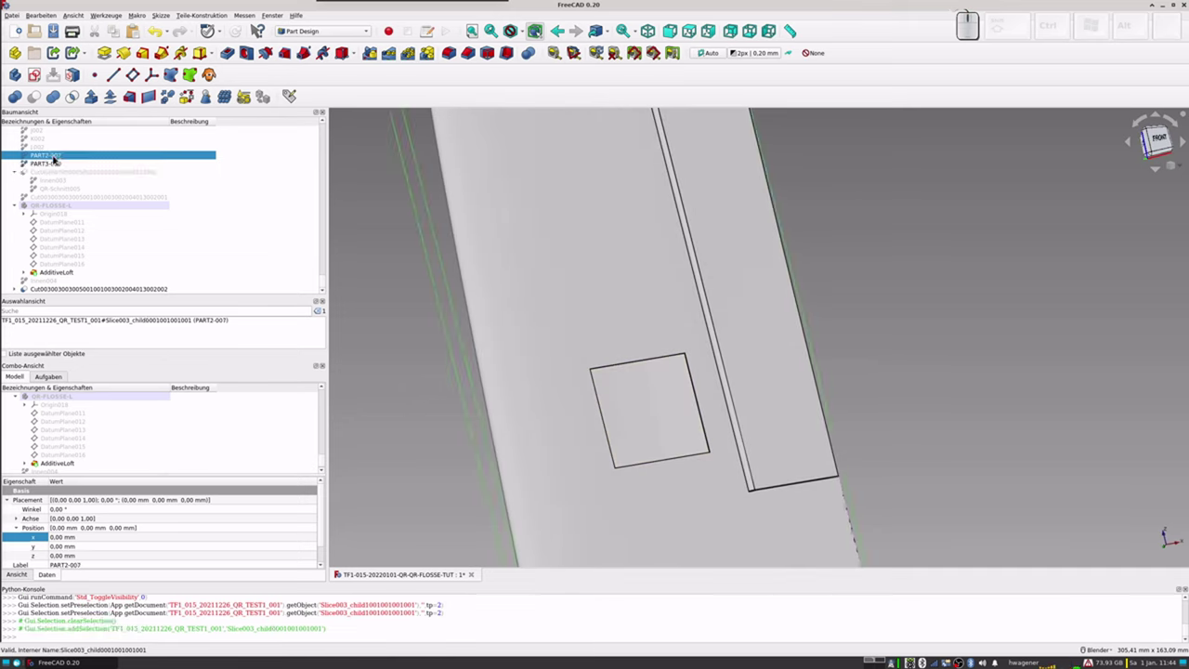
key("ctrl+d")
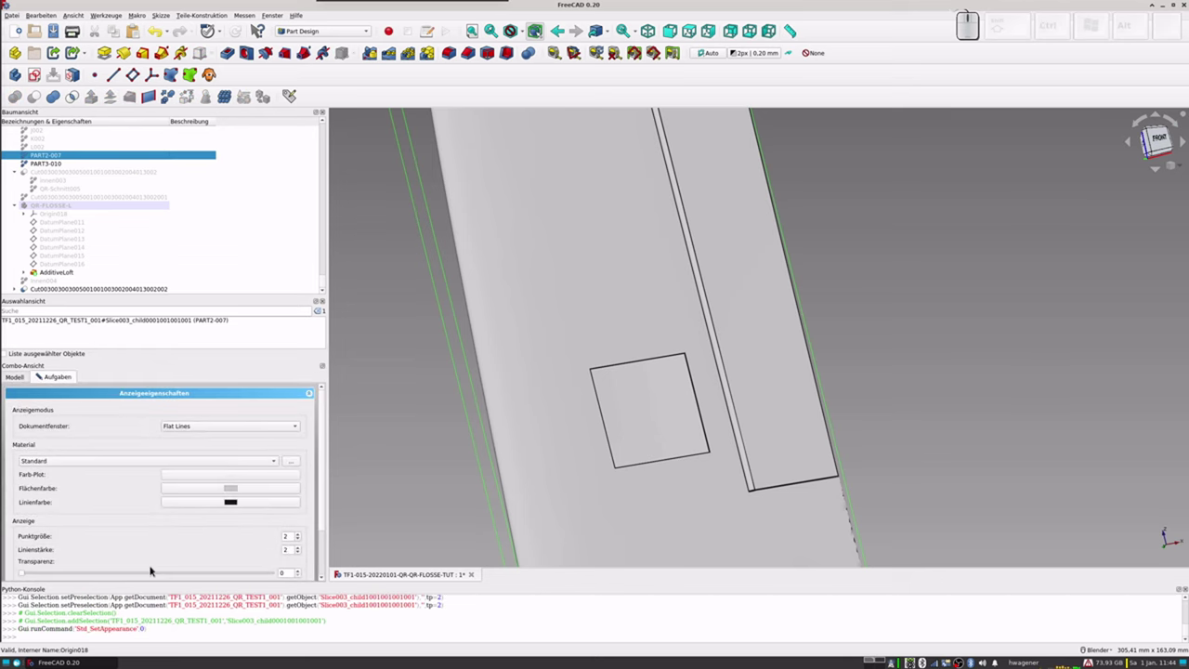
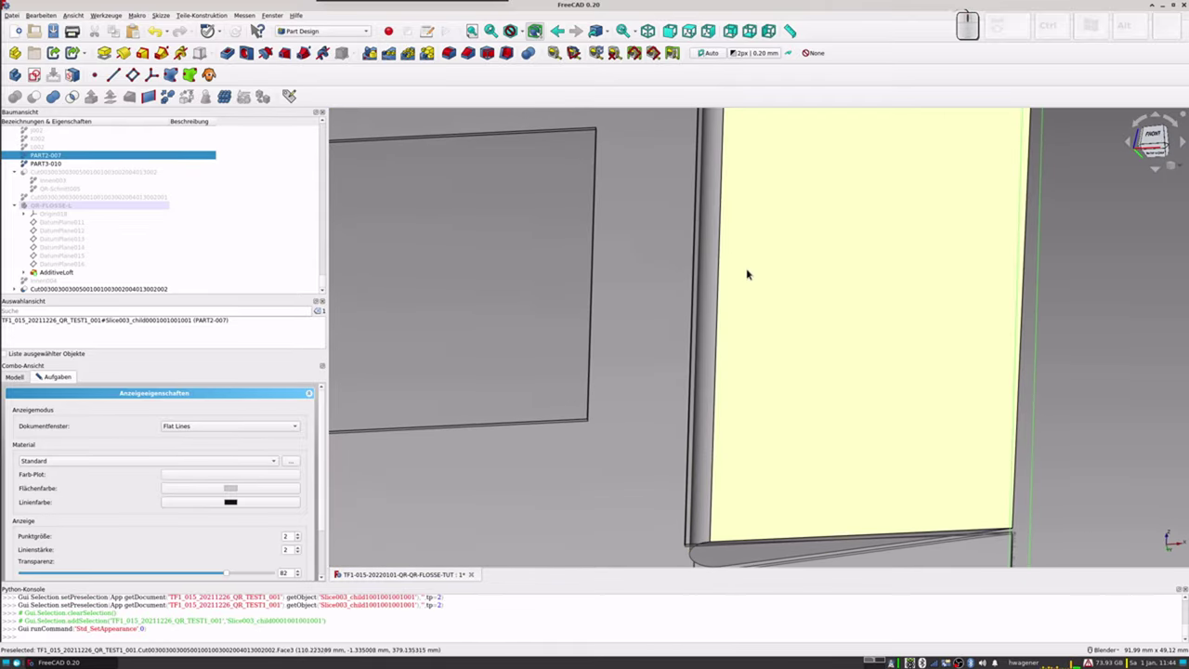
scroll("down", 3)
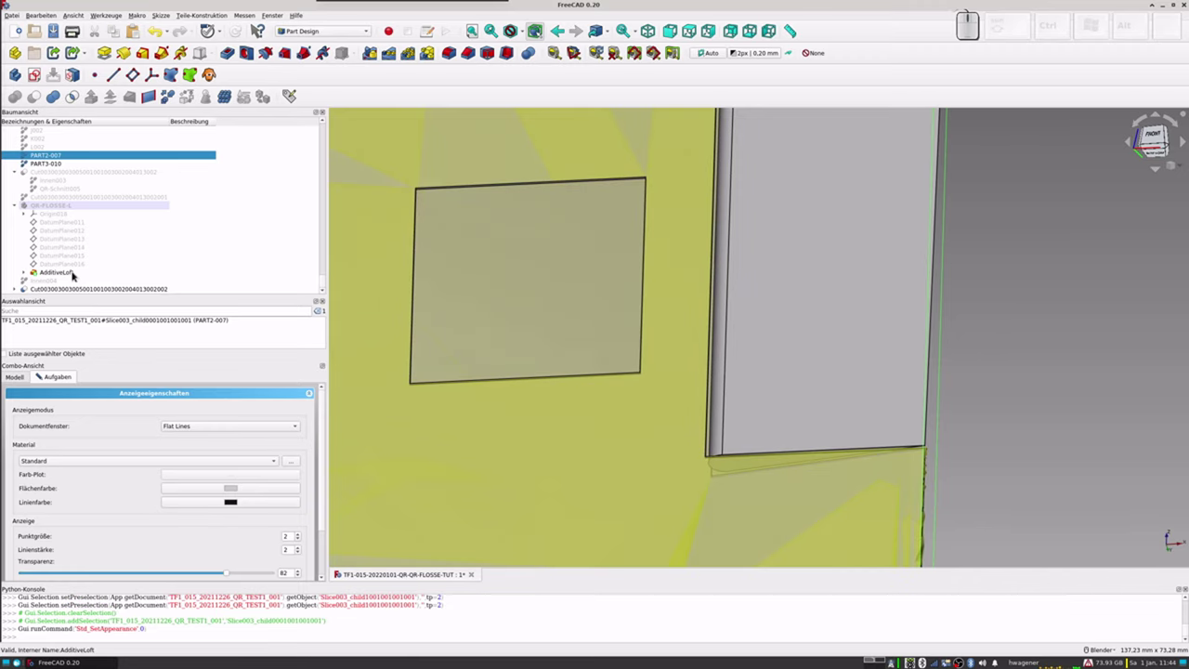
scroll("down", 3)
left_click(61, 291)
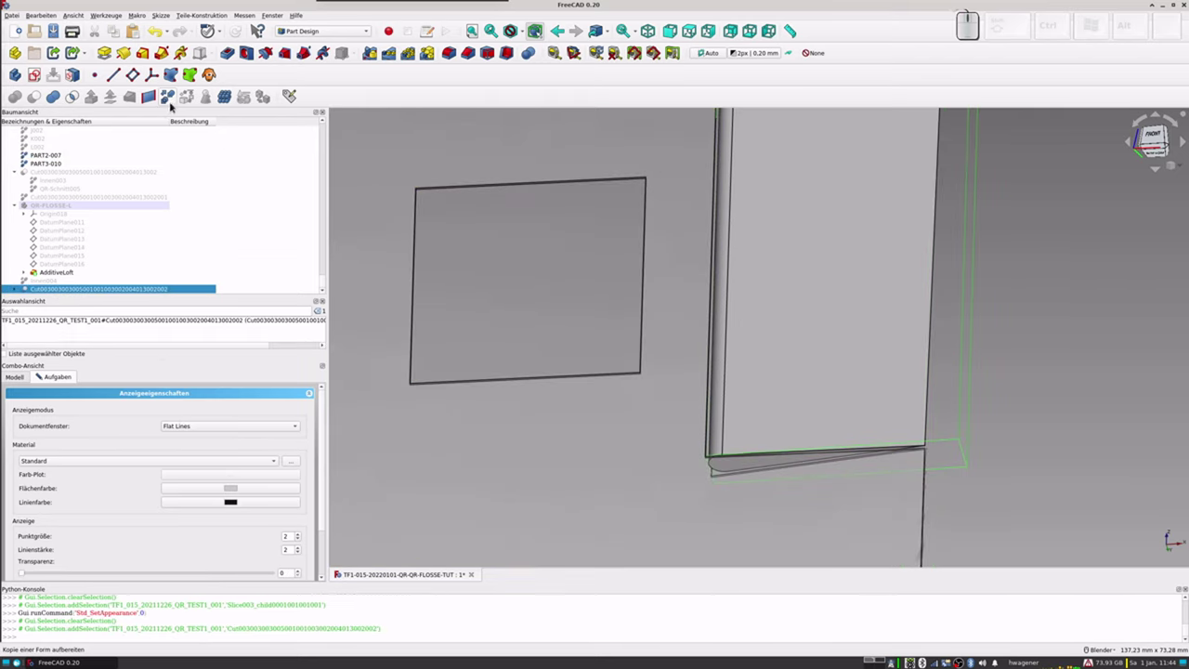
Step: Create a refined copy of the cut aileron via Part > Refine shape
left_click(172, 102)
scroll("down", 3)
left_click(65, 293)
Step: Rename the refined copy QR-FLOSSE-L002 and view the slotted aileron from the front
key("F2")
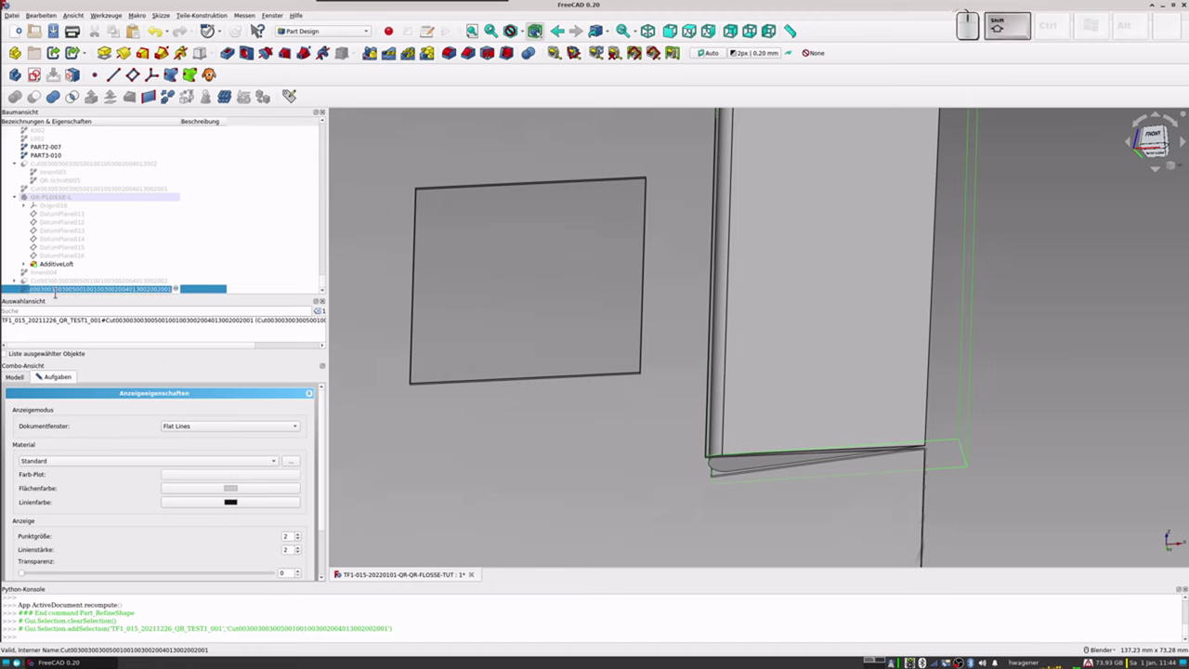
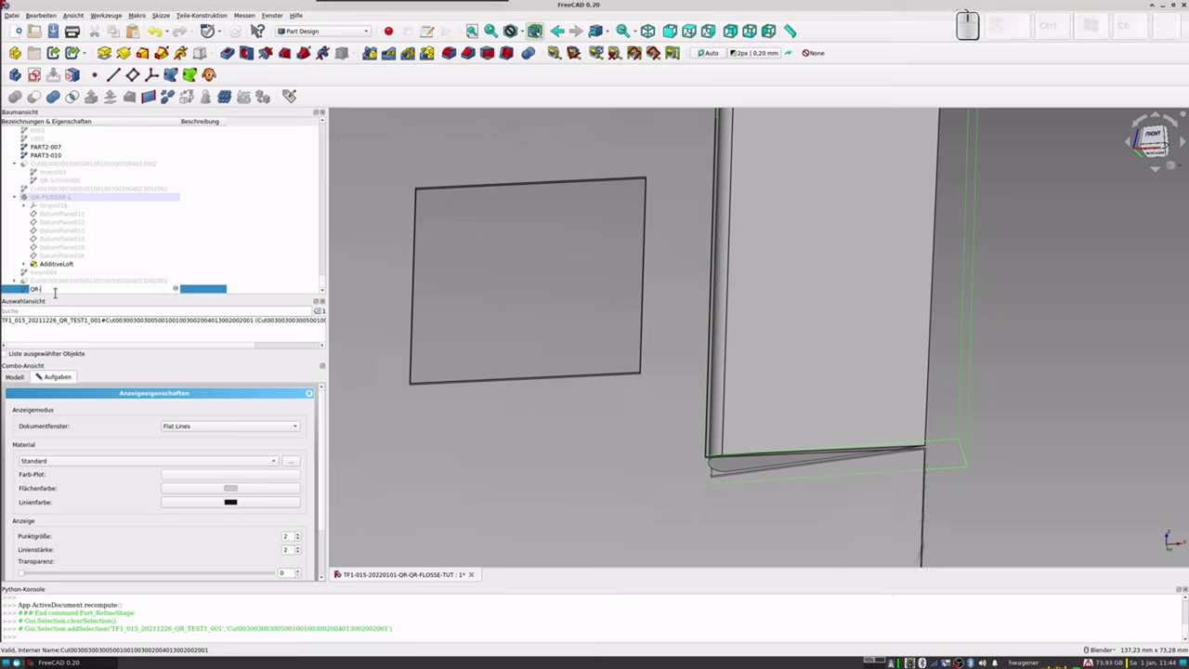
key("shift+f")
key("l")
key("o")
key("s")
key("s")
key("e")
key("l")
key("-")
key("shift+l")
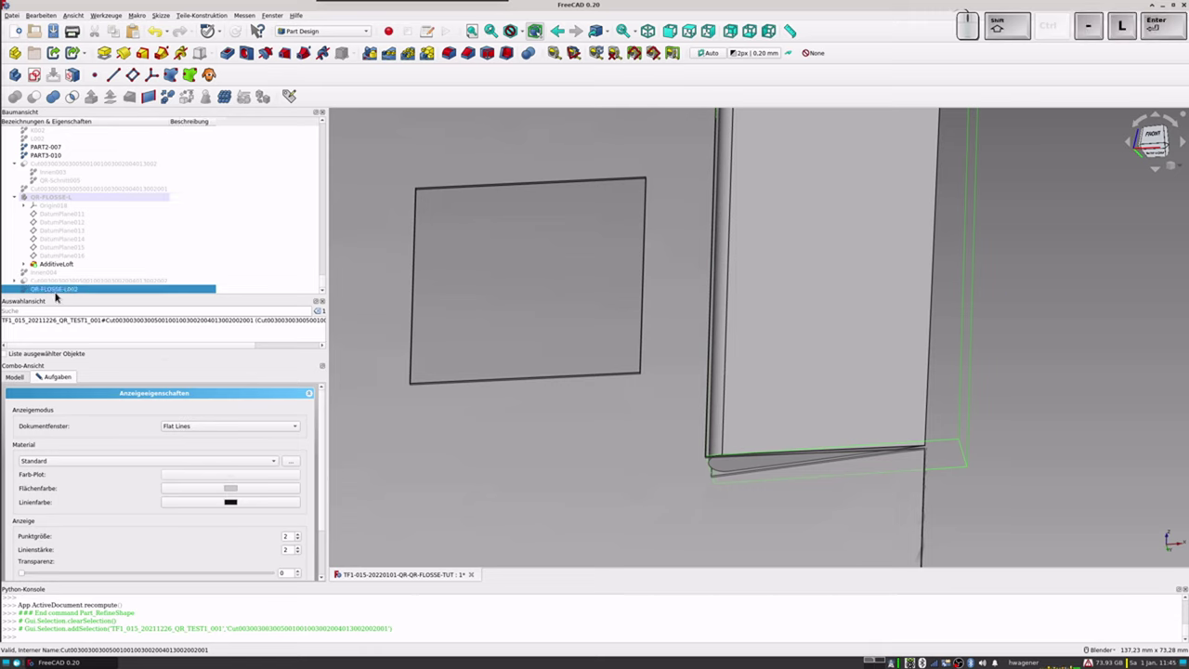
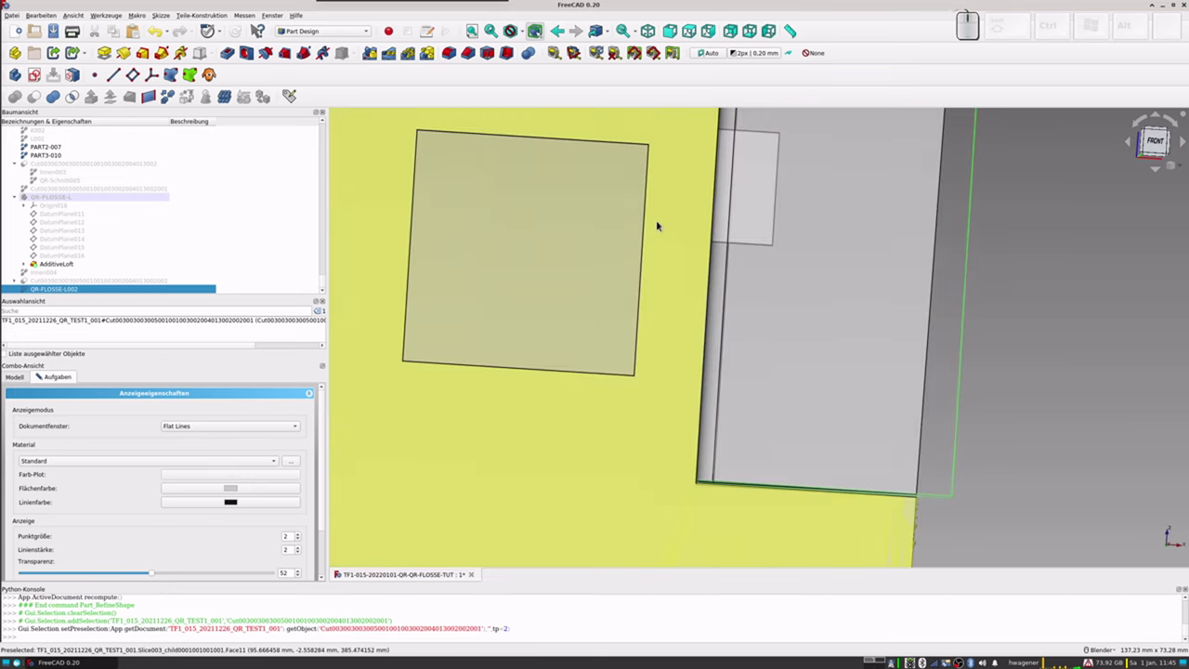
key("KP_1")
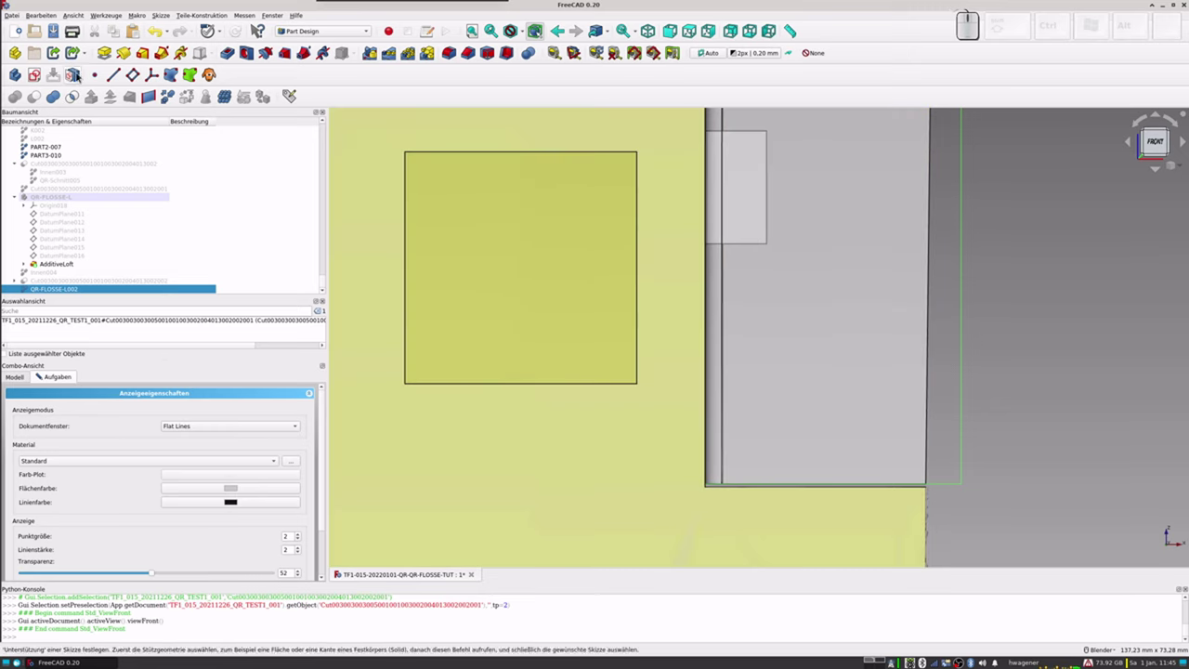
Step: Create a new empty body and rename it Hebel-Loch
left_click(1017, 198)
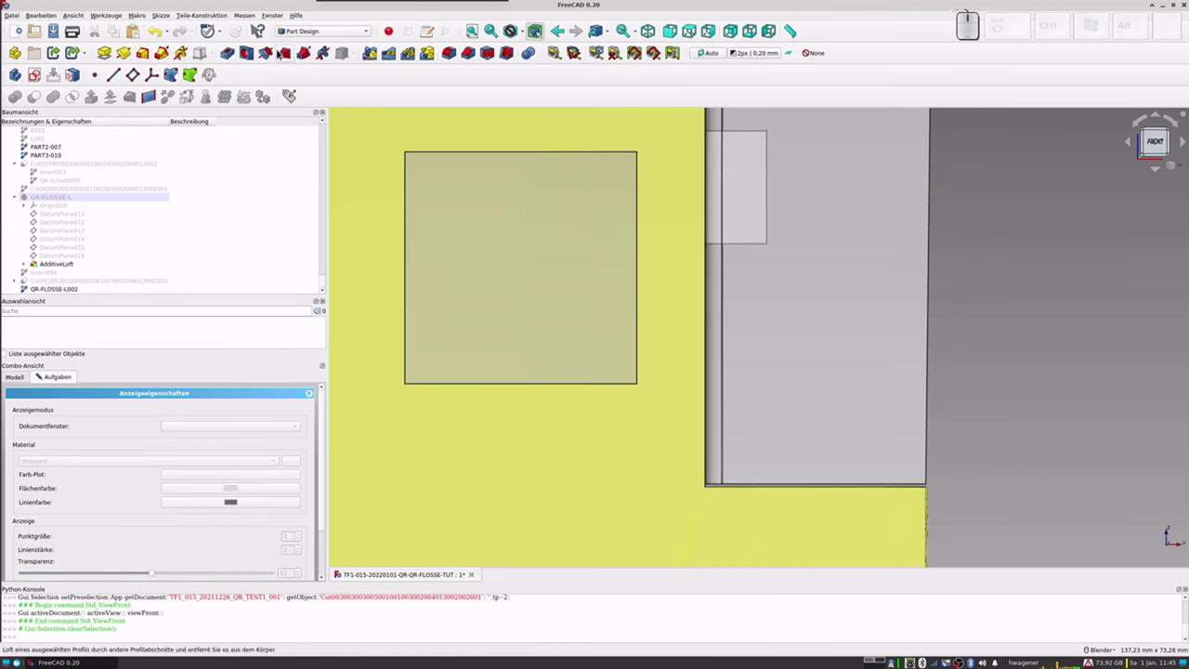
left_click(15, 78)
scroll("down", 3)
left_click(58, 282)
key("F2")
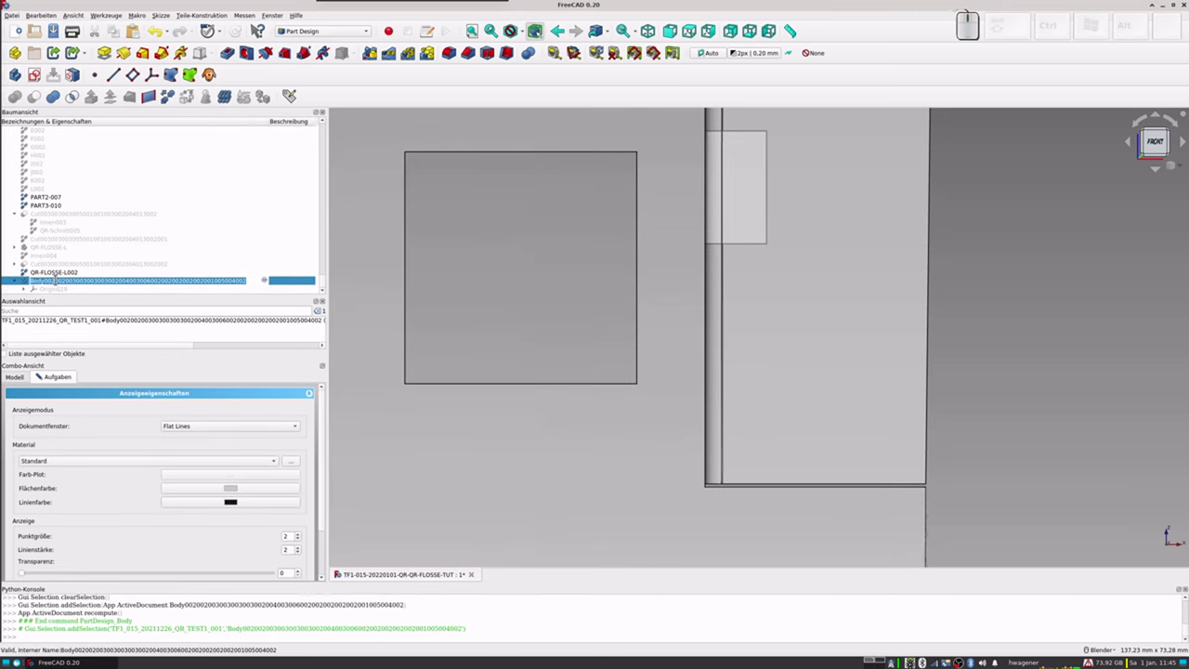
key("shift+h")
key("e")
key("b")
key("e")
key("l")
key("-")
key("shift+l")
key("o")
key("c")
key("h")
key("l")
key("Return")
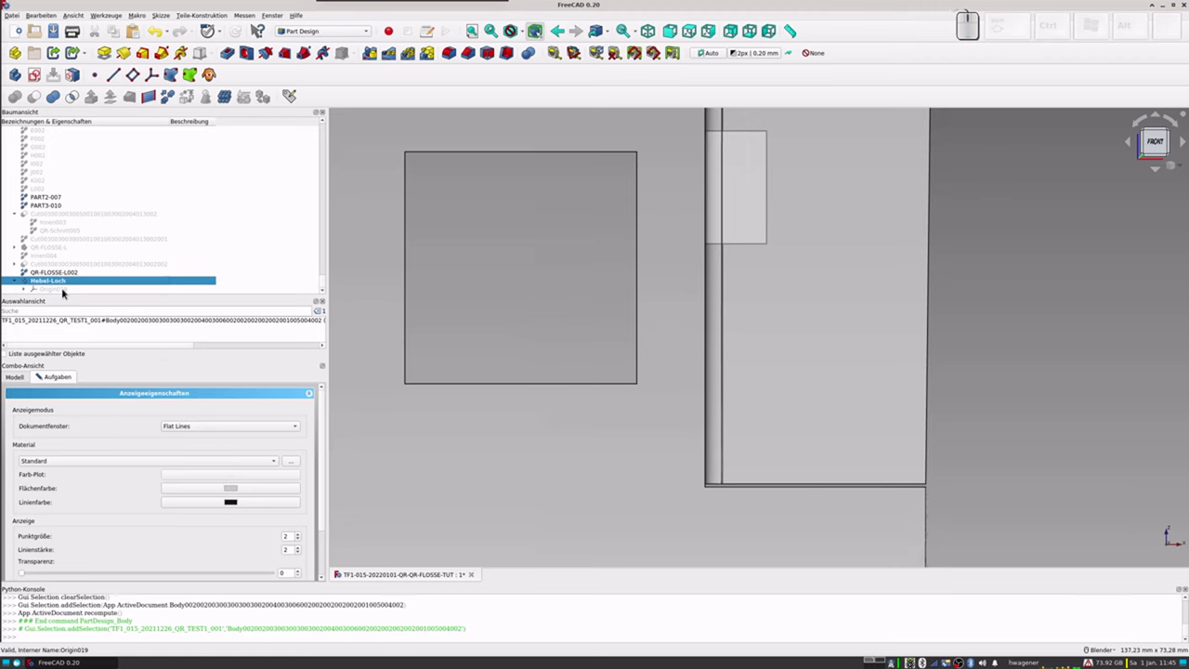
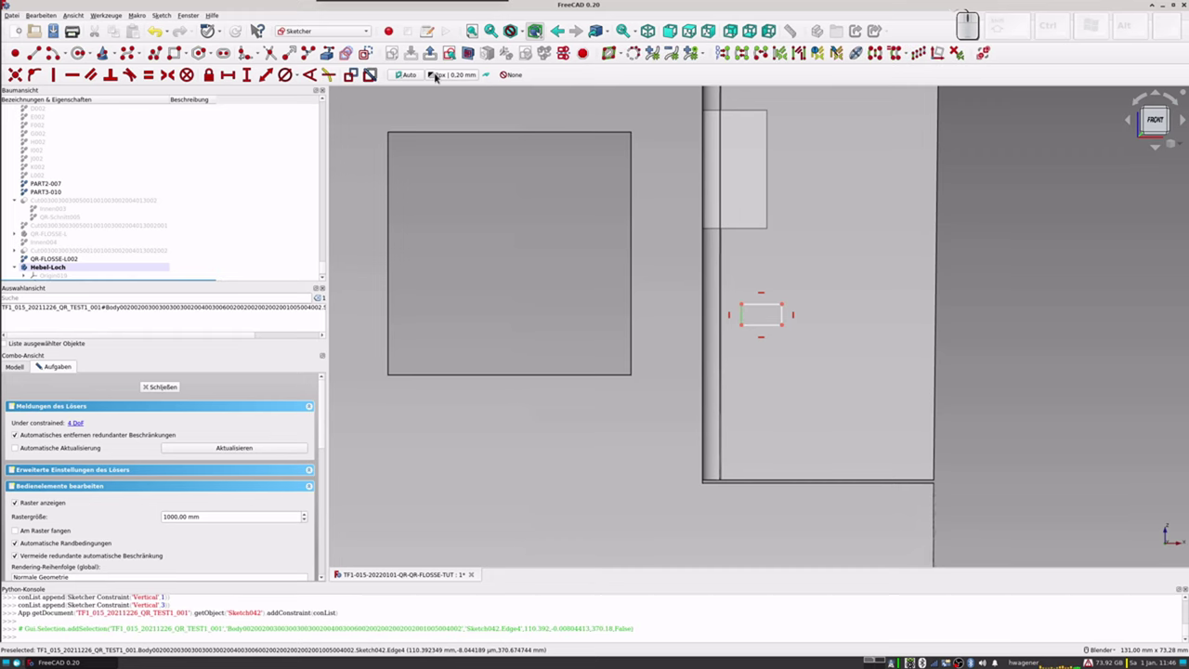
Step: Constrain the rectangle sketch 2.5 mm from the edge and 6 mm wide, then position it on the aileron
left_click(268, 77)
key("KP_2")
key("KP_Decimal")
key("KP_5")
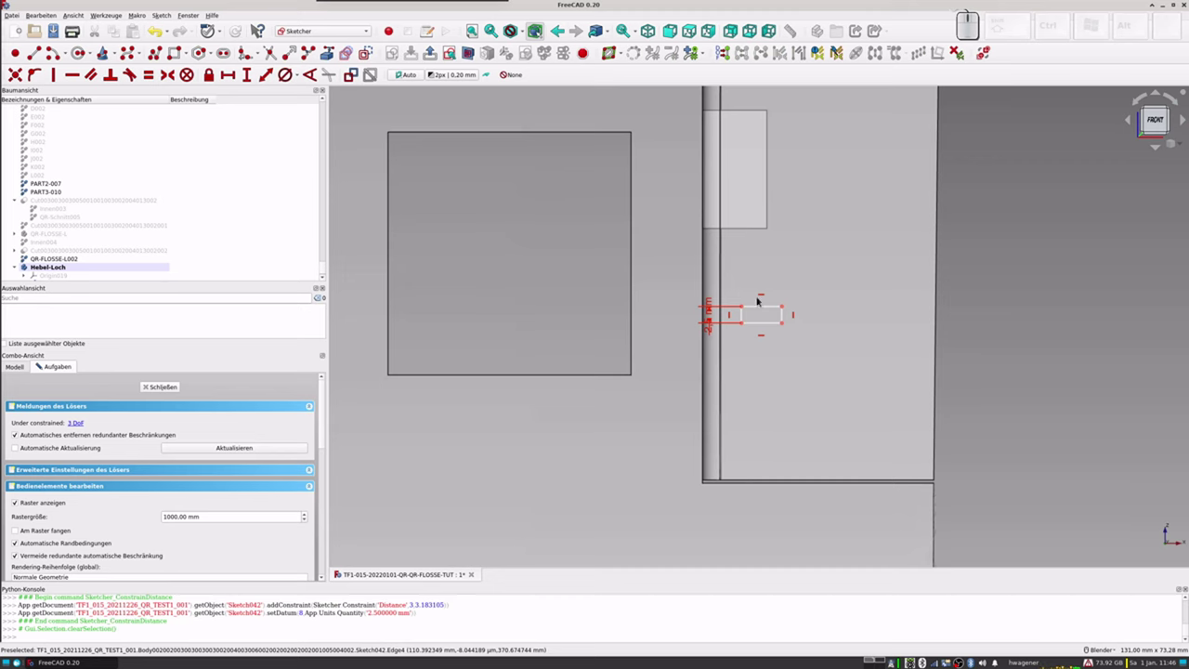
left_click(770, 309)
left_click(264, 78)
key("KP_6")
key("KP_Enter")
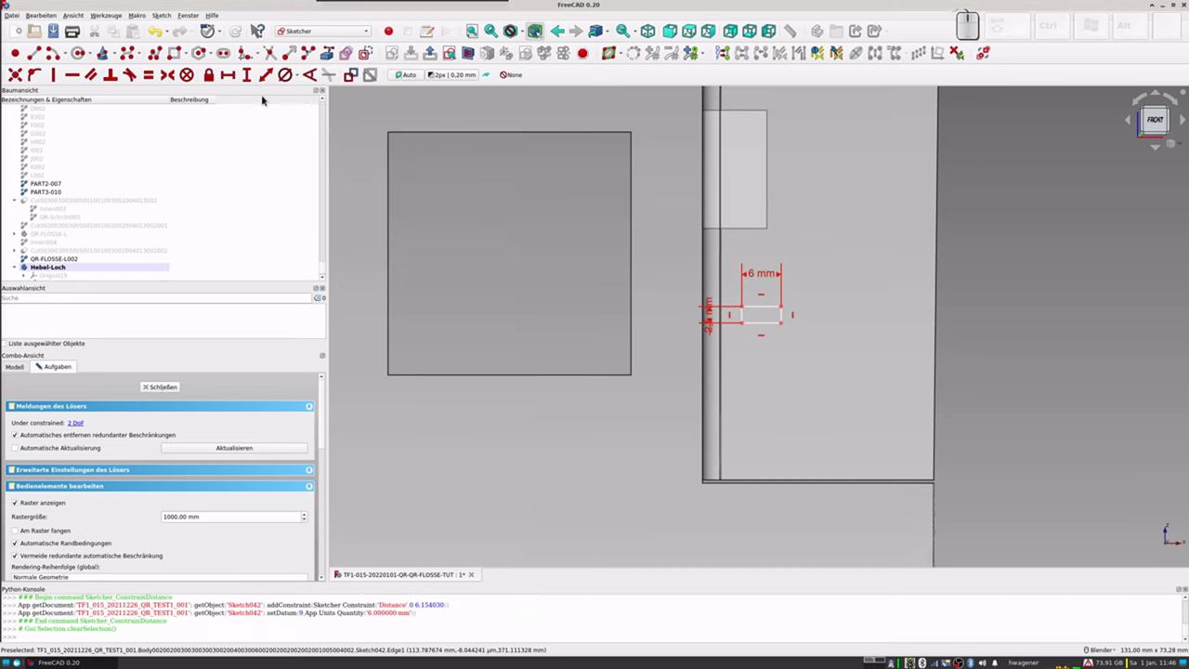
left_click_drag(762, 310, 630, 310)
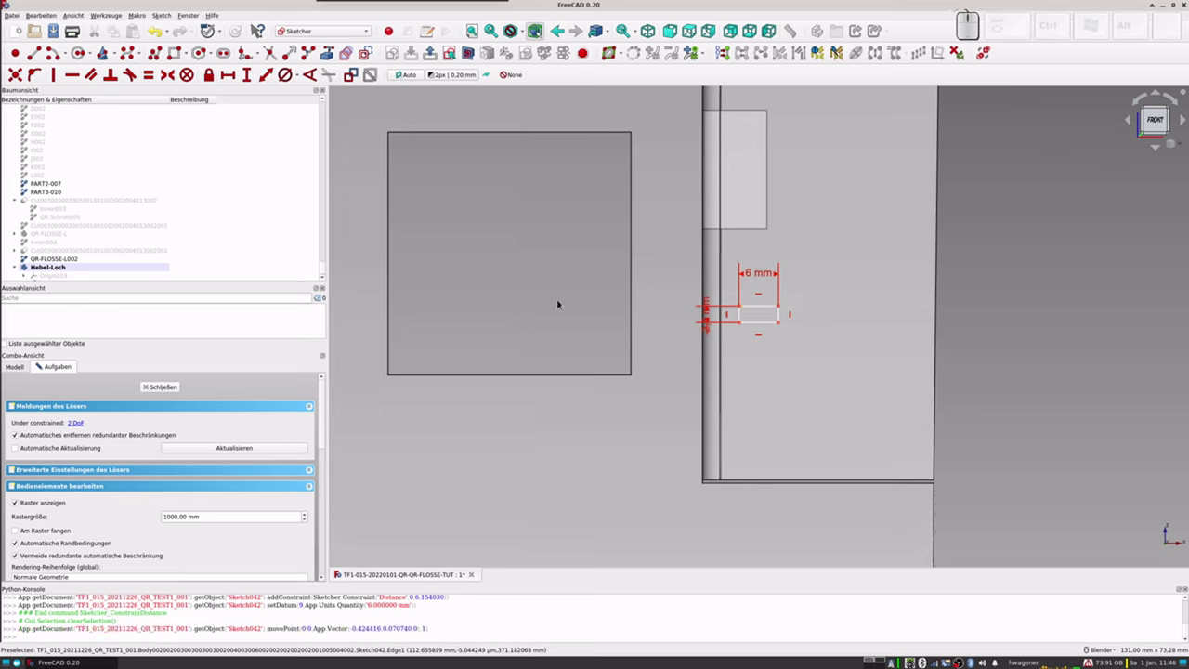
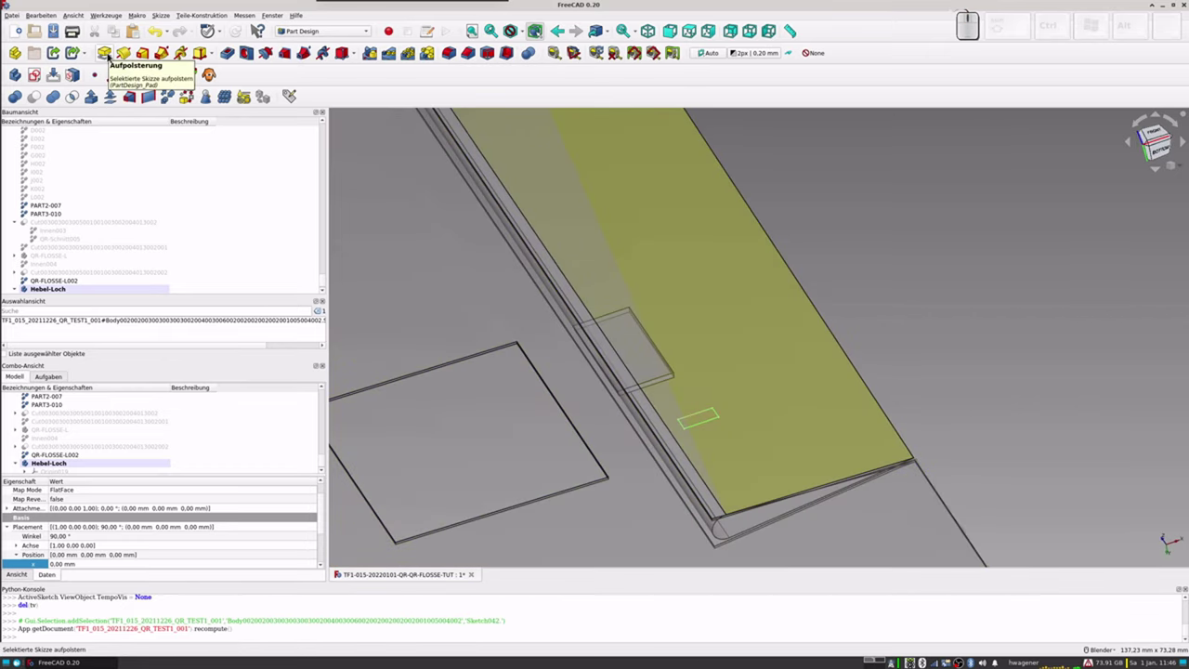
Step: Pad the rectangle sketch 10 mm symmetric to its plane into a small block
scroll("down", 3)
left_click(59, 292)
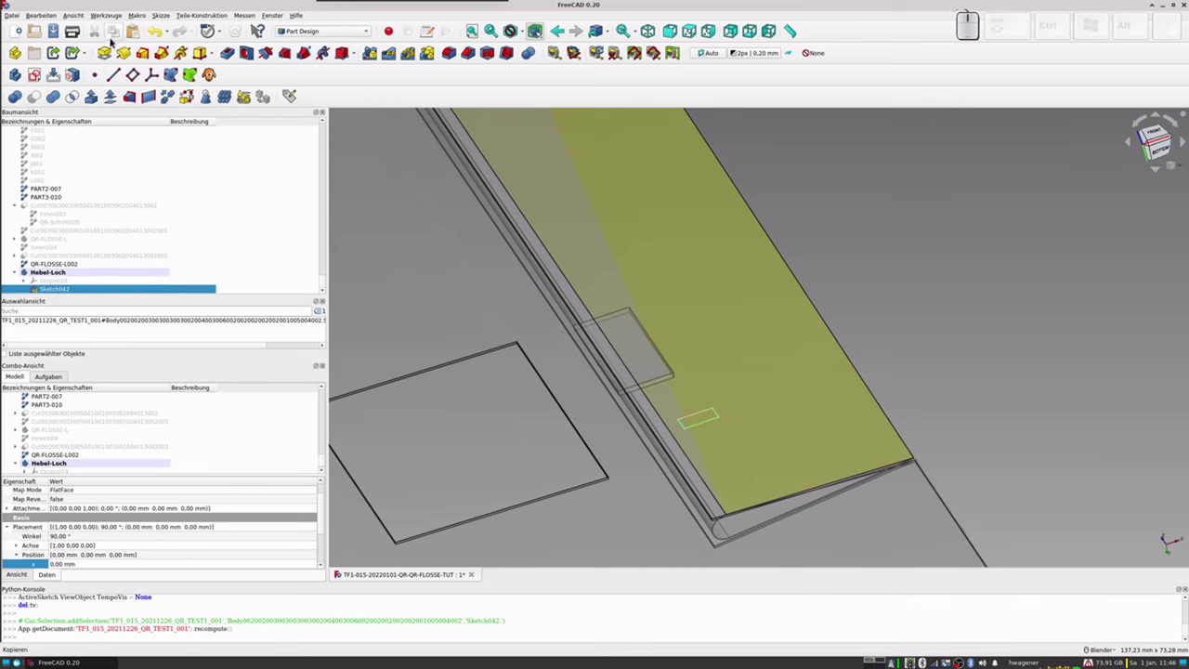
left_click(110, 57)
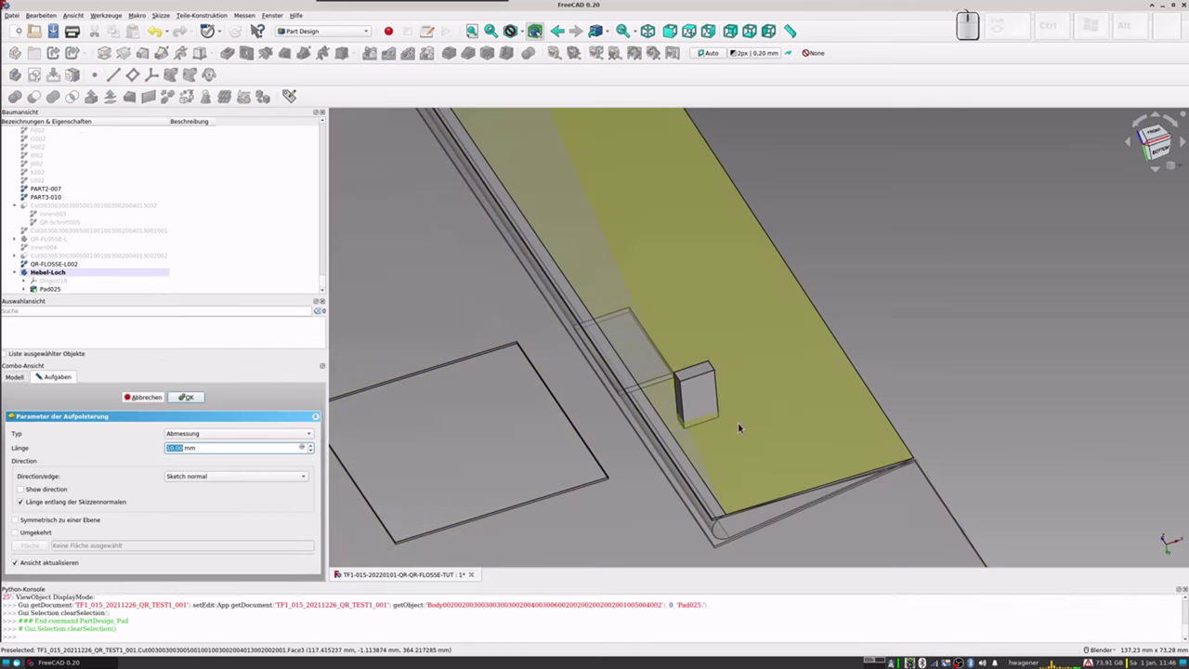
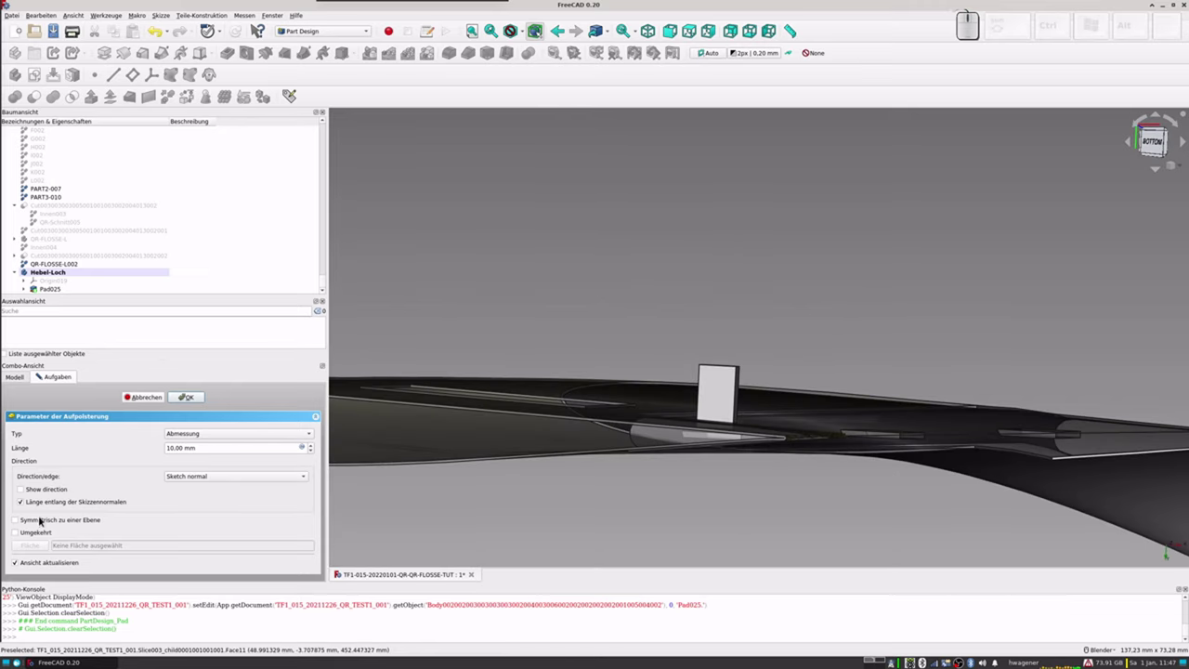
left_click(22, 523)
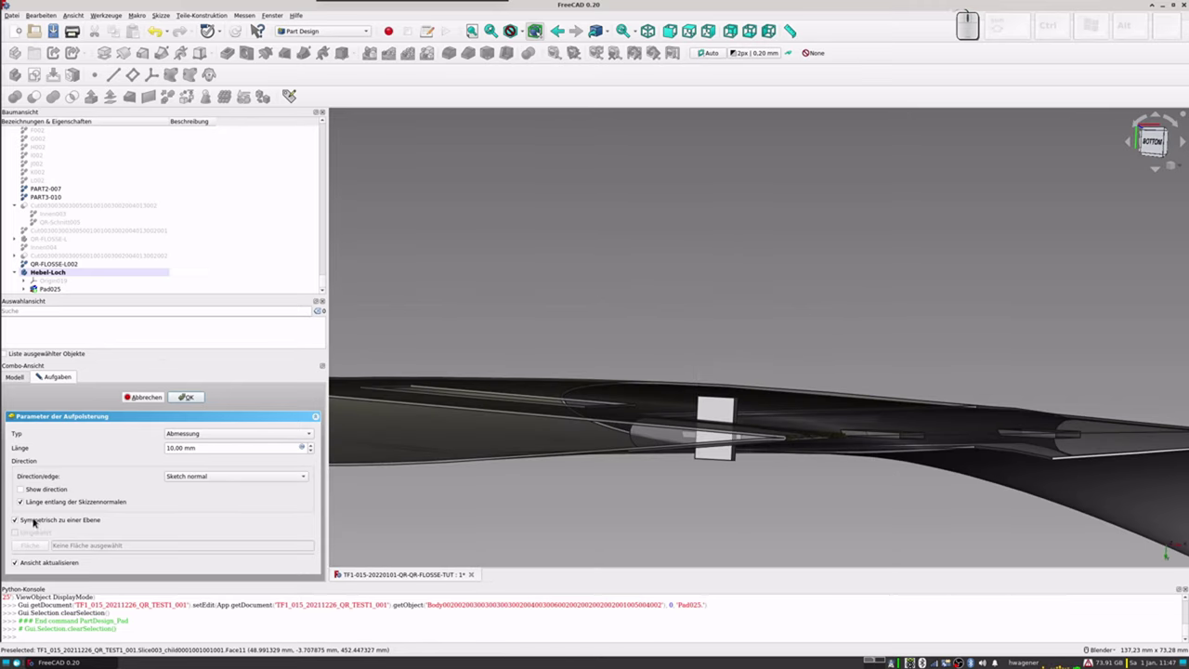
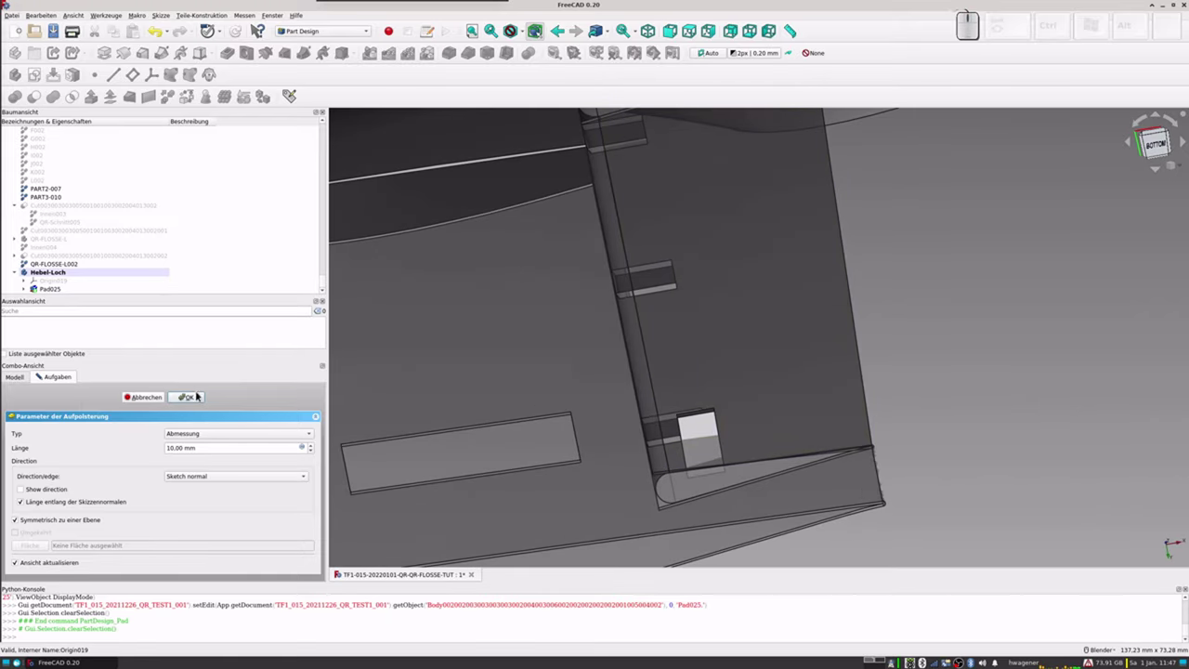
left_click(195, 400)
Step: Make a refined-shape copy of the Hebel-Loch body (Hebel-Loch001)
scroll("down", 3)
scroll("up", 3)
scroll("down", 3)
left_click(54, 275)
left_click(169, 97)
scroll("down", 3)
left_click(65, 289)
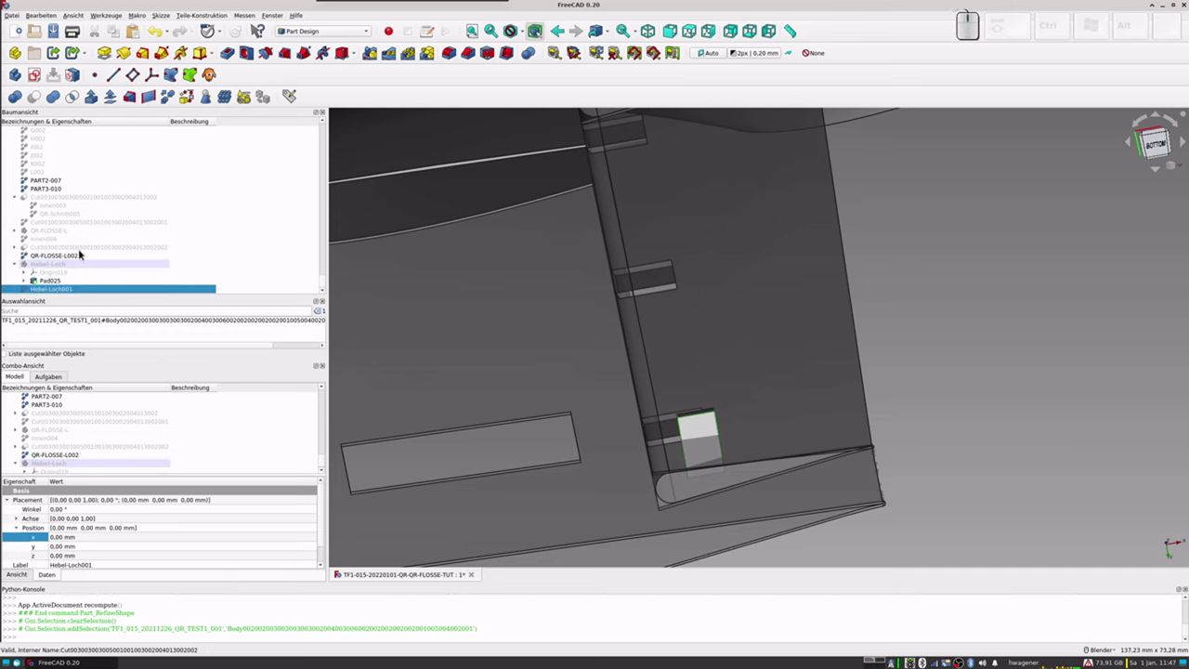
Step: Cut Hebel-Loch001 out of QR-FLOSSE-L002 and create a refined copy of the result
left_click(67, 254)
left_click(57, 290)
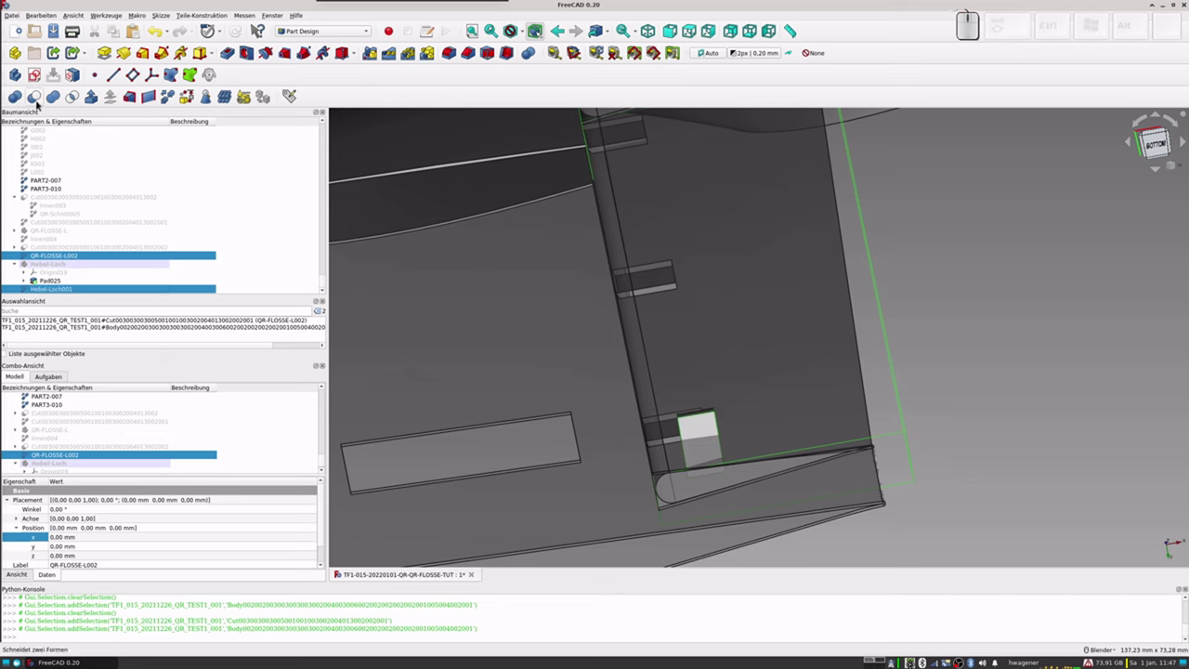
left_click(39, 104)
scroll("down", 3)
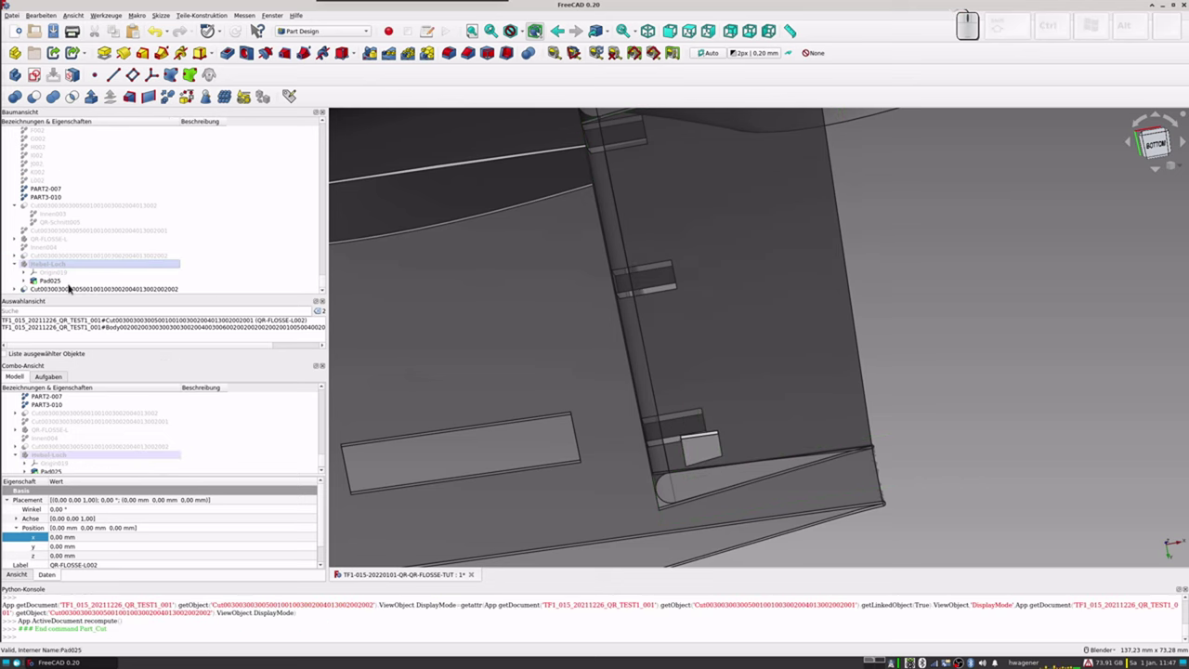
left_click(73, 292)
left_click(170, 96)
Step: Rename the refined copy to QR-FLOSSE-L003
scroll("down", 3)
left_click(78, 289)
key("F2")
key("shift+q")
key("r")
key("-")
key("f")
key("l")
key("o")
key("s")
key("s")
key("e")
key("l")
key("-")
key("Return")
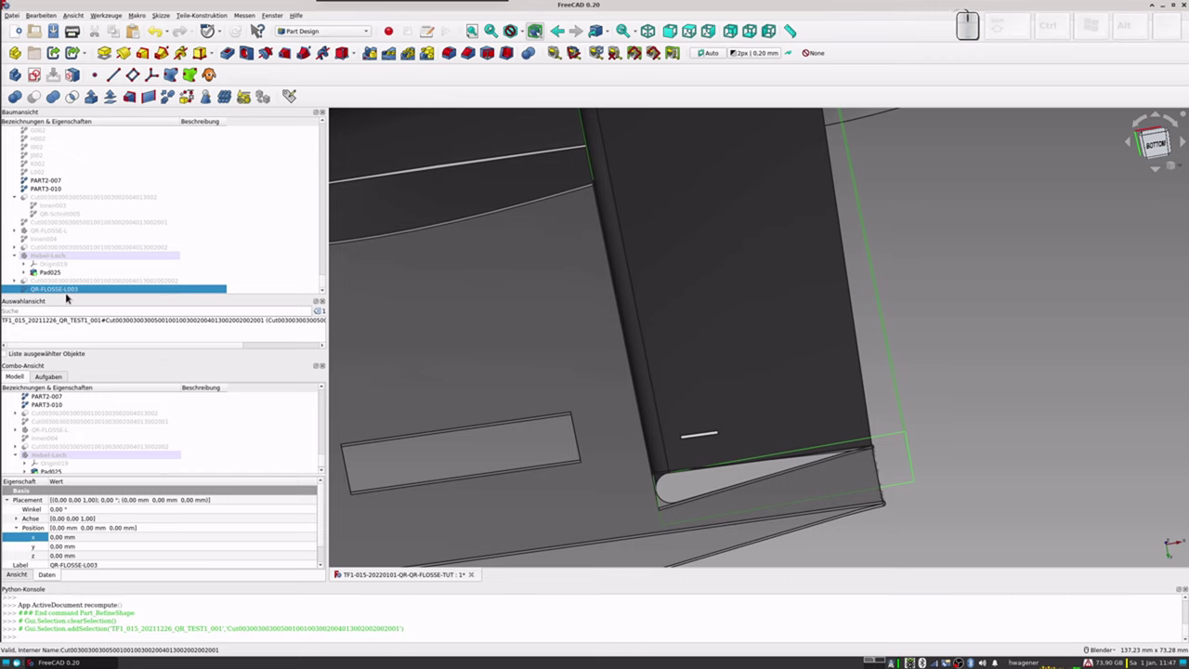
scroll("down", 3)
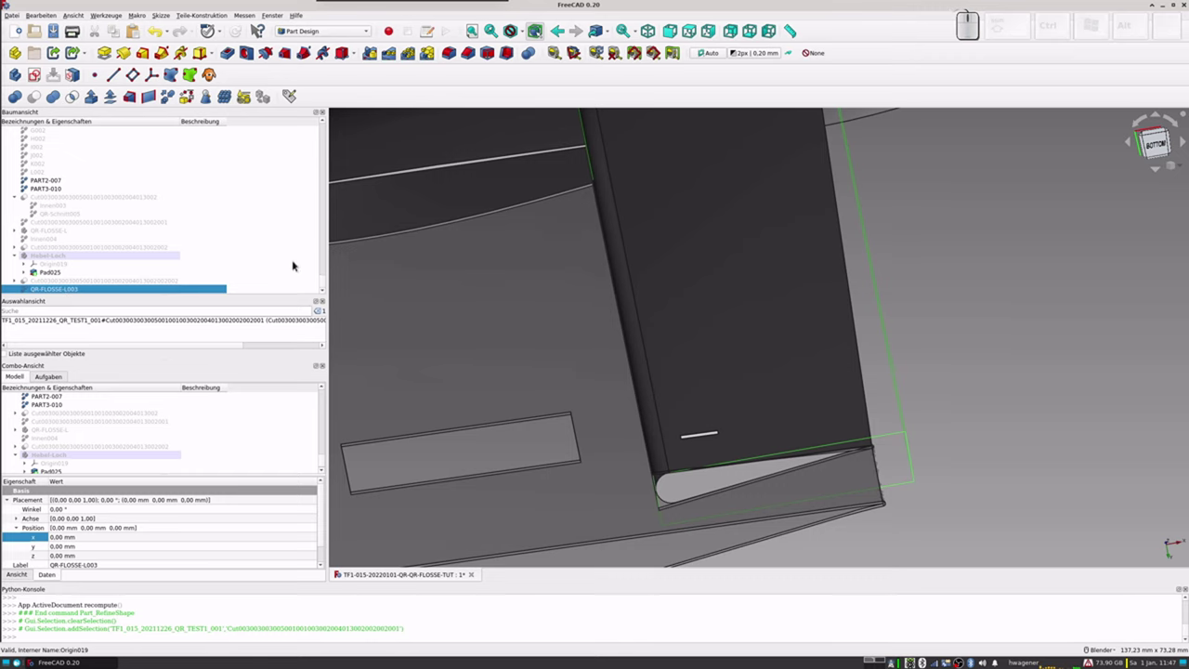
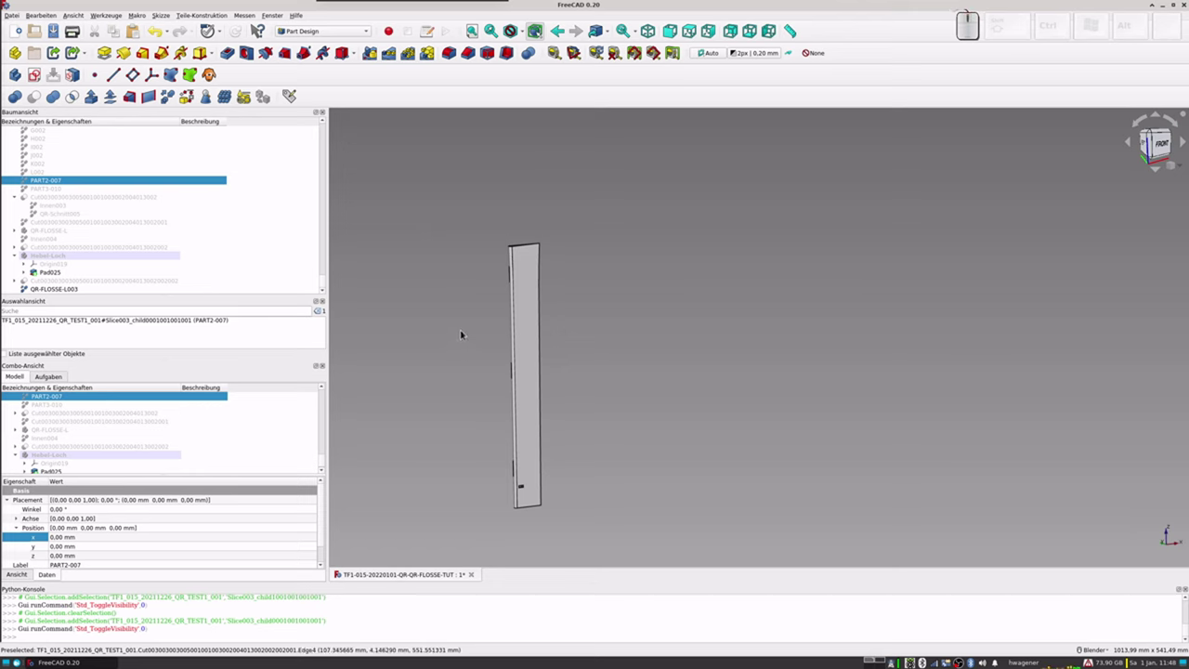
Step: Expand the cut body's contents and toggle QR-FLOSSE-L001's visibility on and off
scroll("down", 3)
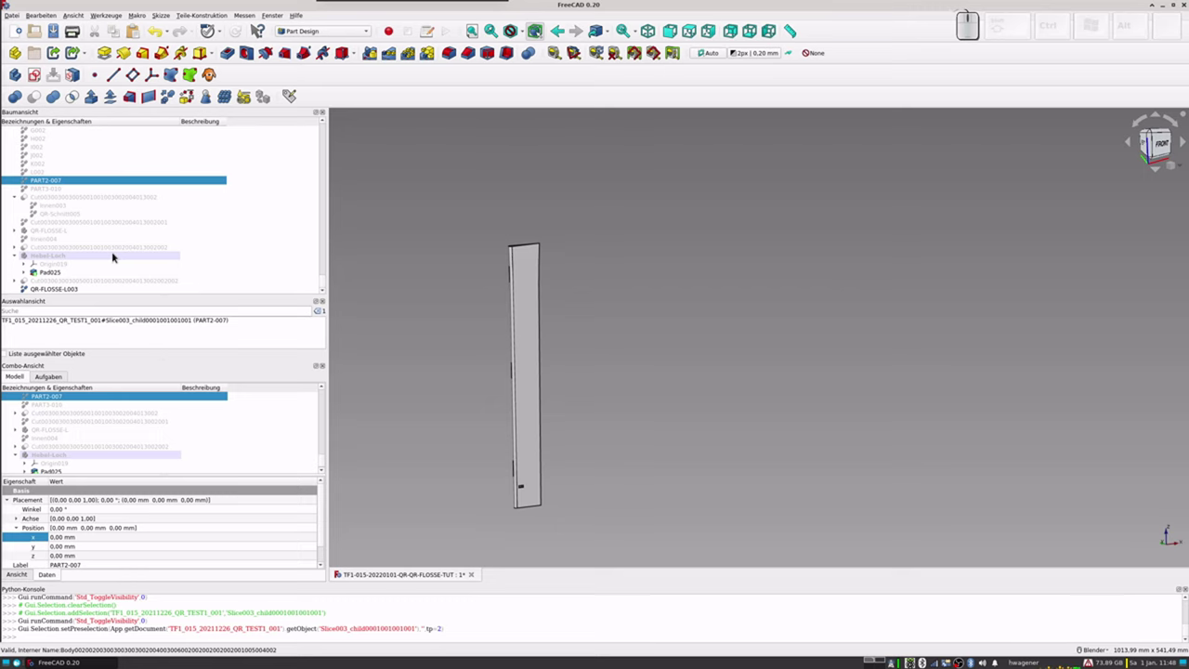
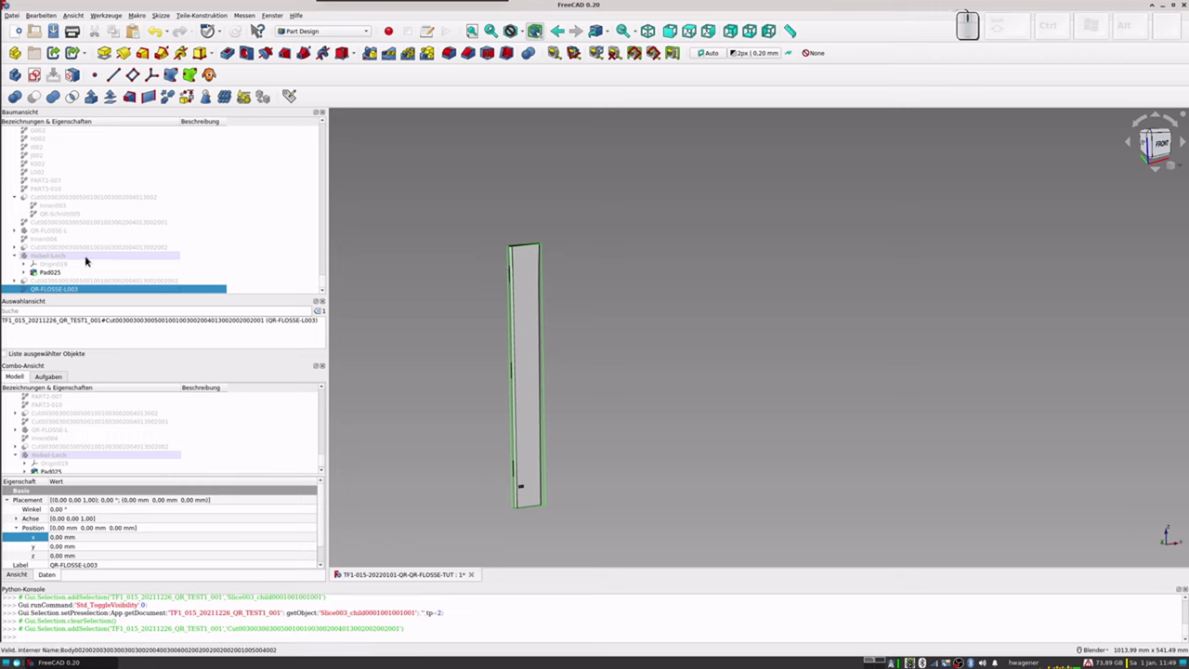
left_click(60, 294)
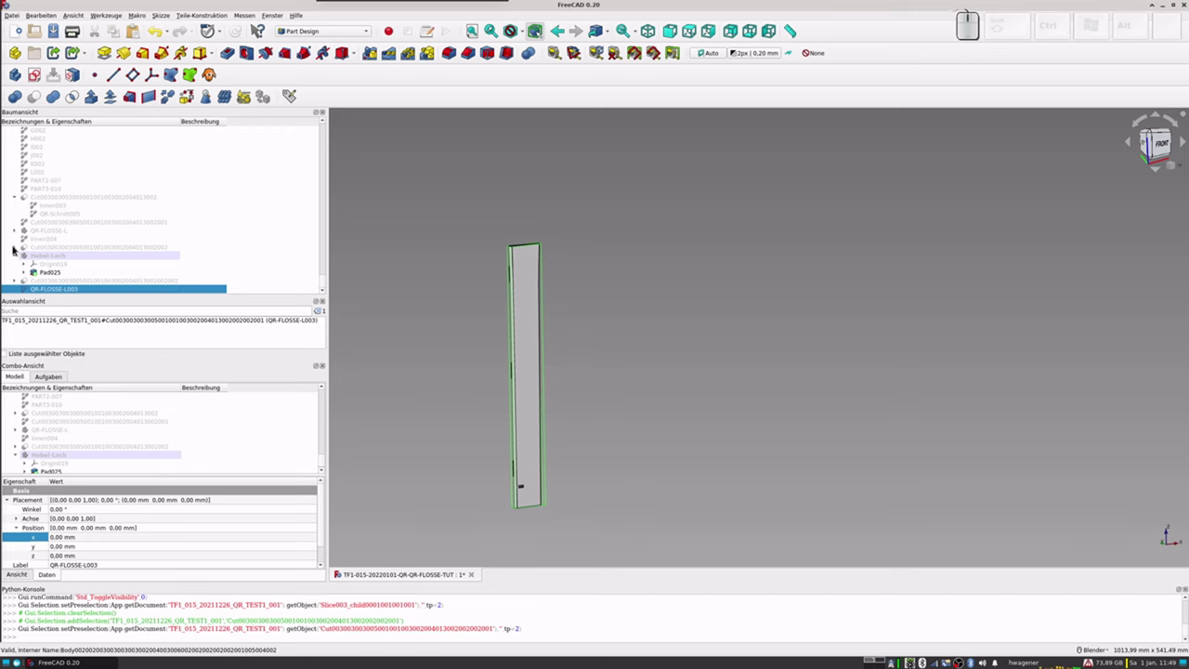
left_click(15, 249)
left_click(61, 261)
key("space")
key("space")
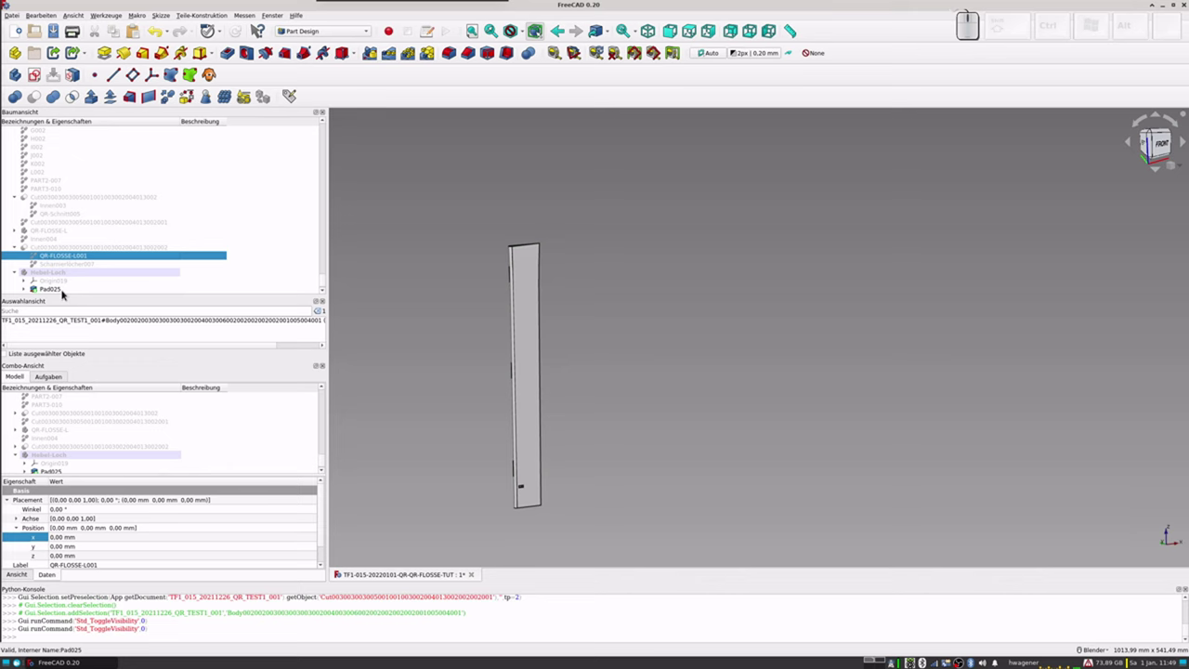
Step: Hide QR-FLOSSE-L003, then show and hide QR-FLOSSE-L001 again, leaving the view empty
scroll("down", 3)
left_click(62, 295)
key("space")
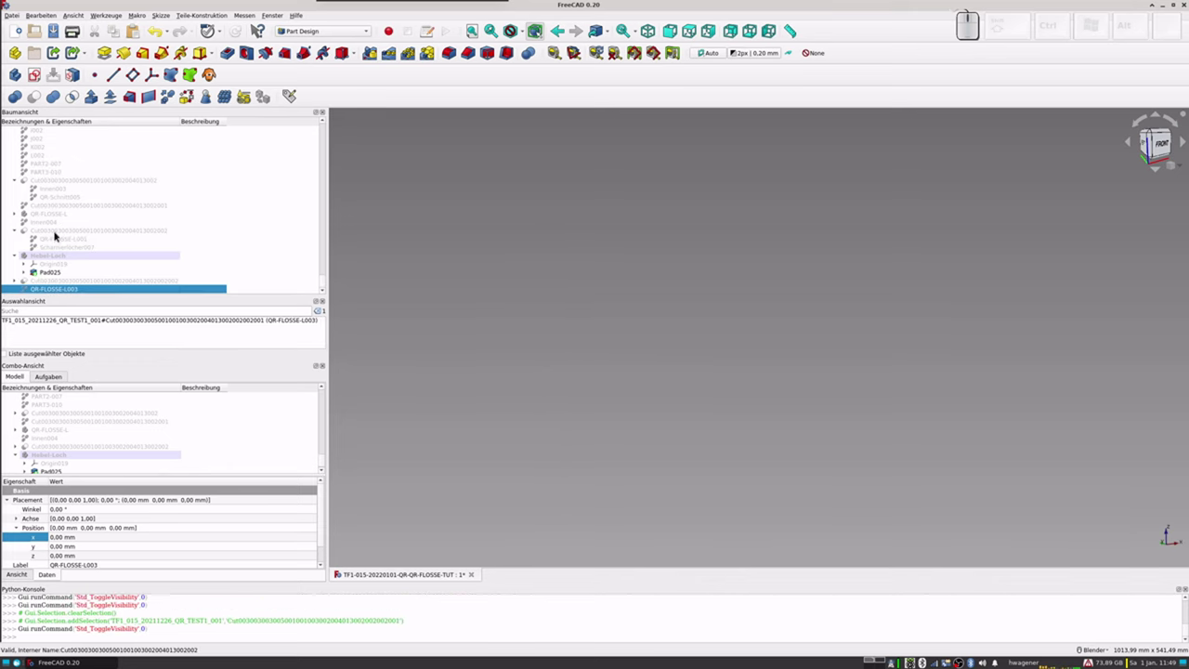
left_click(60, 241)
key("space")
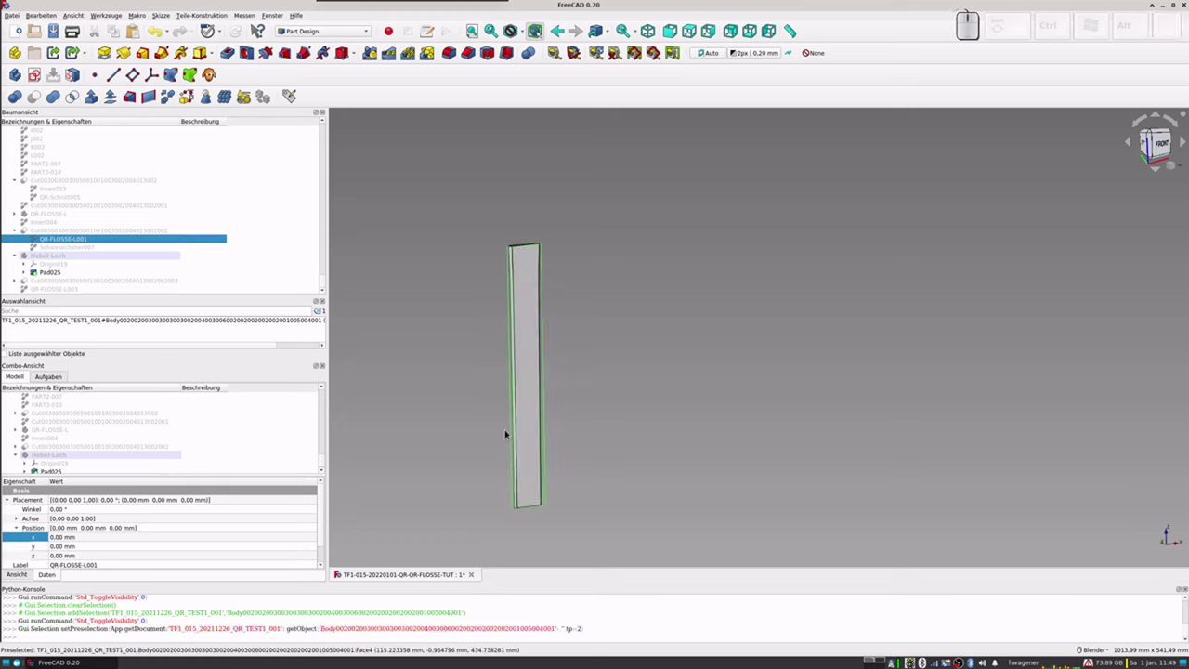
key("space")
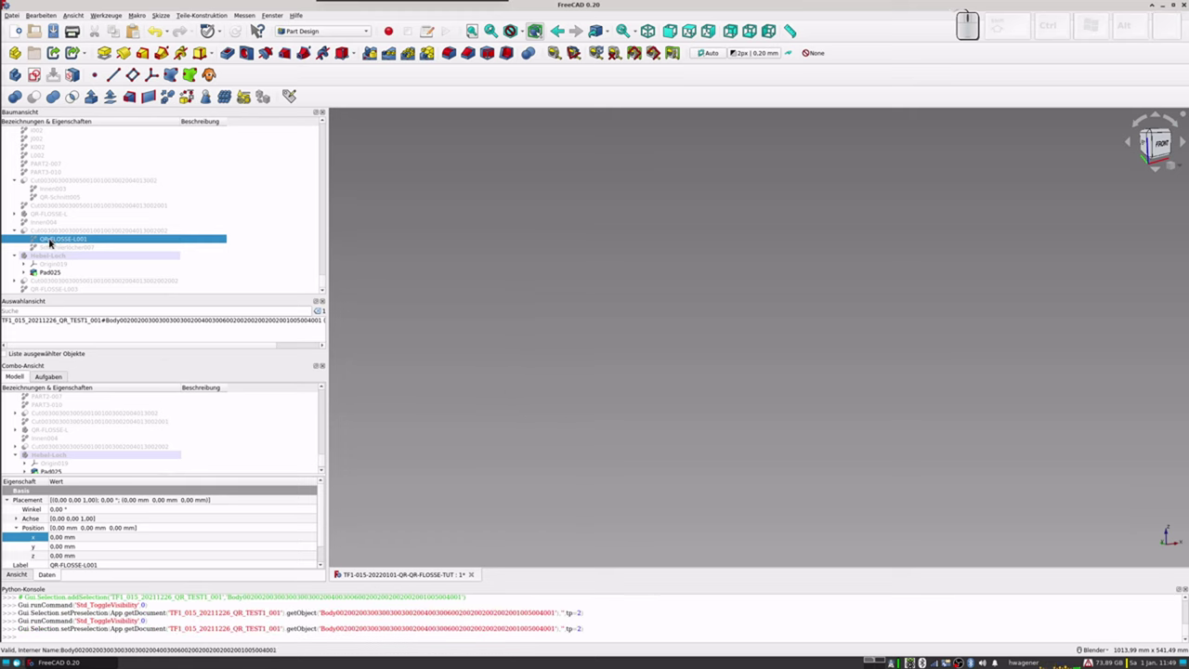
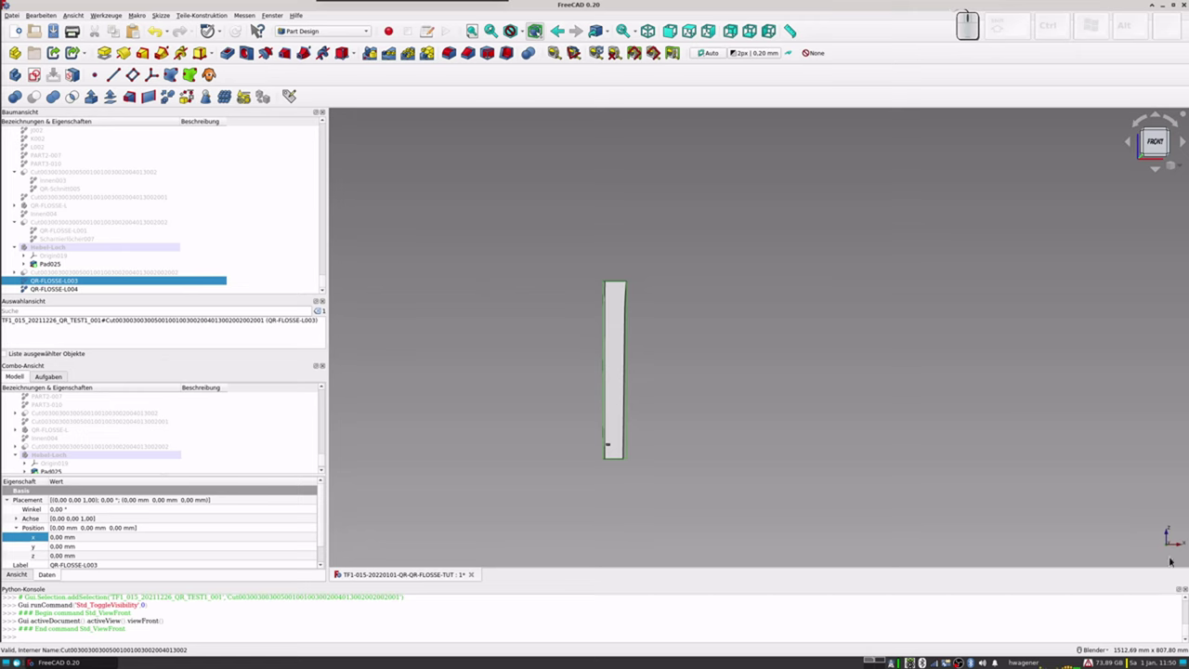
Step: Browse the workbench list and toolbar while in Draft, adding a QR-FLOSSE-L004 object
left_click(343, 33)
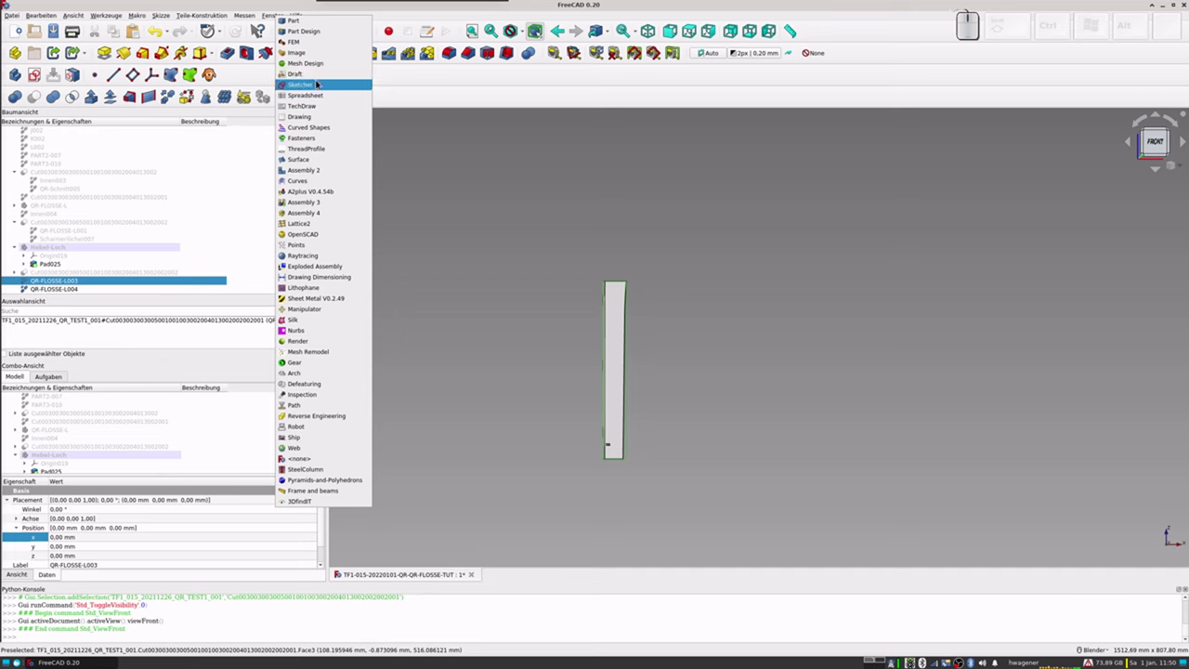
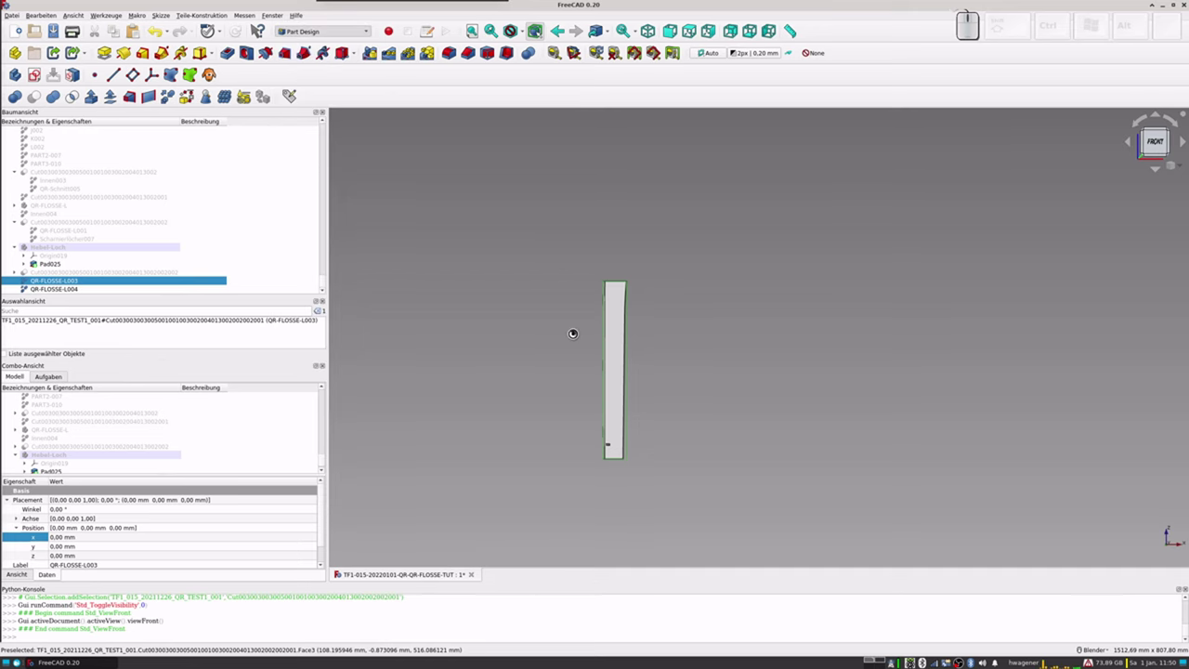
scroll("down", 3)
scroll("up", 3)
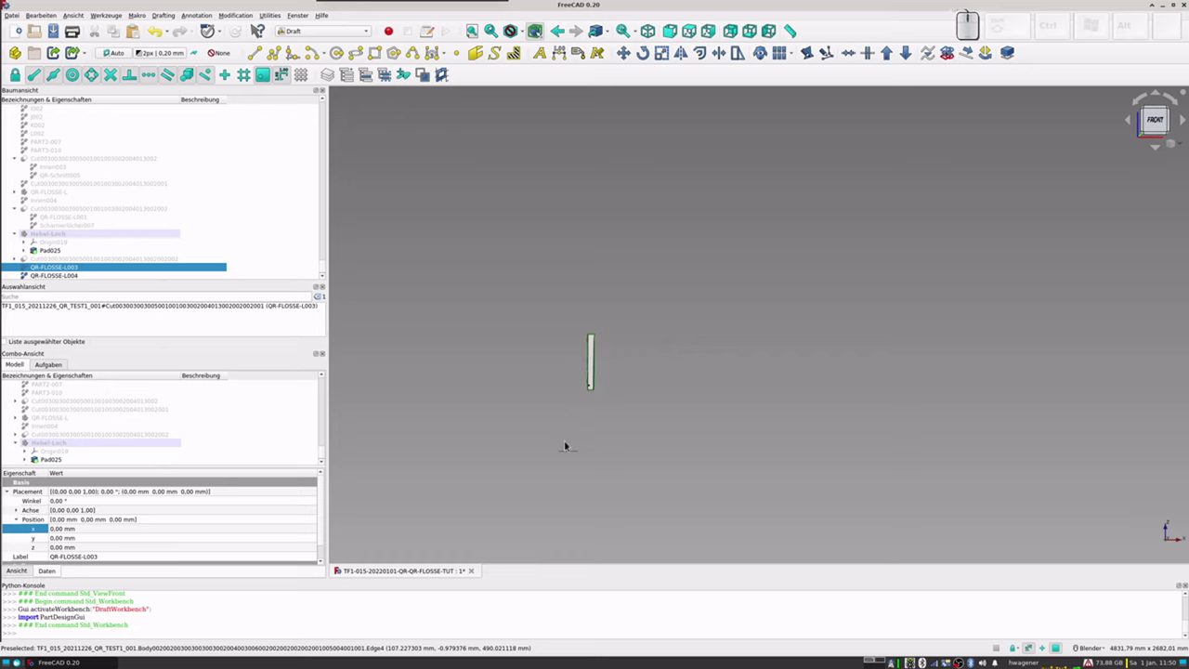
scroll("up", 3)
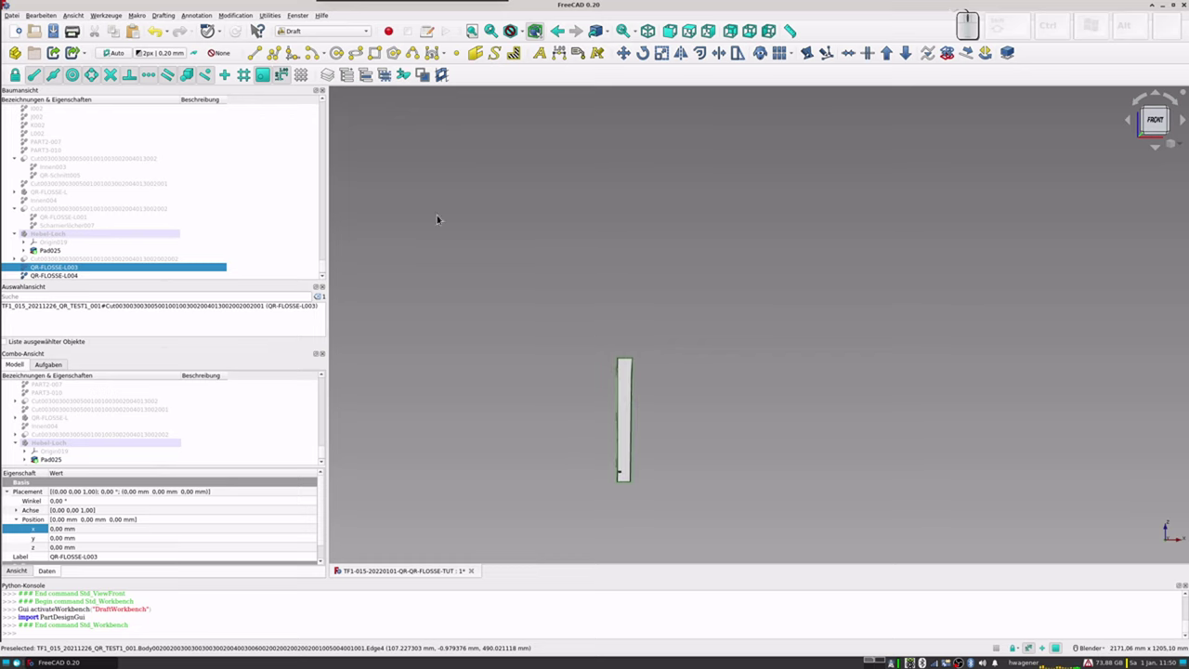
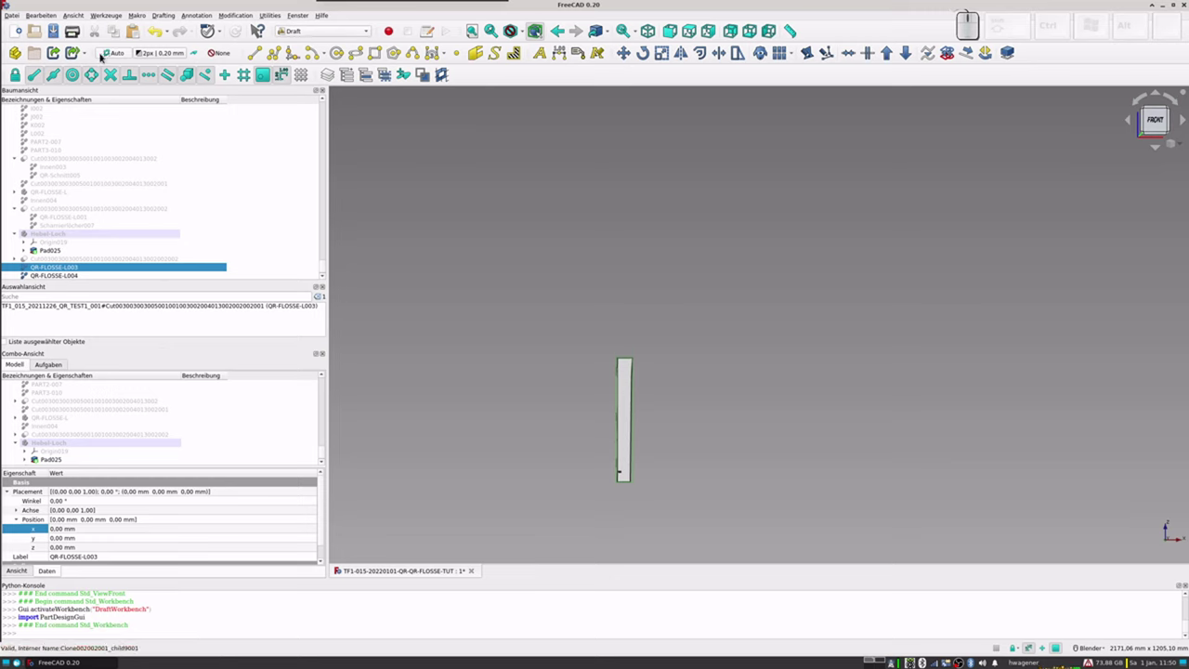
left_click(105, 52)
left_click(123, 51)
left_click(195, 52)
left_click(196, 52)
left_click(109, 53)
Step: Switch briefly to Part Design, set the front view, then return to Draft zoomed on the flap
left_click(315, 31)
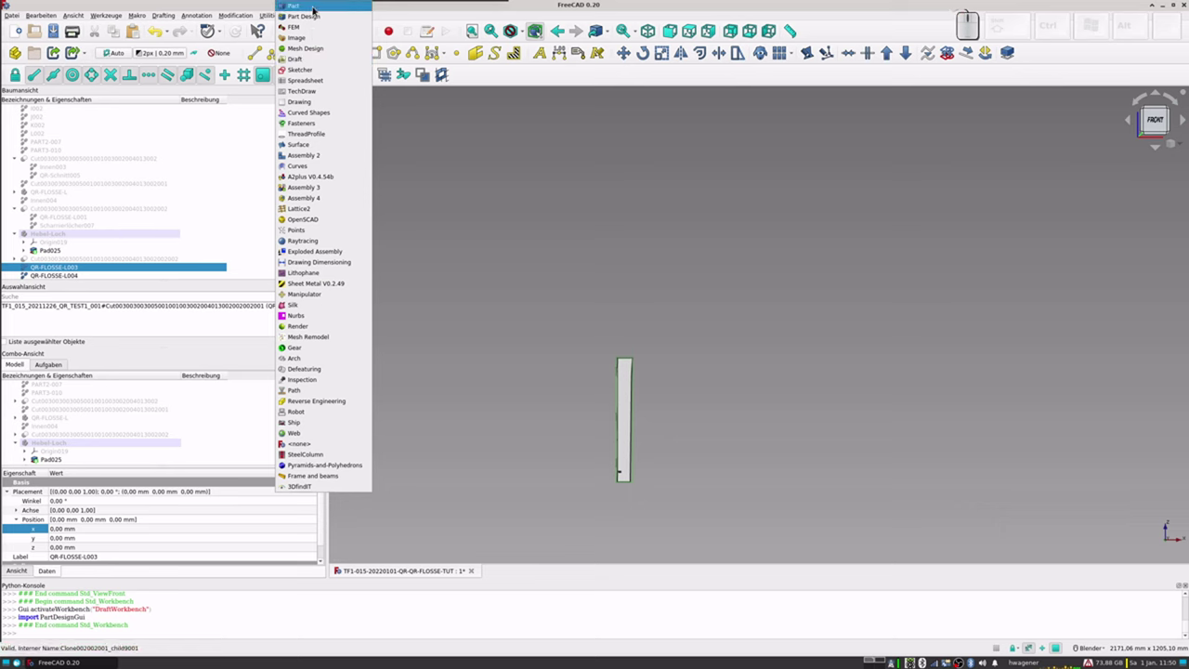
left_click(309, 20)
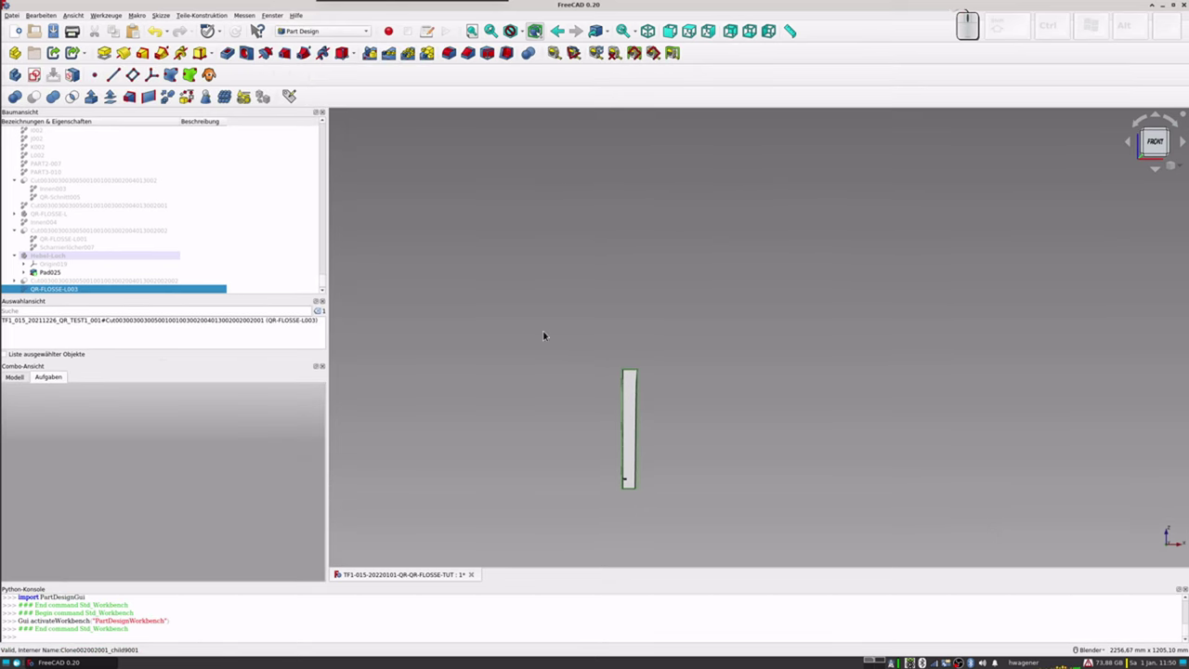
key("KP_1")
key("KP_2")
key("KP_1")
left_click(323, 30)
left_click(307, 70)
scroll("down", 3)
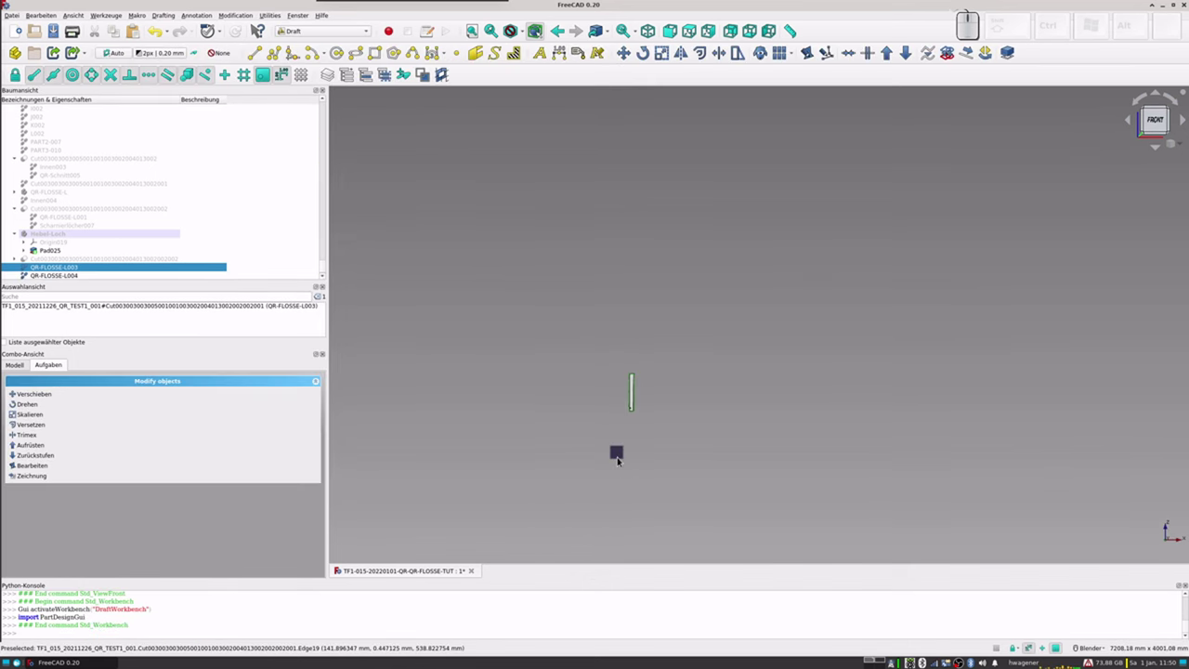
scroll("up", 3)
scroll("up", 3)
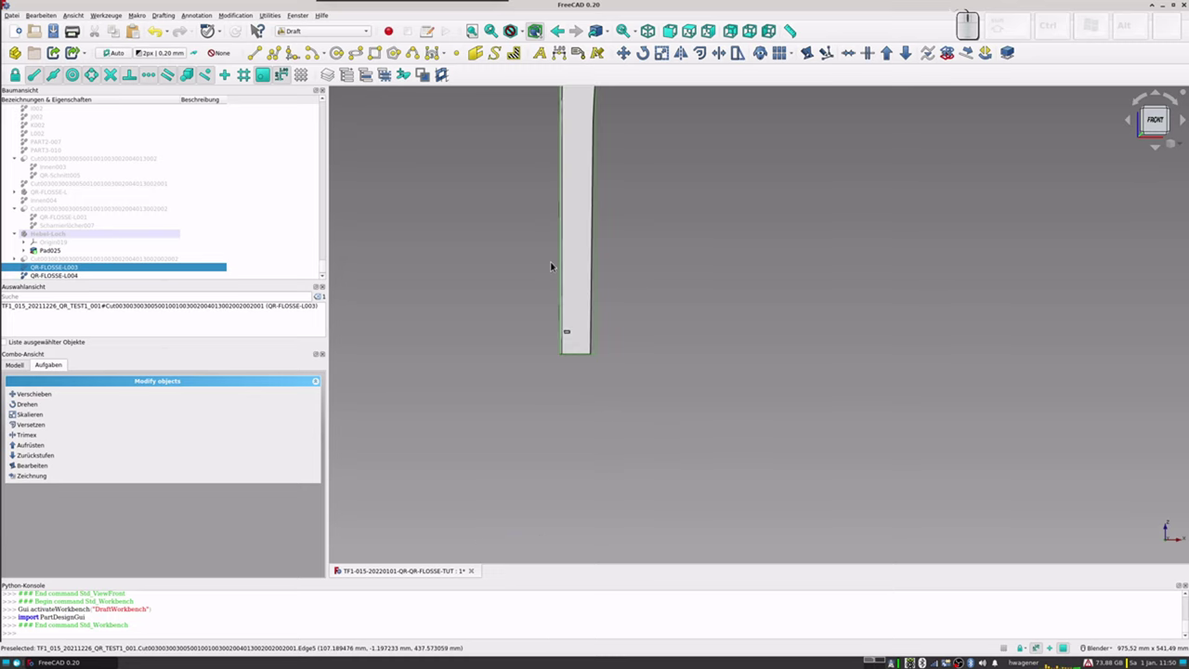
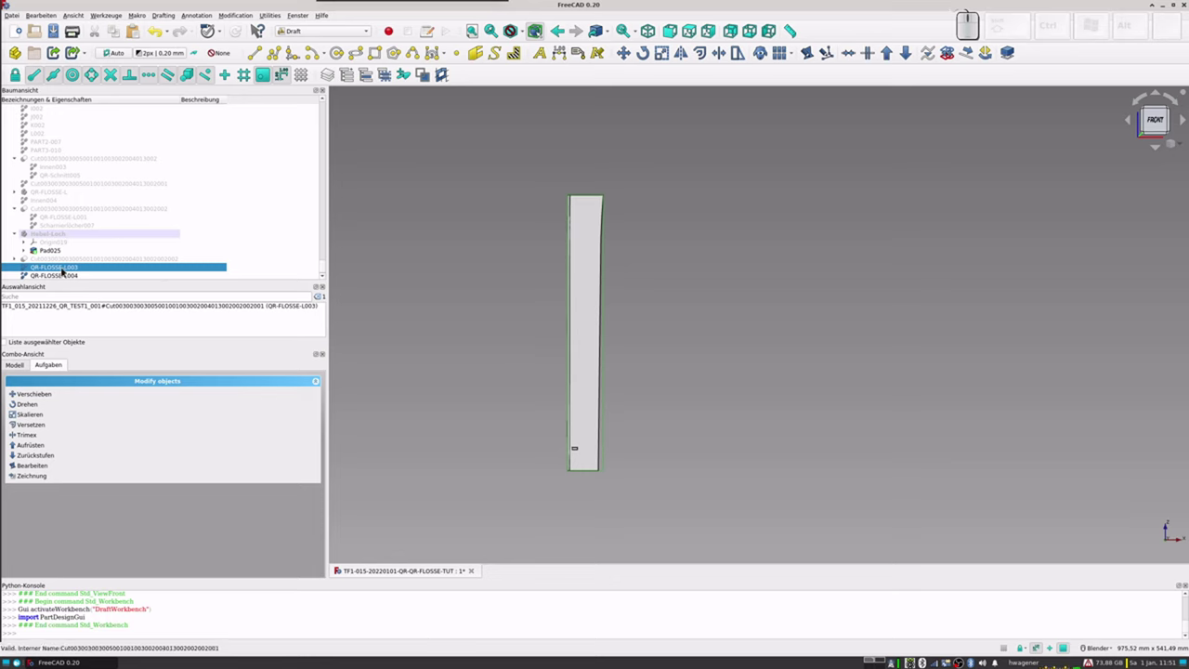
Step: Rename QR-FLOSSE-L003 to QR-FLOSSE-L-F and select it together with QR-FLOSSE-L004
left_click(64, 271)
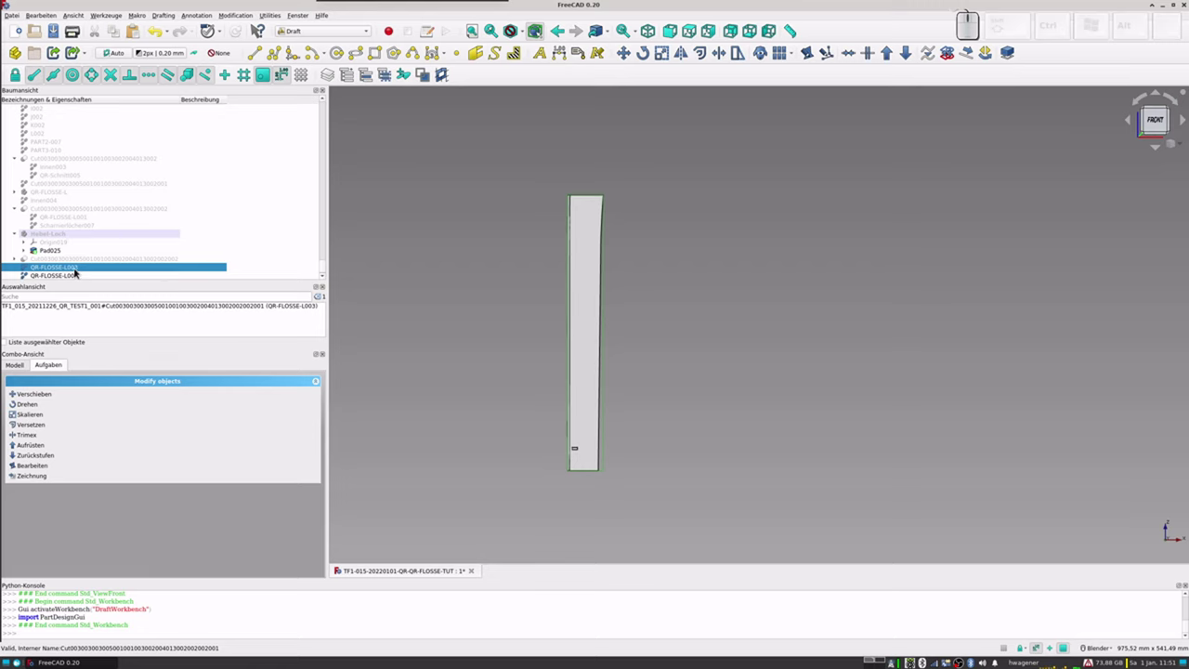
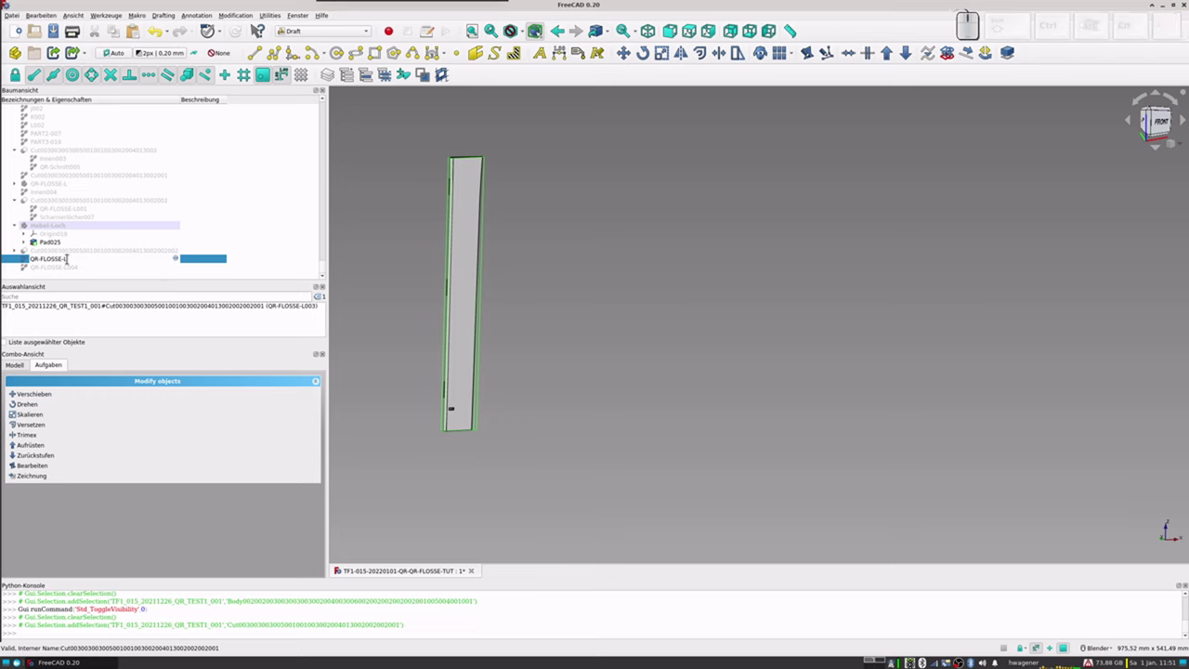
key("shift+f")
key("Return")
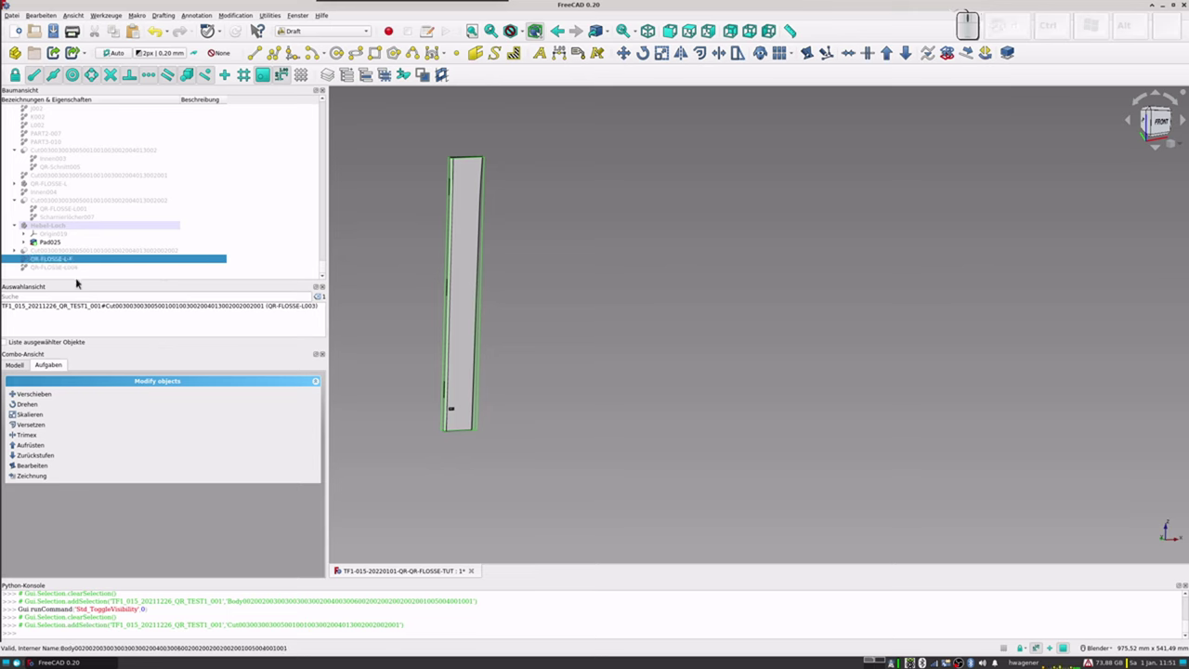
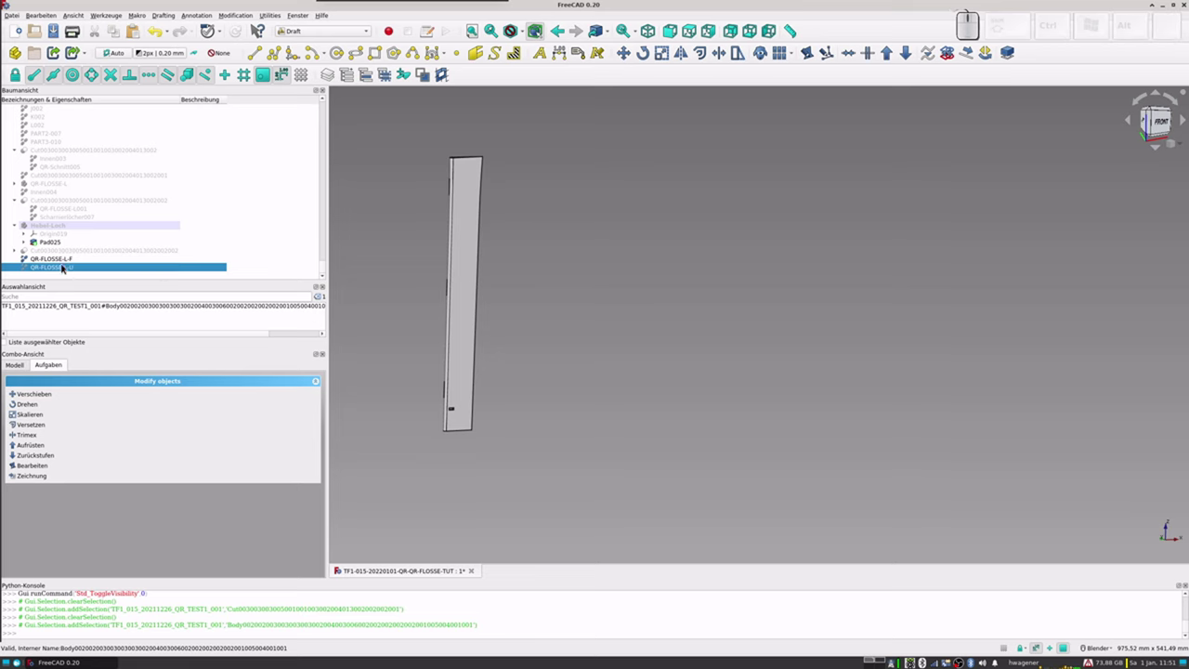
left_click(68, 263)
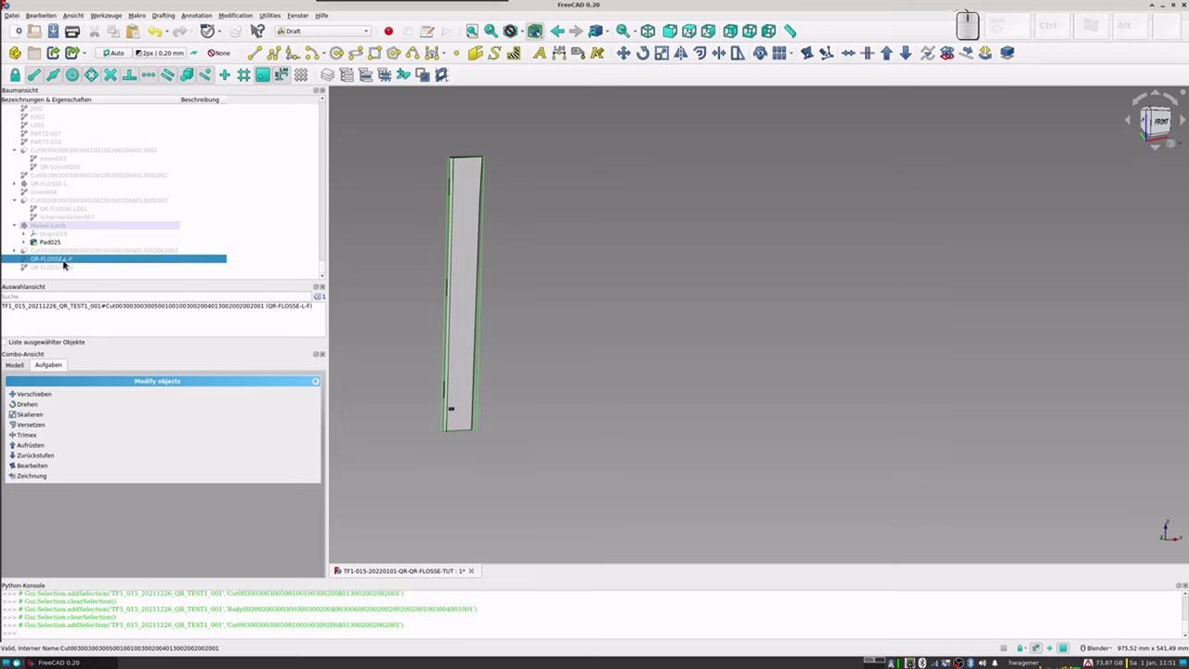
left_click(61, 270)
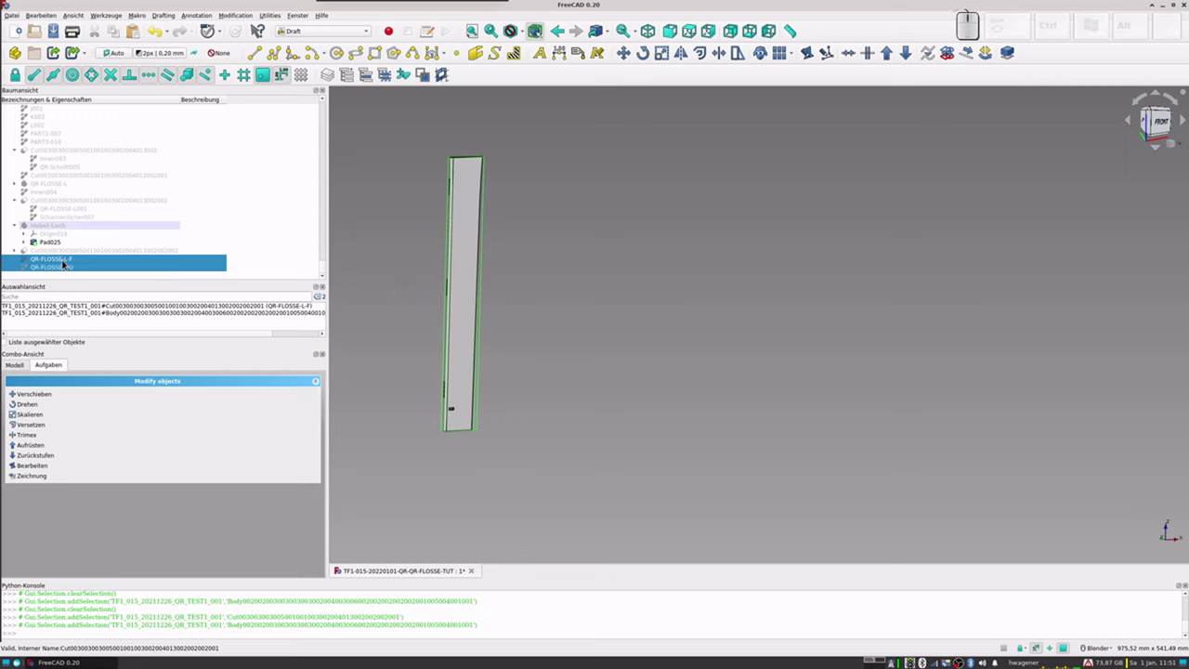
left_click(65, 263)
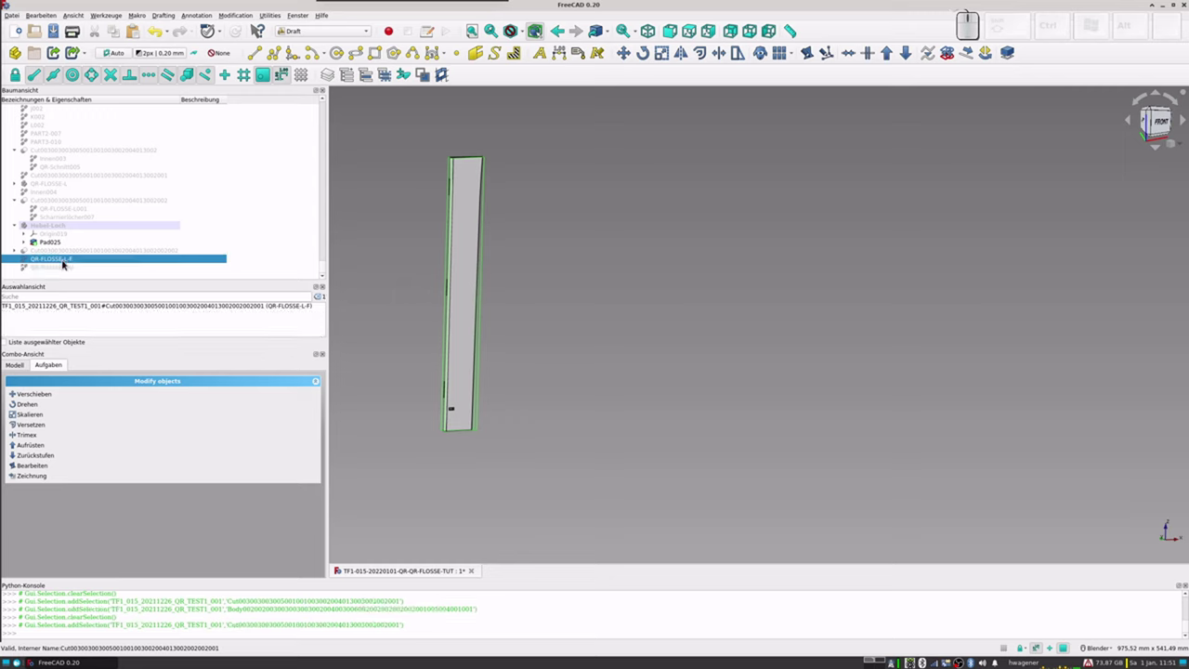
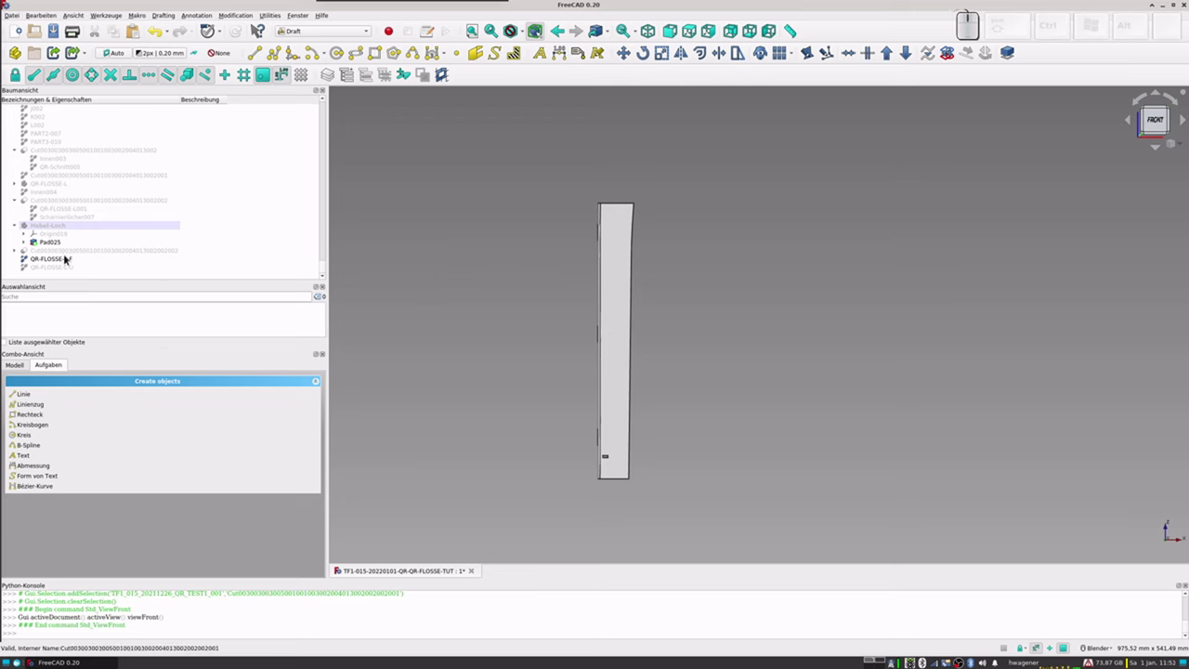
Step: Mirror QR-FLOSSE-L-F across a line from (9, 90, 0) with a zero offset second point
left_click(64, 258)
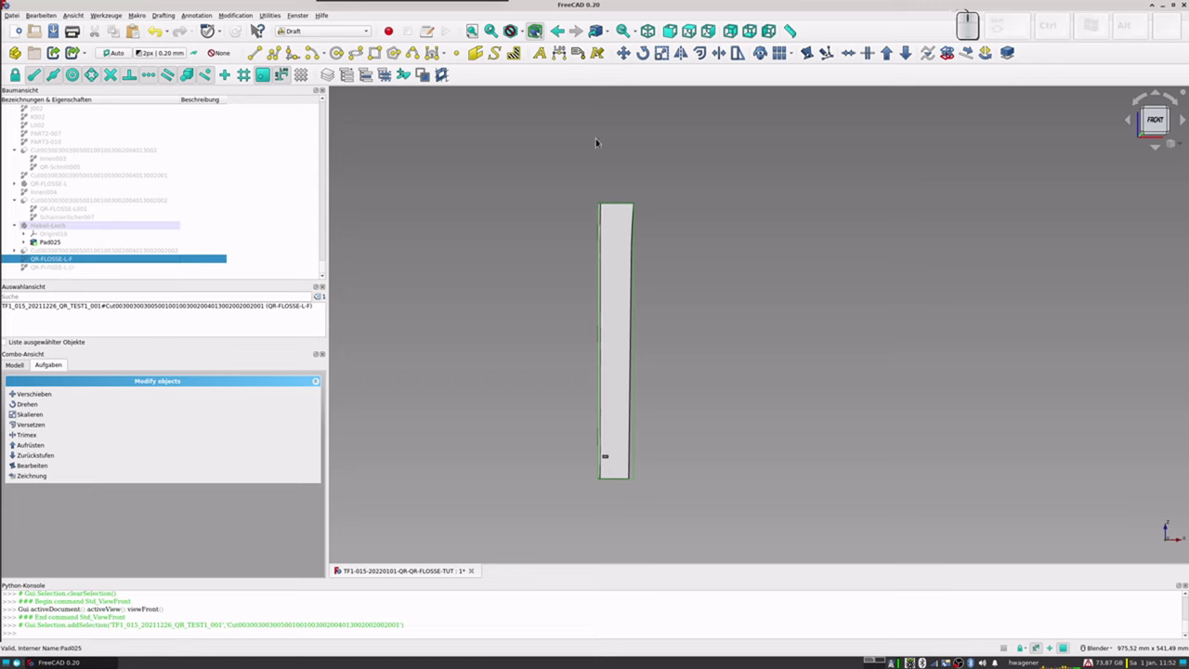
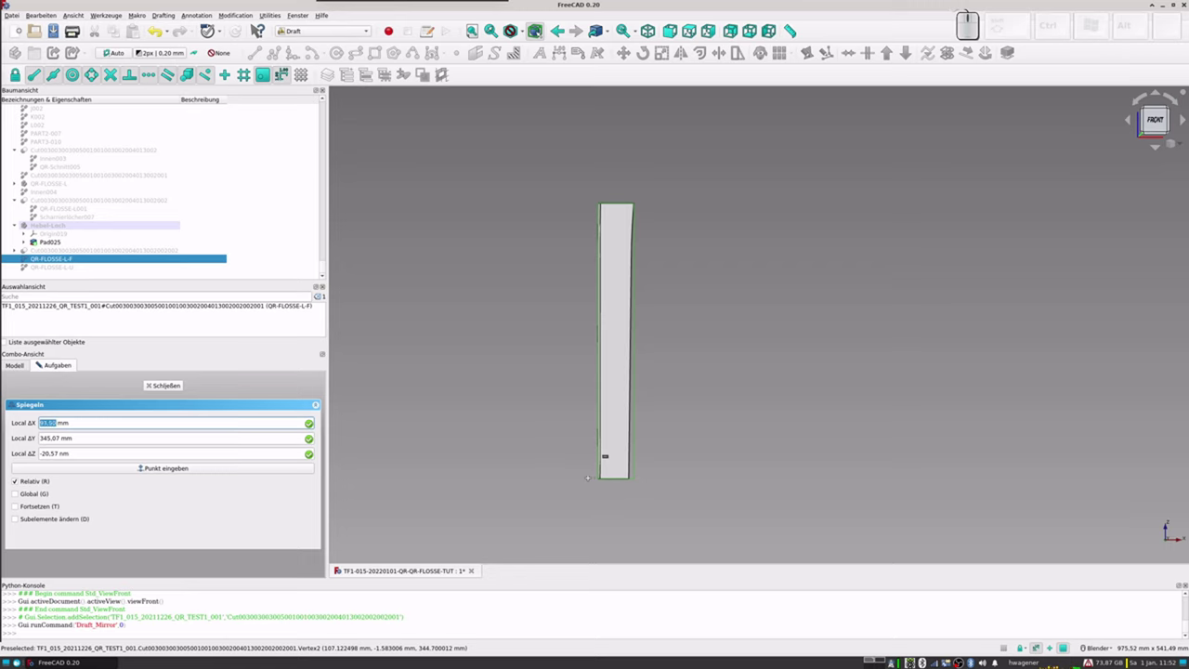
key("KP_9")
key("Return")
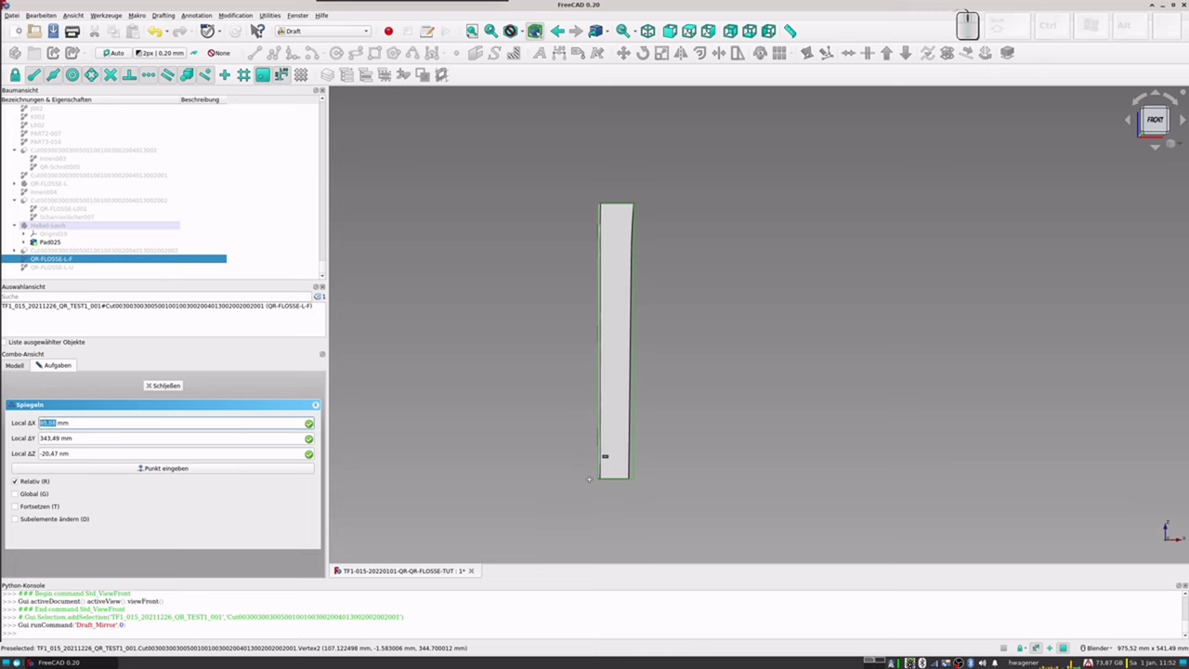
key("KP_9")
key("KP_0")
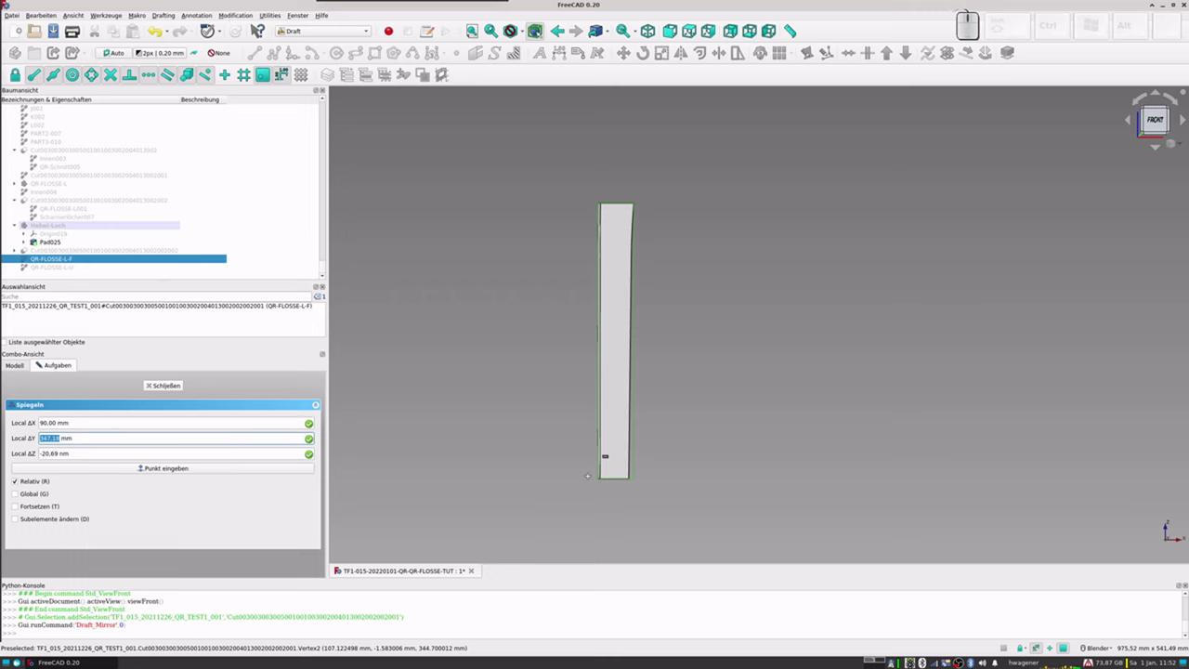
key("KP_0")
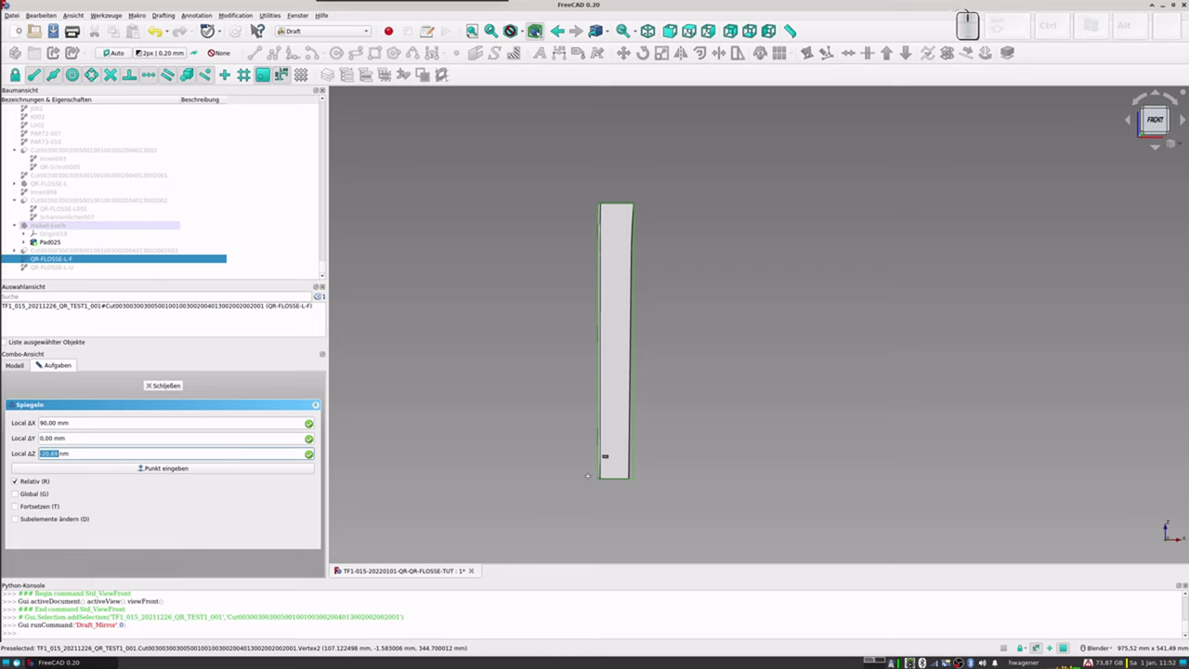
key("KP_0")
key("KP_Enter")
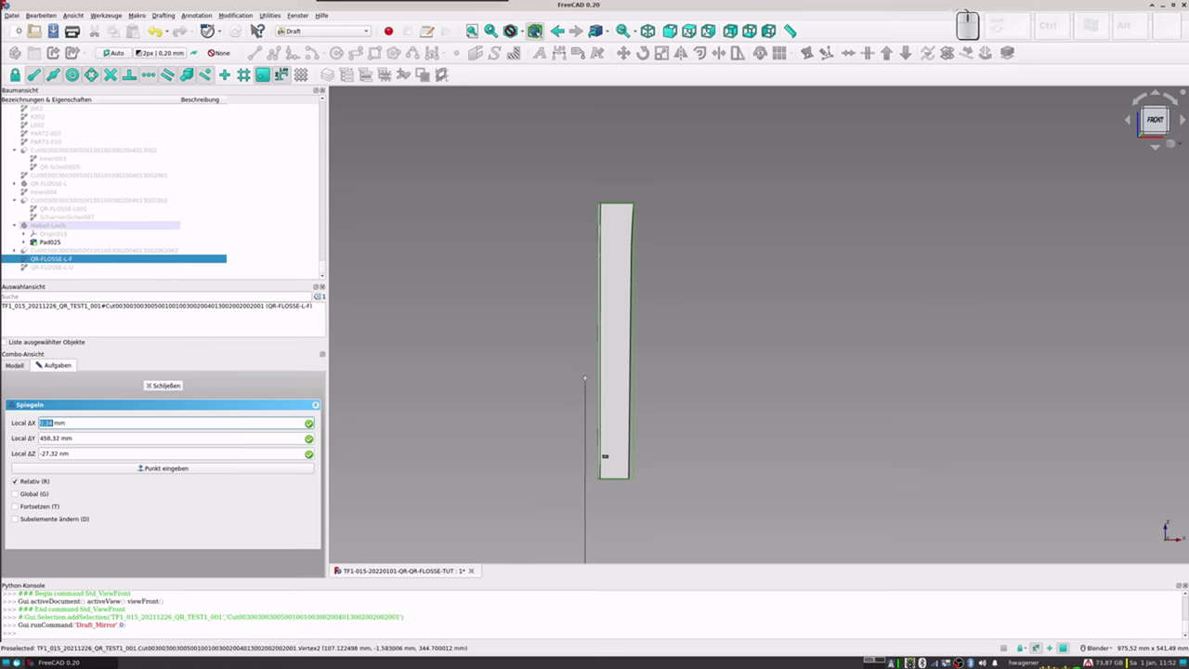
key("KP_0")
key("KP_Enter")
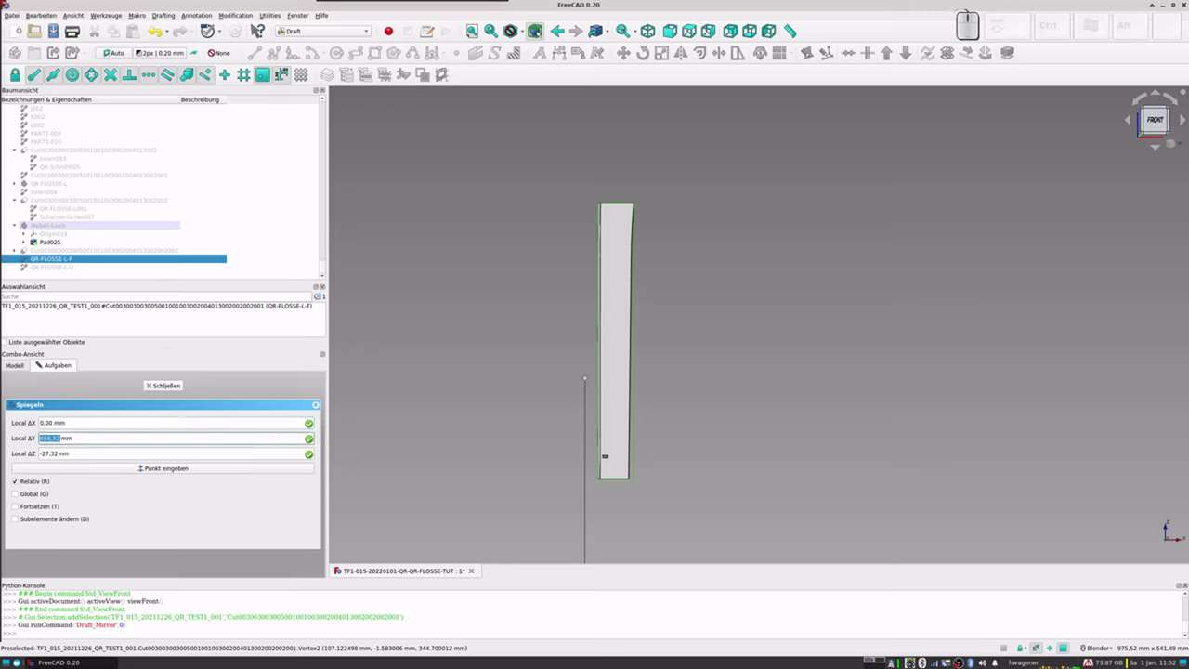
key("KP_Enter")
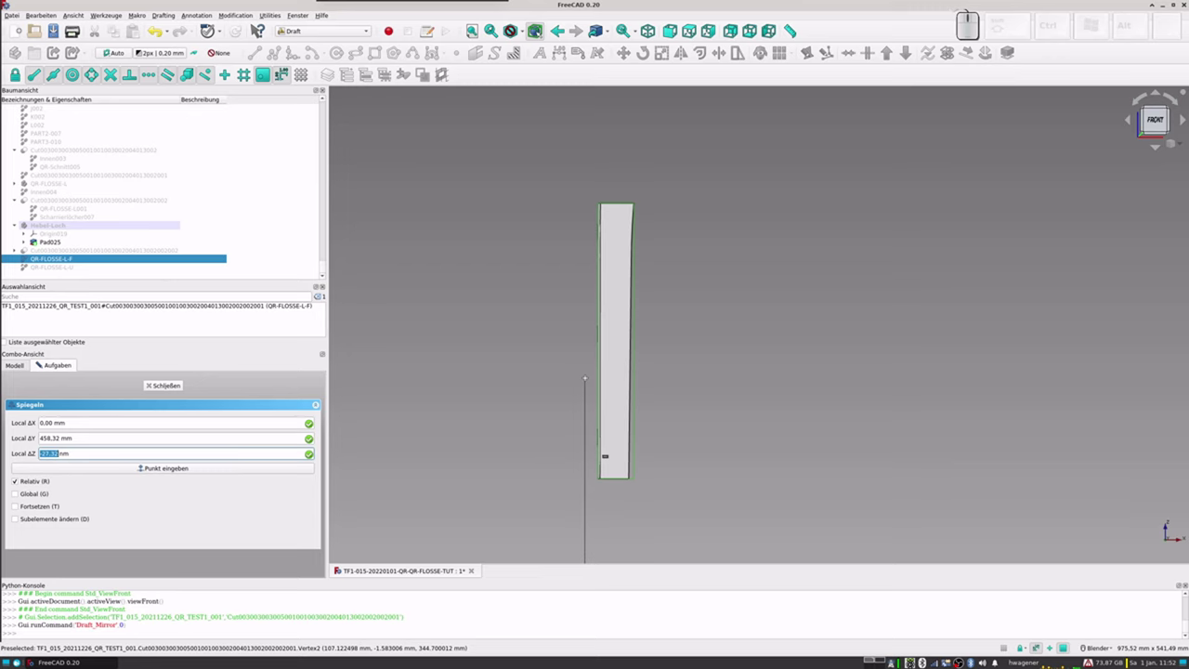
key("KP_Enter")
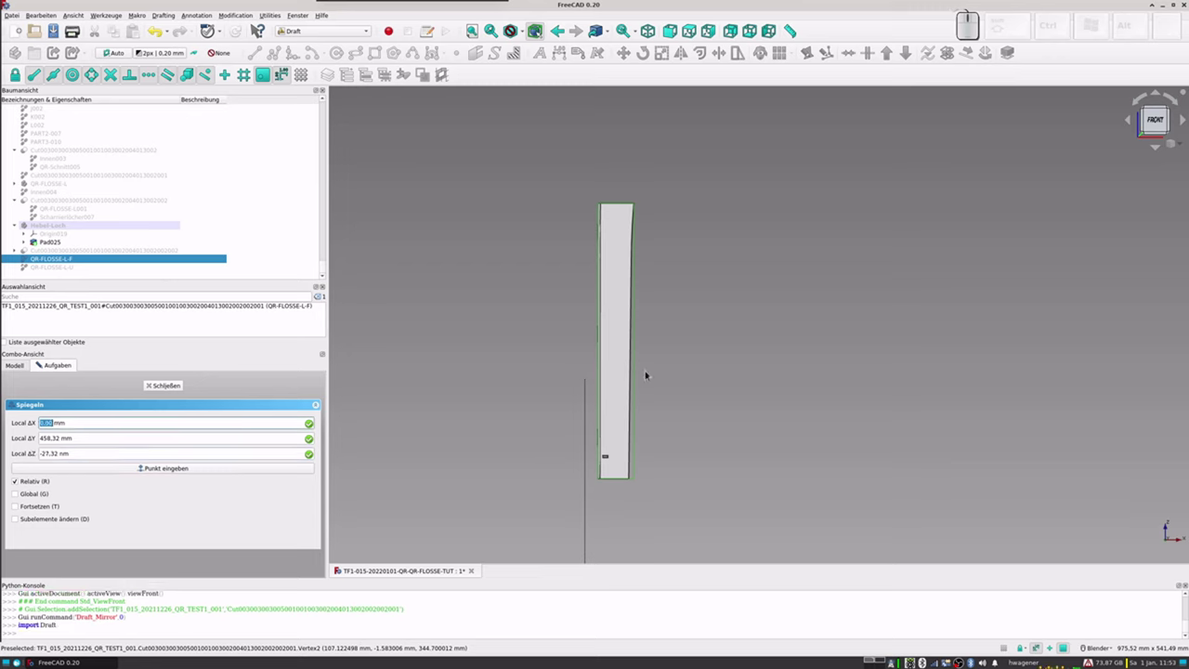
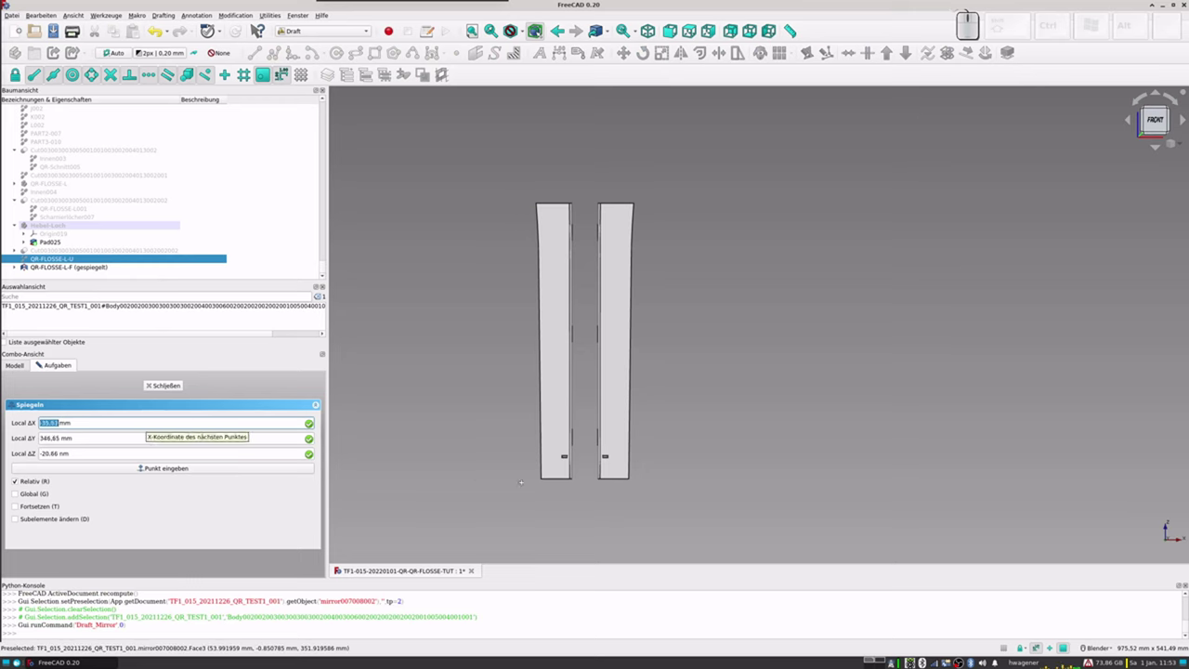
Step: Repeat the Draft Mirror for QR-FLOSSE-L-U using the same mirror line coordinates
key("KP_9")
key("KP_0")
key("KP_Enter")
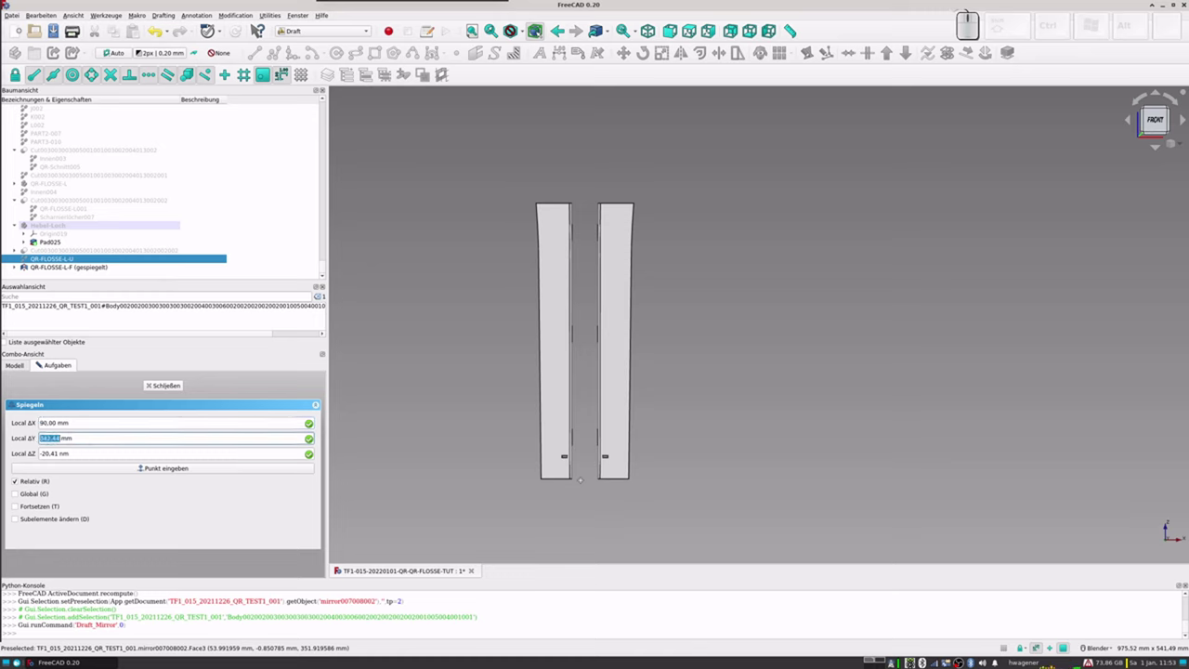
key("KP_0")
key("KP_Enter")
key("KP_0")
key("KP_Enter")
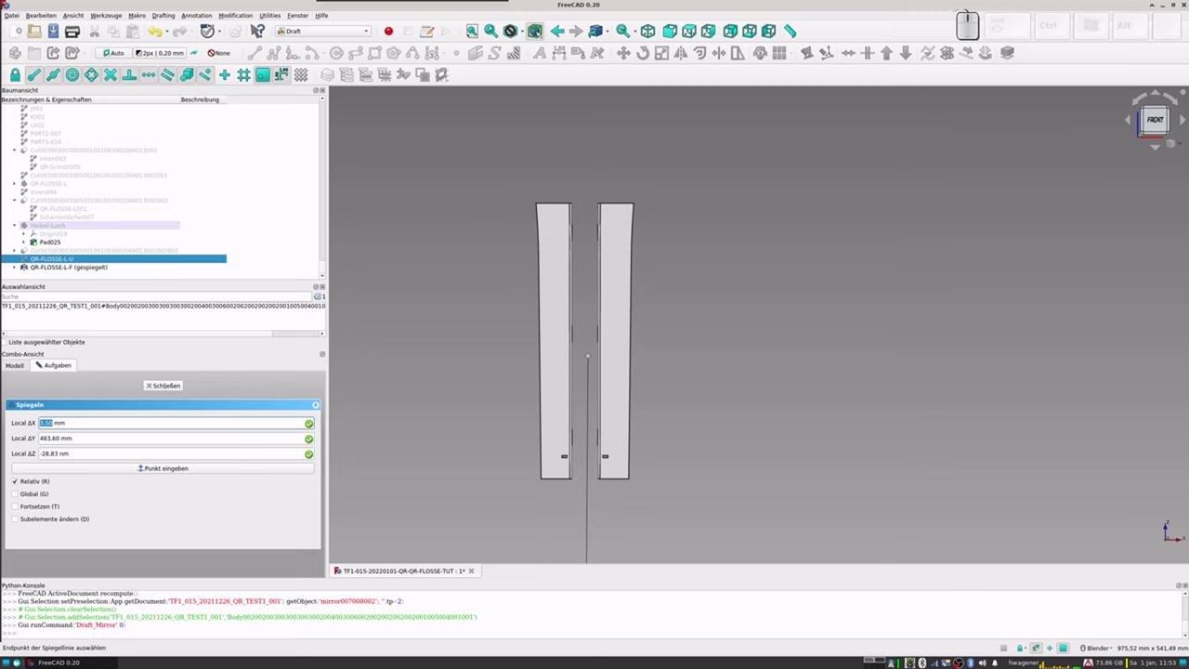
key("KP_0")
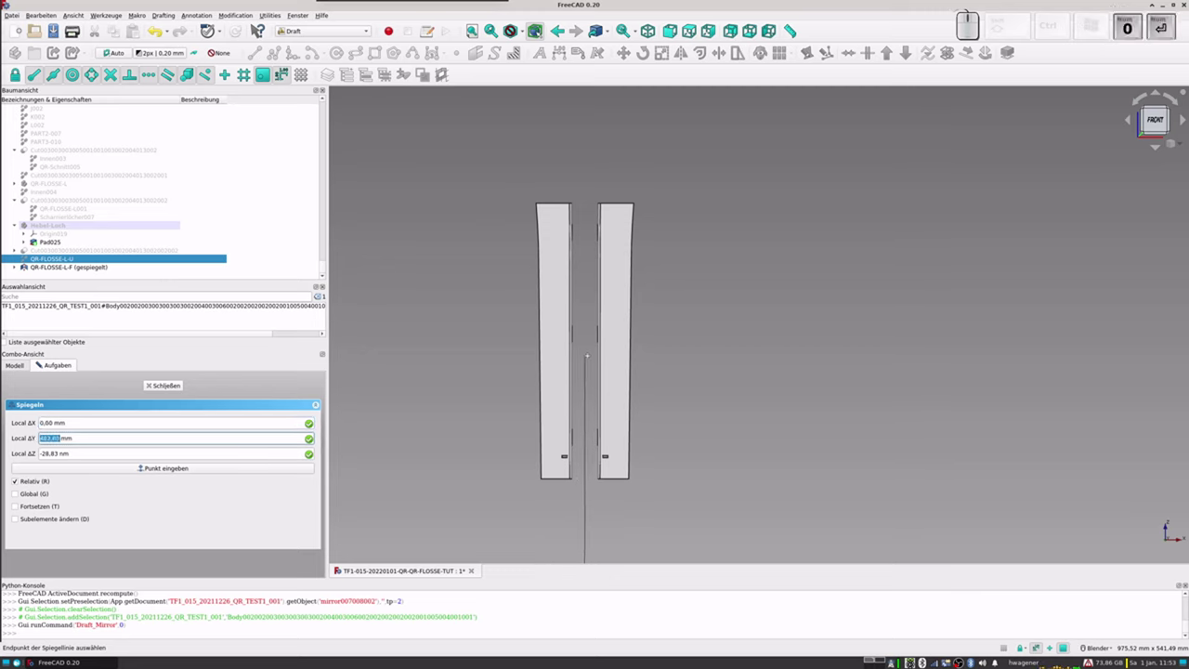
key("KP_0")
key("KP_Enter")
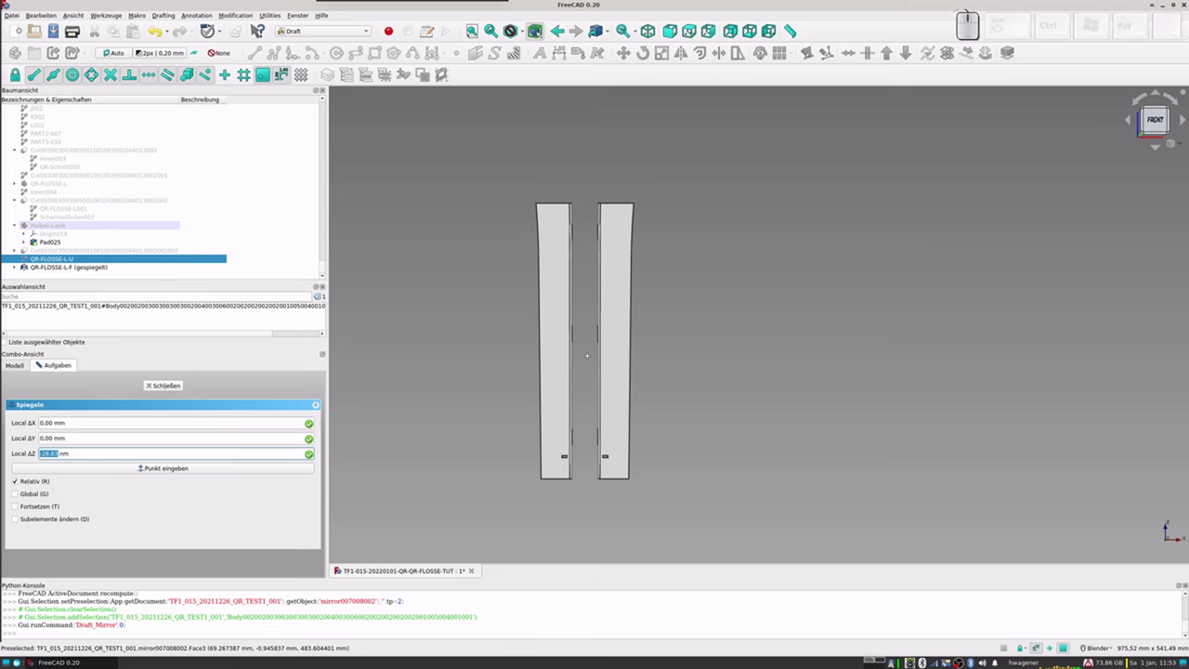
key("KP_Enter")
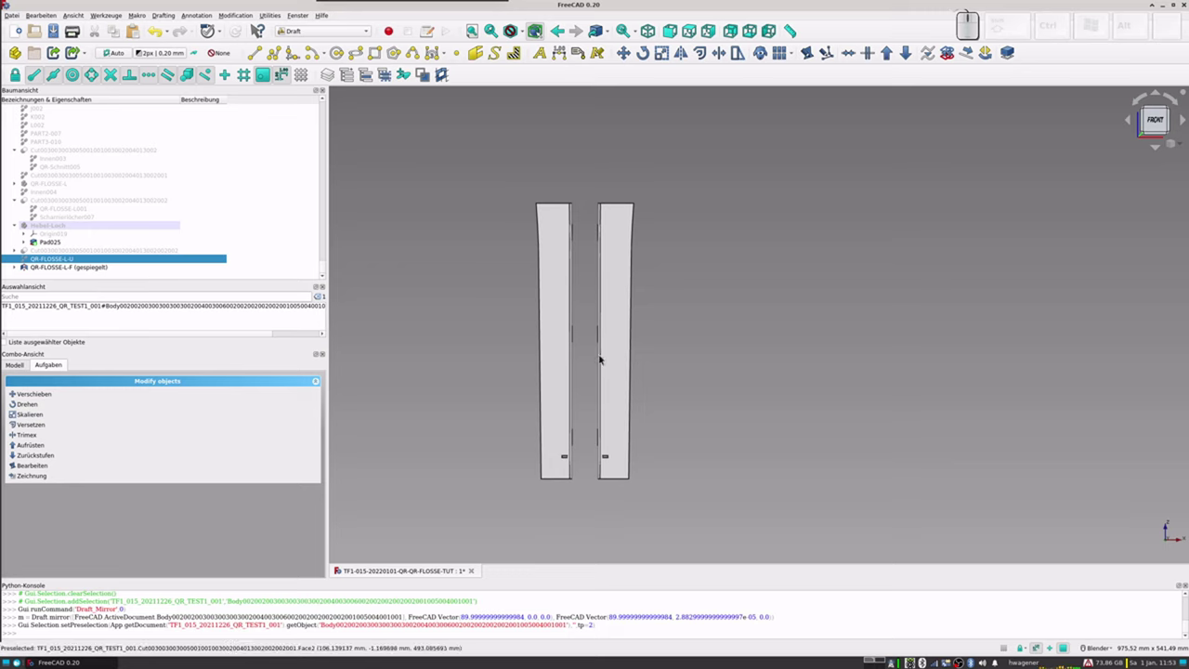
scroll("down", 3)
scroll("up", 3)
scroll("down", 3)
scroll("up", 3)
scroll("down", 3)
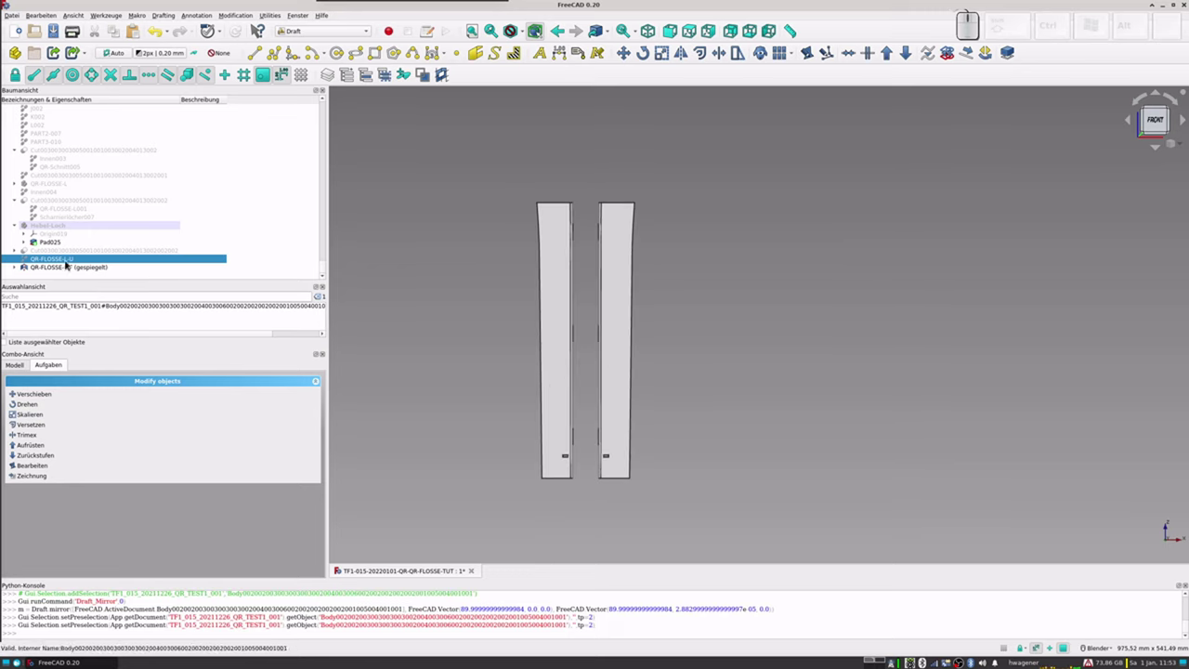
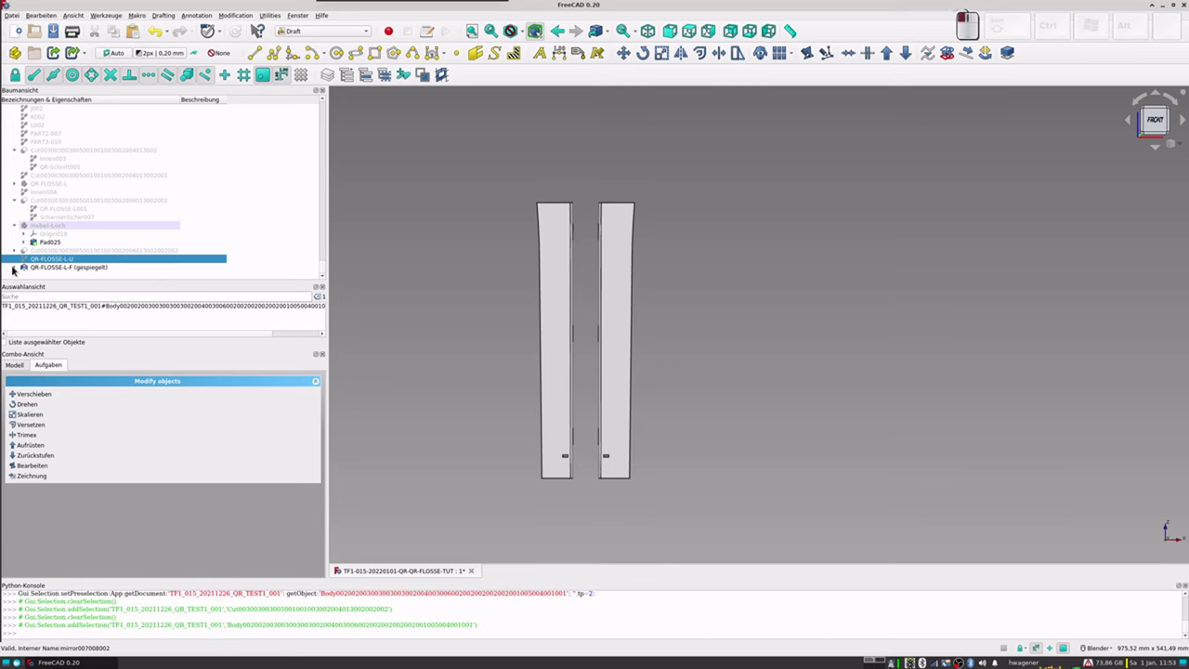
left_click(67, 261)
key("space")
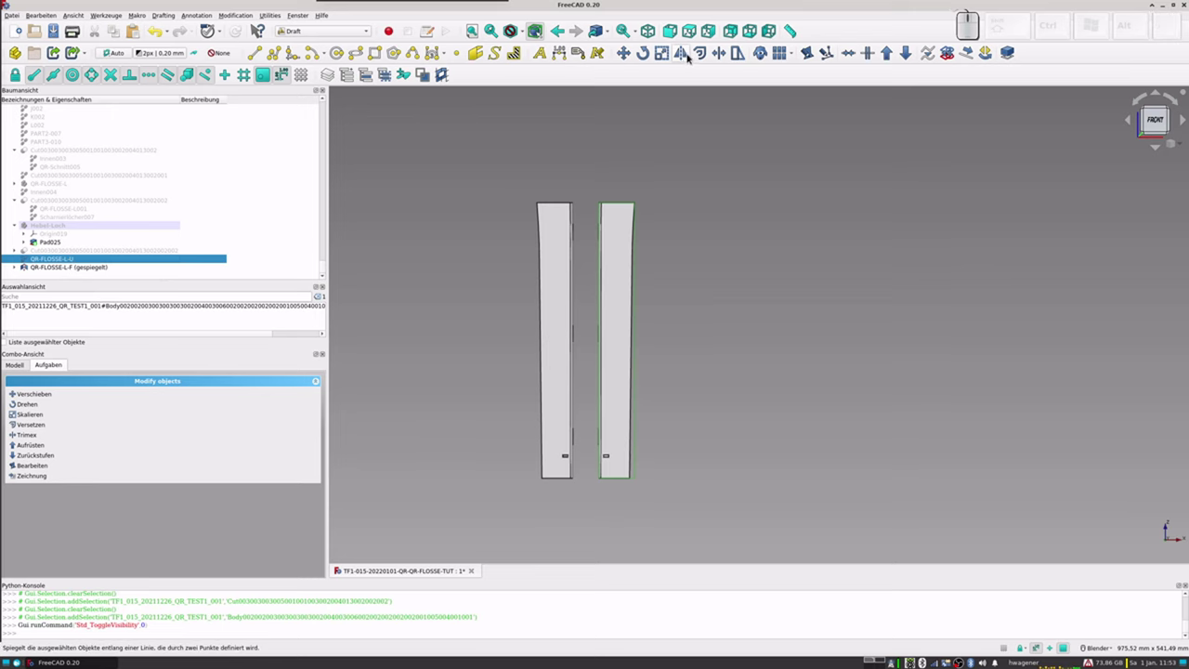
left_click(686, 56)
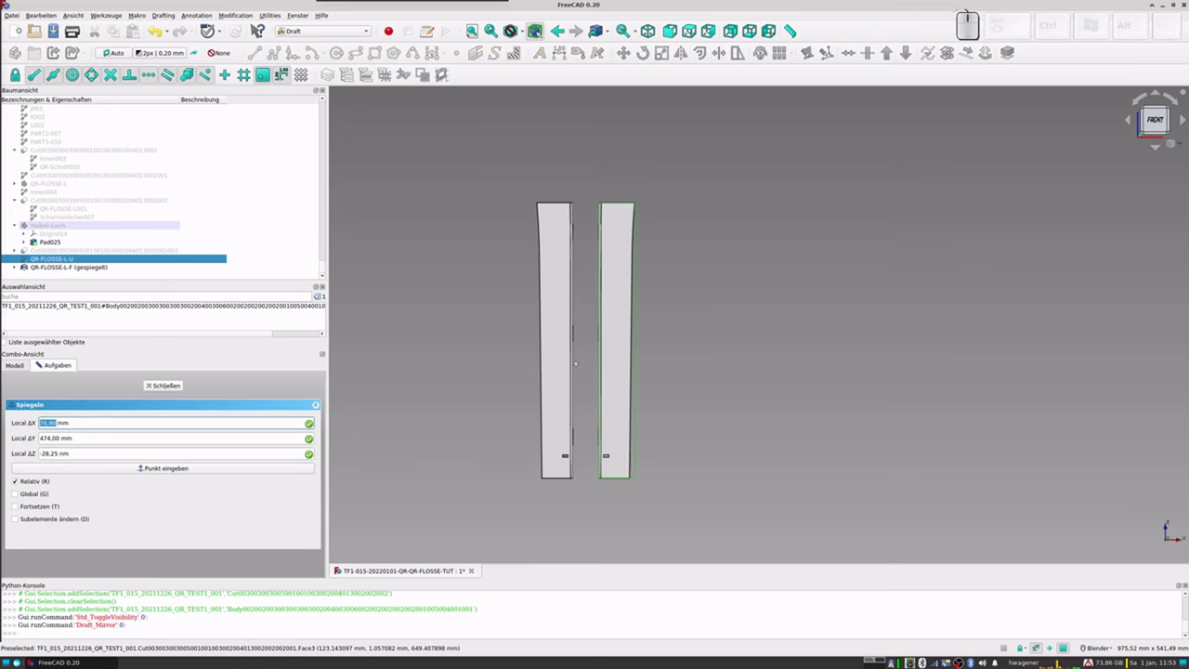
key("KP_9")
key("KP_0")
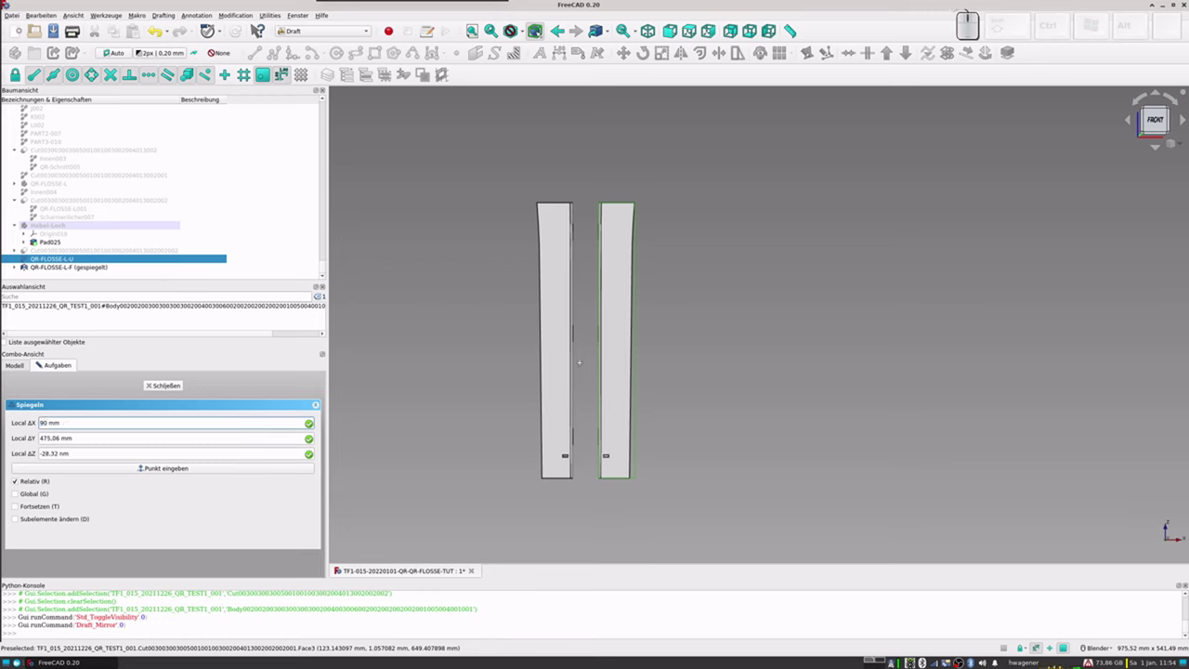
key("KP_Enter")
key("KP_0")
key("KP_Enter")
key("KP_Enter")
key("KP_0")
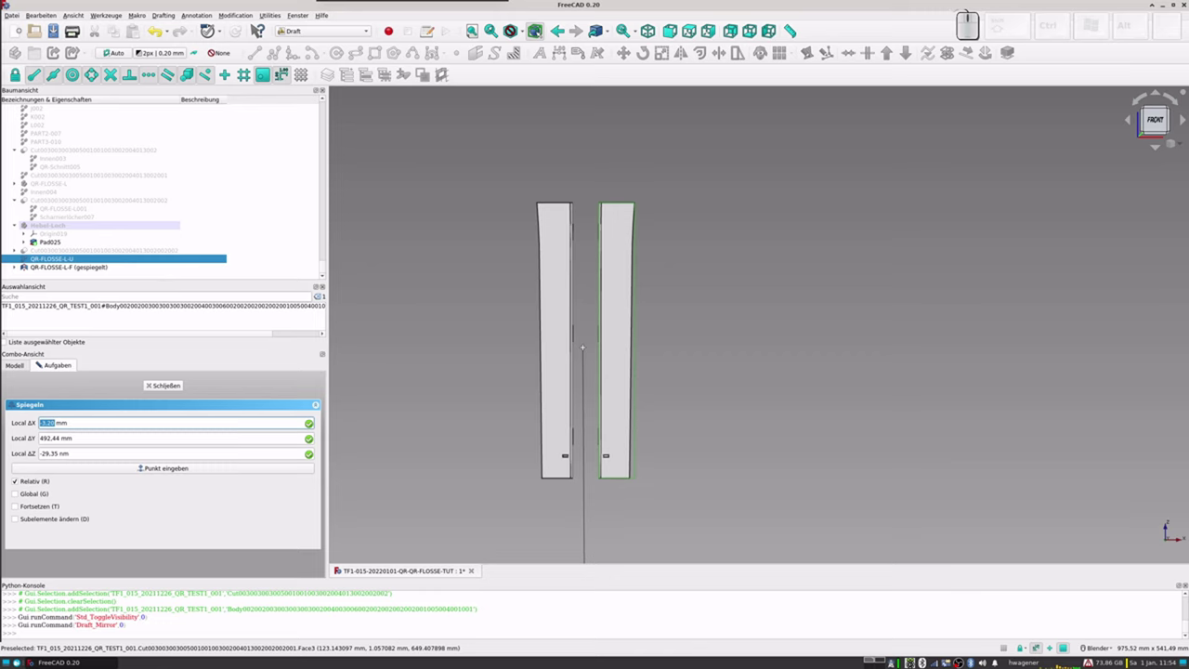
key("KP_0")
key("KP_Enter")
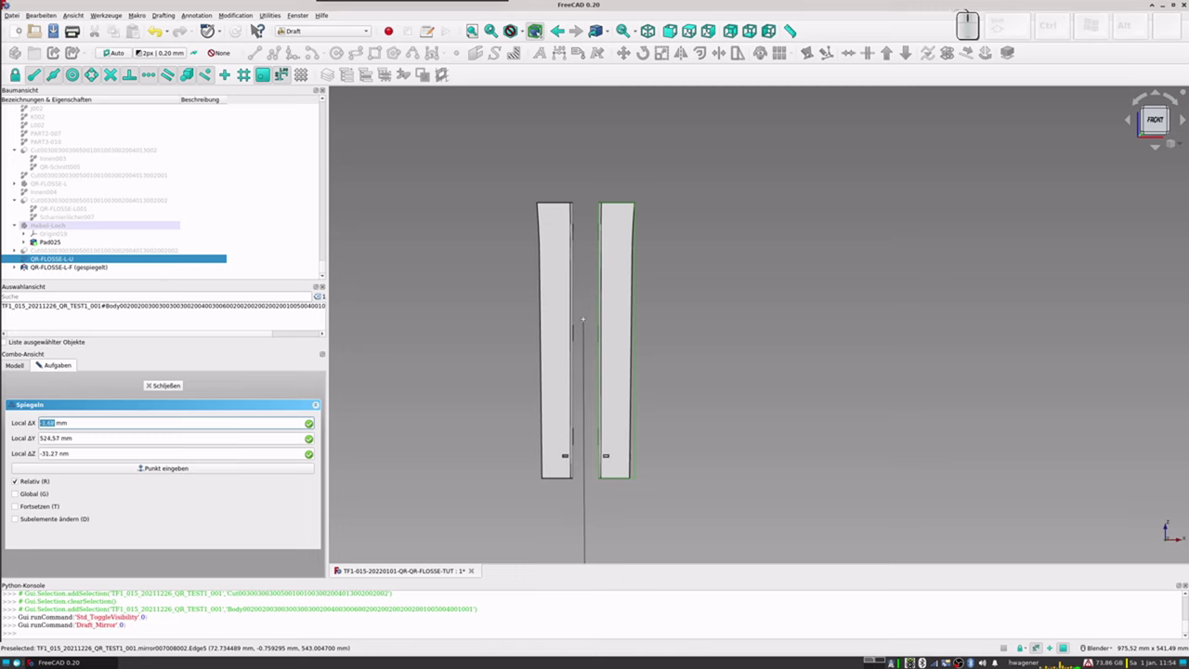
key("KP_0")
key("KP_Enter")
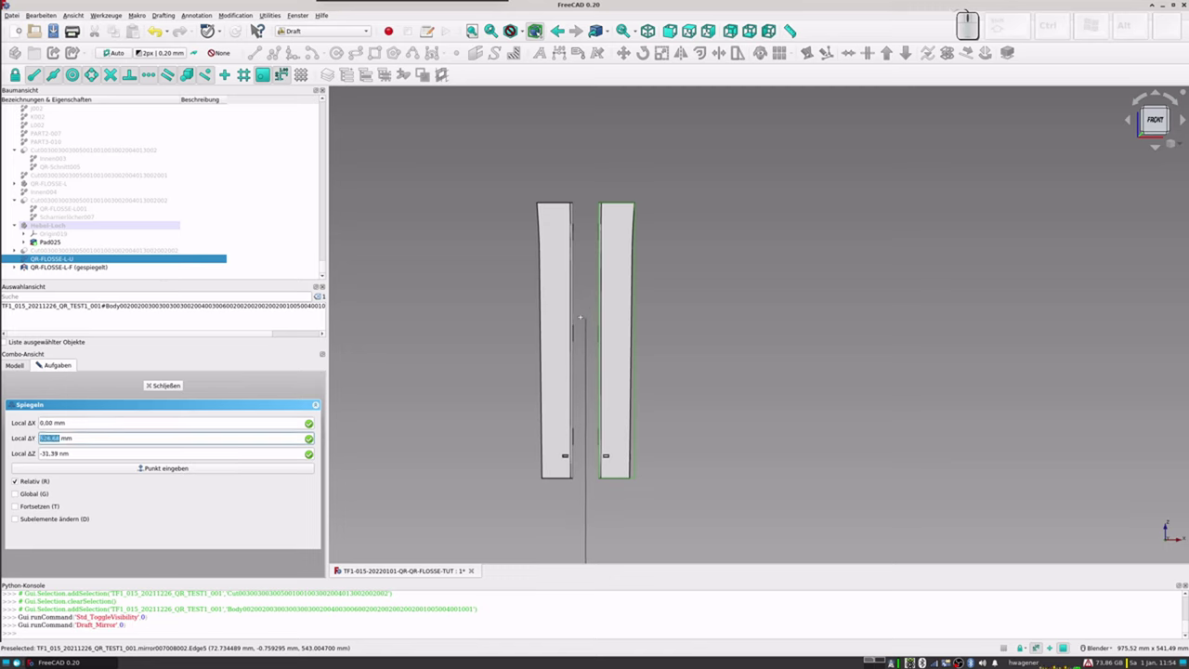
key("KP_0")
key("KP_Enter")
key("KP_Enter")
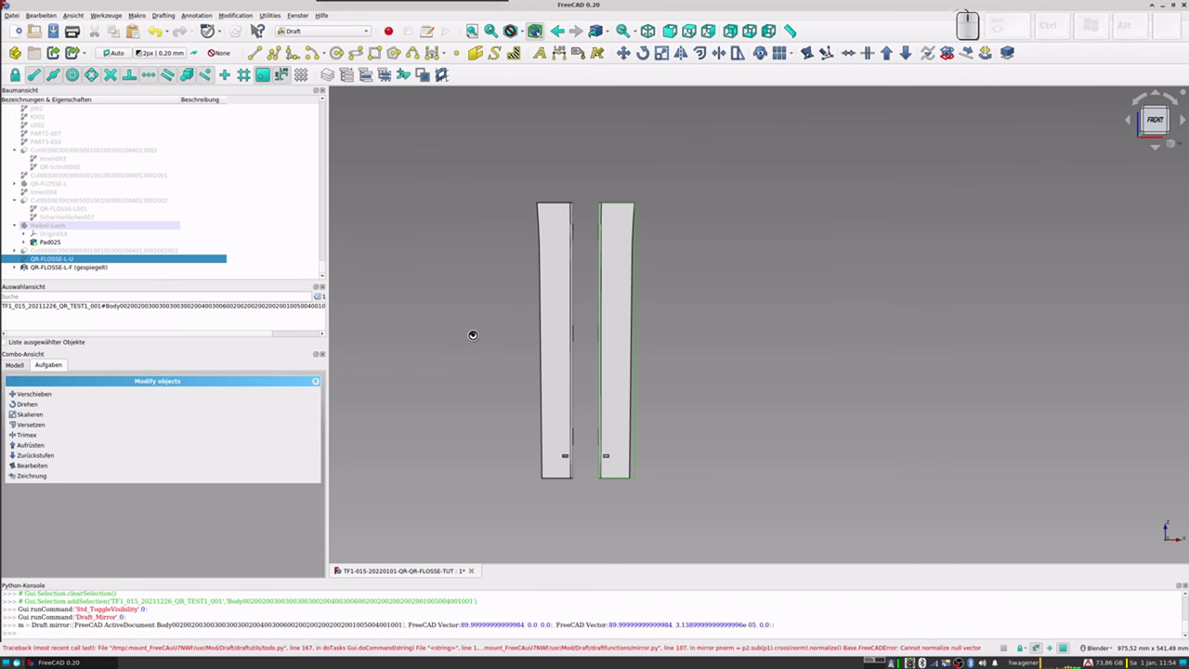
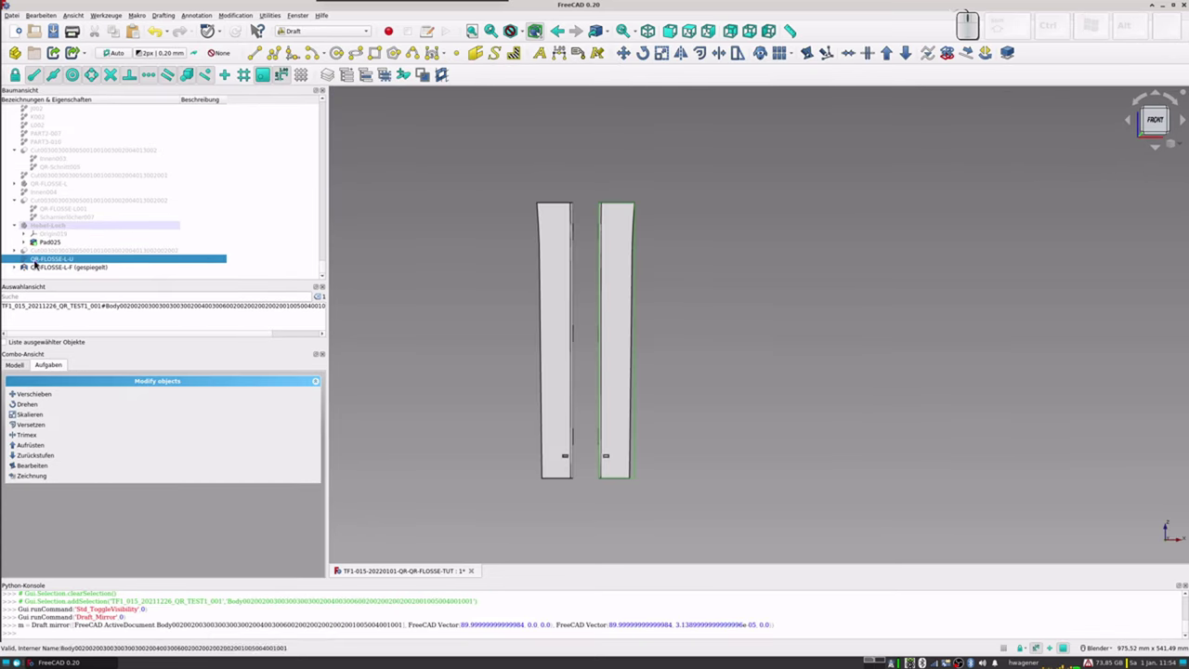
Step: Hide the existing mirrored QR-FLOSSE-L-F copy and show the original QR-FLOSSE-L-U part in the tree
left_click(43, 271)
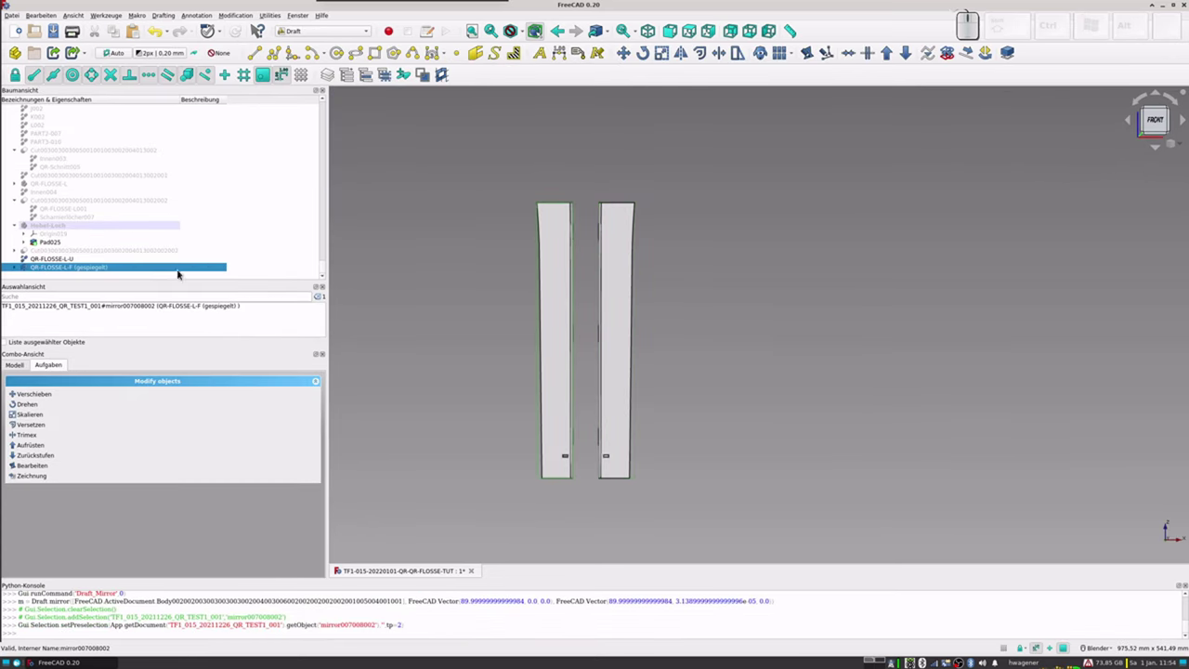
left_click(18, 270)
scroll("down", 3)
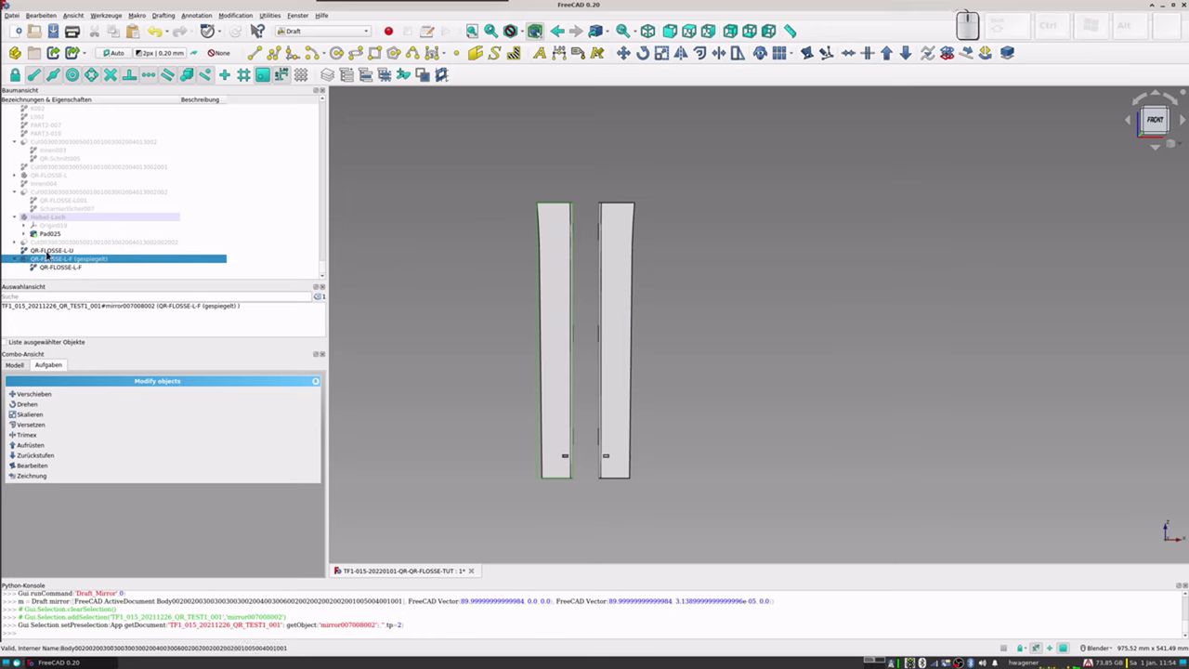
left_click(48, 251)
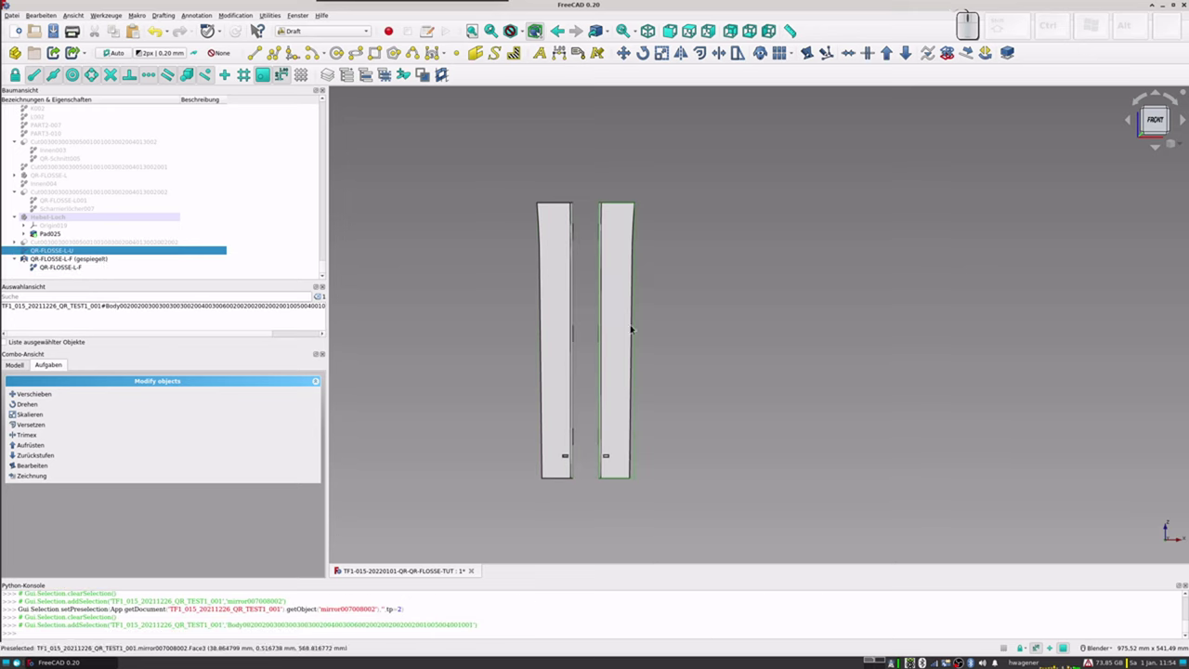
scroll("up", 3)
scroll("down", 3)
left_click(51, 257)
key("space")
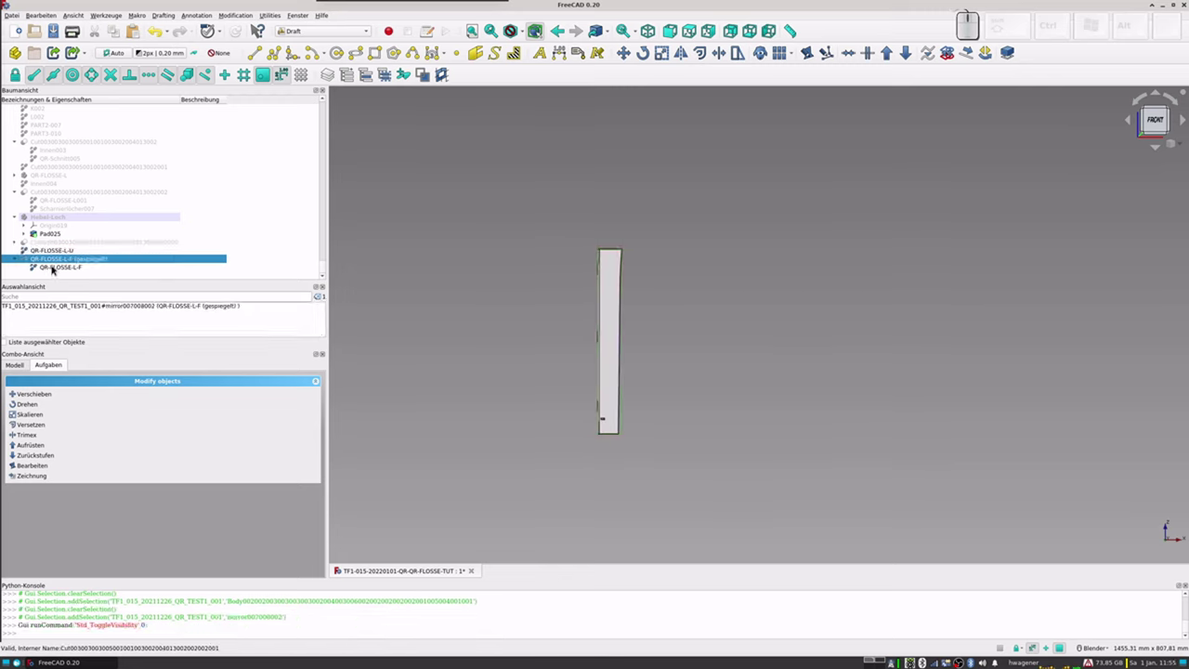
left_click(53, 264)
key("space")
Step: Run Draft Mirror on QR-FLOSSE-L-U, entering the mirror line's first point (90, 90) and end point (0) via the keypad
left_click(50, 251)
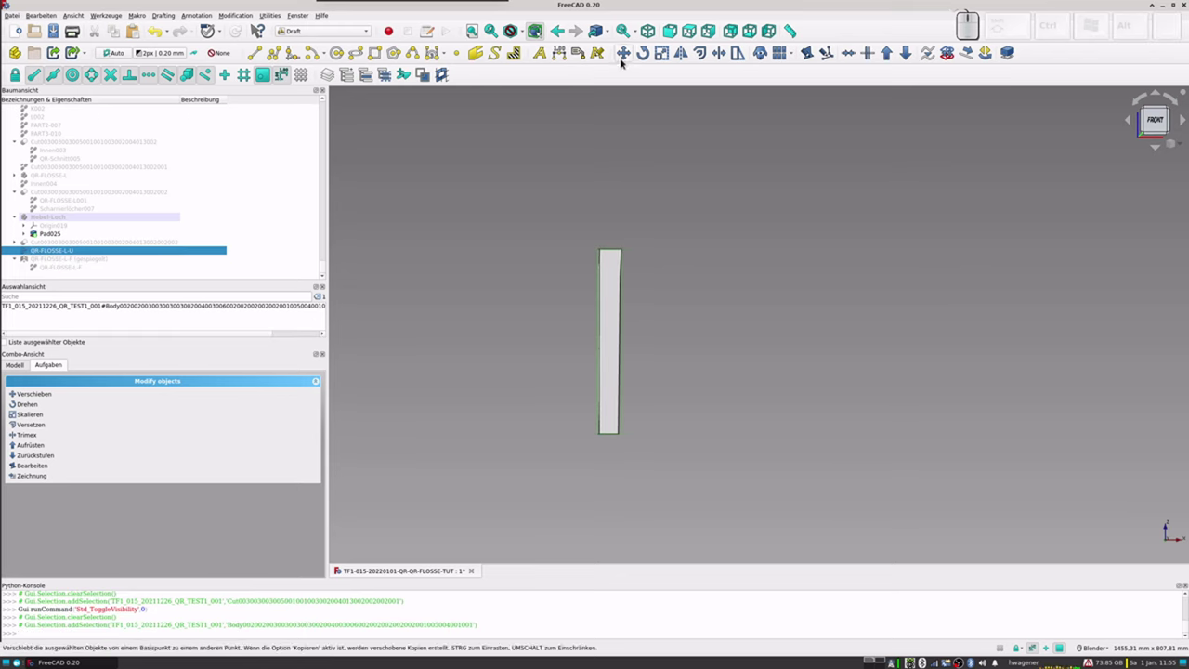
left_click(684, 57)
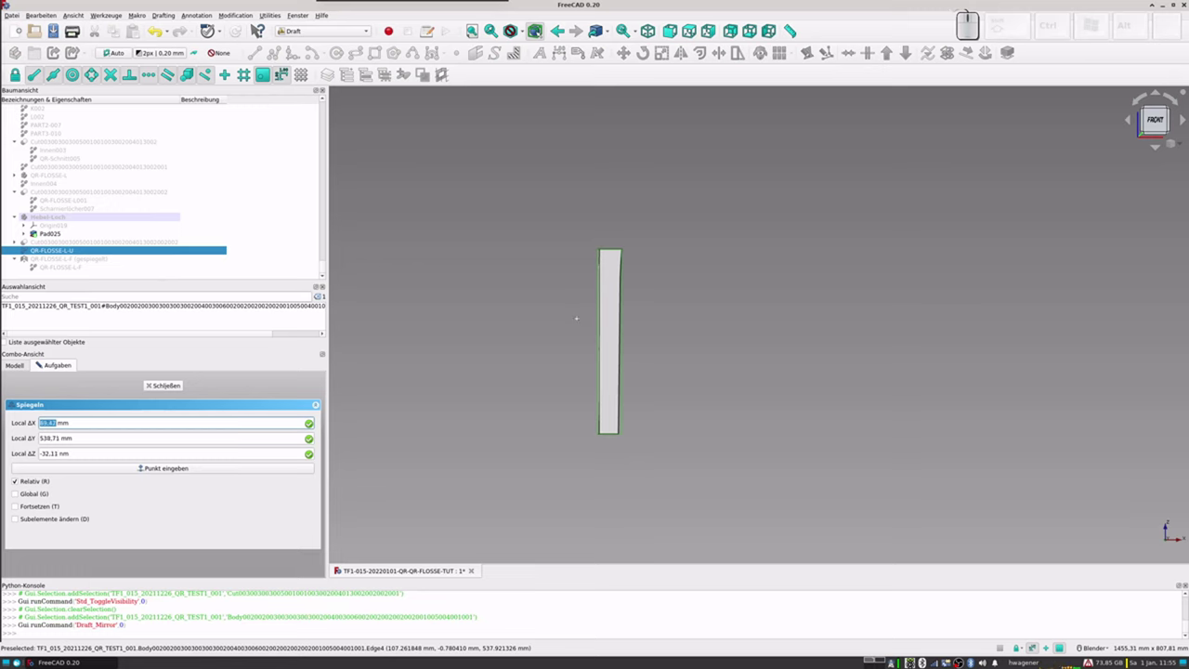
key("KP_9")
key("KP_0")
key("KP_Enter")
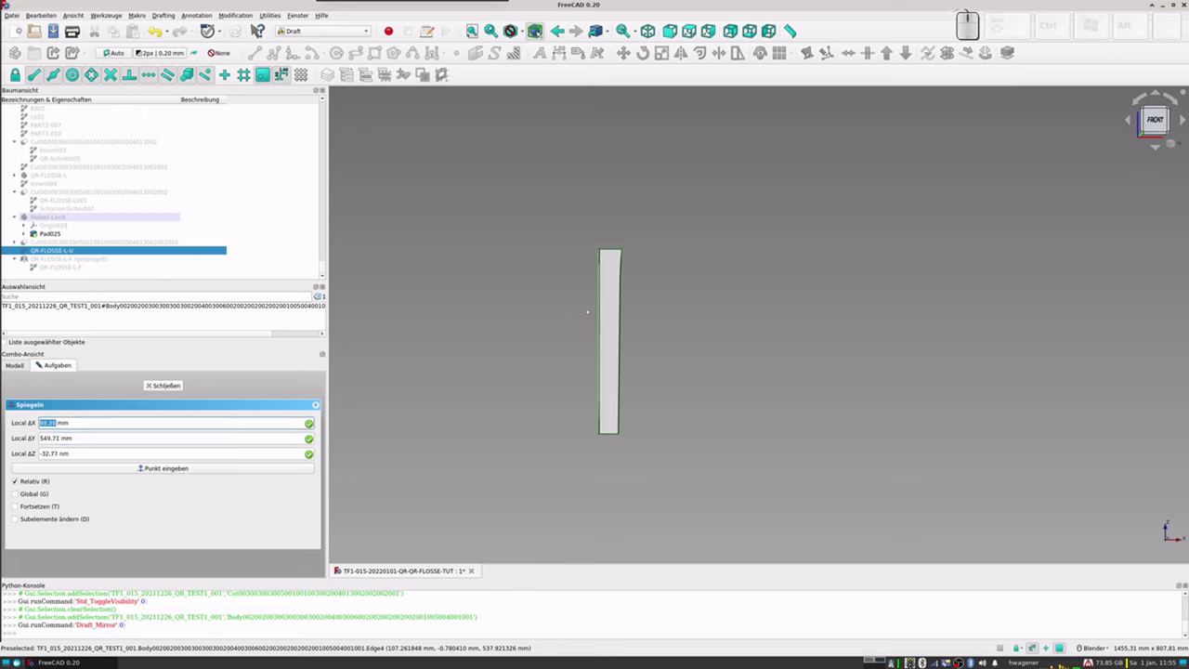
key("KP_9")
key("KP_0")
key("KP_Enter")
key("KP_Enter")
key("KP_Enter")
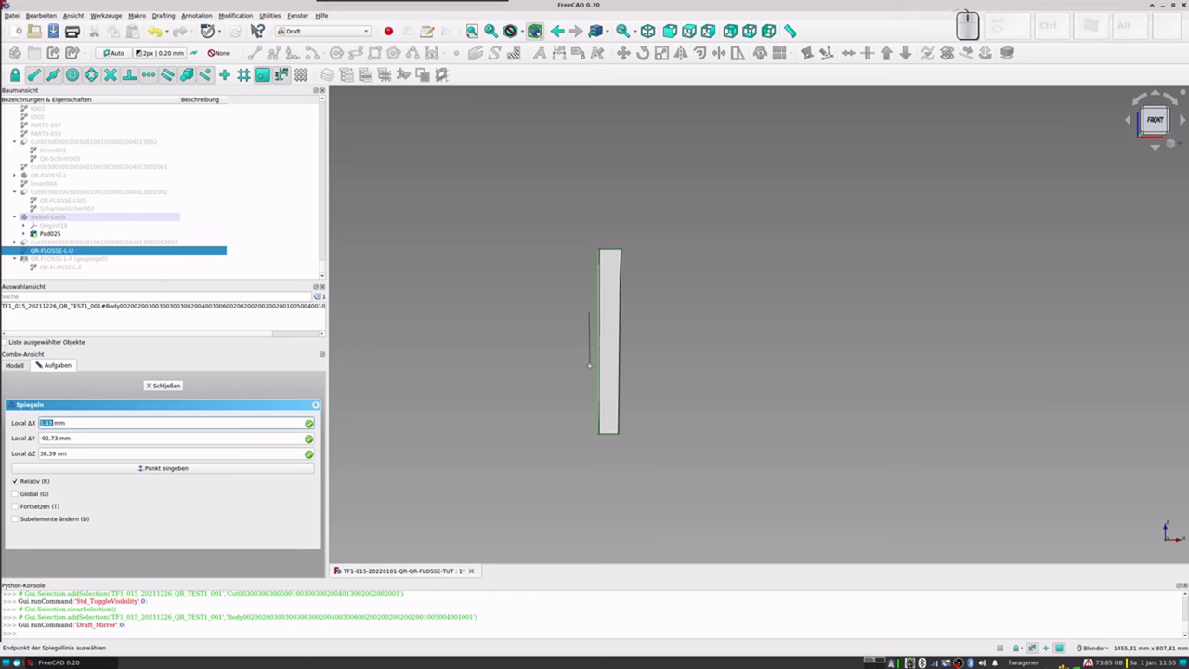
key("KP_0")
key("KP_Enter")
key("KP_Enter")
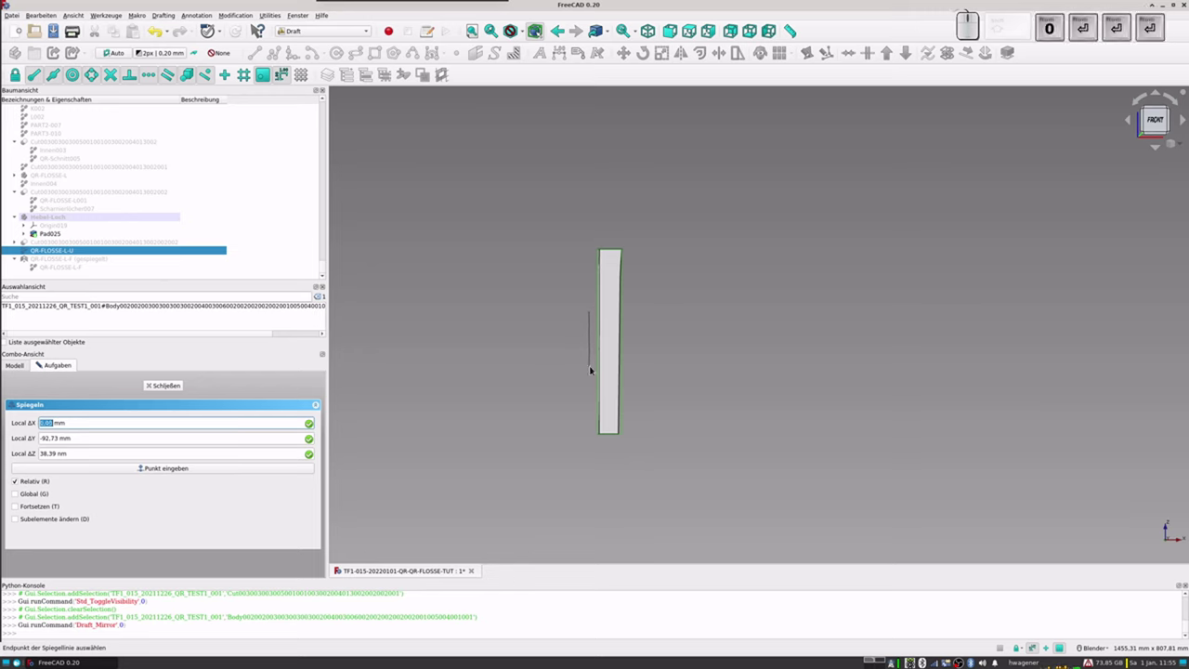
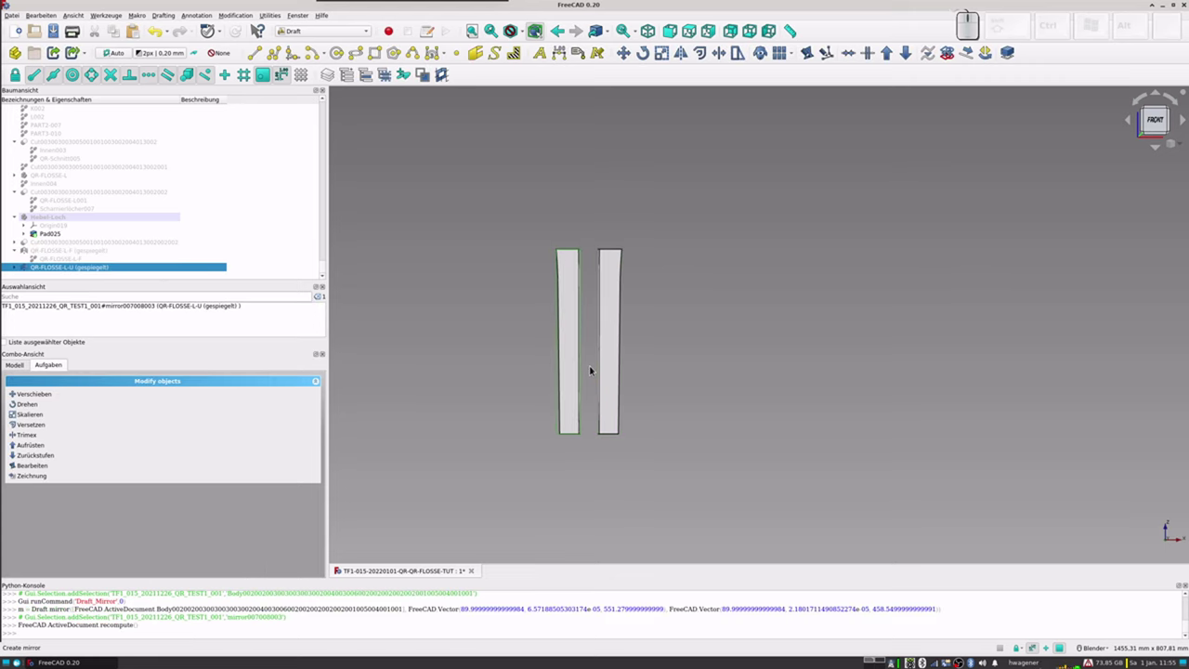
Step: Toggle visibility of the mirrored front flap and the original QR-FLOSSE-L-F part in the tree
scroll("down", 3)
left_click(47, 254)
key("space")
left_click(50, 261)
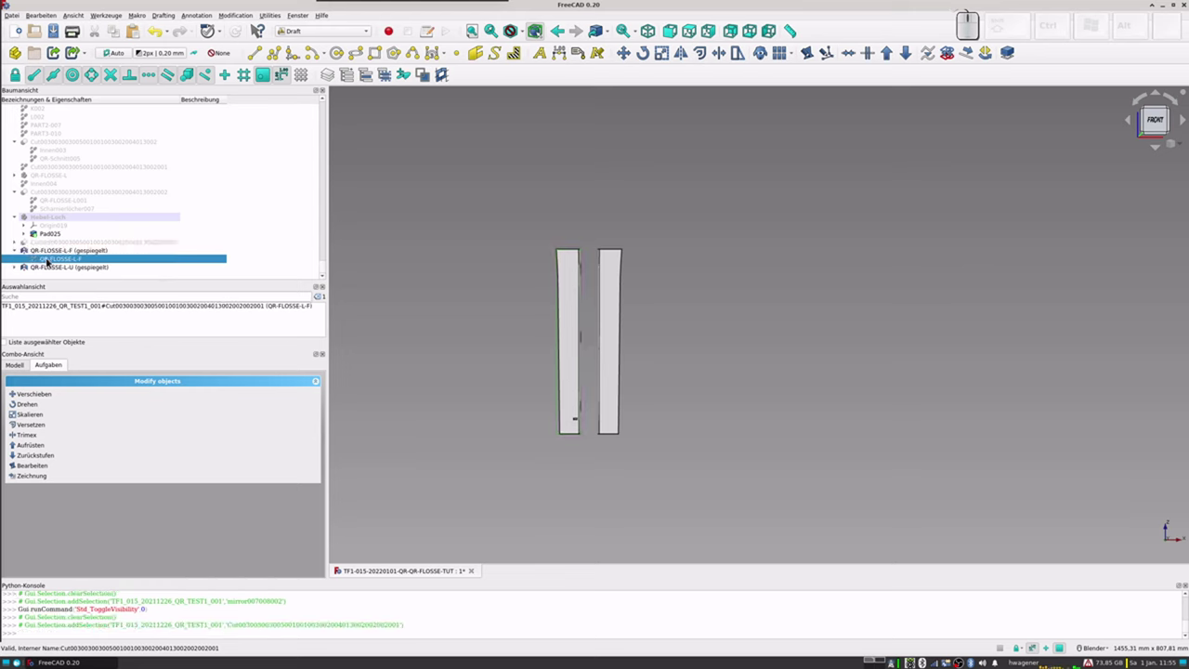
left_click(43, 266)
left_click(16, 270)
scroll("down", 3)
left_click(55, 252)
key("space")
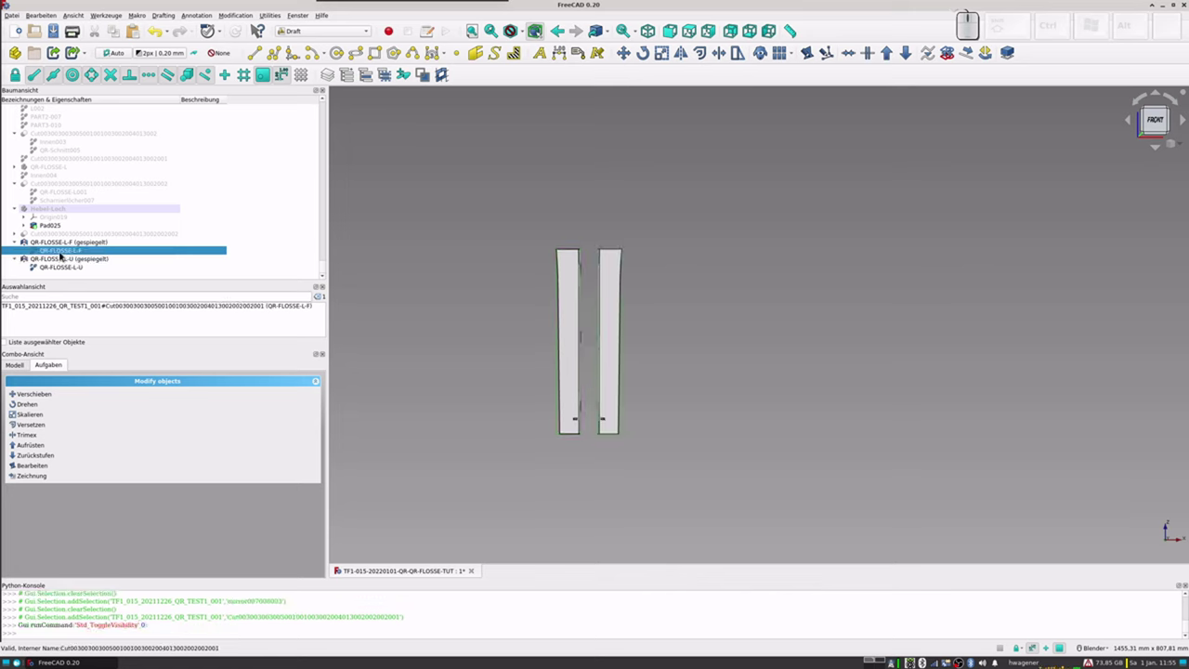
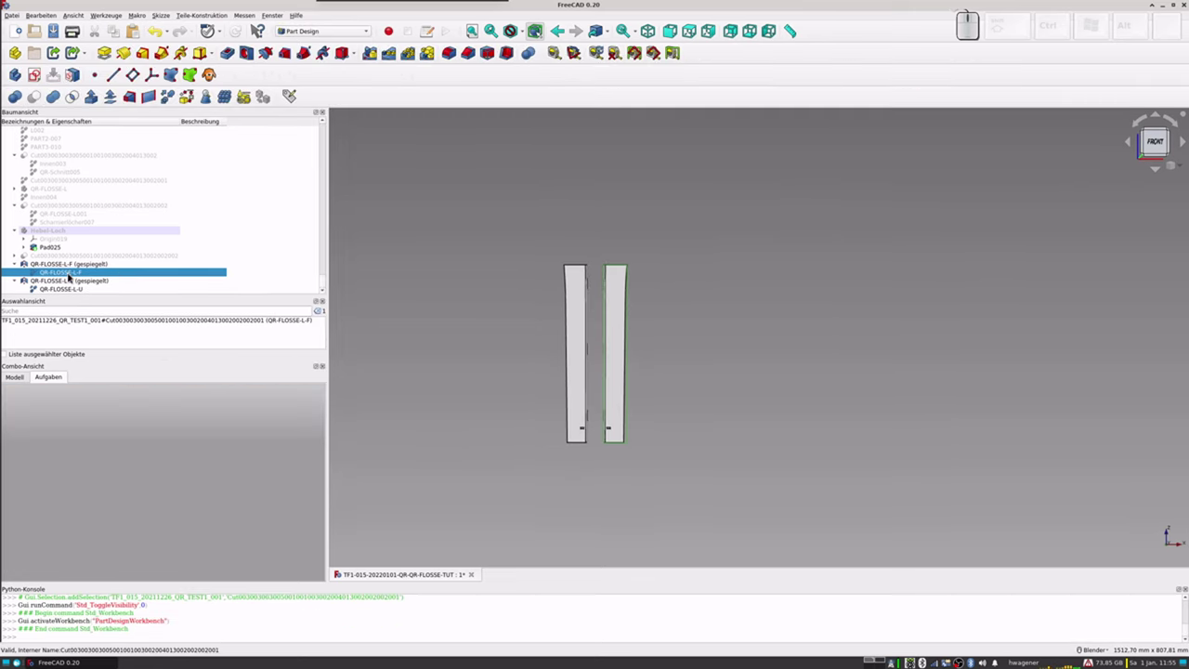
Step: Create refined-shape copies QR-FLOSSE-L-F001 and QR-FLOSSE-L-U001 of the two original flap parts
left_click(65, 269)
left_click(63, 272)
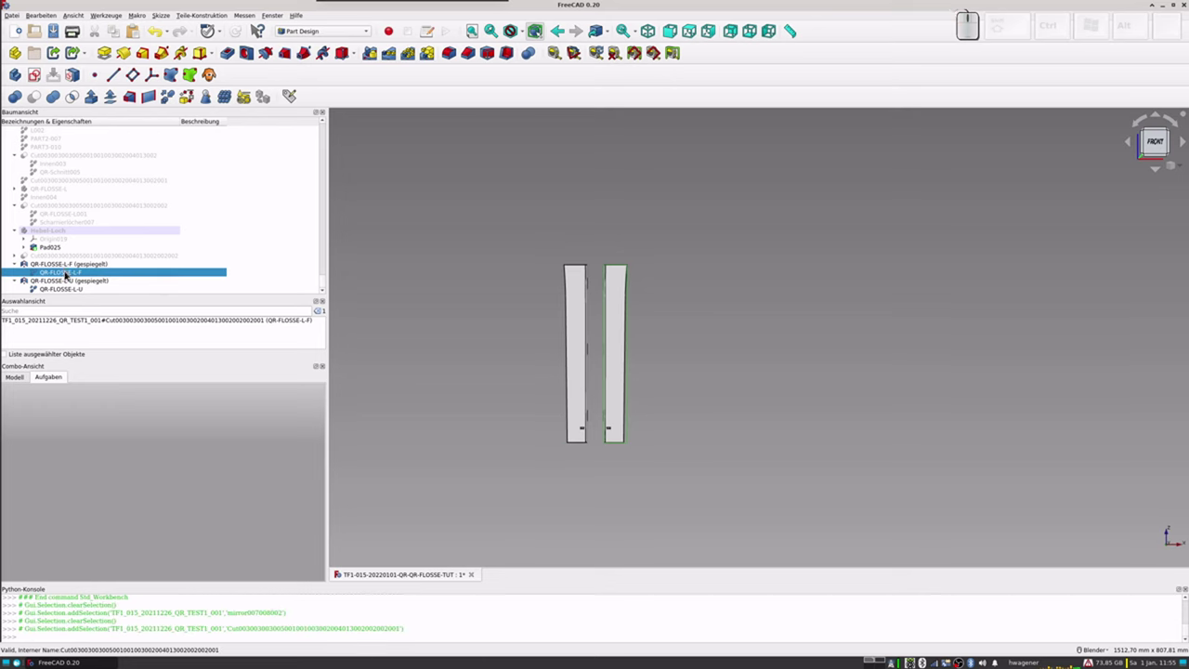
left_click(172, 99)
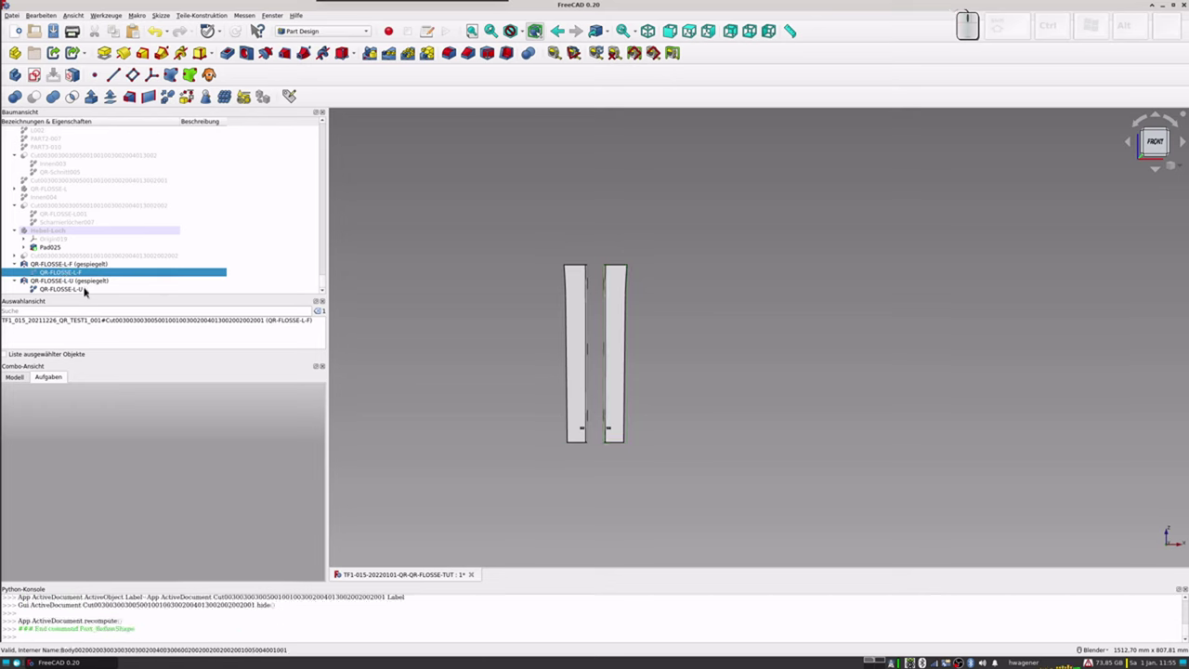
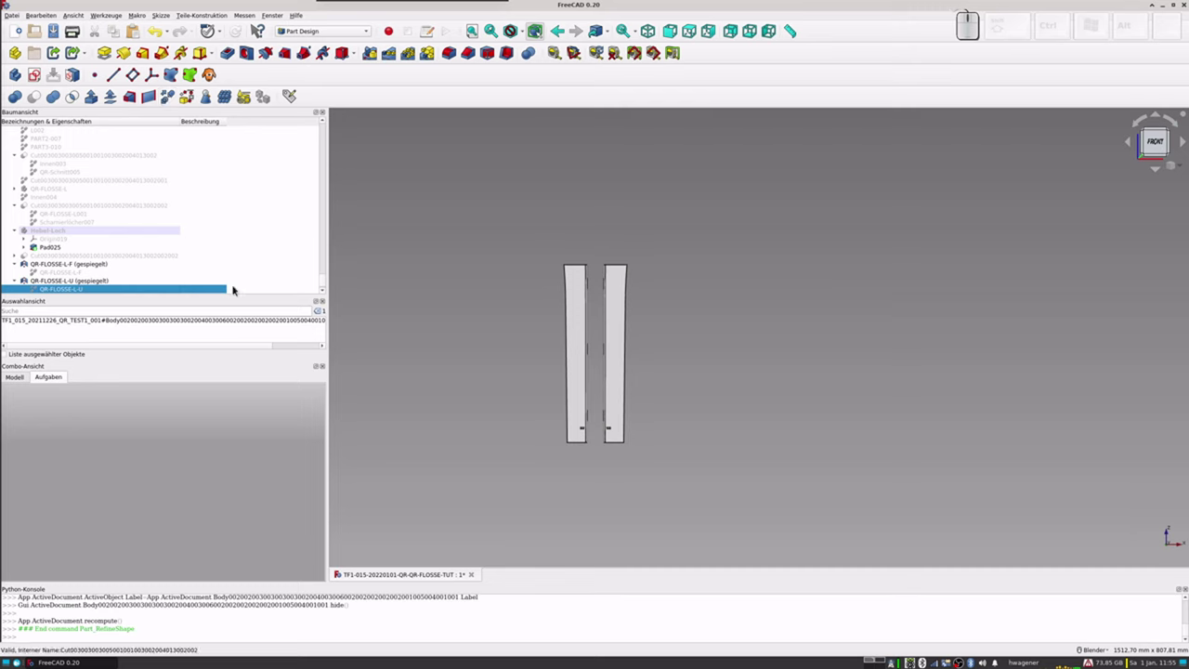
scroll("down", 3)
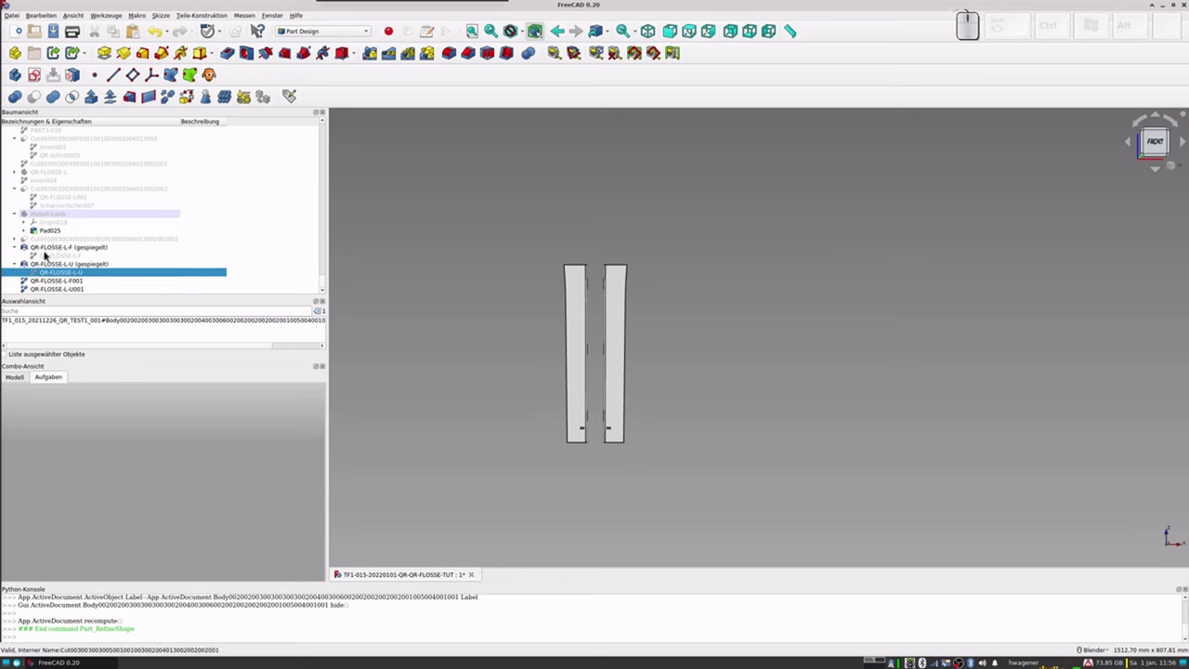
Step: Create refined-shape copies of the mirrored front and rear flaps
left_click(49, 250)
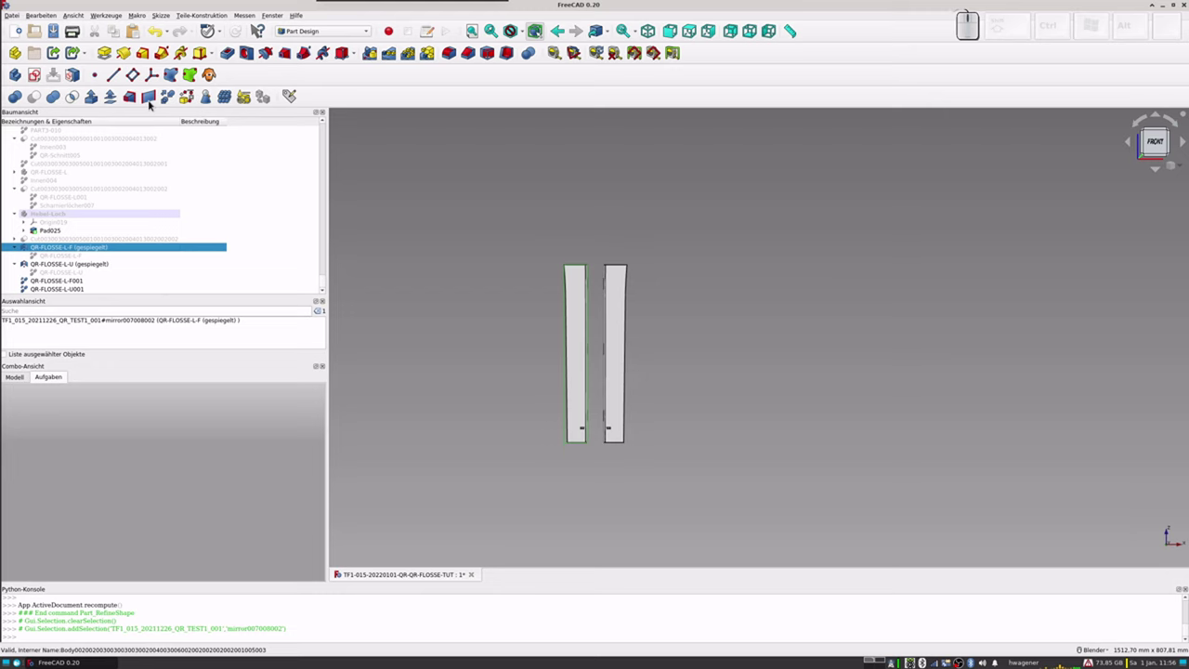
left_click(171, 99)
left_click(49, 270)
left_click(172, 97)
scroll("down", 3)
Step: Hide the source flap objects, including QR-FLOSSE-L-U001, leaving only the refined copies visible
left_click(67, 265)
key("space")
left_click(68, 280)
key("space")
left_click(70, 271)
key("space")
left_click(58, 289)
key("space")
left_click(67, 263)
key("space")
left_click(73, 268)
key("space")
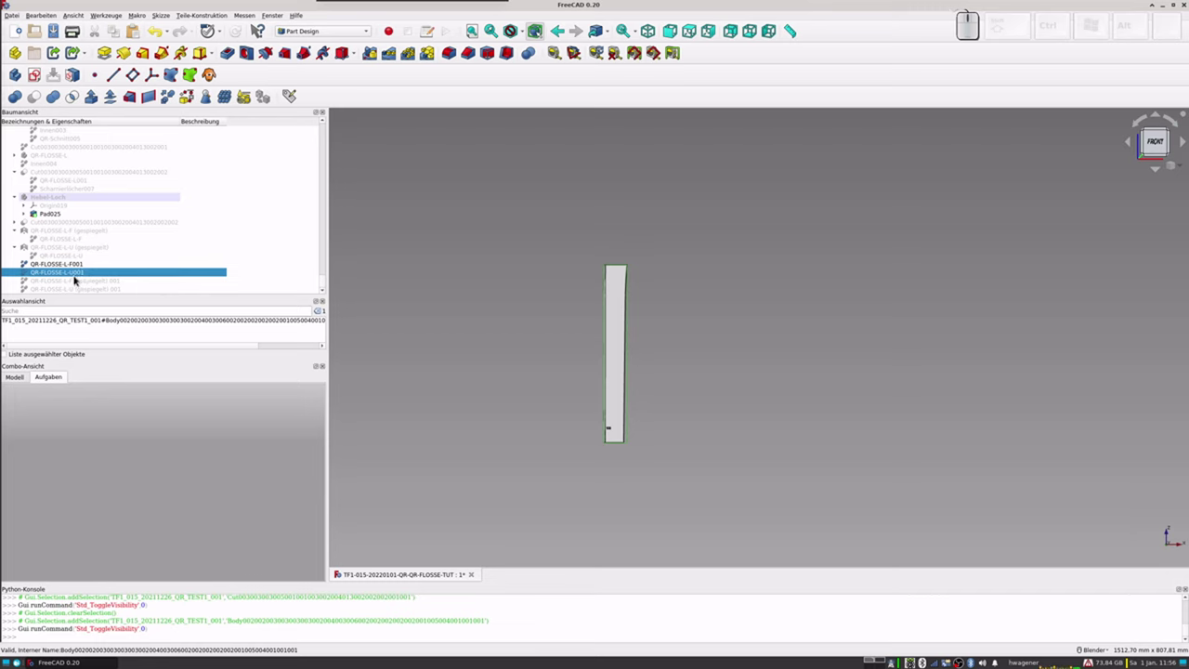
Step: Rename the refined mirrored front flap to QR-FLOSSE-R-F
left_click(77, 283)
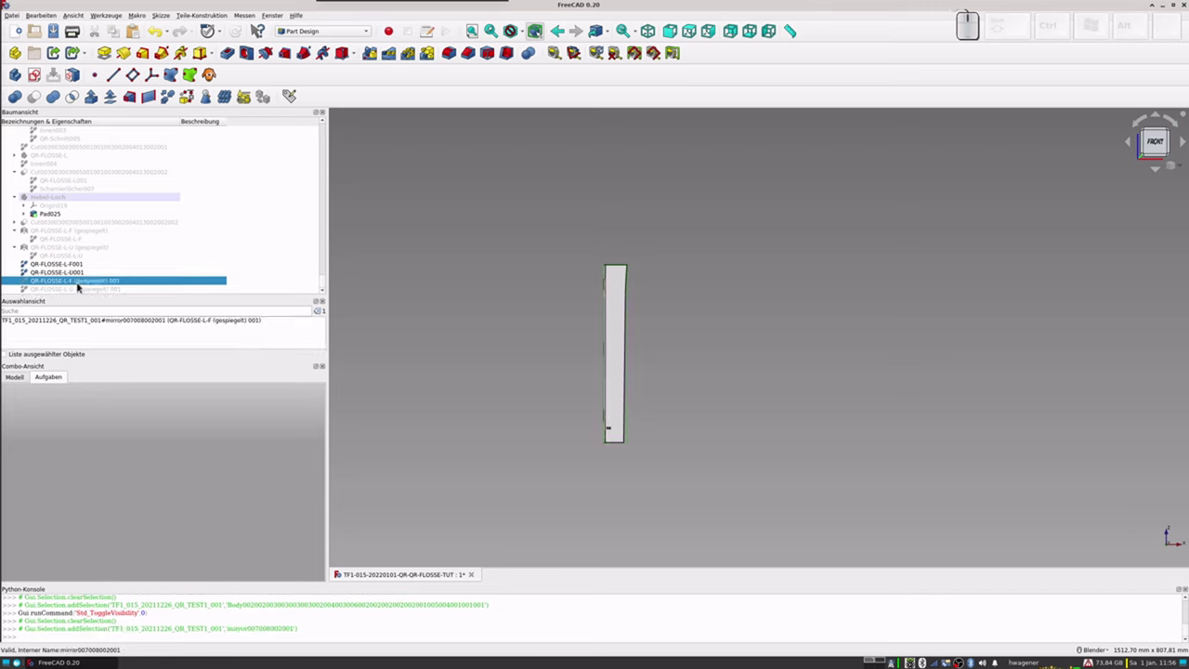
key("F2")
key("Right")
key("BackSpace")
key("BackSpace")
key("BackSpace")
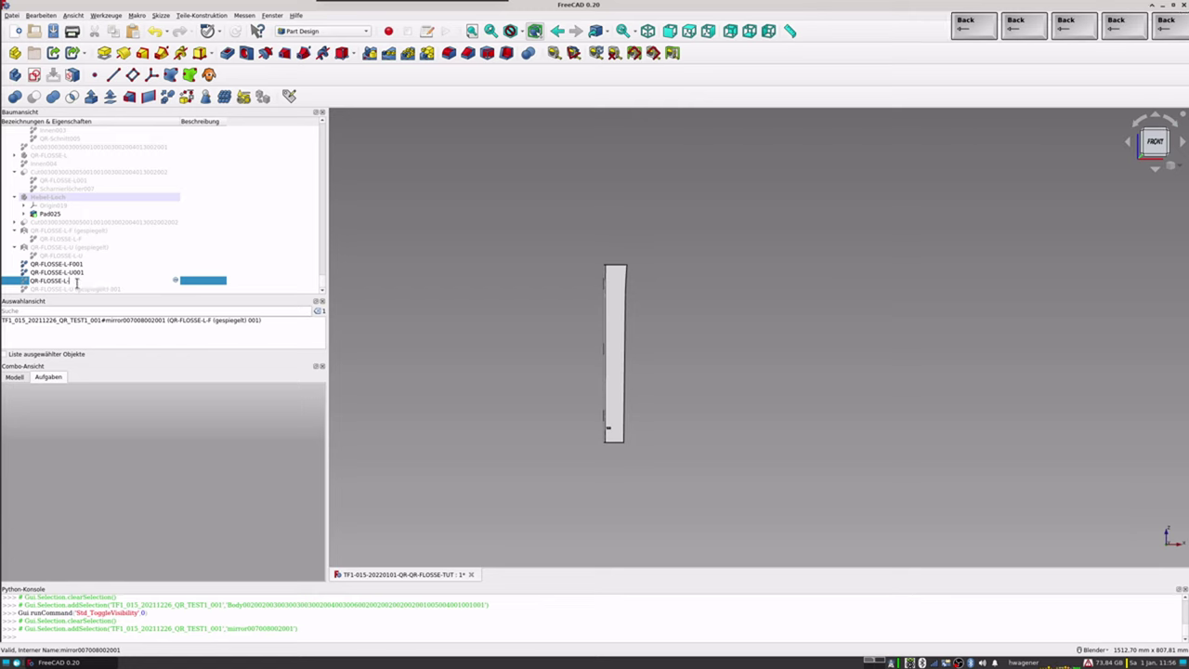
key("shift+r")
key("-")
key("f")
key("Return")
Step: Rename the refined mirrored rear flap to QR-FLOSSE-R-U
left_click(81, 289)
key("F2")
key("Right")
key("BackSpace")
key("BackSpace")
key("BackSpace")
key("shift+r")
key("-")
key("shift+u")
key("Return")
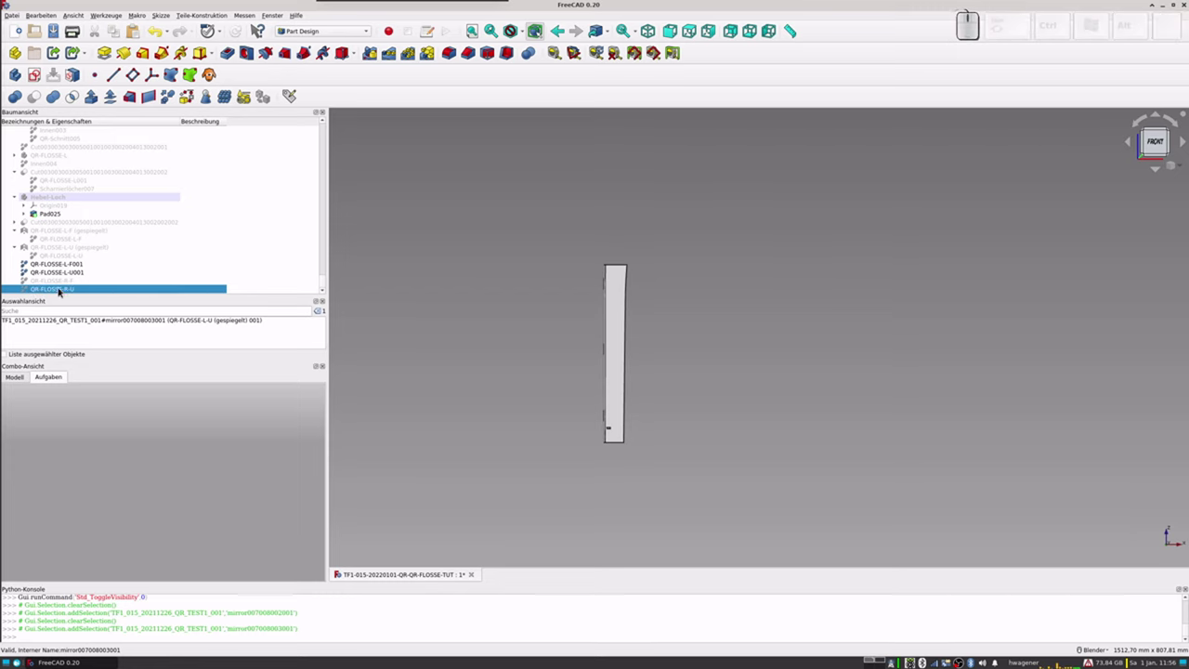
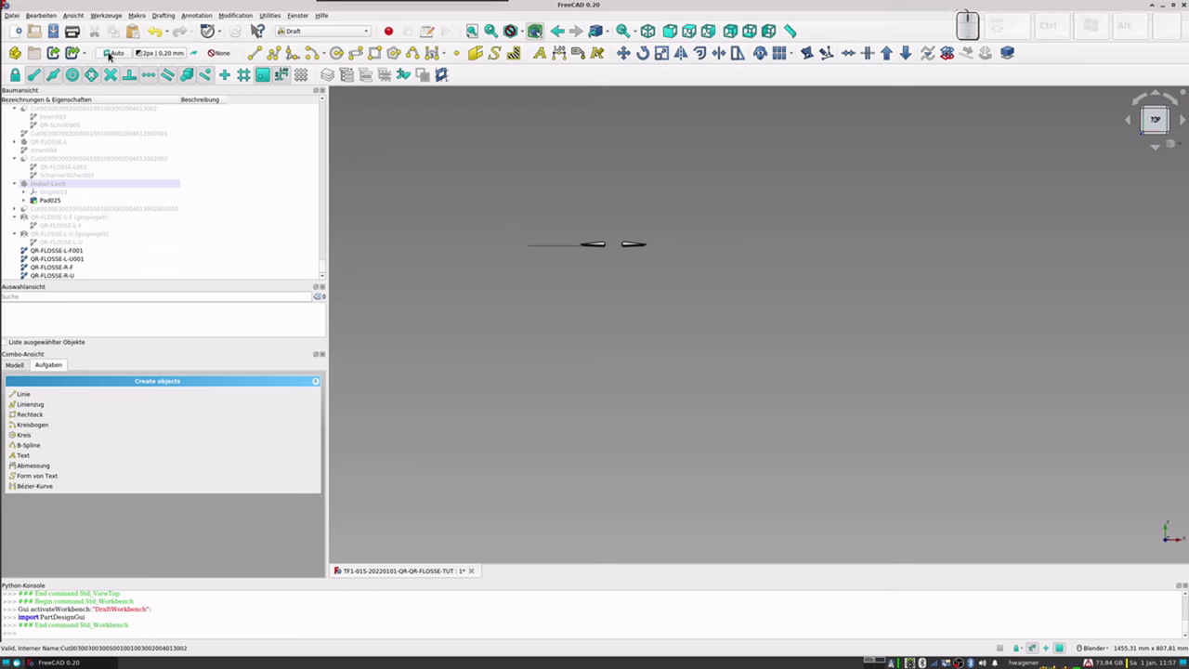
Step: Set the Draft working plane to Top (XY) and zoom onto the two right-side flap profiles
left_click(110, 55)
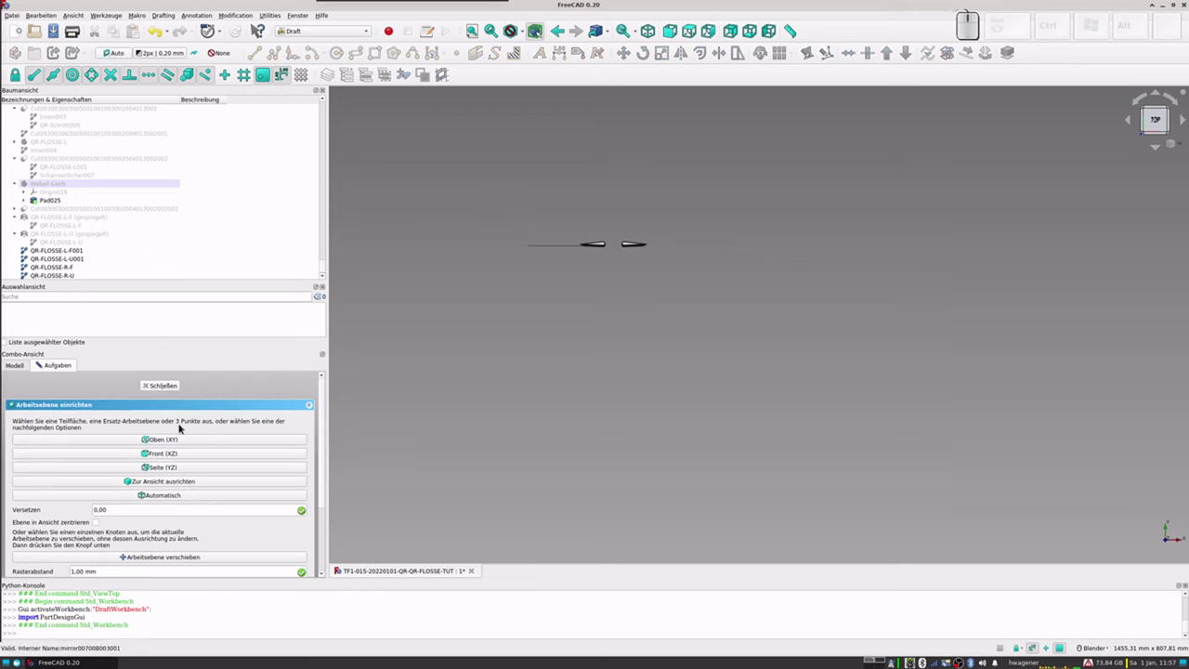
left_click(157, 441)
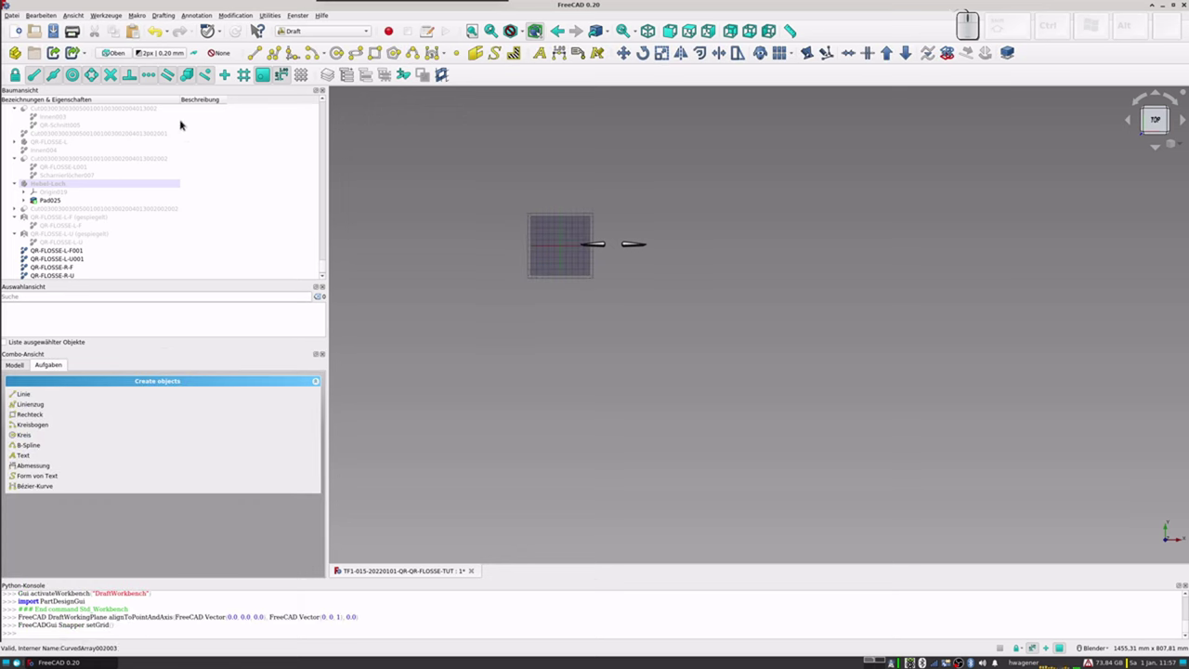
scroll("up", 3)
scroll("up", 3)
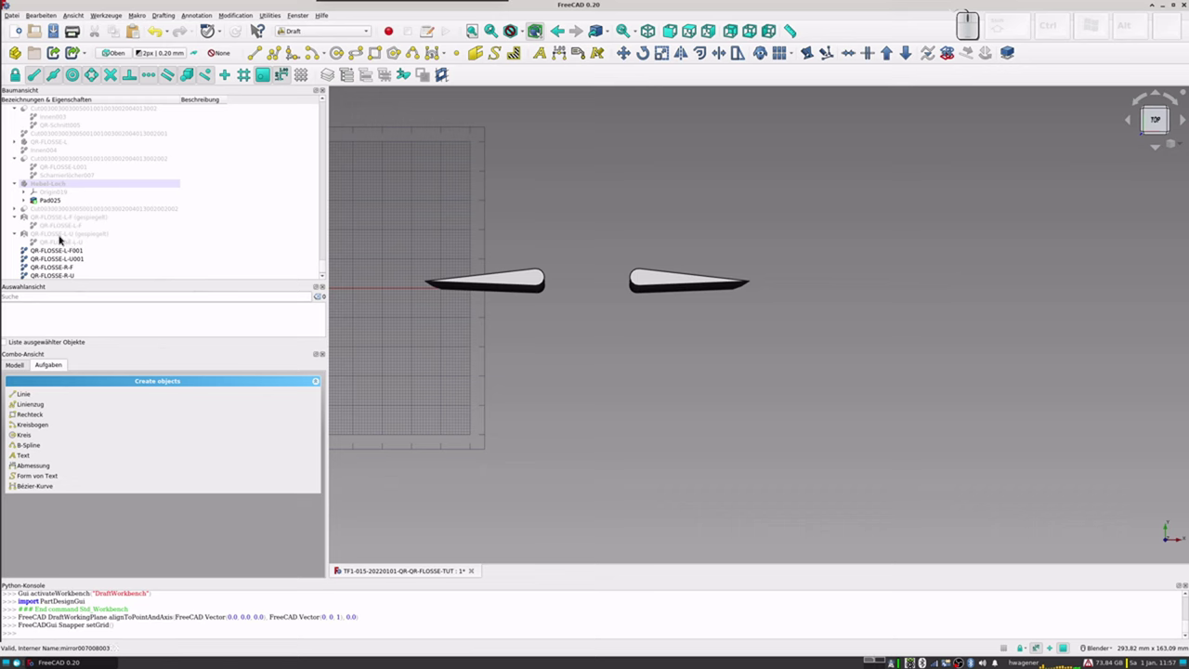
scroll("down", 3)
Step: Rotate QR-FLOSSE-R-F about its rounded-end centre with base angle 0 and rotation 0 (no visible change)
left_click(56, 258)
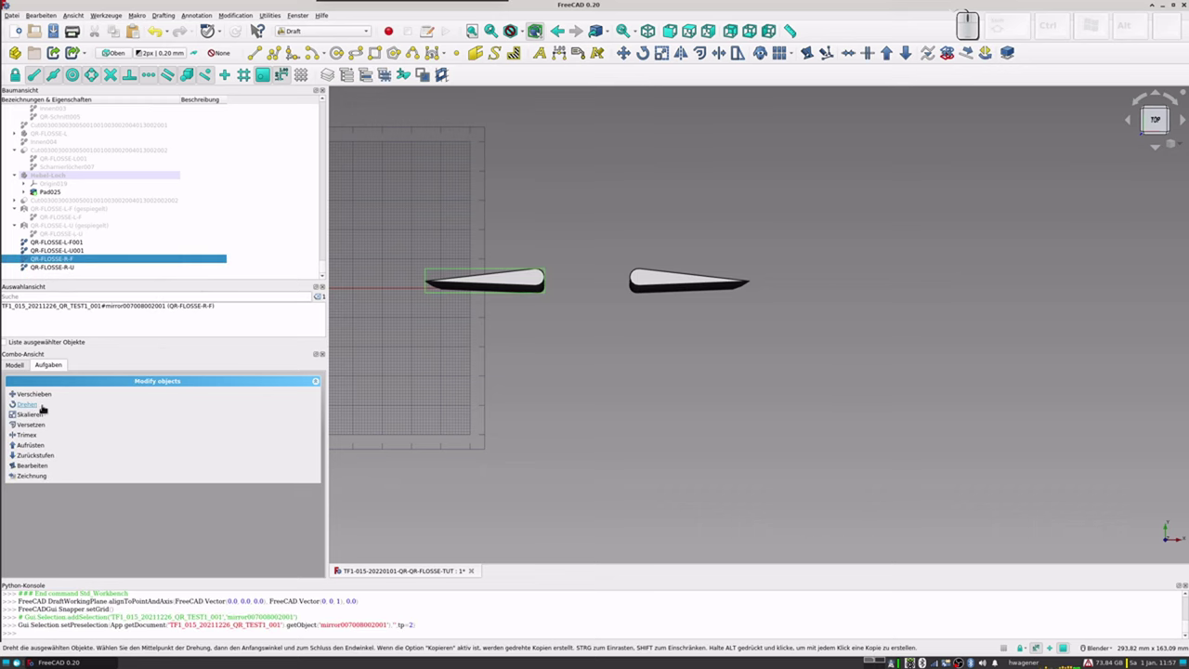
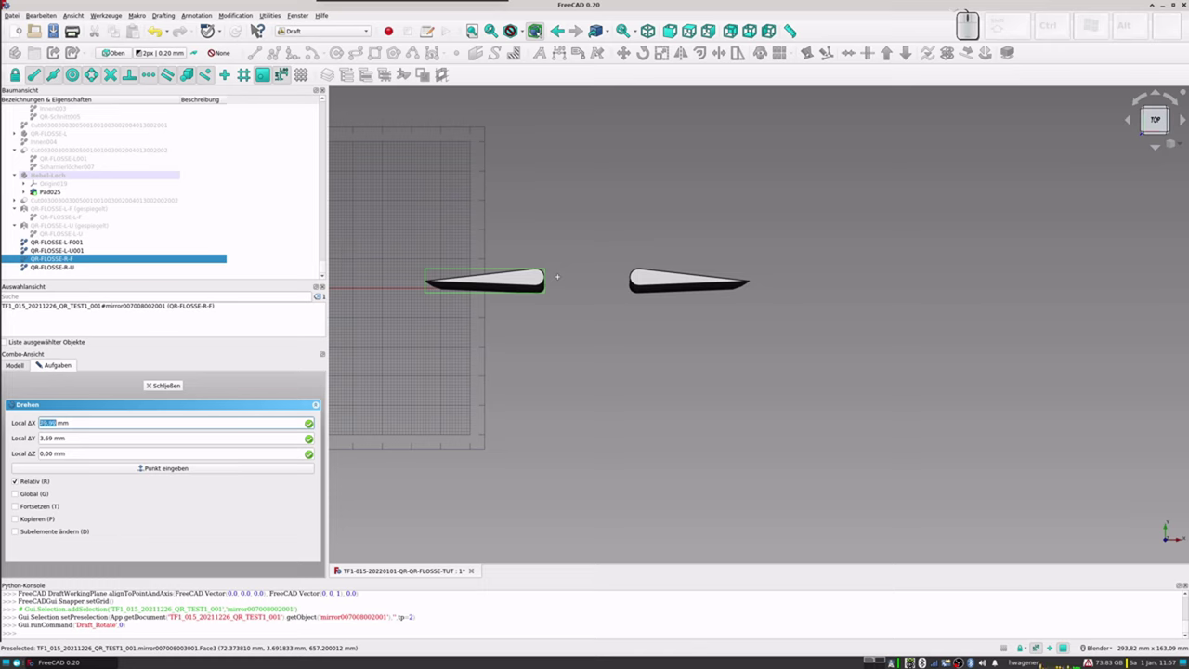
key("KP_8")
key("KP_Enter")
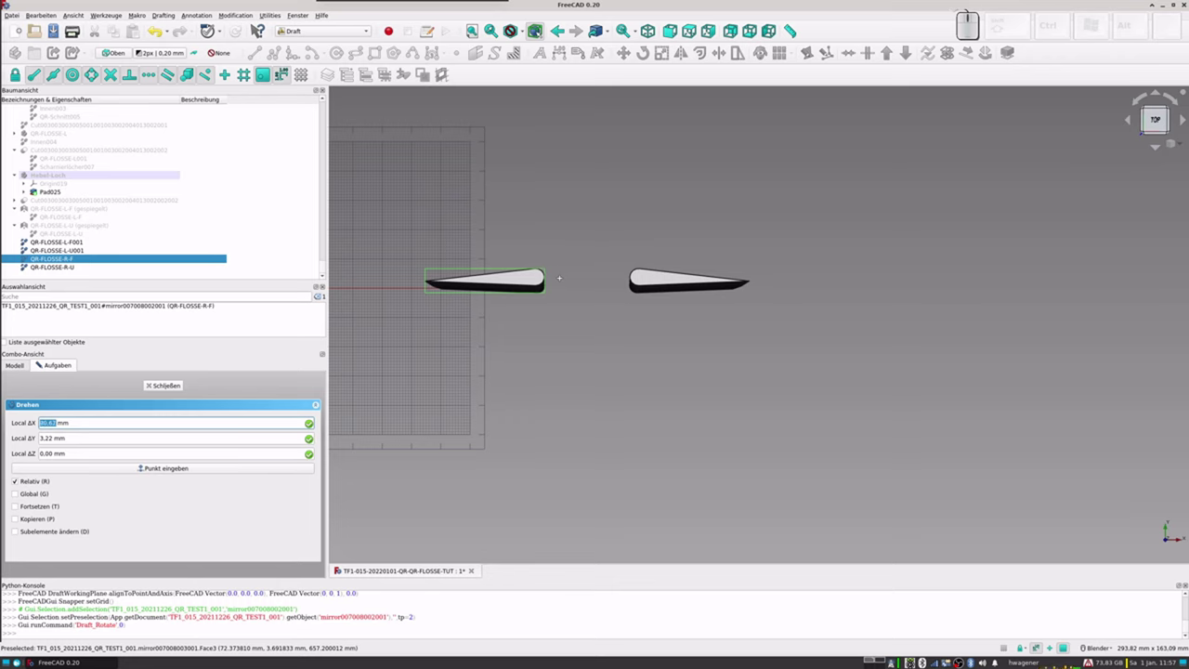
key("KP_8")
key("KP_0")
key("KP_Enter")
key("KP_3")
key("KP_Enter")
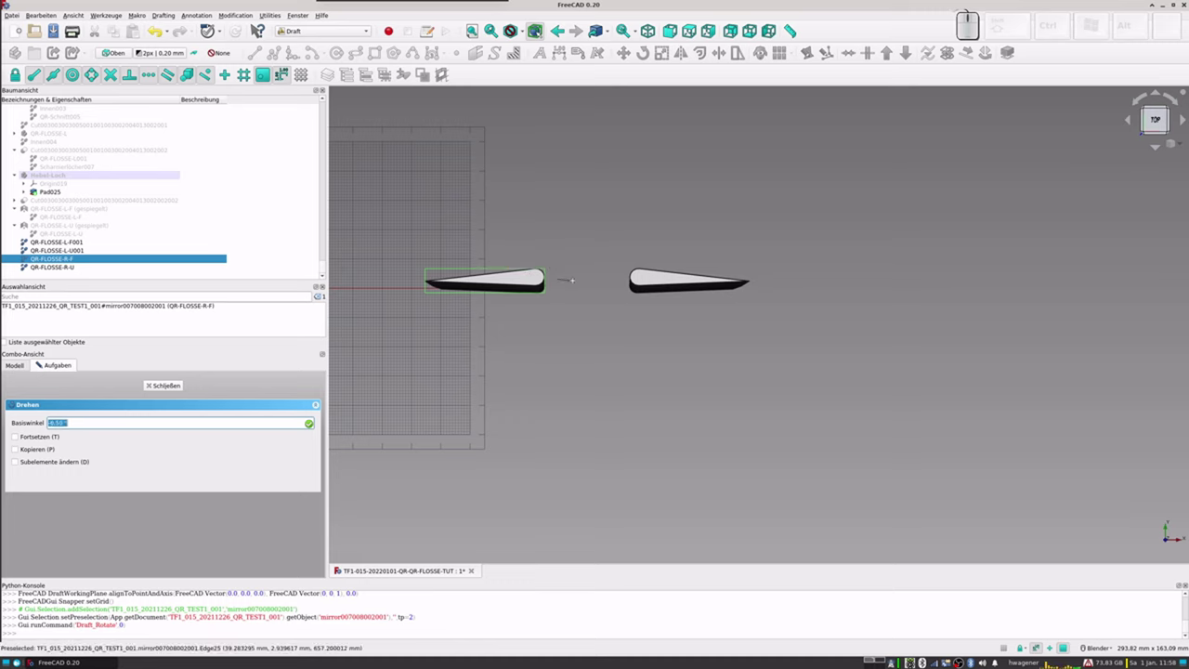
key("KP_0")
key("KP_Enter")
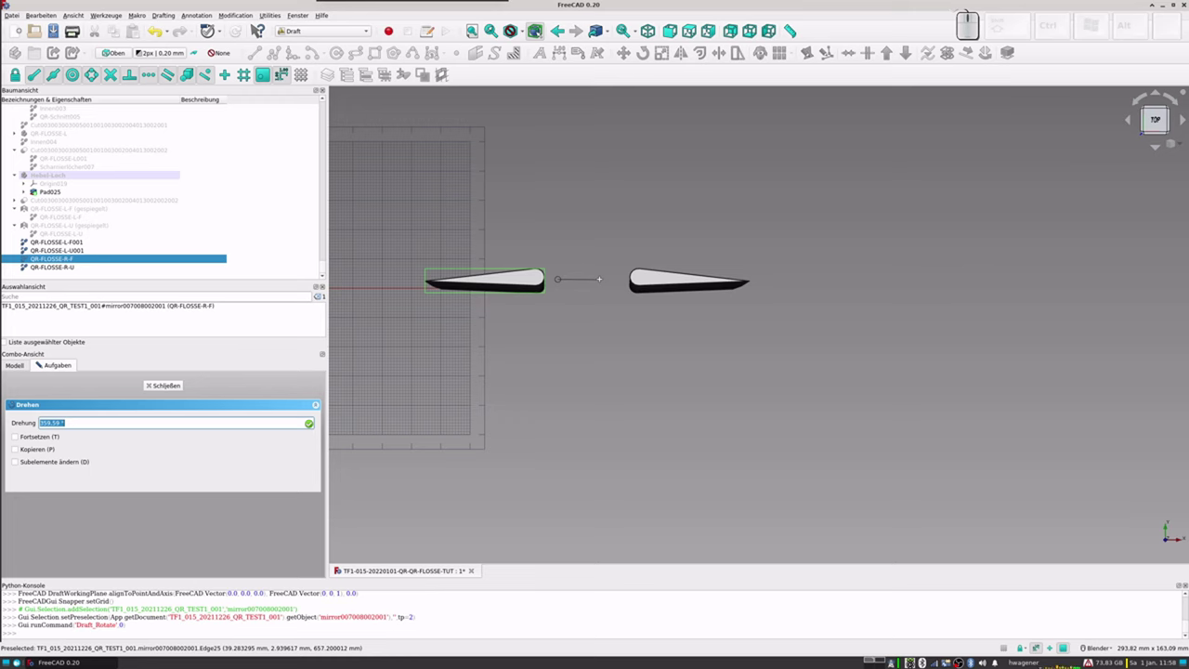
key("KP_0")
key("KP_Enter")
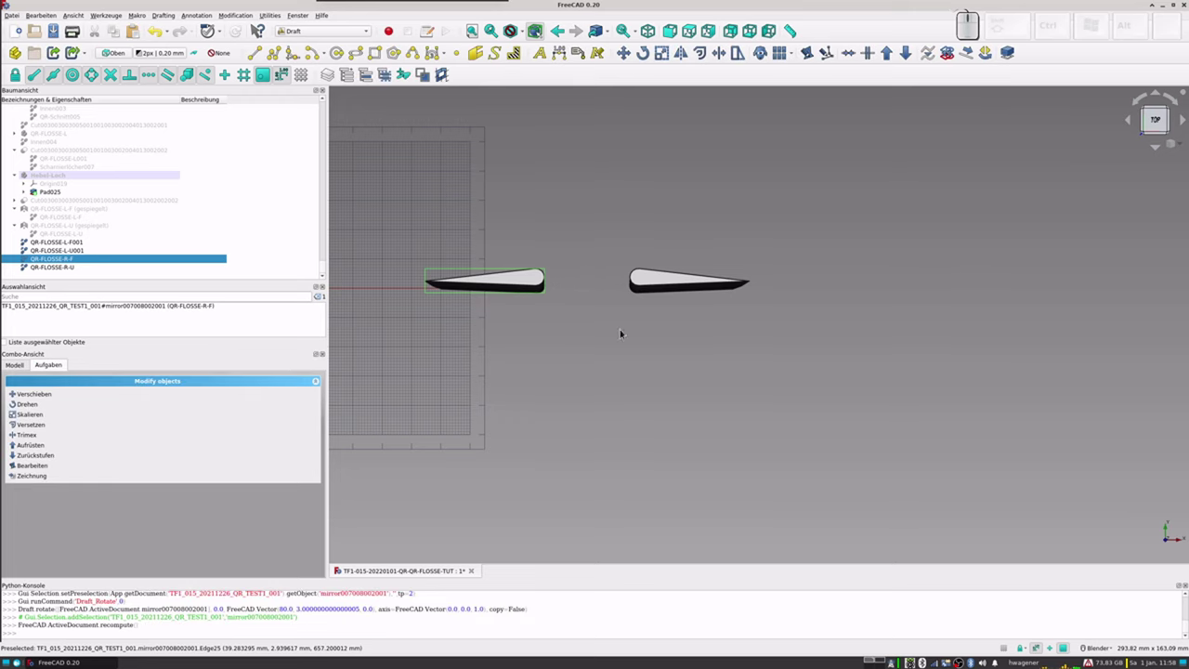
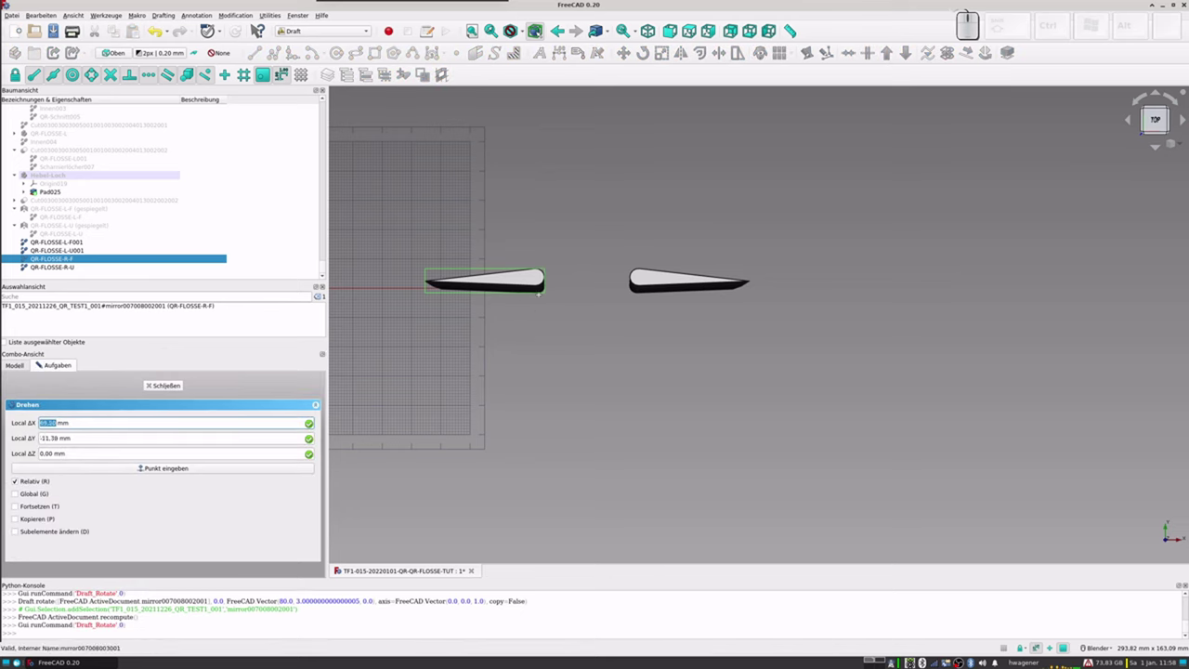
Step: Repeat the Draft Rotate on QR-FLOSSE-R-F with the same centre, base angle 0 and a 90° rotation so it points downward
key("KP_8")
key("KP_0")
key("KP_3")
key("KP_Enter")
key("KP_0")
key("KP_Enter")
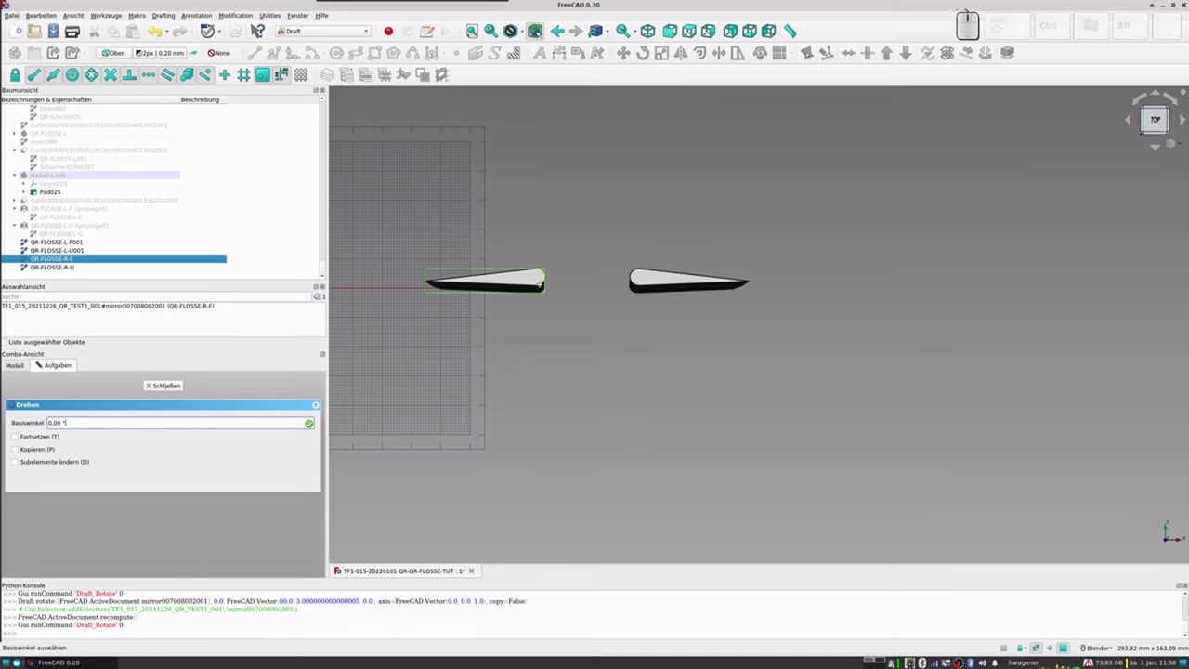
key("KP_Enter")
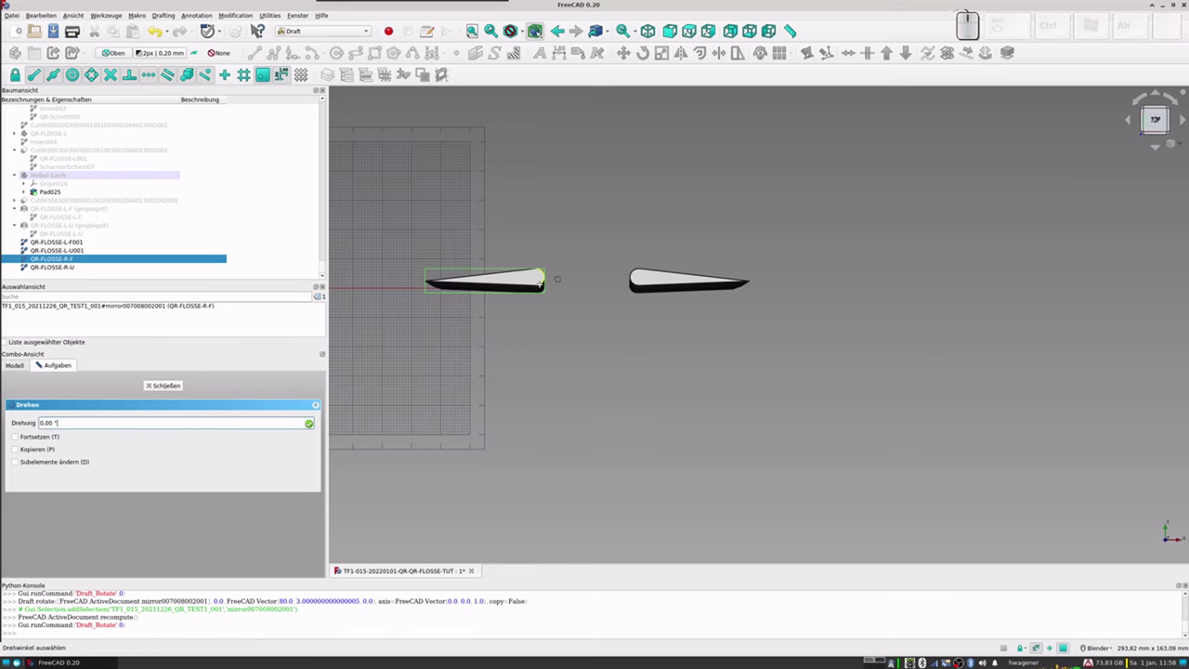
key("BackSpace")
key("BackSpace")
key("BackSpace")
key("BackSpace")
key("BackSpace")
key("KP_9")
key("KP_0")
key("KP_Enter")
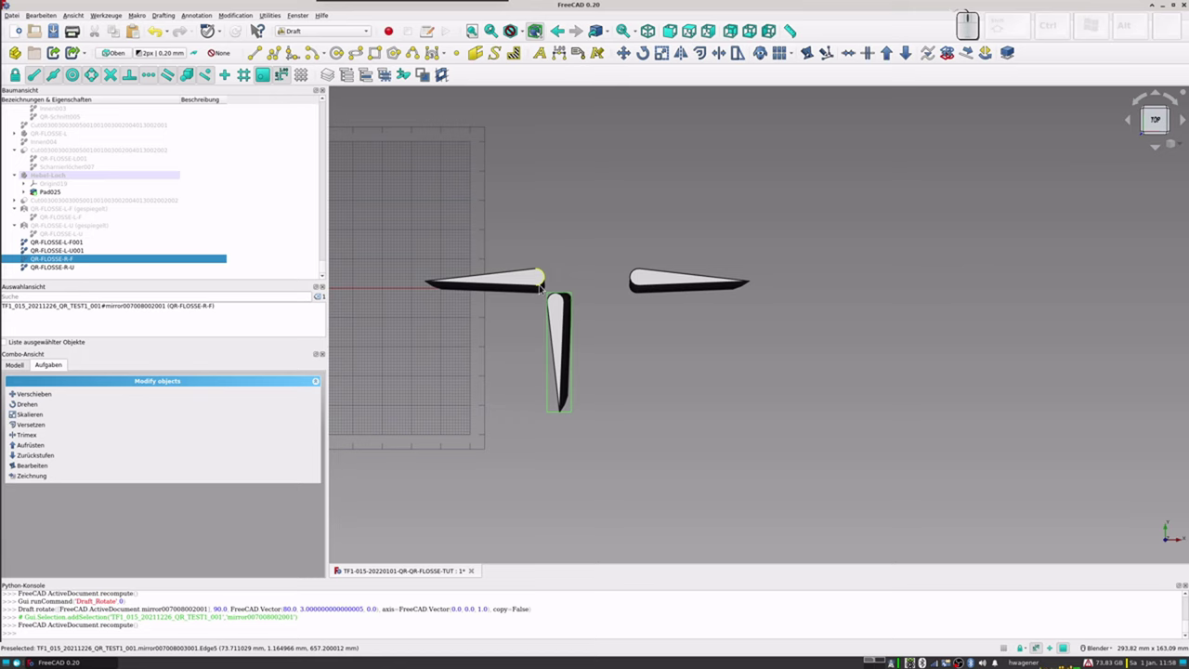
Step: Start Draft Rotate on QR-FLOSSE-R-U and enter the same rotation centre coordinates with base angle 0
left_click(58, 272)
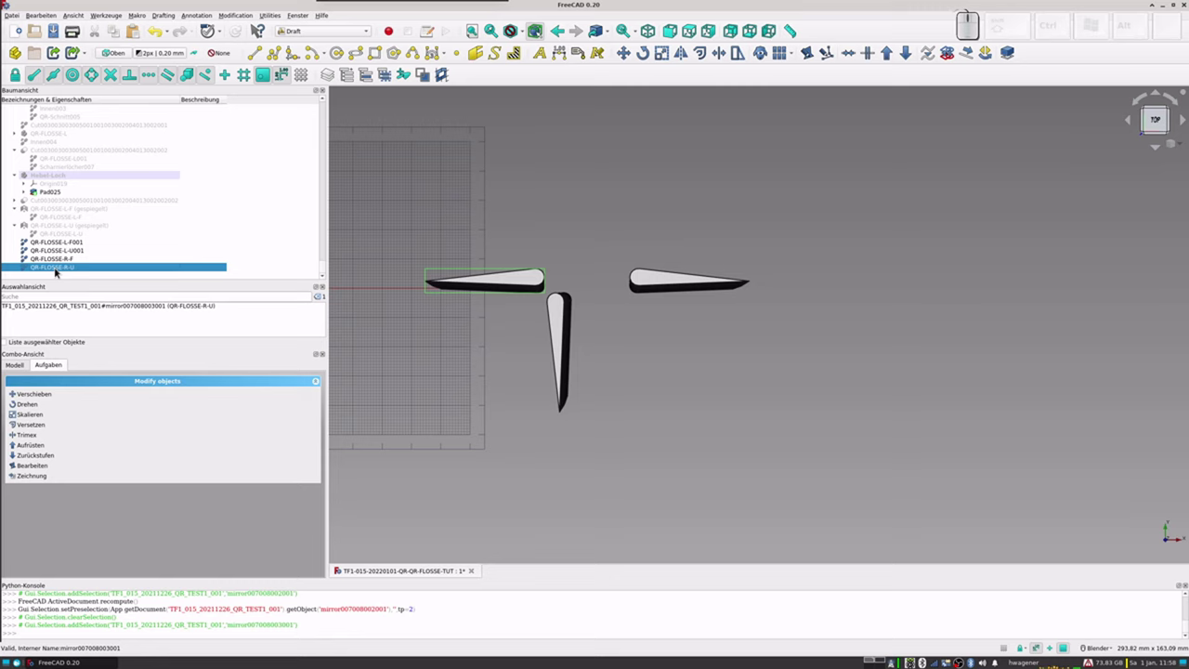
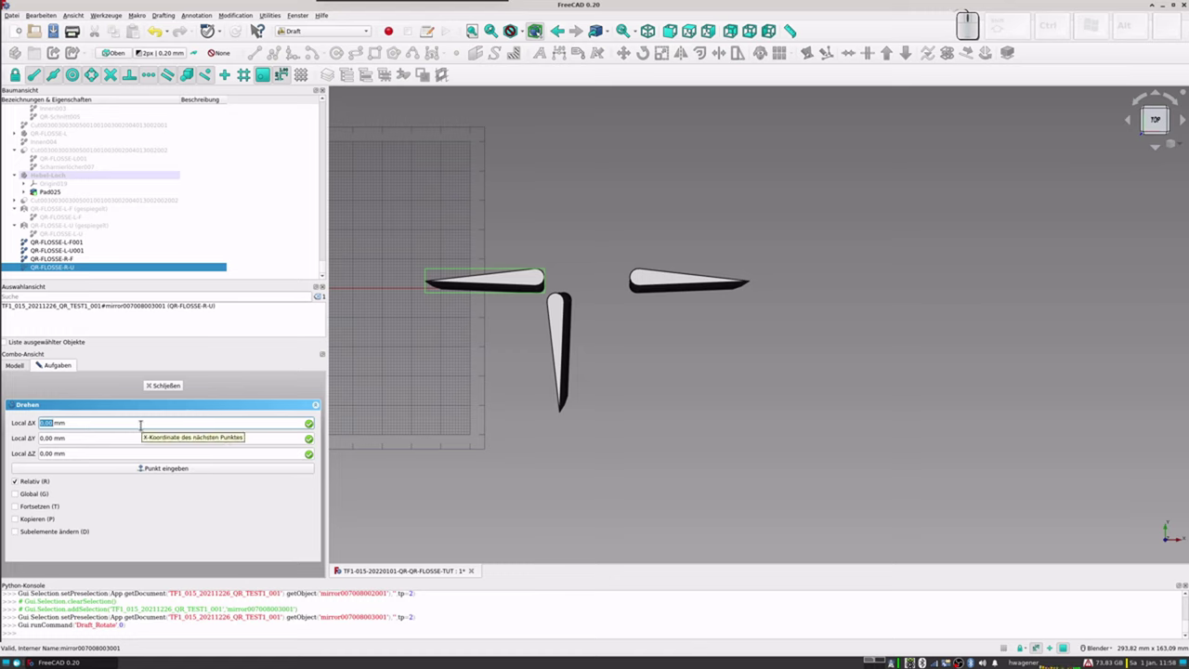
key("KP_8")
key("KP_0")
key("KP_Enter")
key("KP_3")
key("KP_Enter")
key("KP_Enter")
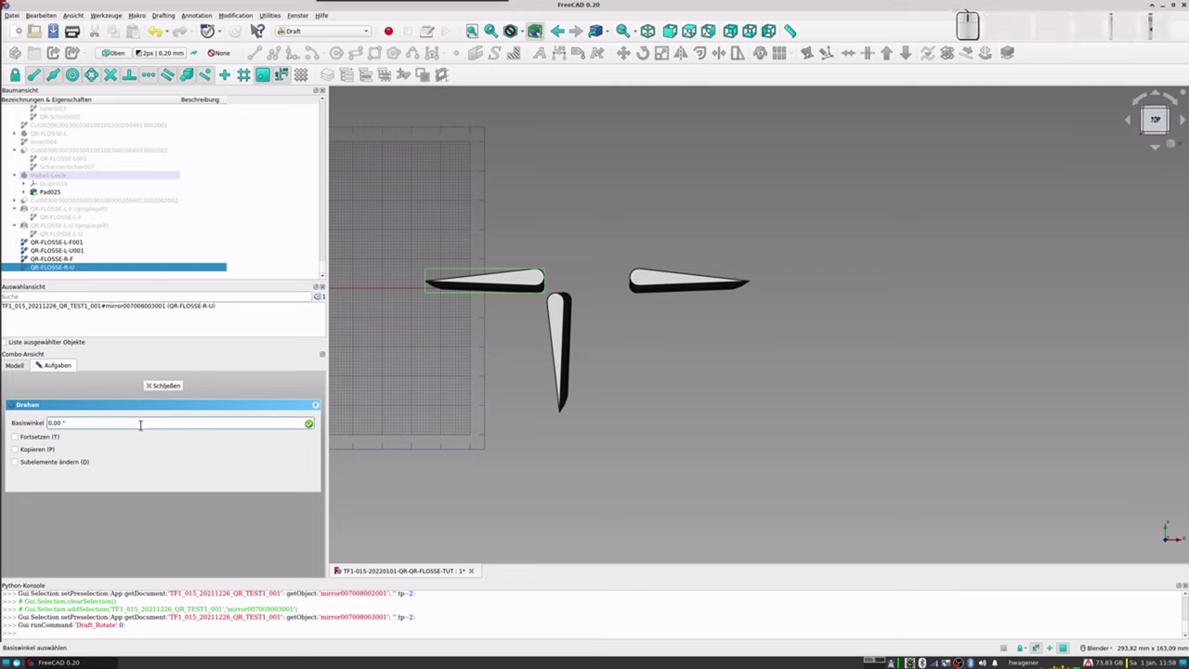
key("KP_Enter")
Step: Apply a 90° rotation so QR-FLOSSE-R-U stands upright over the first profile
key("BackSpace")
key("BackSpace")
key("BackSpace")
key("BackSpace")
key("BackSpace")
key("KP_9")
key("KP_0")
key("KP_Enter")
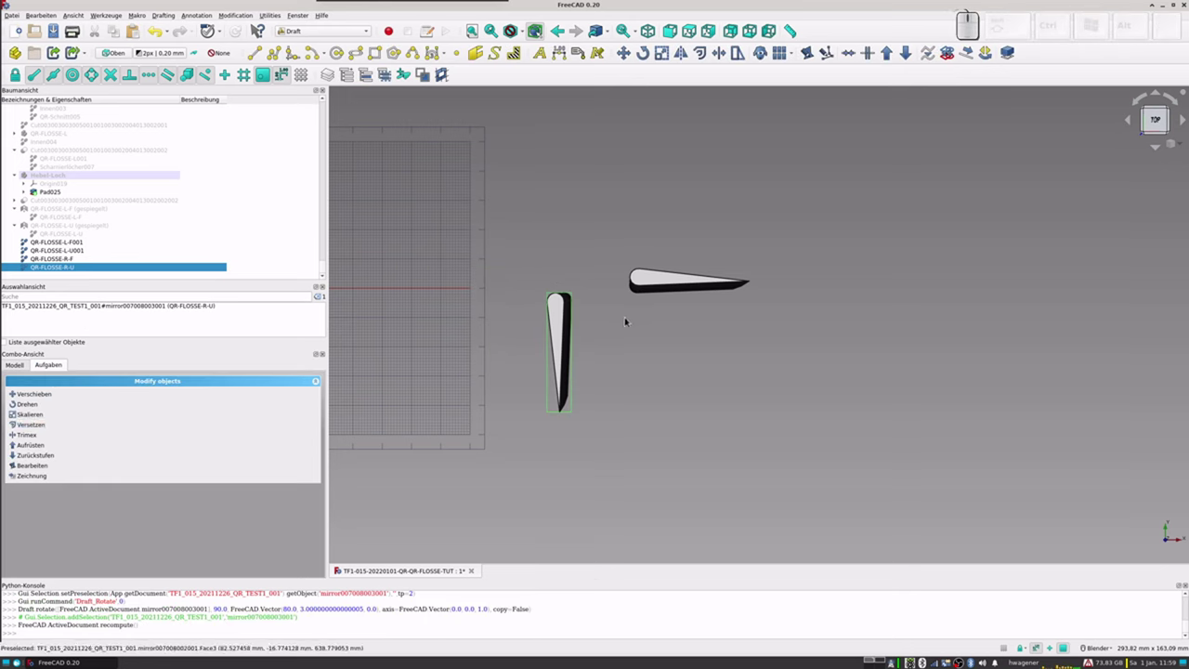
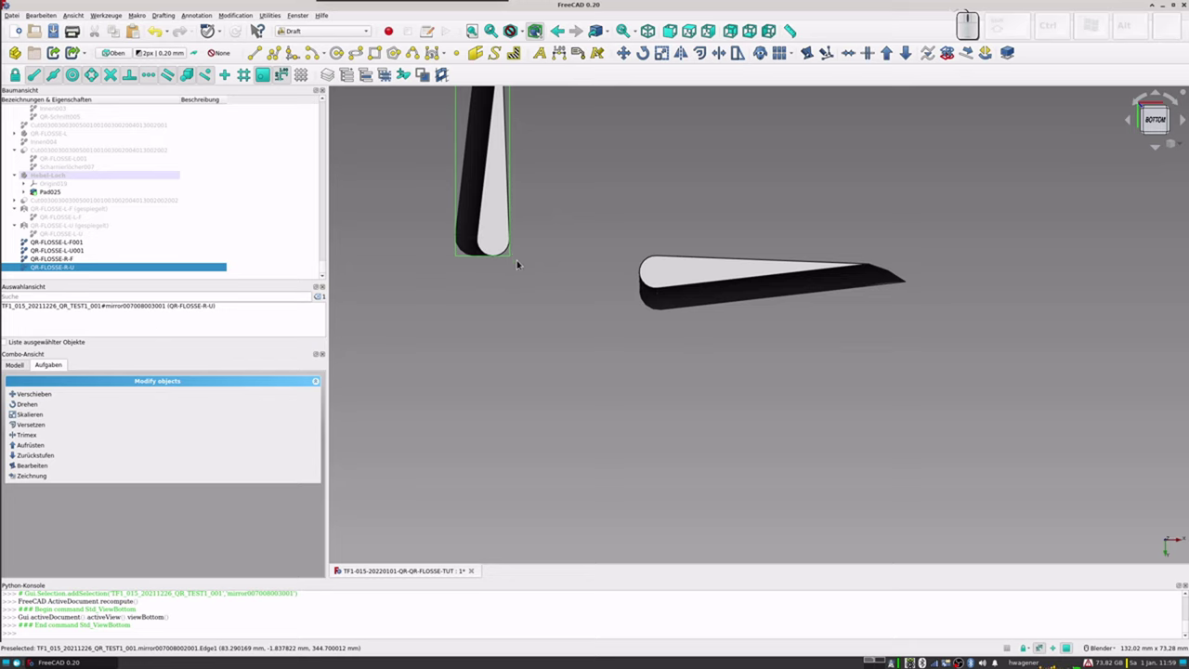
Step: Select both upright right-side flaps for a Draft Move, then abort the move leaving them unshifted
left_click(58, 264)
left_click(57, 270)
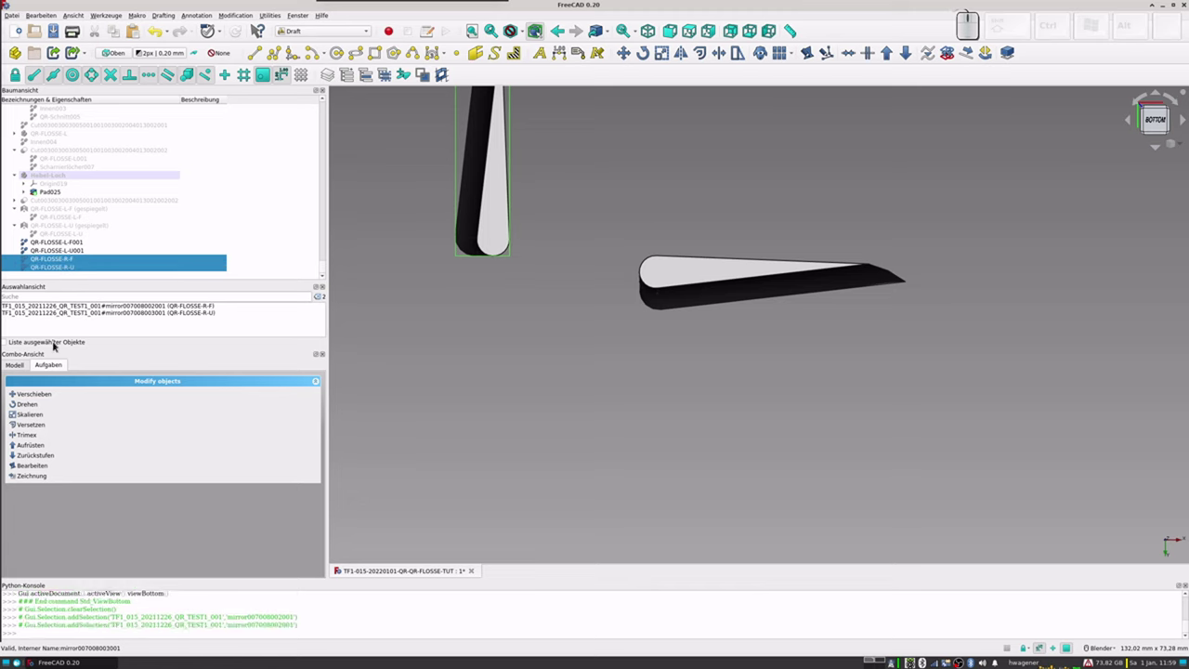
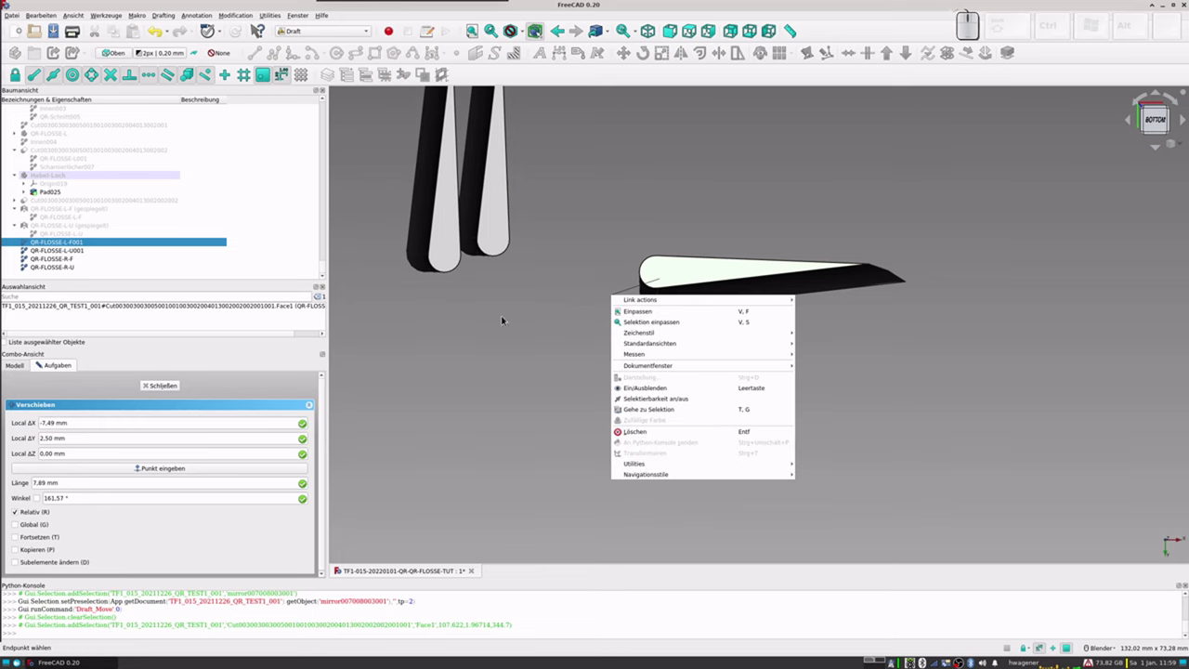
key("Escape")
key("Escape")
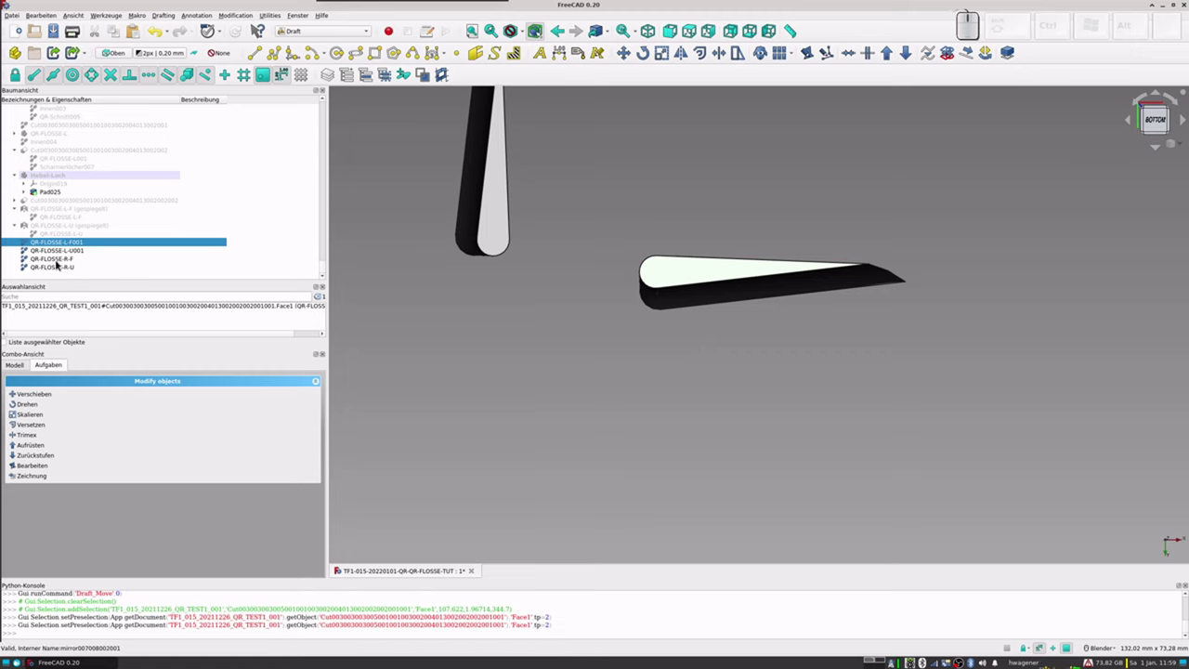
Step: Select QR-FLOSSE-R-F and show its Placement properties in the Model tab
left_click(58, 264)
left_click(59, 271)
left_click(50, 261)
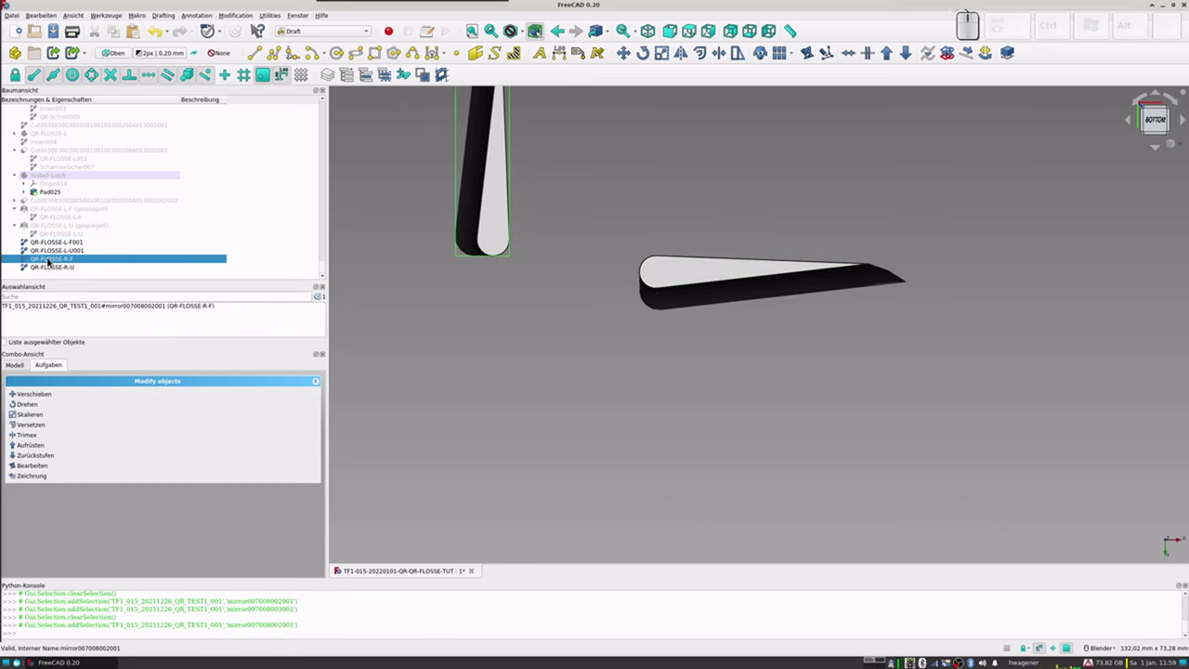
Step: Set QR-FLOSSE-R-F's x position to 103 mm after trying 100 and 105 mm
left_click(18, 366)
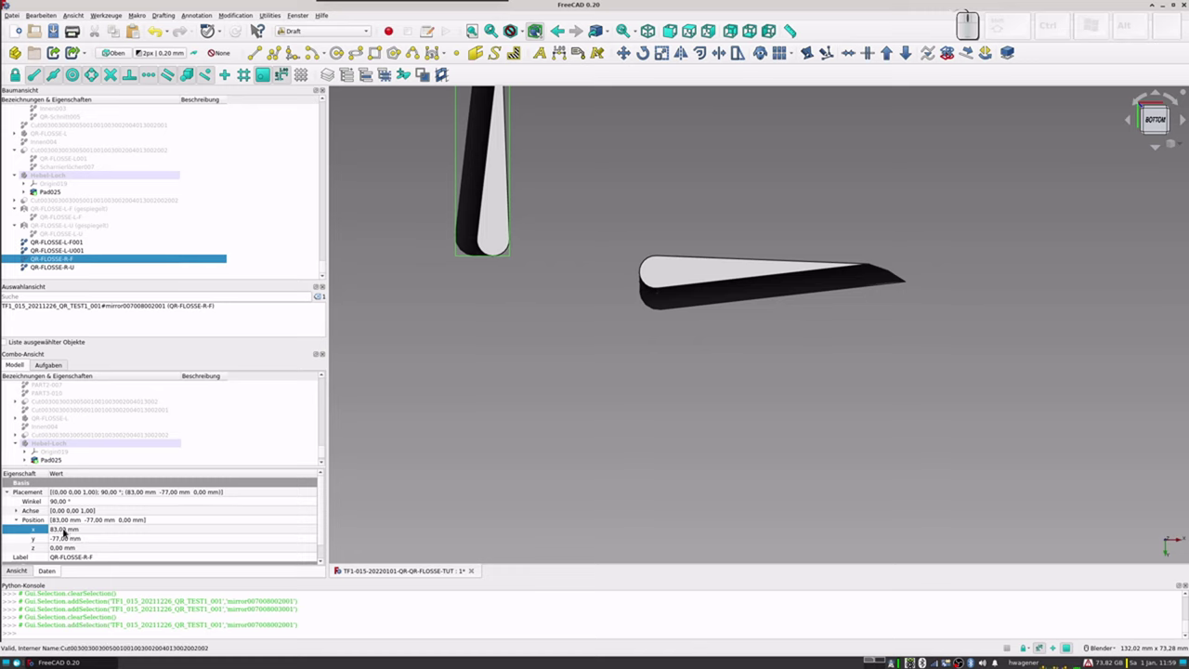
left_click(62, 531)
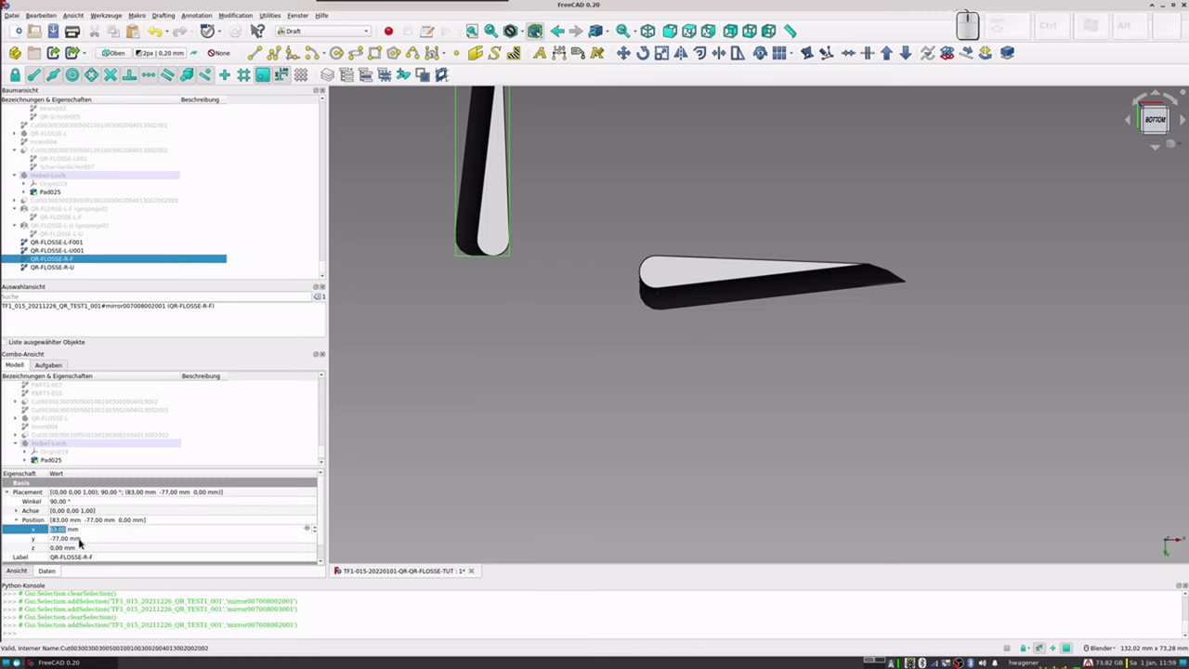
key("KP_1")
key("KP_0")
key("KP_0")
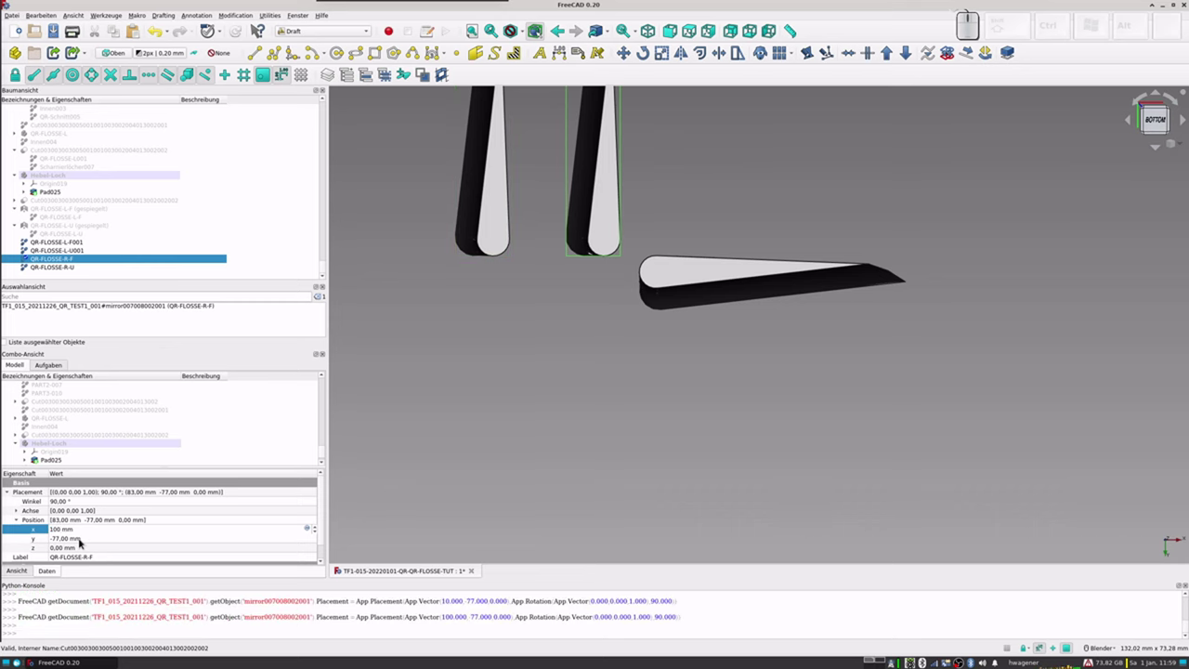
key("BackSpace")
key("KP_5")
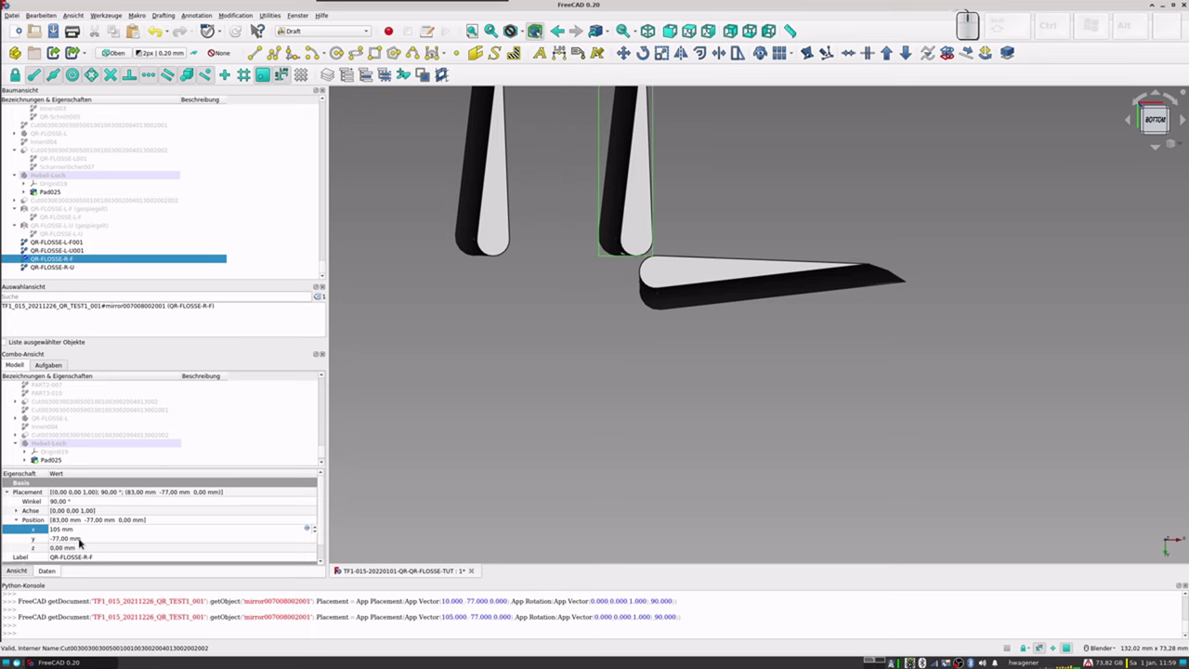
key("BackSpace")
key("KP_3")
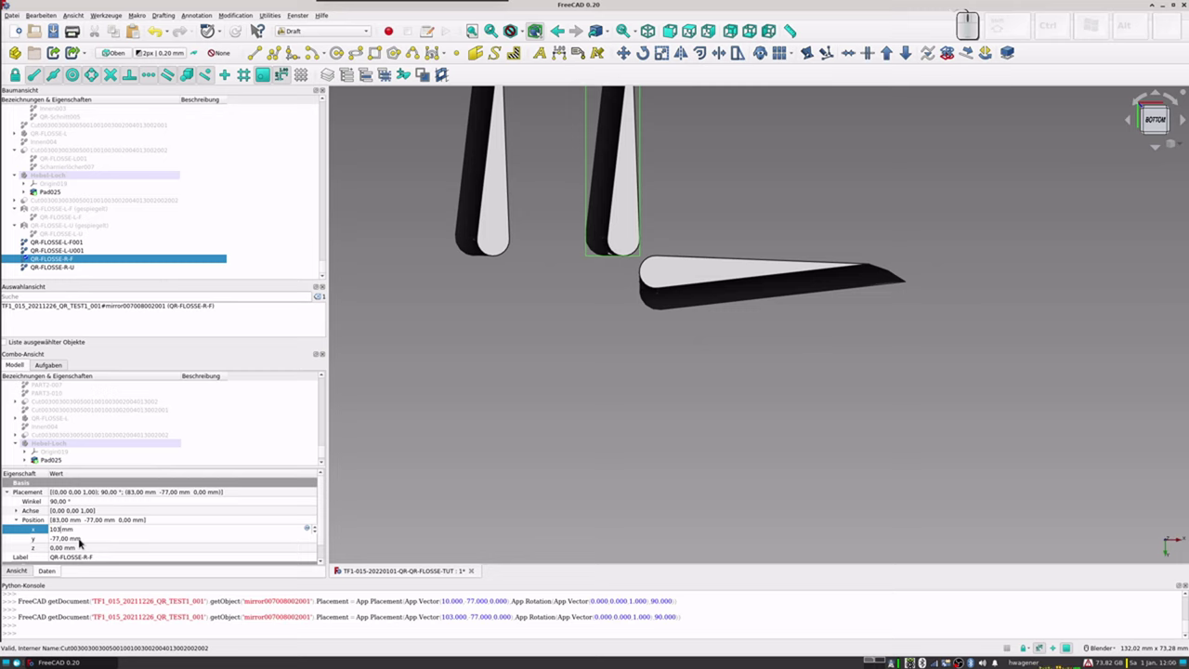
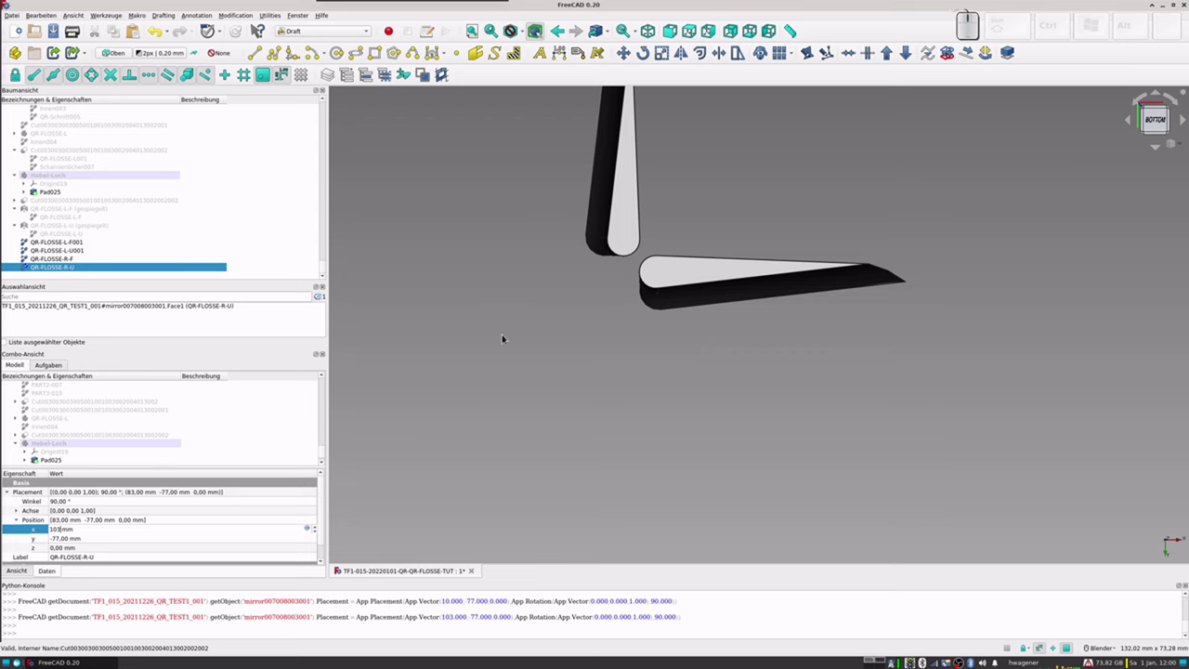
Step: Set QR-FLOSSE-R-U's y position to -75 mm so the flap noses meet
left_click(59, 540)
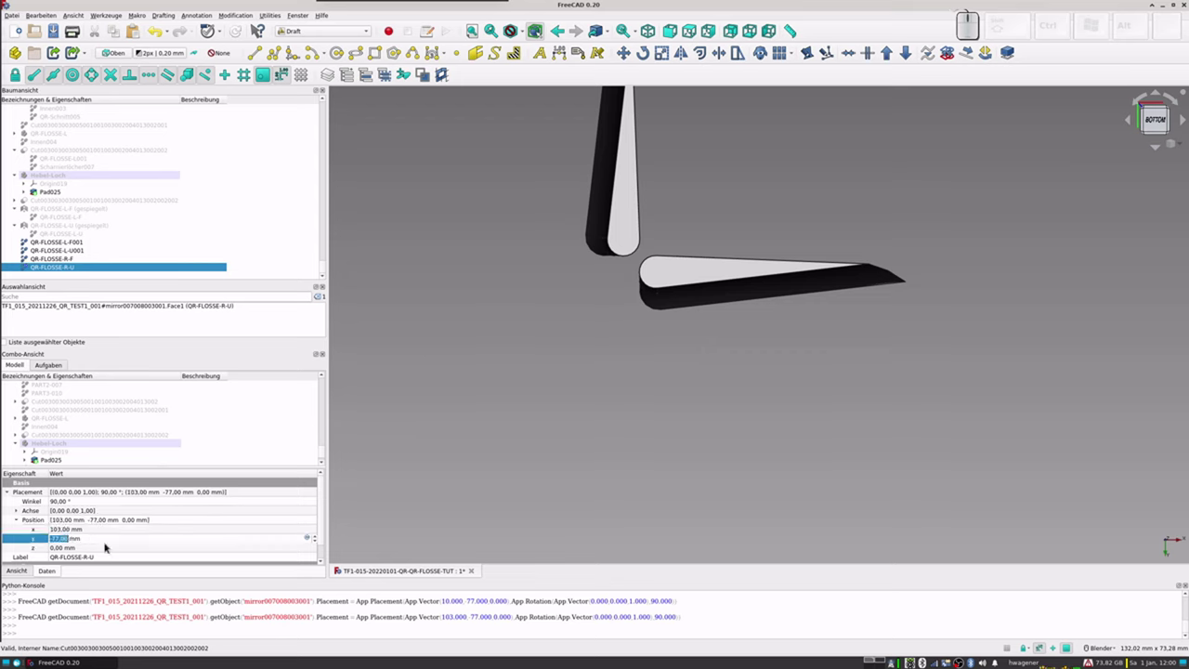
key("KP_Subtract")
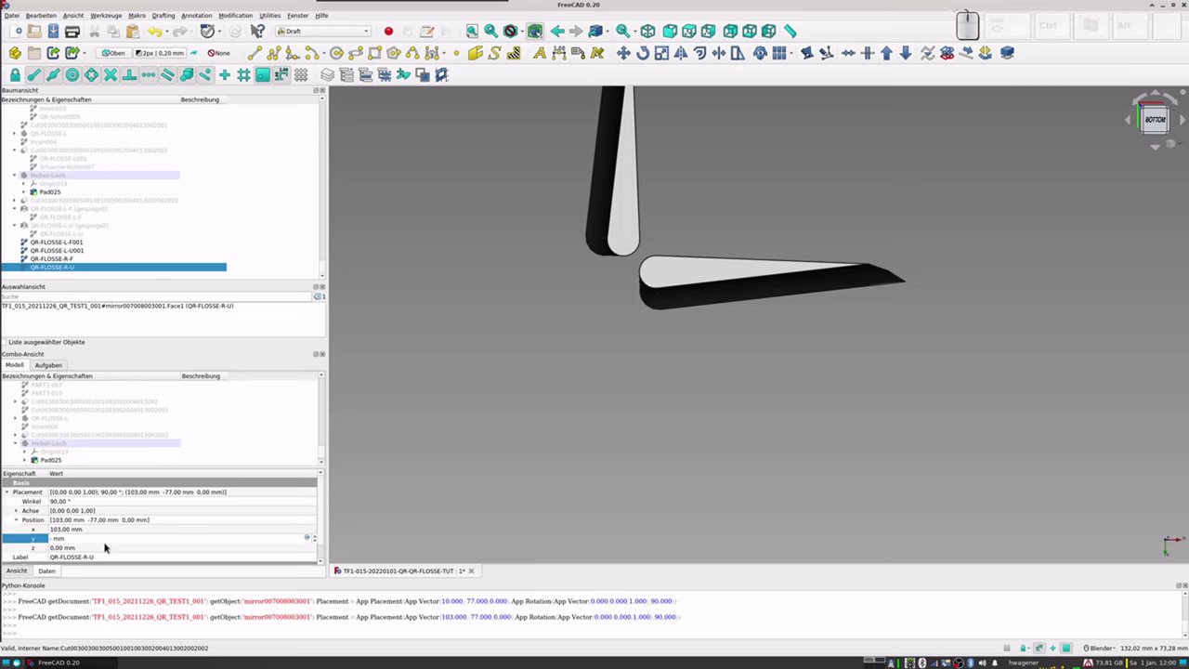
key("KP_7")
key("KP_5")
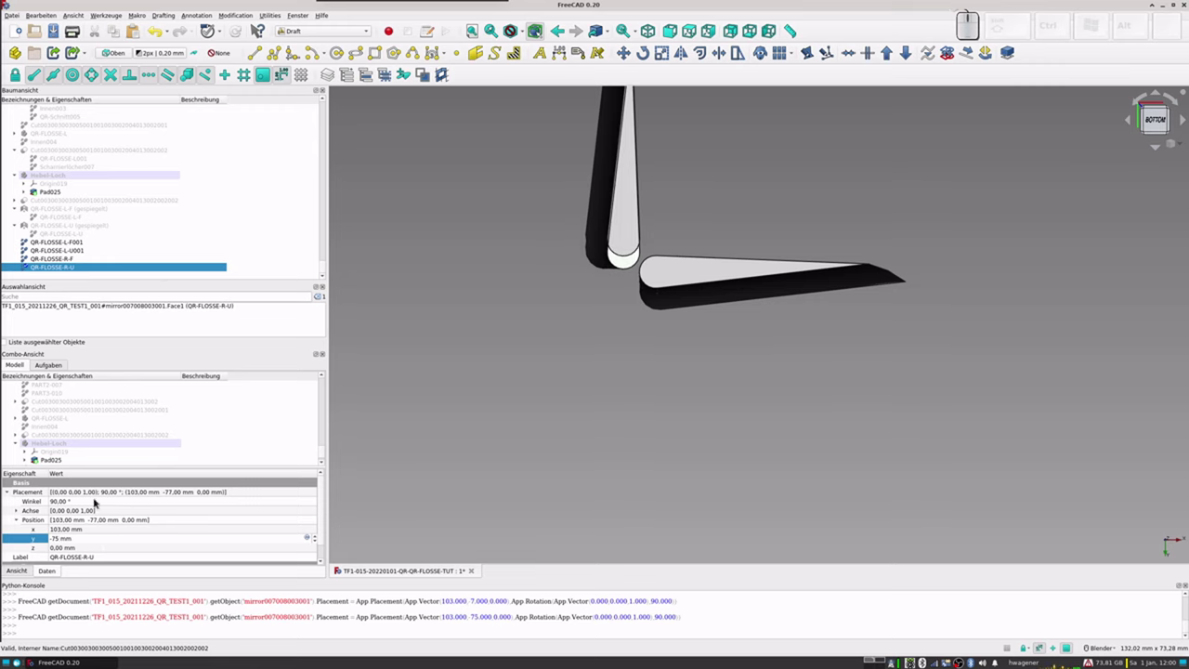
left_click(61, 260)
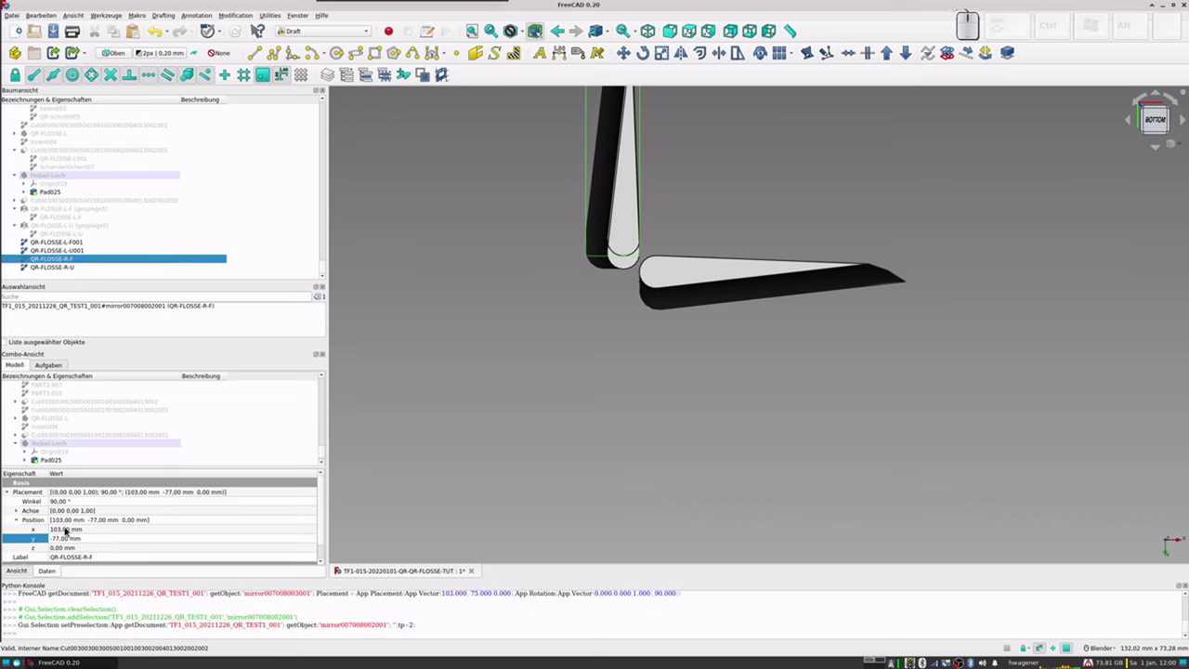
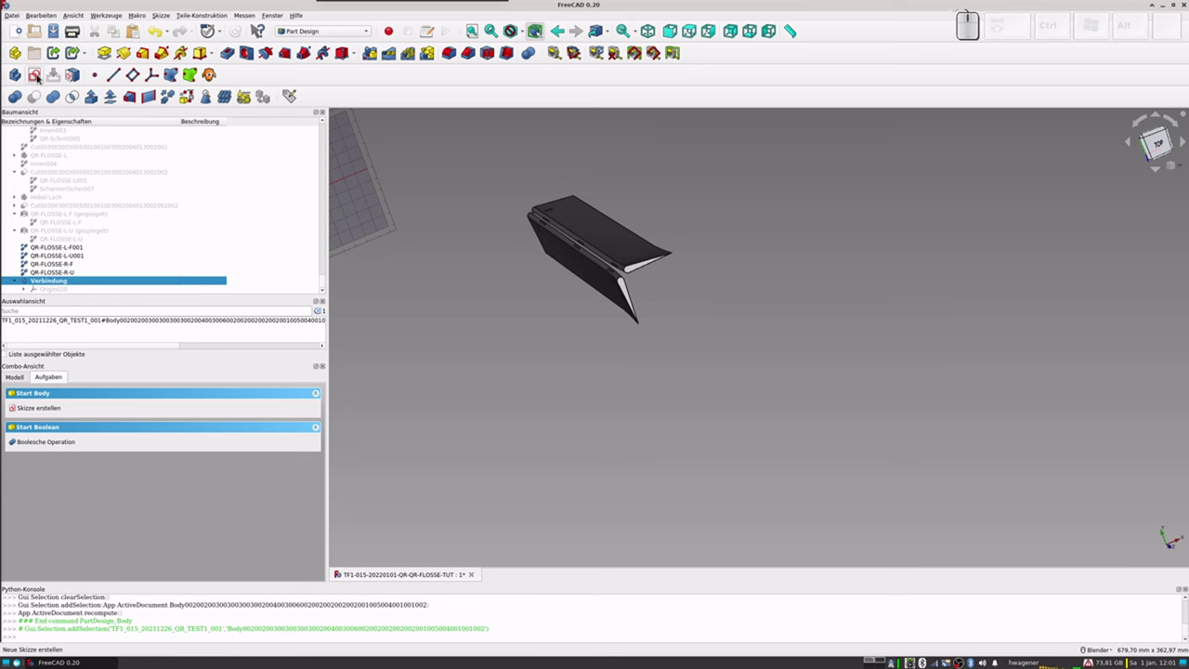
Step: Create a new sketch in the Verbindung body on the XY plane and zoom to the flap joint
left_click(39, 77)
left_click(29, 436)
left_click(188, 398)
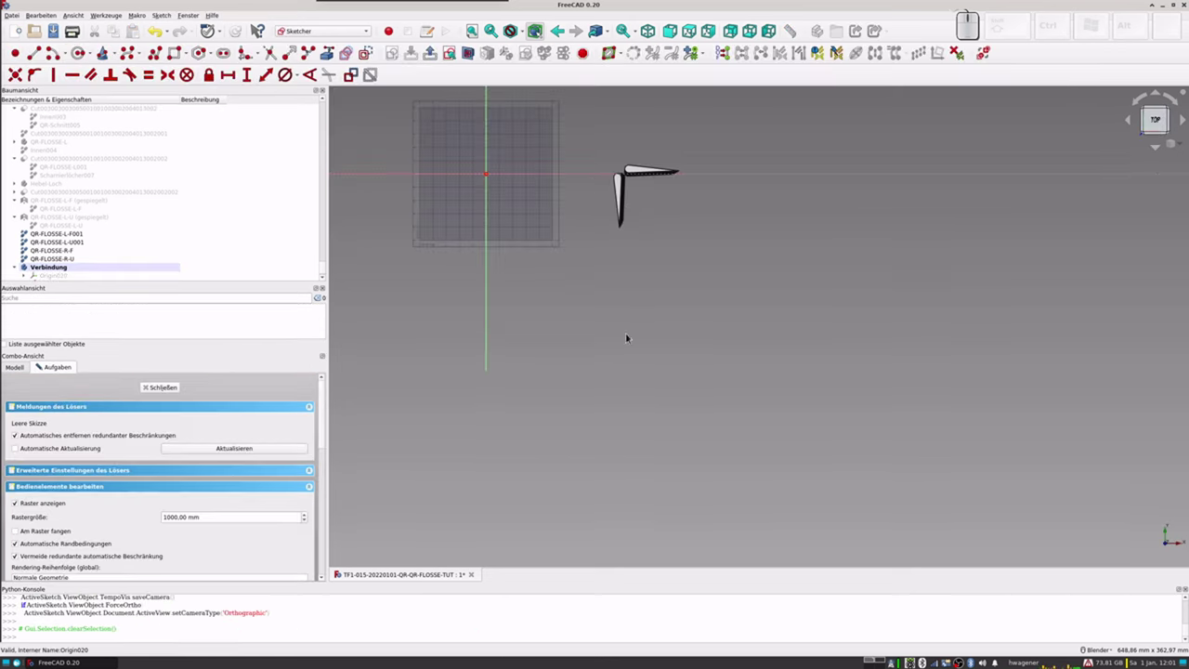
scroll("up", 3)
scroll("up", 3)
left_click(629, 139)
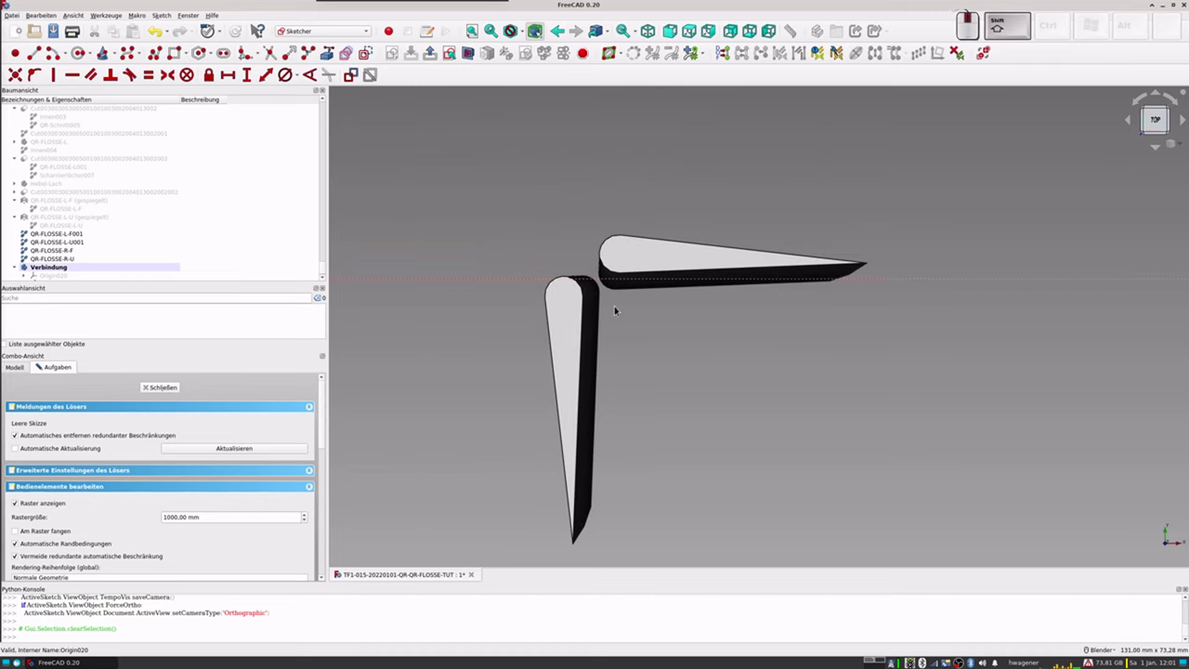
scroll("up", 3)
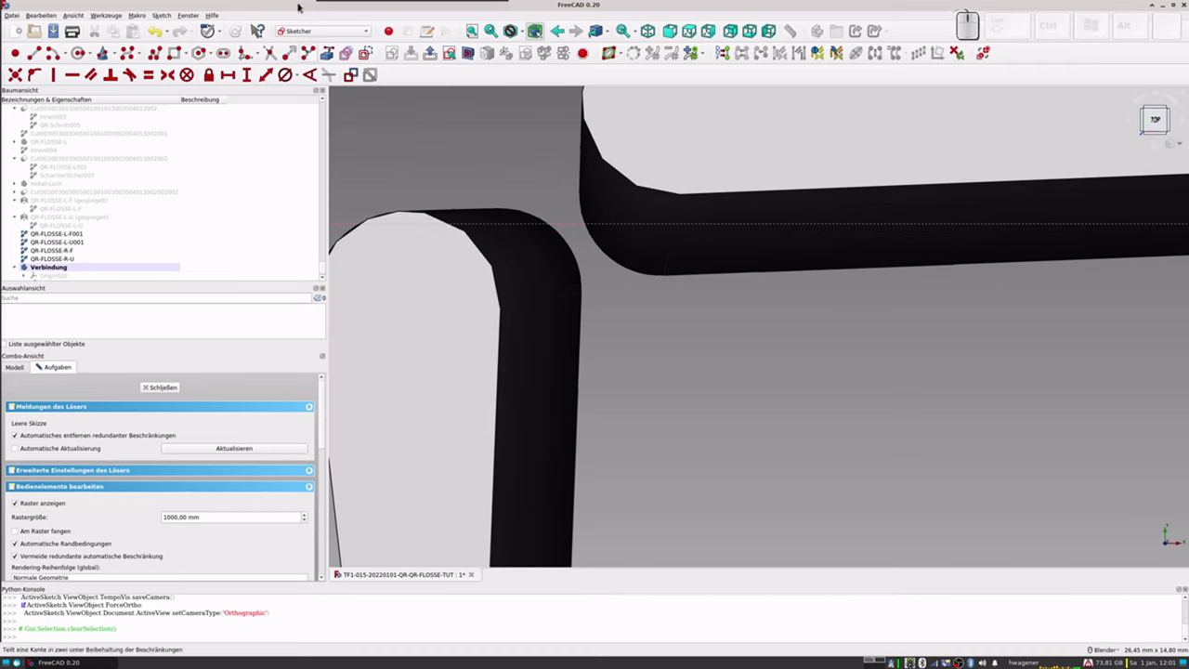
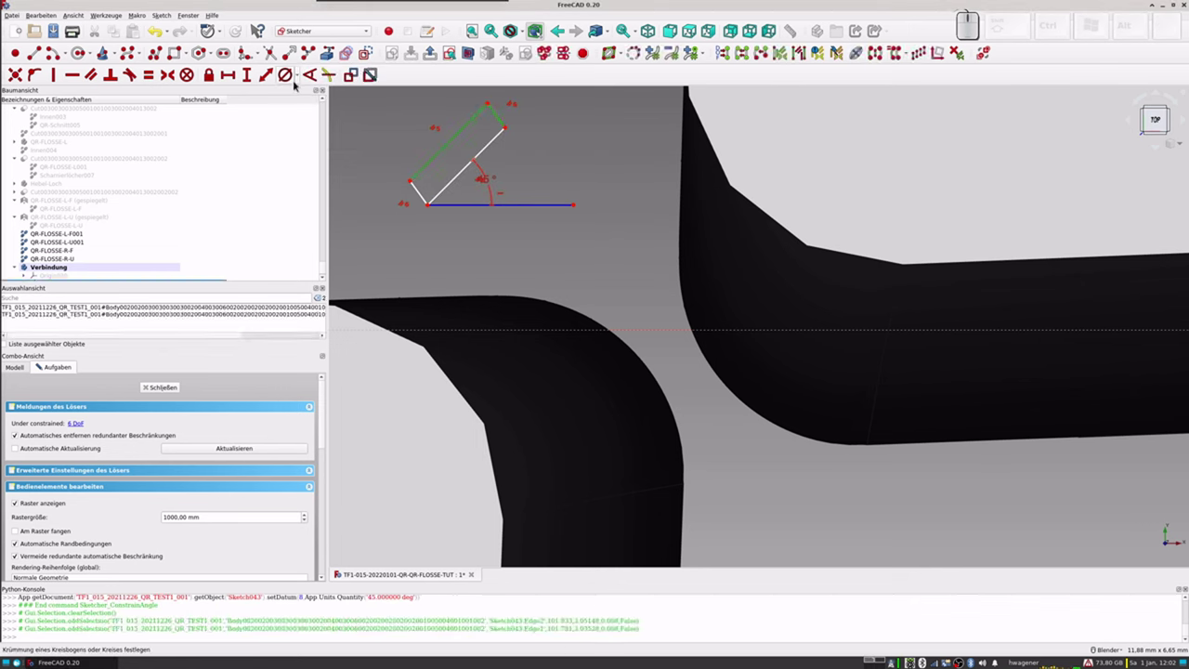
Step: Constrain the corner between two rectangle sides to 90 degrees
left_click(314, 83)
key("KP_9")
key("KP_0")
key("KP_Enter")
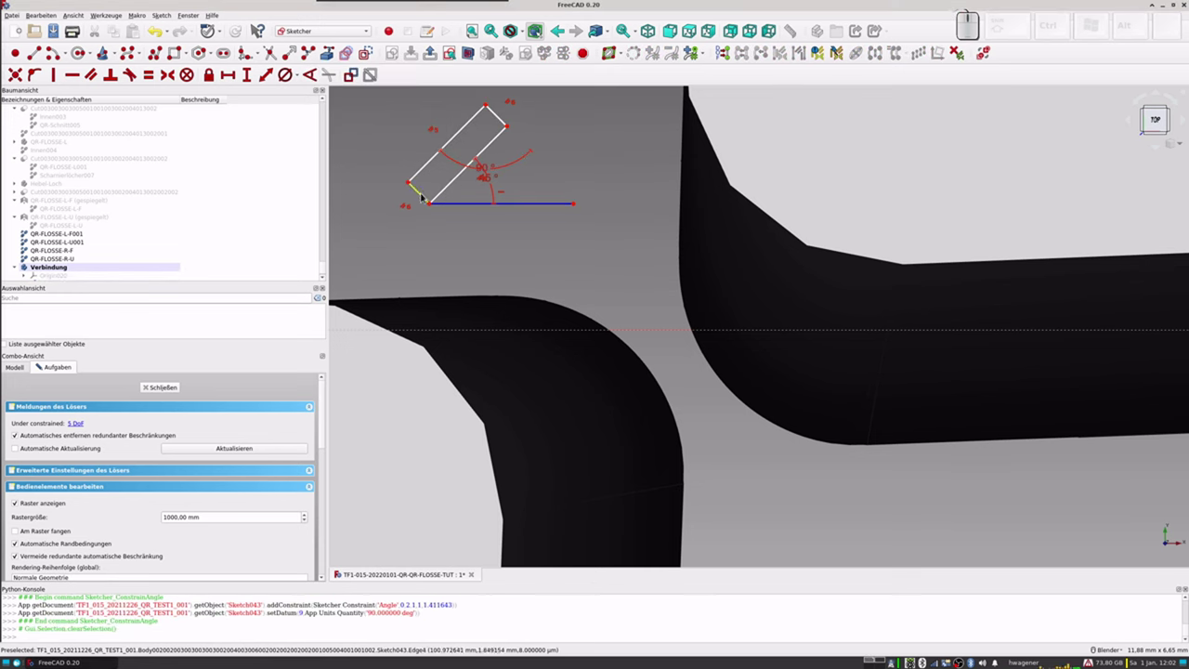
Step: Constrain the rectangle's short side to a length of 0.4 mm
left_click(422, 196)
left_click(267, 81)
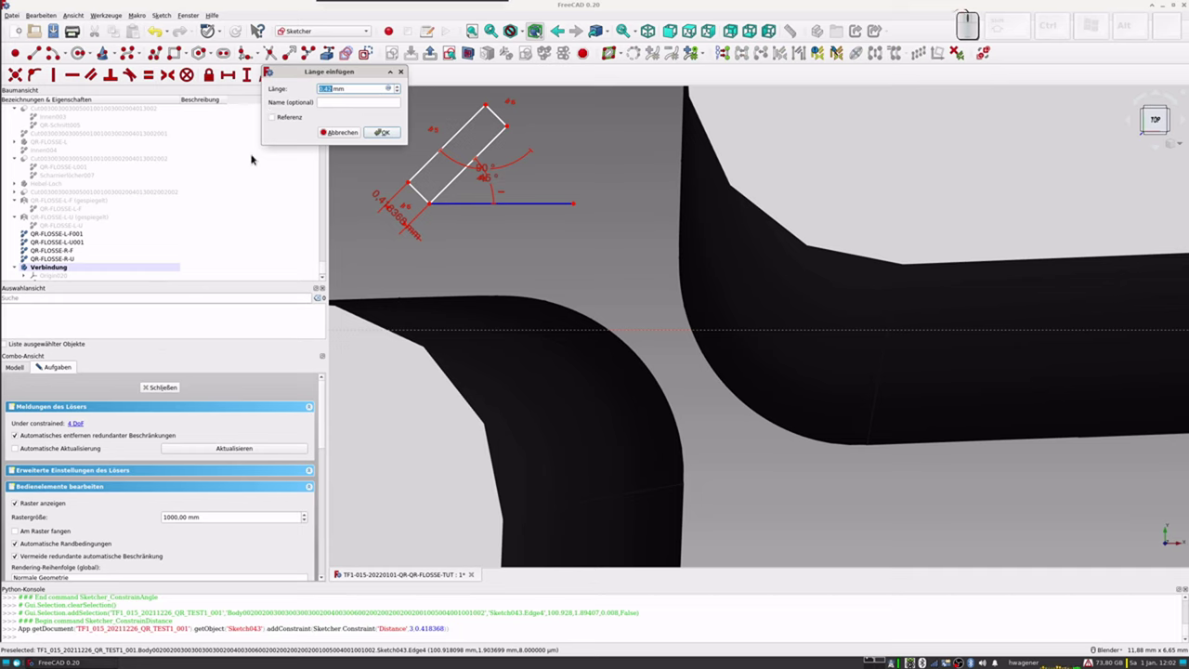
key("KP_0")
key("KP_Decimal")
key("KP_4")
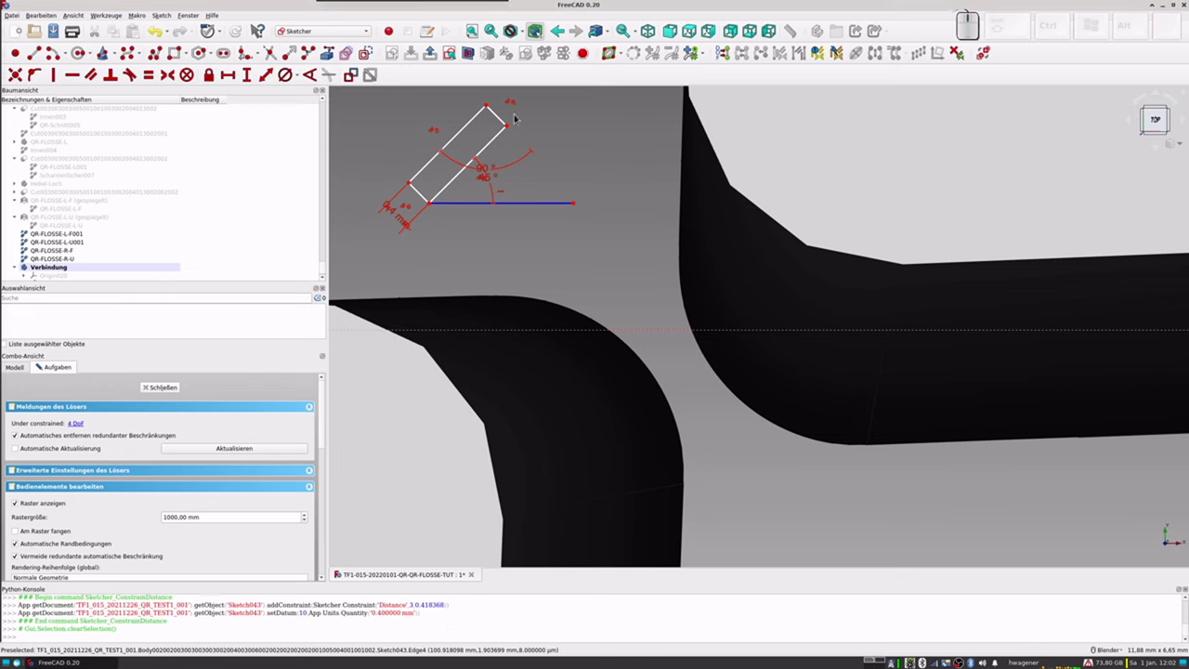
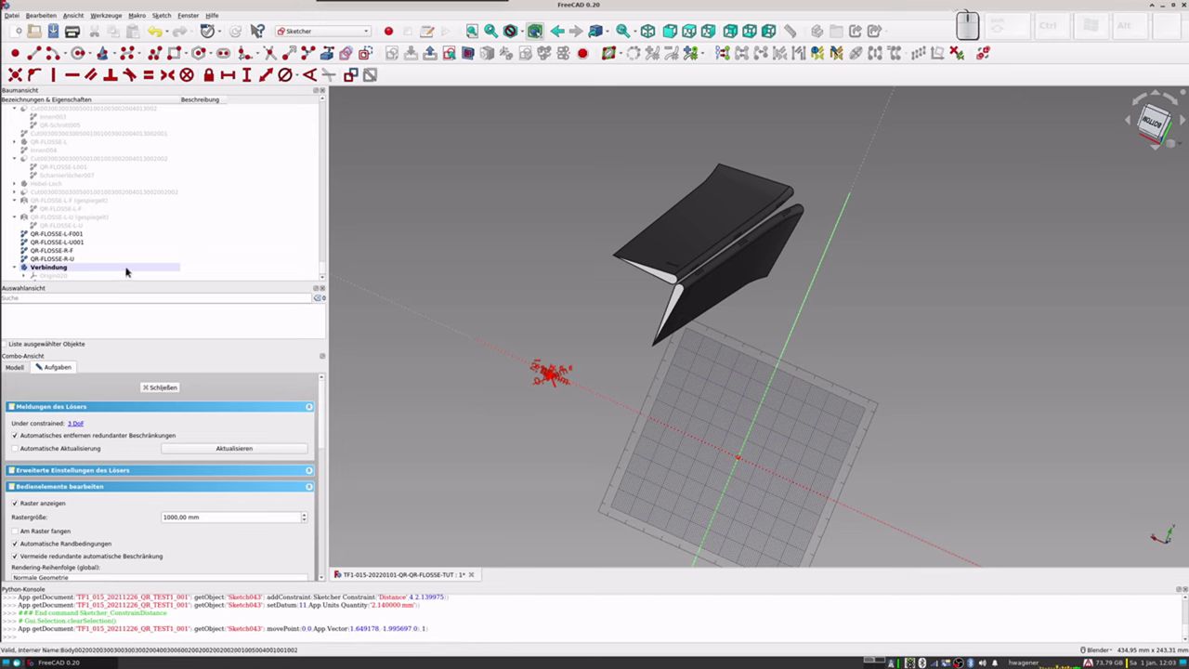
Step: Close the sketch and set the Verbindung body's z position to 344.22 mm
left_click(162, 390)
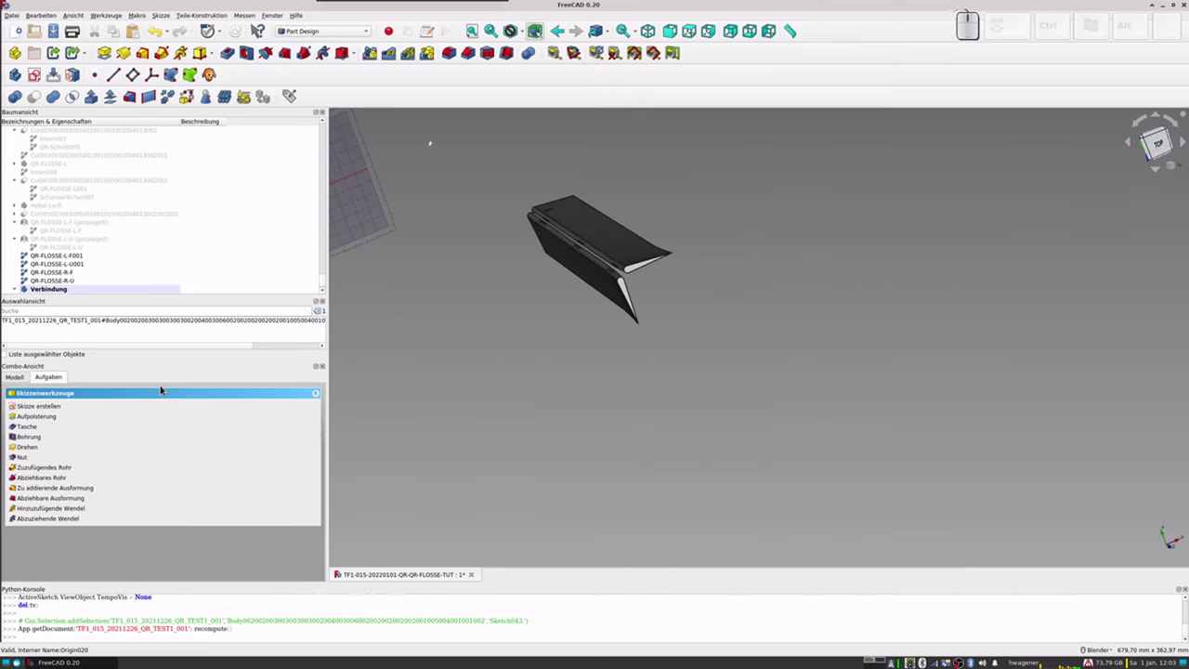
scroll("down", 3)
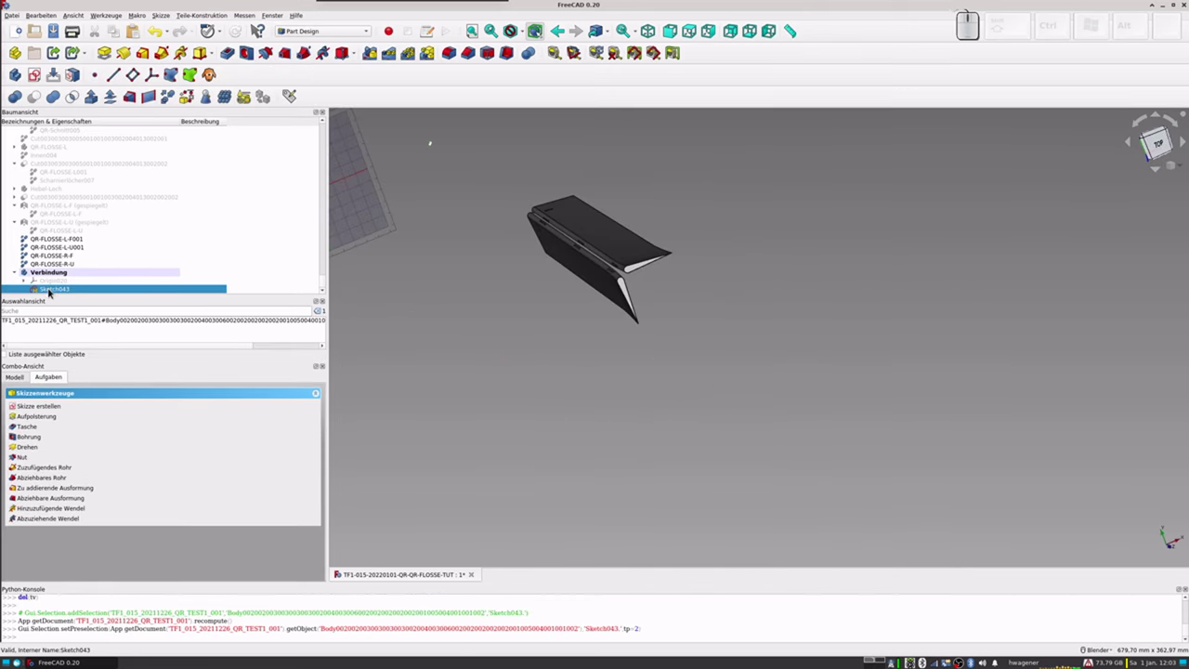
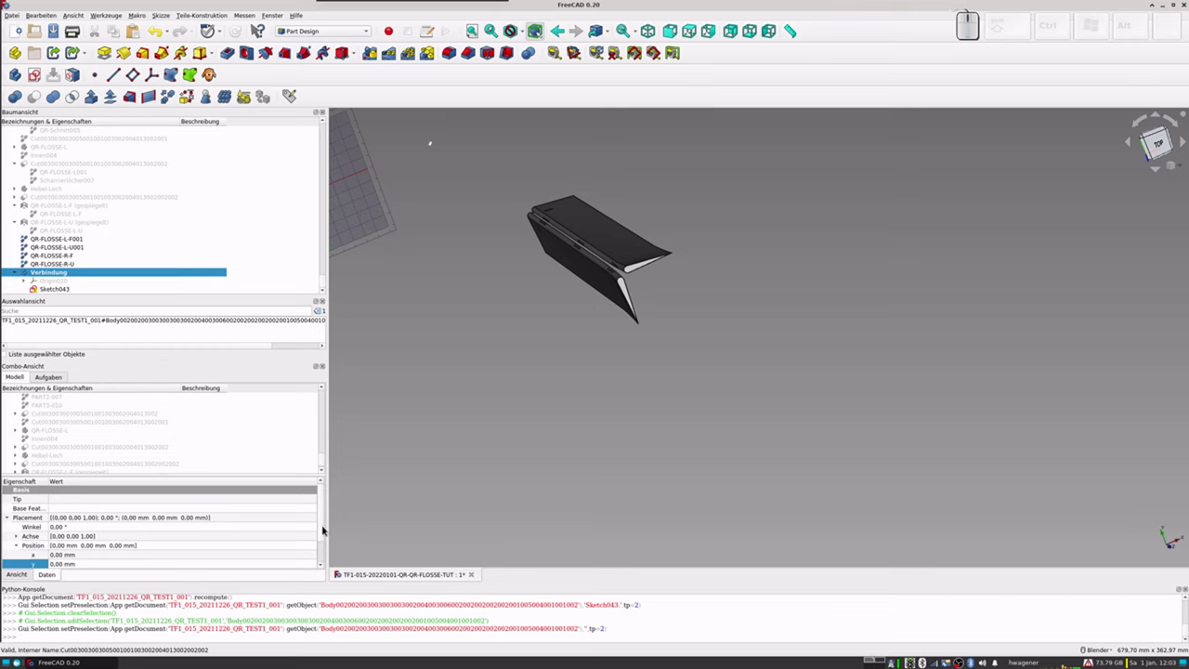
left_click(324, 525)
left_click(62, 547)
key("KP_3")
key("KP_4")
key("KP_4")
key("KP_Decimal")
key("KP_2")
key("KP_Enter")
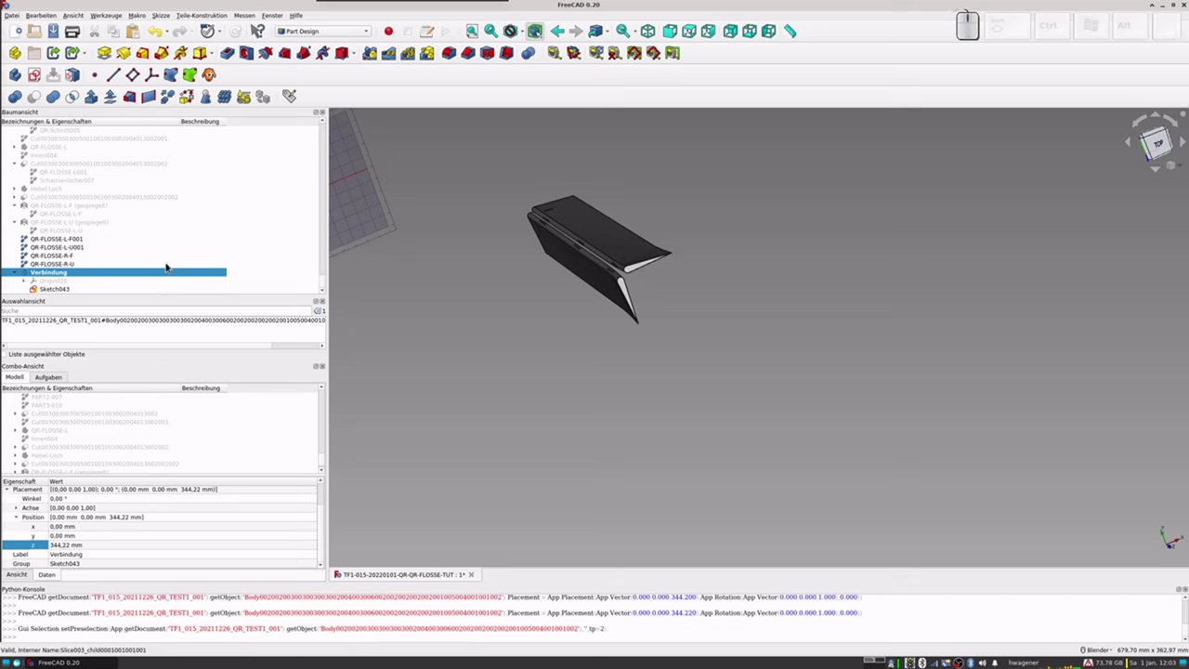
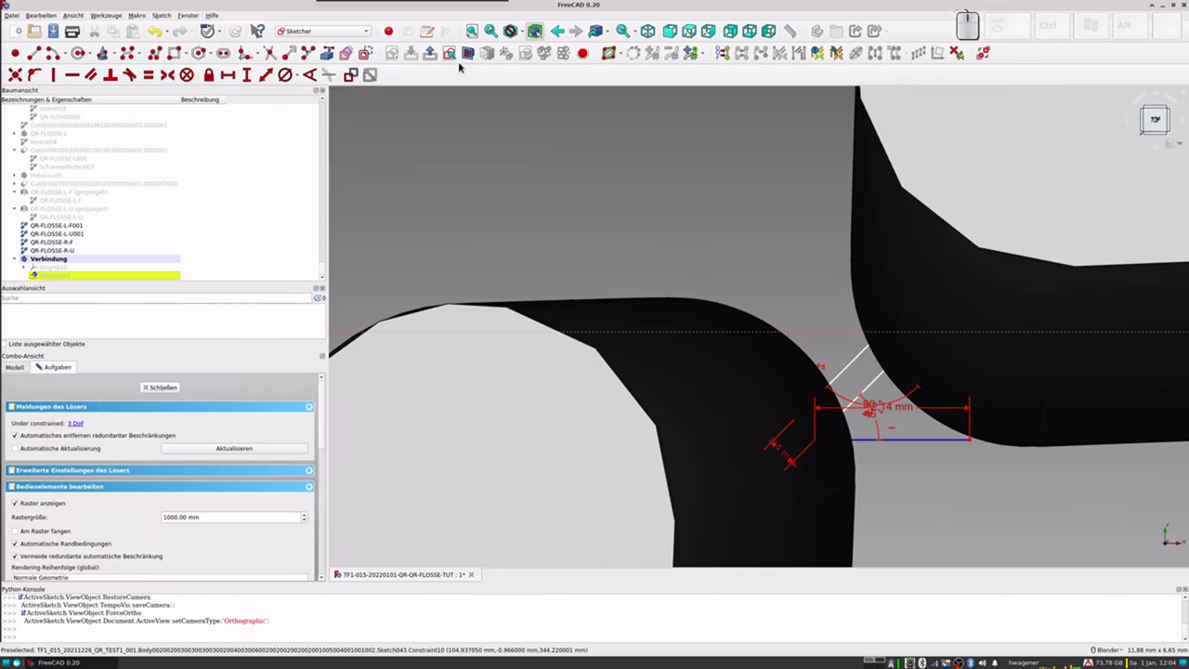
Step: Hide the QR-FLOSSE-R-U and QR-FLOSSE-L-U001 flaps from the view
left_click(474, 54)
left_click(475, 55)
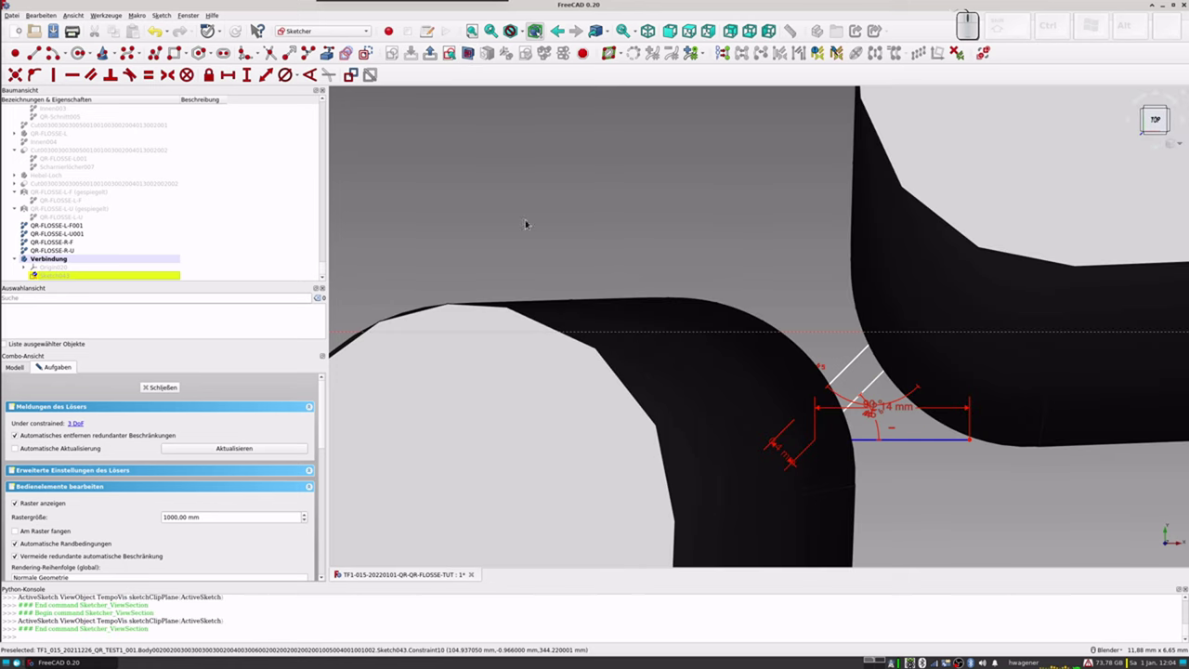
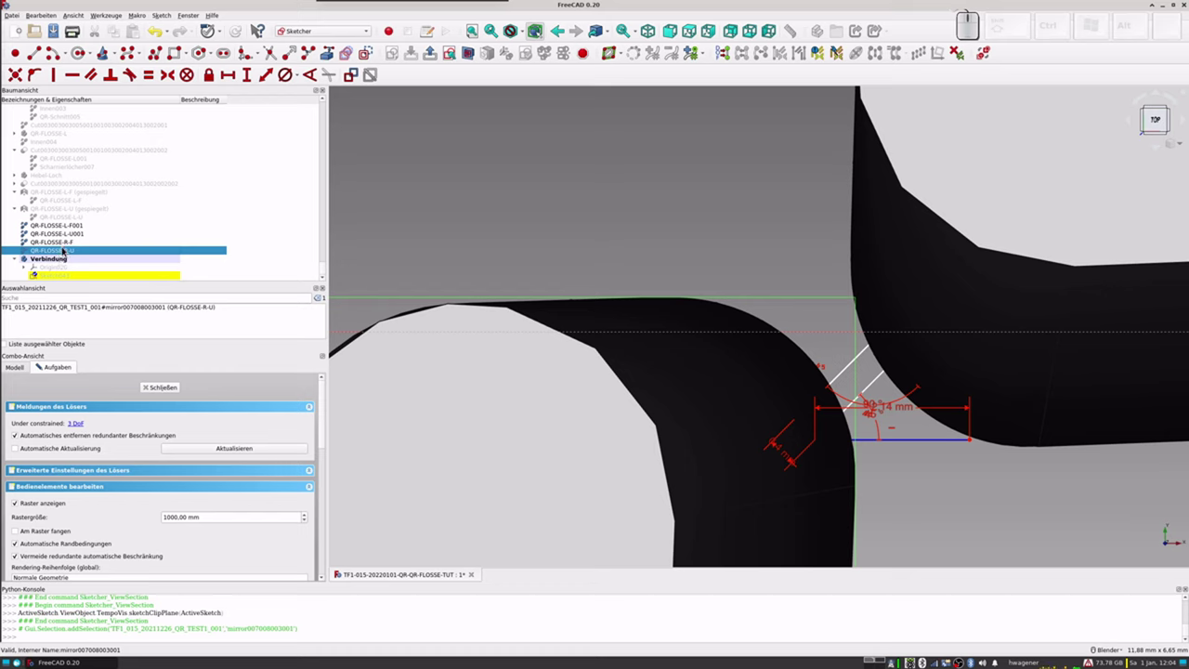
key("space")
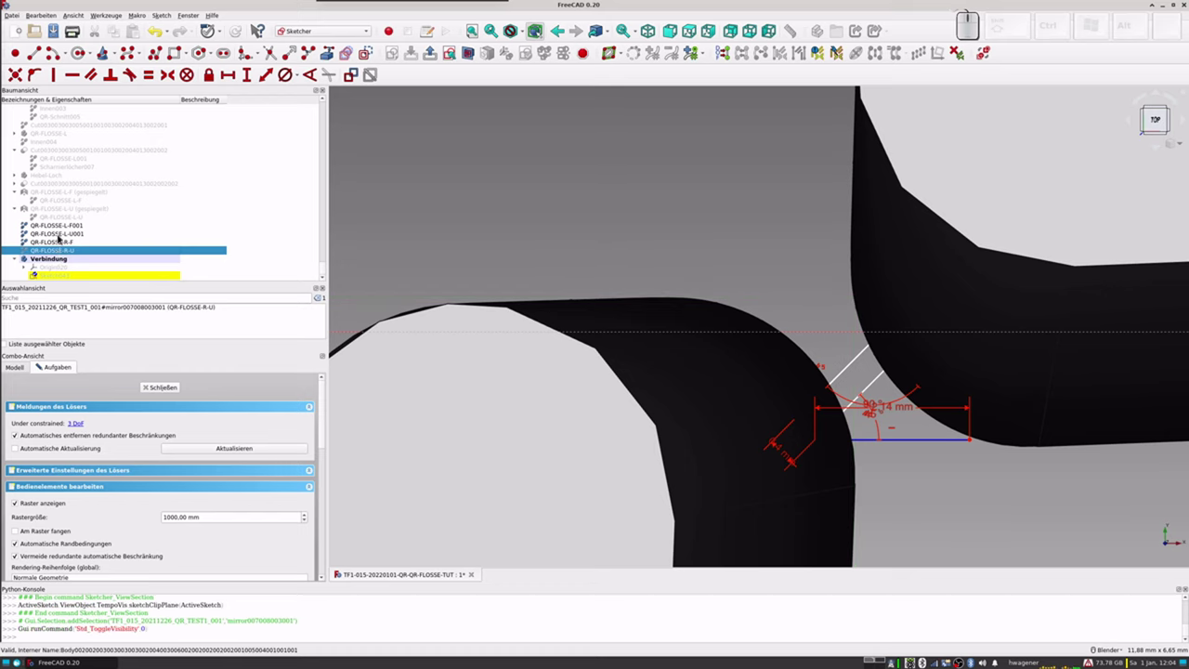
left_click(60, 237)
key("space")
left_click(59, 232)
left_click(59, 231)
Step: Make QR-FLOSSE-L-F001 and QR-FLOSSE-R-F mostly transparent via the appearance settings
left_click(162, 388)
left_click(65, 247)
key("ctrl+d")
left_click_drag(25, 576, 128, 350)
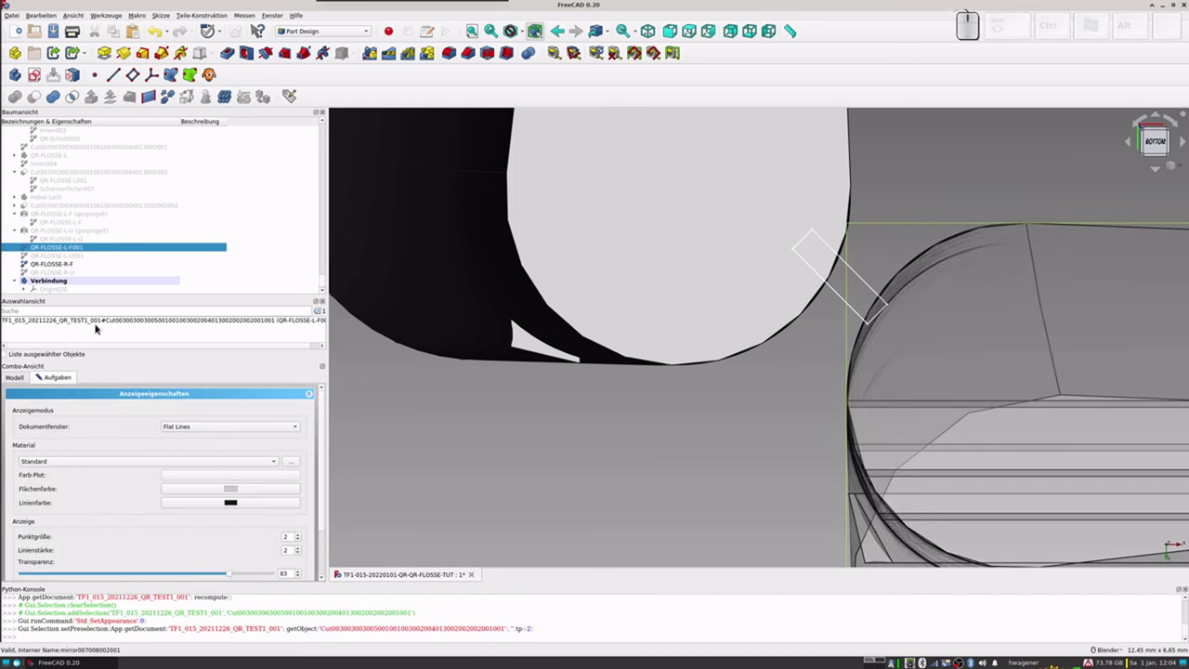
left_click(52, 267)
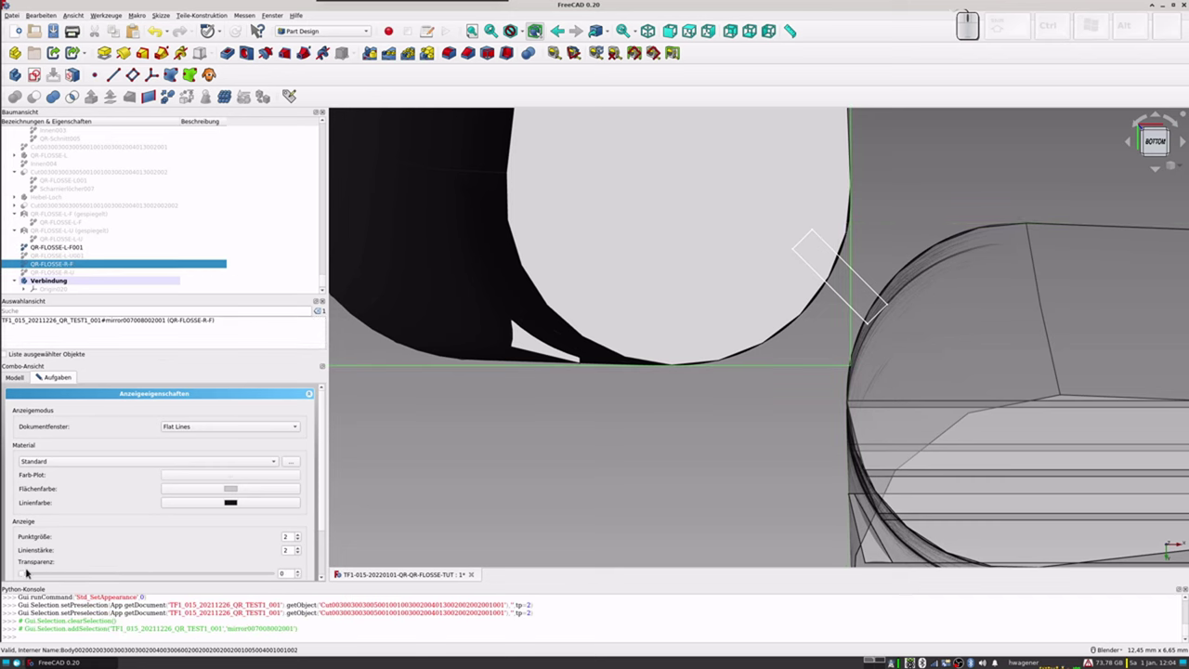
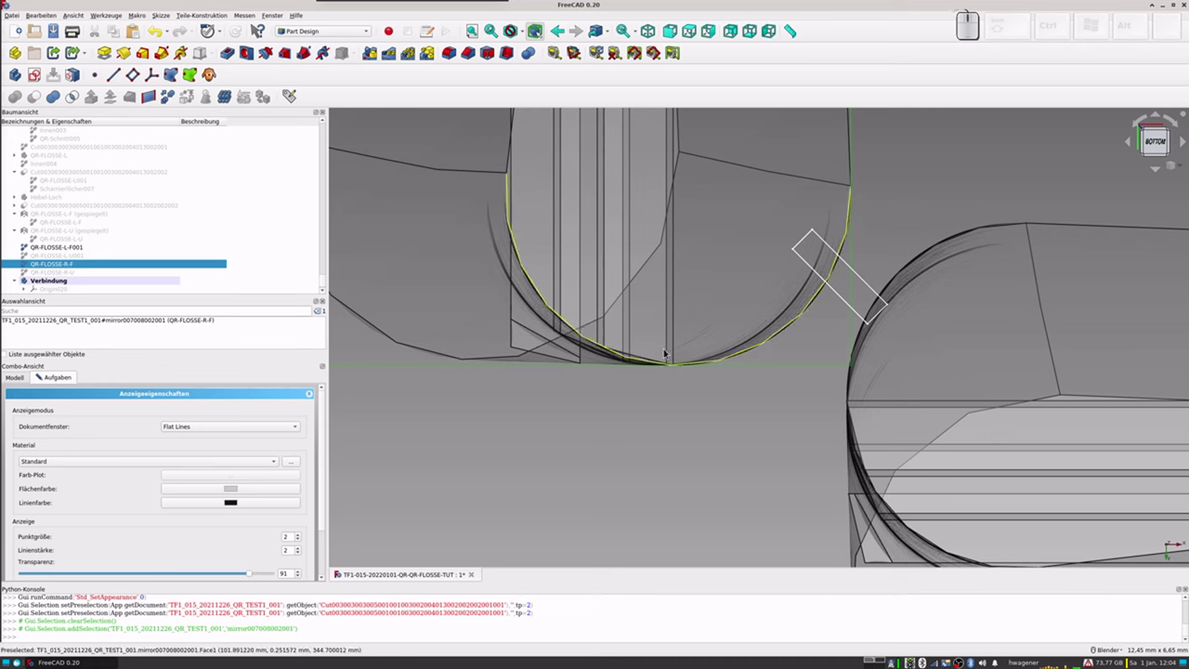
scroll("down", 3)
scroll("up", 3)
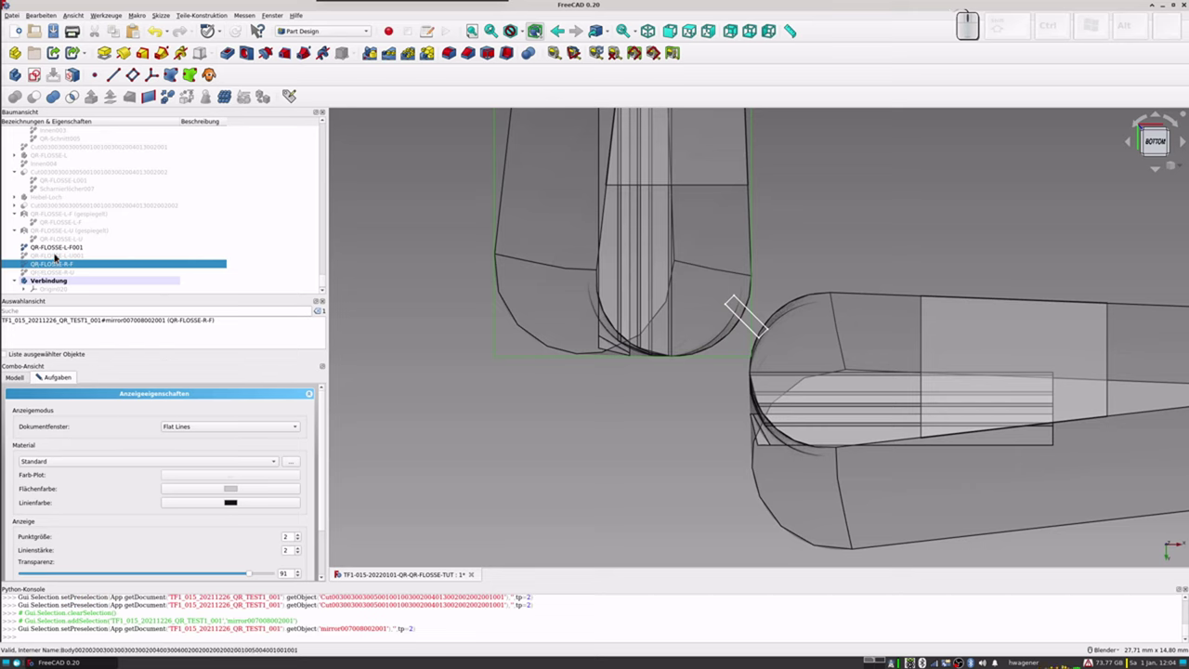
left_click(67, 252)
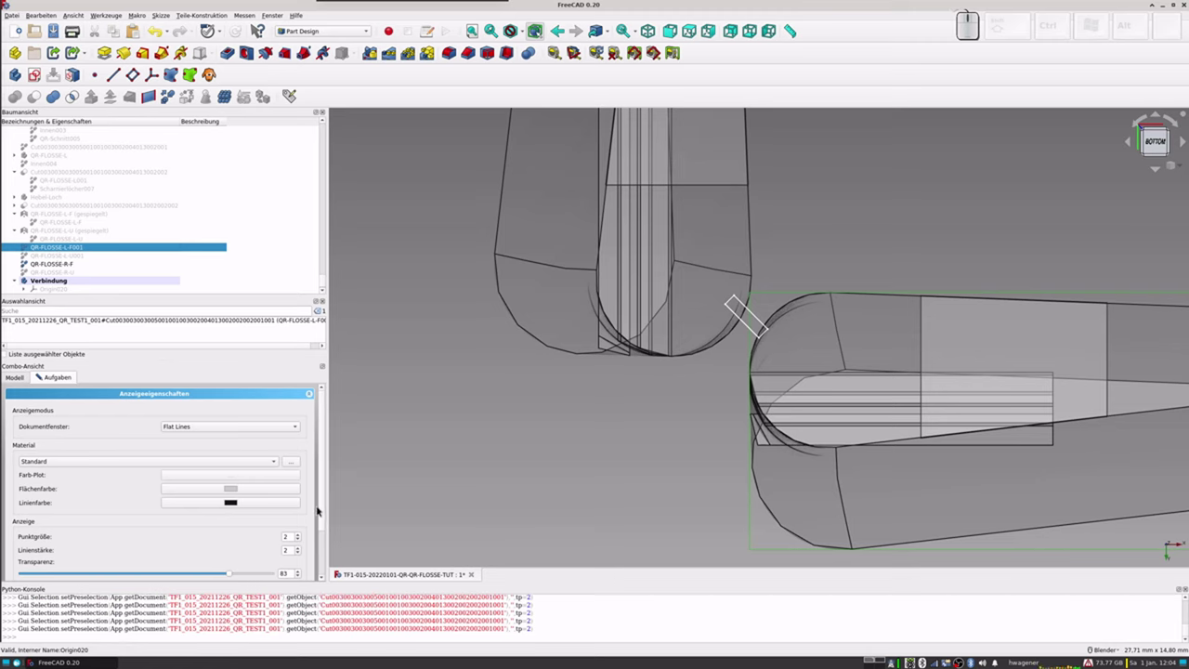
left_click(324, 518)
left_click(165, 568)
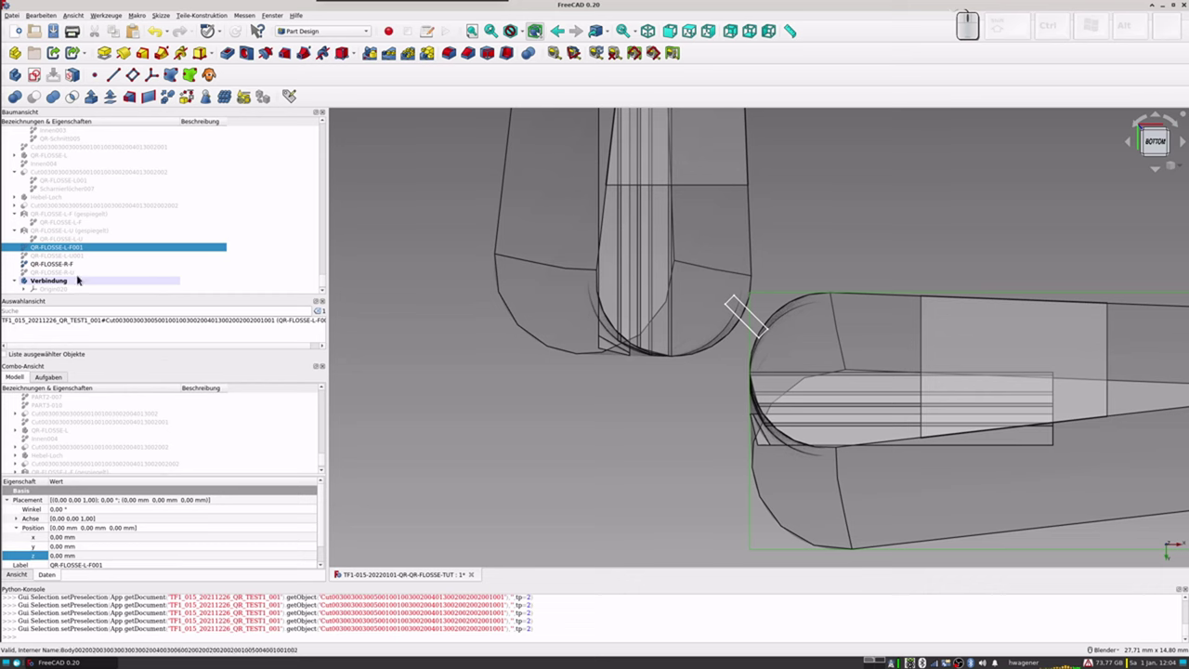
Step: Reopen the connector Sketch043 for editing at the flap joint
scroll("down", 3)
left_click(62, 292)
scroll("up", 3)
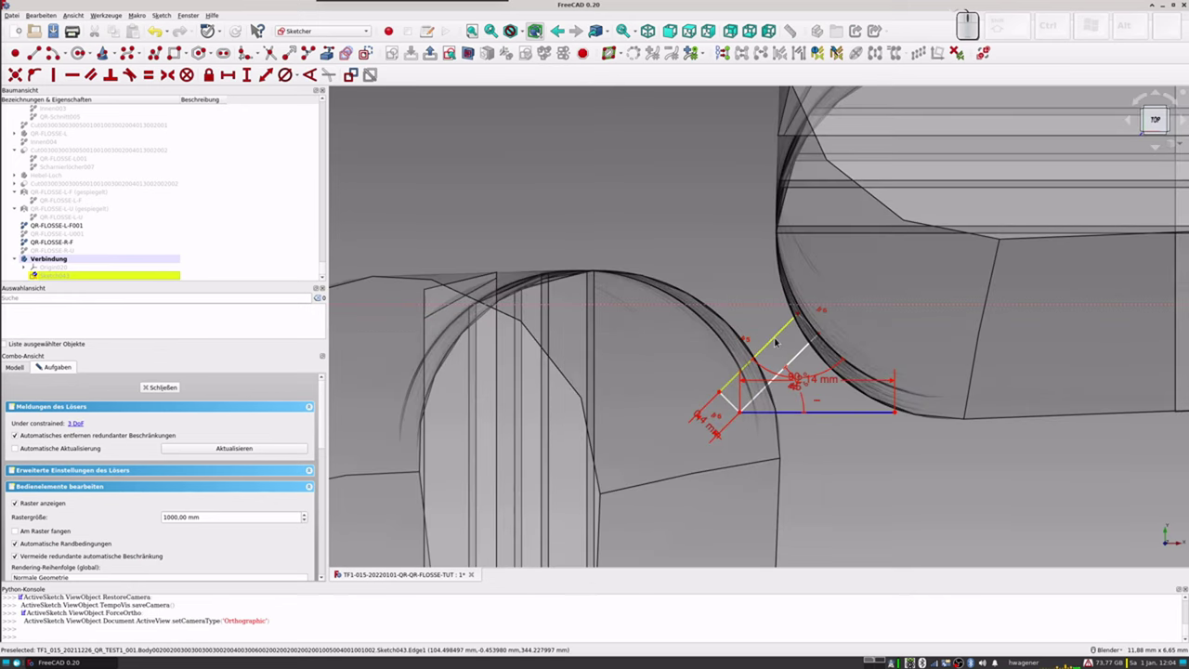
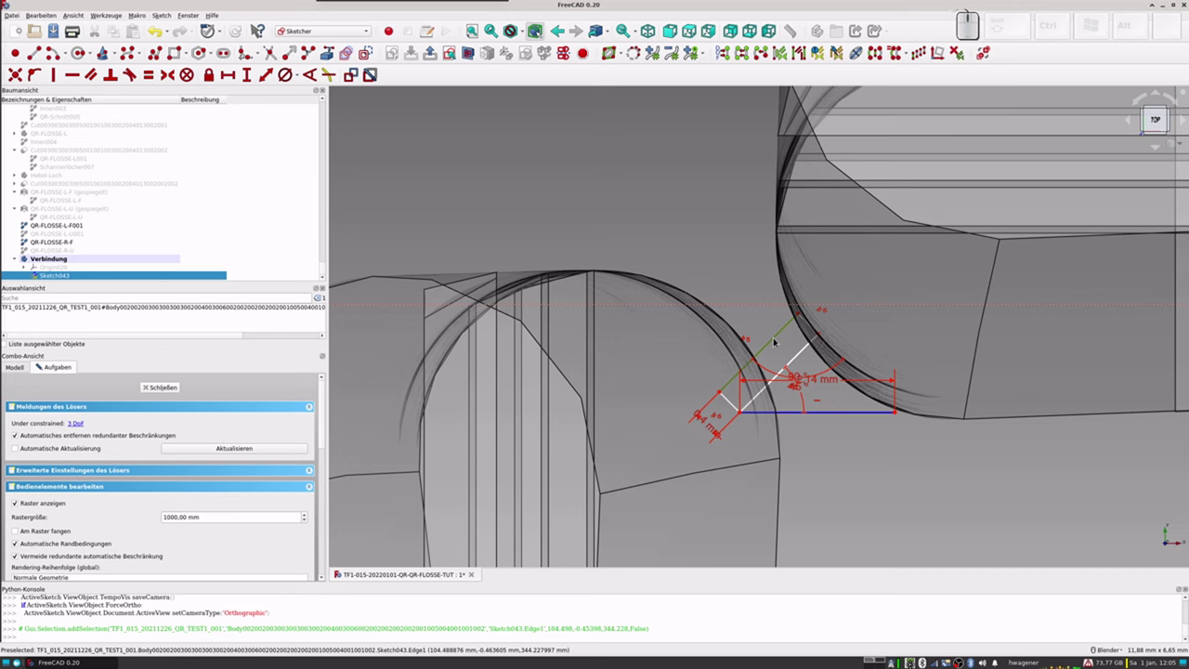
Step: Constrain the slanted hinge line of the rectangle to a 5 mm length
scroll("down", 3)
scroll("up", 3)
scroll("up", 3)
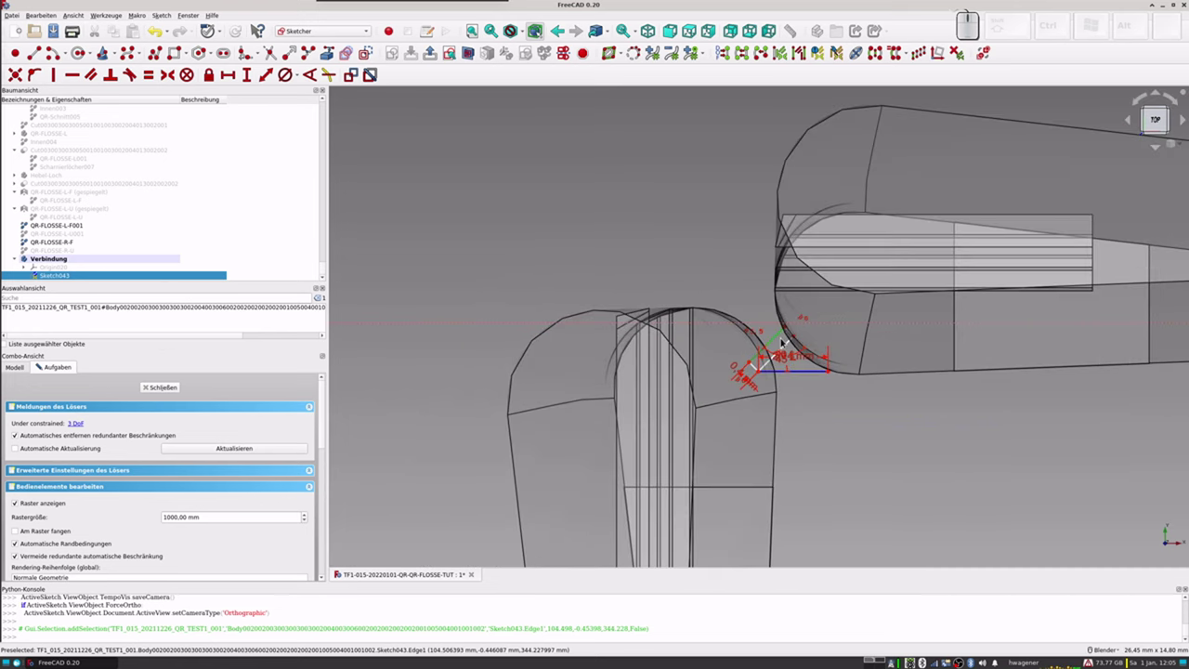
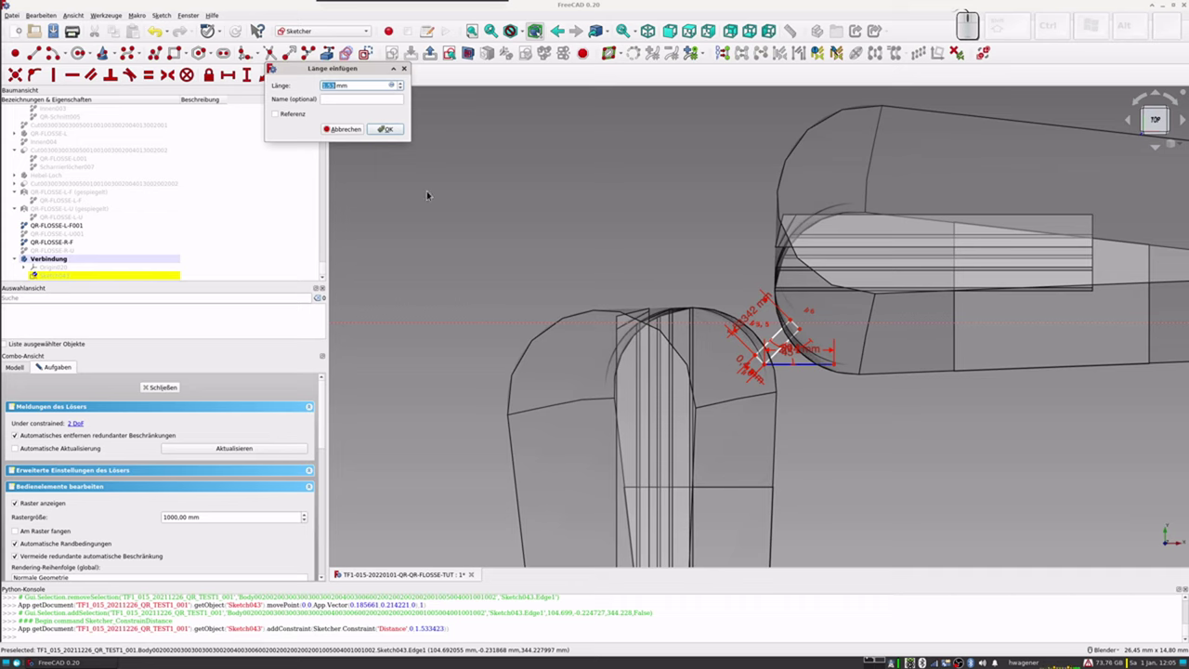
key("KP_5")
key("KP_Enter")
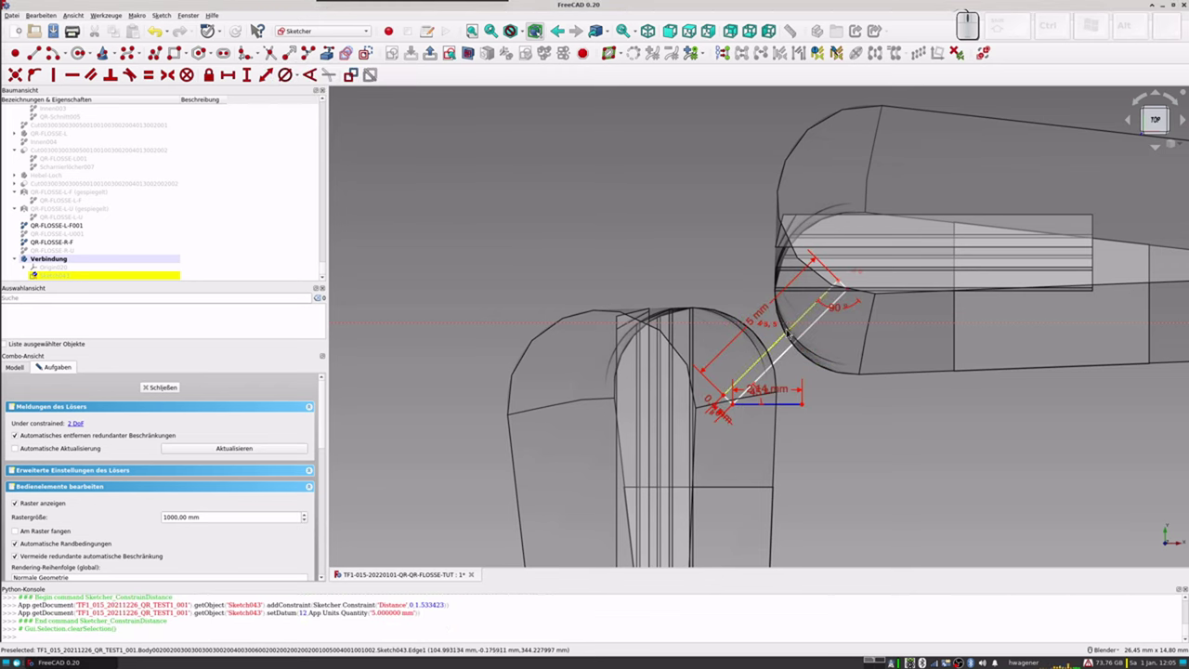
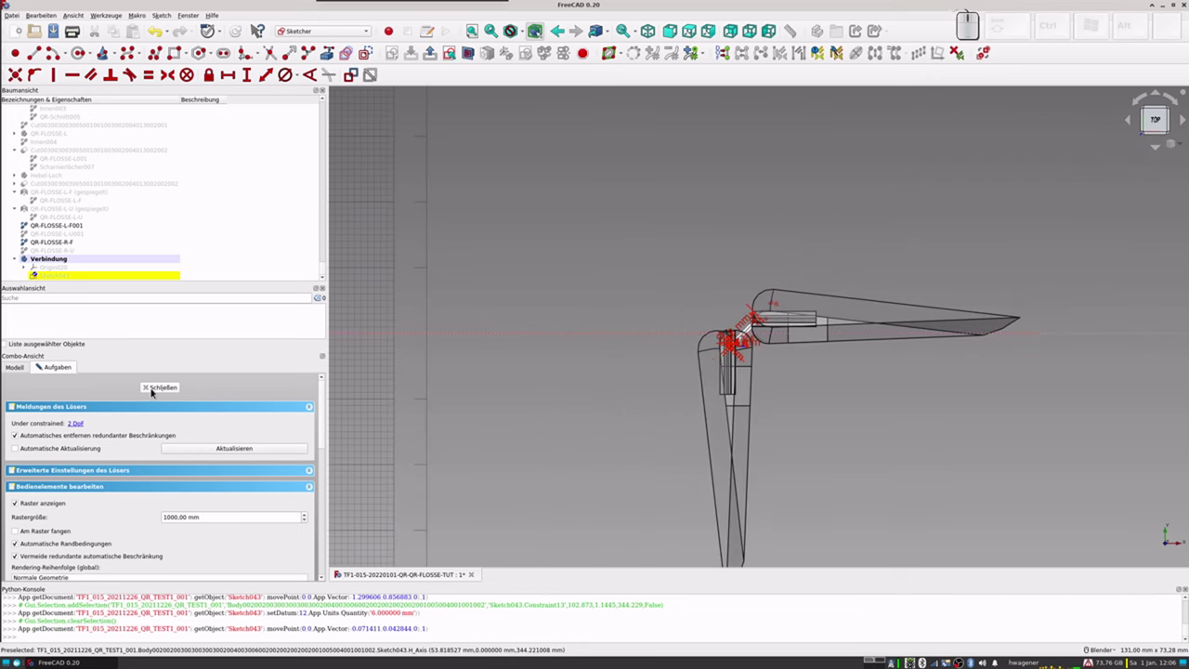
Step: Close the sketch and delete the mistakenly added Part from the tree
left_click(166, 389)
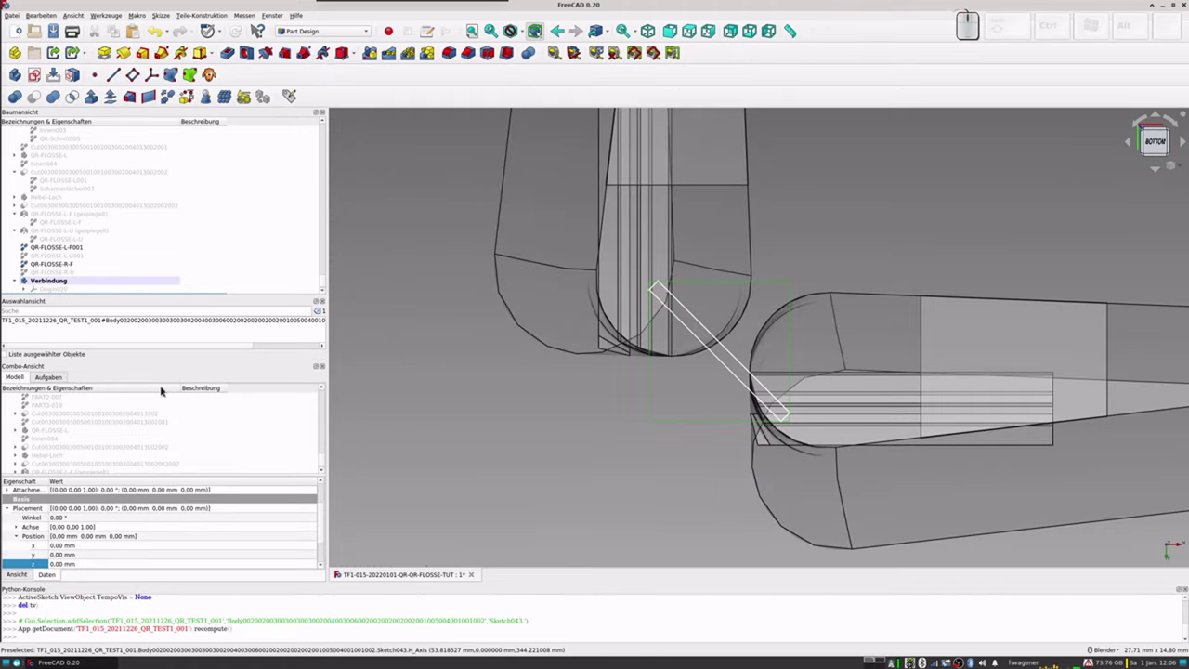
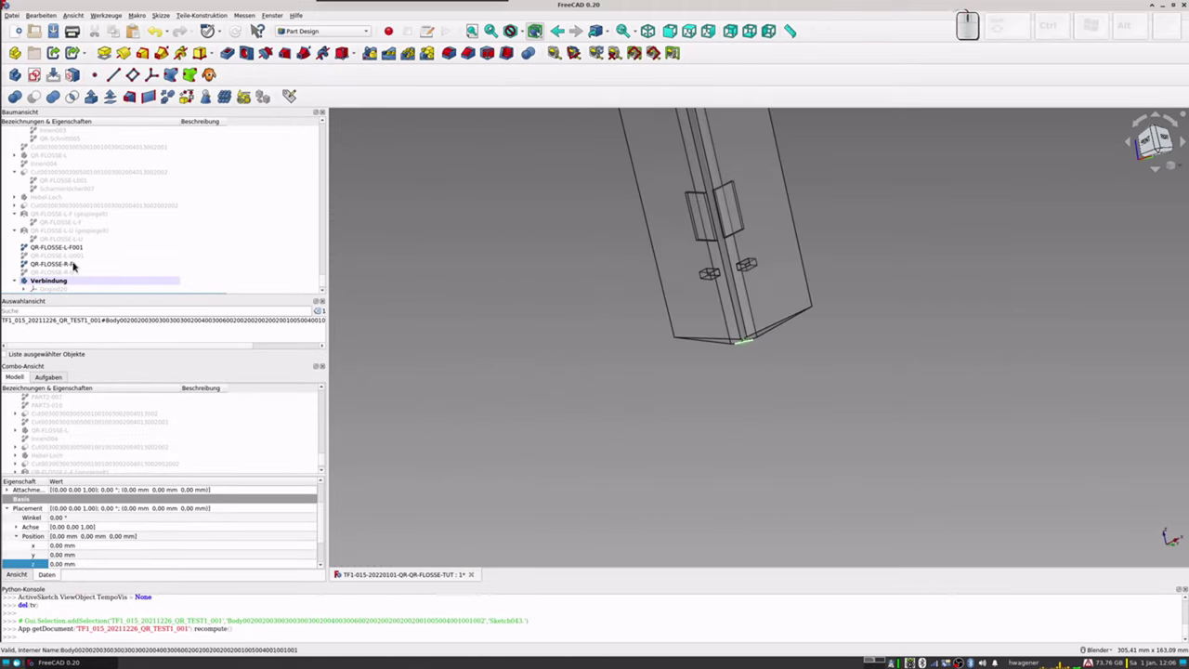
scroll("down", 3)
left_click(62, 290)
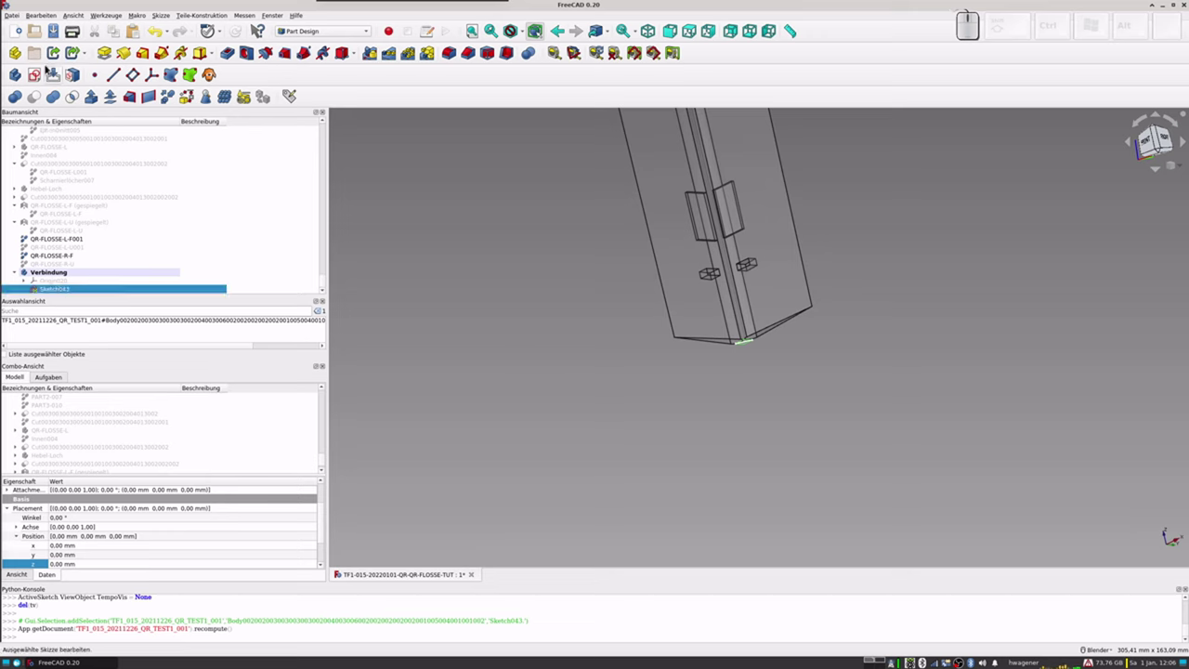
left_click(19, 54)
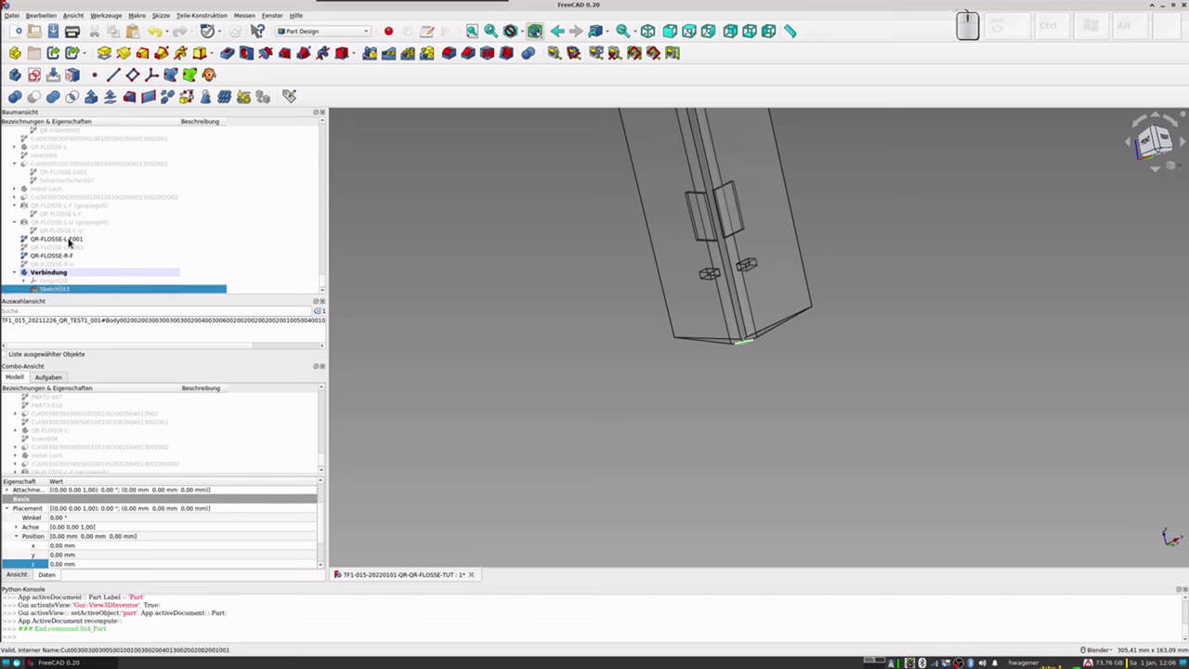
scroll("down", 3)
left_click(41, 286)
key("Delete")
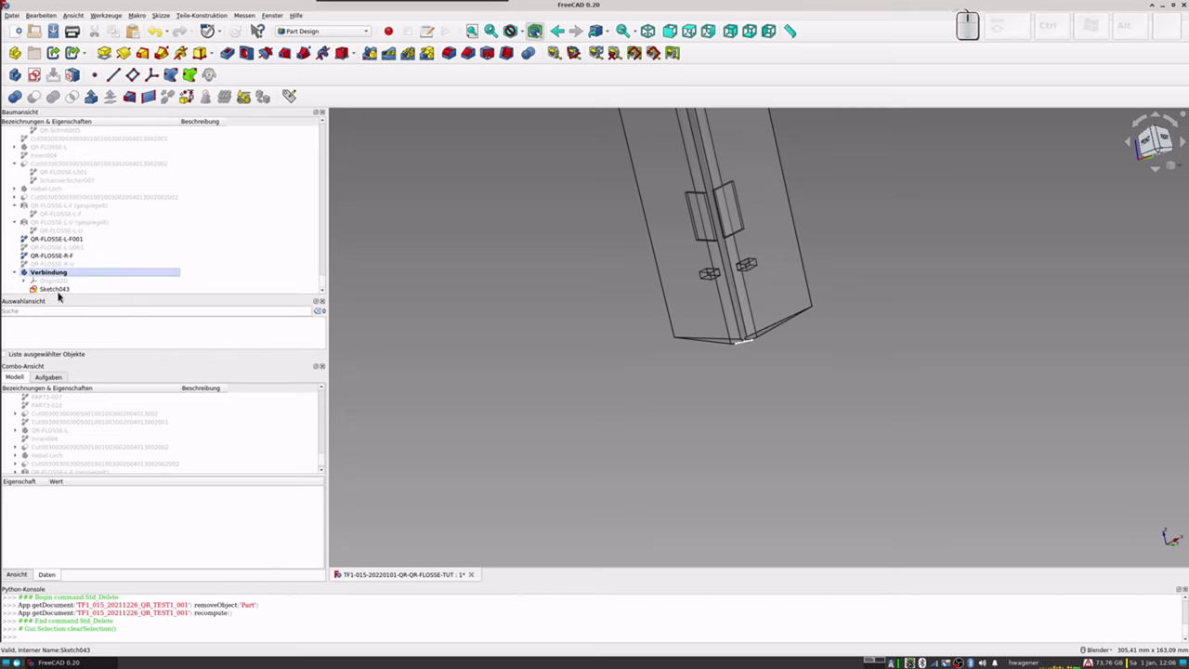
Step: Pad Sketch043 with a length of 313.1 mm along the hinge edge
left_click(61, 287)
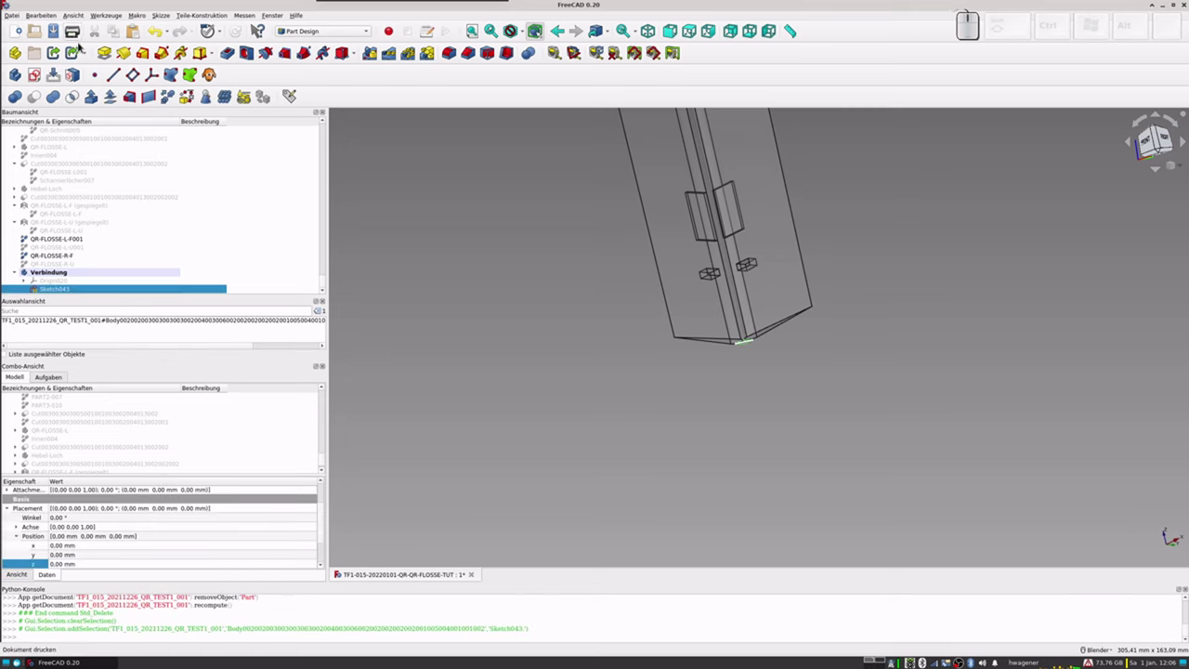
left_click(106, 51)
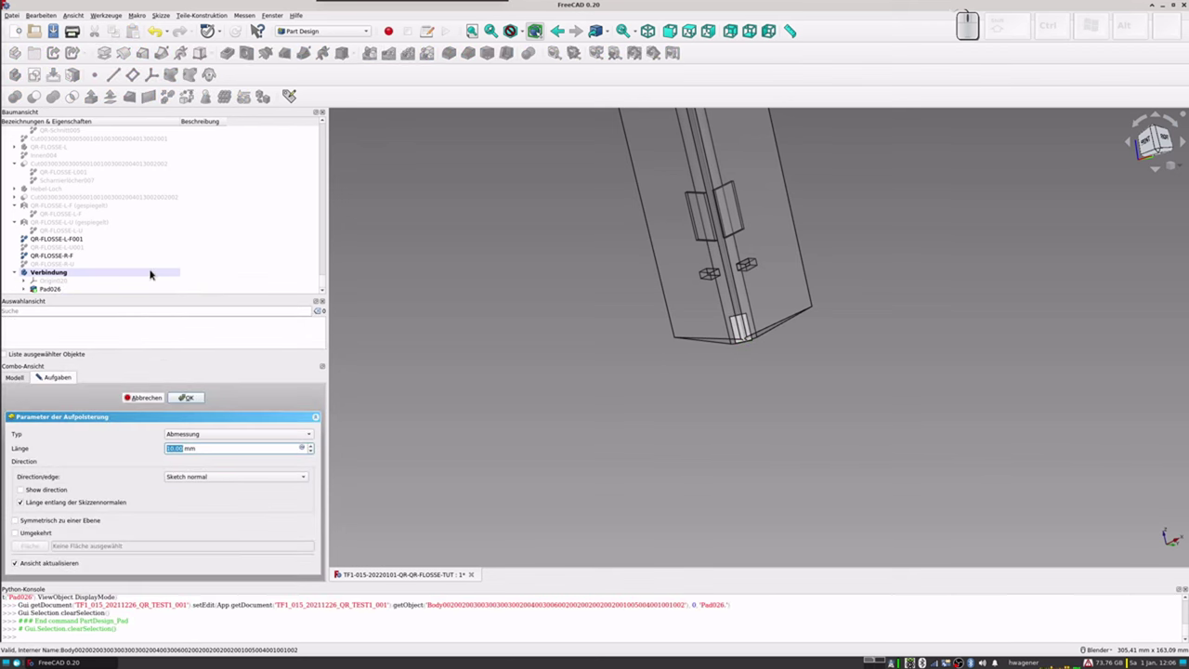
key("KP_3")
key("KP_1")
key("KP_3")
key("KP_1")
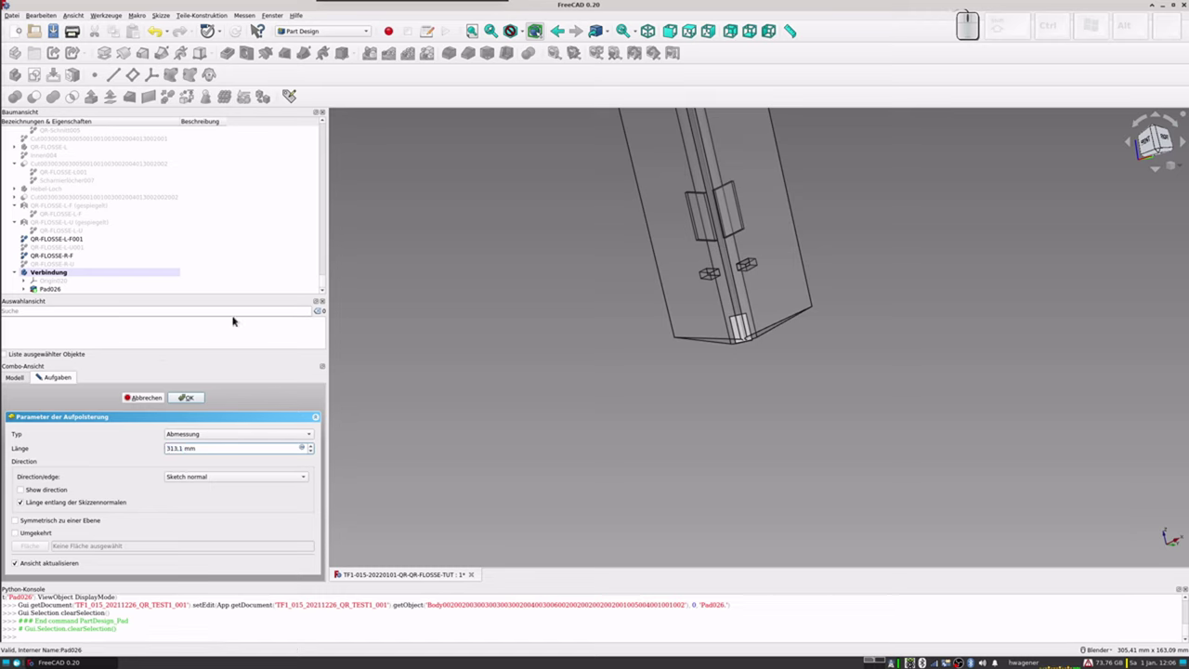
left_click(306, 450)
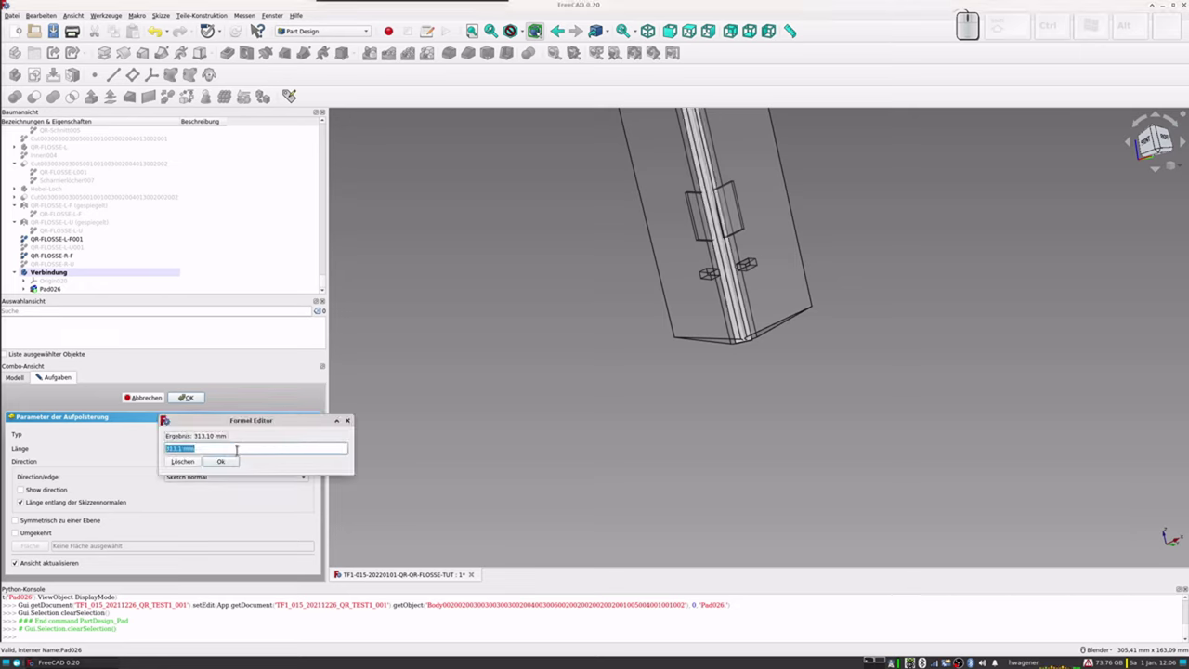
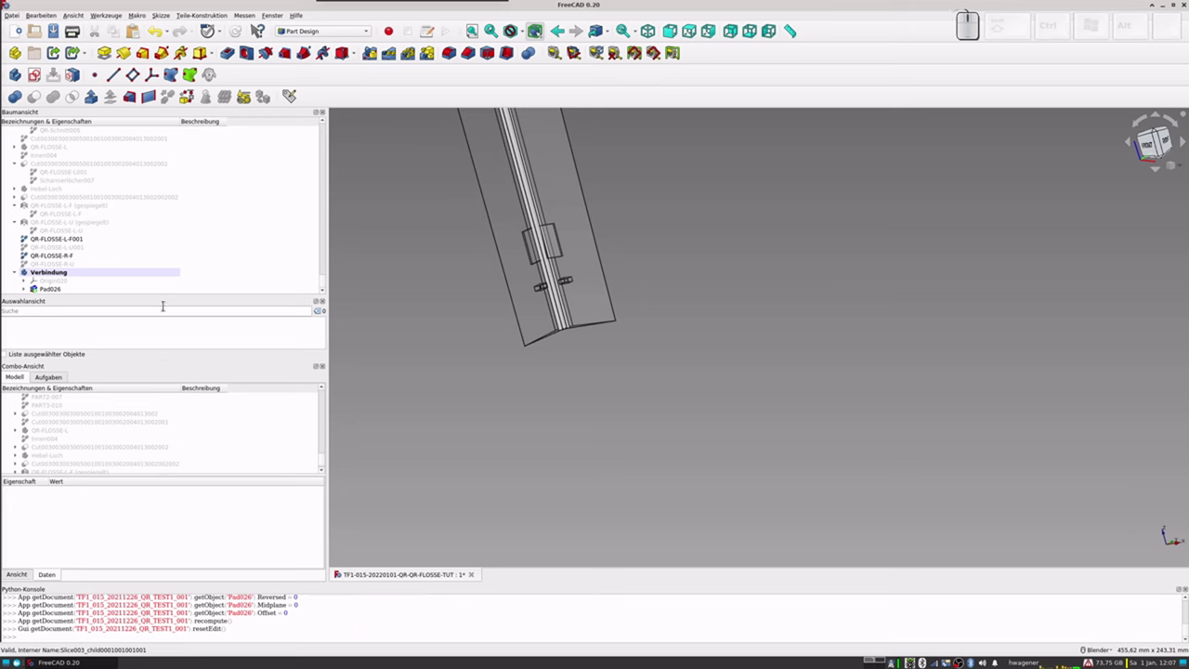
Step: Expand Pad026 and inspect its Sketch043 up close
left_click(118, 281)
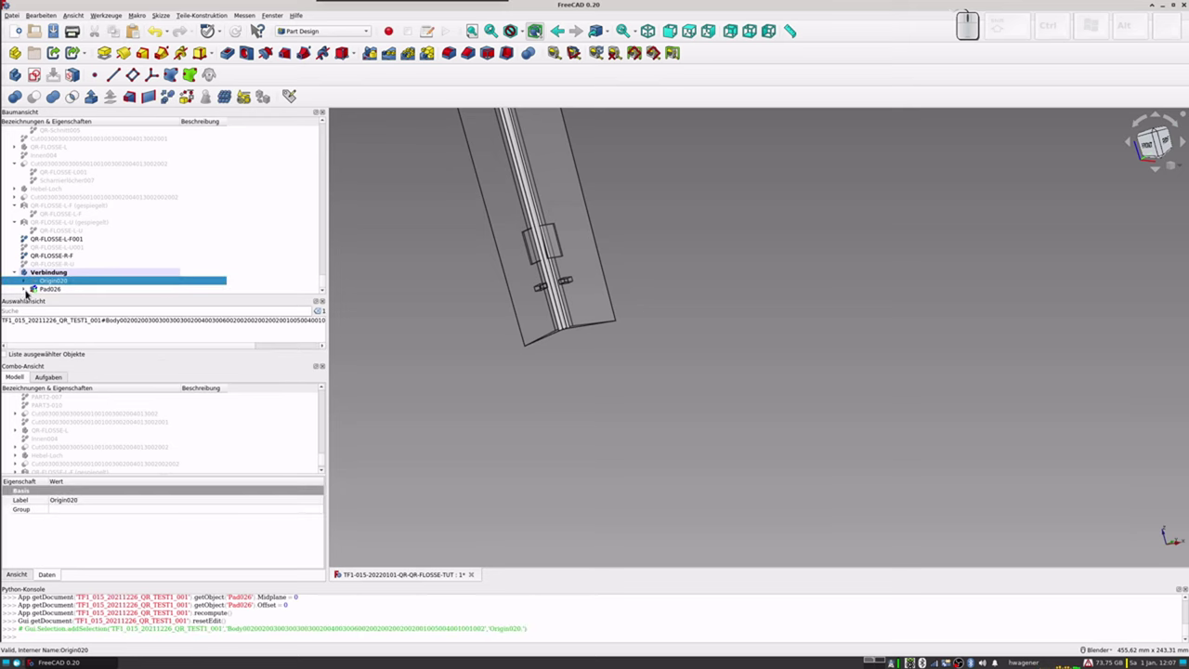
left_click(26, 292)
scroll("down", 3)
left_click(62, 291)
scroll("up", 3)
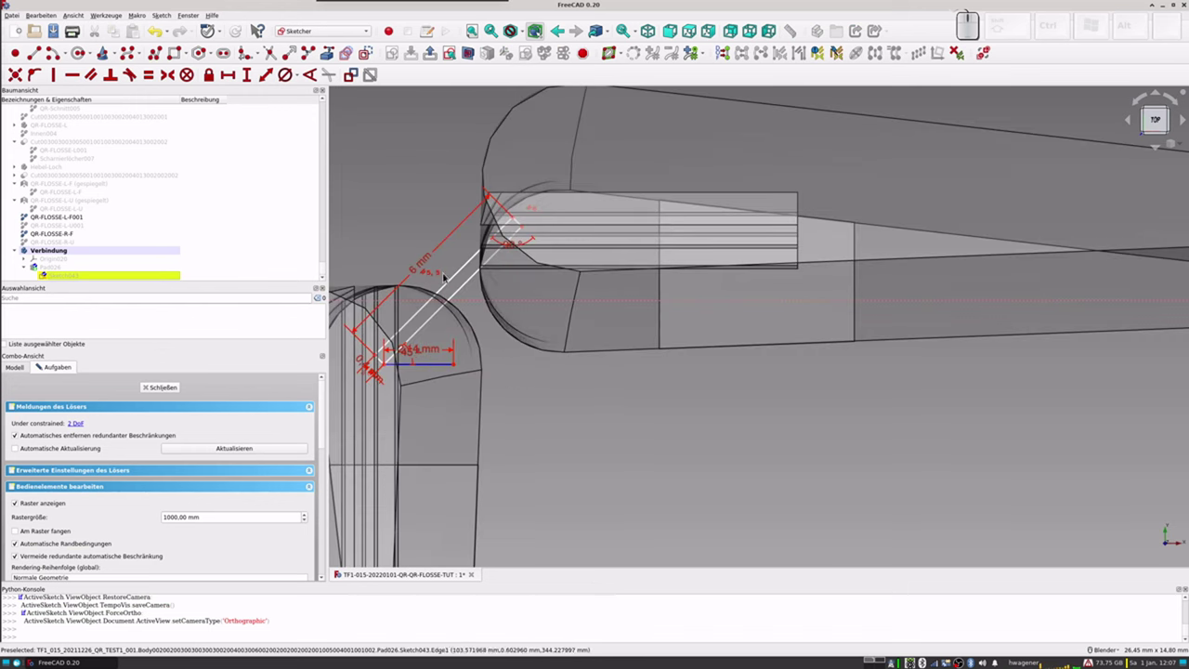
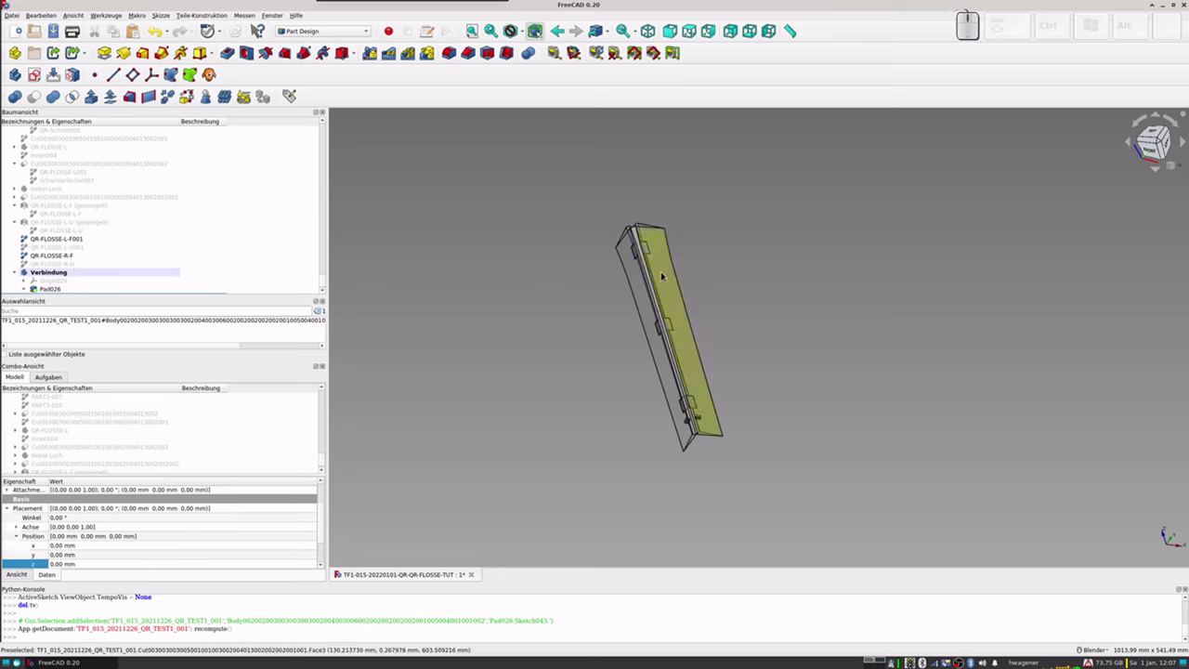
scroll("up", 3)
scroll("down", 3)
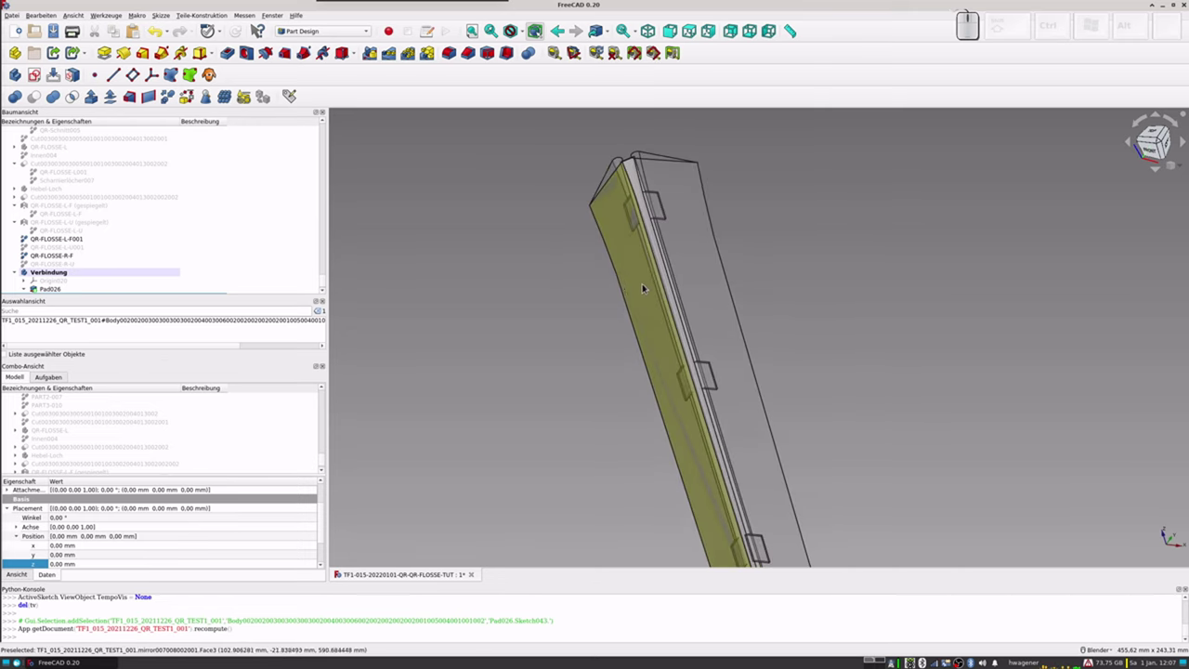
scroll("up", 3)
scroll("up", 3)
scroll("down", 3)
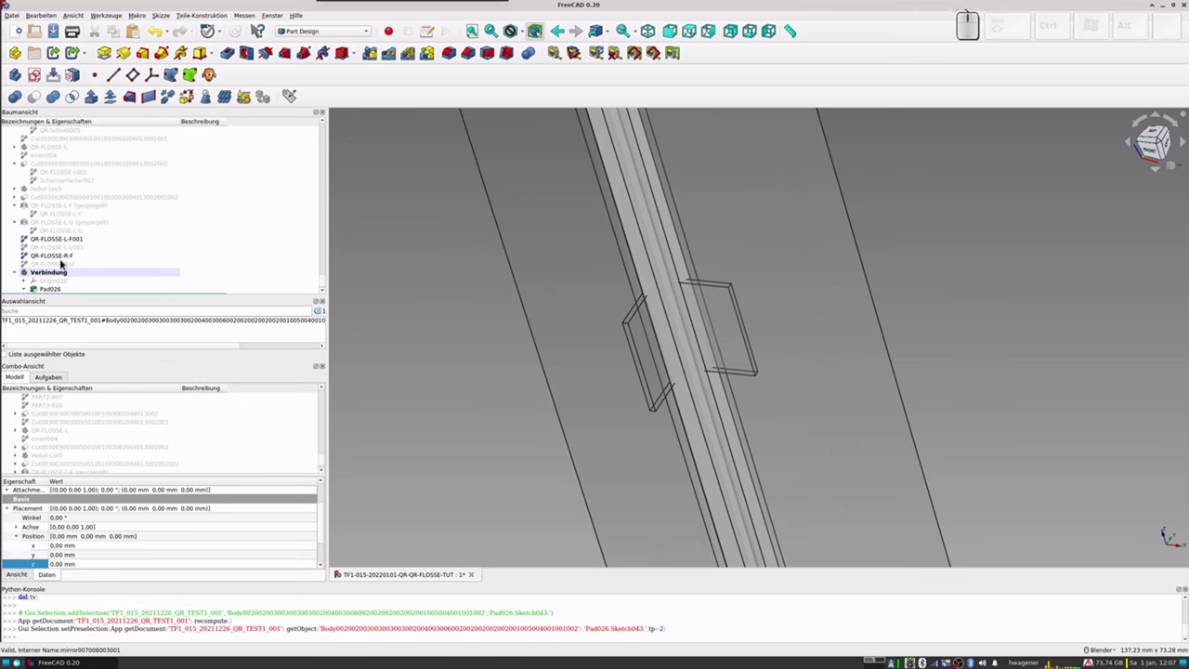
Step: Show the hidden QR-FLOSSE-L-U001 and QR-FLOSSE-R-U flaps again
left_click(57, 247)
key("space")
left_click(49, 269)
key("space")
scroll("down", 3)
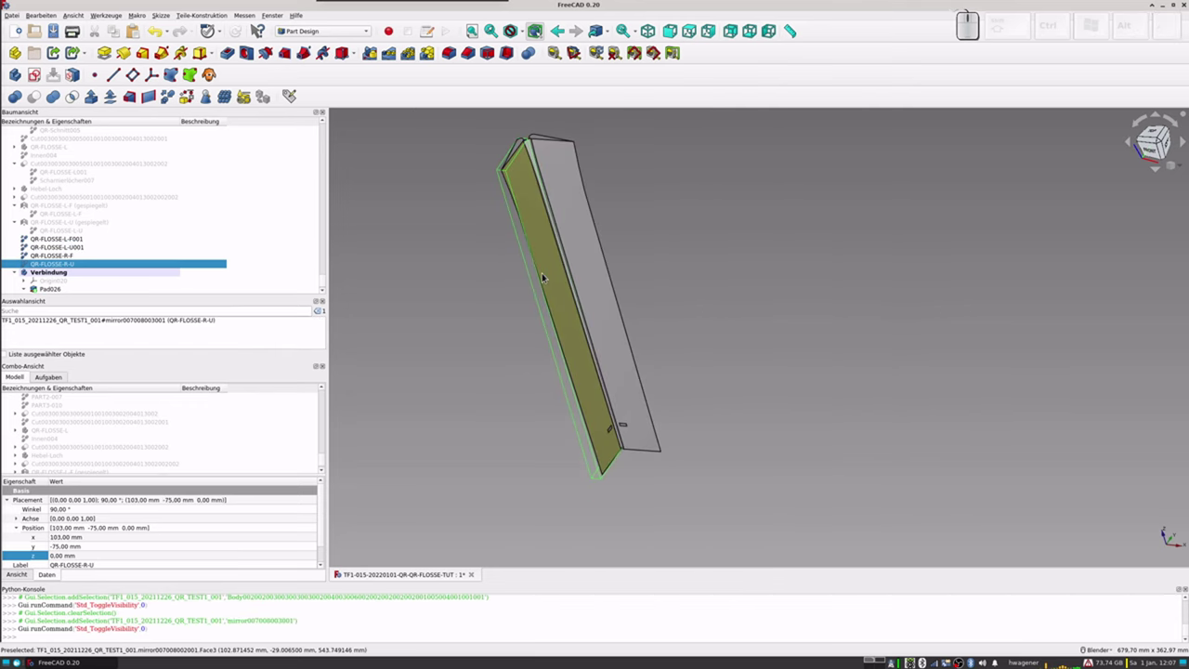
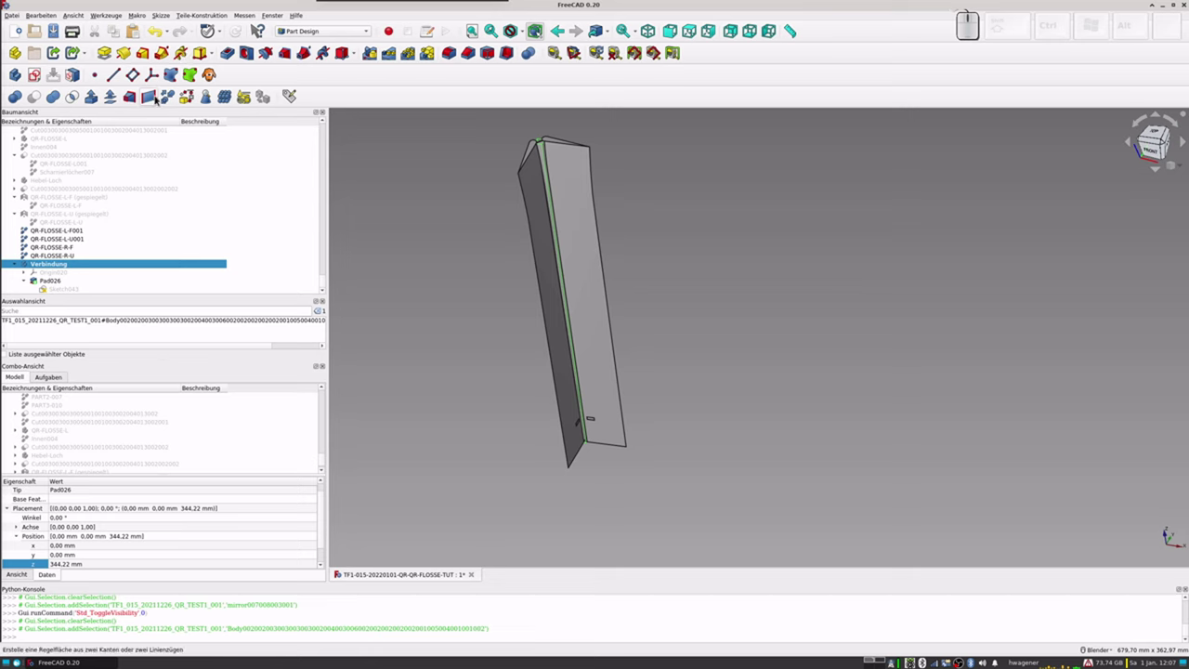
Step: Refine the Verbindung shape and cut flap QR-FLOSSE-L-U001 from the copy Verbindung001
left_click(166, 98)
scroll("down", 3)
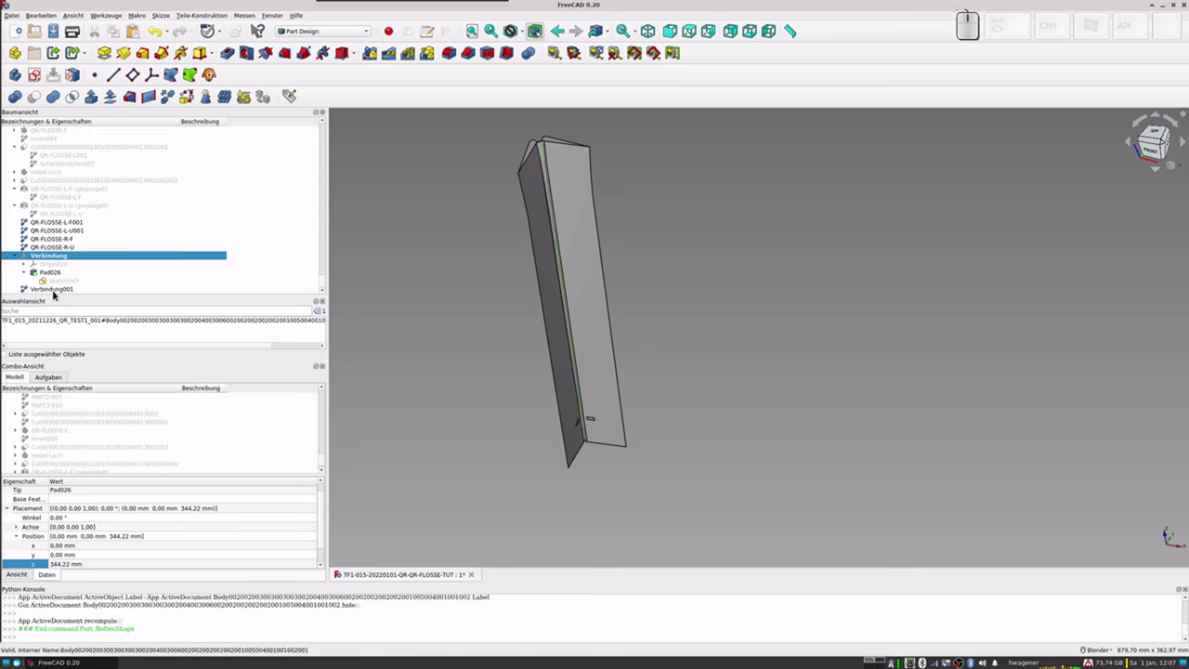
left_click(57, 293)
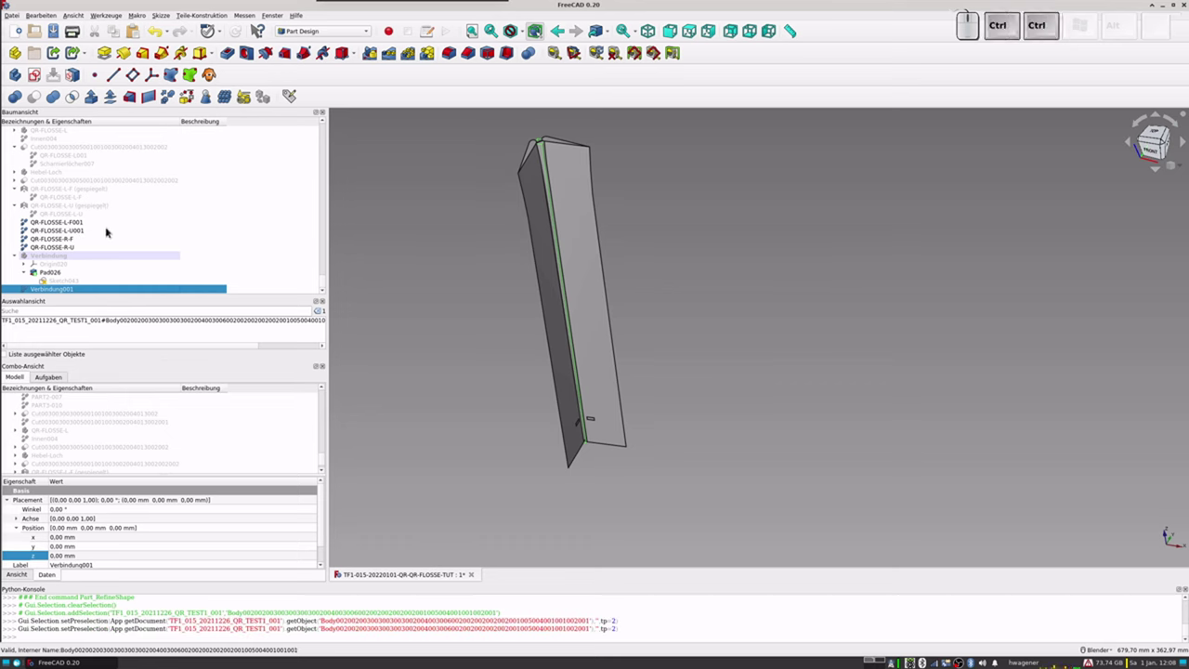
left_click(74, 234)
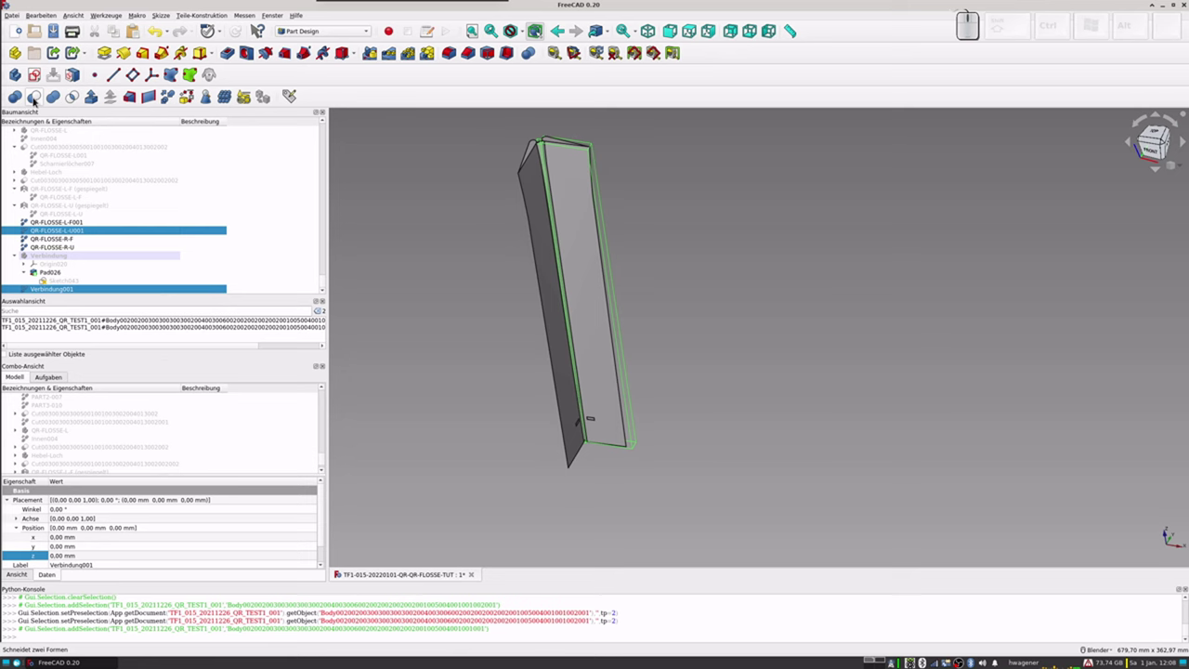
left_click(36, 101)
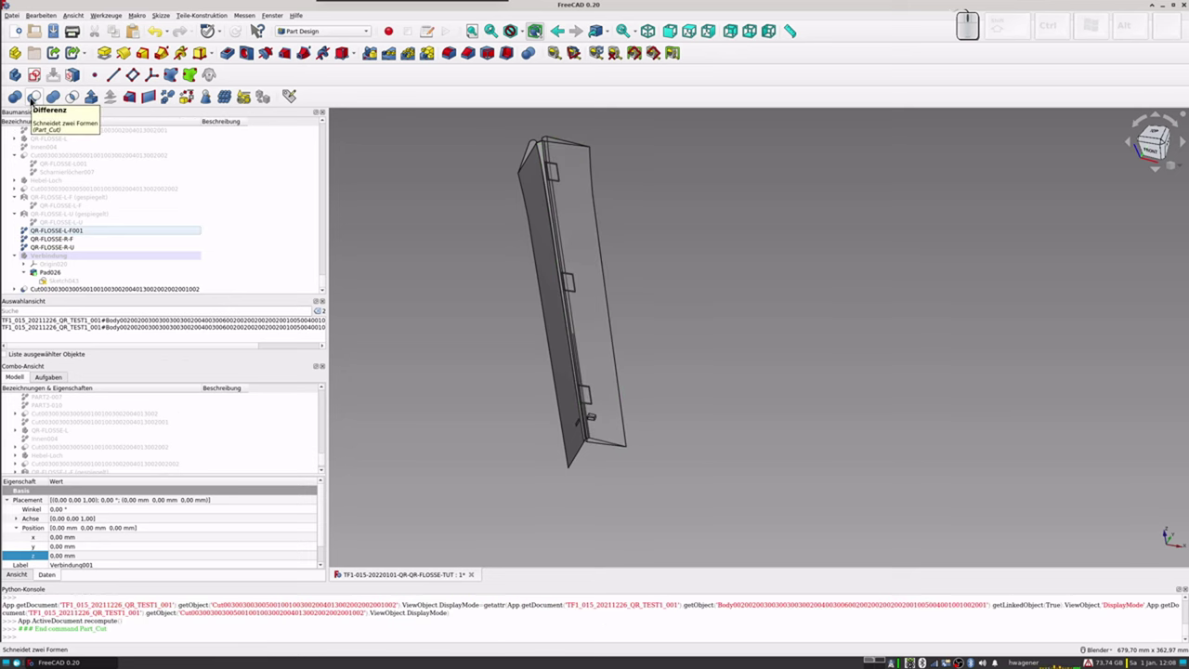
Step: Cut QR-FLOSSE-R-U from the result and make a refined copy of the cut joint
scroll("down", 3)
left_click(53, 289)
left_click(66, 252)
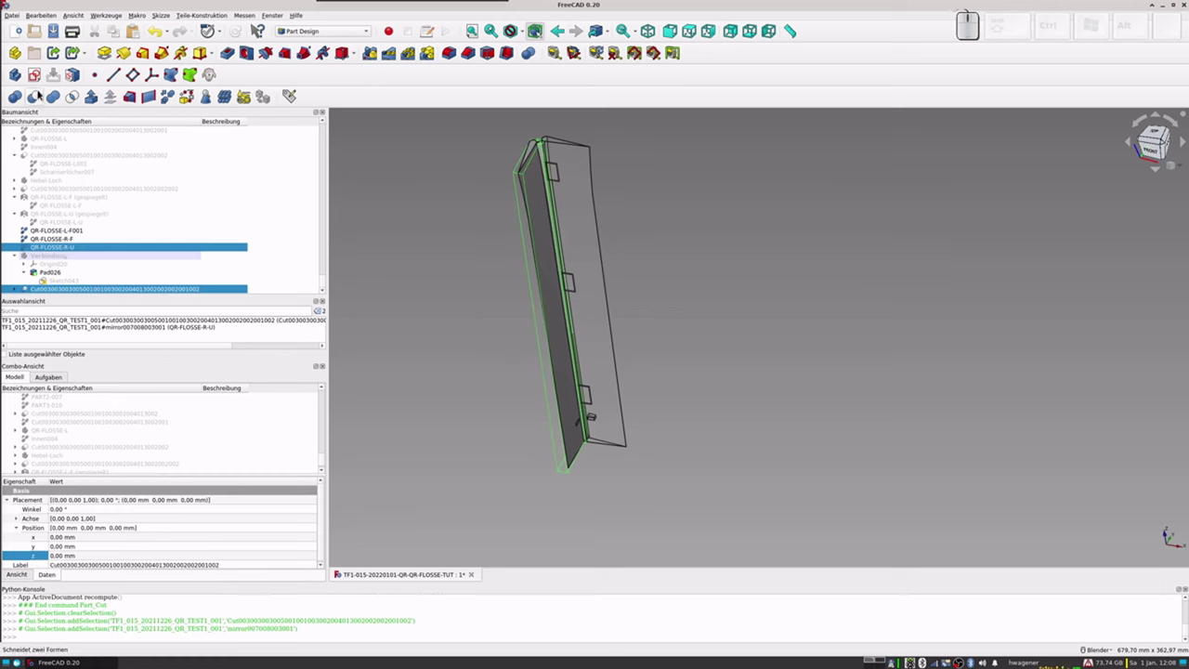
left_click(40, 96)
scroll("down", 3)
left_click(70, 288)
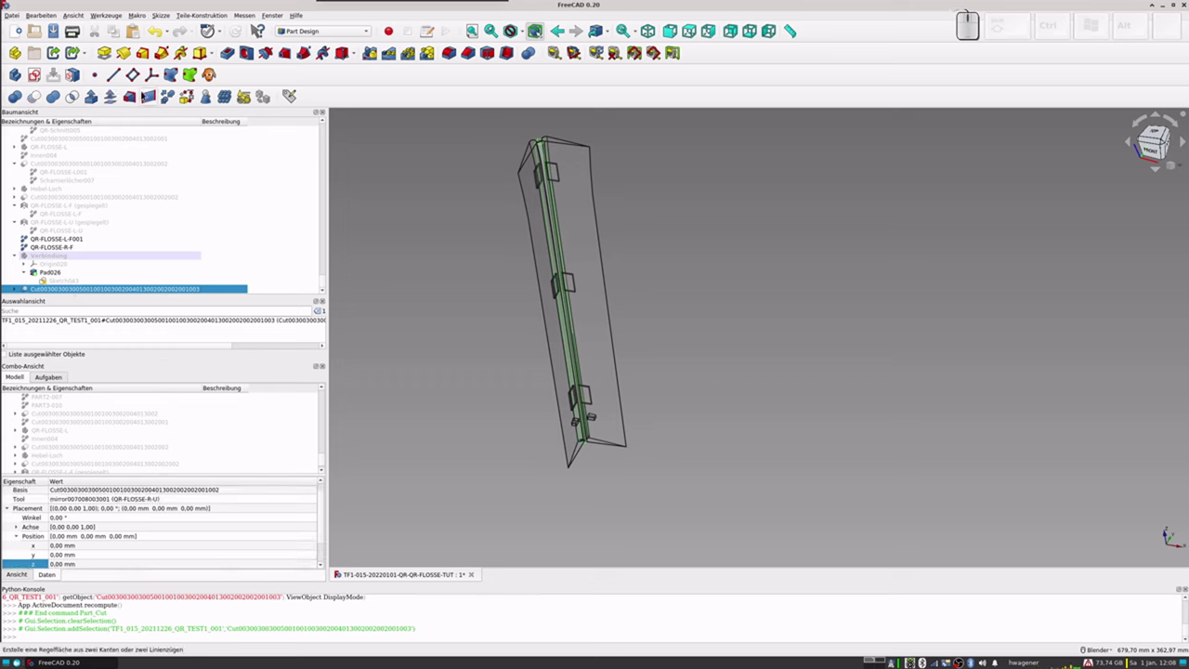
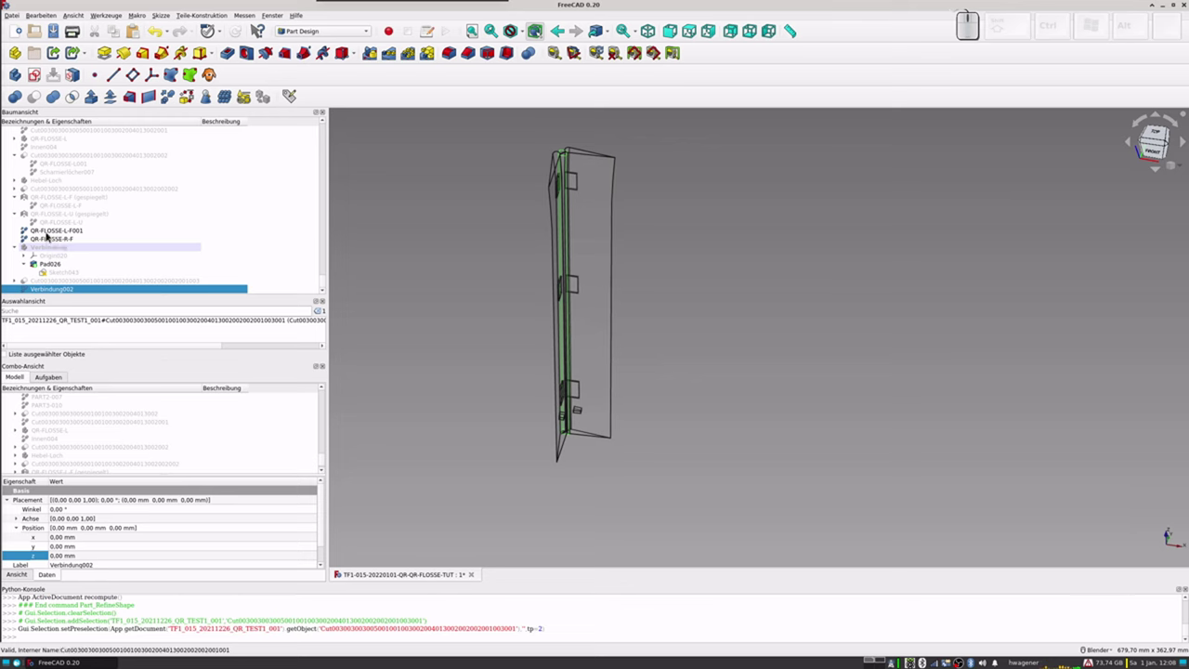
Step: Set the transparency of QR-FLOSSE-L-F001 and QR-FLOSSE-R-F back to 0
left_click(50, 235)
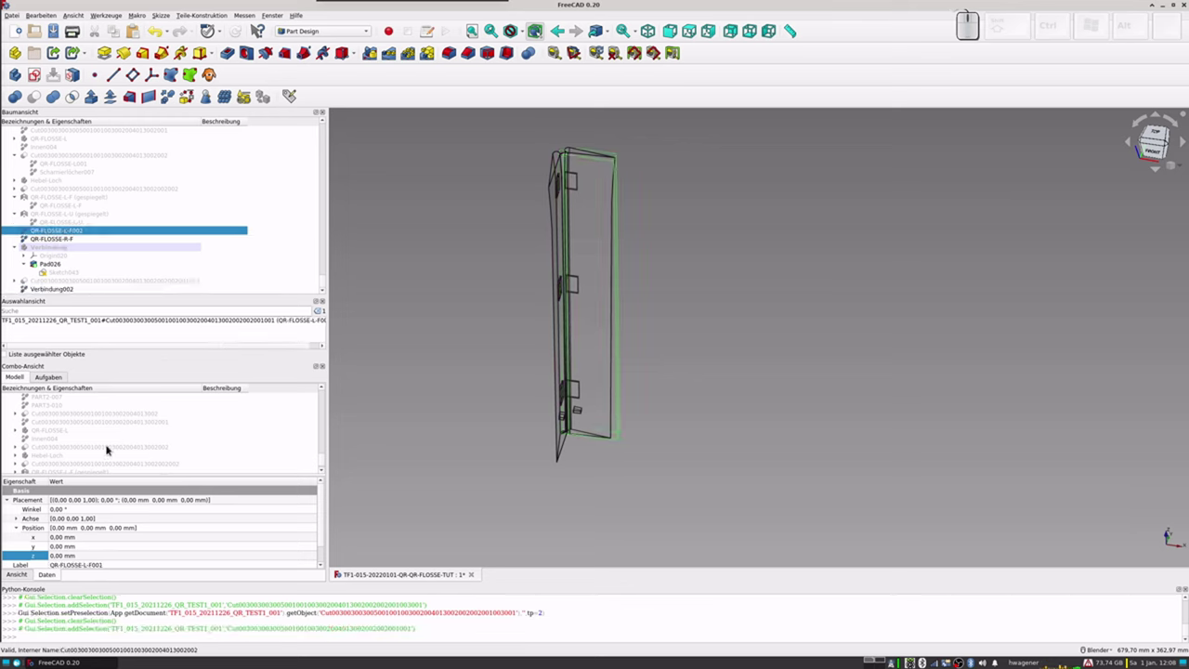
key("ctrl+d")
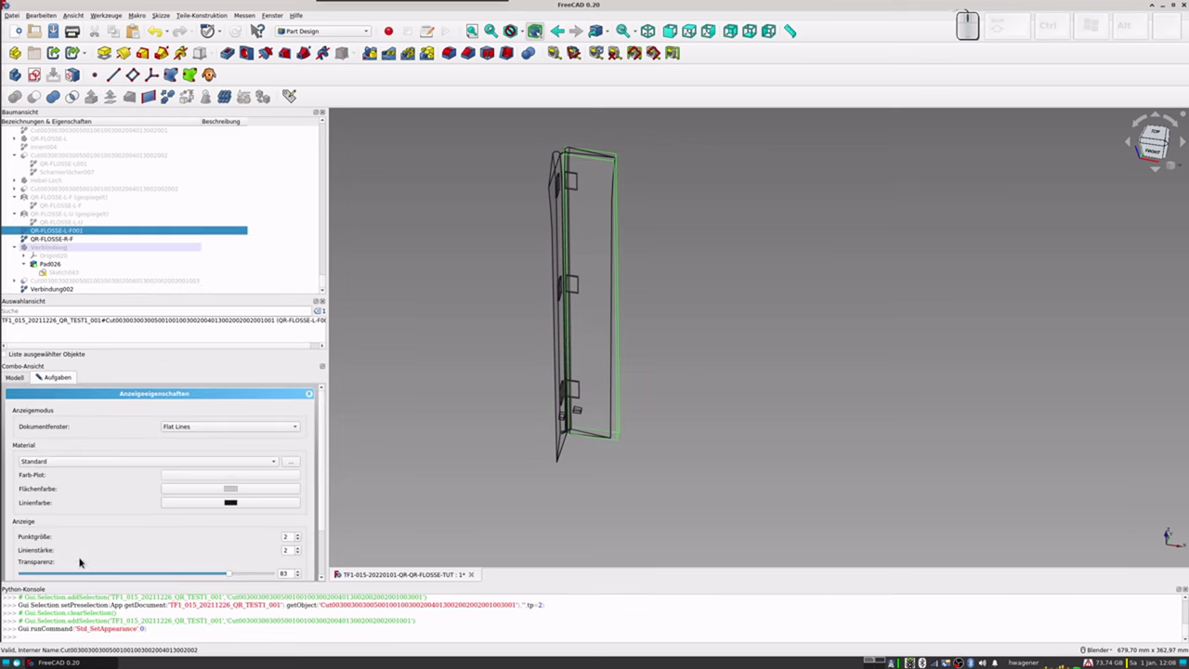
left_click(233, 577)
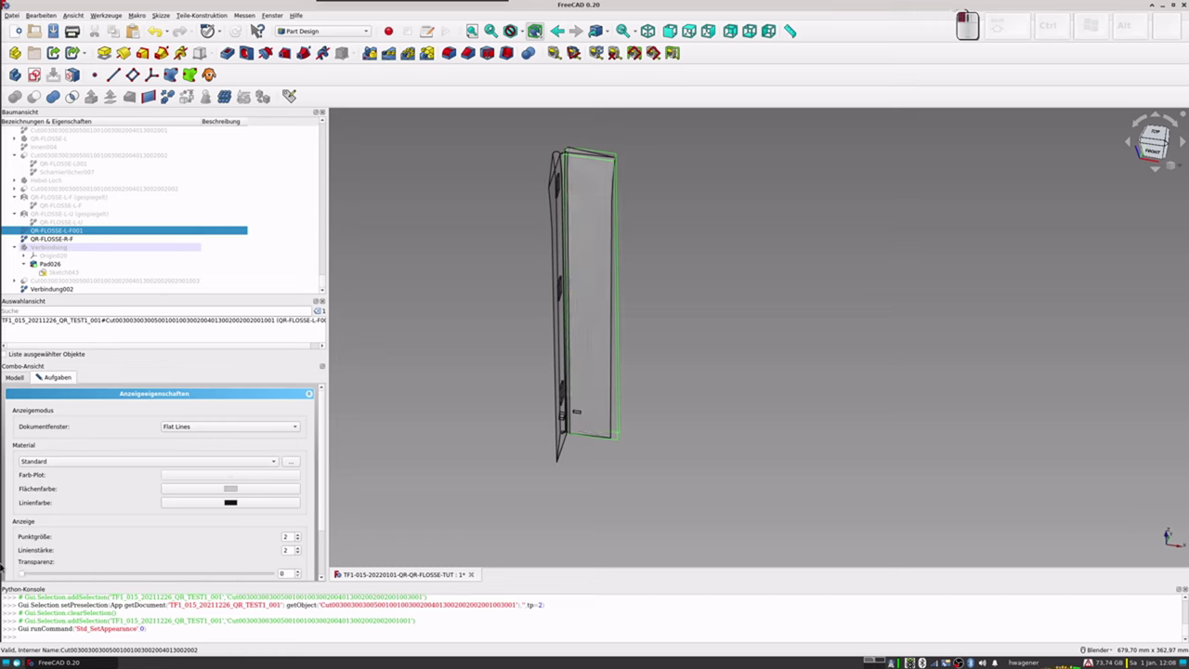
left_click(64, 240)
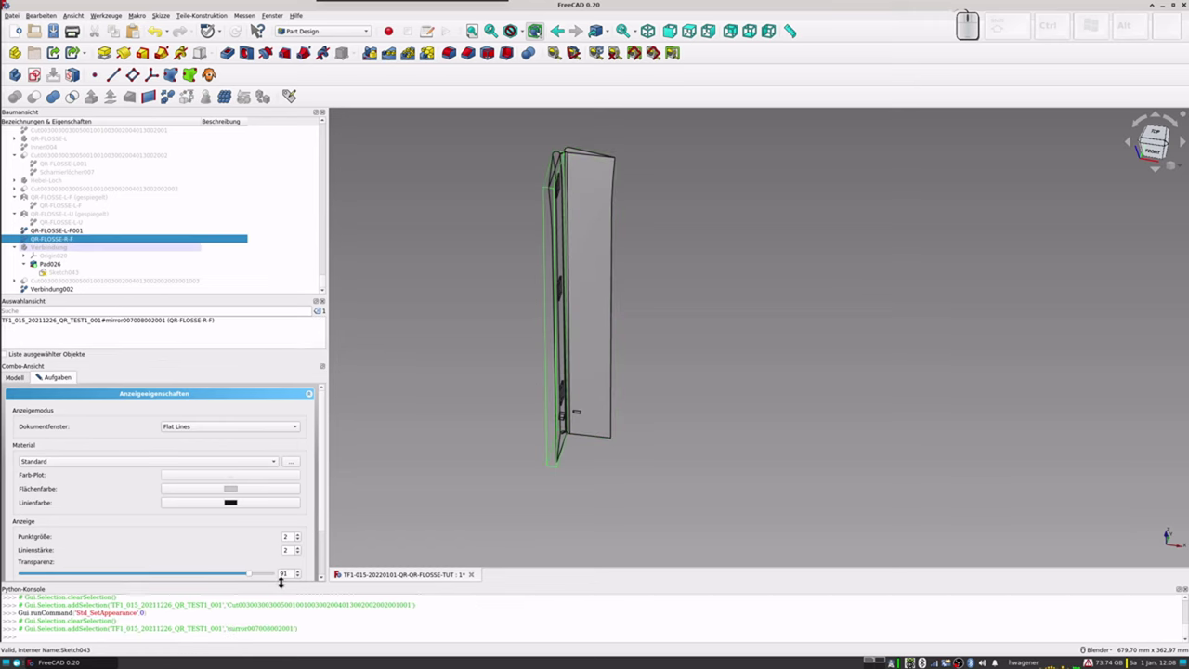
left_click(253, 577)
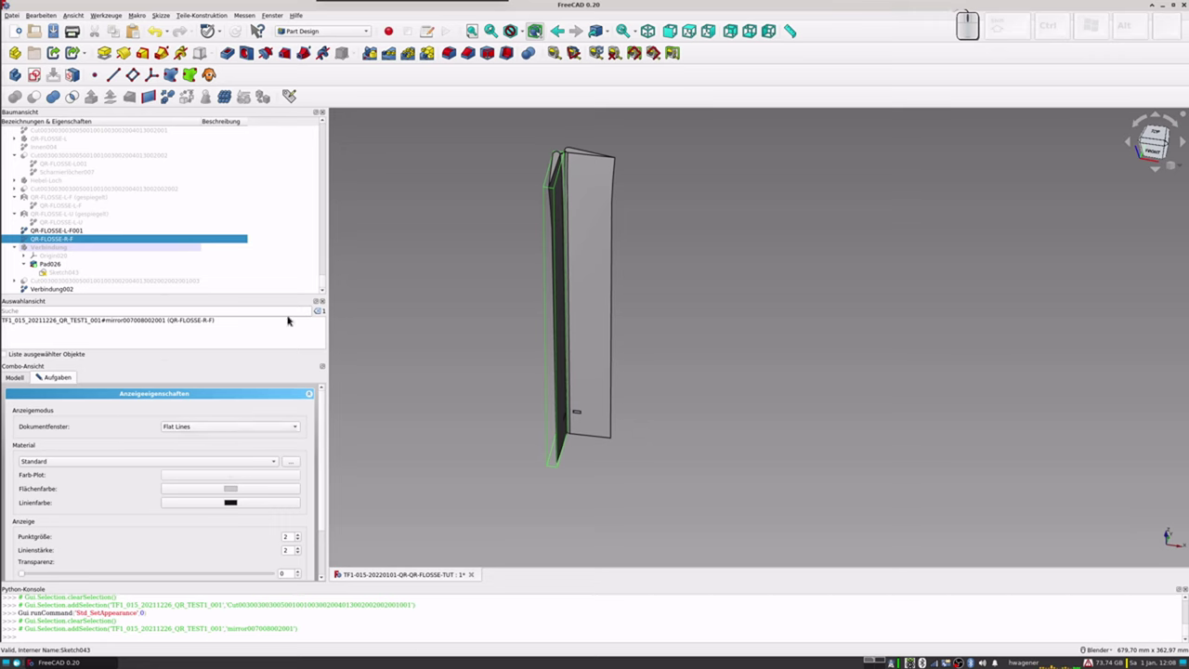
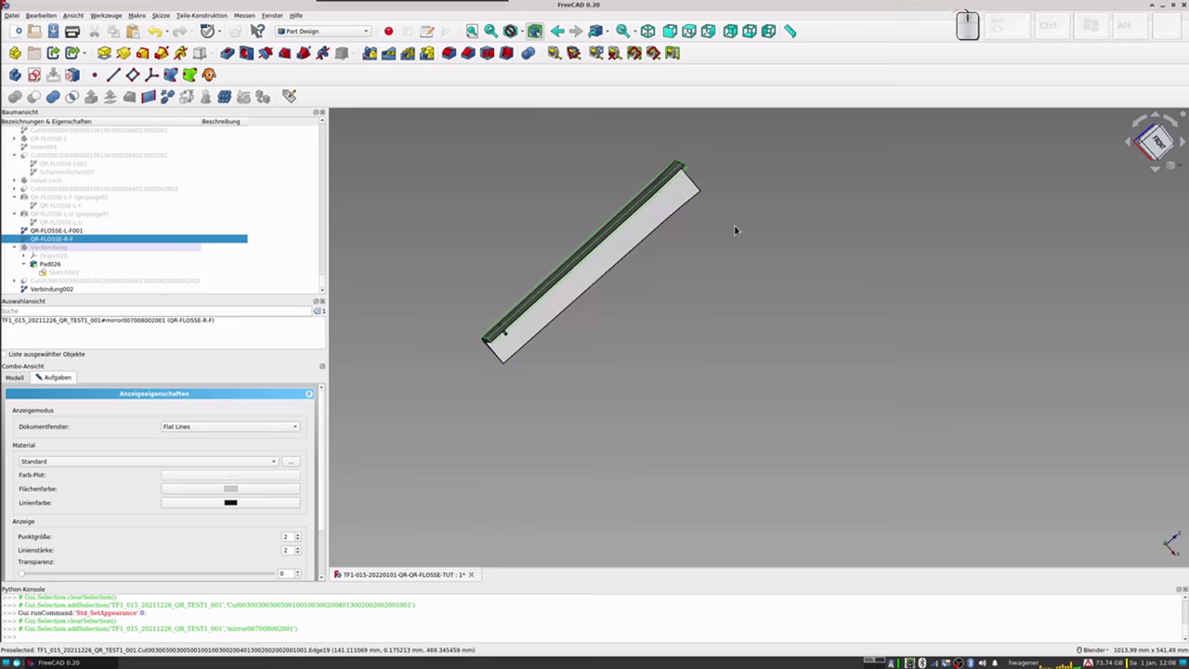
Step: Switch to the front view and zoom in on where the flaps meet the joint
key("KP_1")
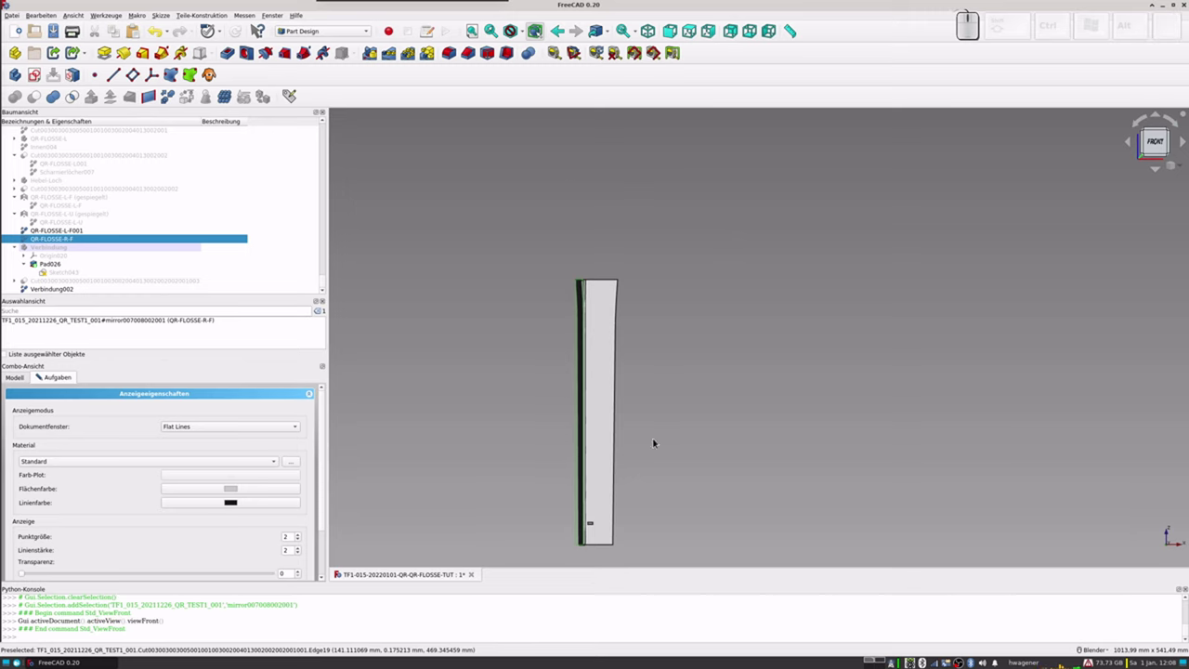
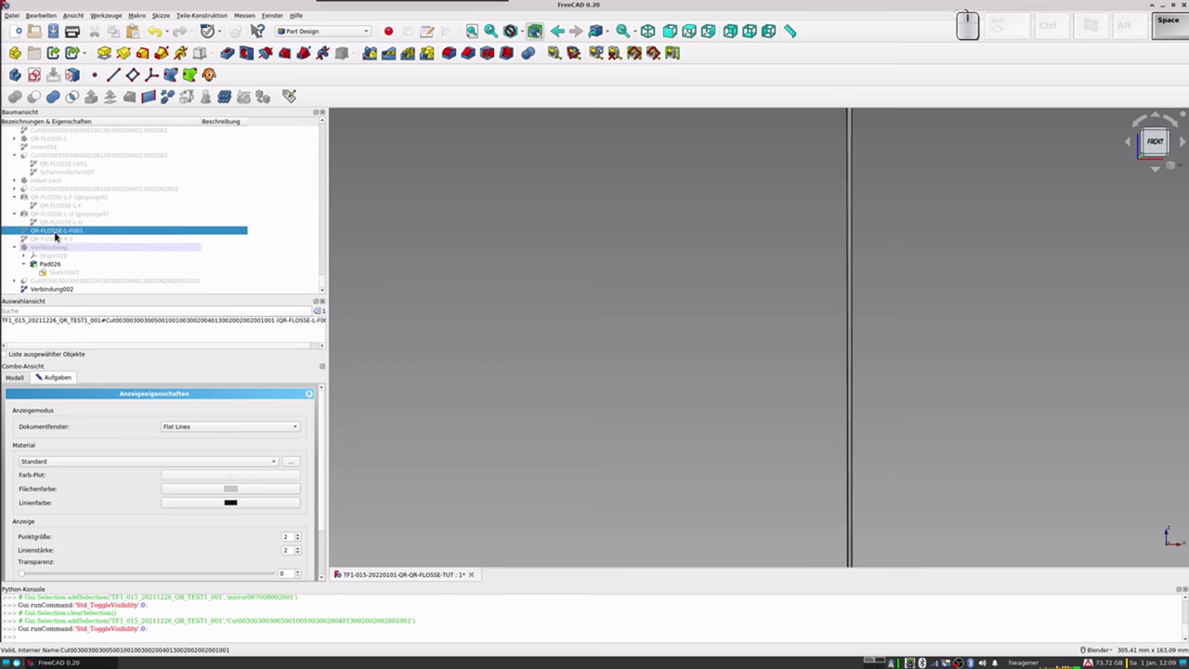
scroll("down", 3)
scroll("up", 3)
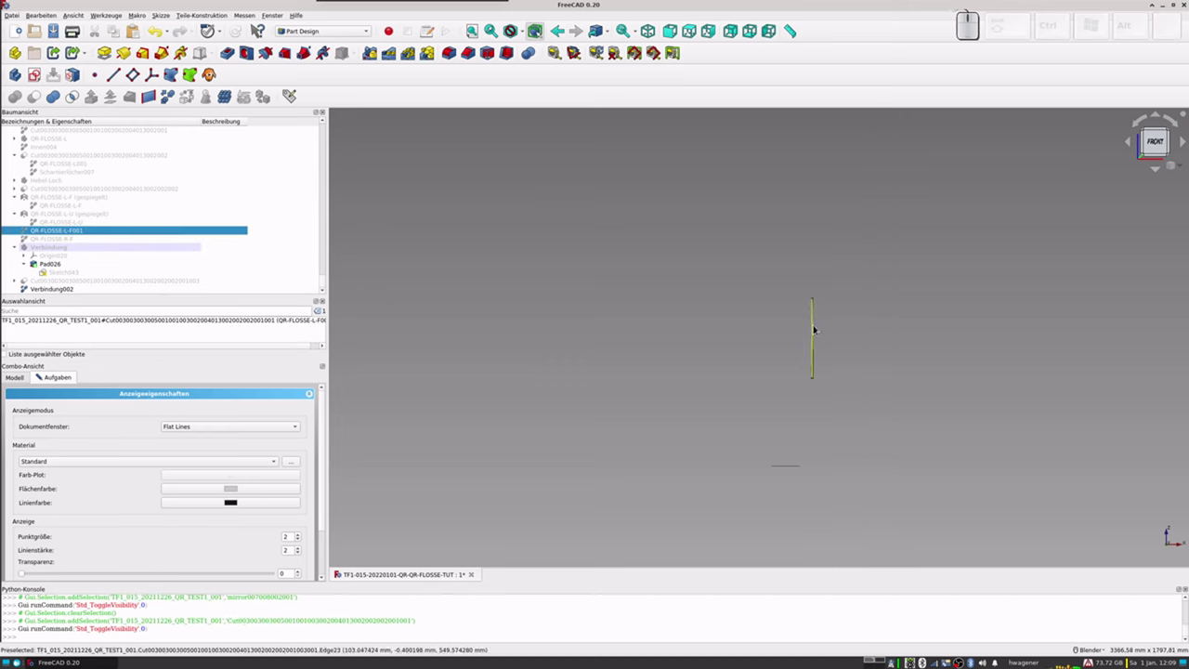
scroll("up", 3)
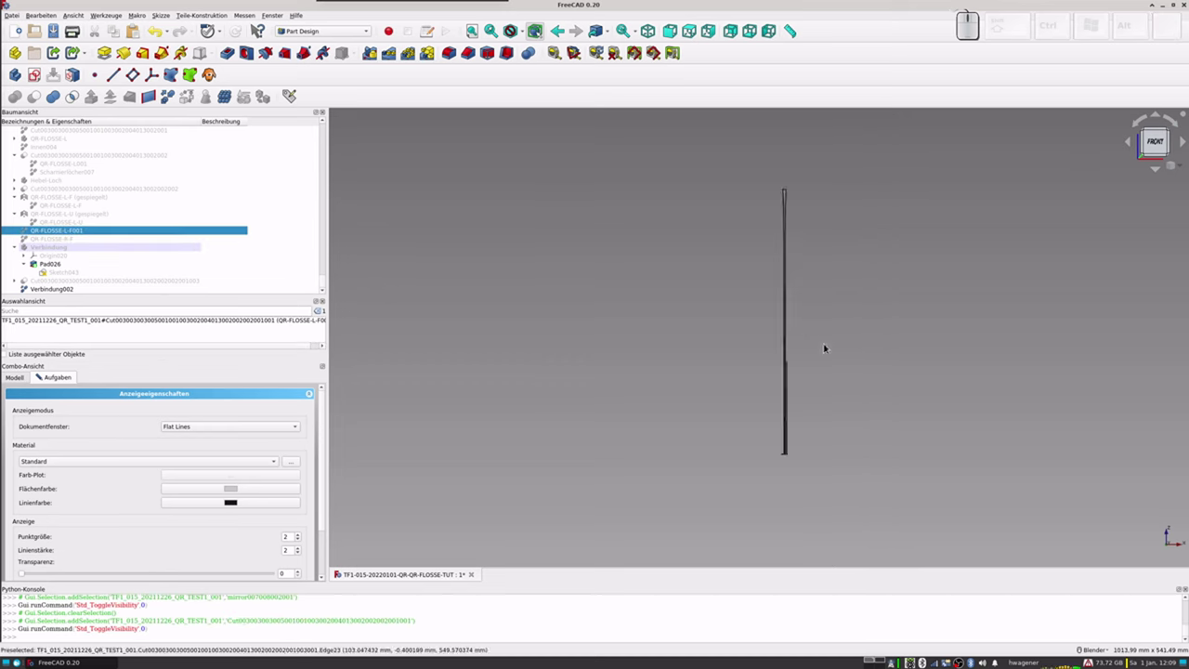
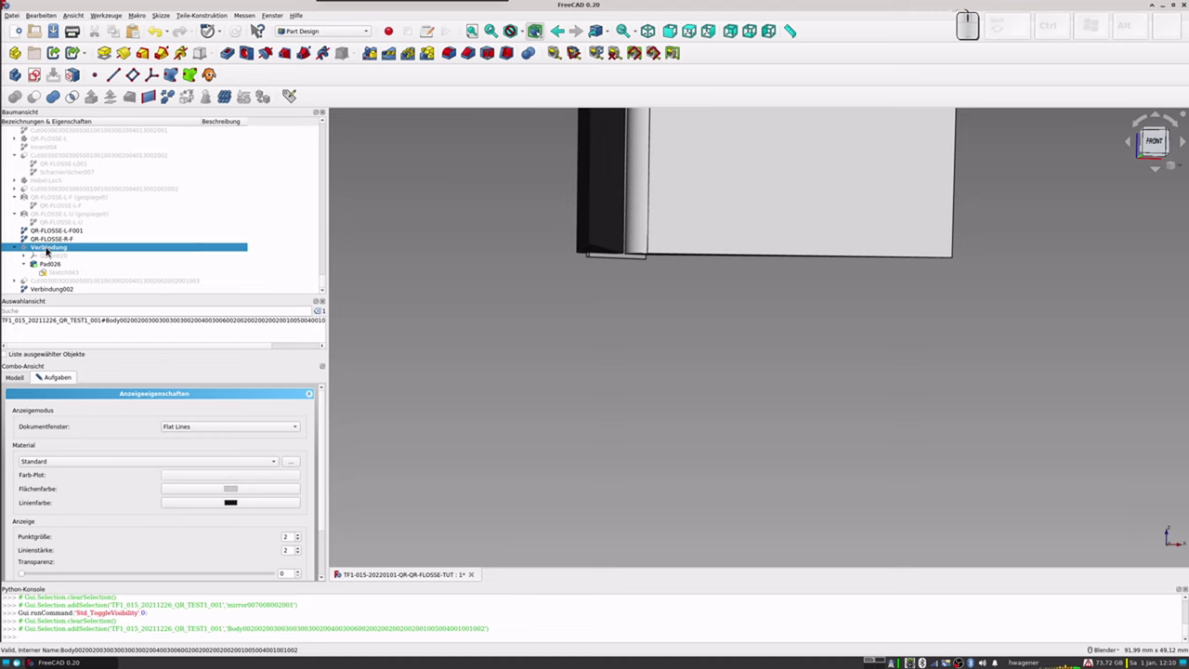
Step: Leave the display settings and bring up the expression editor for the joint's z position
left_click(325, 511)
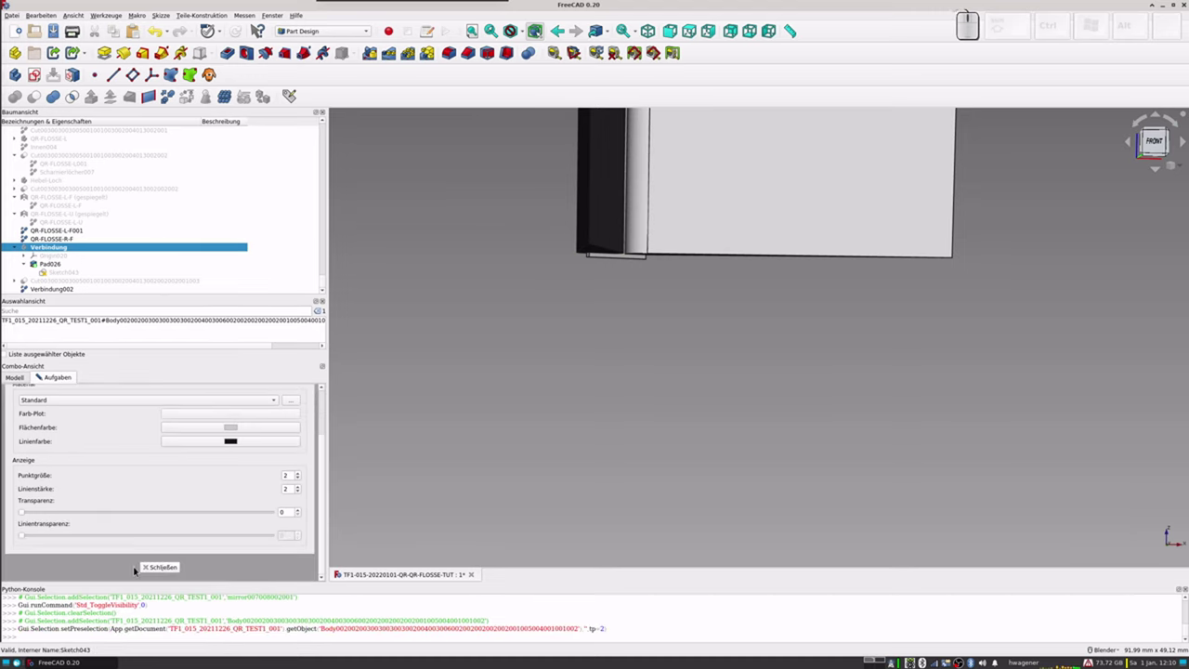
left_click(157, 571)
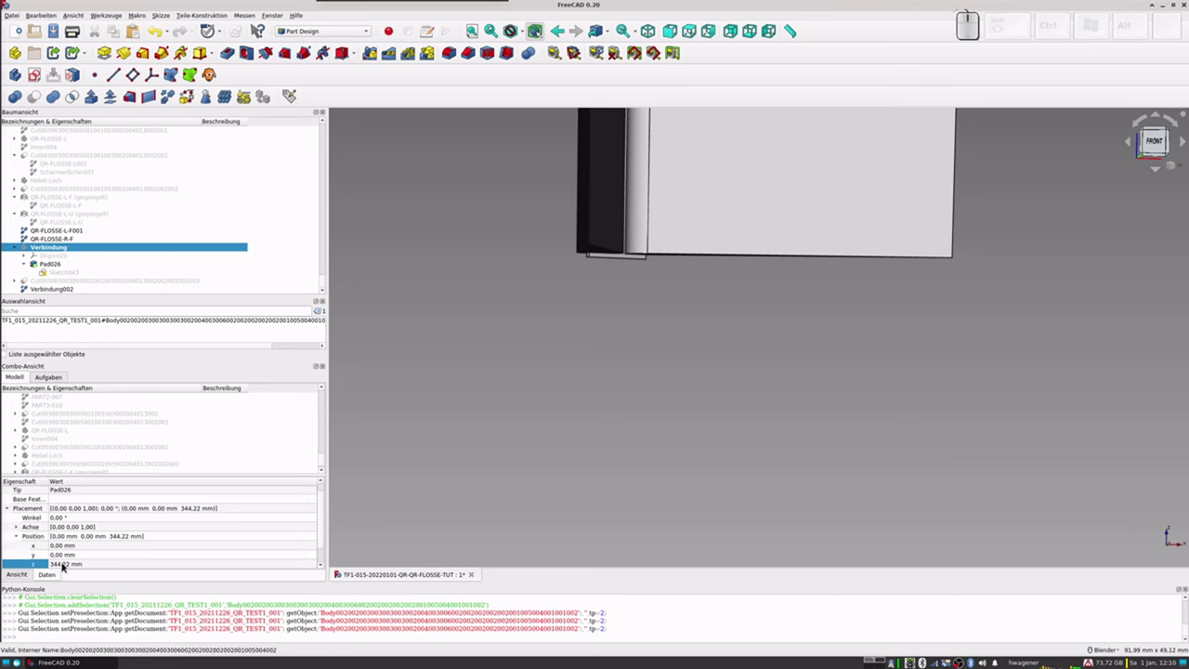
left_click(63, 566)
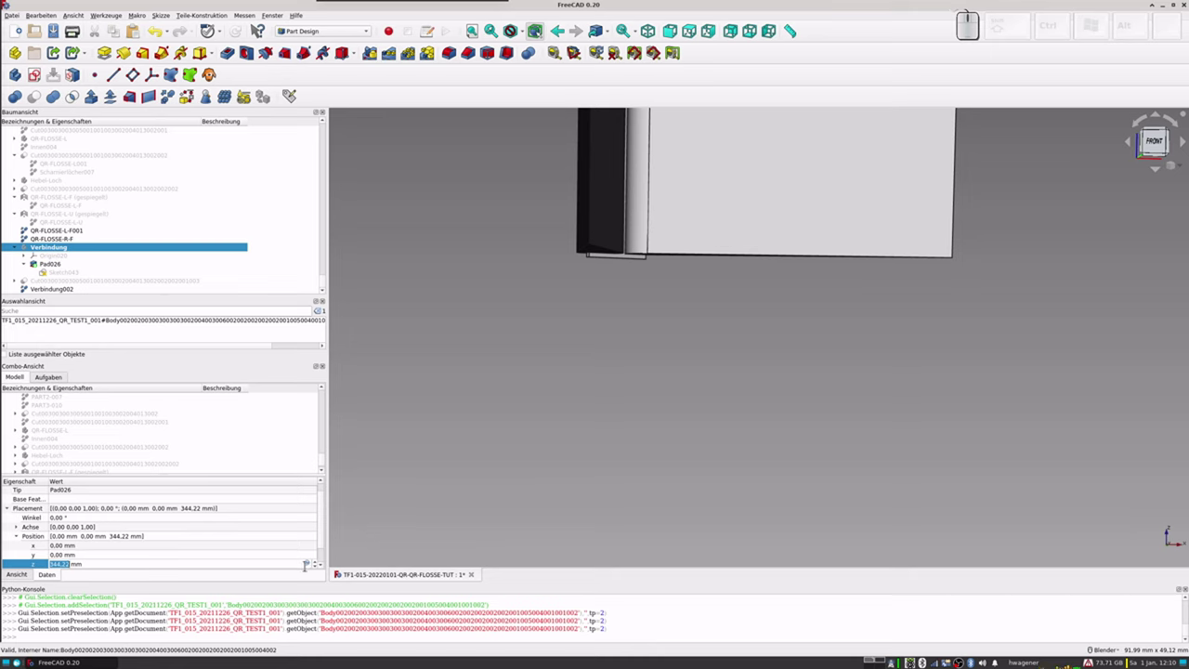
left_click(310, 566)
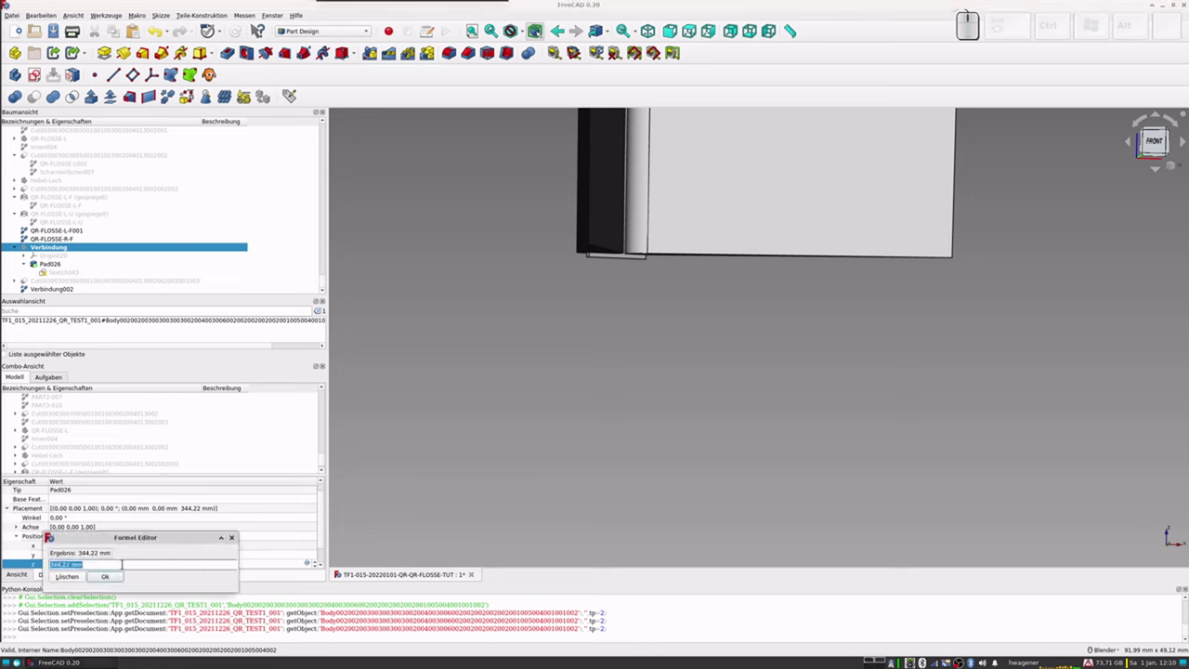
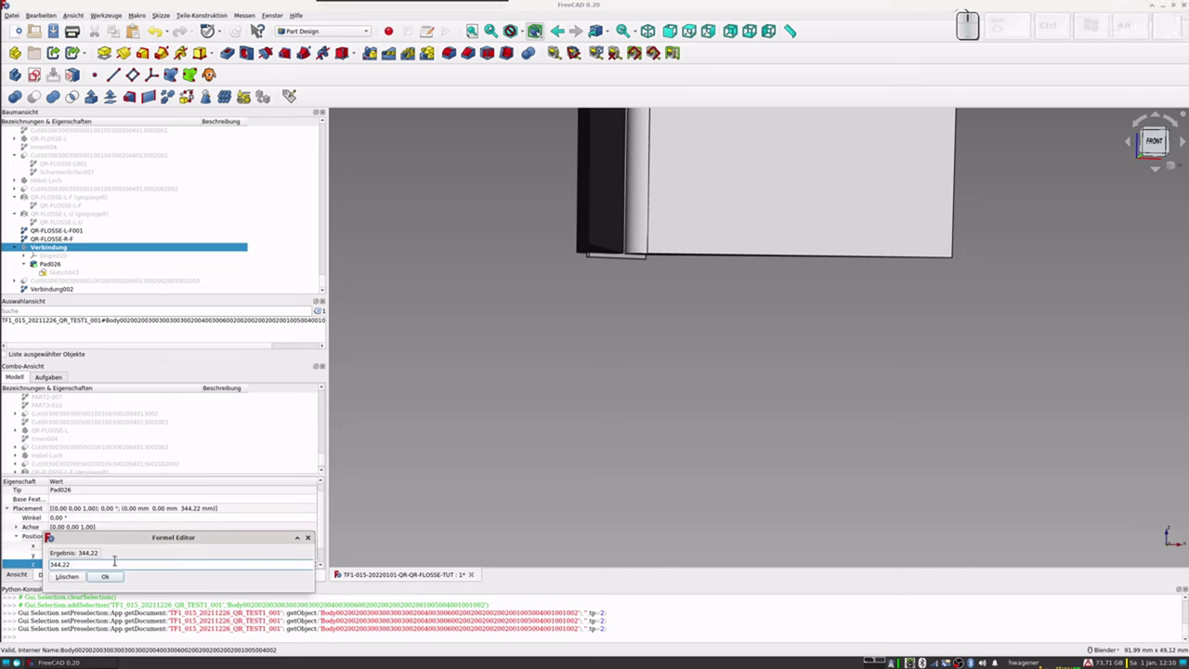
Step: Extend the z position expression to 344.22 + 0.5, raising the joint to 344.72 mm
key("KP_Add")
key("KP_0")
key("KP_Decimal")
key("KP_5")
key("KP_Enter")
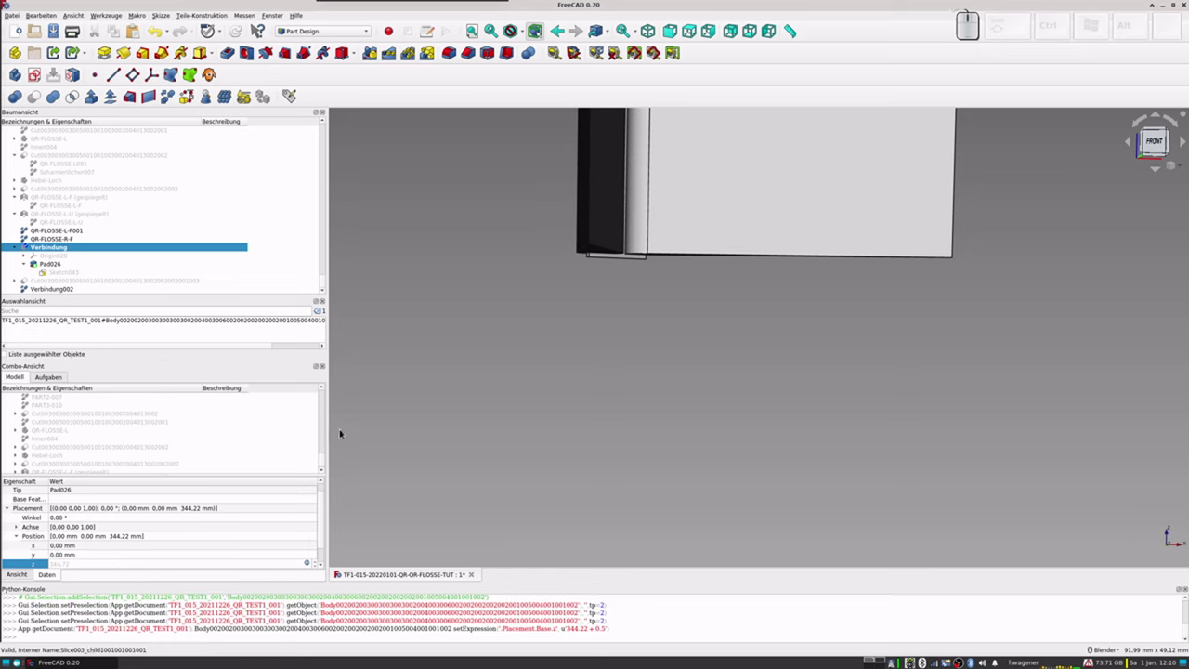
left_click(326, 522)
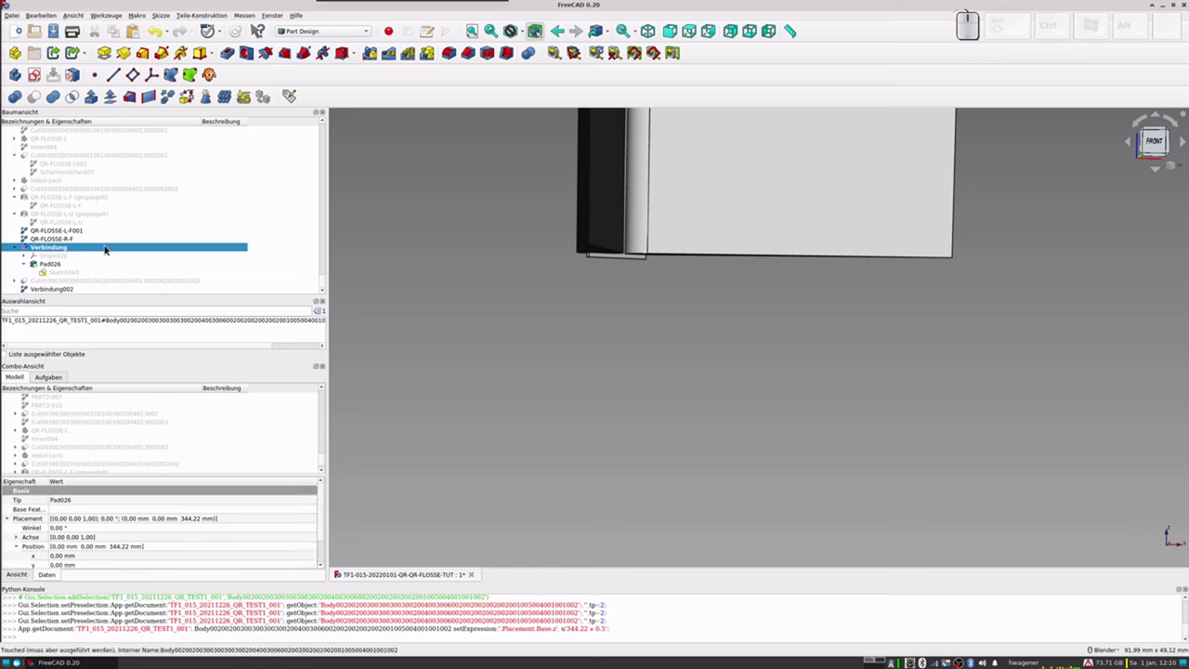
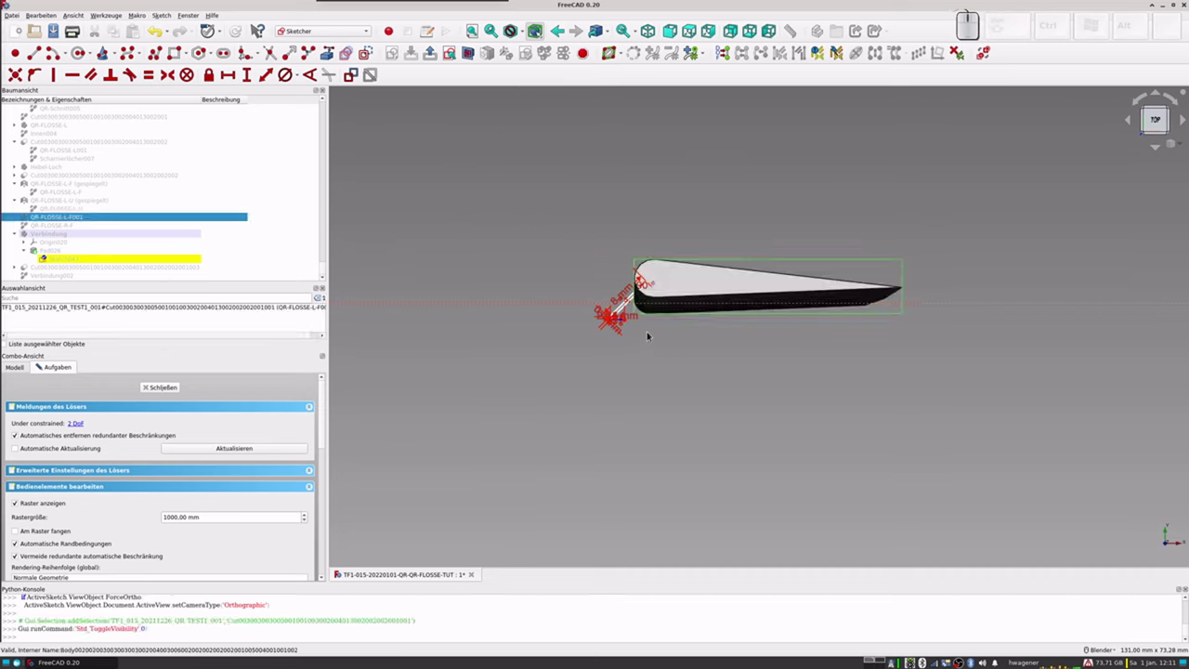
Step: Show the front right flap again in the tree, then clear the selection
scroll("up", 3)
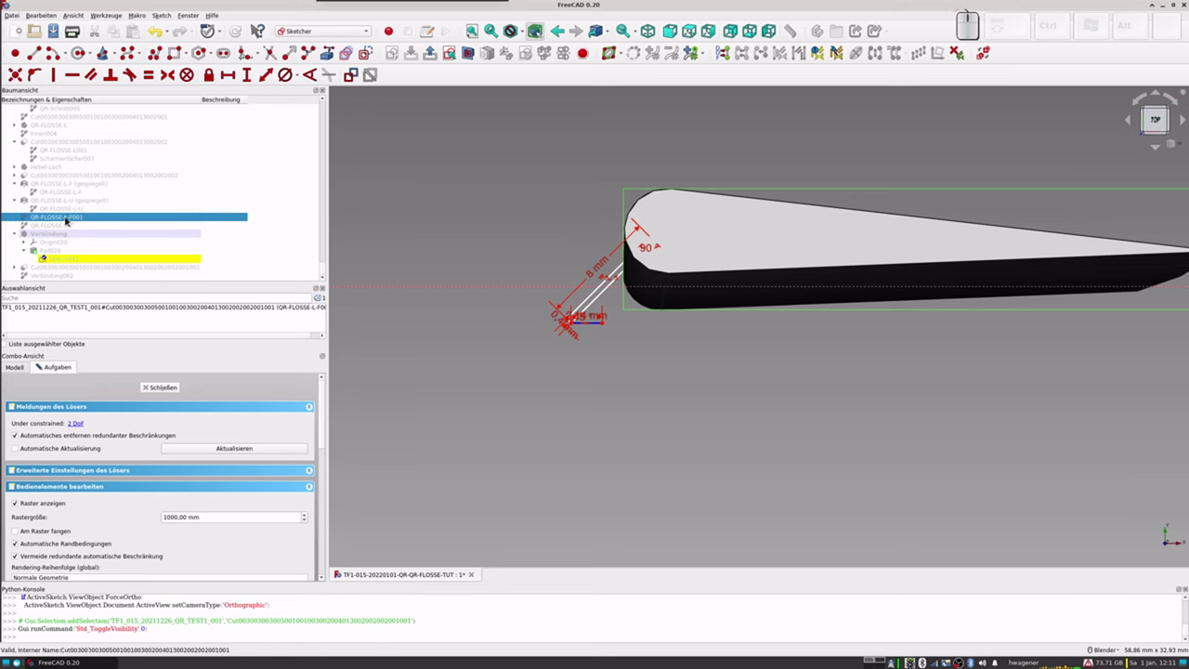
left_click(53, 225)
key("space")
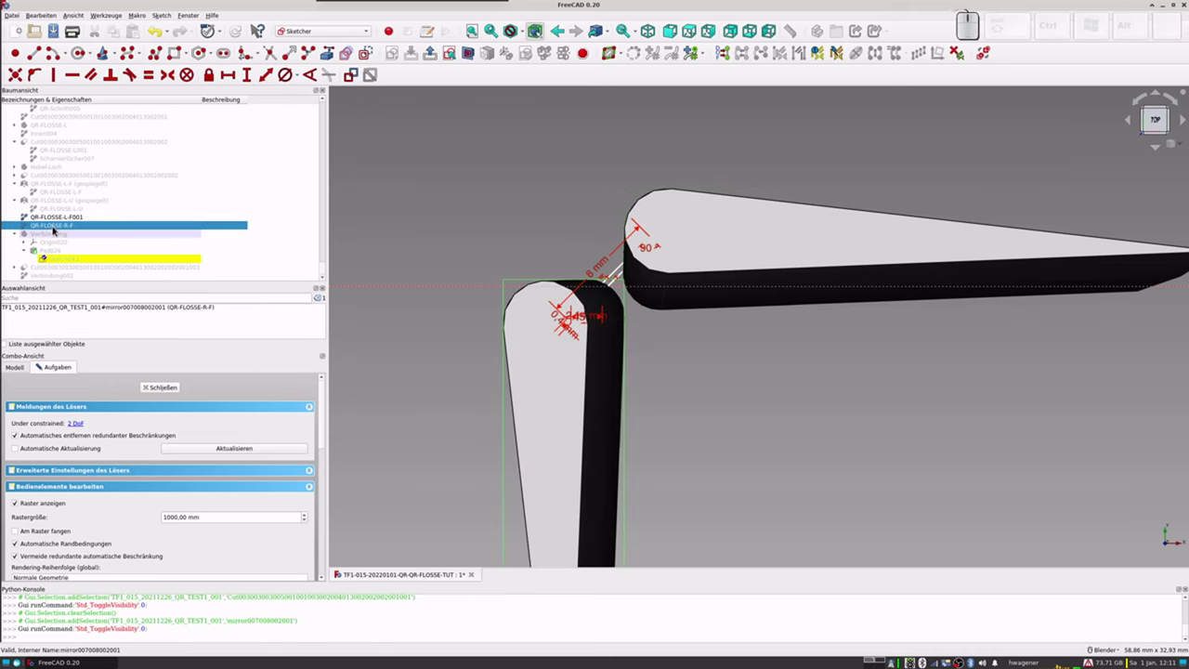
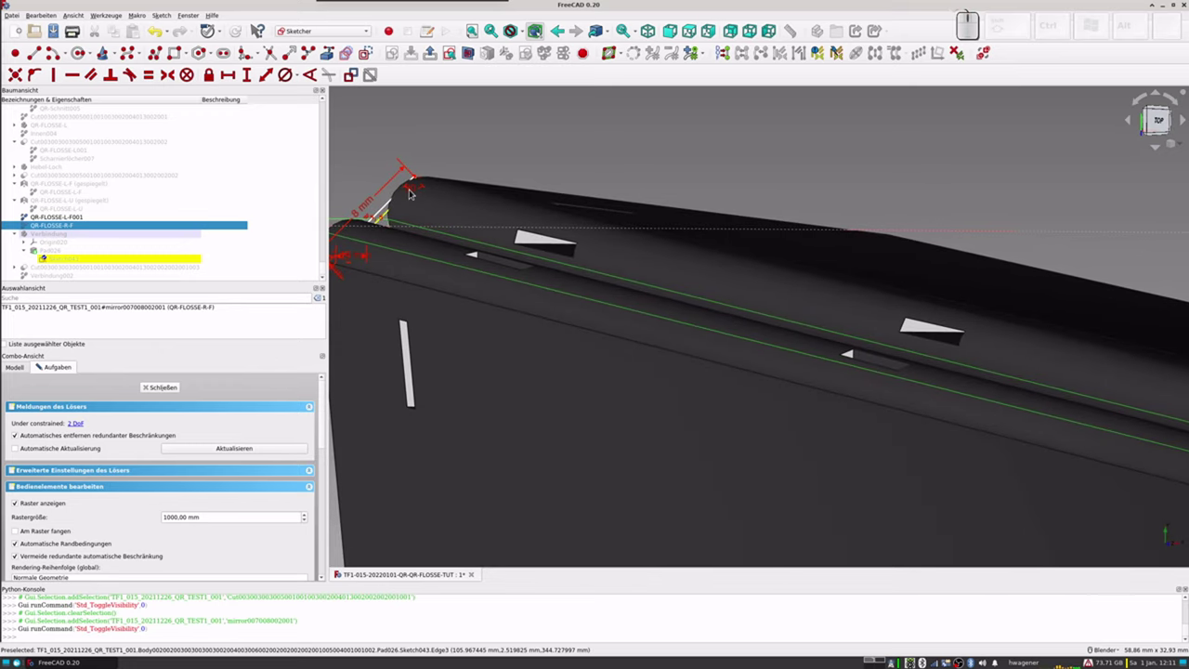
scroll("down", 3)
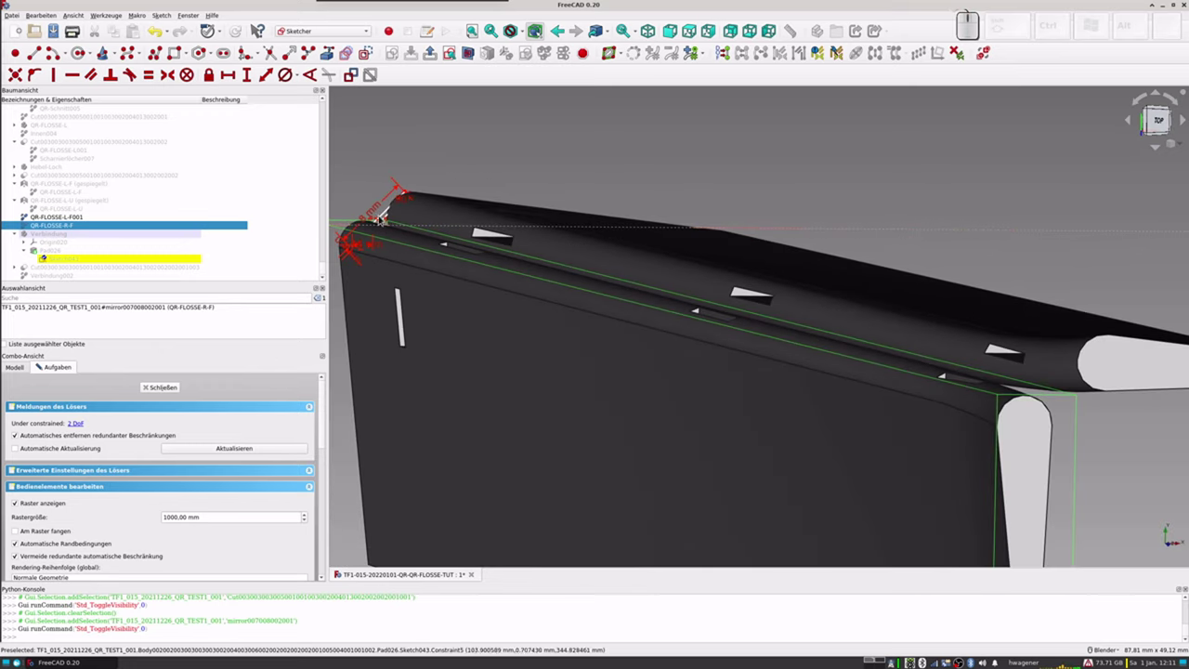
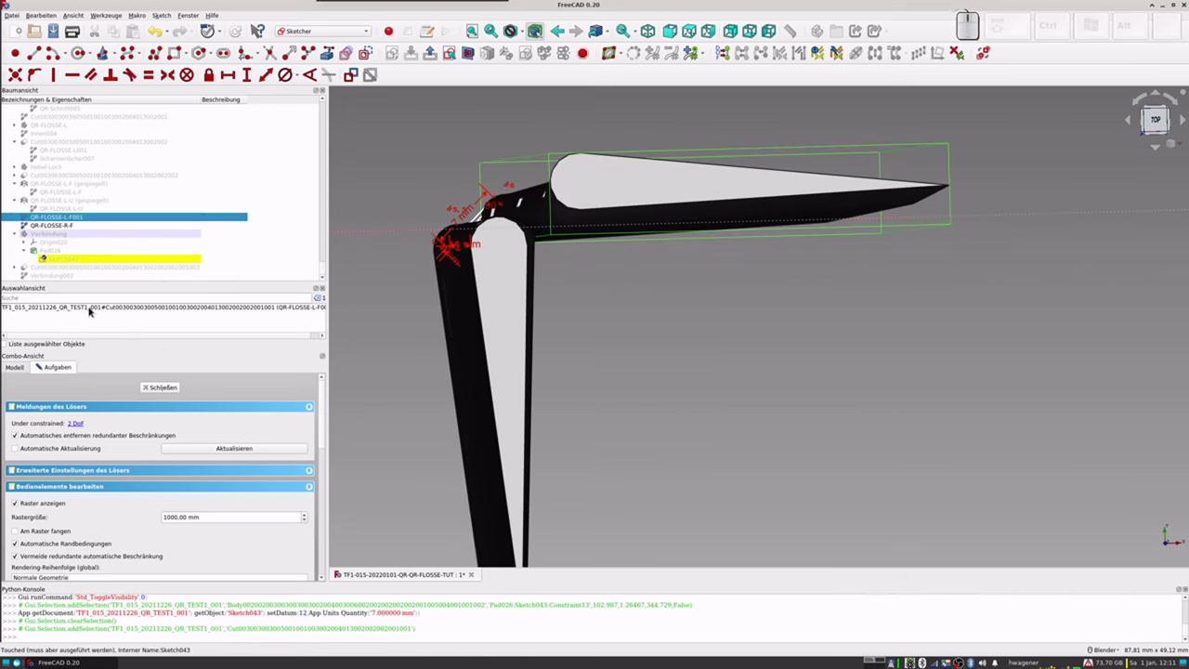
key("ctrl+d")
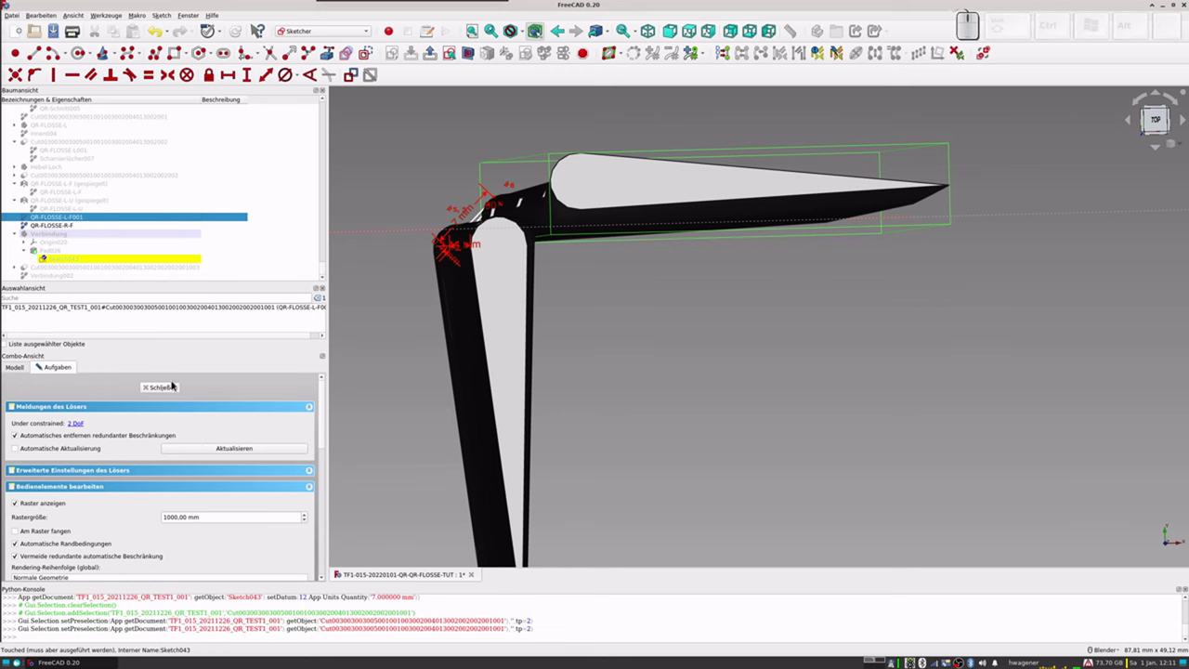
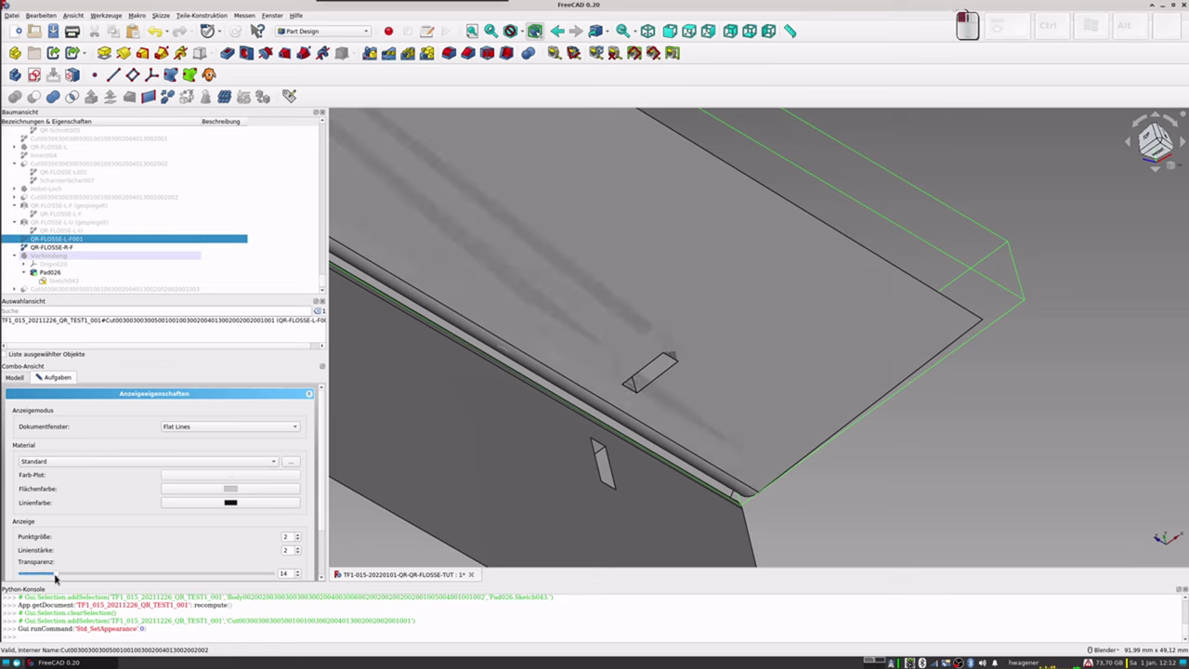
Step: Make the right flap part QR-FLOSSE-R-F partly transparent
left_click(68, 250)
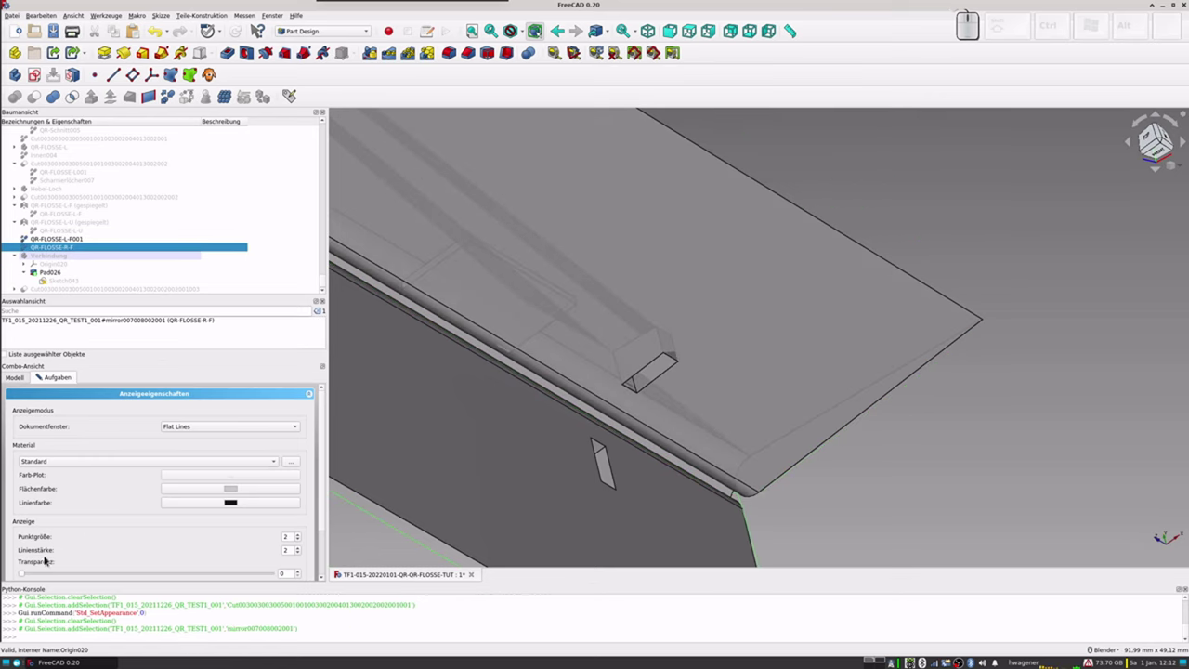
left_click(23, 573)
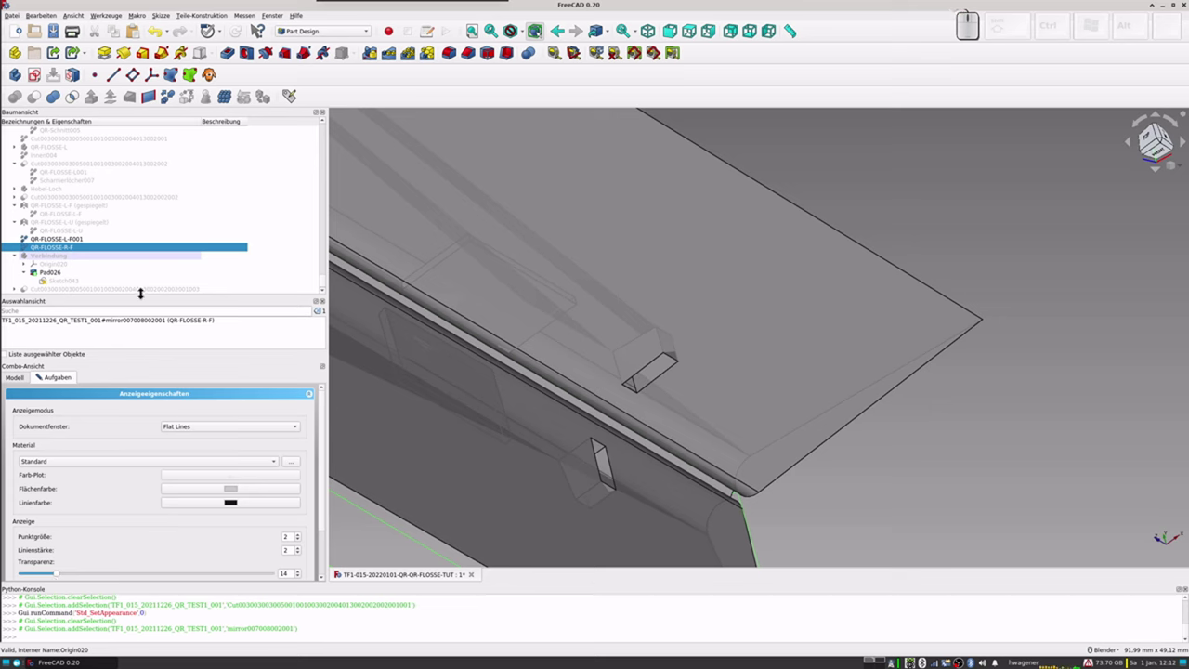
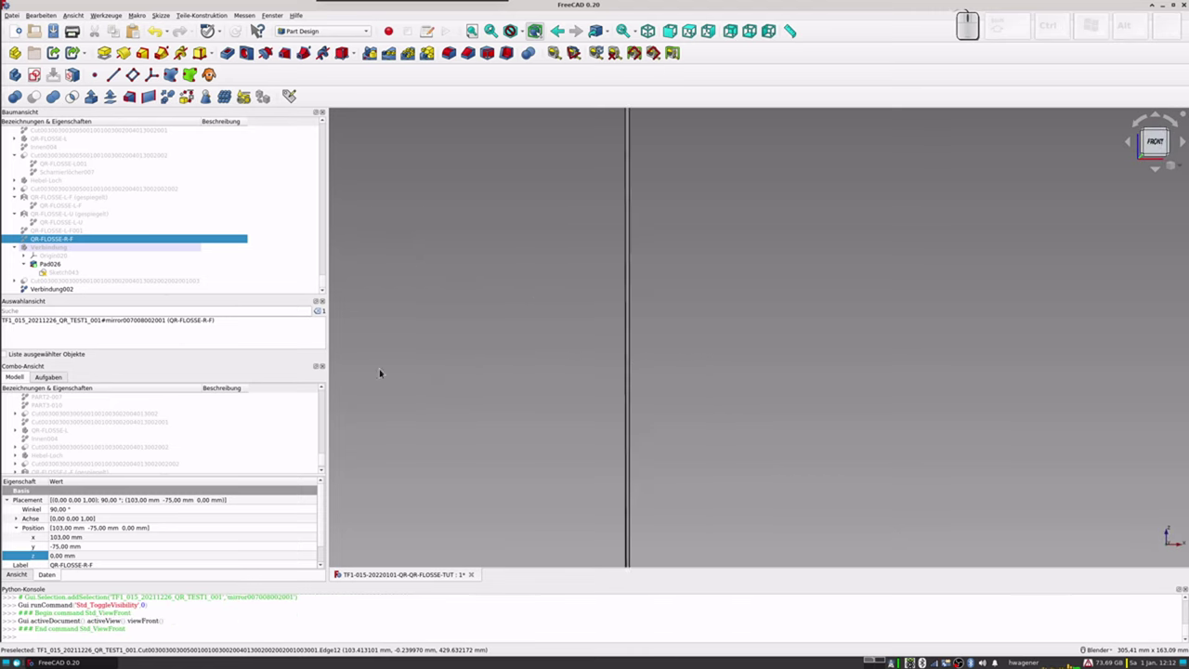
Step: Create a body based on the flap, then replace it with a new empty Part Design body
scroll("down", 3)
middle_click(584, 418)
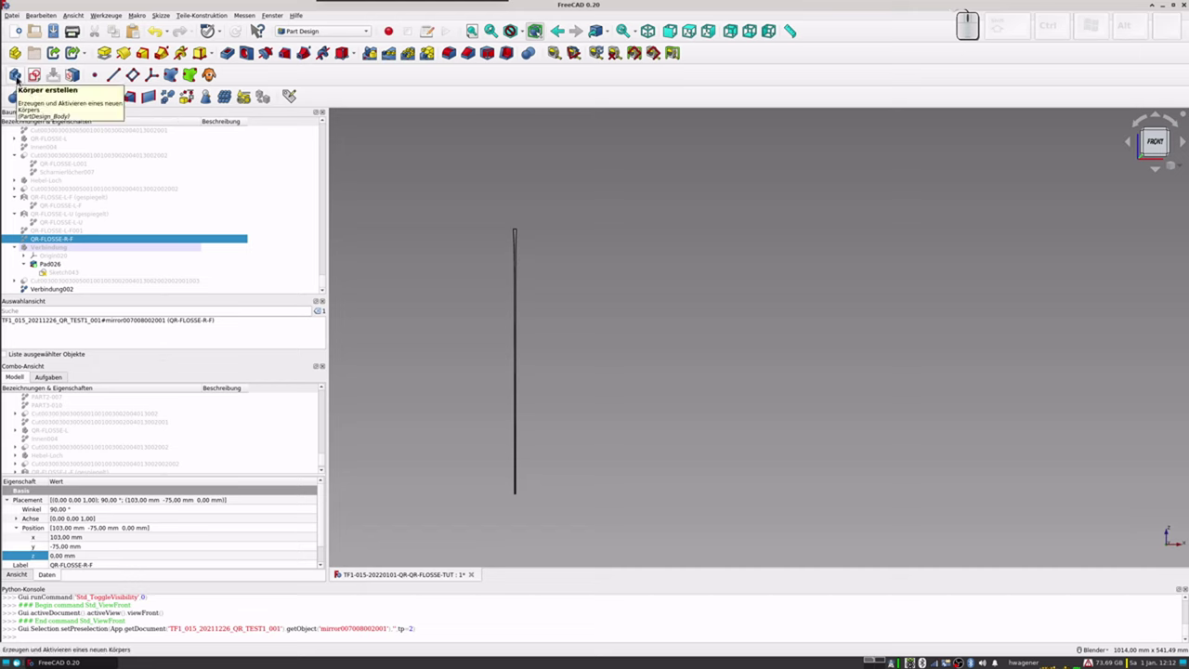
left_click(19, 80)
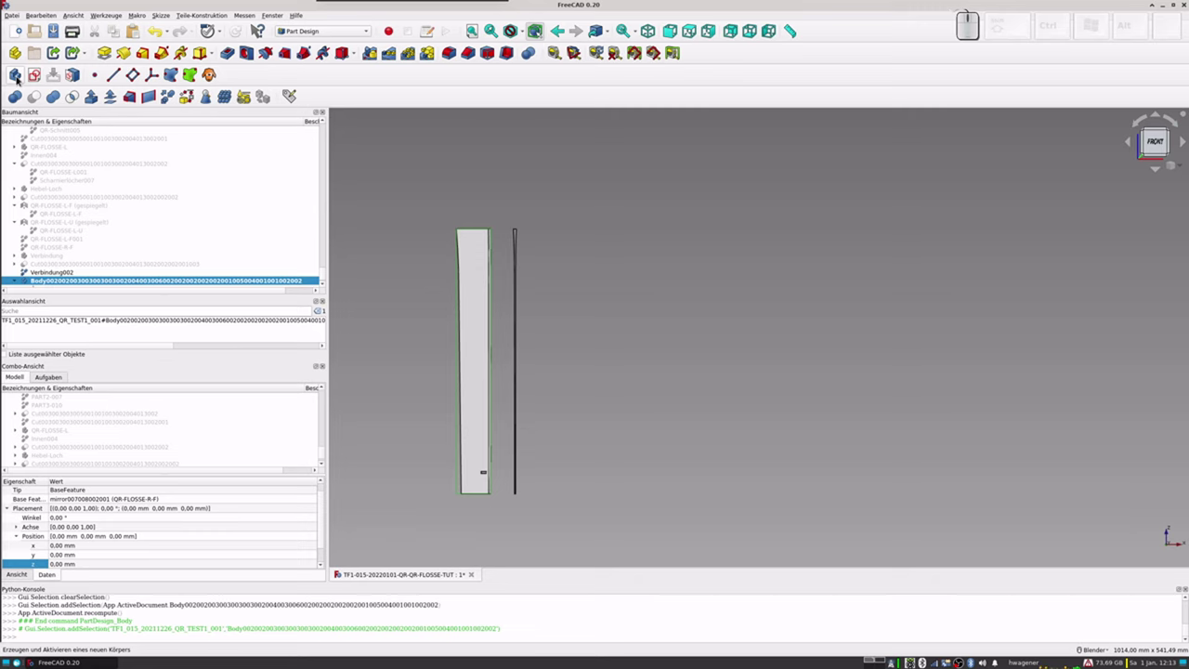
scroll("down", 3)
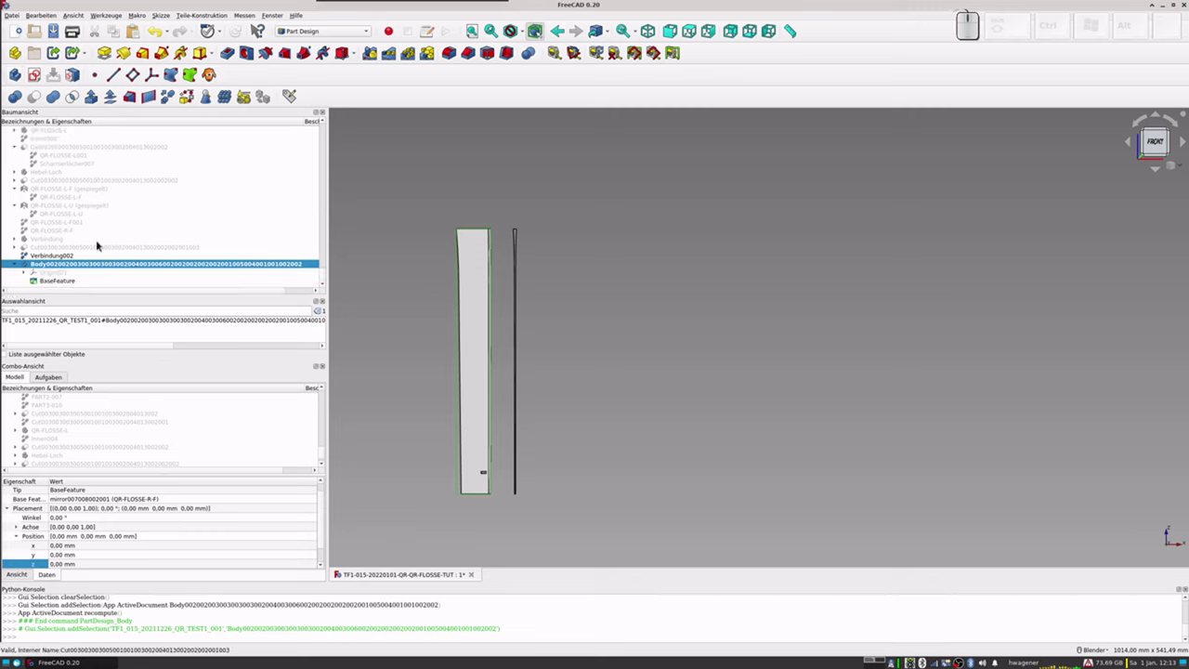
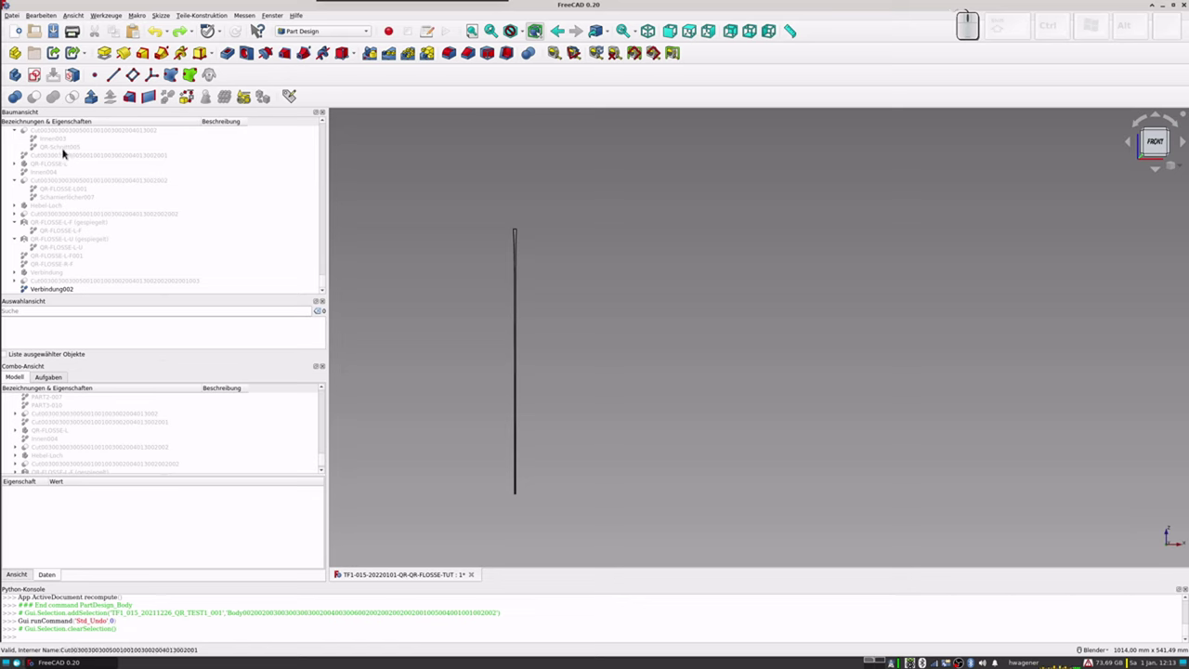
left_click(18, 76)
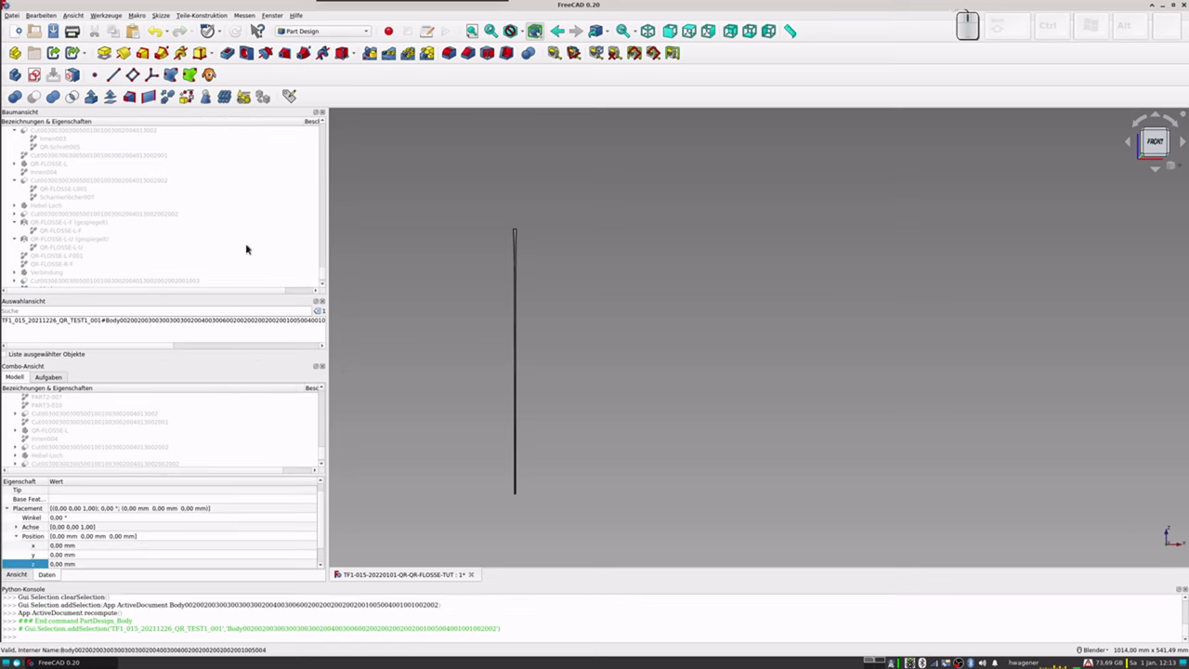
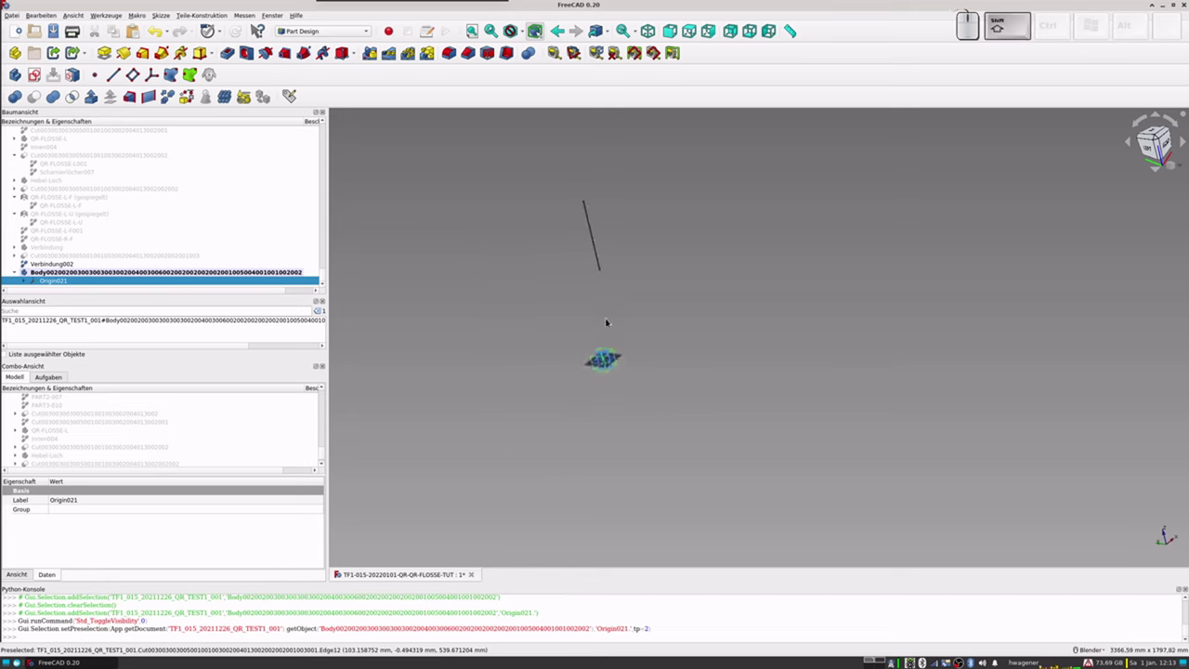
Step: Select the new body's XZ_Plane021 as the reference for the datum plane
scroll("up", 3)
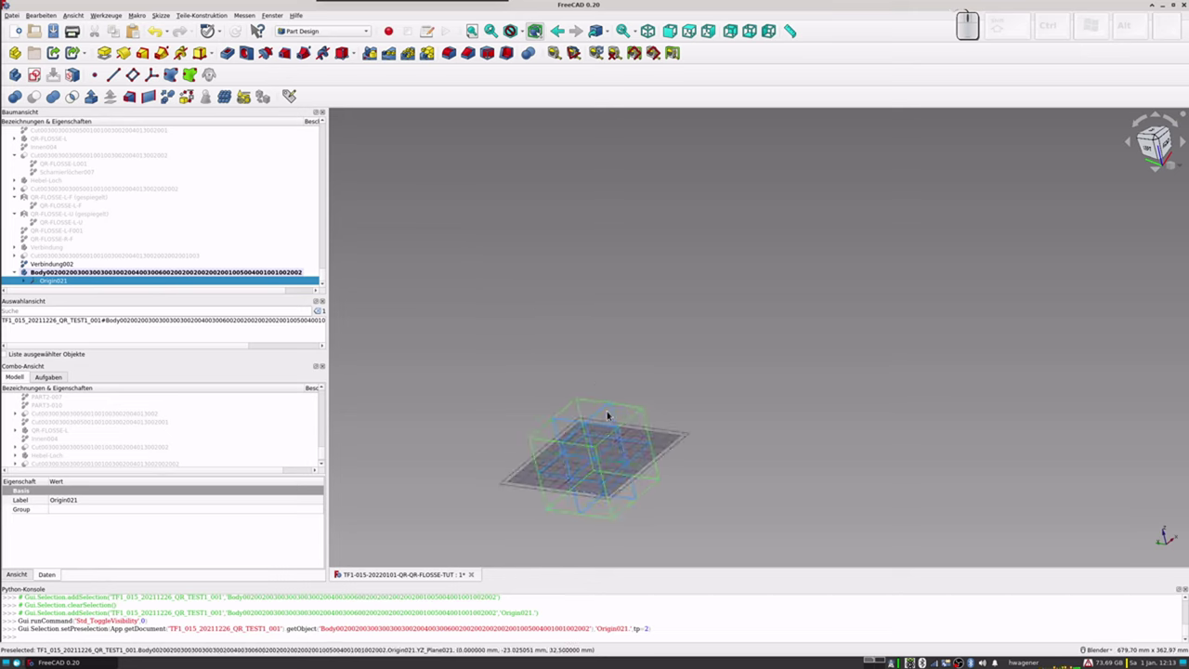
scroll("up", 3)
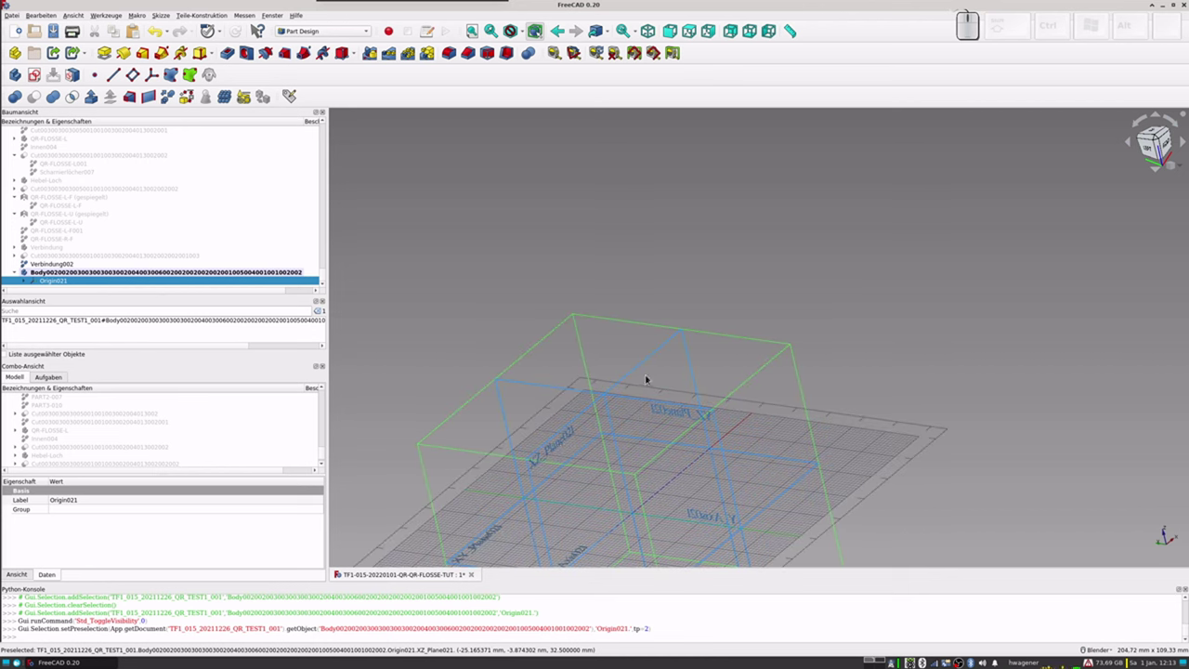
left_click(651, 359)
left_click(653, 361)
left_click(652, 359)
scroll("down", 3)
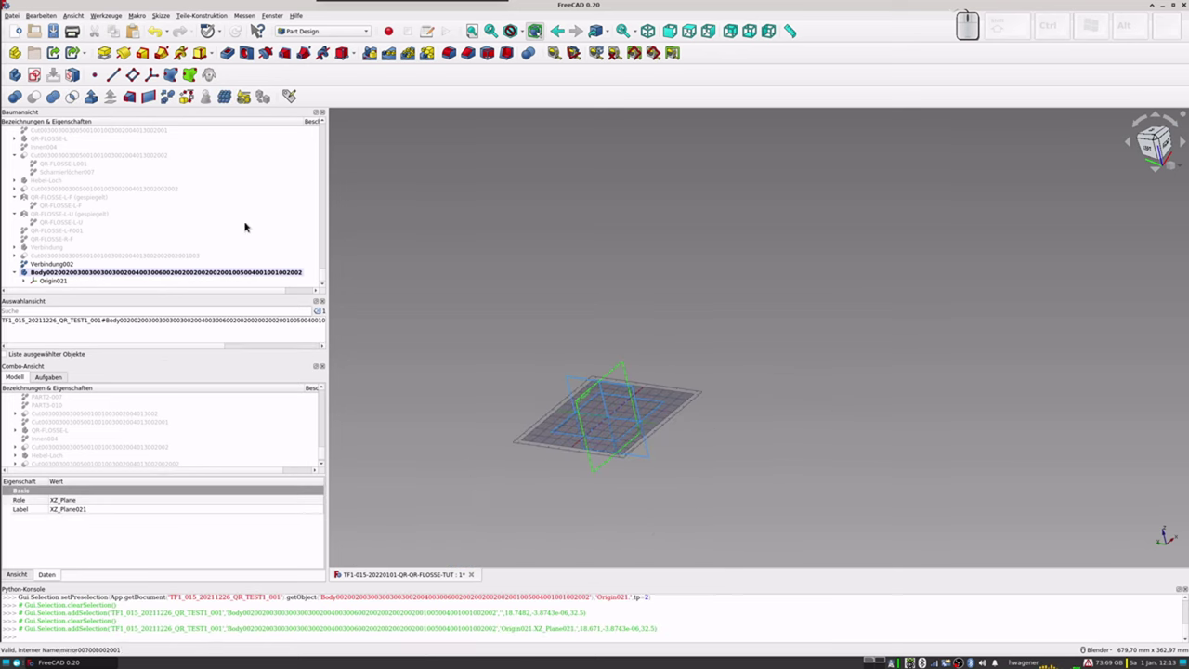
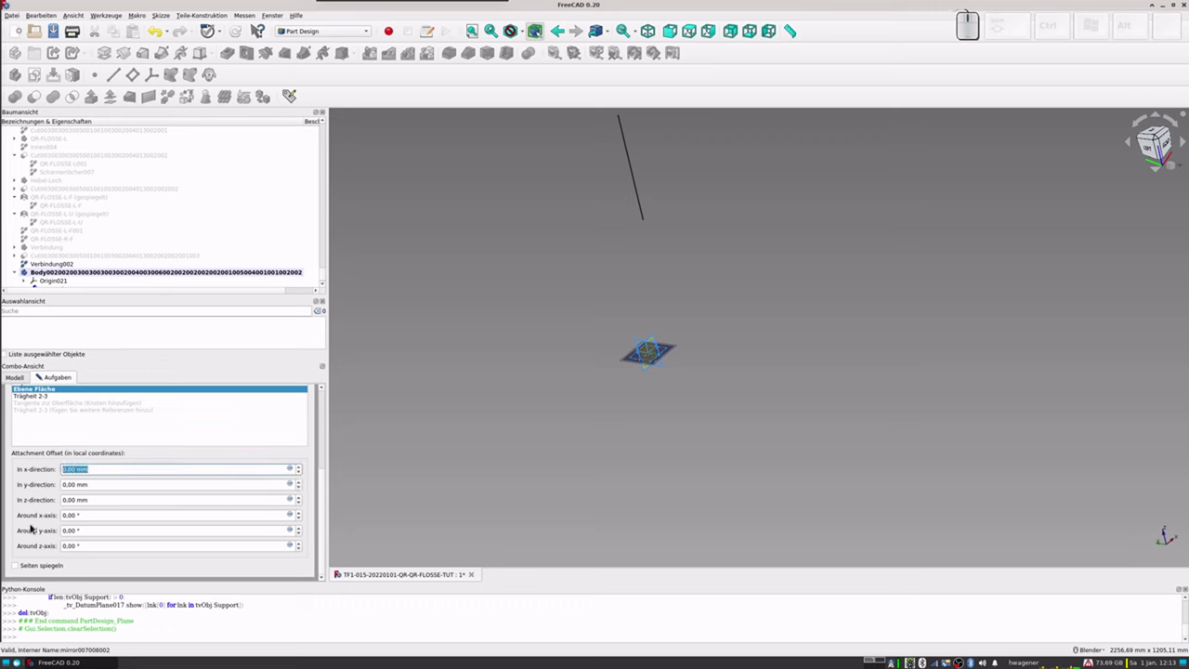
Step: Confirm the datum plane with a 200 mm x-direction offset
key("KP_2")
key("KP_0")
key("KP_0")
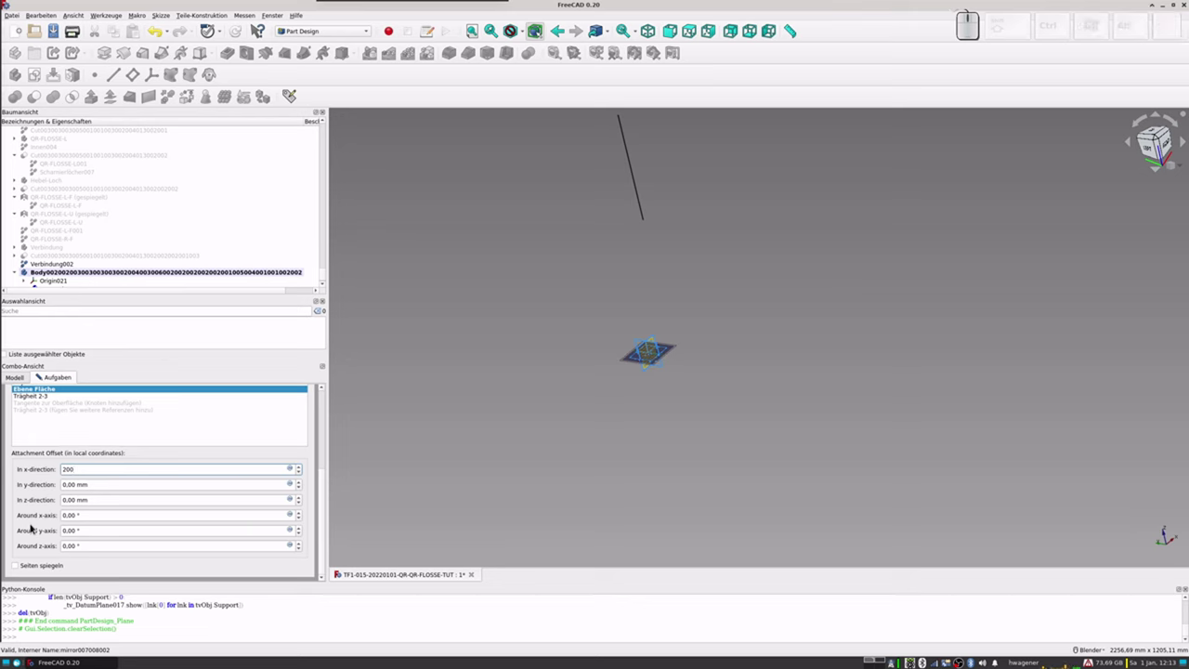
key("KP_Enter")
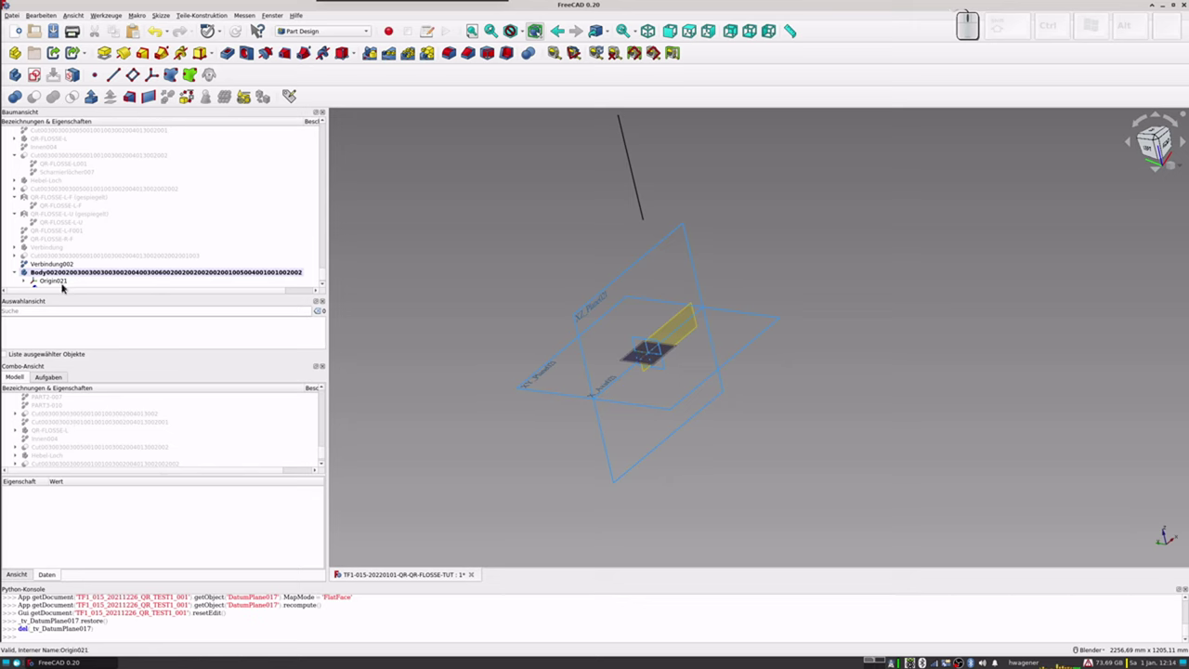
Step: Reopen DatumPlane017's attachment parameters from the tree
scroll("down", 3)
left_click(67, 281)
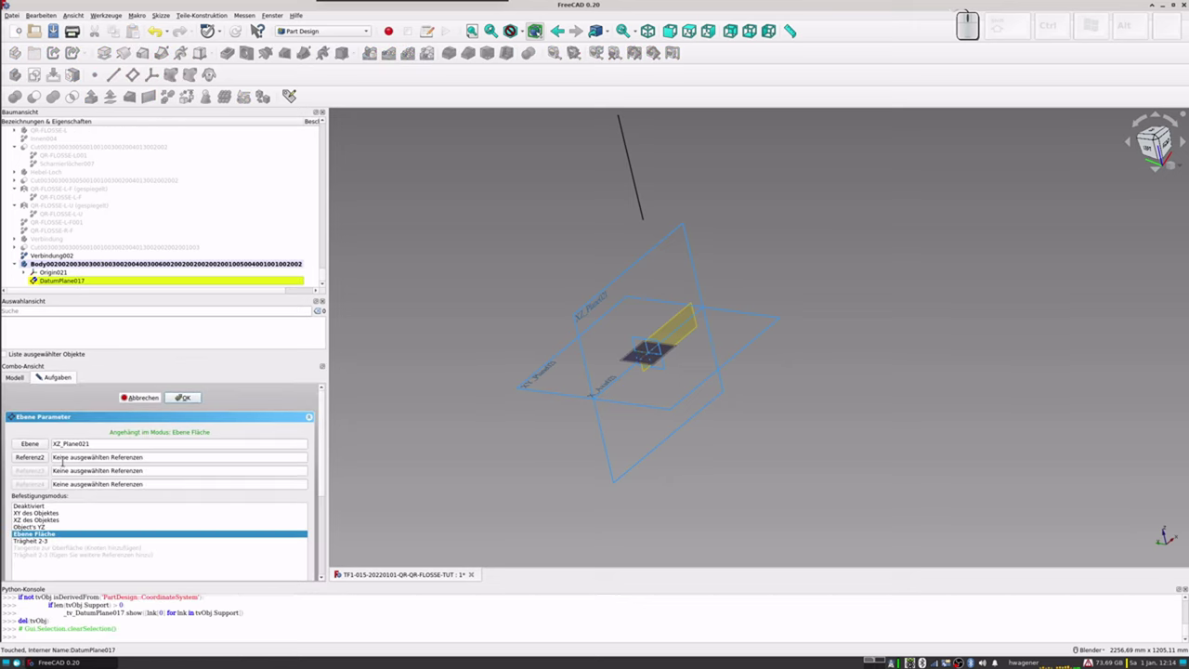
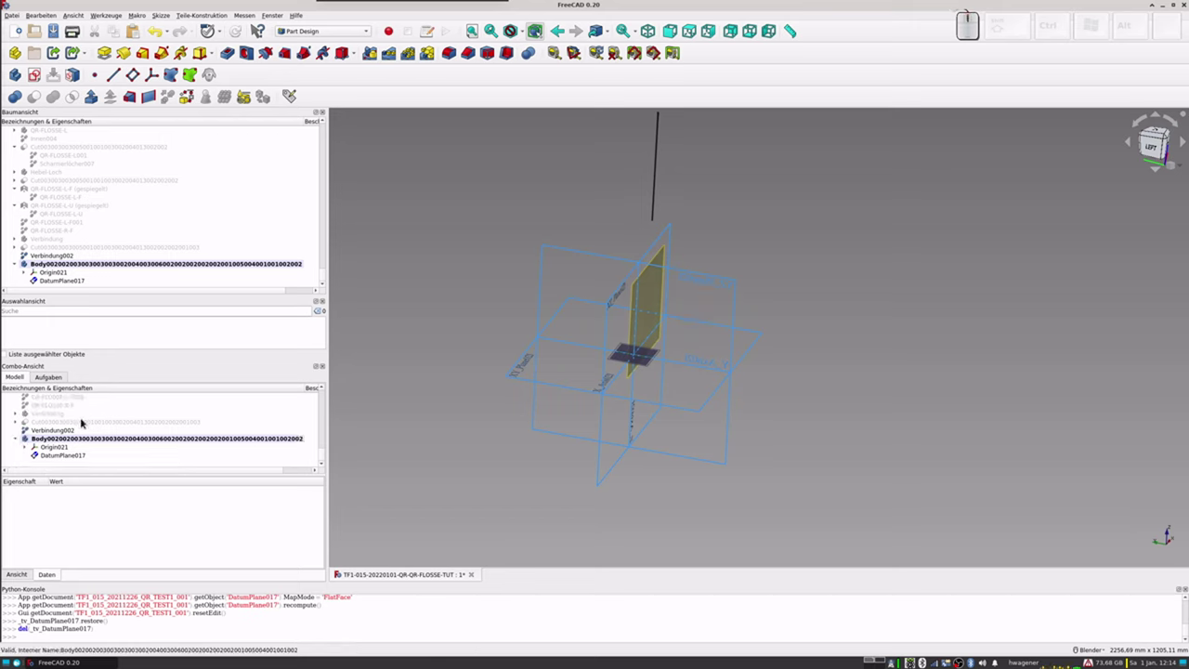
scroll("up", 3)
scroll("down", 3)
left_click(68, 460)
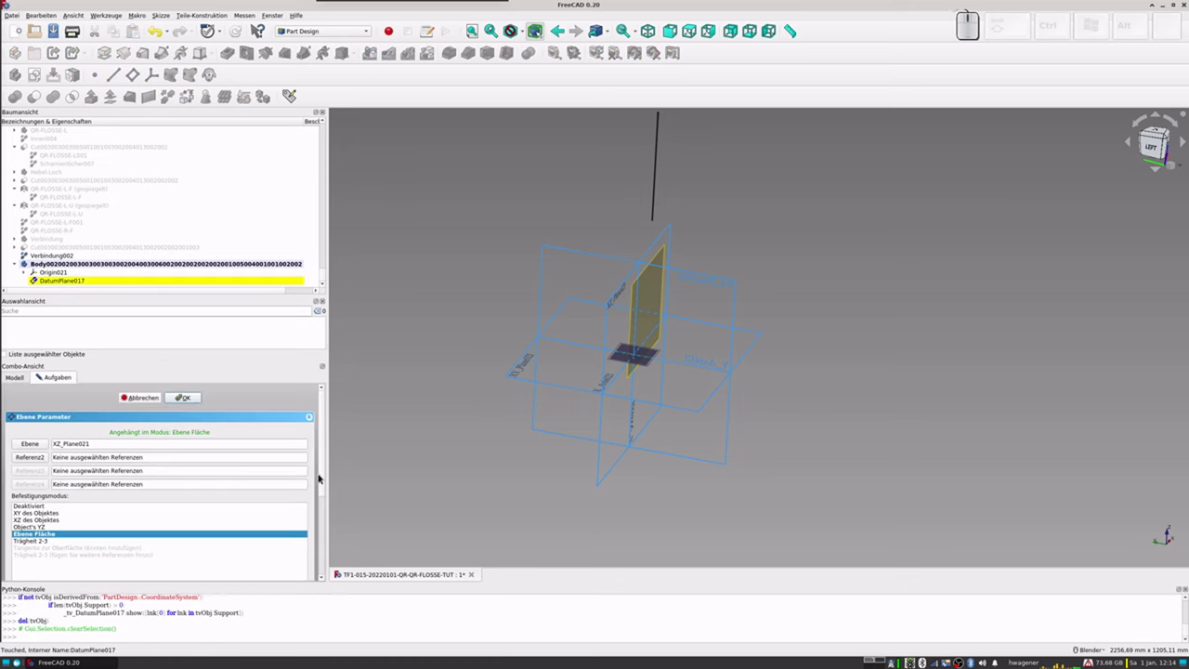
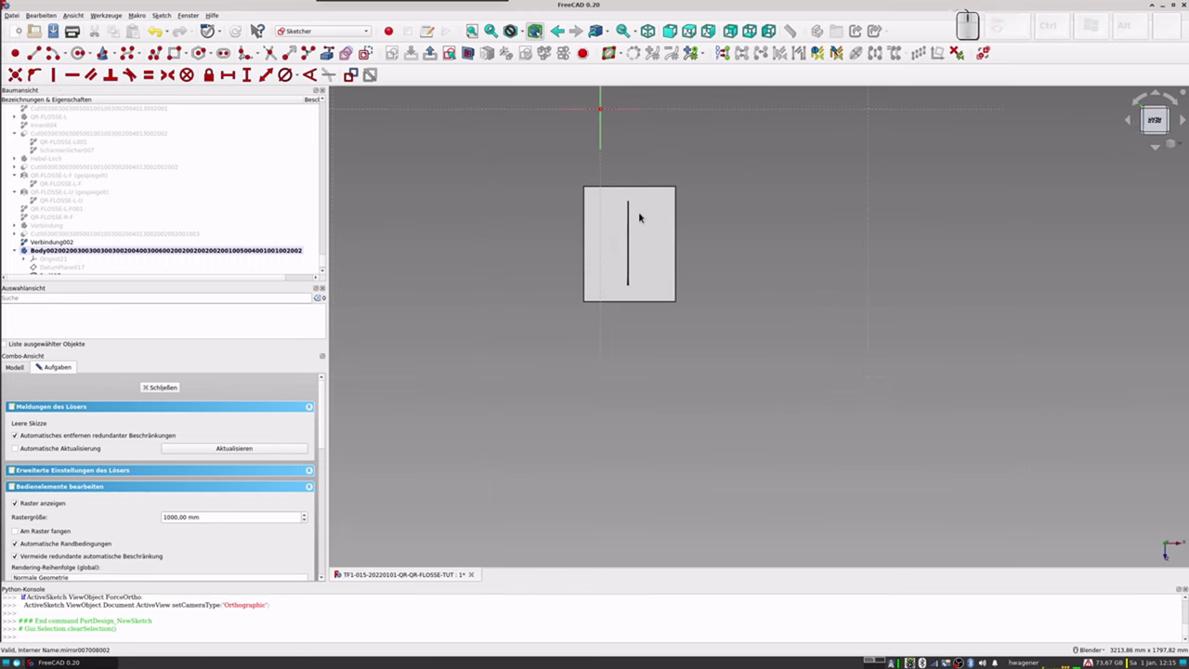
Step: Constrain the rectangle's left edge to a length of 3 mm
scroll("up", 3)
scroll("down", 3)
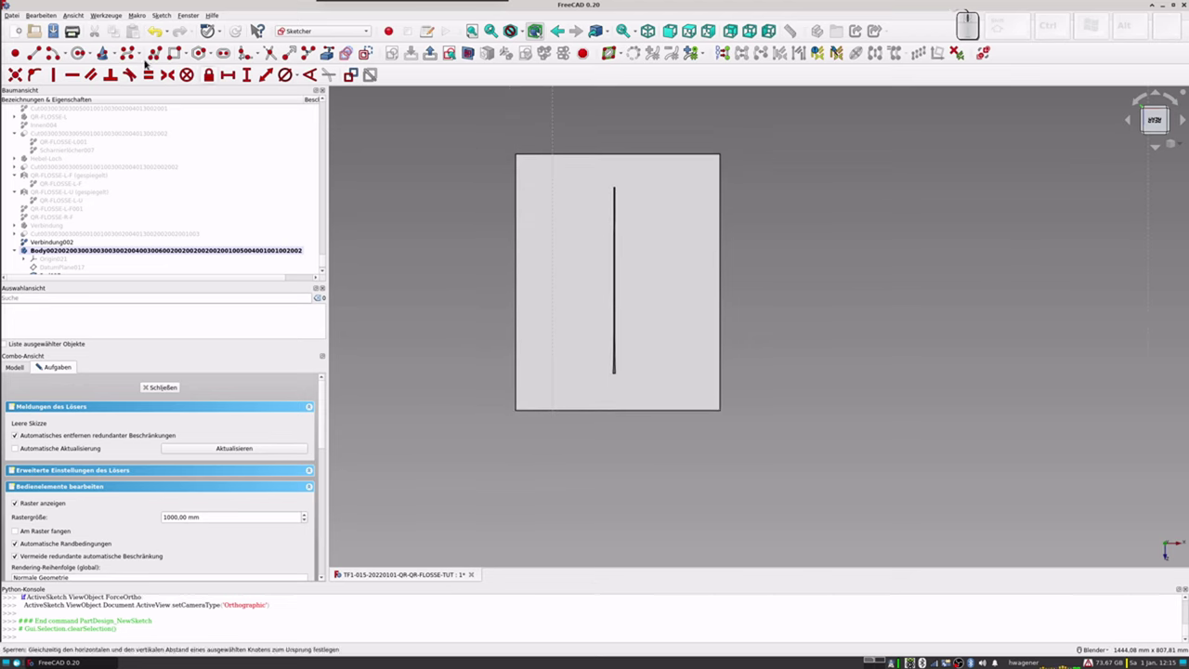
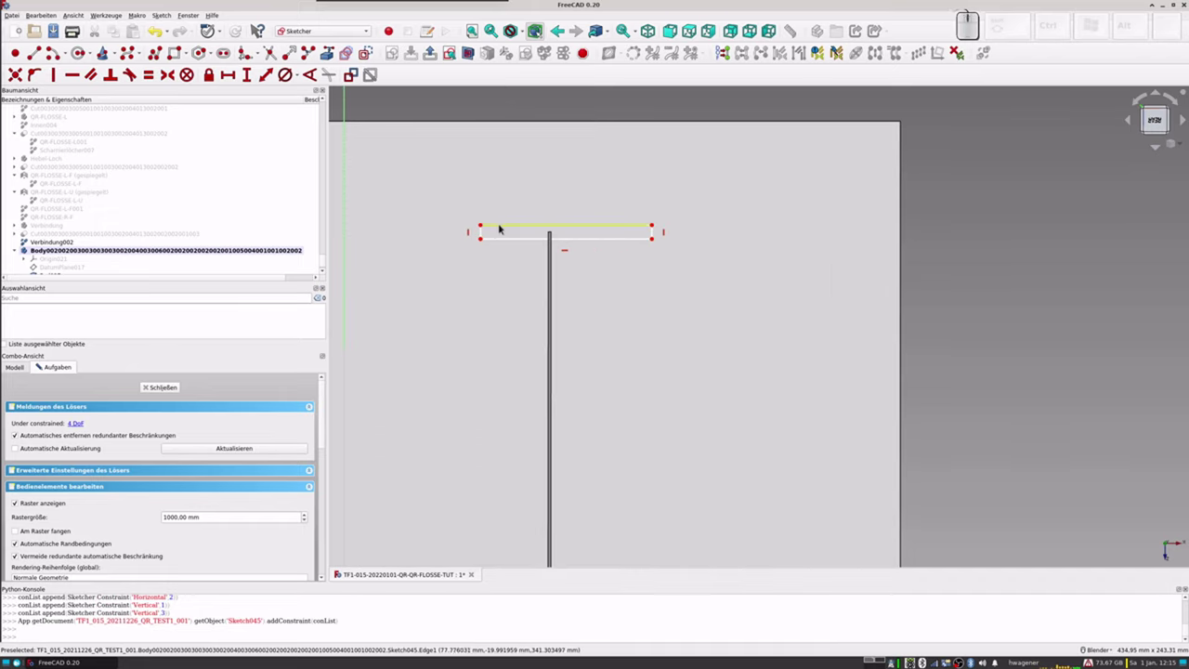
left_click(483, 232)
left_click(266, 80)
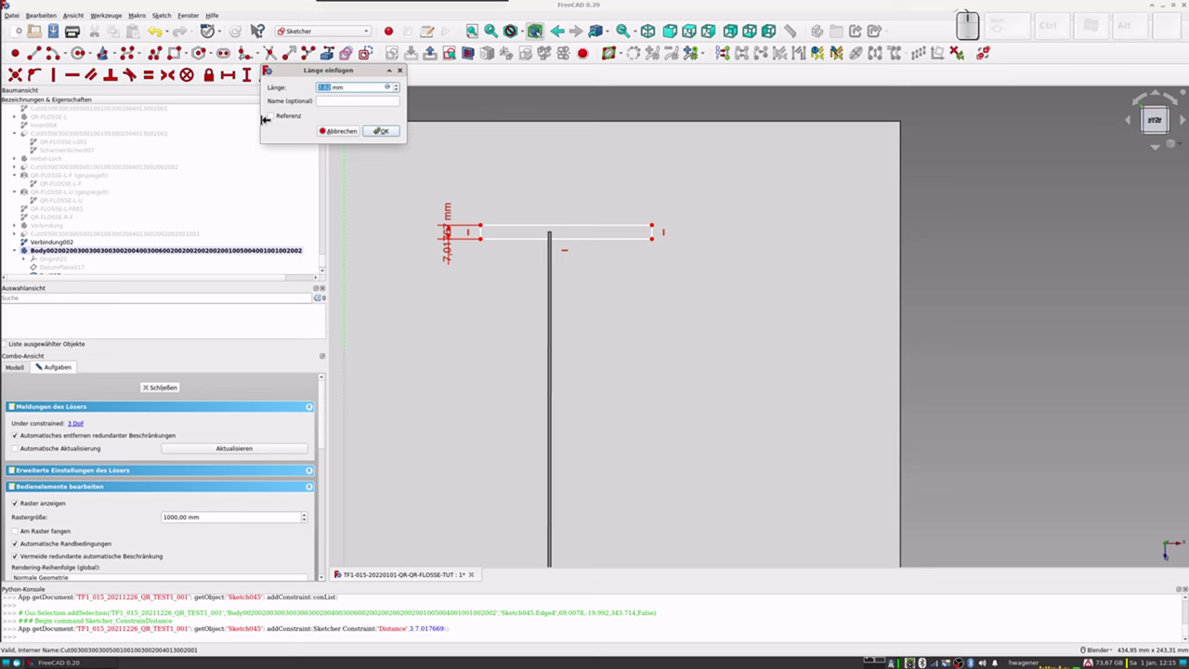
key("KP_3")
key("KP_Enter")
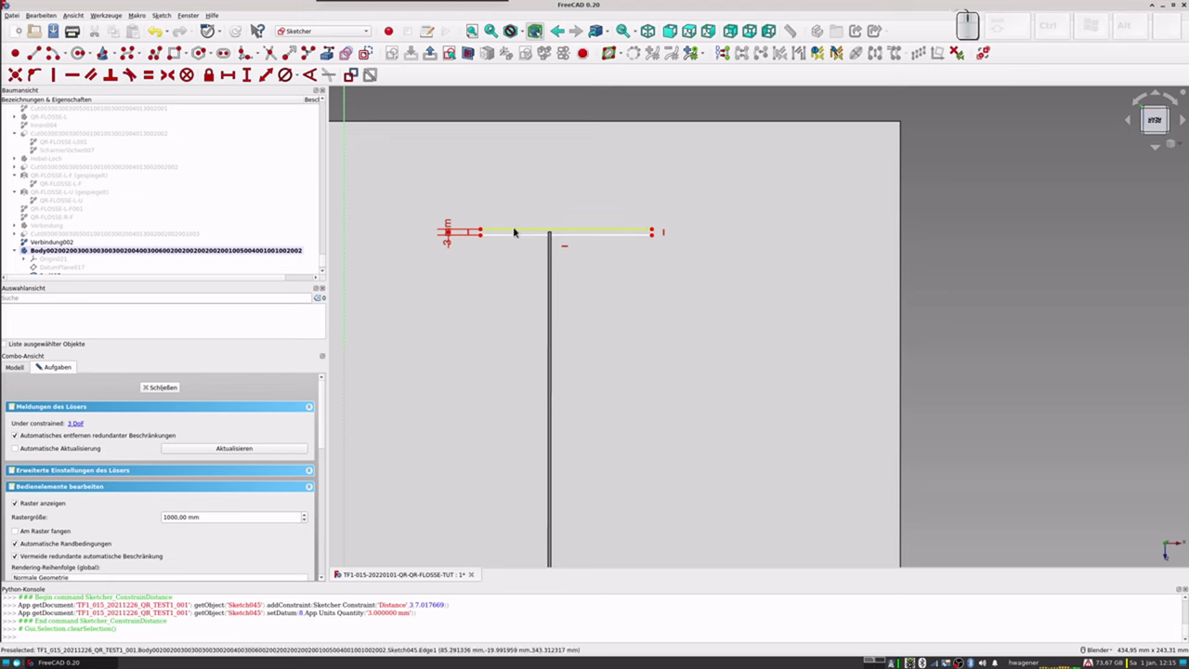
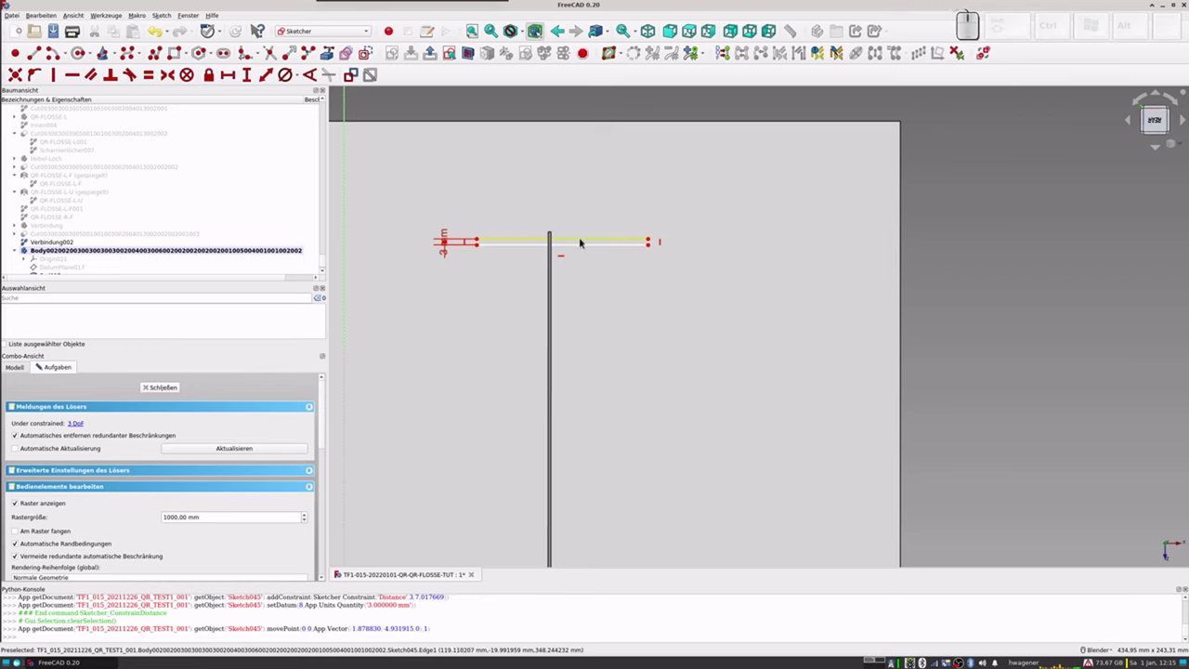
Step: Drag the thin rectangle across the top of the flap line
scroll("up", 3)
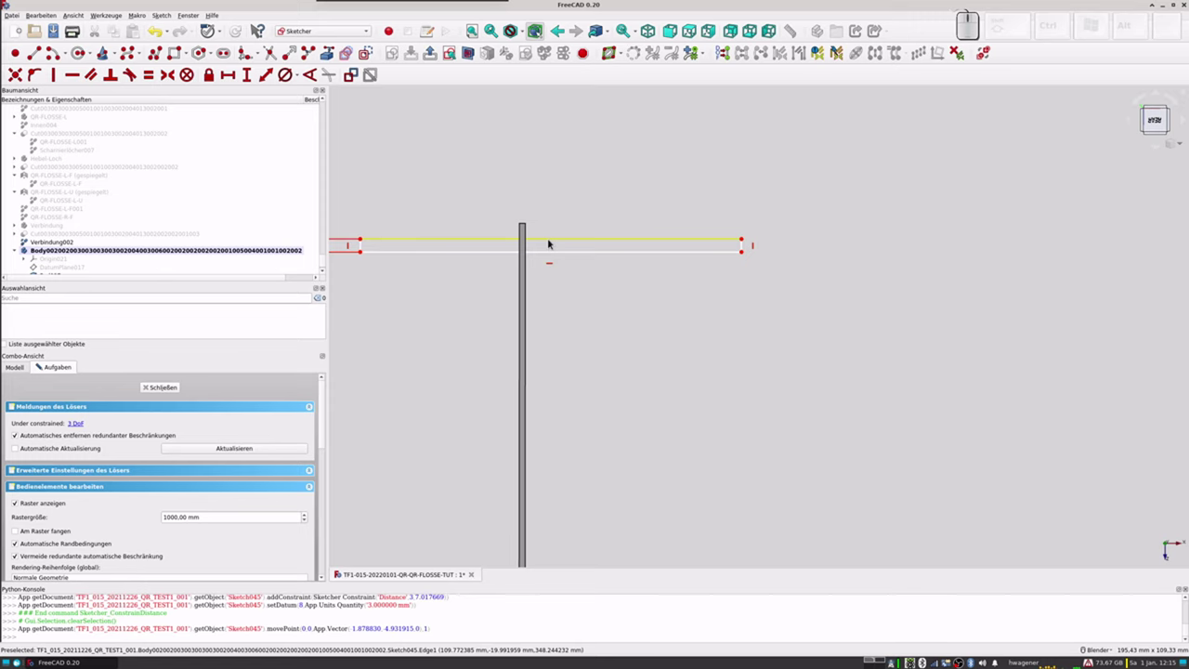
left_click_drag(552, 243, 548, 237)
Step: Finish the sketch so it can be padded 50 mm into Pad028
left_click(168, 383)
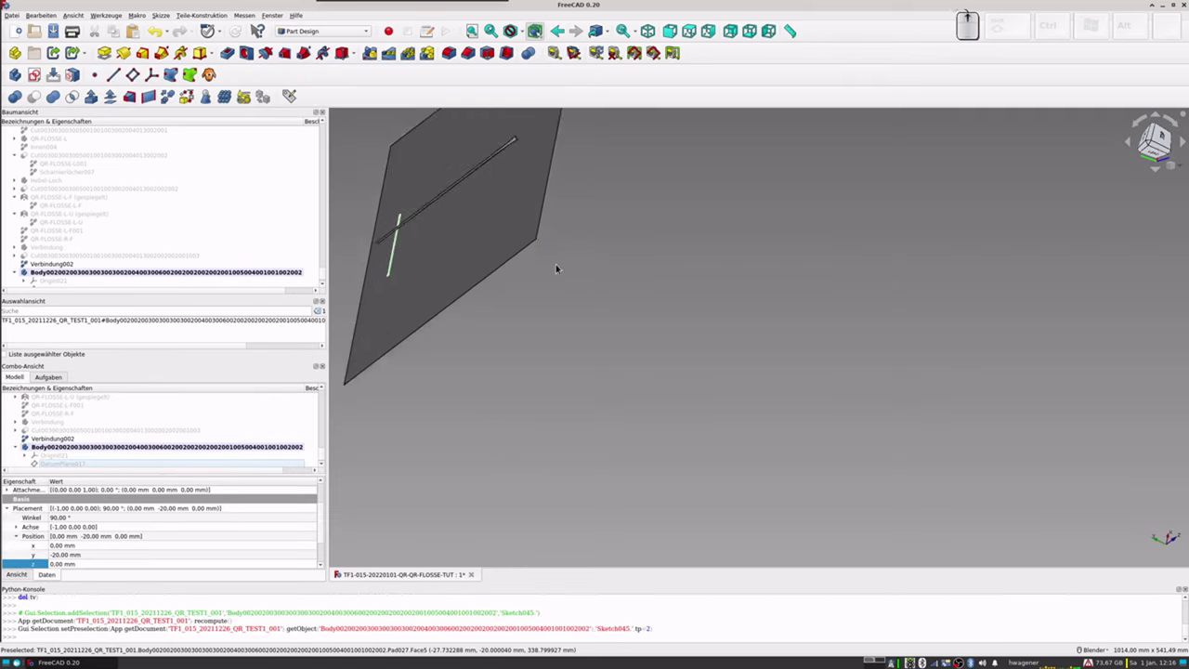
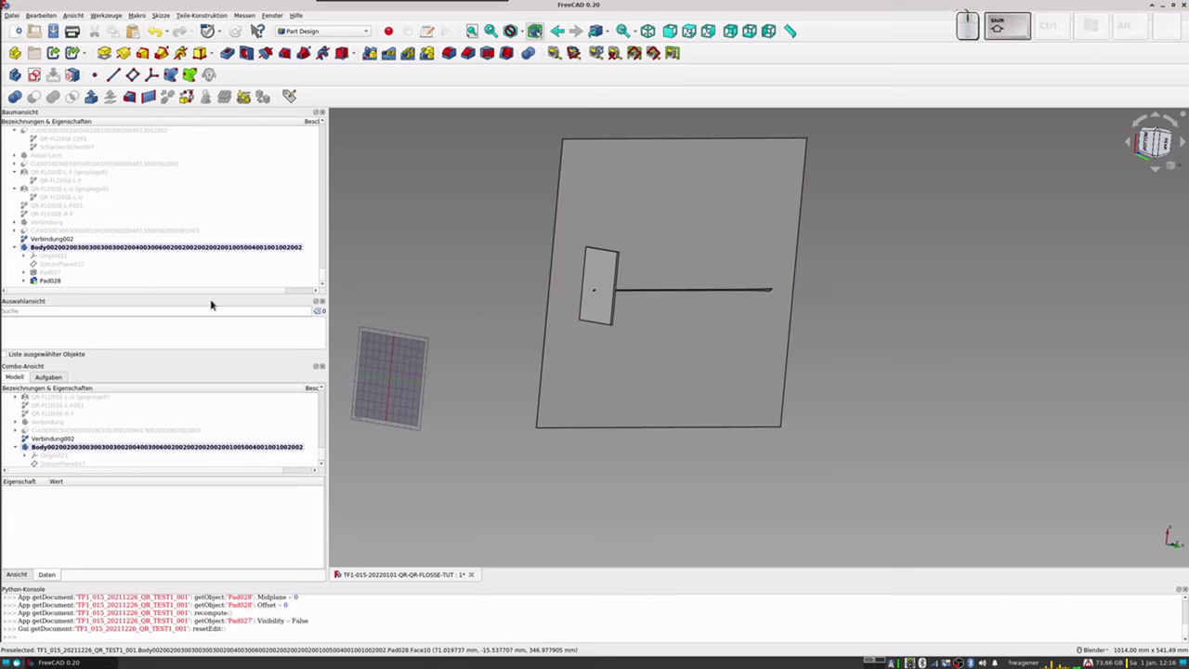
scroll("down", 3)
Step: Start a linear pattern of Pad028 along the reversed vertical sketch axis
left_click(50, 285)
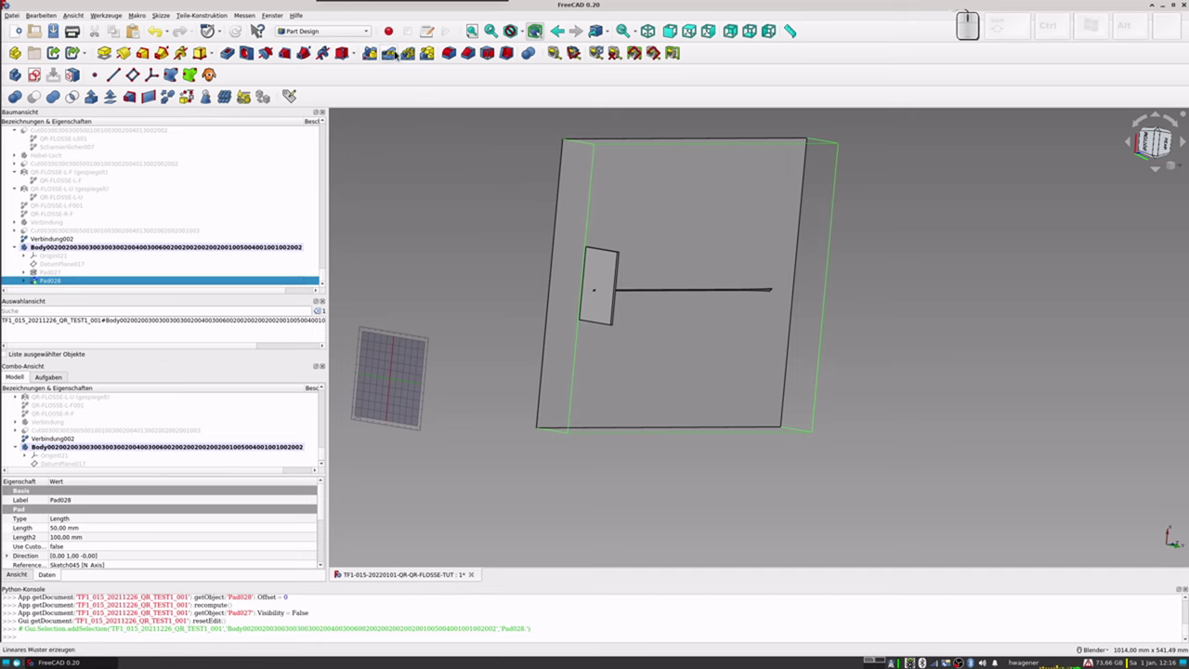
left_click(394, 54)
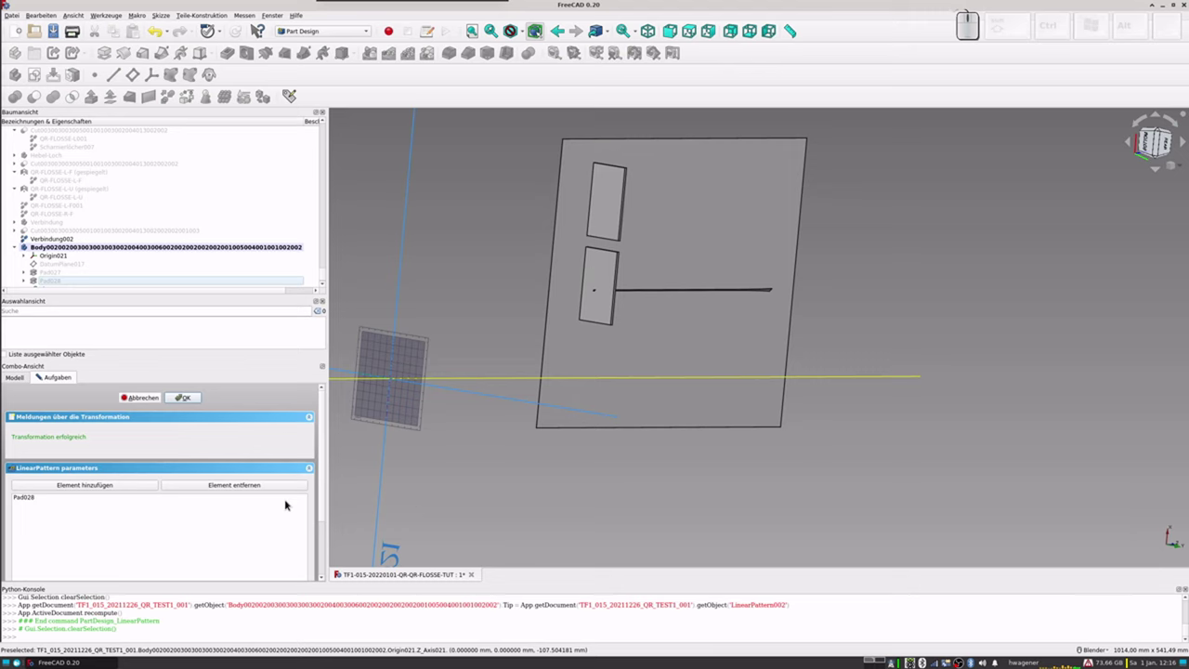
left_click(324, 475)
left_click(244, 512)
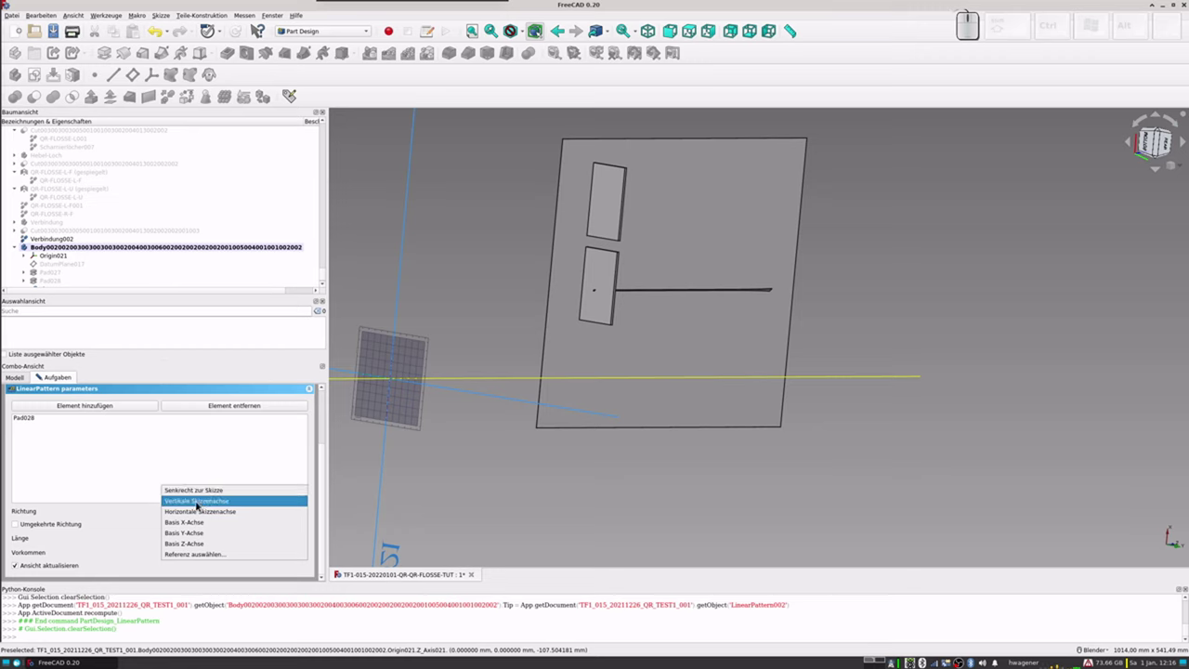
left_click(199, 505)
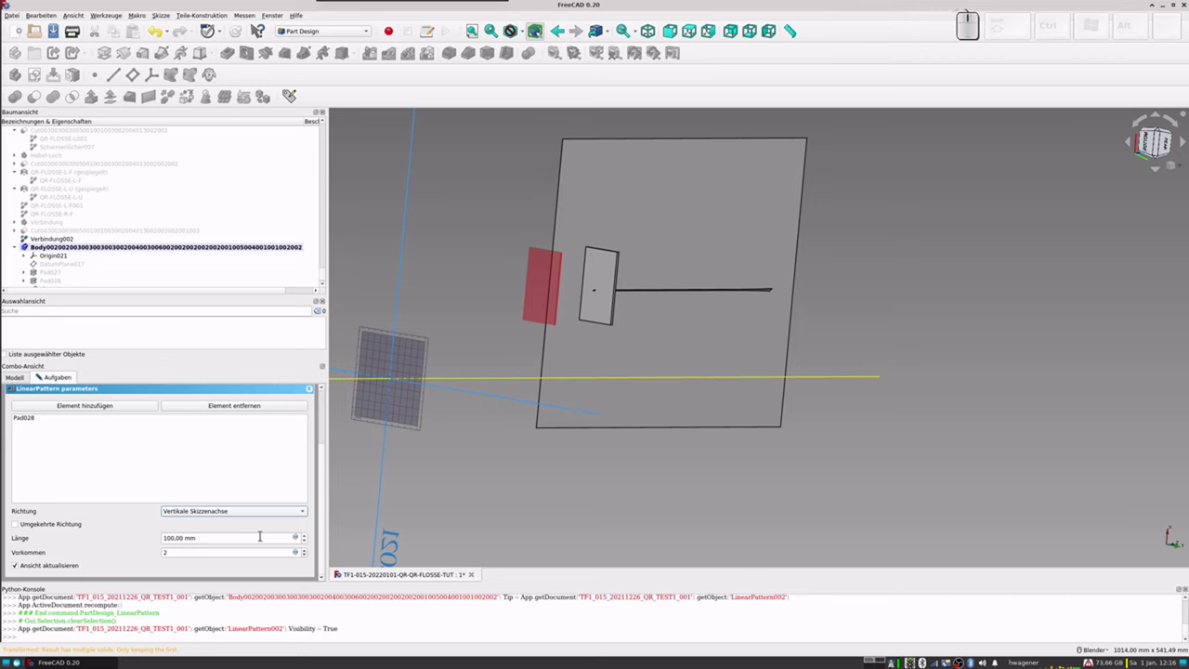
left_click(43, 527)
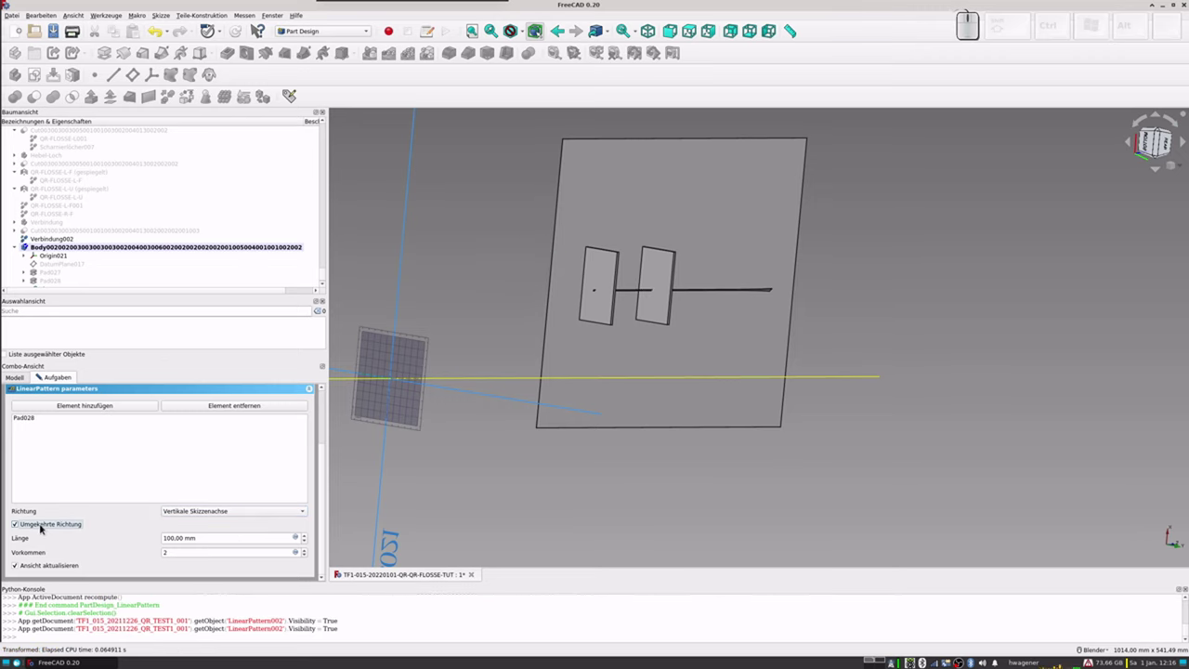
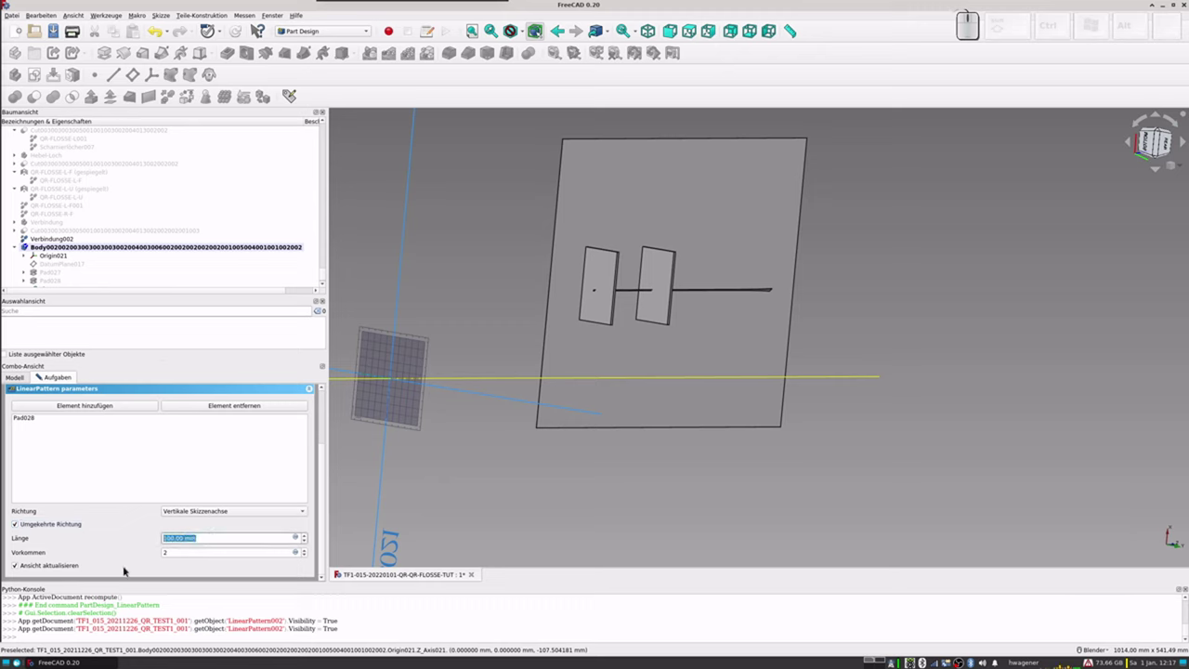
Step: Set the pattern length toward 312 mm and move on to the occurrence count
key("KP_3")
key("KP_1")
key("Tab")
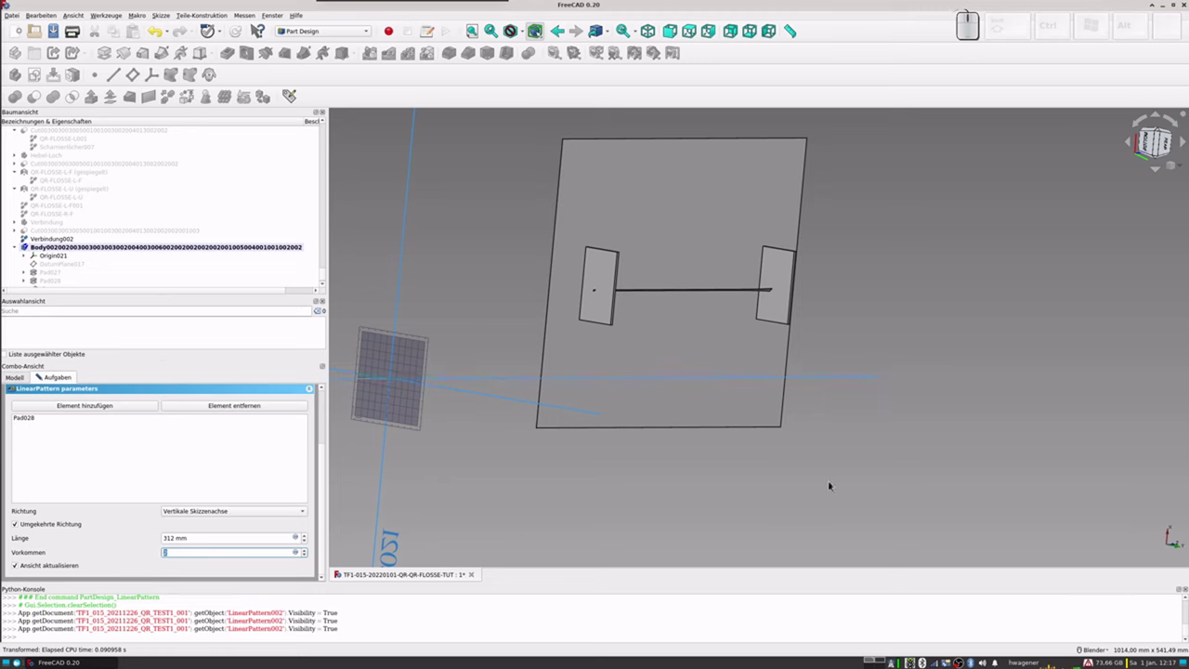
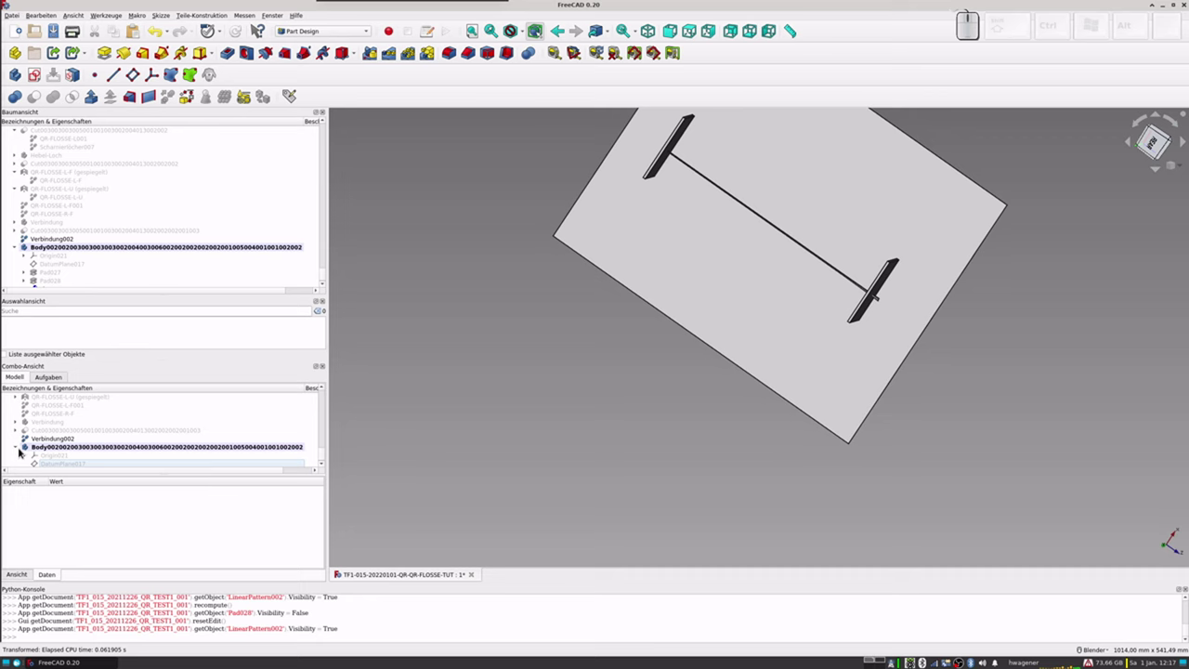
Step: Reopen LinearPattern002 from the body's feature list for editing
left_click(324, 455)
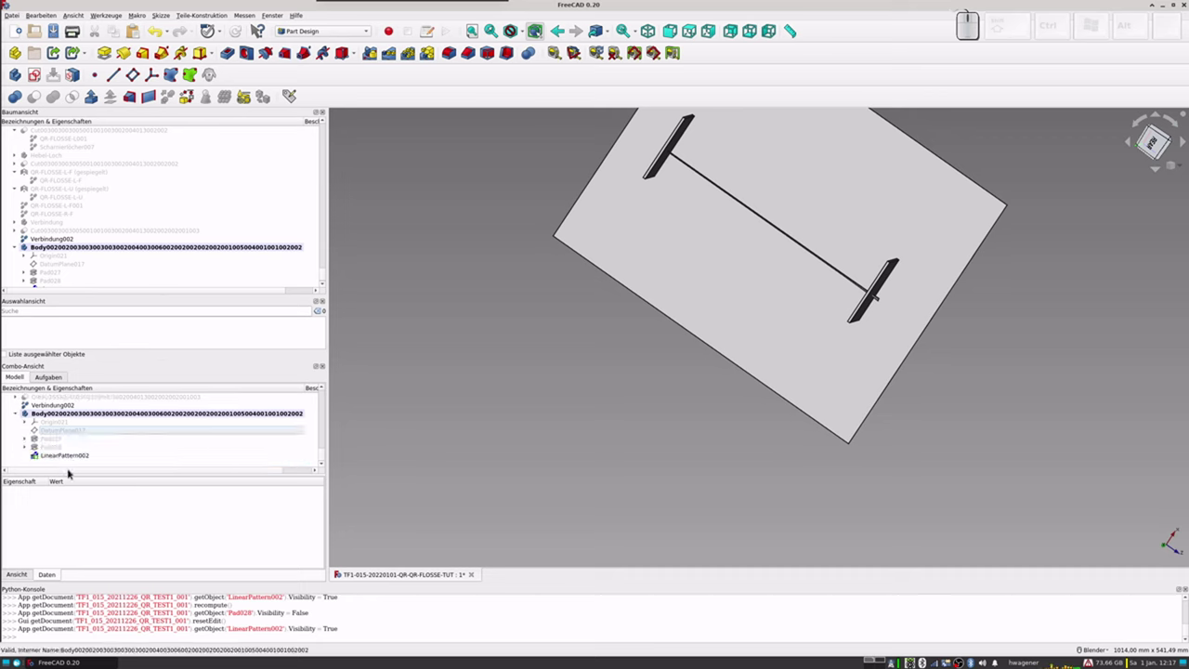
left_click(69, 460)
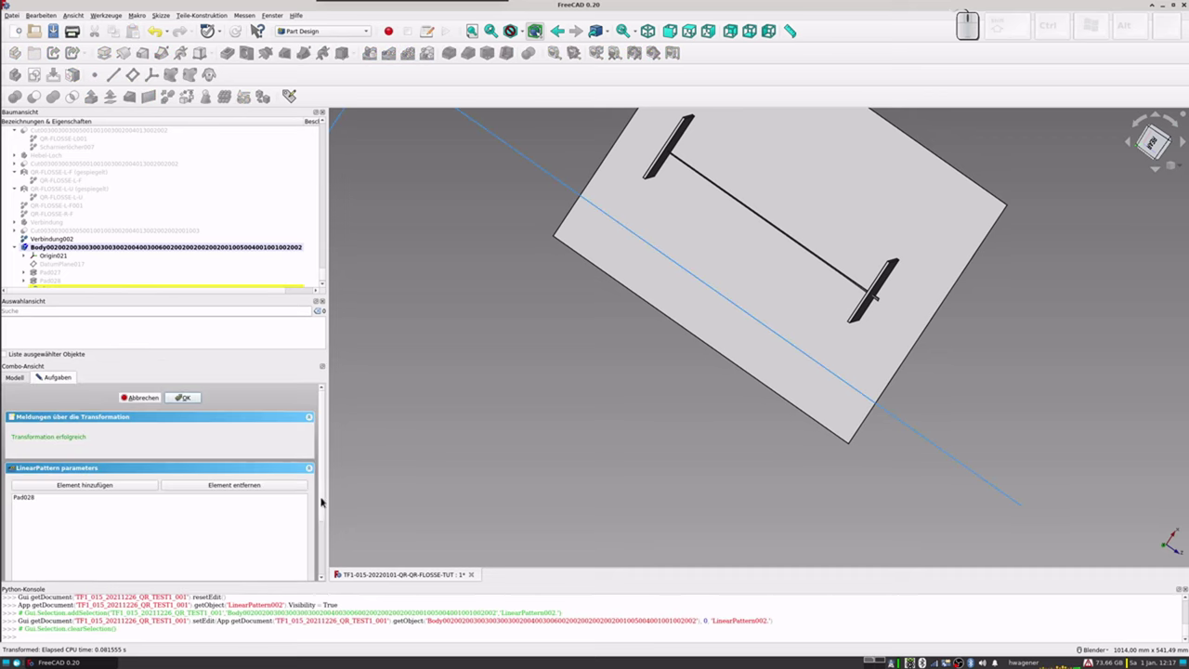
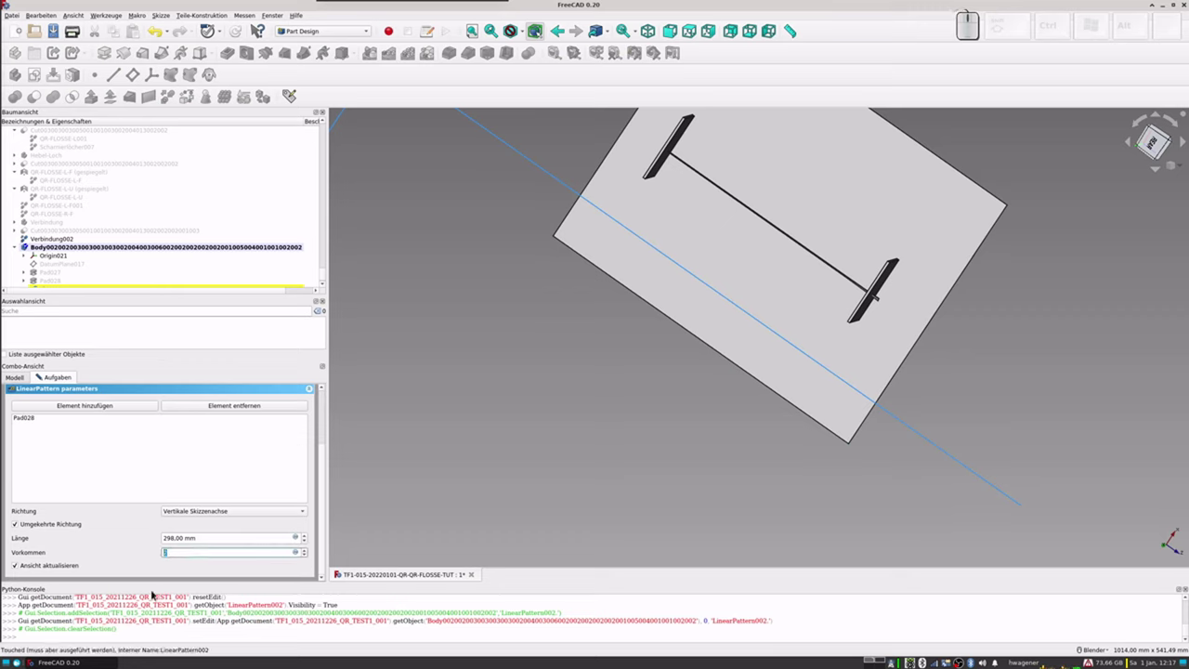
Step: Compute 312 ÷ 14 ≈ 22.29 in the desktop calculator to find the rib count
key("ctrl+alt+r")
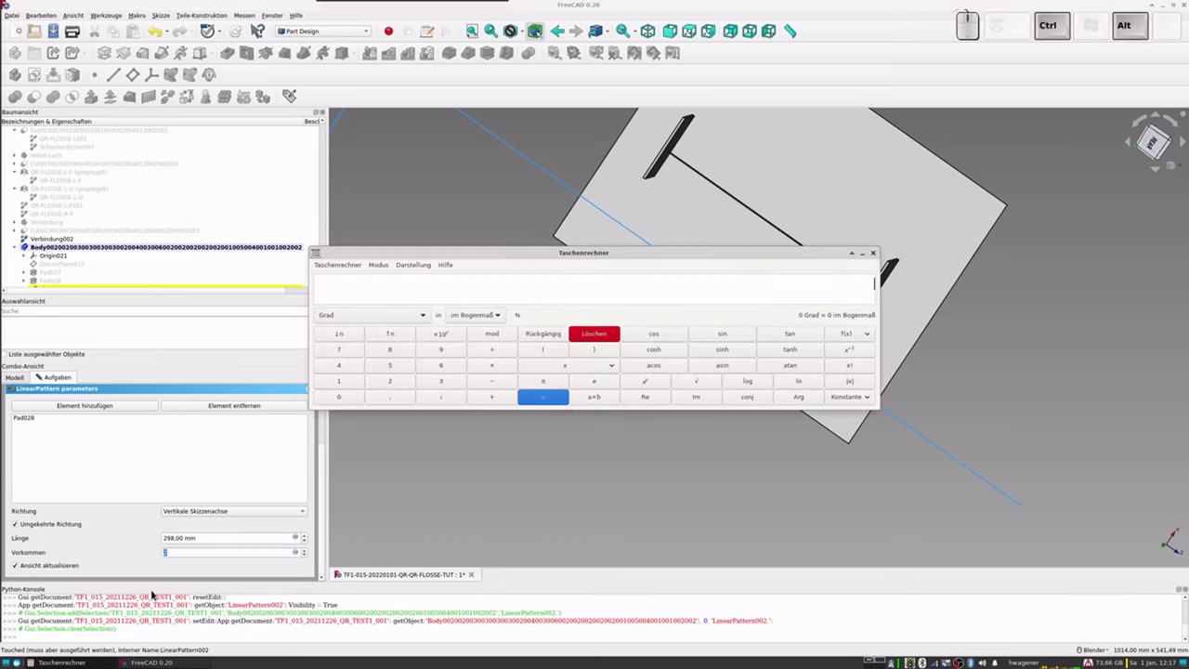
key("KP_3")
key("KP_1")
key("KP_2")
key("KP_Divide")
key("KP_1")
key("KP_4")
key("KP_Enter")
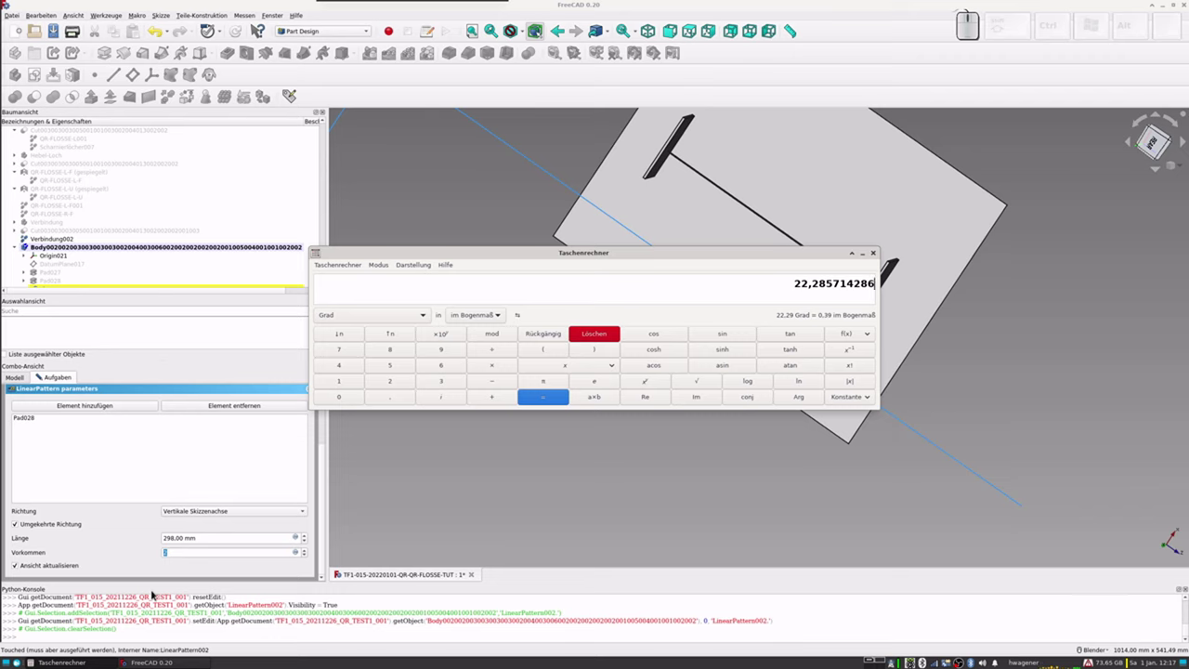
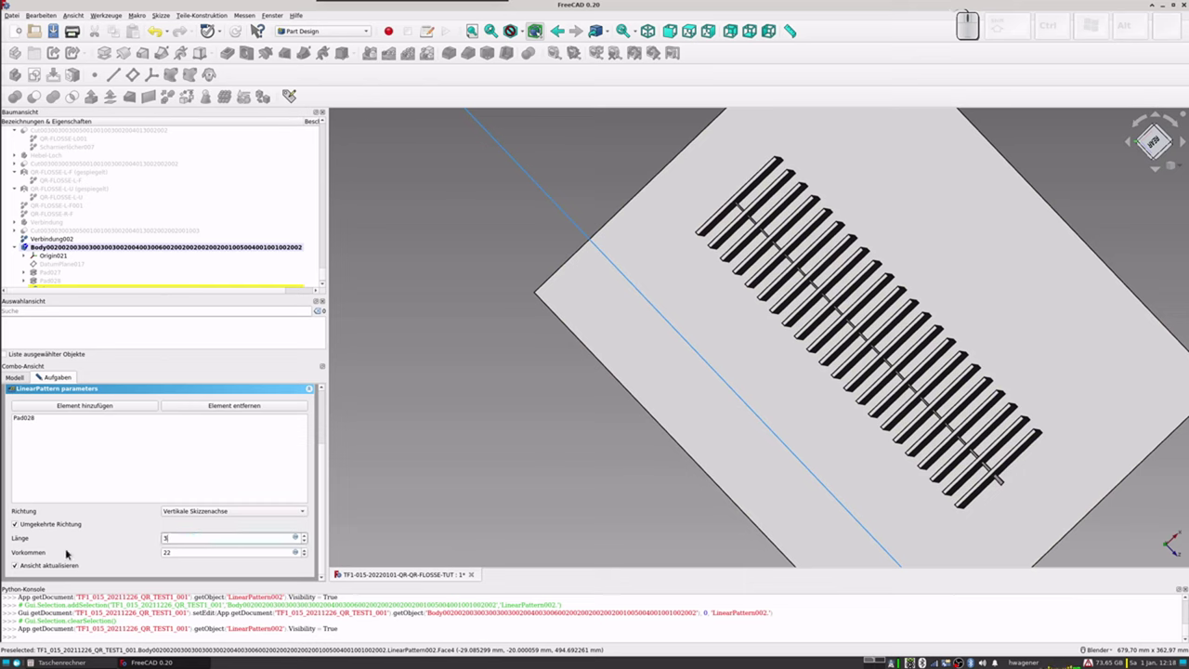
Step: Set the pattern length to 312 mm with 35 occurrences first
key("KP_1")
key("KP_2")
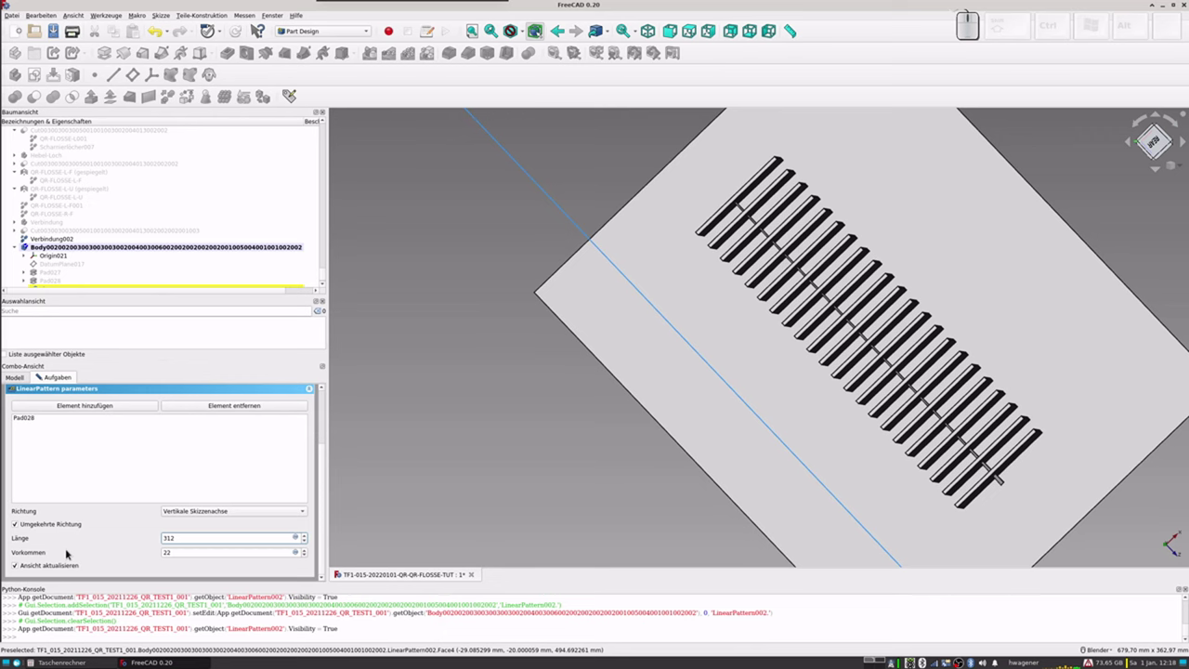
key("Tab")
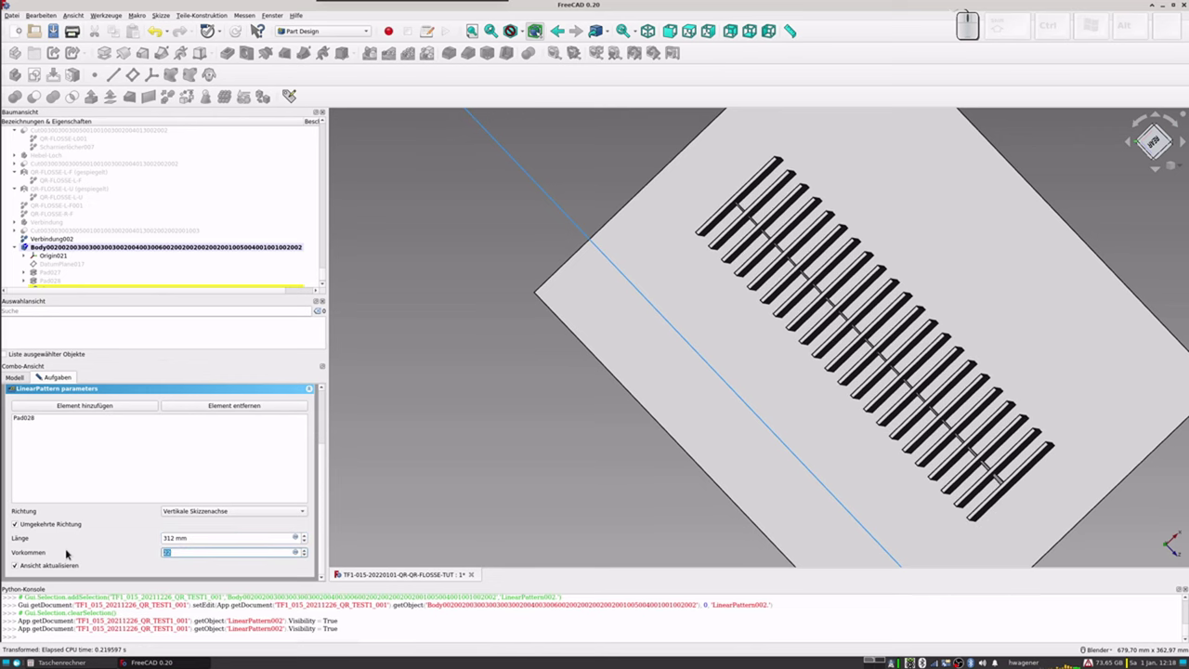
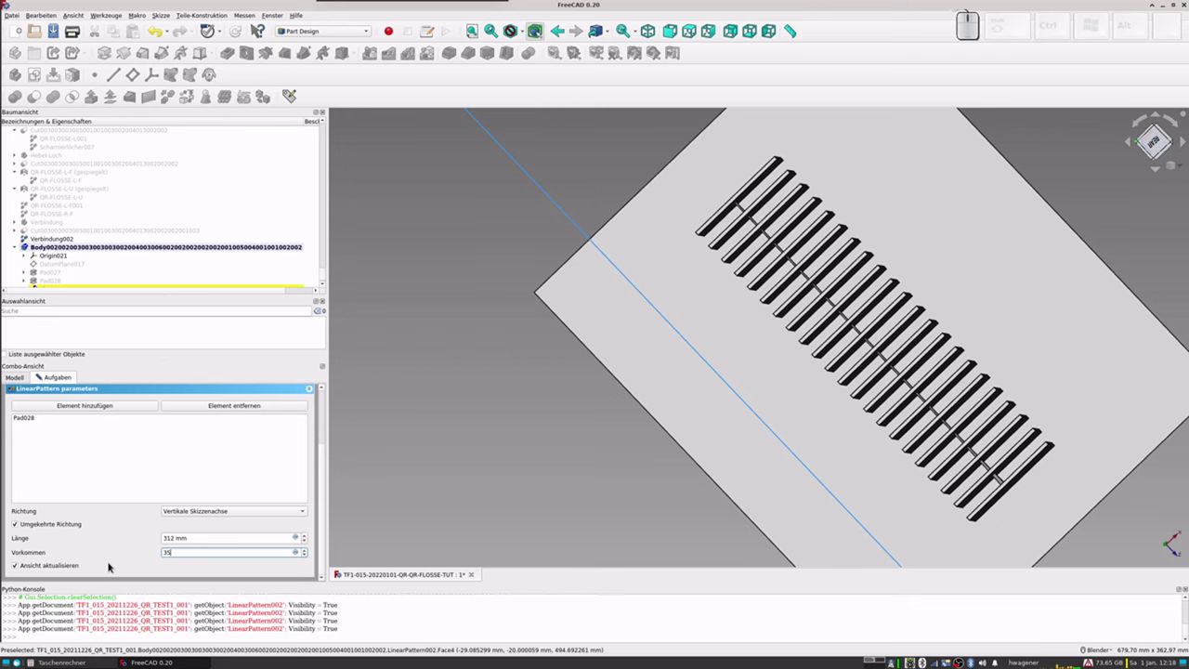
key("Tab")
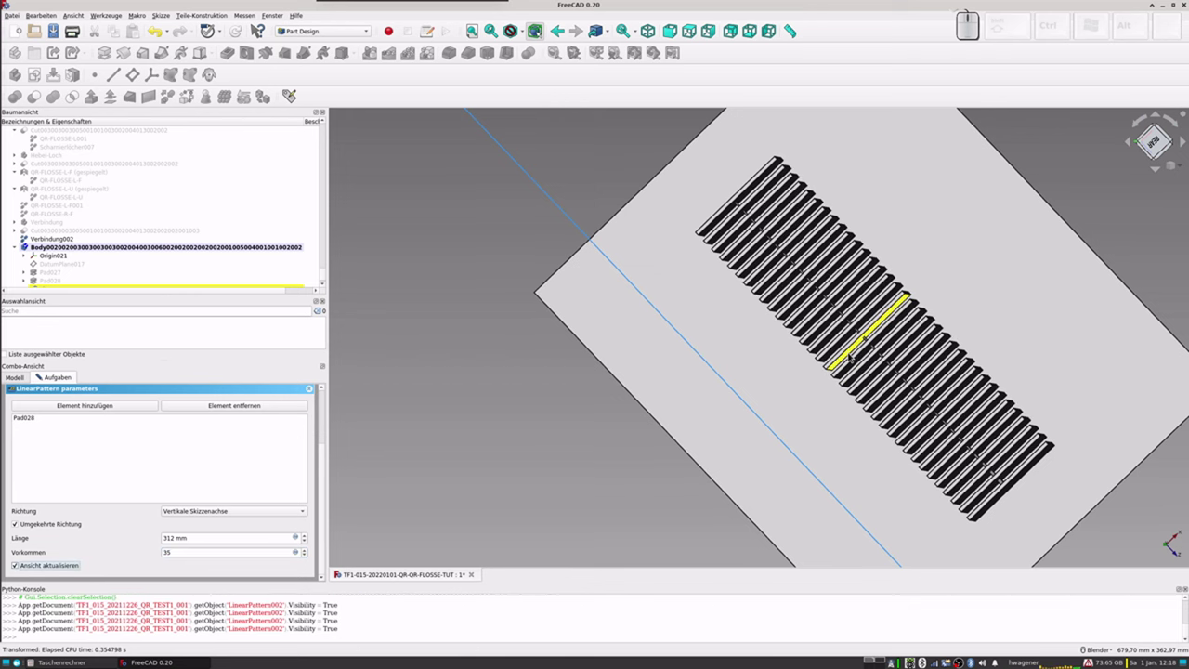
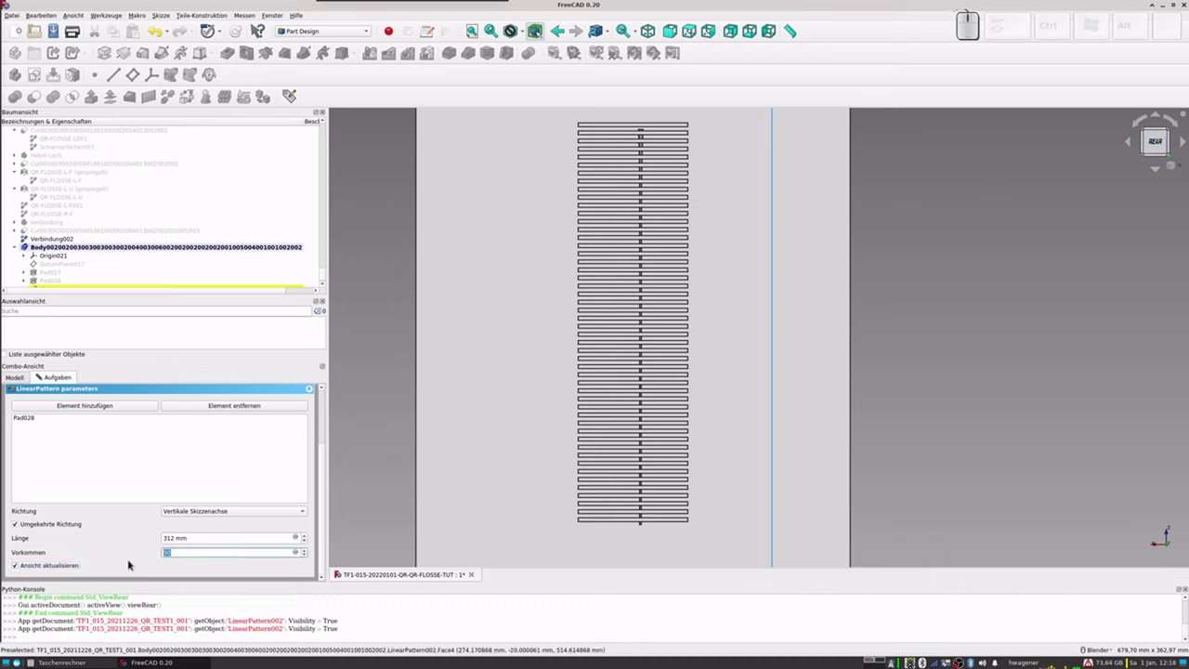
Step: Raise the occurrences to 60 and inspect the dense rib preview
key("KP_6")
key("KP_0")
key("Tab")
scroll("up", 3)
scroll("down", 3)
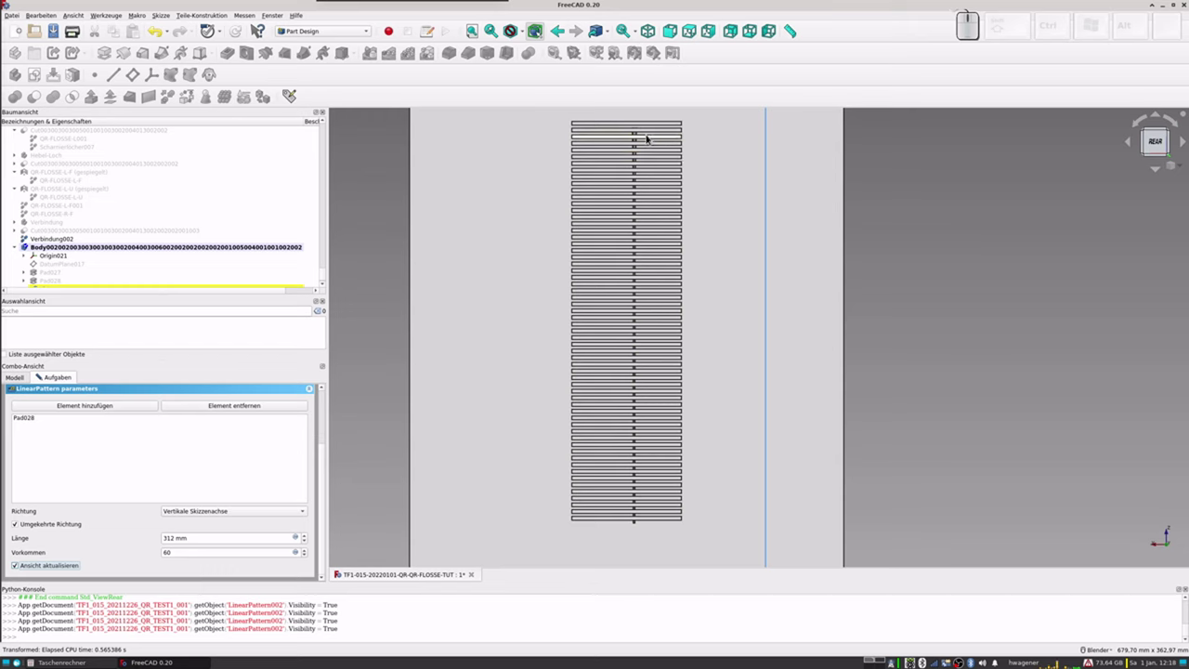
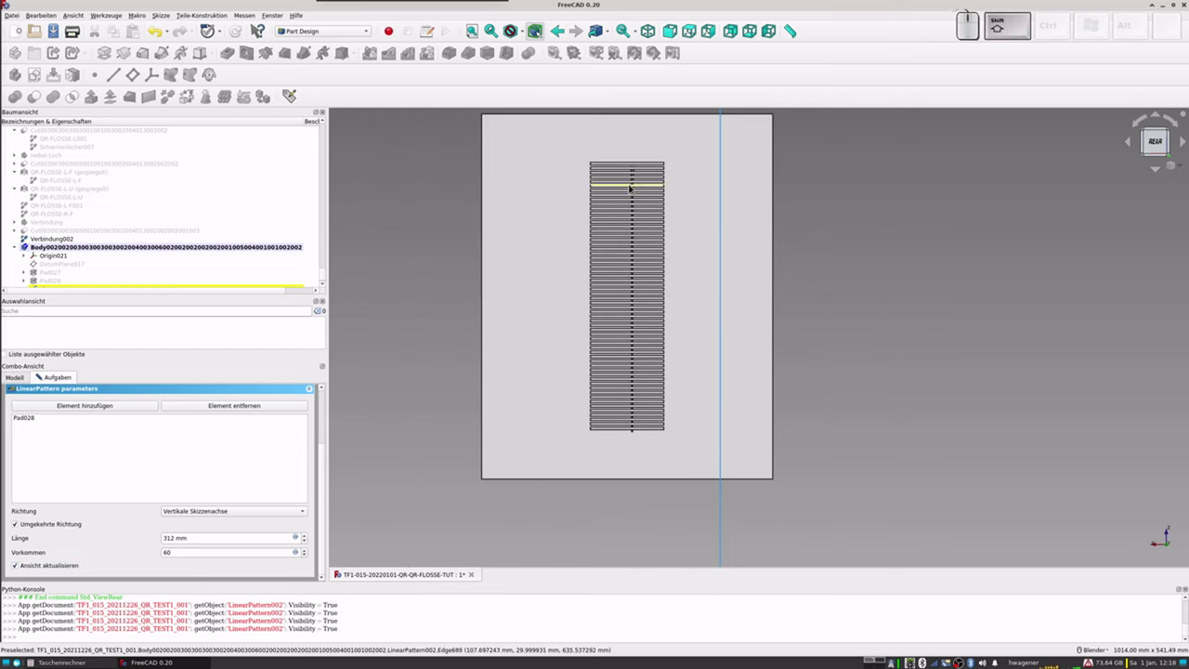
scroll("up", 3)
scroll("down", 3)
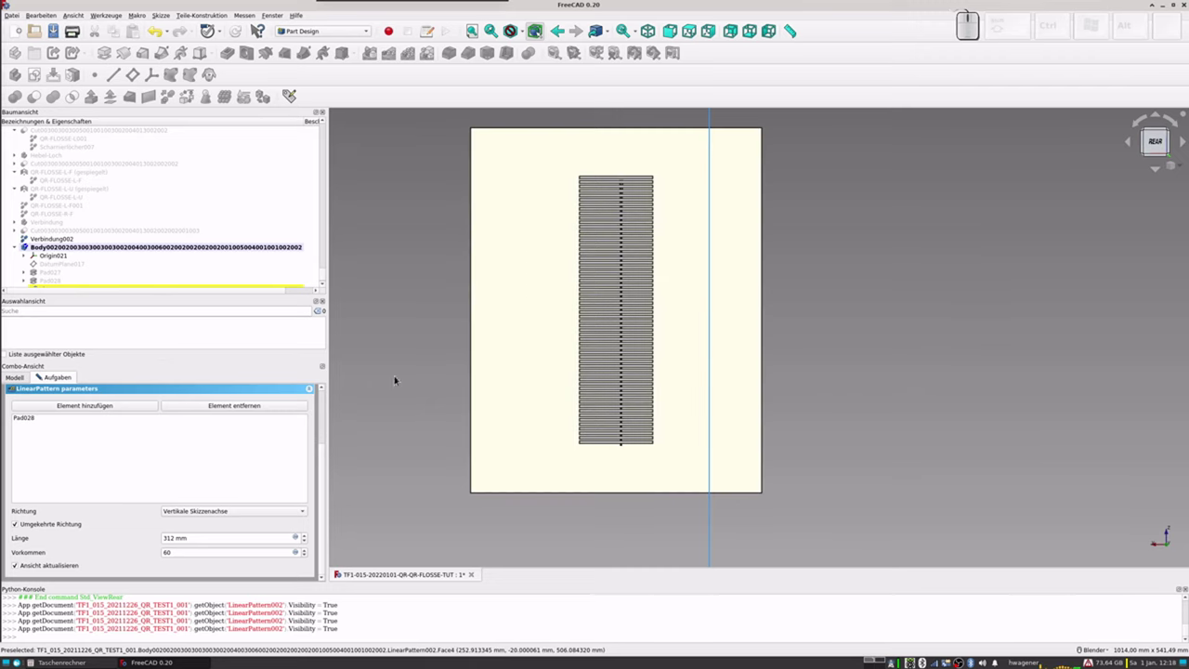
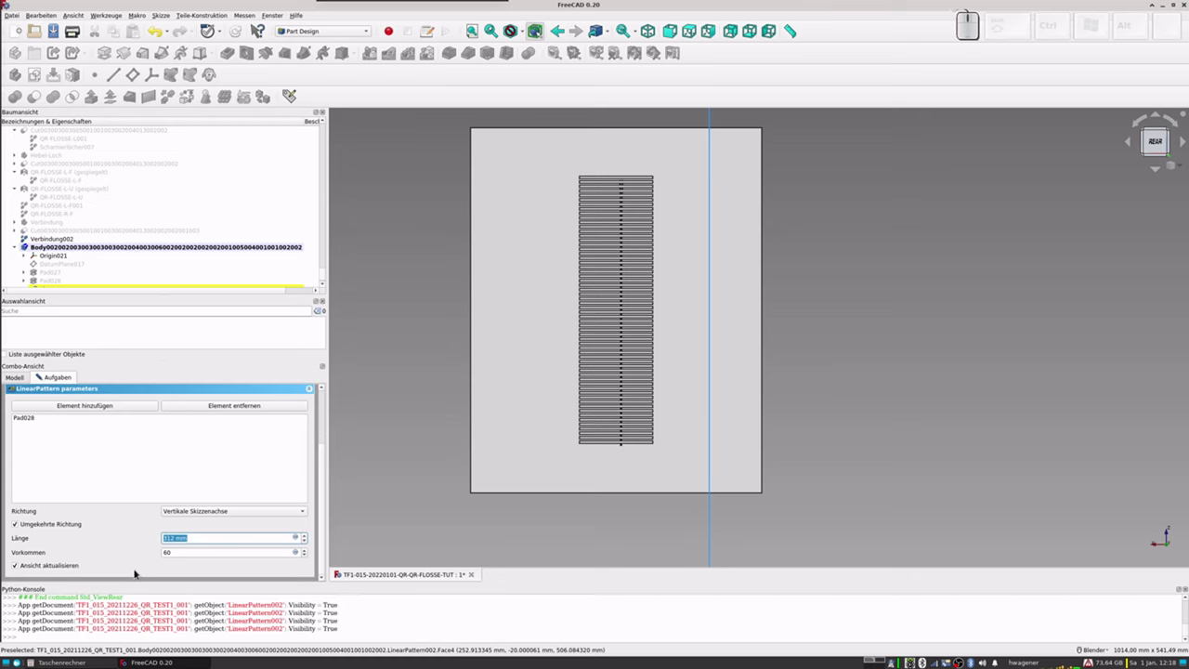
scroll("up", 3)
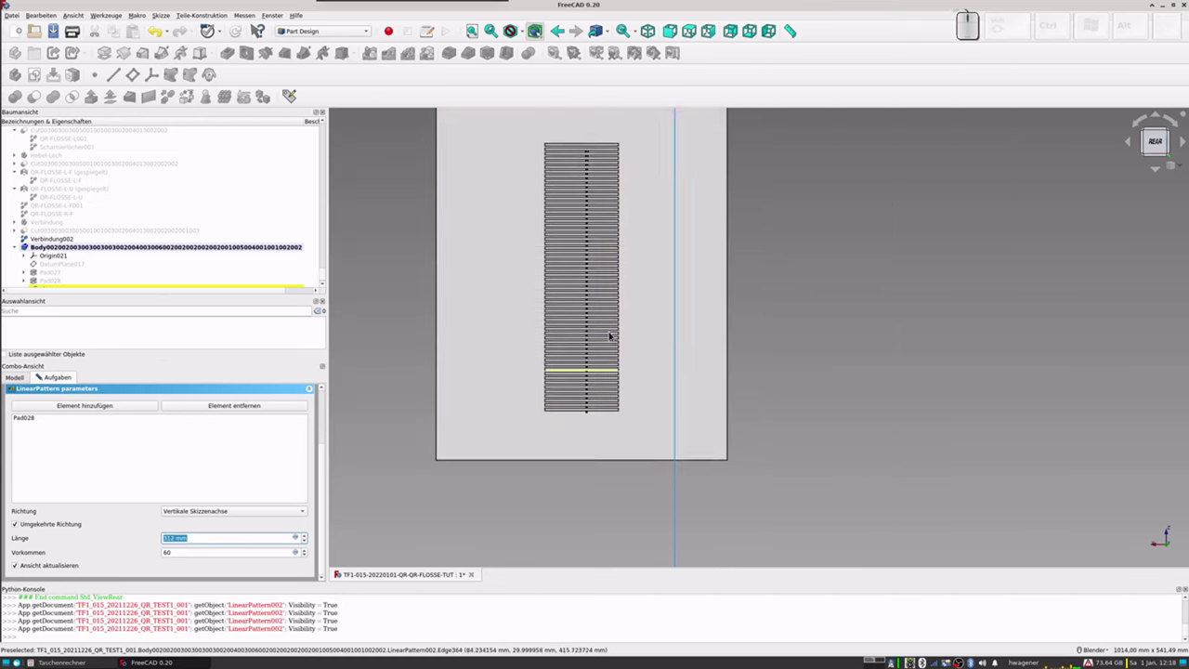
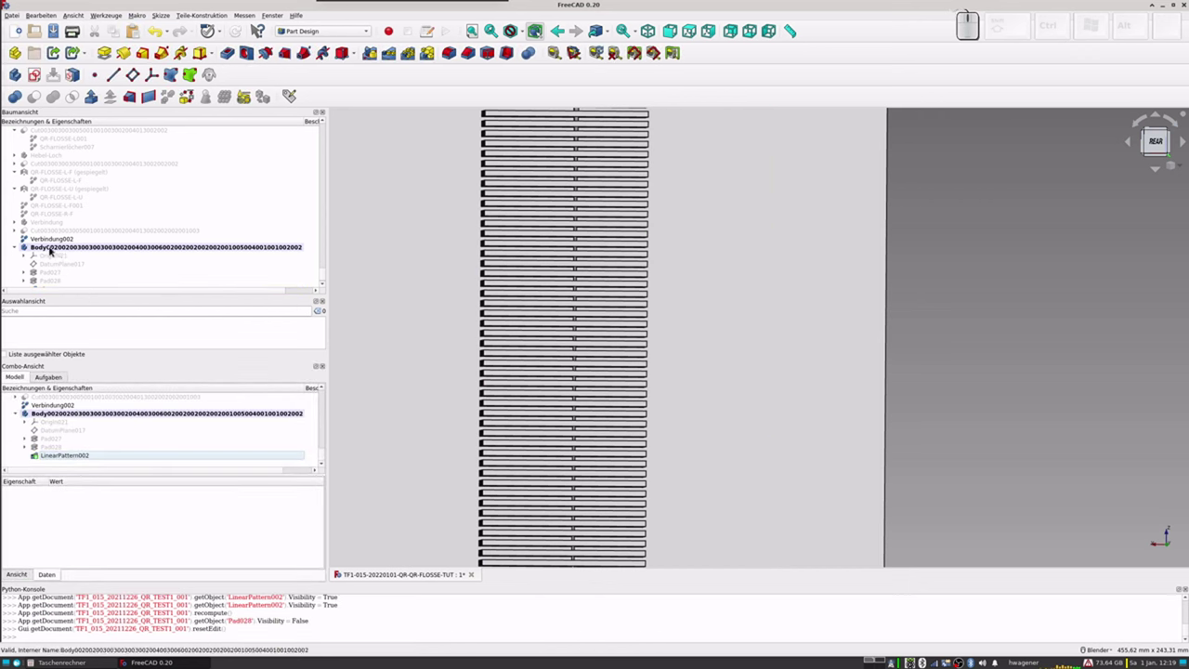
Step: Rename the patterned body to Schnitt
left_click(50, 246)
key("F2")
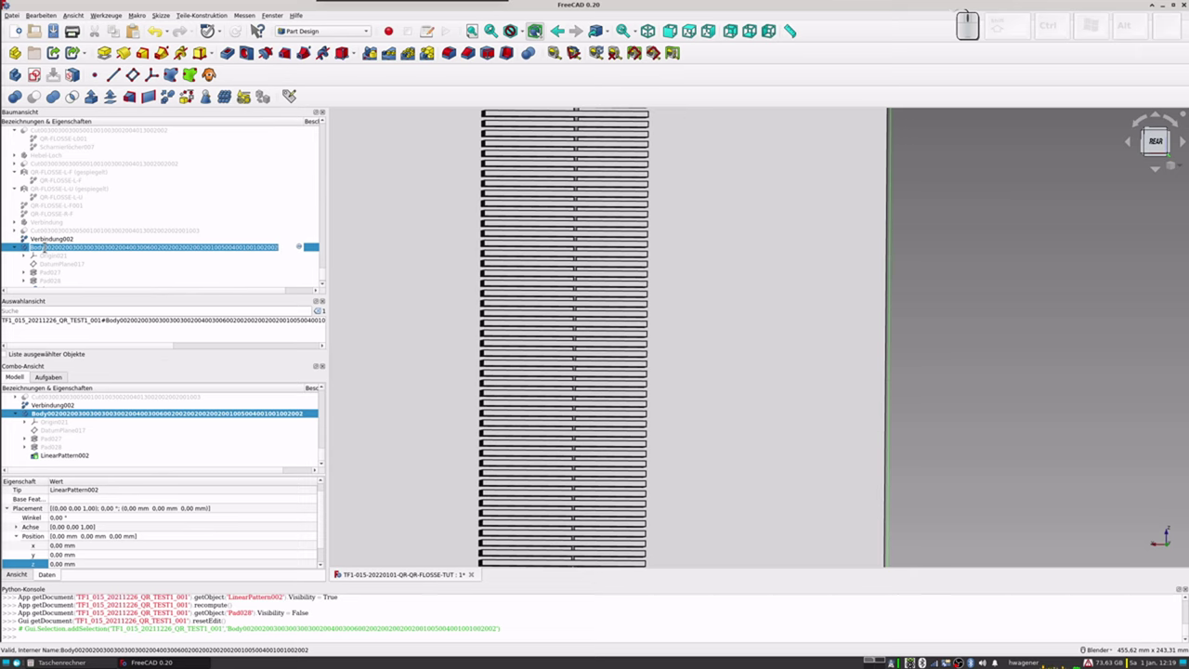
key("shift+s")
key("shift+c")
key("shift+h")
key("shift+n")
key("i")
key("t")
key("Return")
Step: Create a refined copy Schnitt001 of the Schnitt body
scroll("down", 3)
left_click(60, 246)
left_click(55, 248)
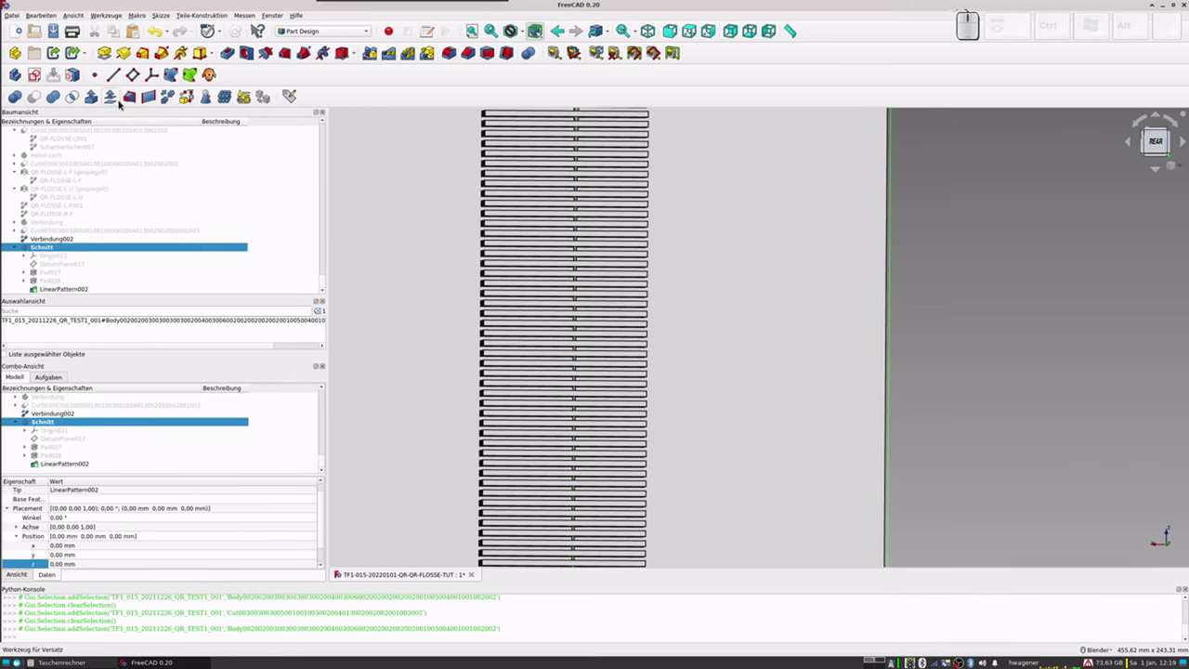
left_click(165, 100)
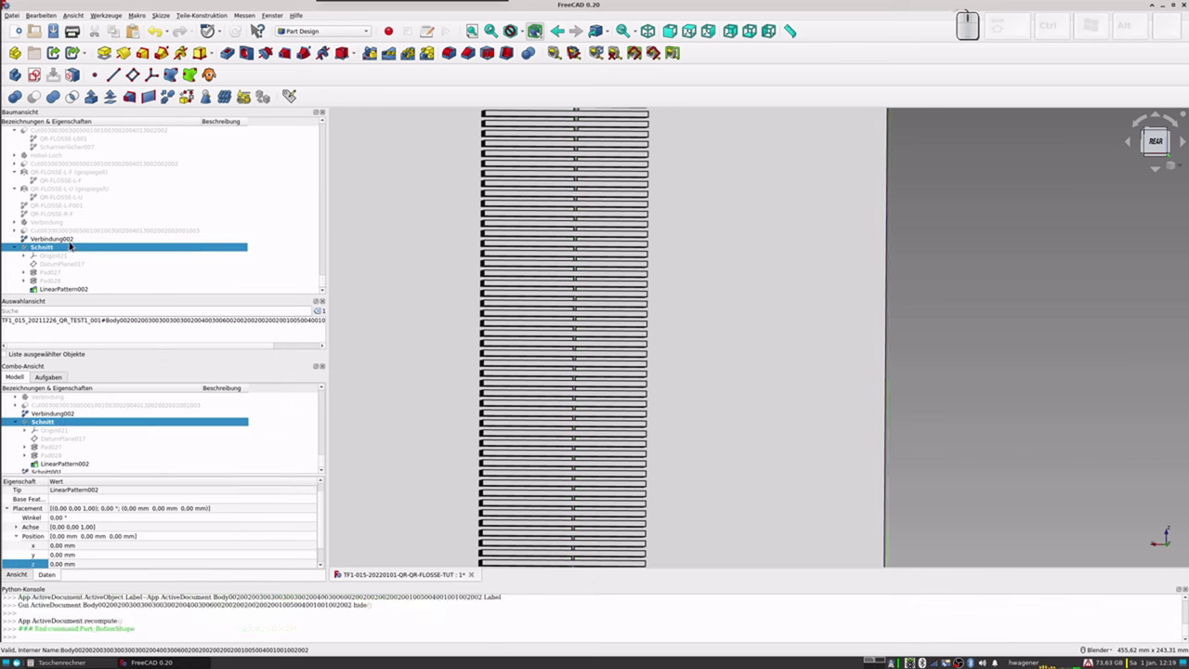
scroll("down", 3)
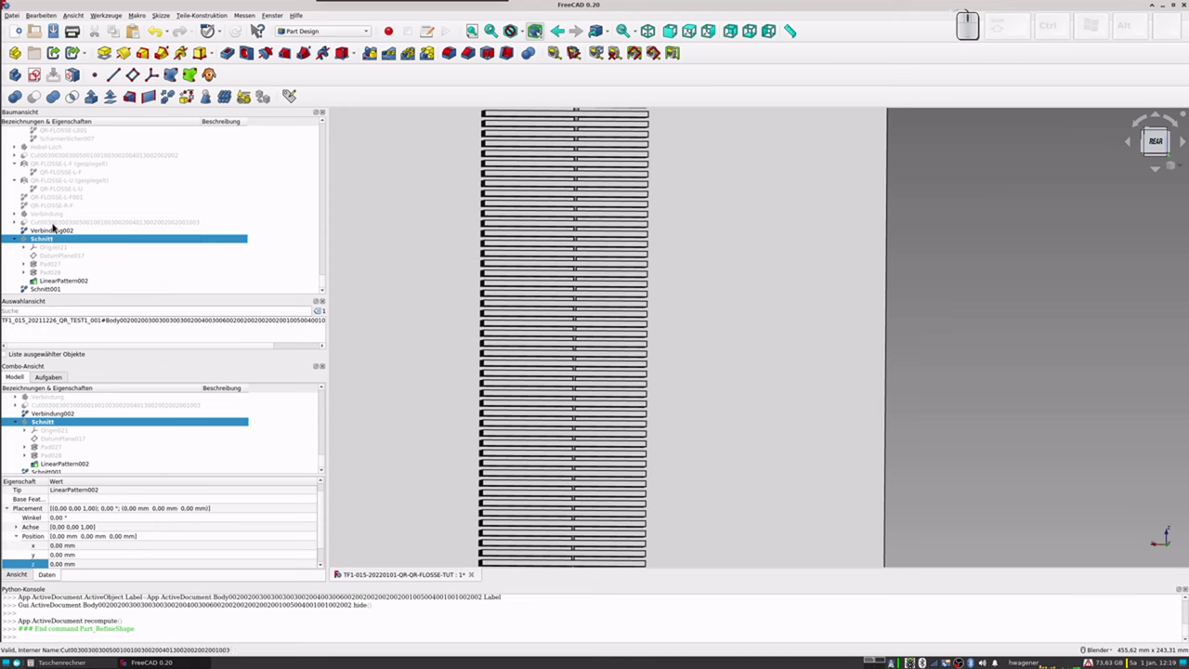
Step: Boolean-cut Schnitt001 out of Verbindung002
left_click(53, 234)
left_click(56, 291)
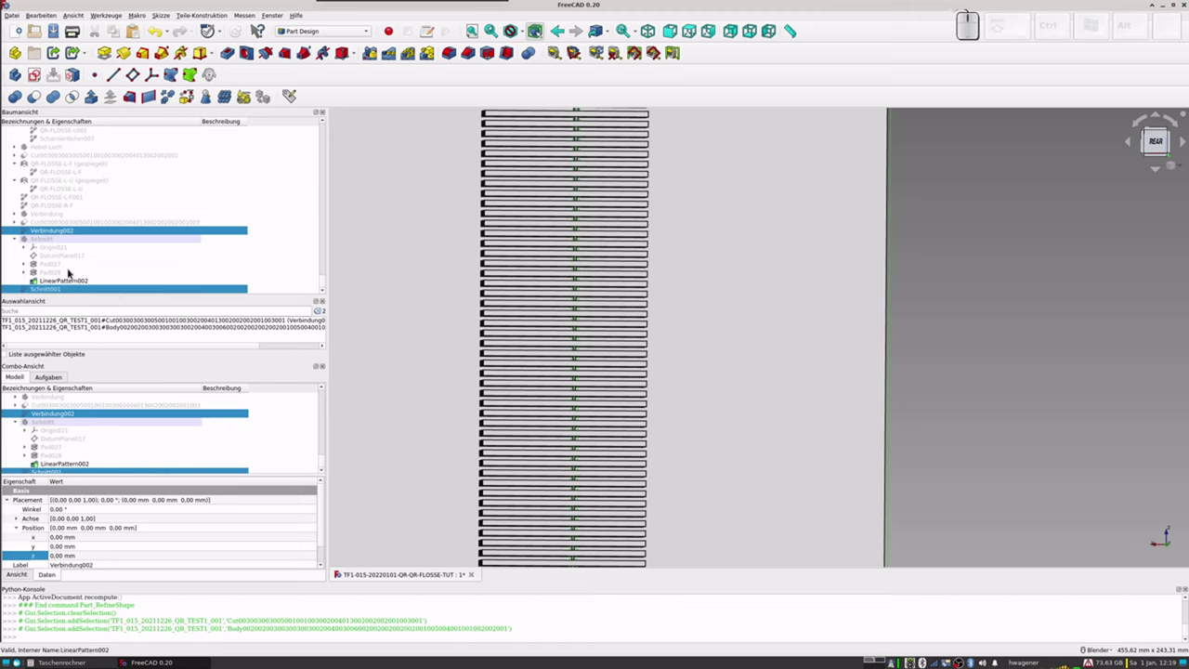
left_click(37, 98)
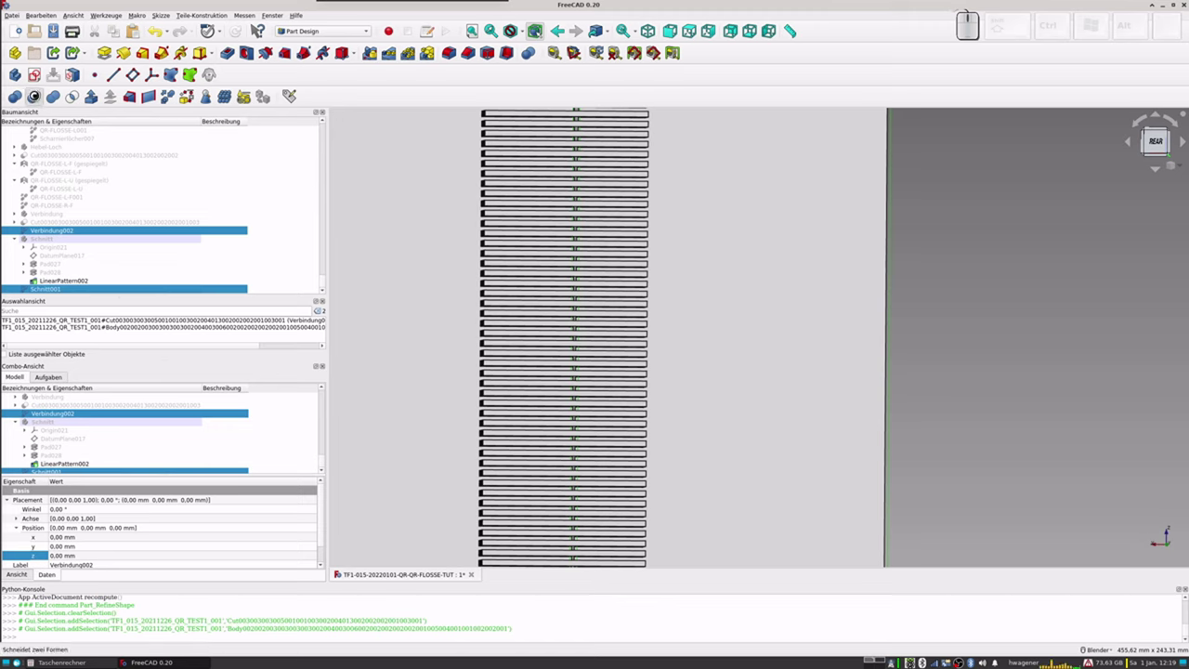
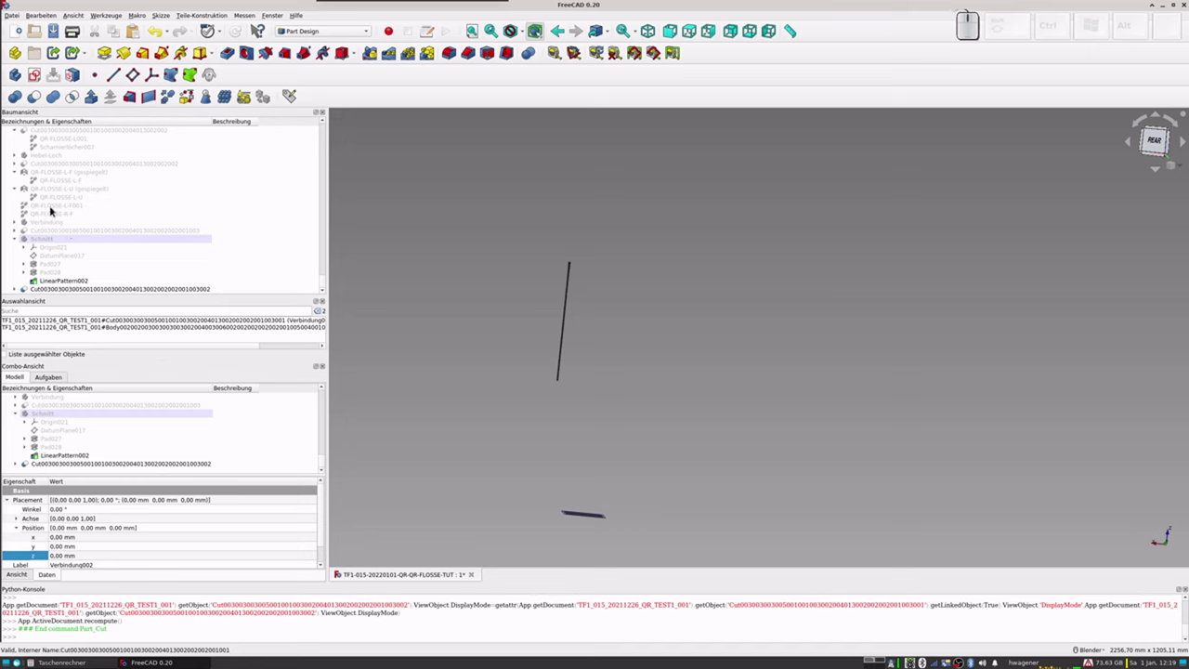
Step: Toggle visibility of the source parts to check the cut result
left_click(51, 206)
key("space")
left_click(55, 212)
key("space")
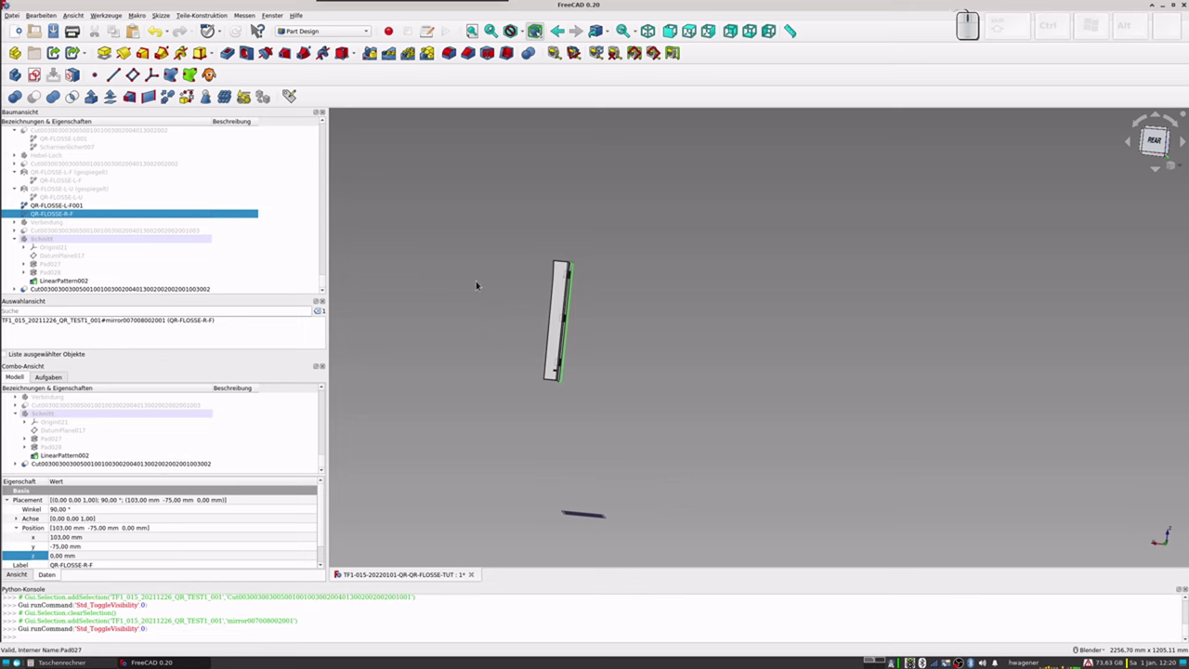
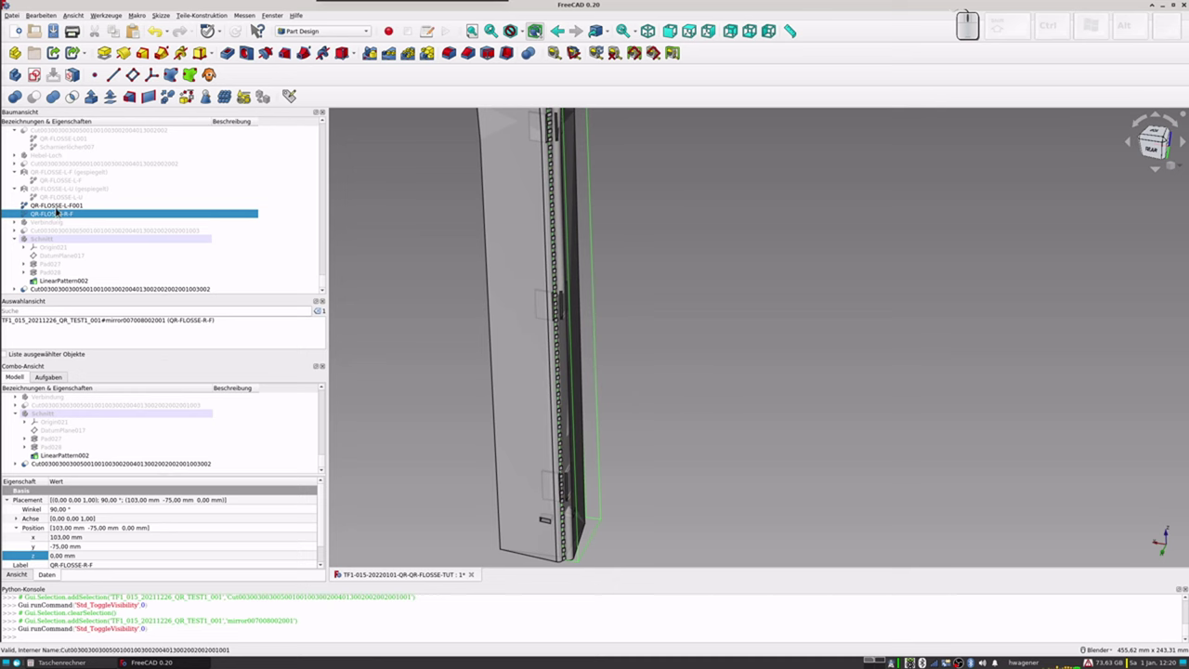
Step: Create refined copies of both aileron halves and the cut joint
left_click(59, 210)
left_click(169, 99)
left_click(69, 215)
left_click(170, 103)
scroll("down", 3)
left_click(48, 273)
left_click(170, 99)
scroll("down", 3)
left_click(58, 292)
Step: Rename the refined joint copy to Verbindung003 and save the project
key("F2")
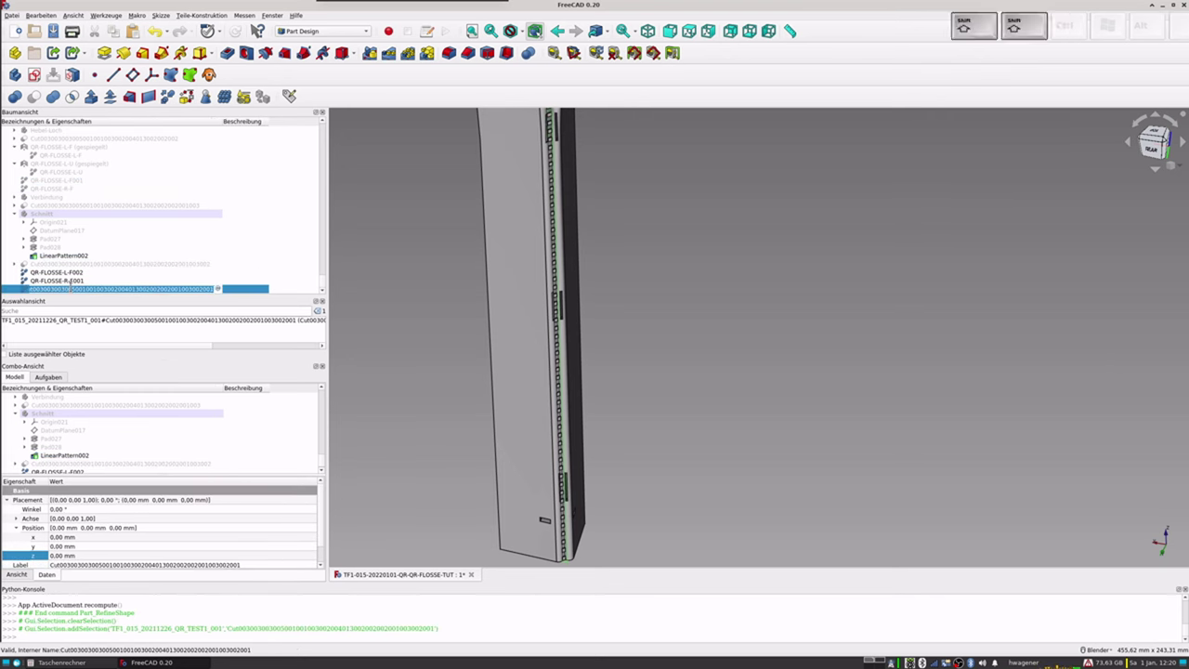
key("shift+v")
key("shift+e")
key("shift+r")
key("shift+b")
key("shift+i")
key("n")
key("d")
key("n")
key("u")
key("g")
key("Return")
left_click(71, 274)
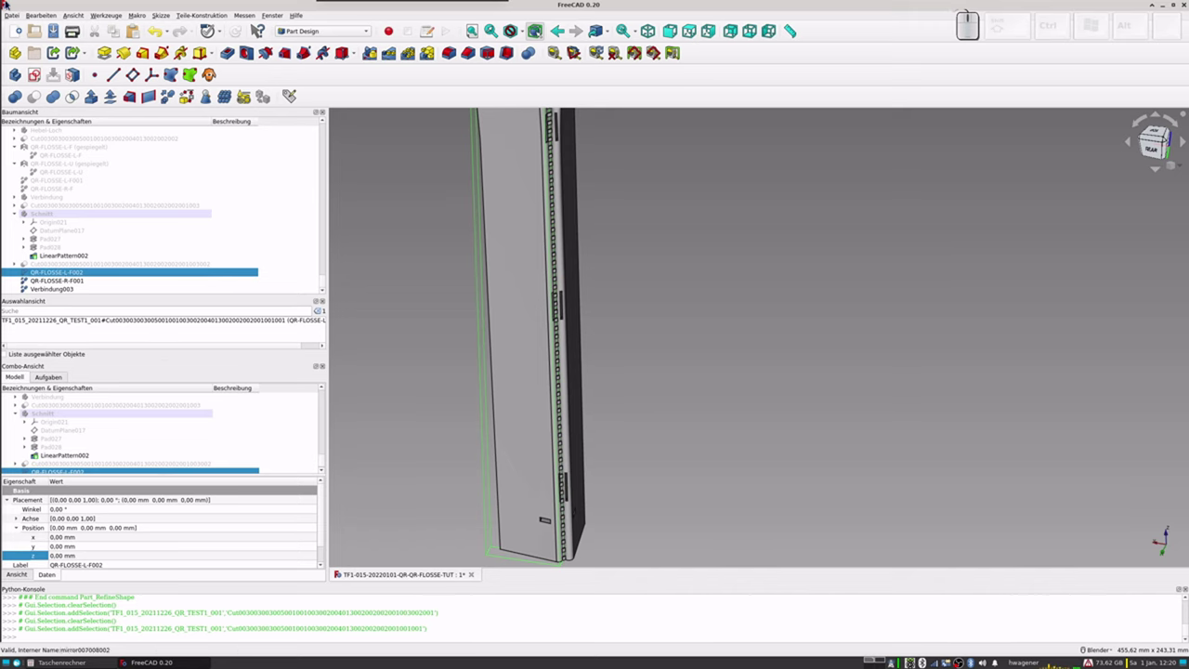
key("ctrl+s")
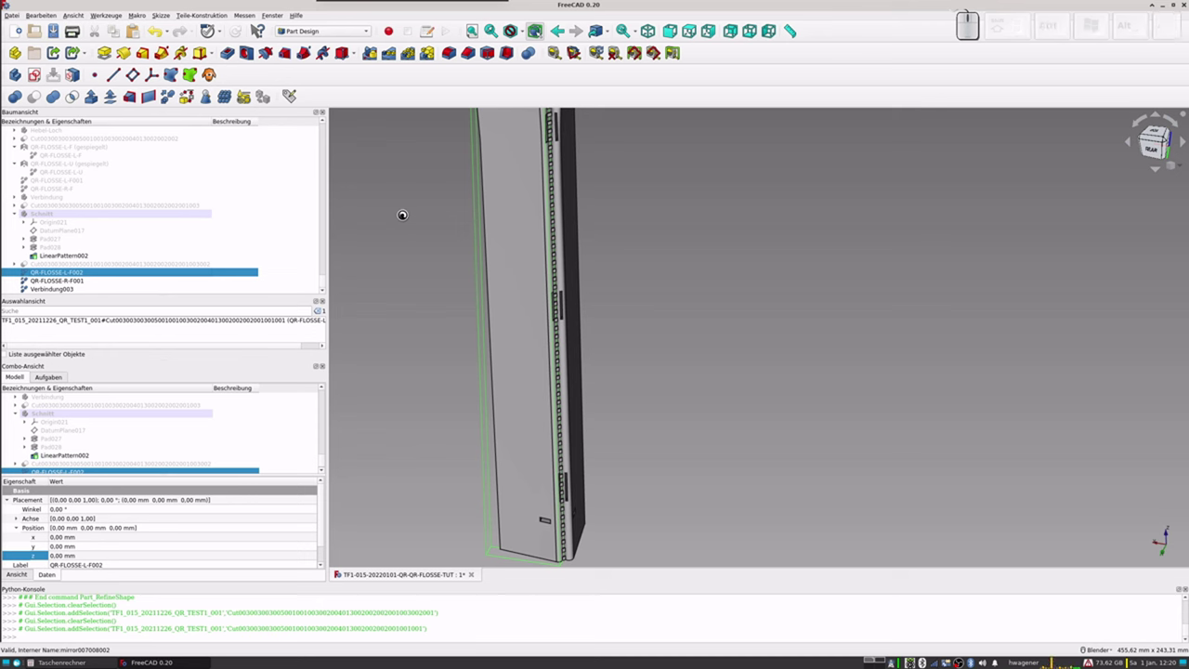
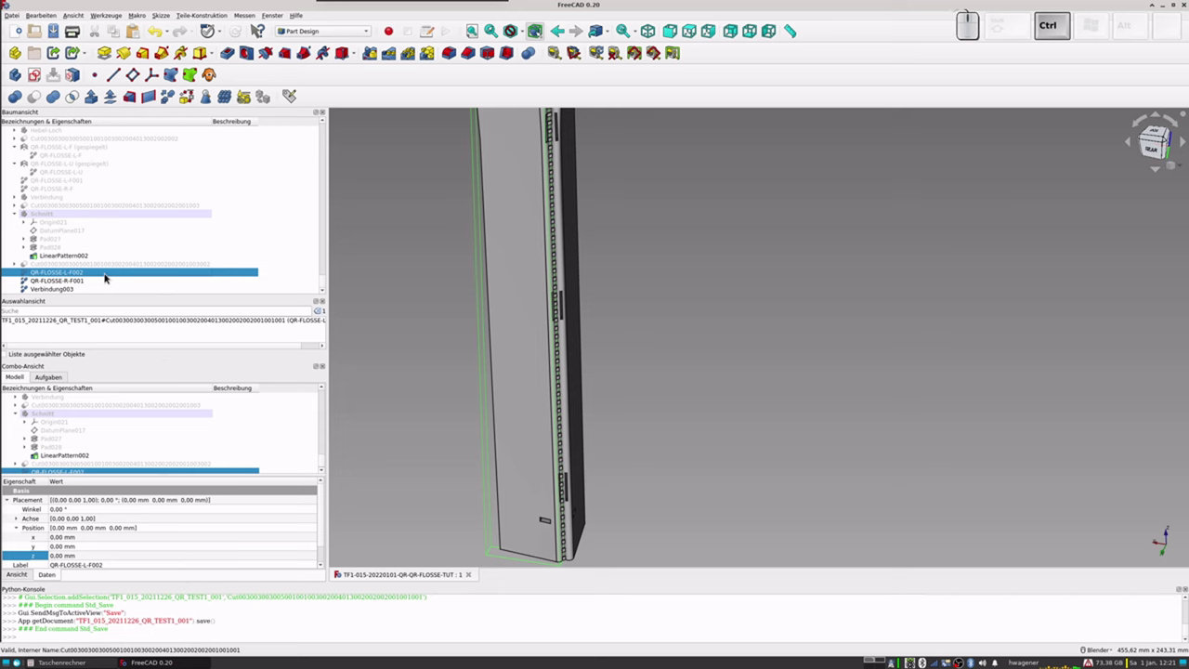
Step: Export the left aileron half as STL into a new QR3-1 folder
key("ctrl+e")
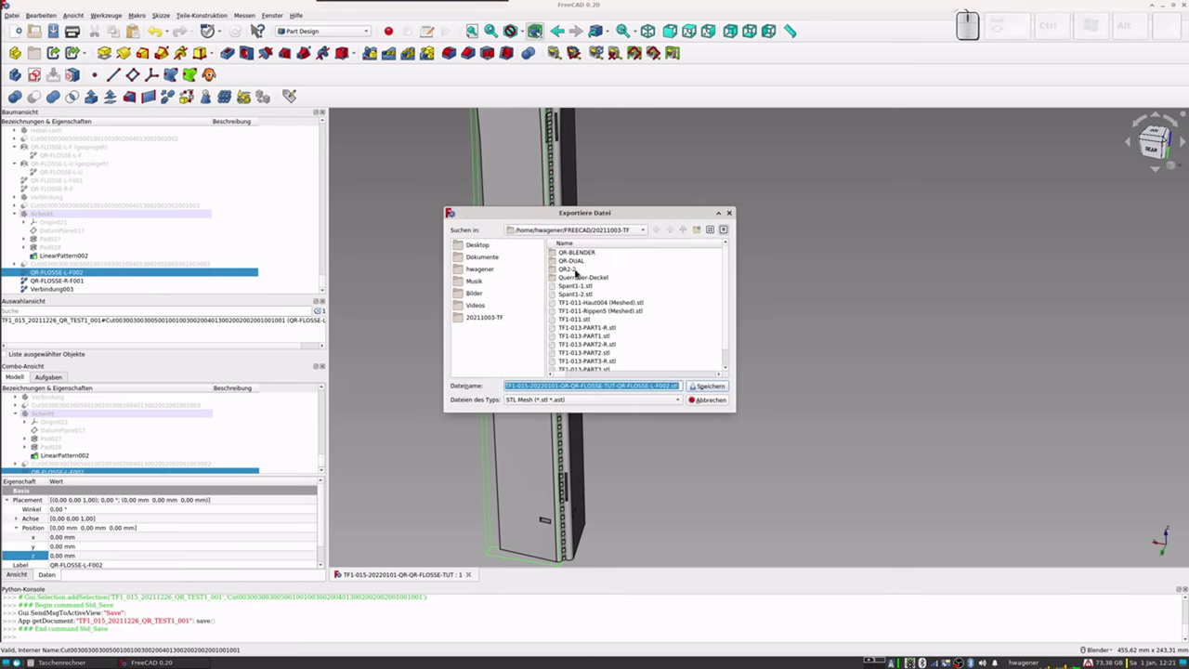
left_click(696, 230)
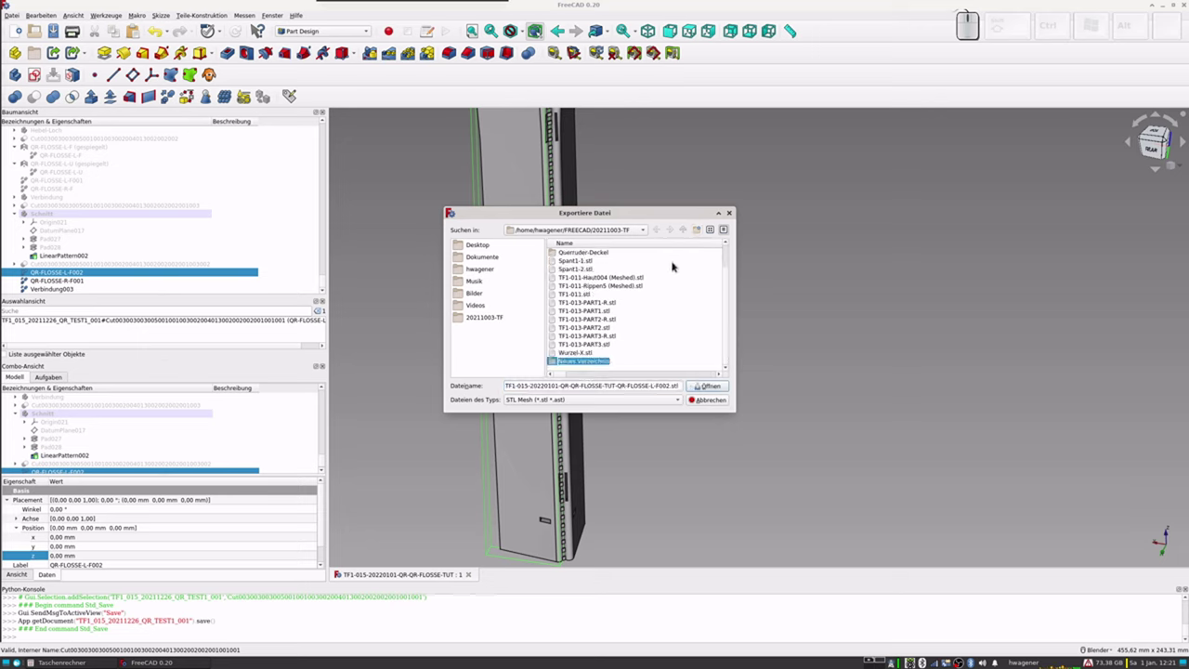
key("shift+q")
key("shift+r")
key("3")
key("-")
key("1")
key("Return")
key("Return")
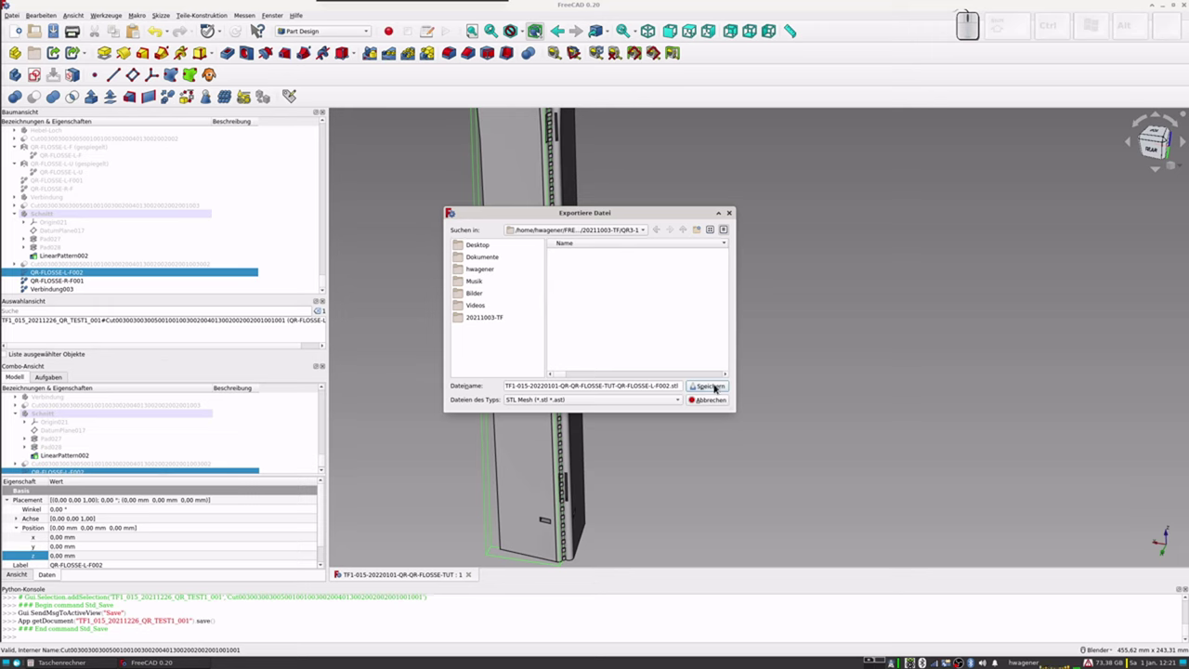
left_click(715, 384)
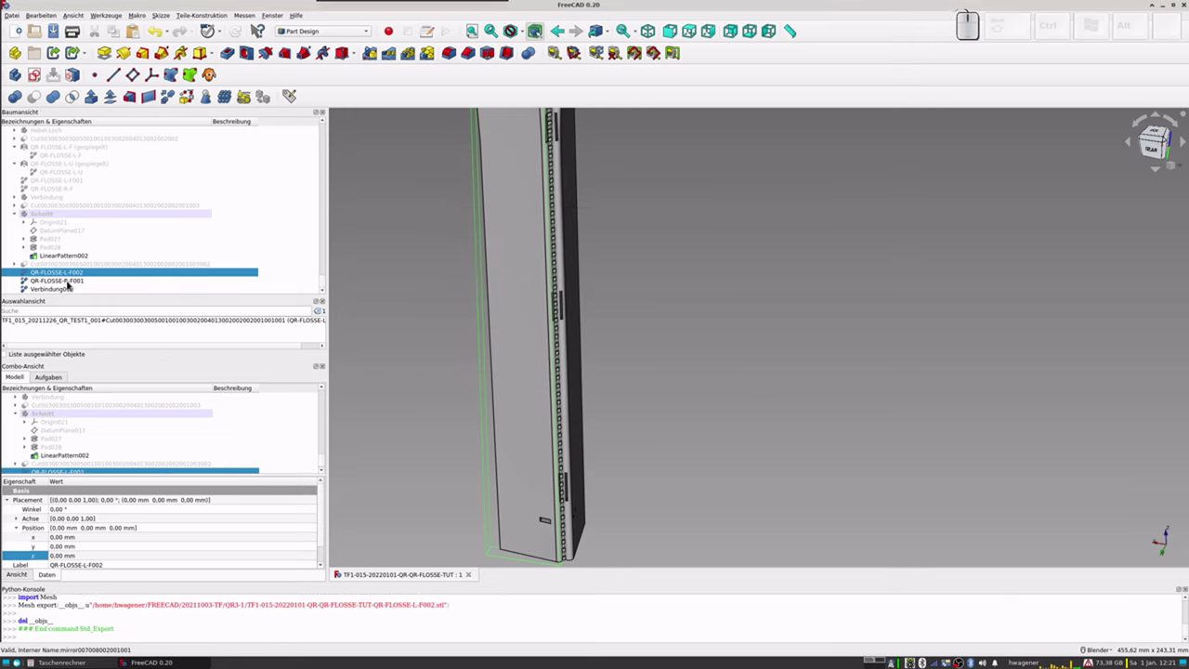
Step: Export QR-FLOSSE-R-F001 and Verbindung003 as STL, then switch to Cura
left_click(70, 284)
key("ctrl+e")
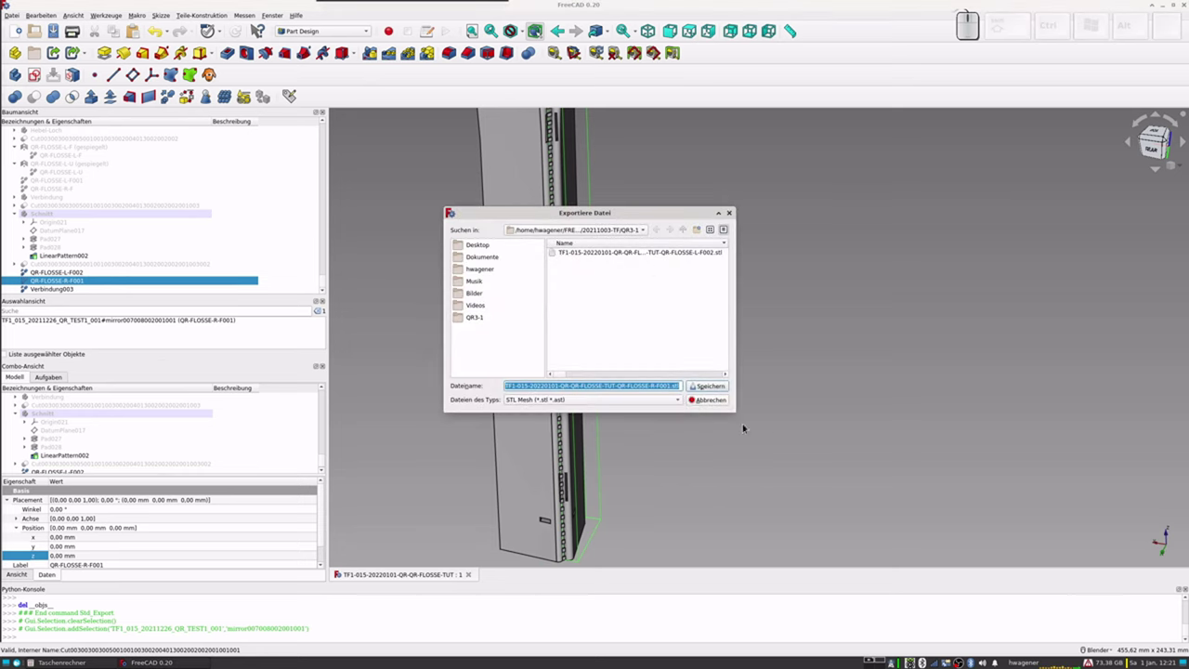
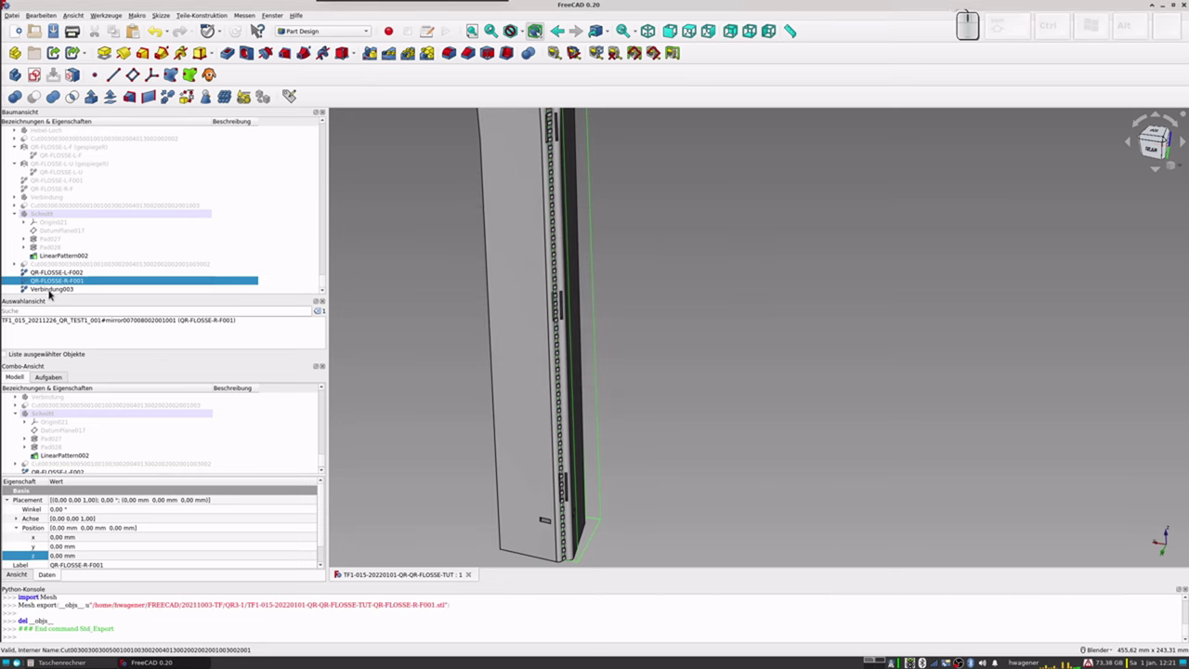
left_click(52, 293)
key("ctrl+e")
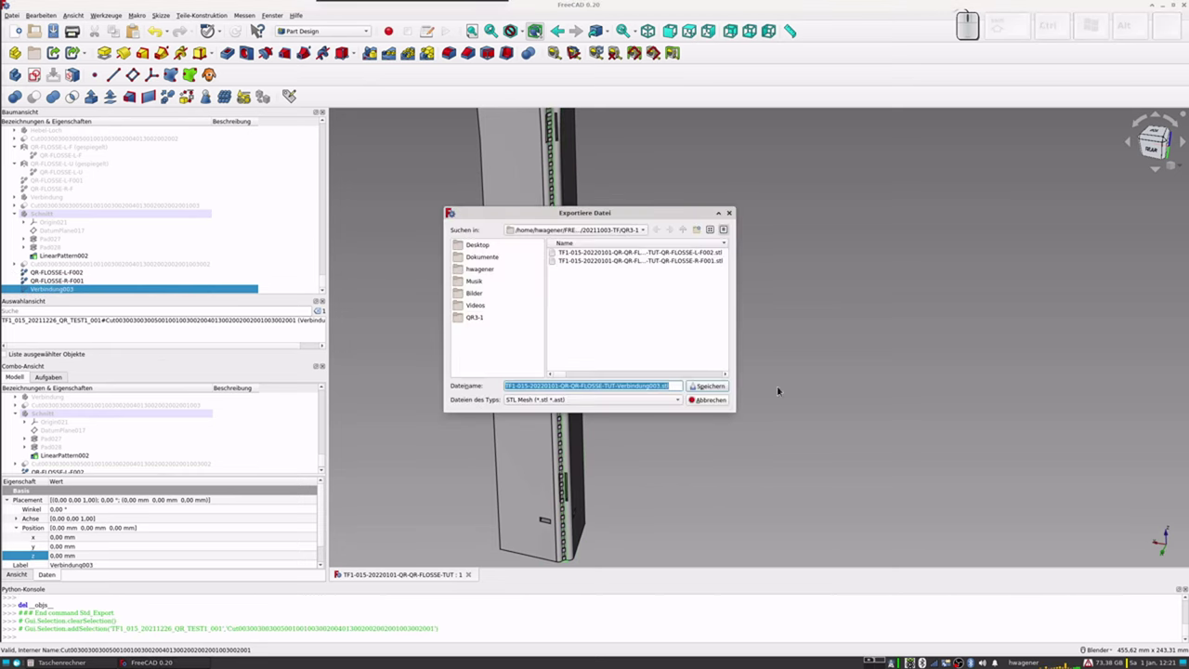
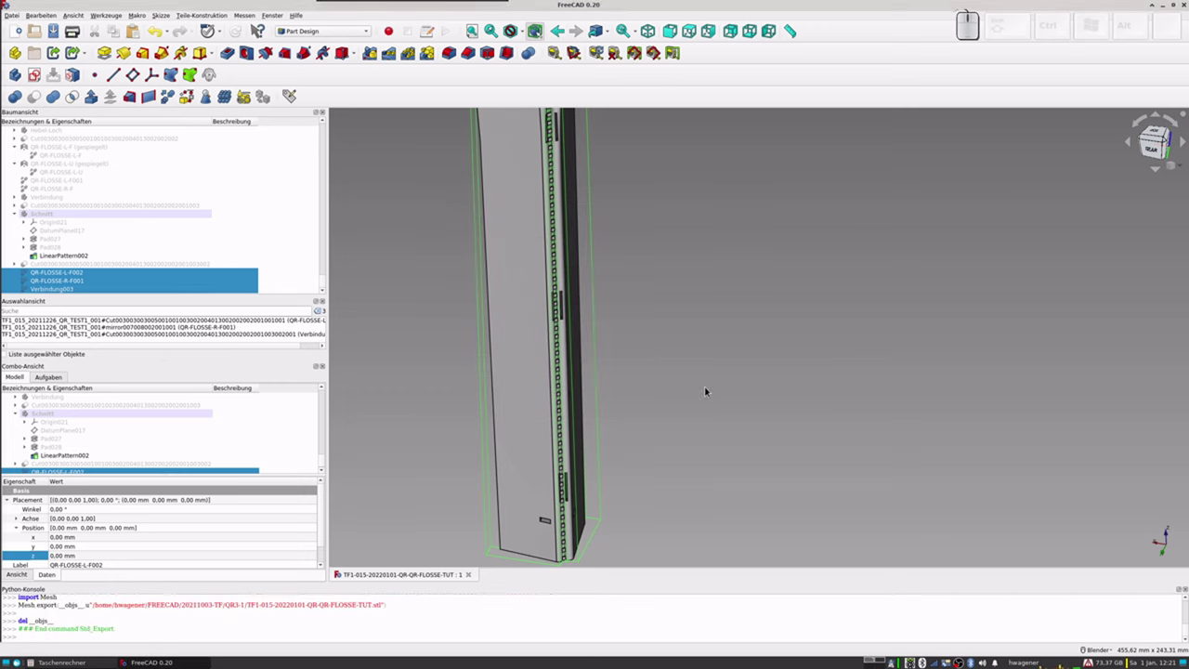
key("ctrl+alt+b")
key("alt+7")
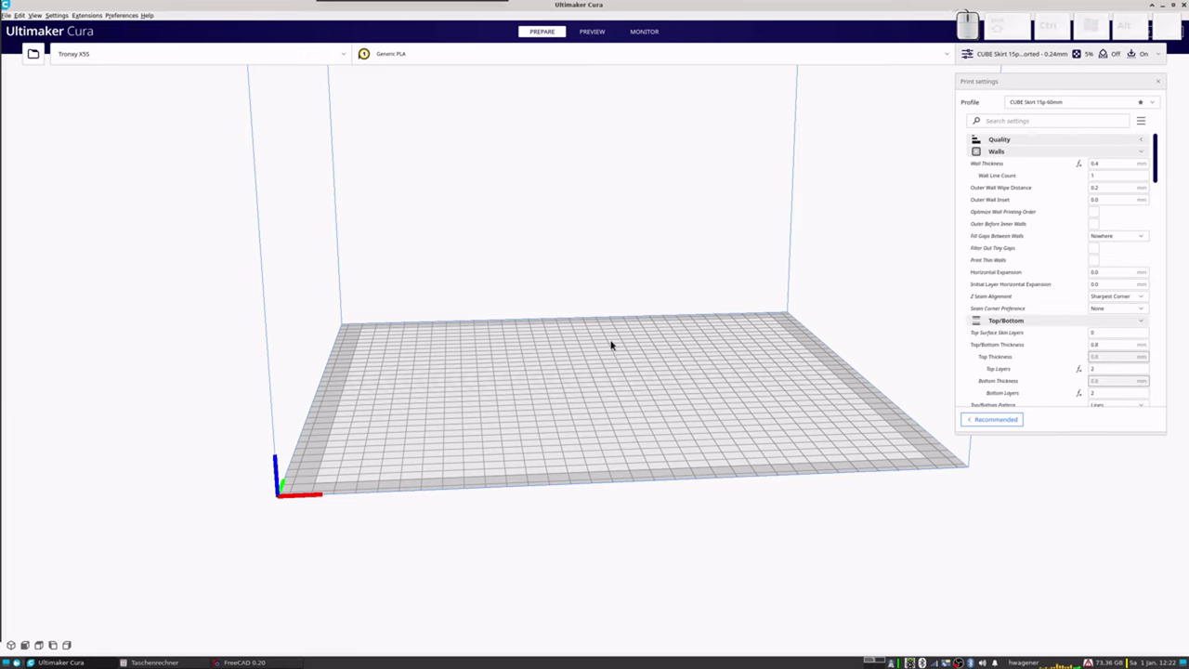
Step: Browse to FREECAD/20211003-TF and mistakenly try loading the FreeCAD project file
key("ctrl+o")
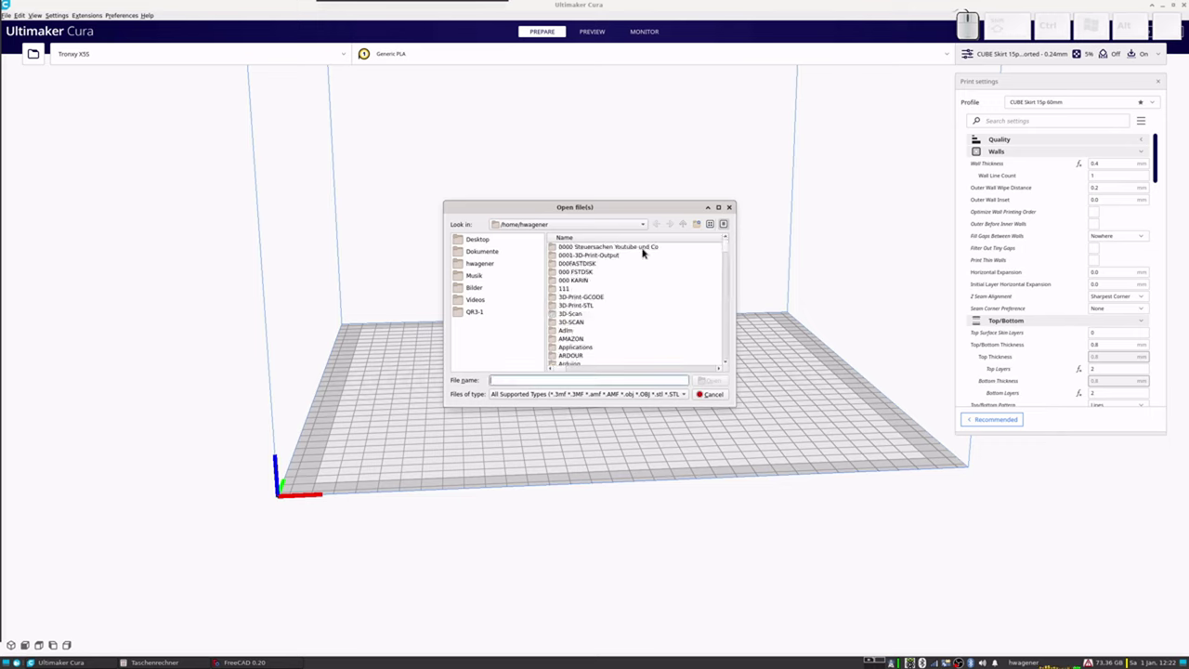
left_click(640, 235)
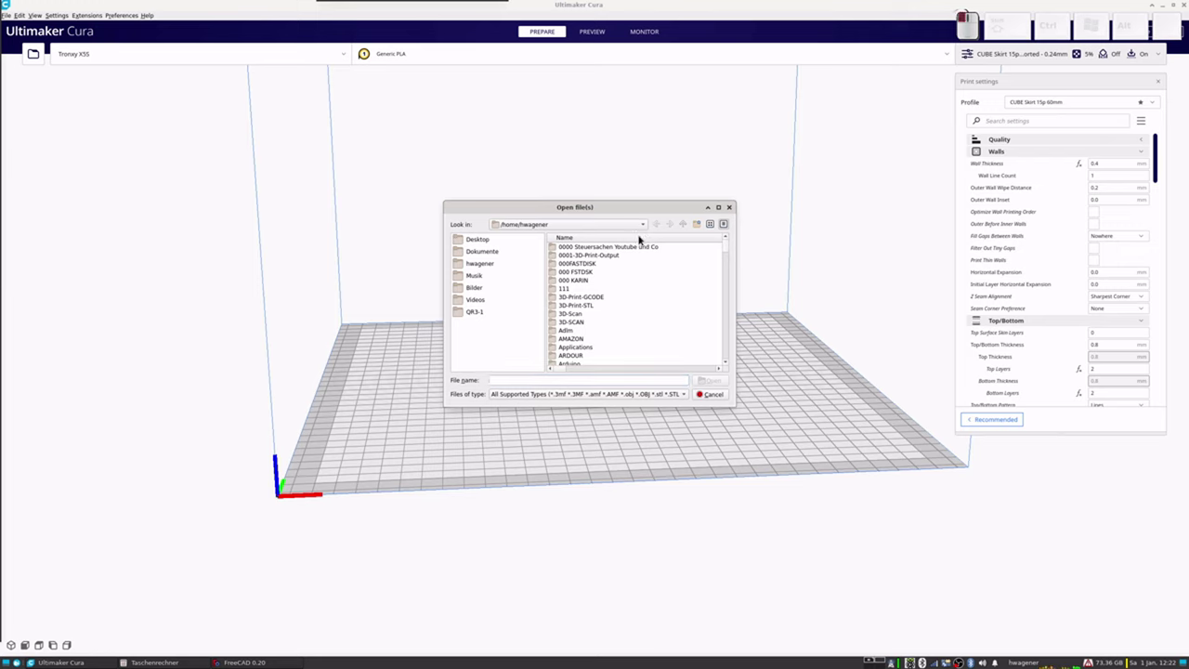
scroll("down", 3)
scroll("down", 3)
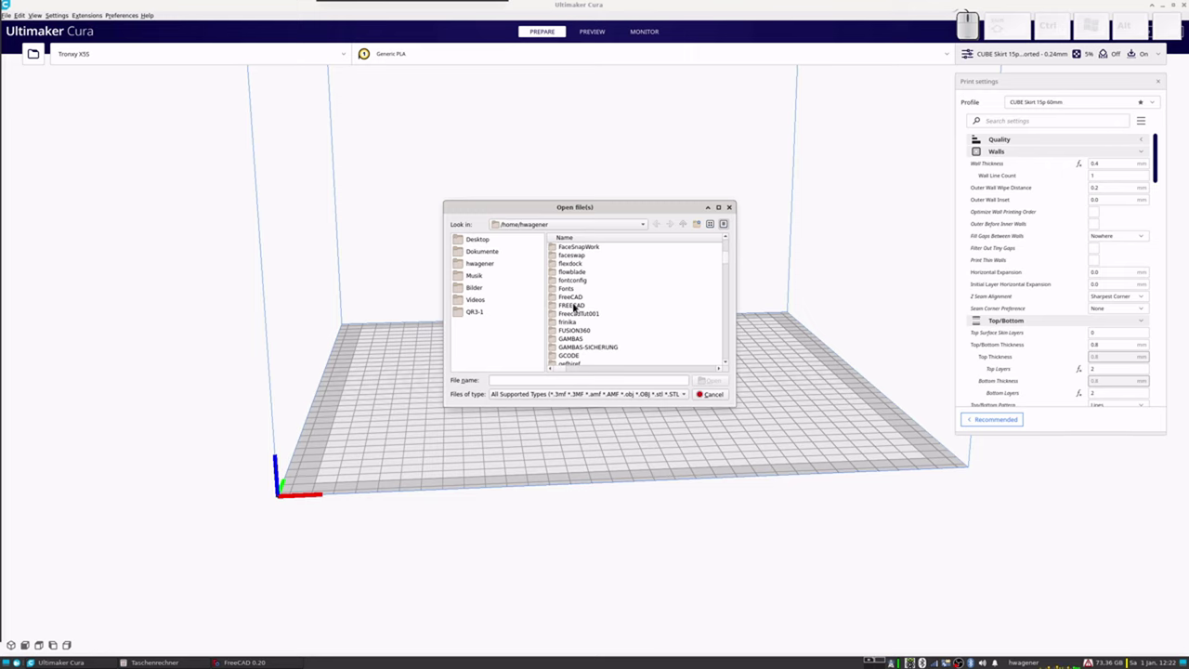
left_click(574, 304)
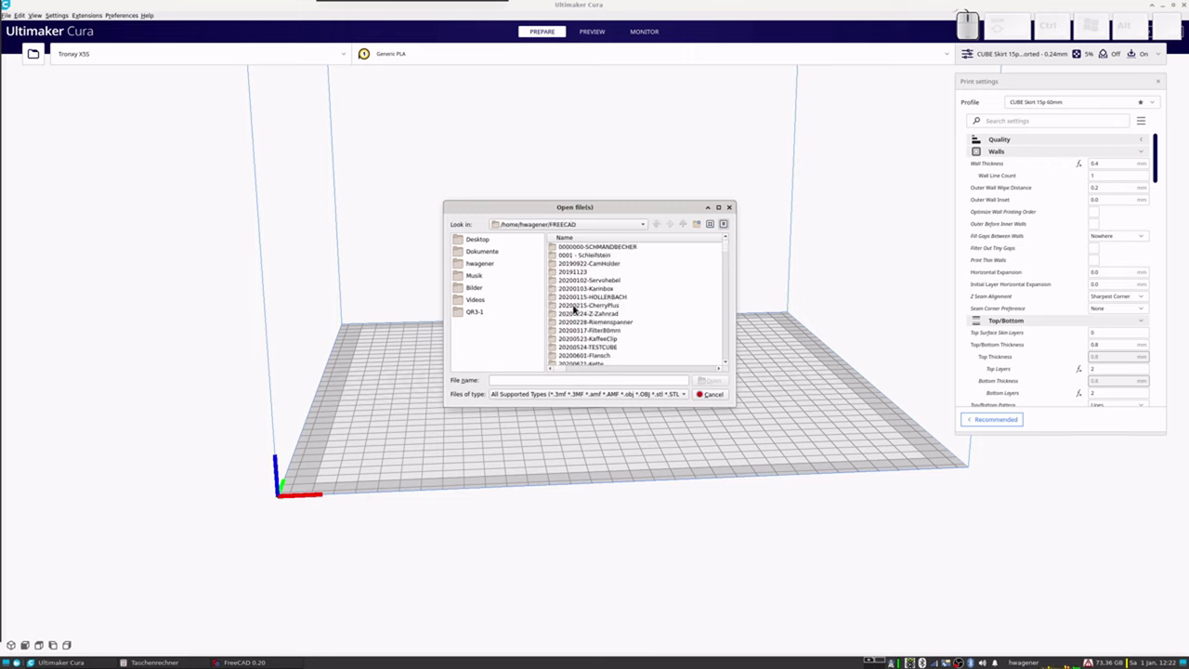
scroll("down", 3)
scroll("down", 3)
scroll("down", 3)
scroll("down", 3)
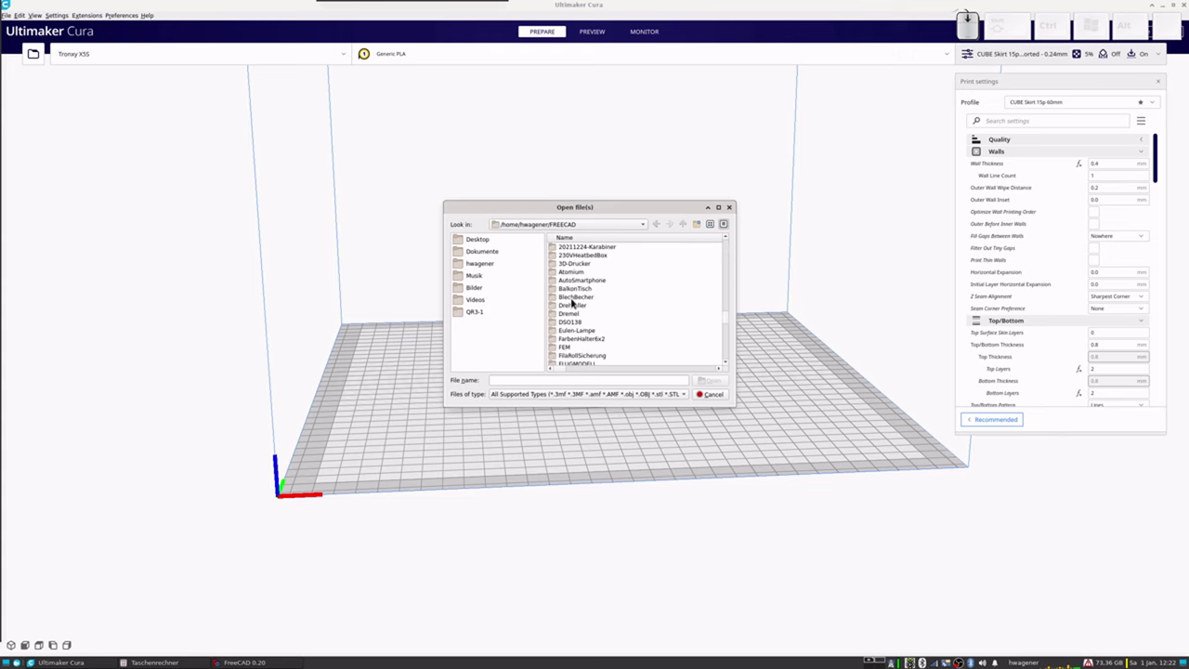
scroll("up", 3)
scroll("up", 3)
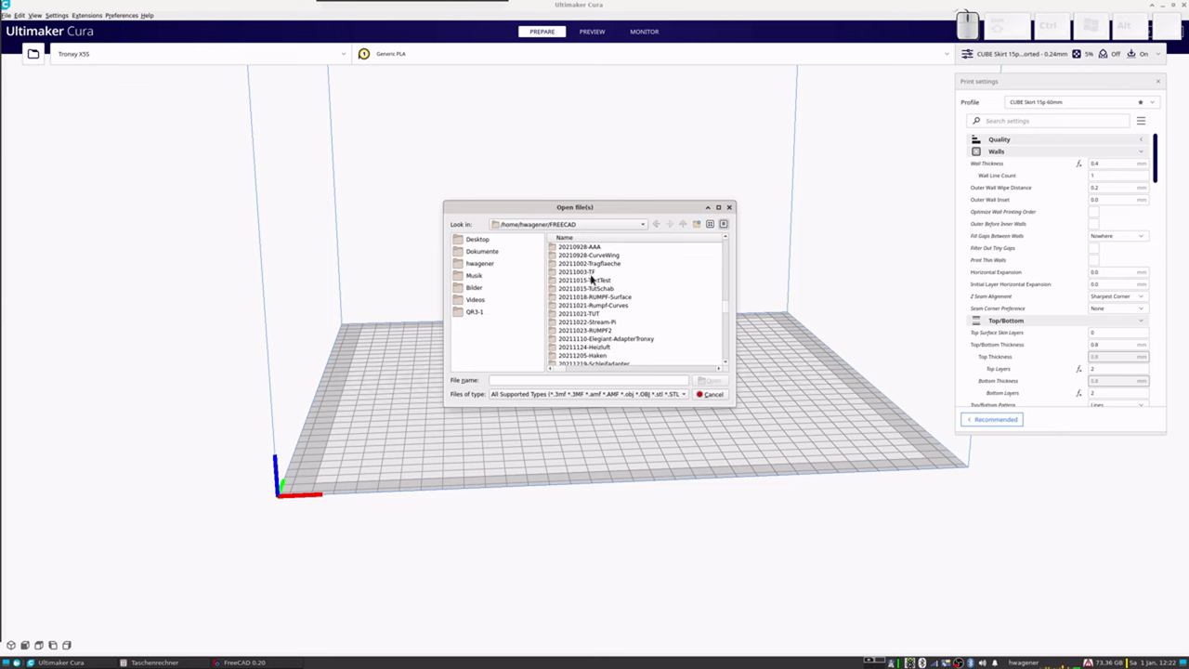
left_click(593, 275)
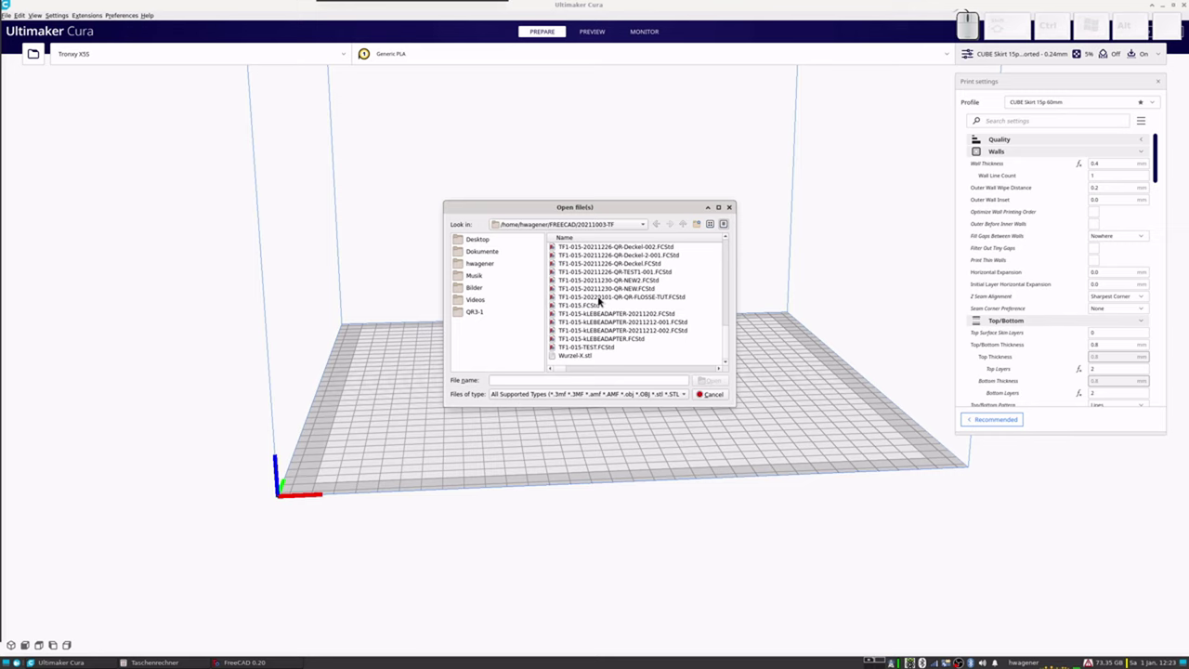
left_click(601, 300)
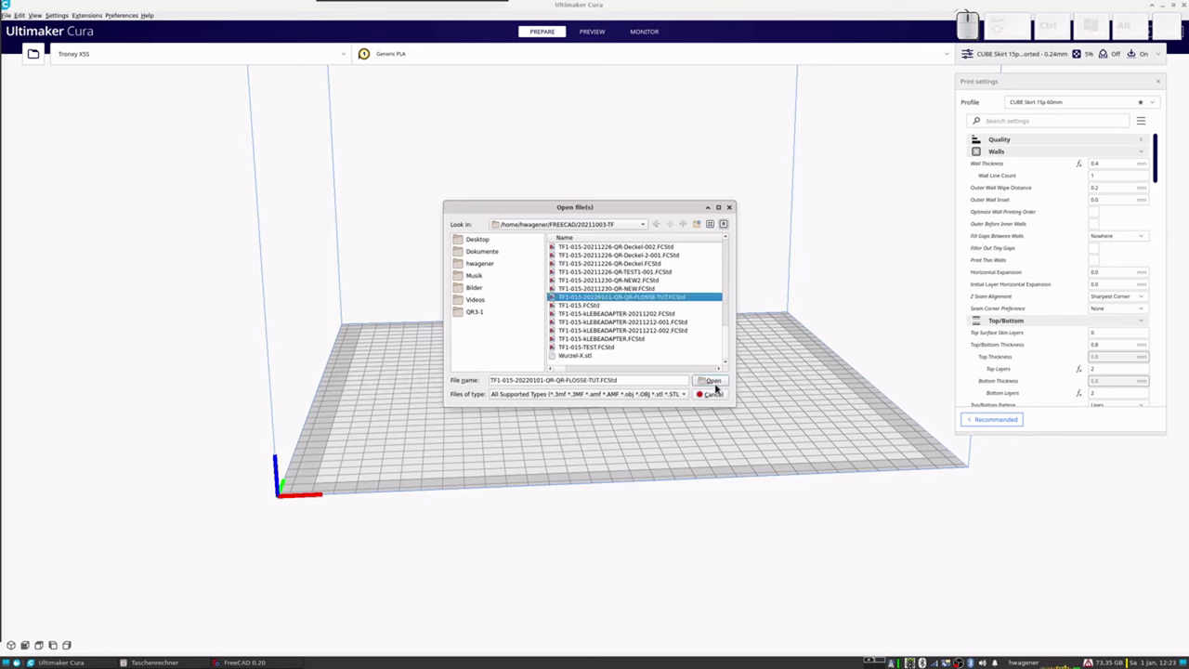
left_click(715, 384)
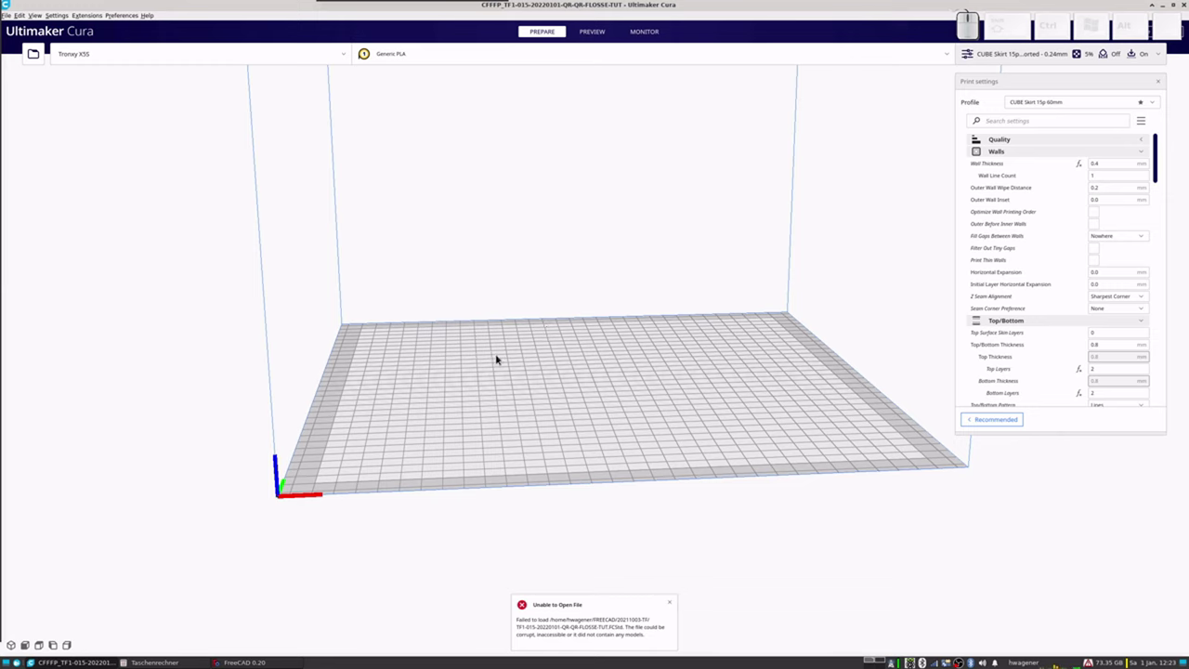
key("ctrl+o")
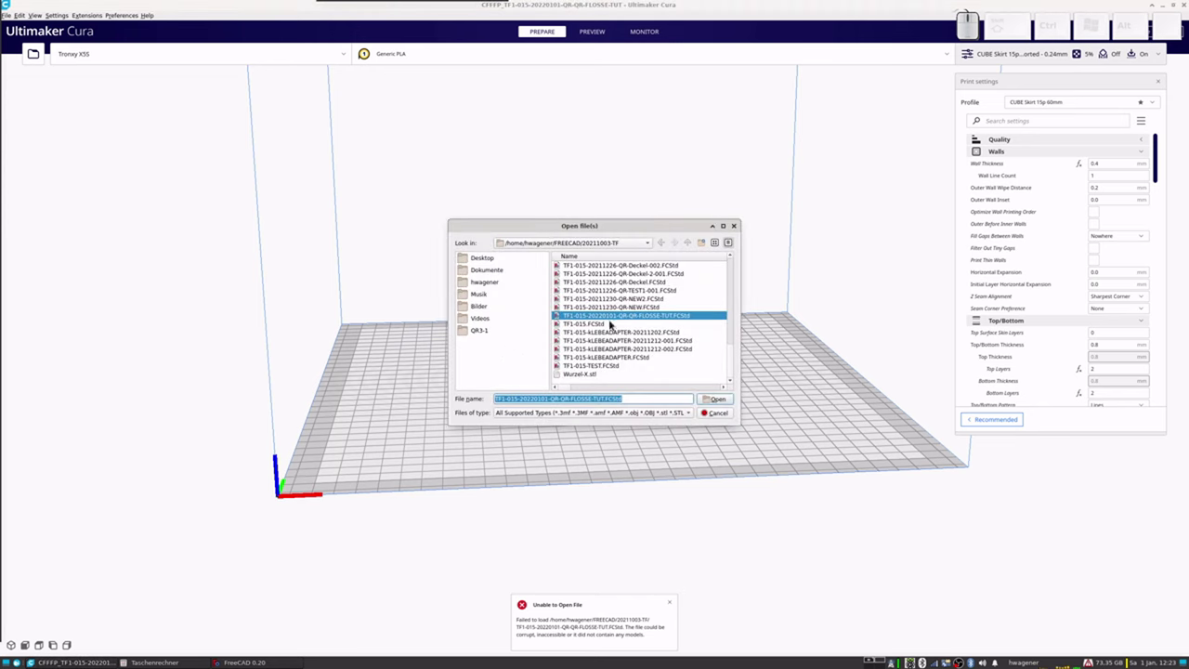
scroll("up", 3)
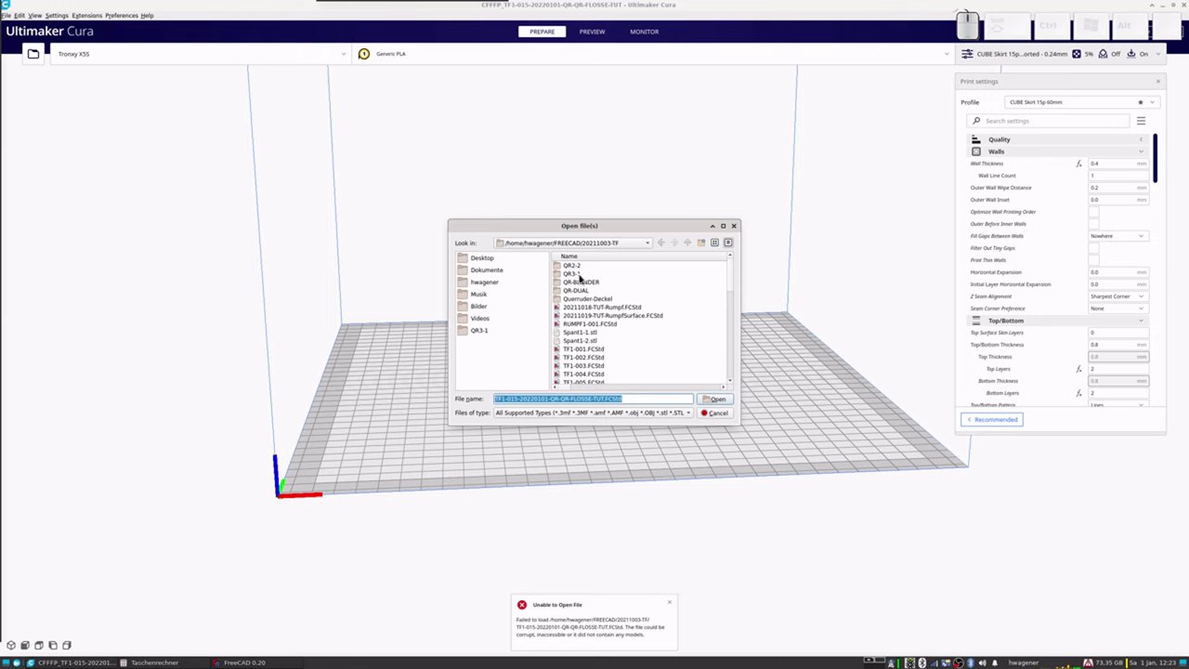
left_click(582, 277)
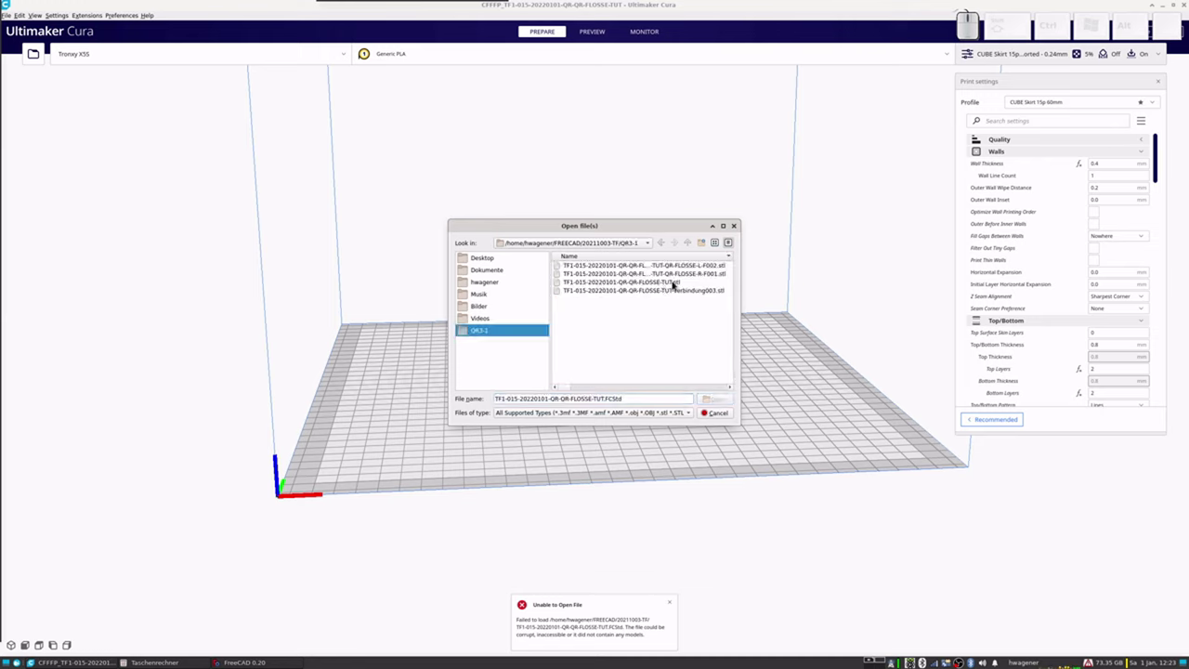
left_click(667, 284)
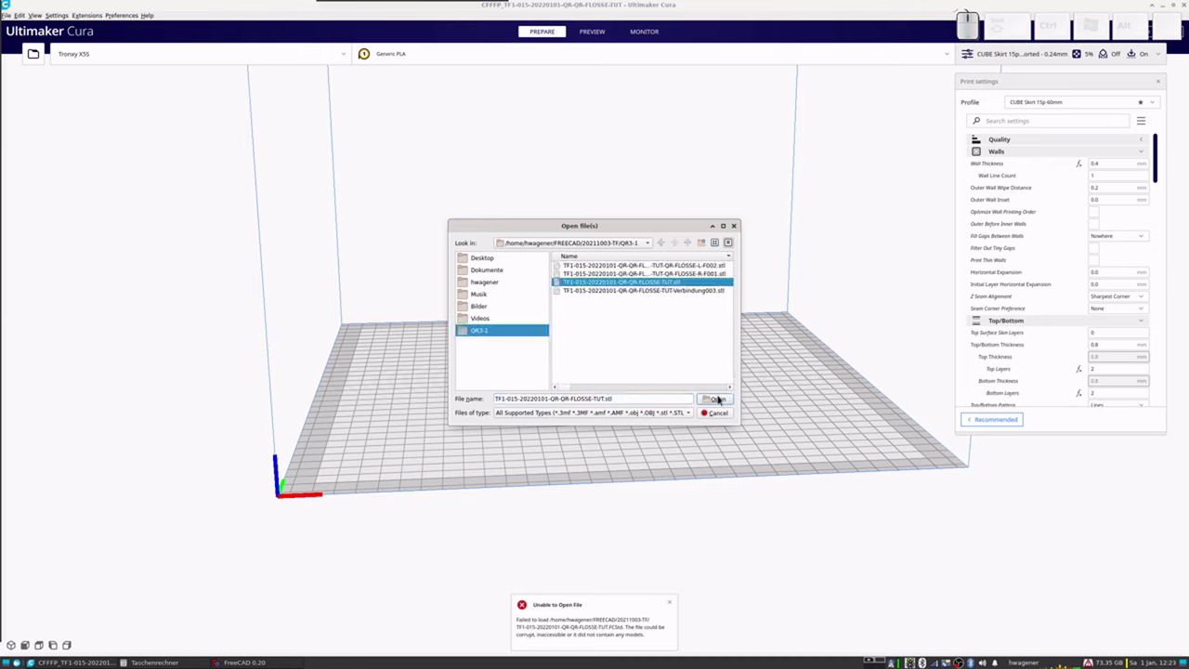
left_click(727, 400)
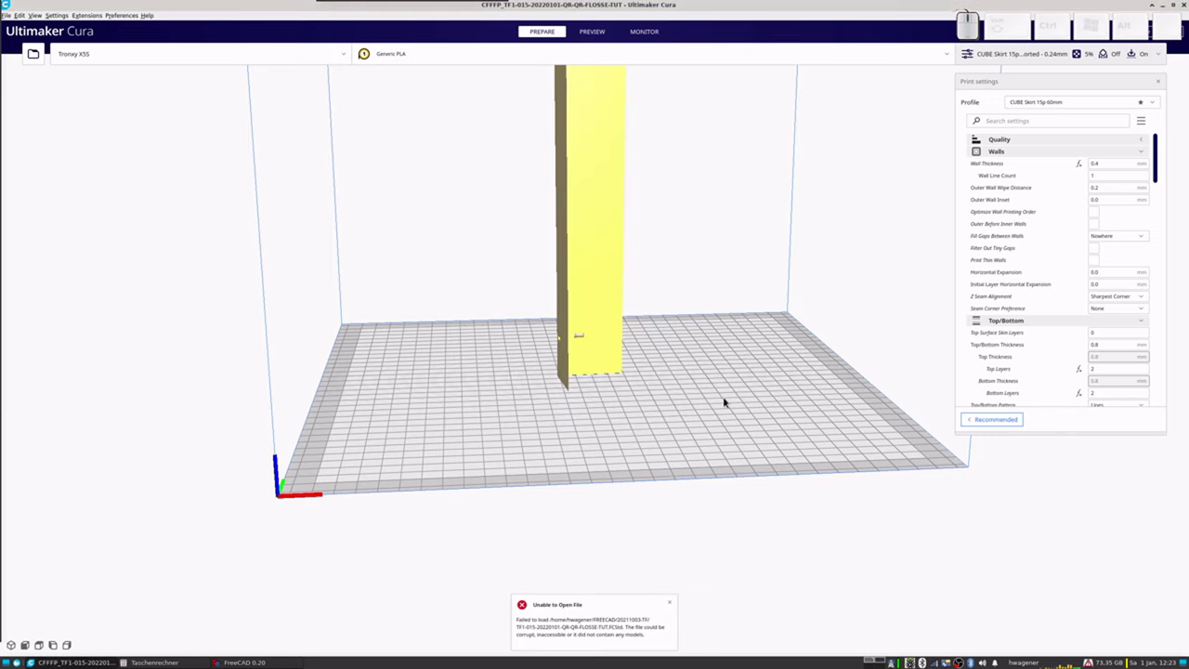
Step: Zoom and orbit around the aileron, then scroll the Custom settings to Infill
scroll("up", 3)
left_click_drag(595, 358, 679, 343)
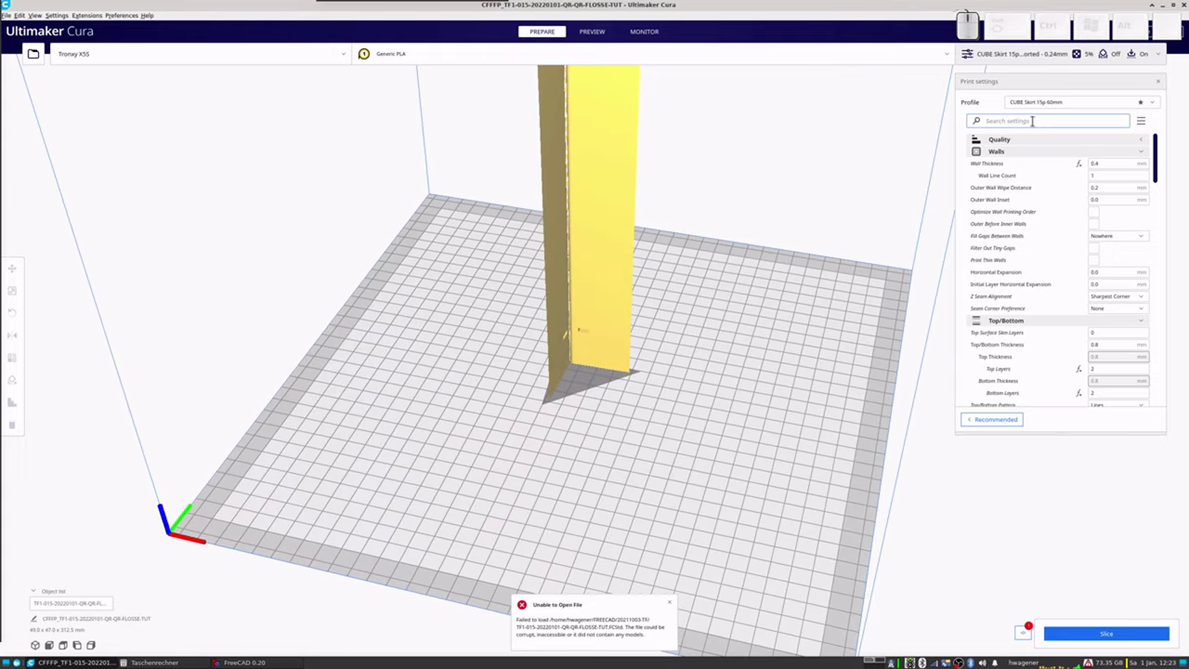
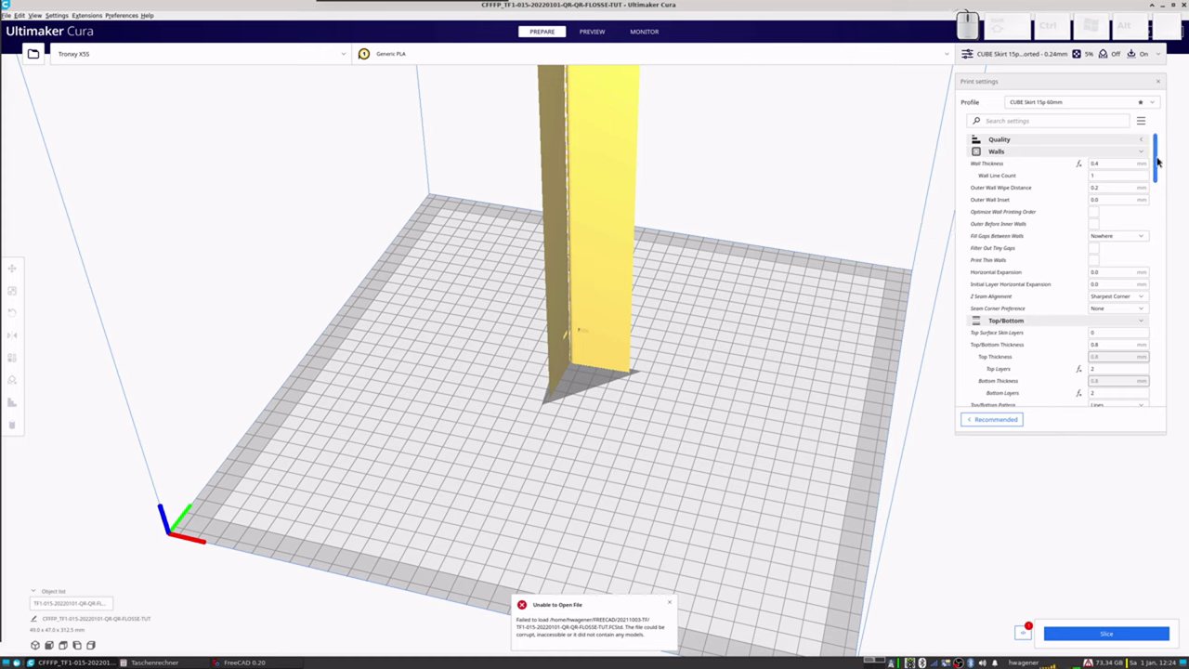
left_click_drag(1160, 160, 1124, 217)
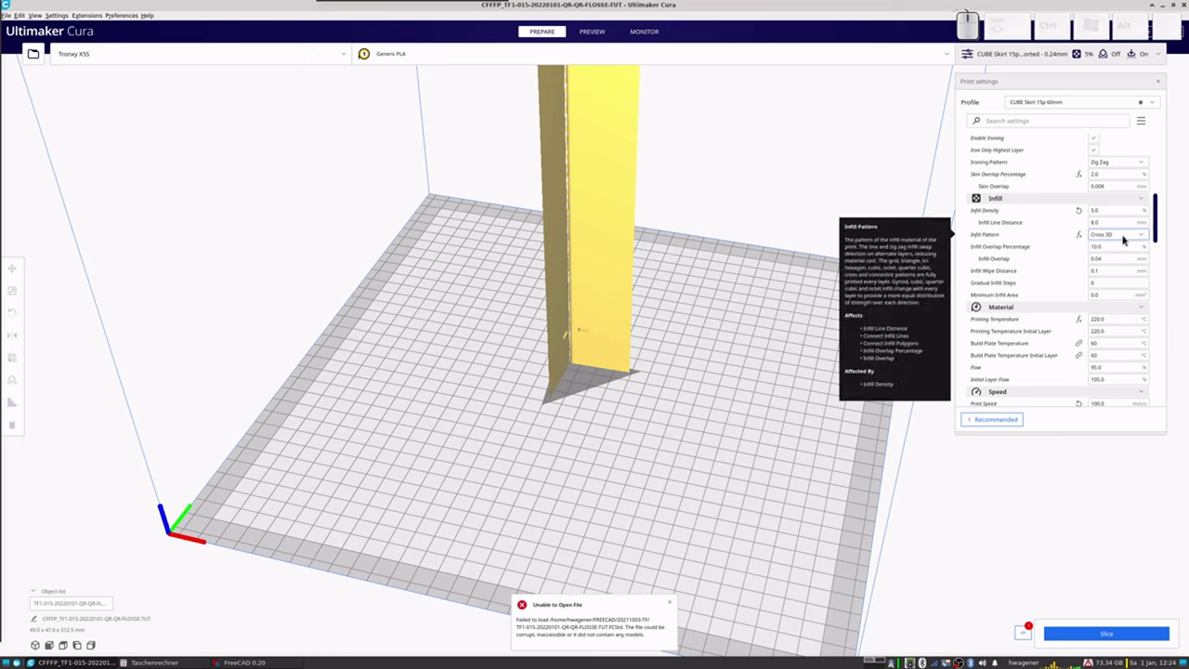
Step: Change the infill pattern from Cross 3D to Gyroid
left_click(1141, 234)
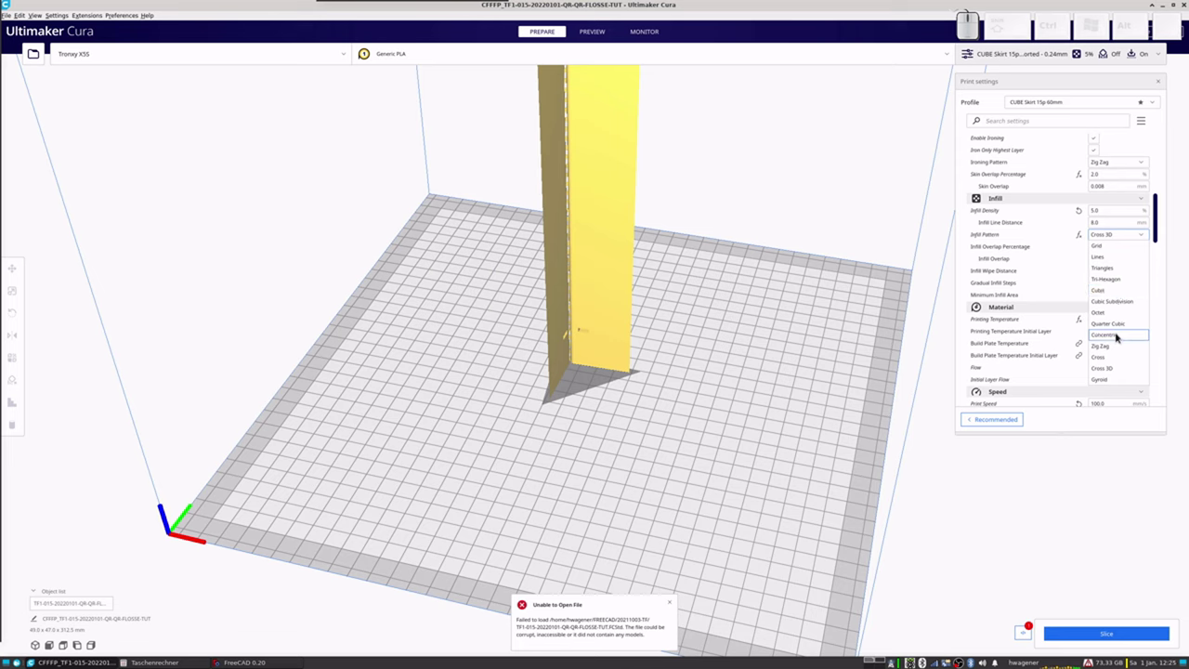
scroll("down", 3)
left_click(1113, 382)
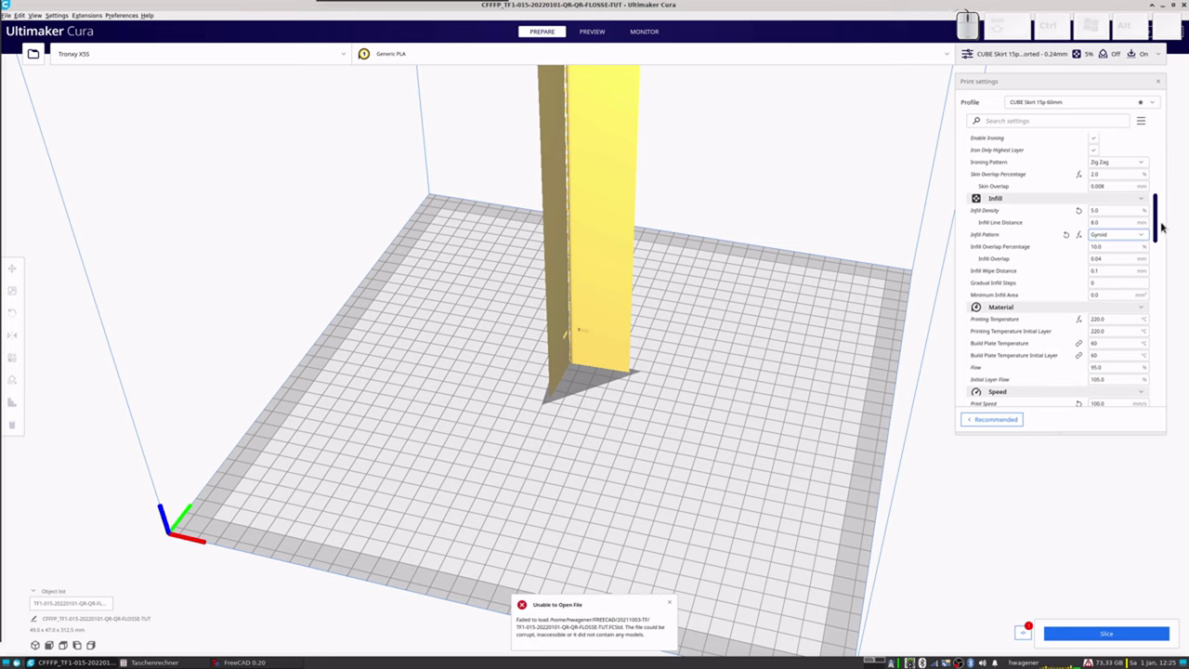
Step: Review the settings down to Experimental and back up to Quality
left_click_drag(1159, 220, 1159, 305)
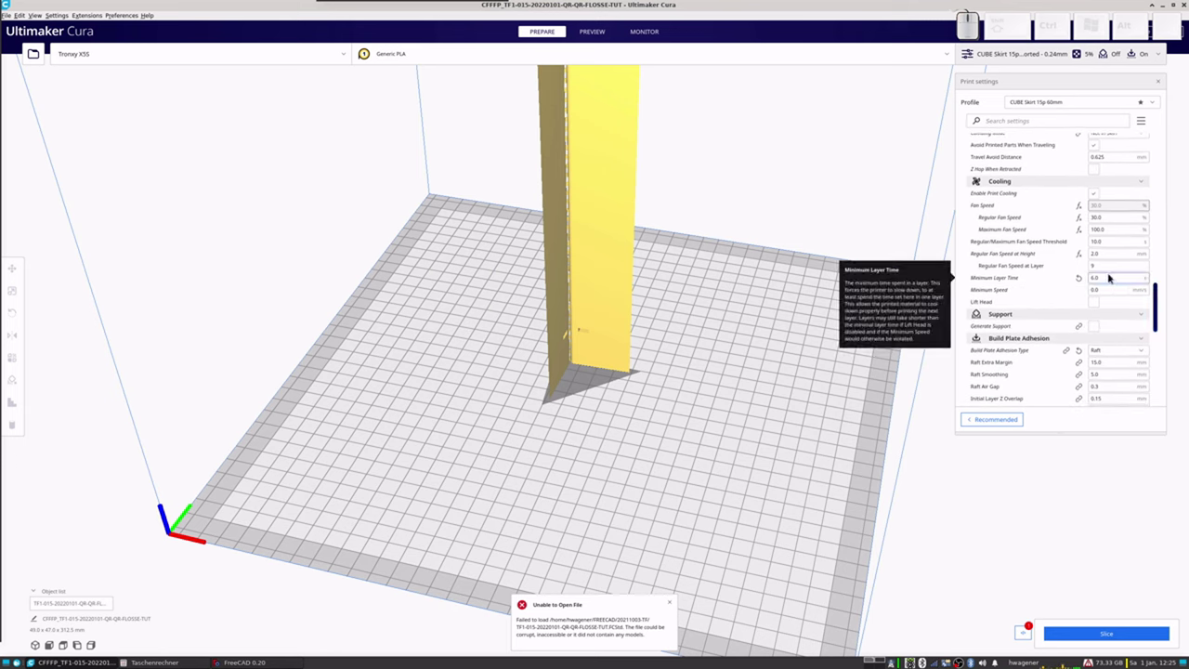
left_click_drag(1160, 304, 1160, 268)
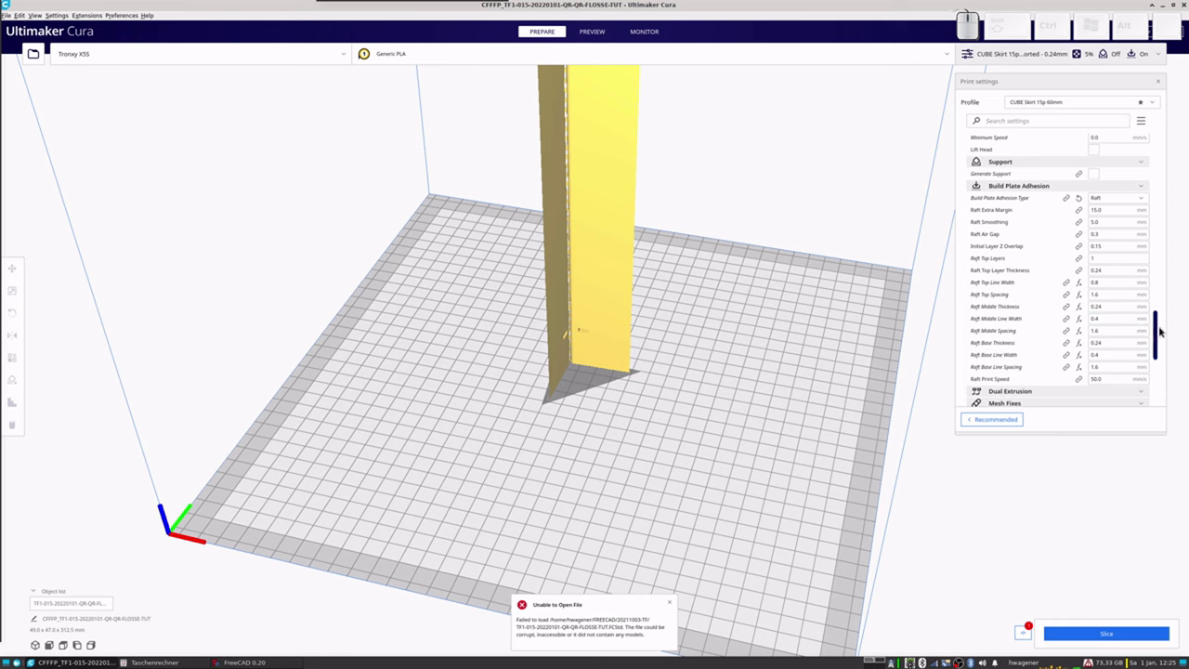
left_click_drag(1157, 330, 1159, 112)
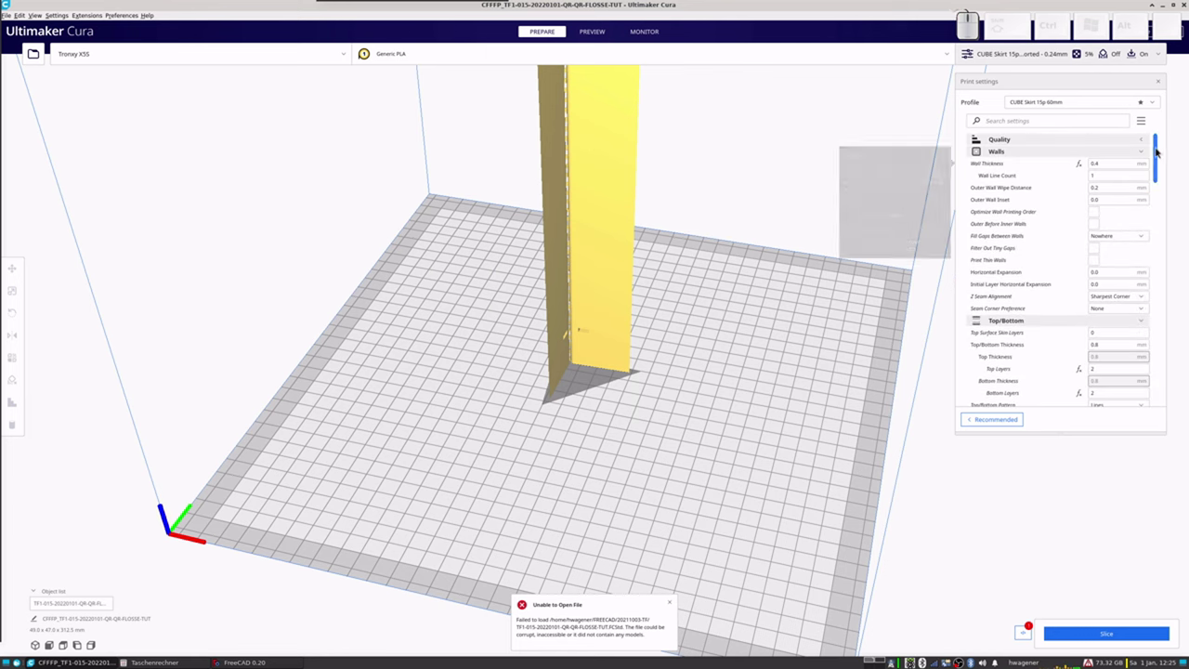
left_click(1145, 139)
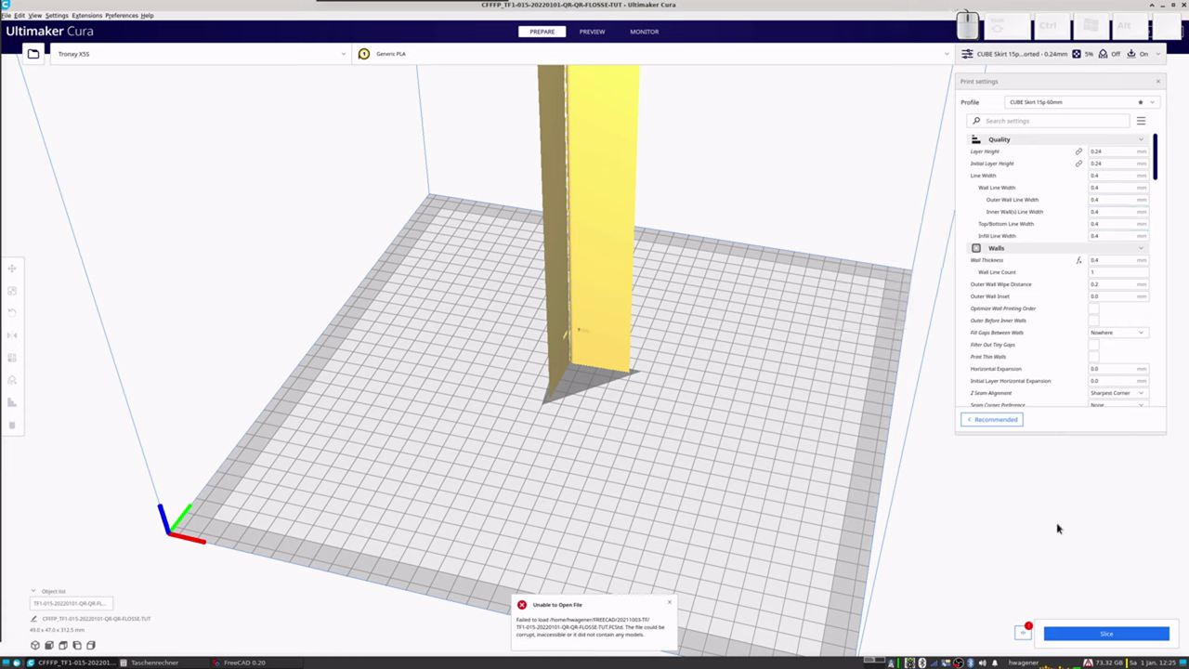
Step: Slice the part and show the preview only up to about layer 227
left_click(1088, 635)
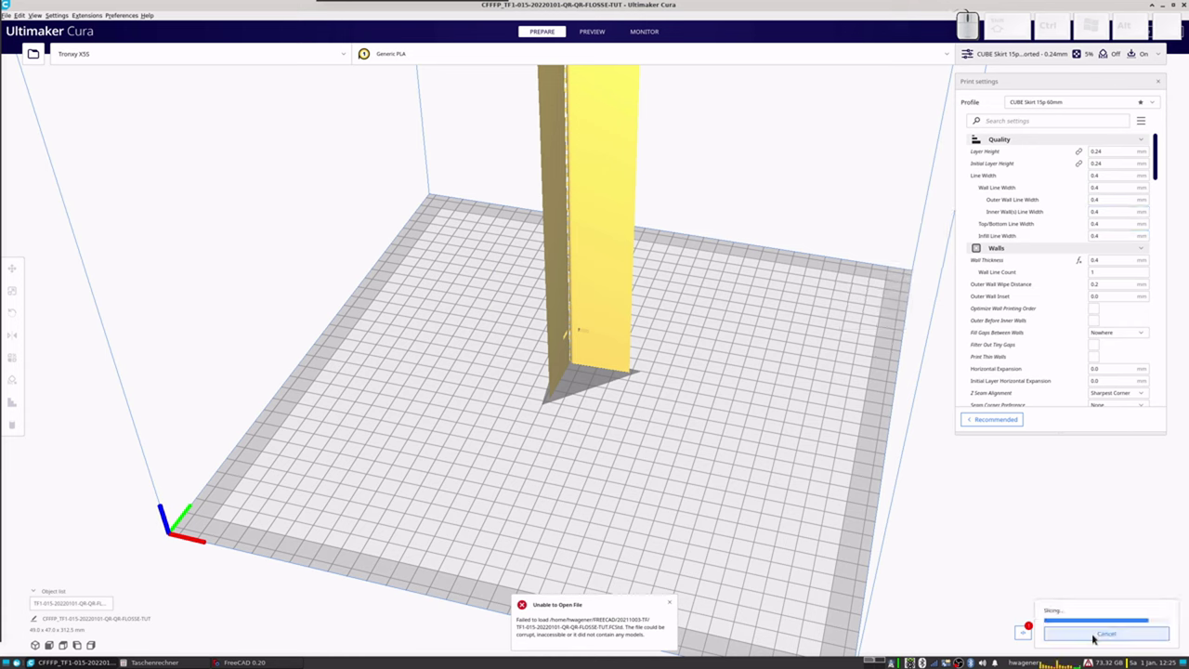
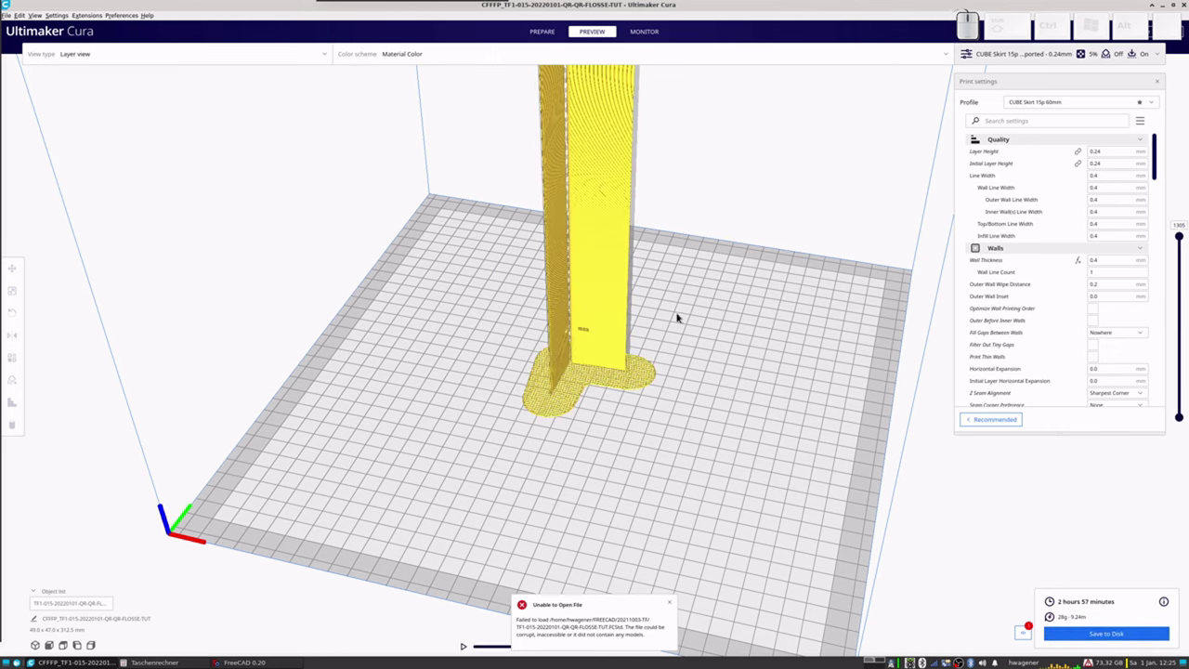
scroll("up", 3)
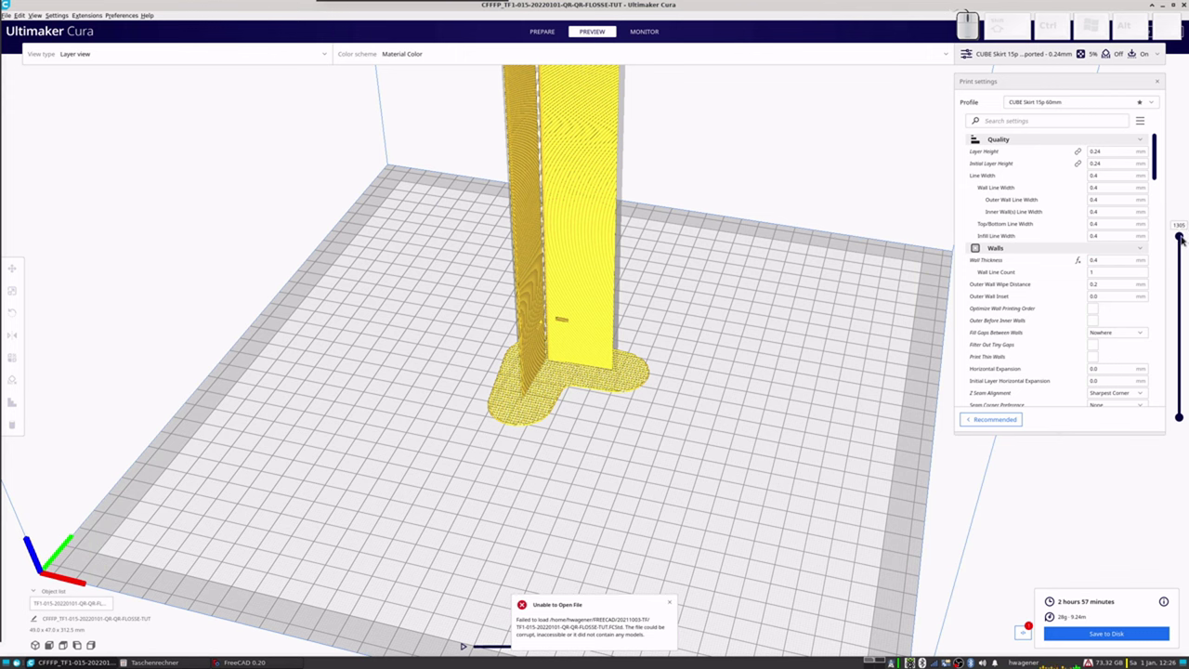
left_click_drag(1185, 239, 770, 300)
scroll("up", 3)
scroll("up", 3)
left_click_drag(562, 323, 621, 307)
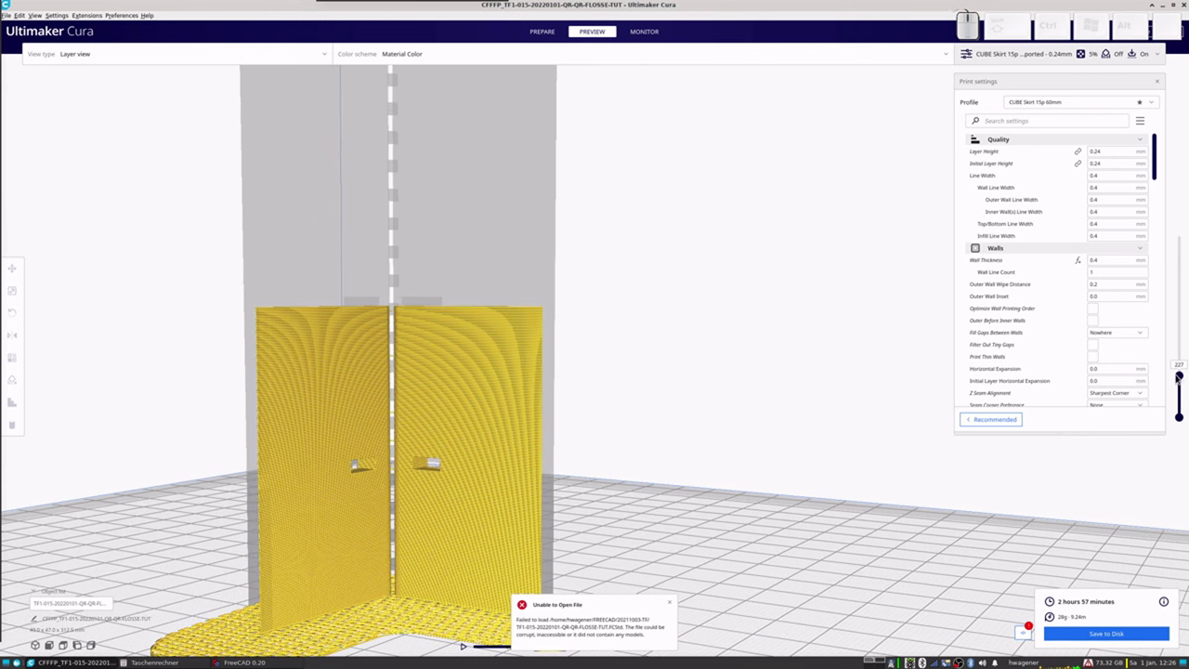
Step: Orbit and zoom in to inspect the inner wall faces
left_click_drag(1181, 378, 783, 377)
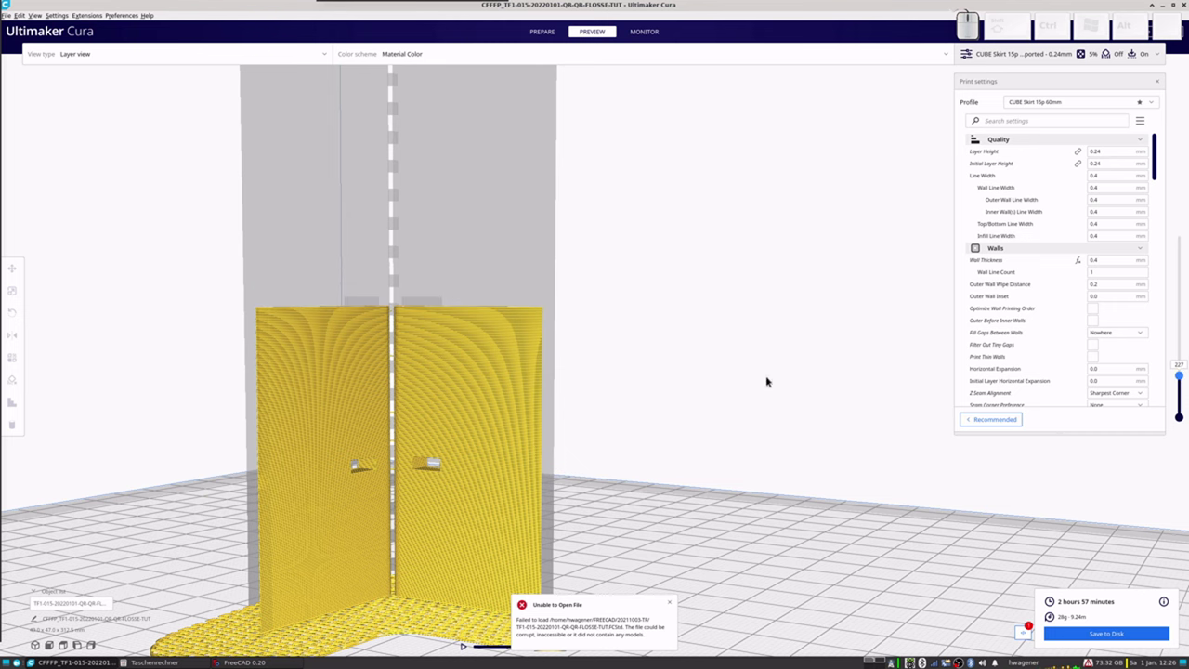
left_click_drag(481, 416, 450, 451)
scroll("up", 3)
left_click_drag(384, 391, 408, 372)
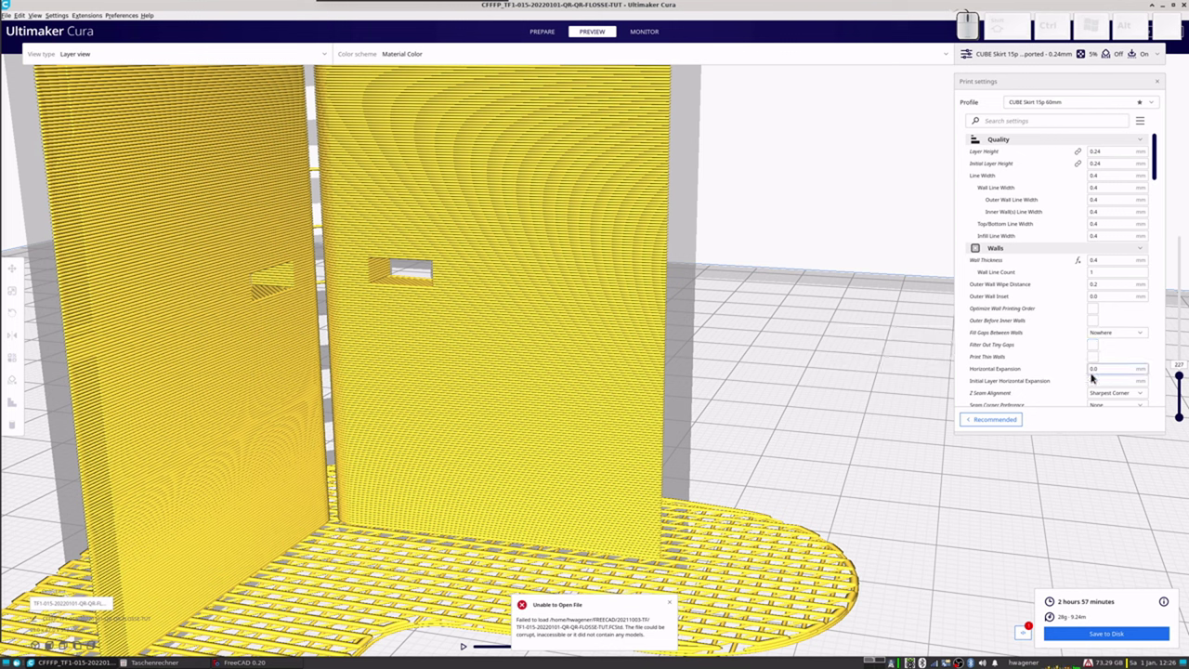
Step: Enable Print Thin Walls and re-slice, raising the estimate to 3 h 16 min
left_click(1093, 358)
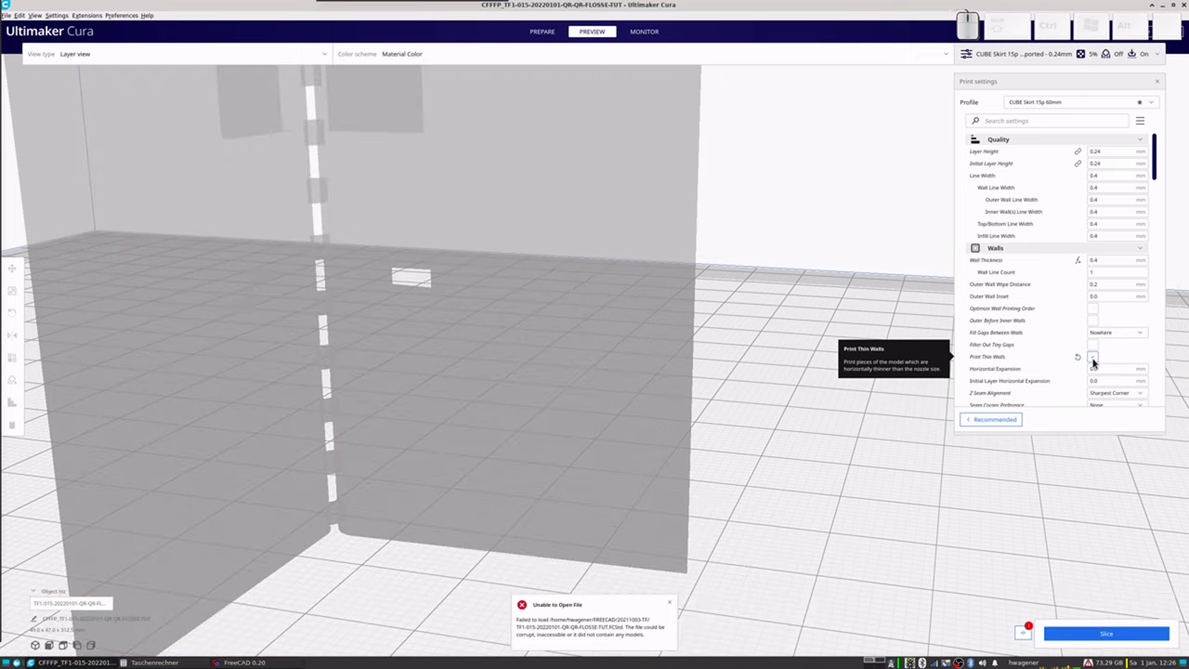
left_click(1095, 635)
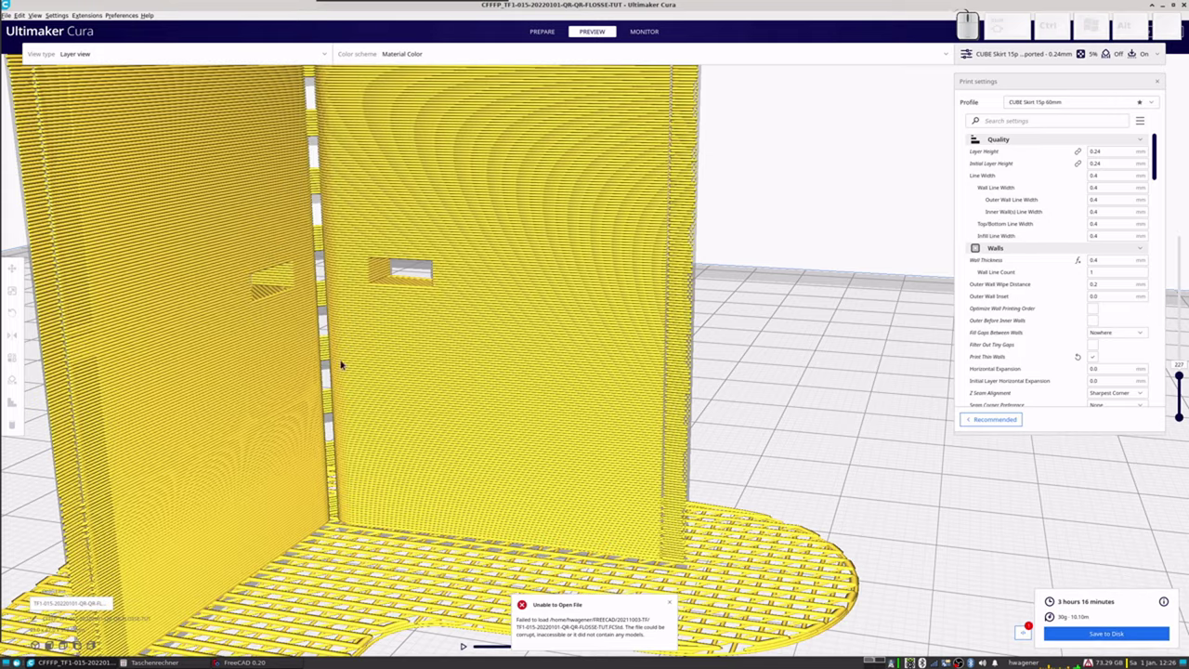
scroll("down", 3)
scroll("up", 3)
left_click_drag(318, 251, 313, 249)
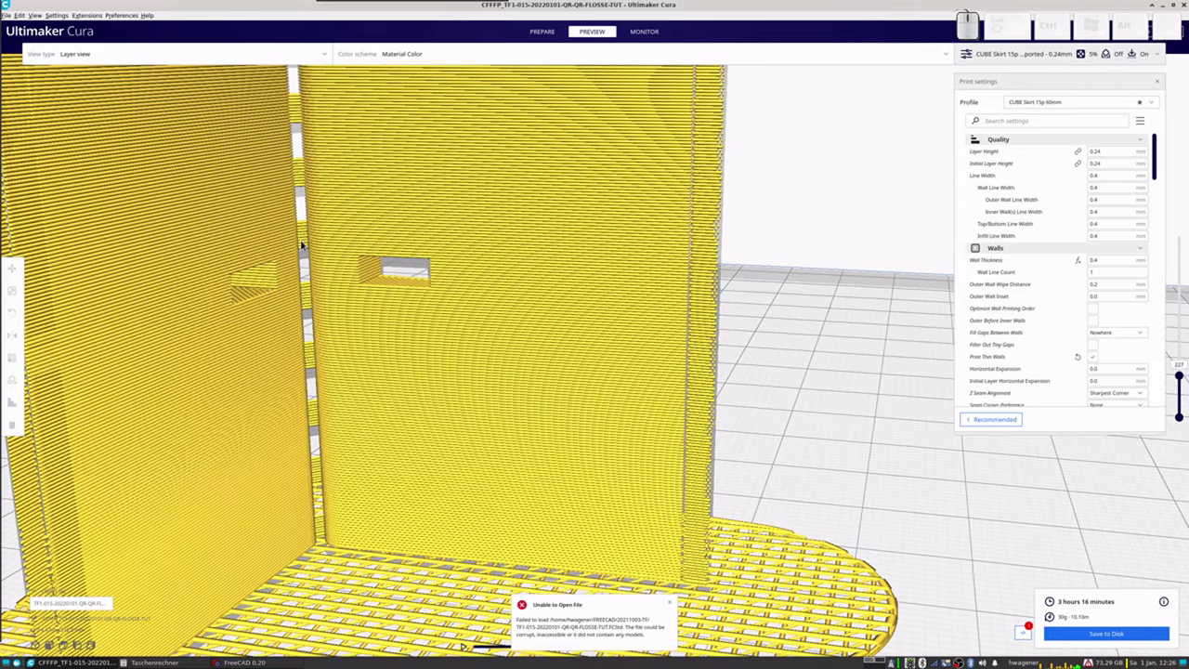
scroll("down", 3)
Step: Orbit around the re-sliced part to inspect the walls and brim from above
left_click_drag(313, 153, 273, 172)
left_click_drag(277, 161, 475, 346)
left_click_drag(494, 360, 599, 415)
left_click_drag(602, 416, 286, 190)
left_click_drag(234, 198, 350, 205)
scroll("down", 3)
left_click_drag(587, 203, 781, 385)
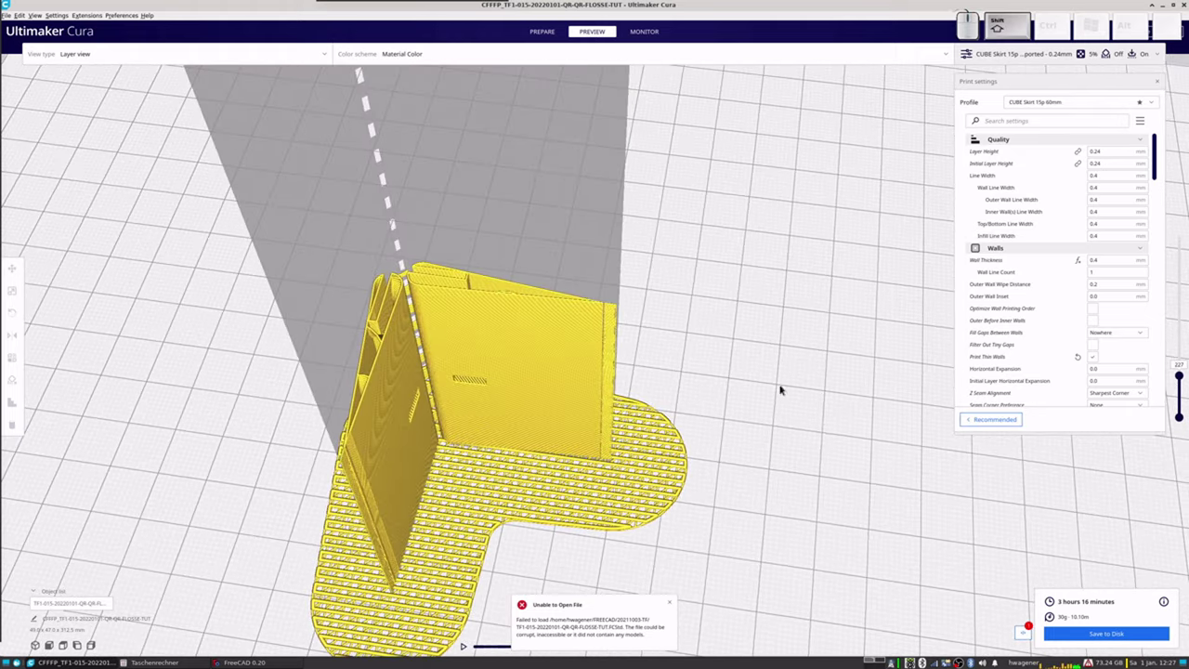
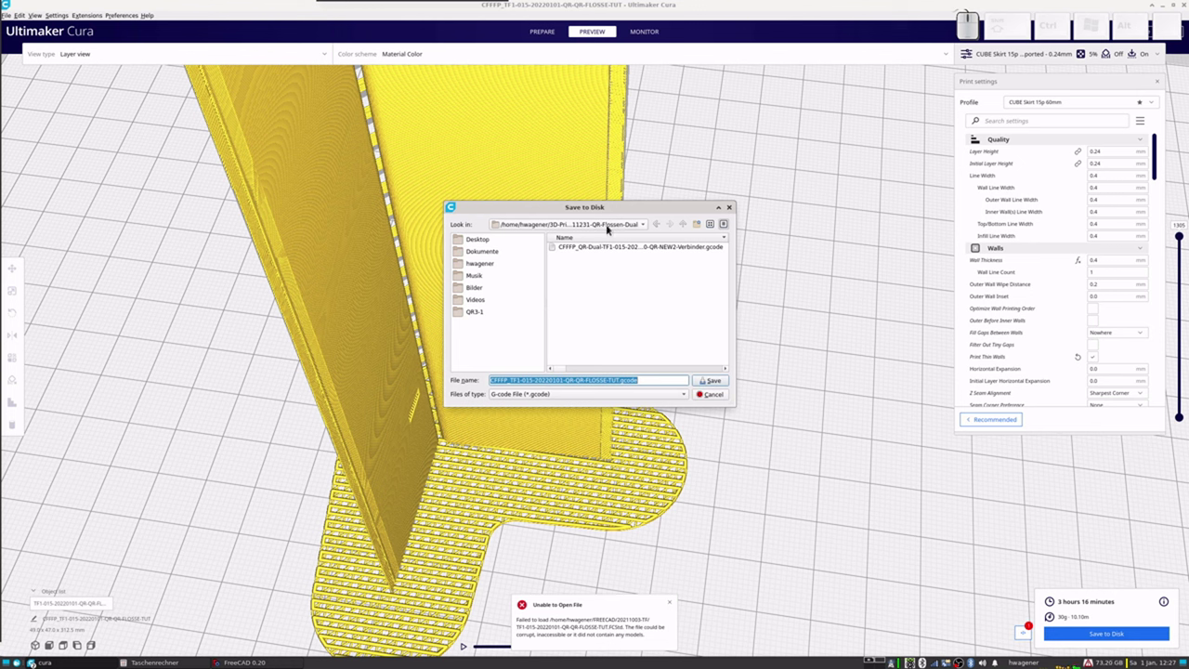
left_click(716, 381)
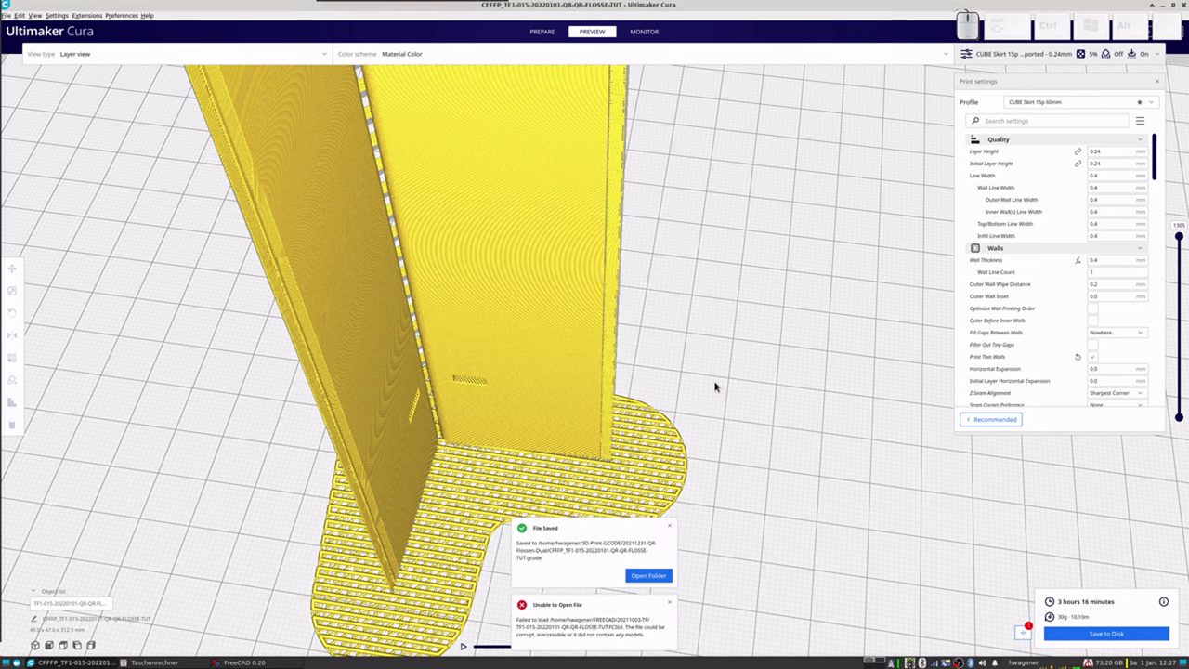